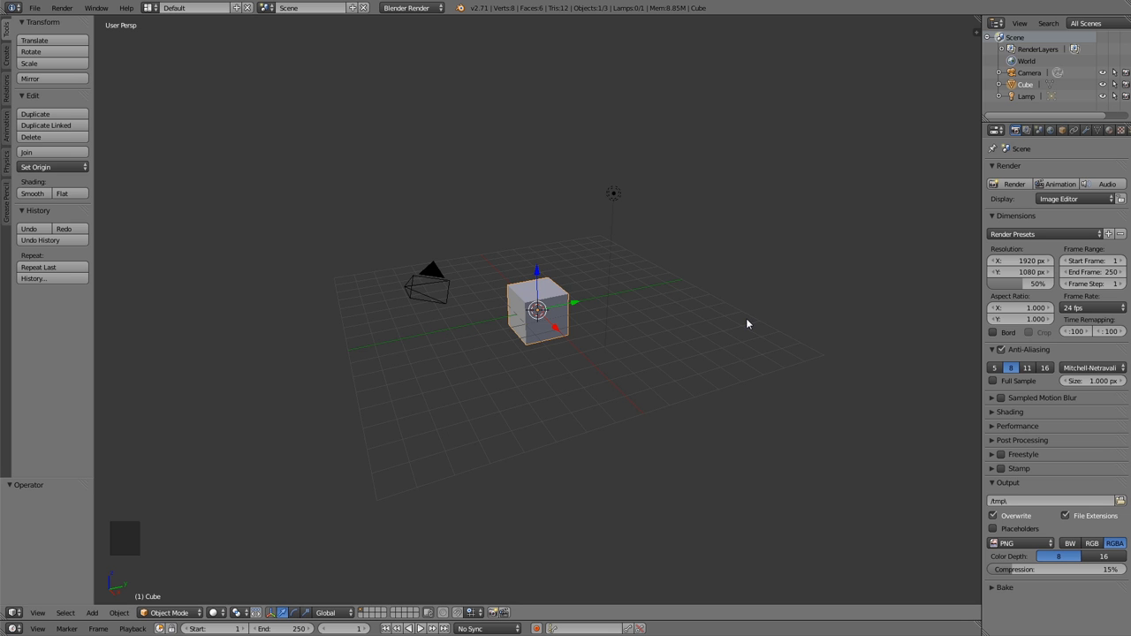
Delete the default cube and lamp, then switch to top orthographic view with the properties panel shown.
right_click(617, 197)
key("x")
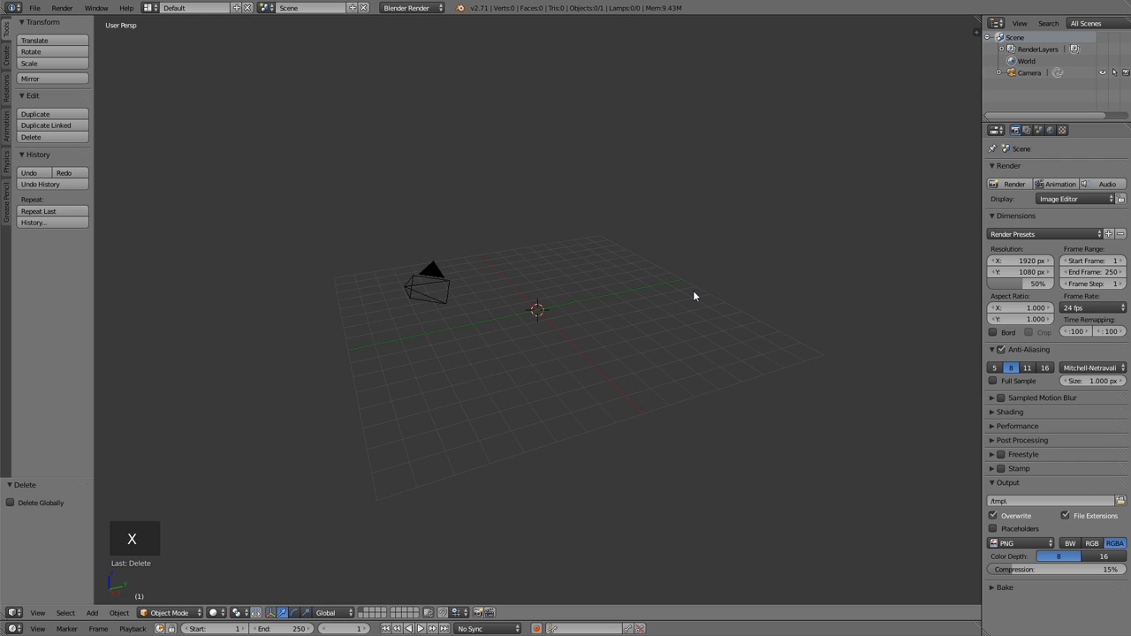
key("KP_7")
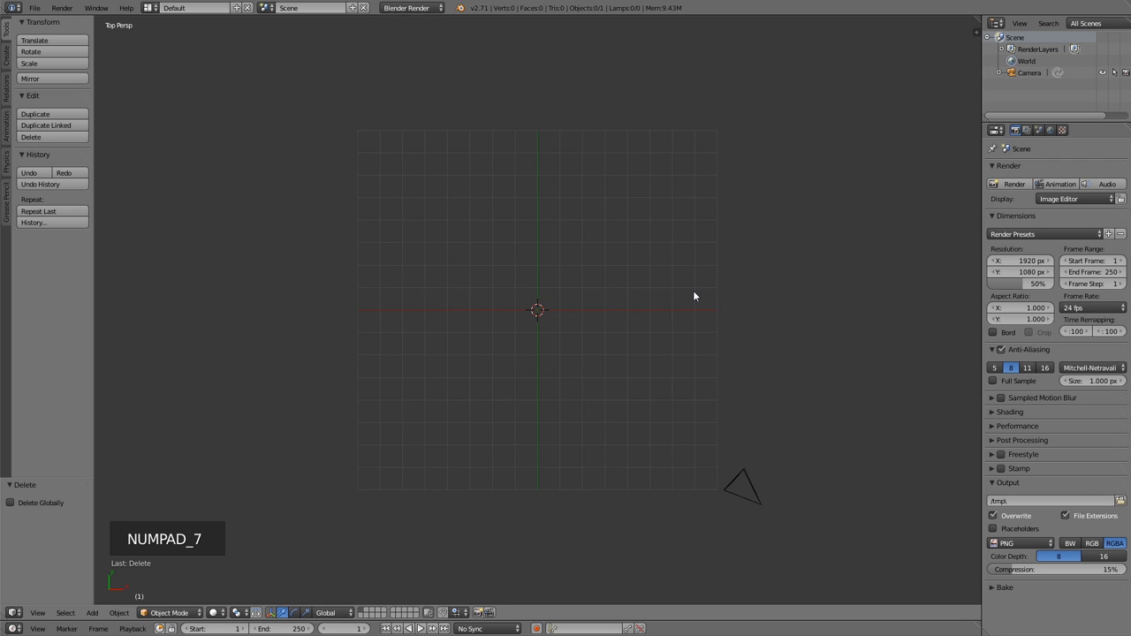
key("KP_5")
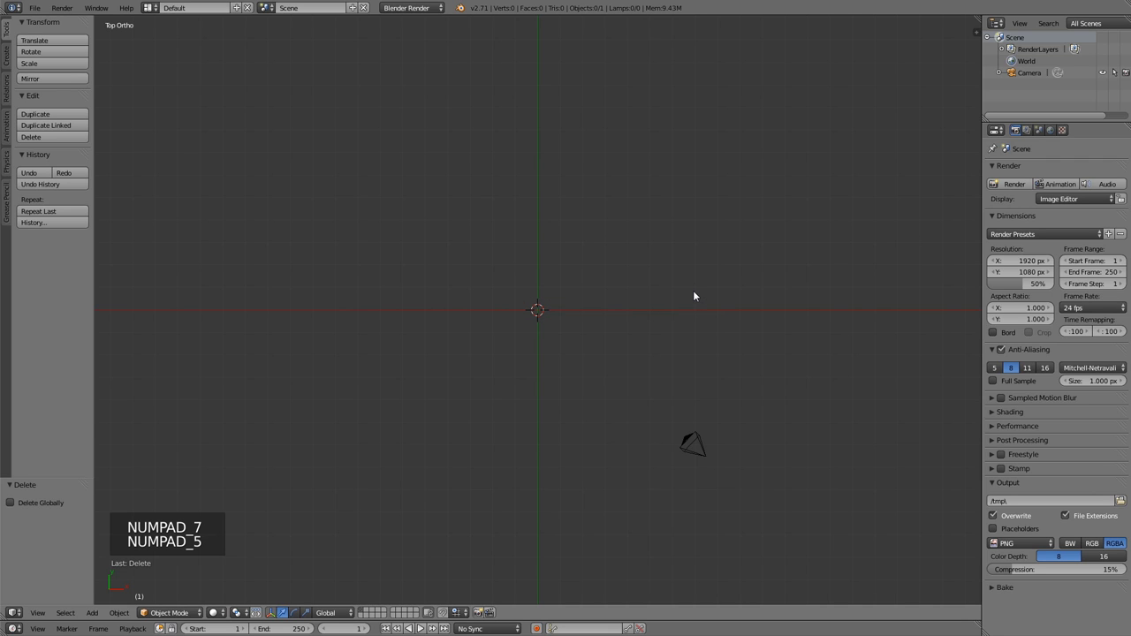
key("n")
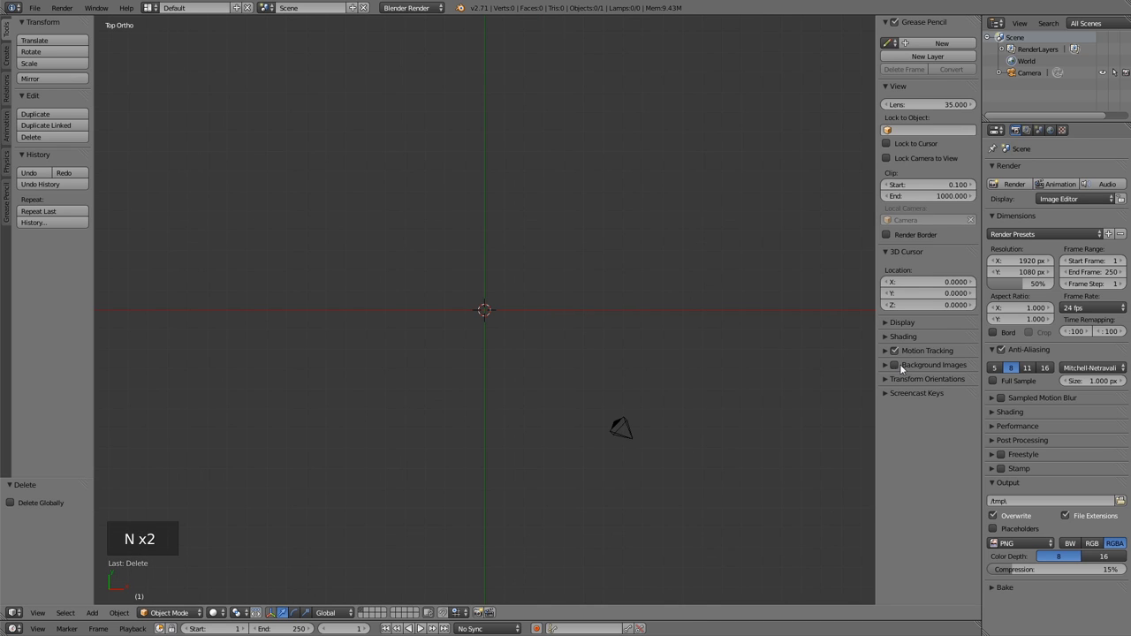
Enable background images and load clothing-zip-chain.jpg as the reference photo.
left_click(896, 369)
left_click(886, 368)
left_click(901, 389)
left_click(925, 461)
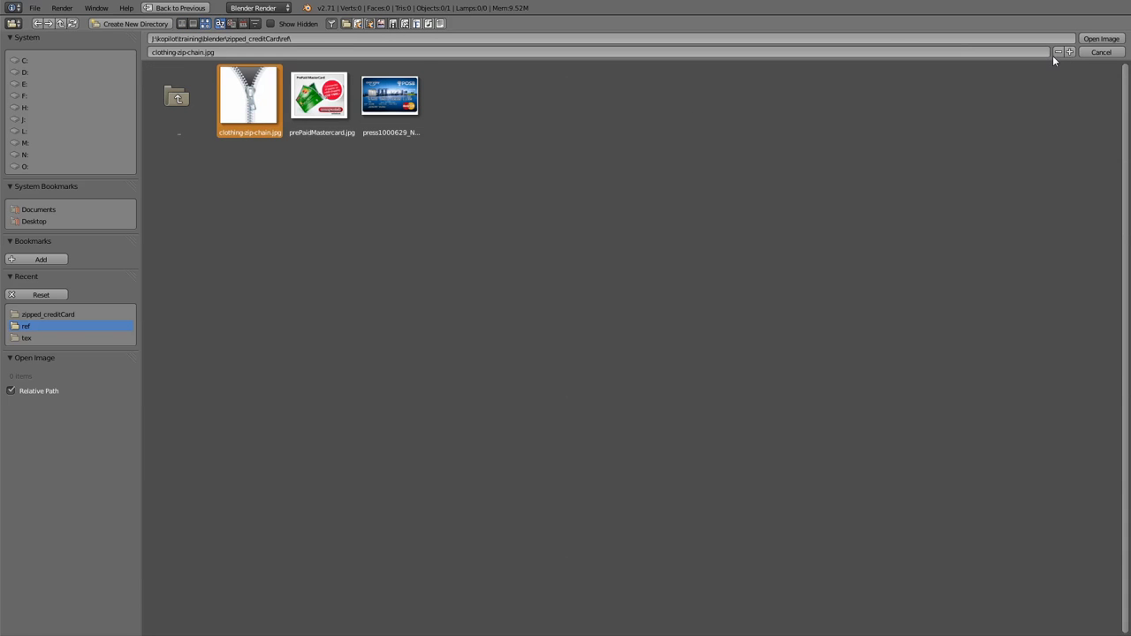
left_click(1097, 40)
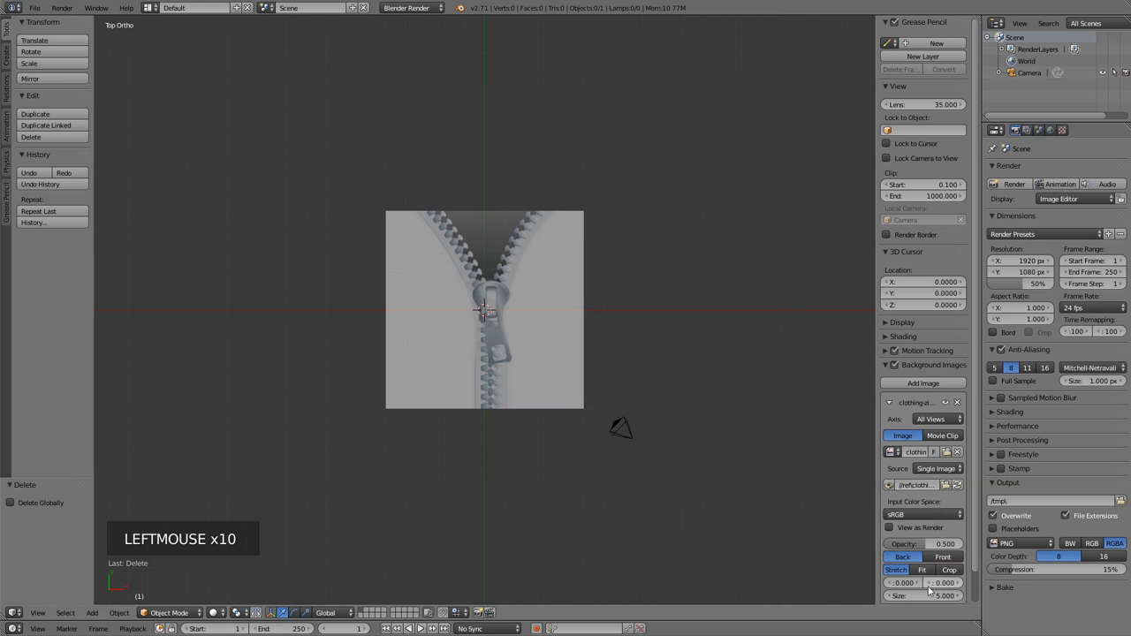
Resize and offset the zipper image over the centre, shown only in top view.
scroll("down", 3)
left_click(943, 566)
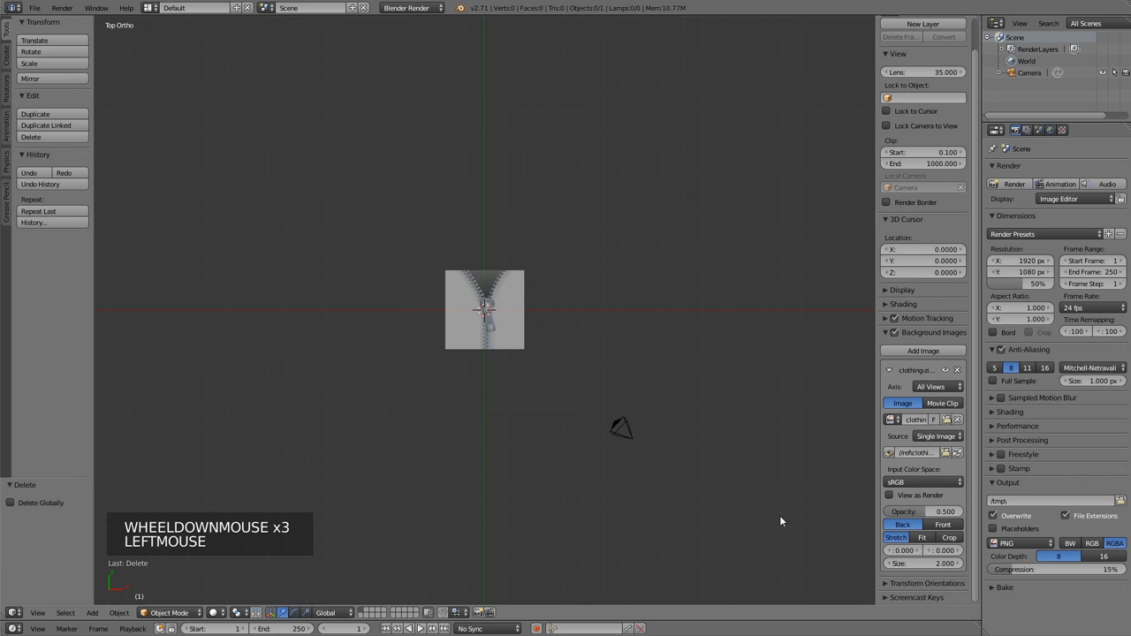
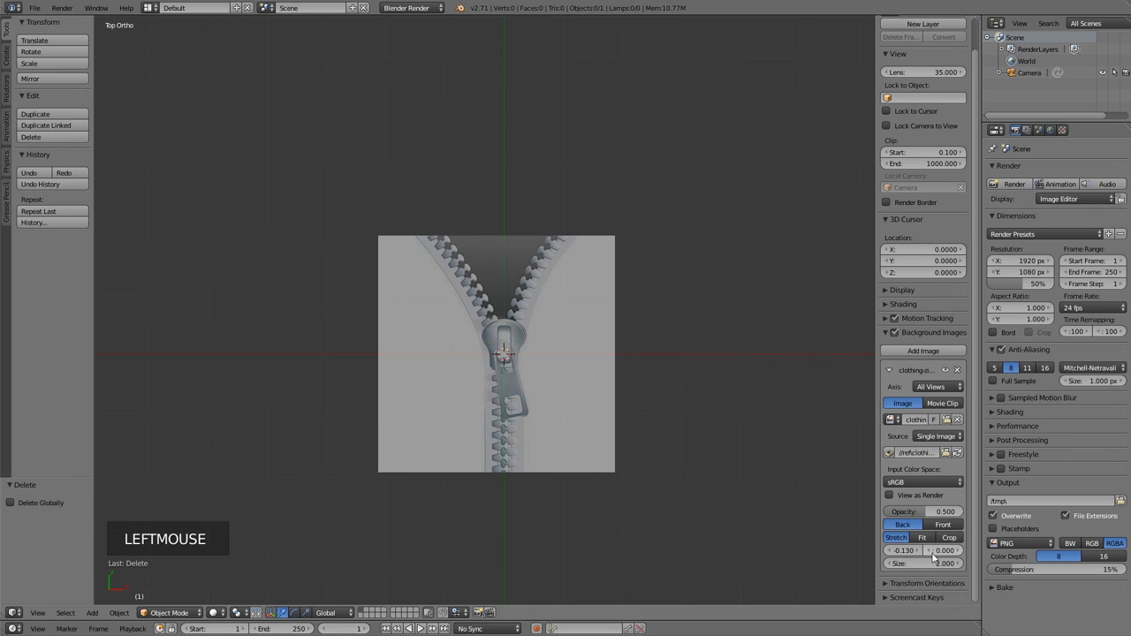
left_click(940, 554)
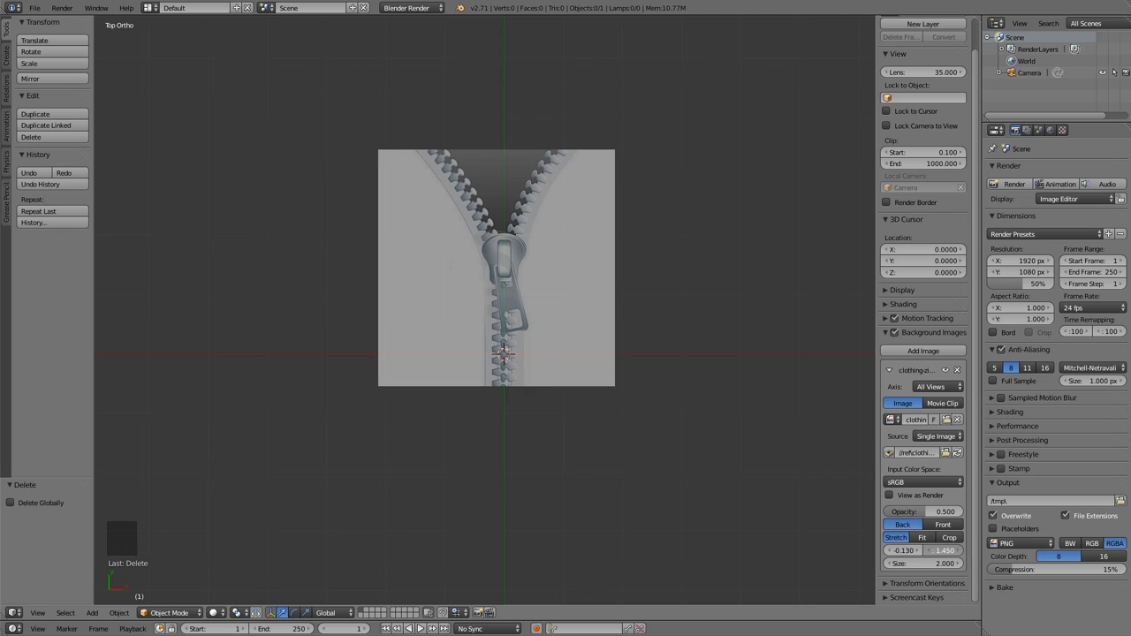
scroll("up", 3)
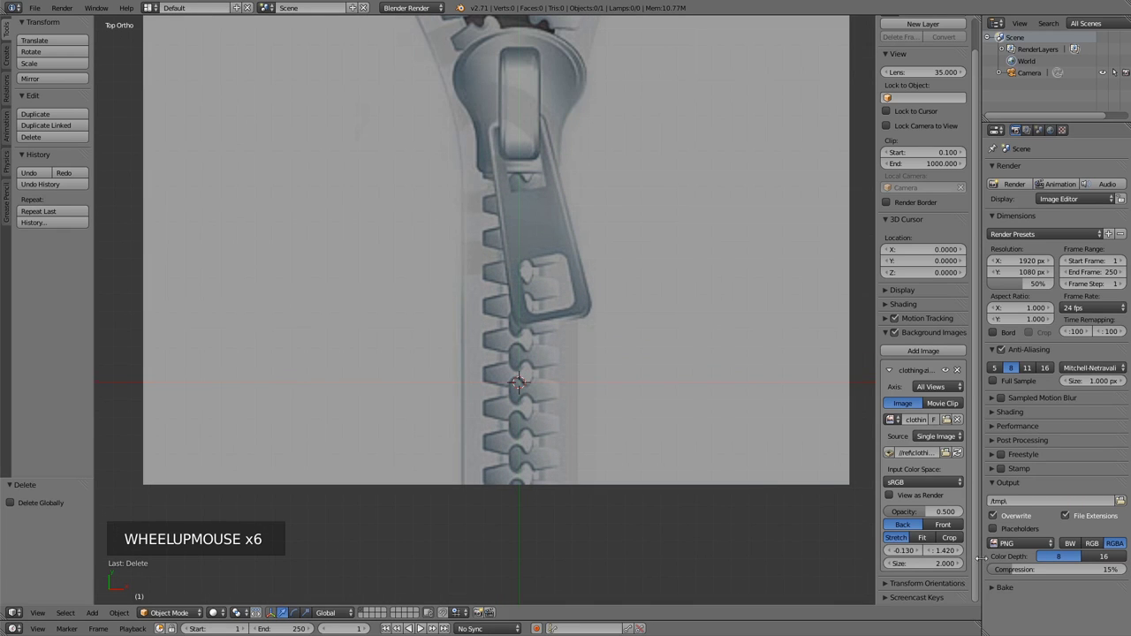
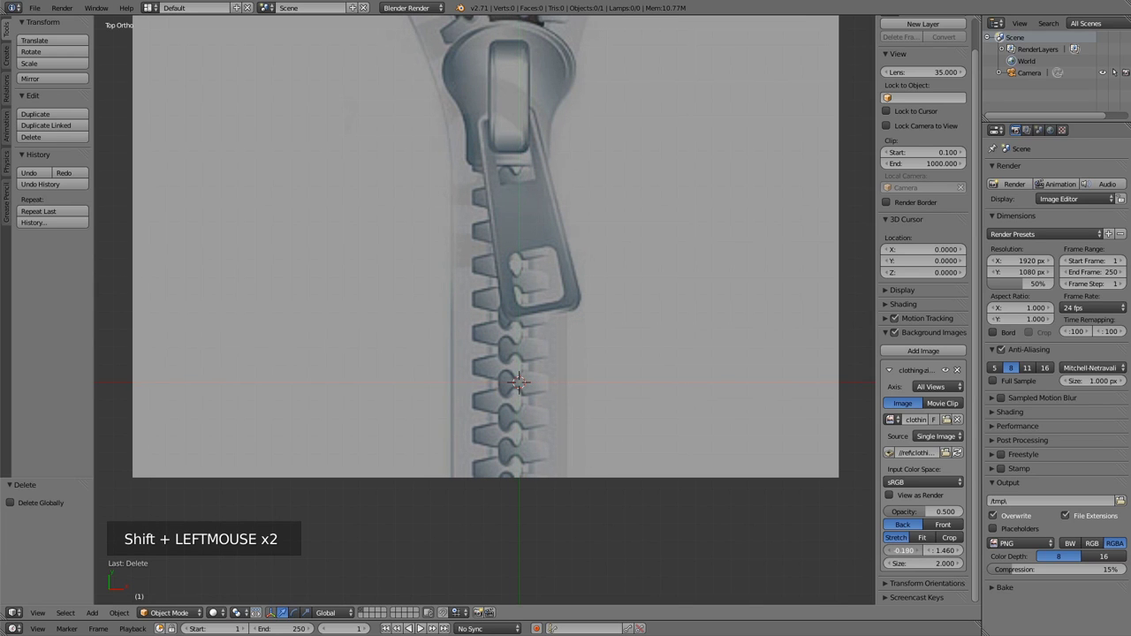
left_click(941, 390)
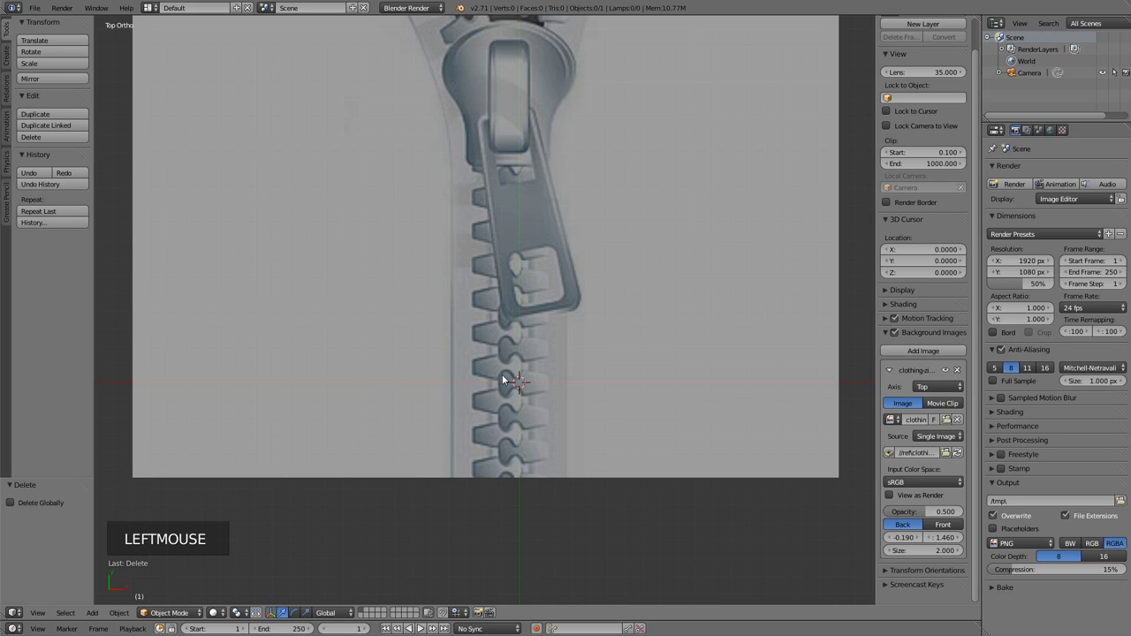
Add a plane, enlarge the viewport, and scale and move its edge onto one zipper tooth.
key("shift+a")
key("Tab")
key("z")
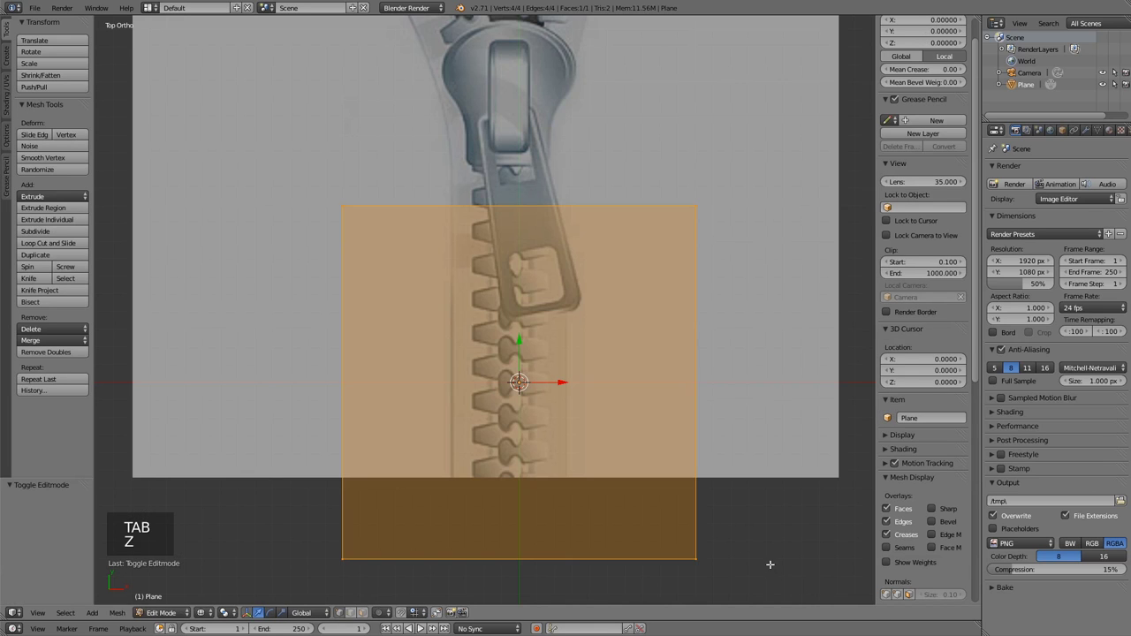
key("s")
key("shift+space")
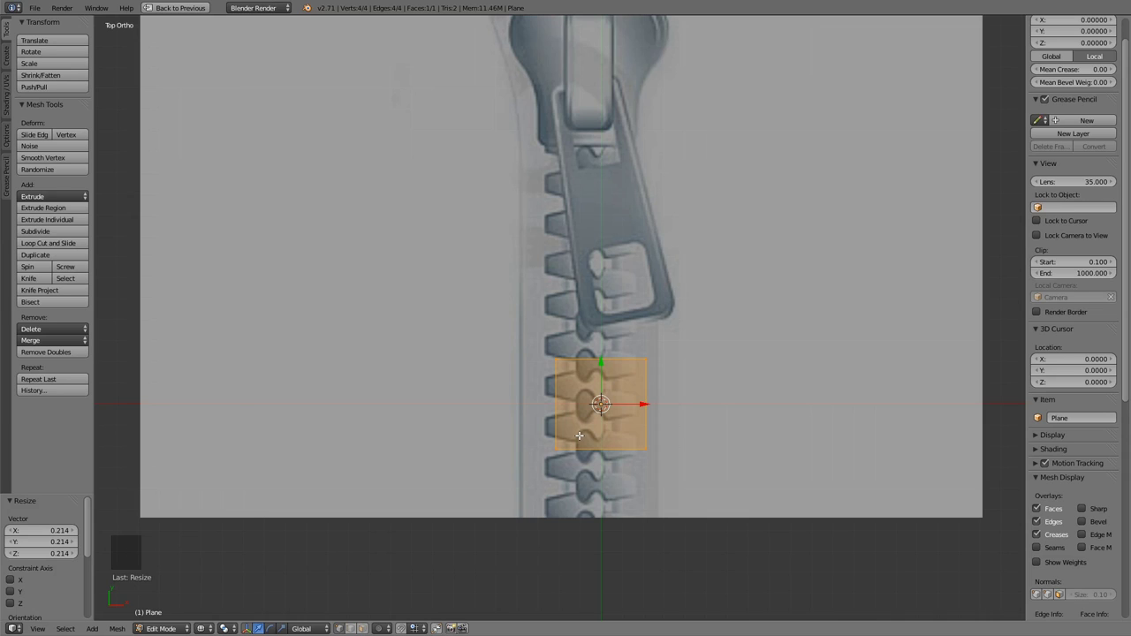
key("ctrl+space")
key("t")
key("n")
scroll("up", 3)
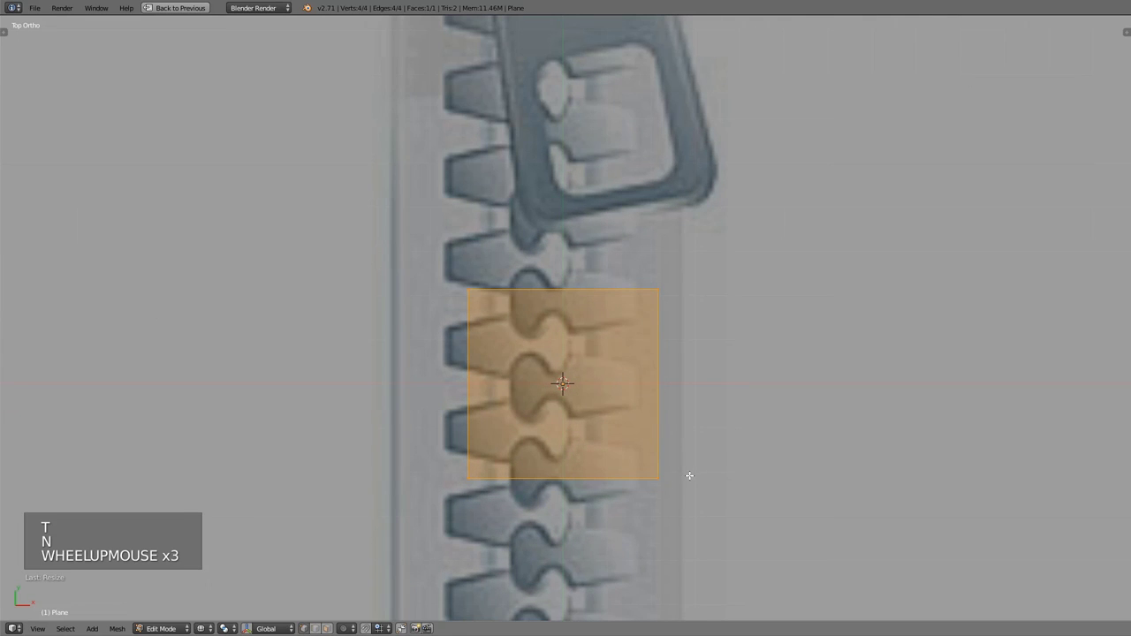
key("s")
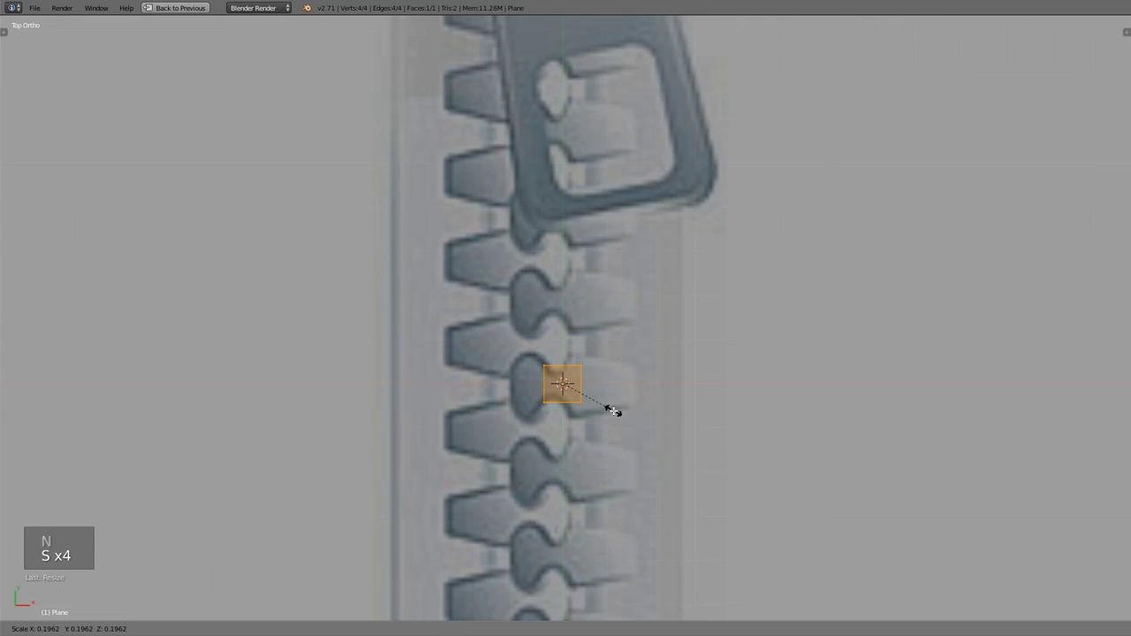
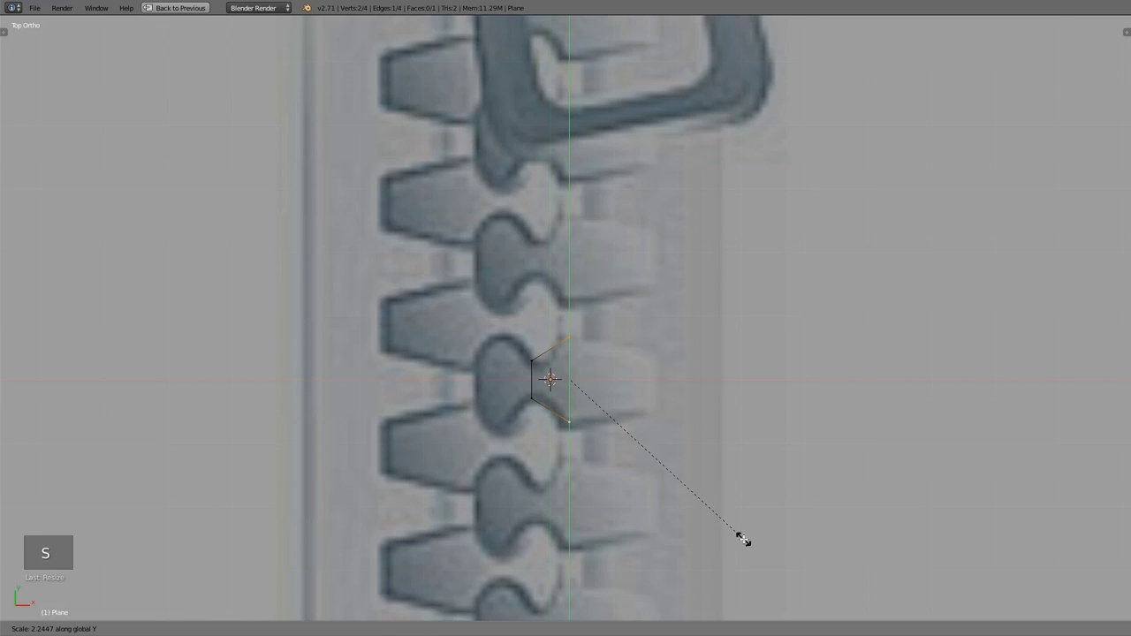
key("g")
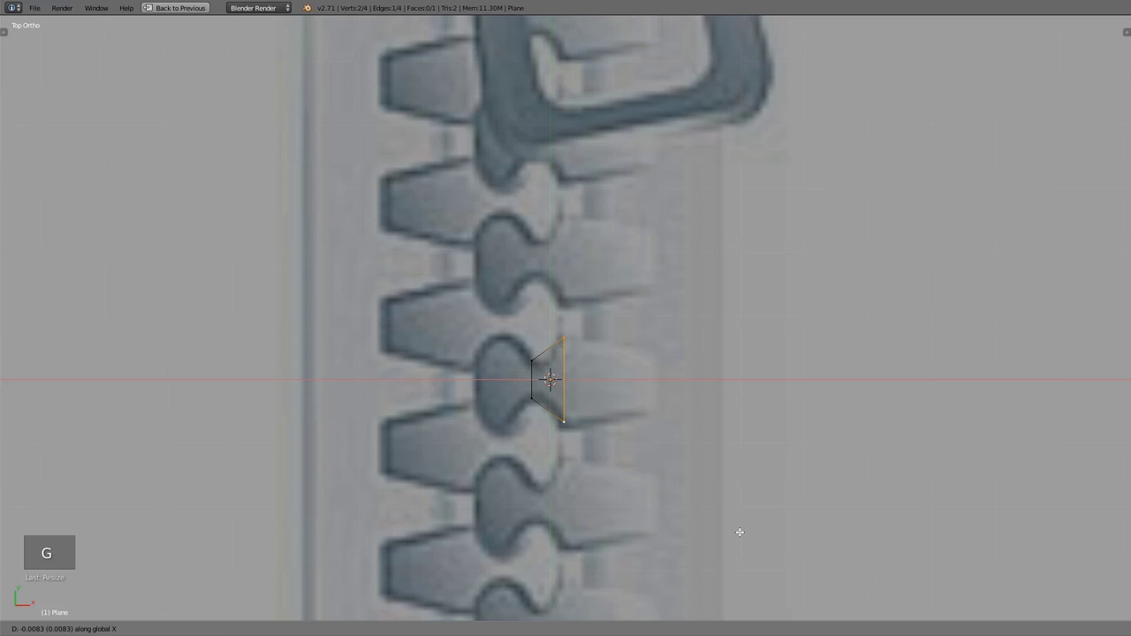
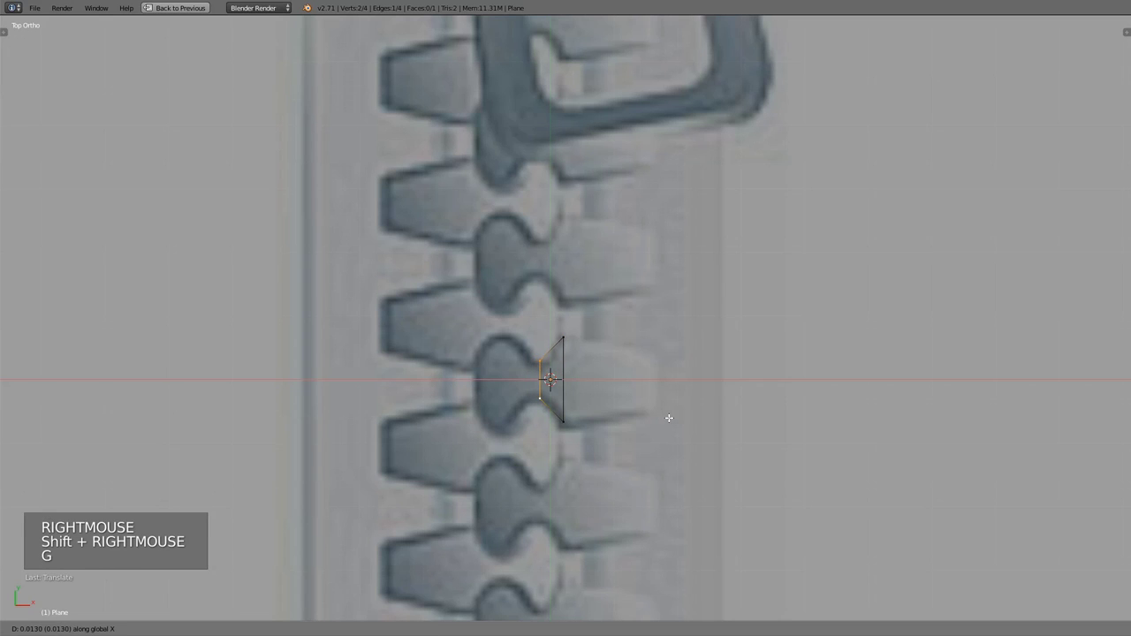
Extrude and scale successive edges to trace the tooth outline, then return to object mode.
key("e")
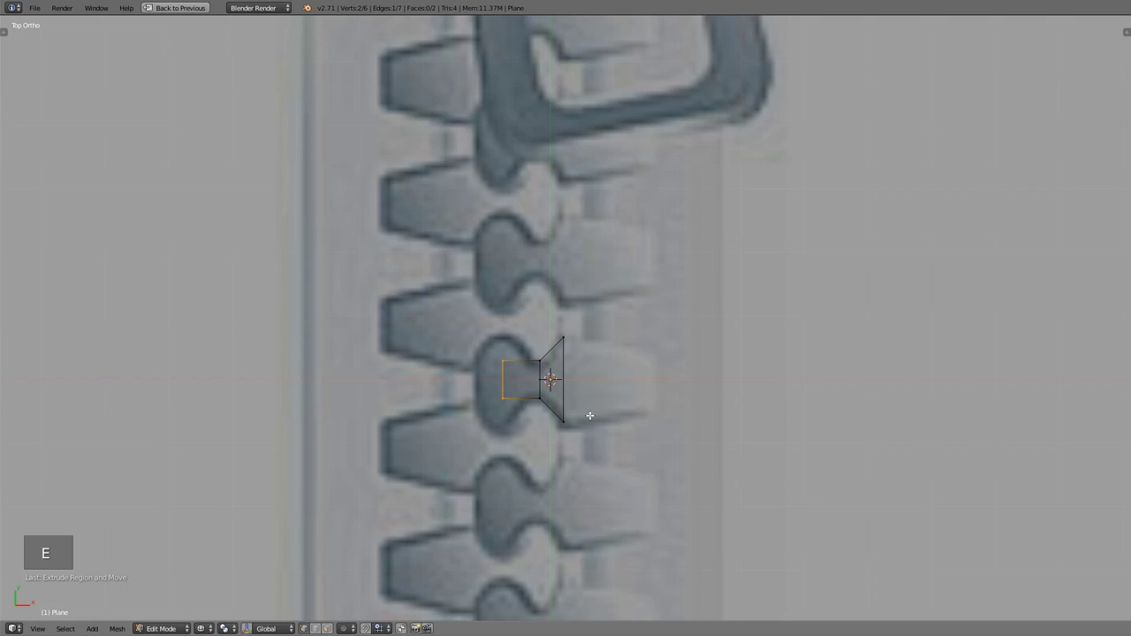
key("s")
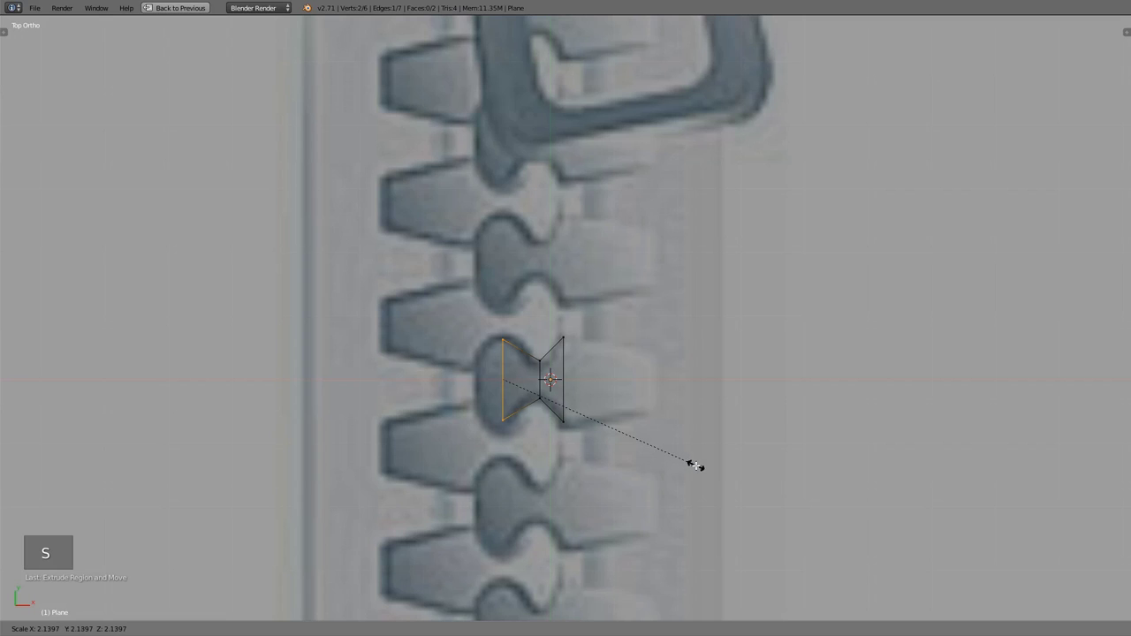
key("e")
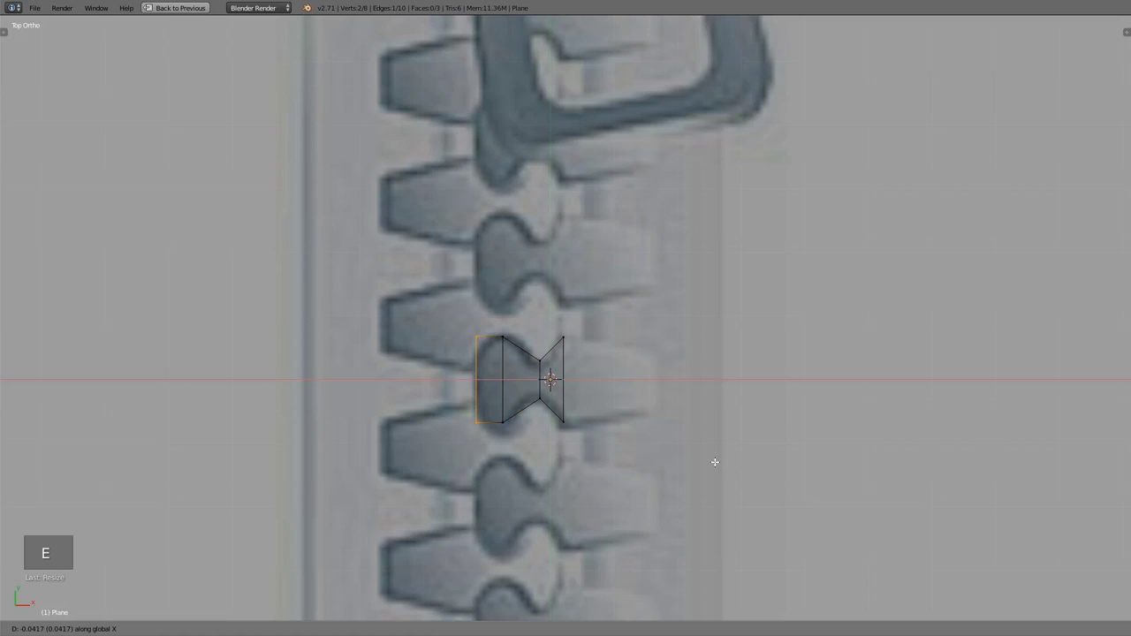
key("s")
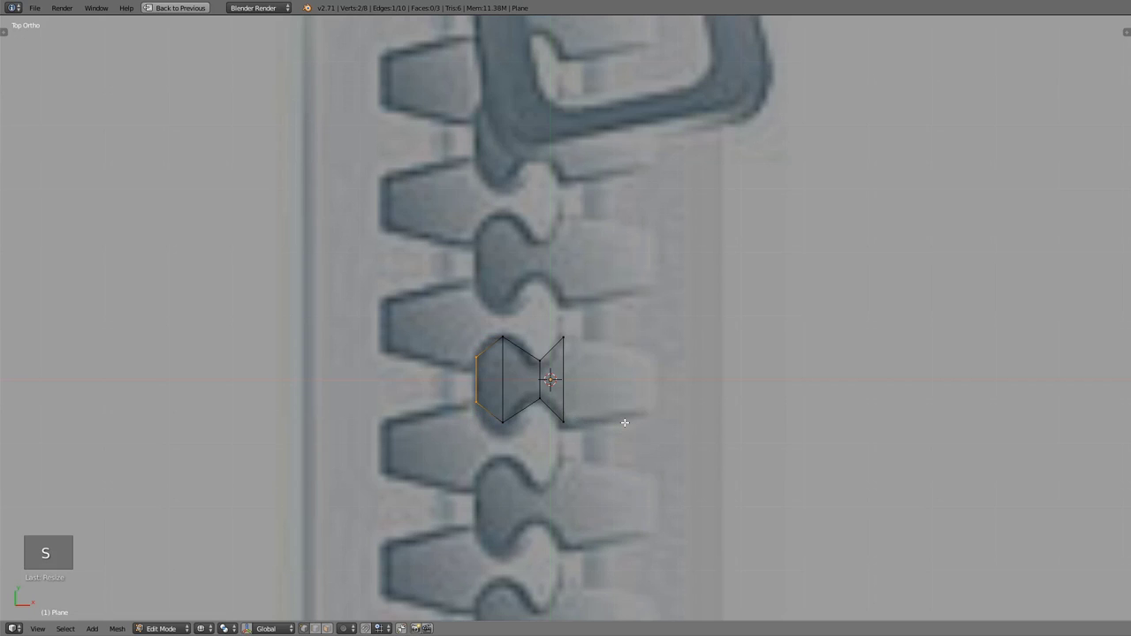
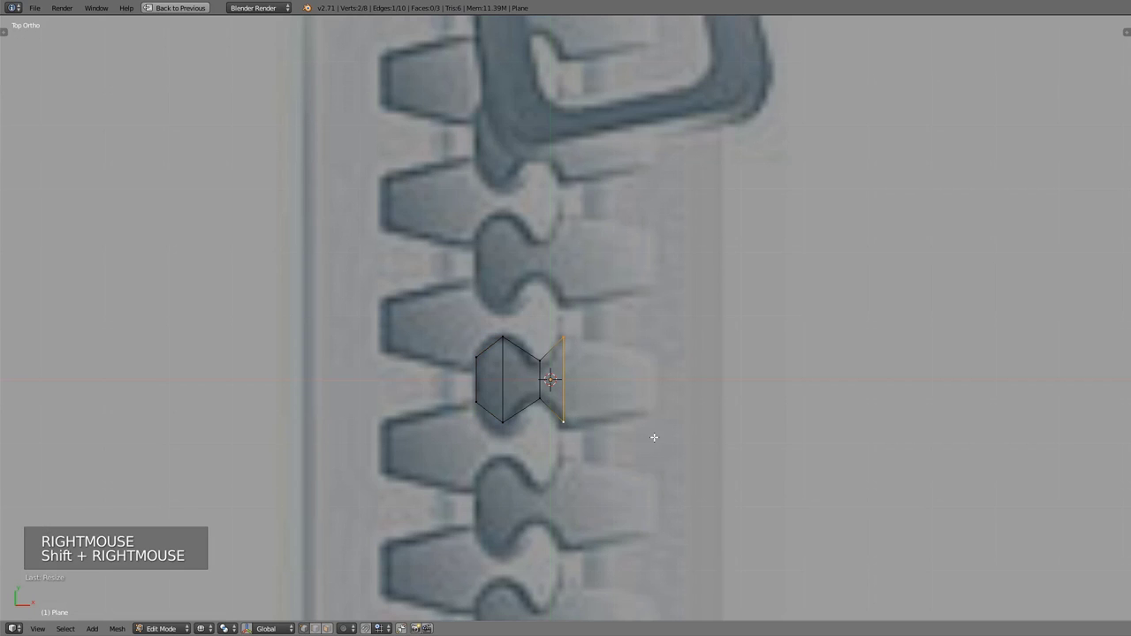
key("e")
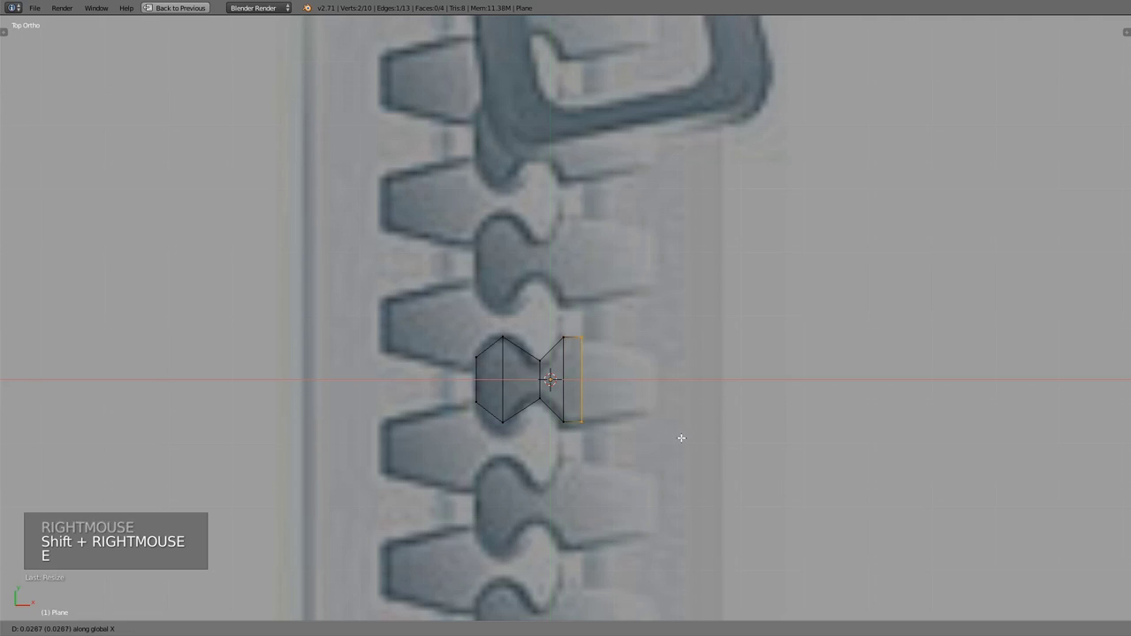
key("s")
key("Tab")
key("z")
key("n")
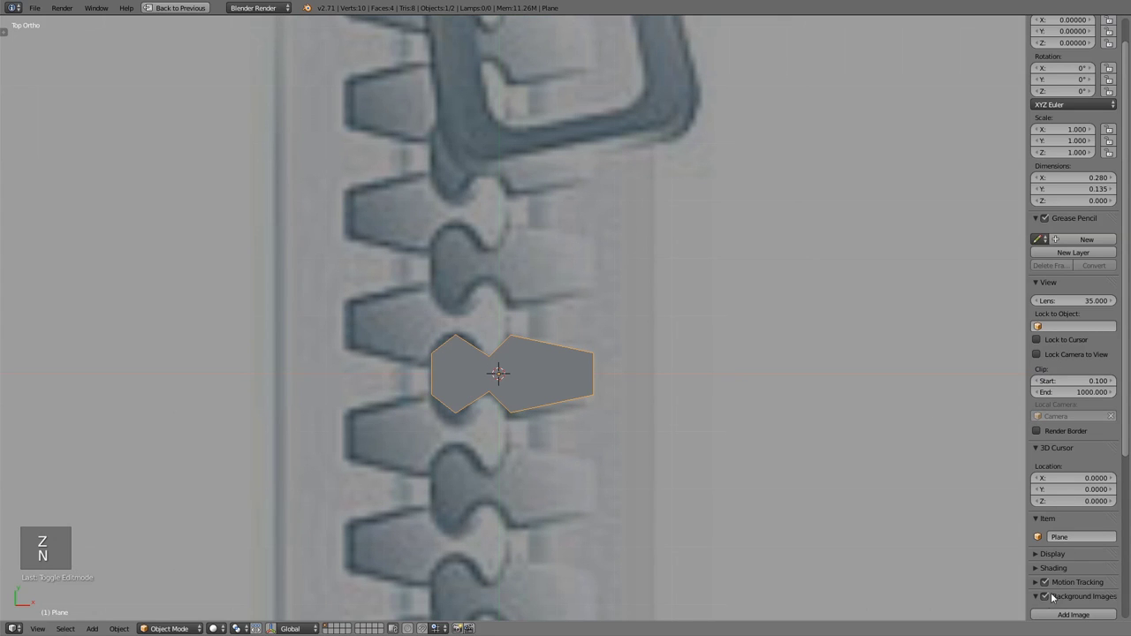
scroll("down", 3)
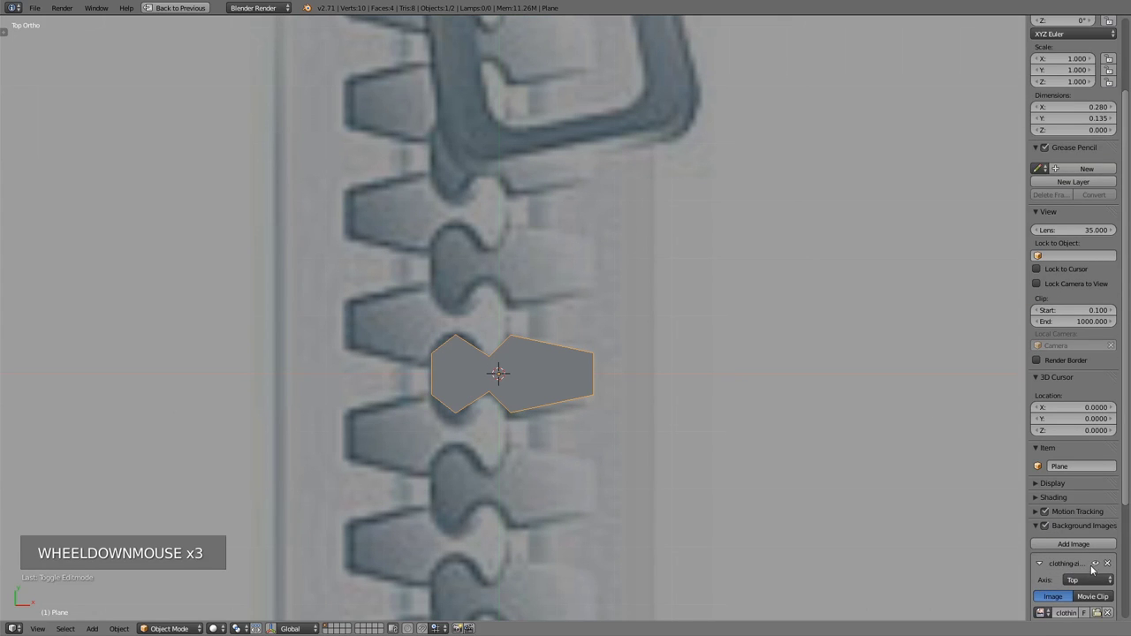
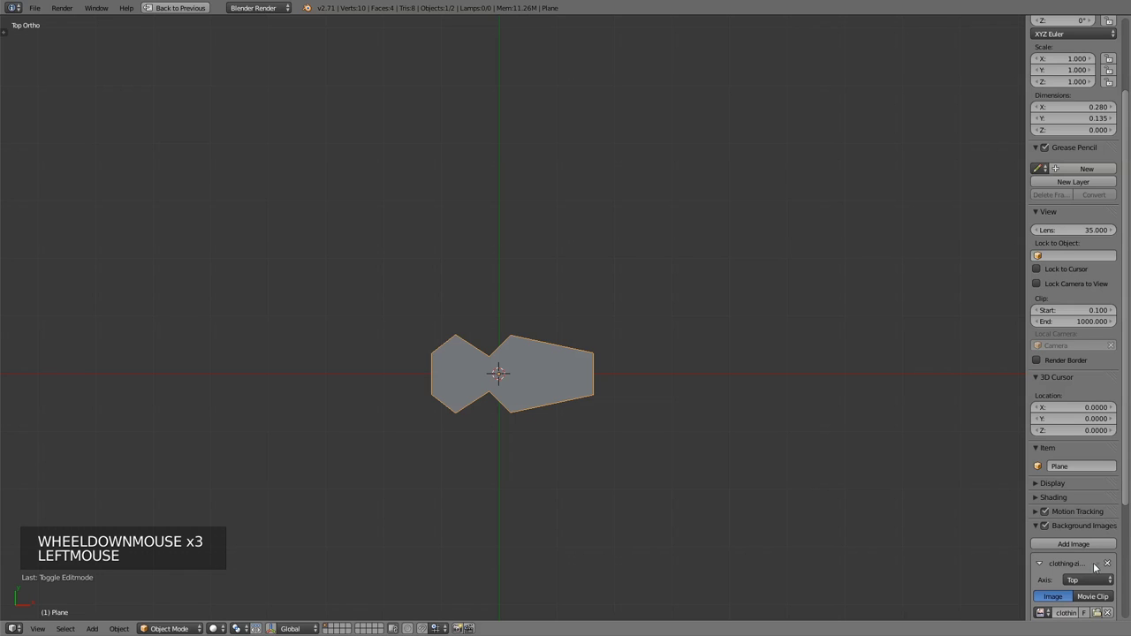
Add a level-2 subdivision surface and loop-cut the tooth's wide end, previewing the smoothed shape.
key("ctrl+2")
key("shift+space")
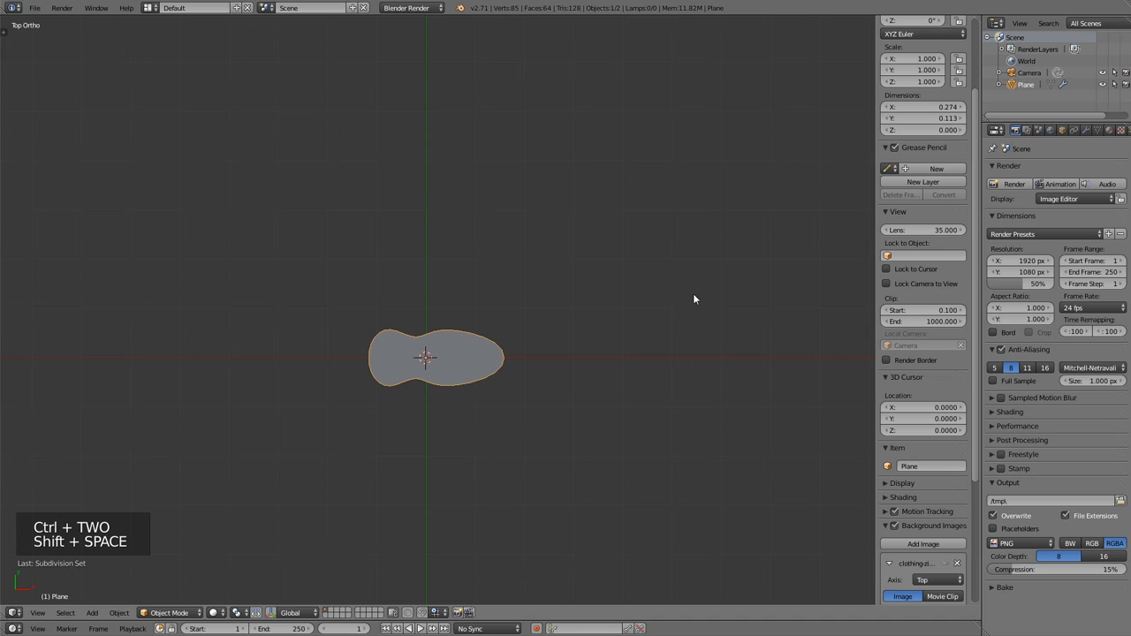
left_click(1089, 133)
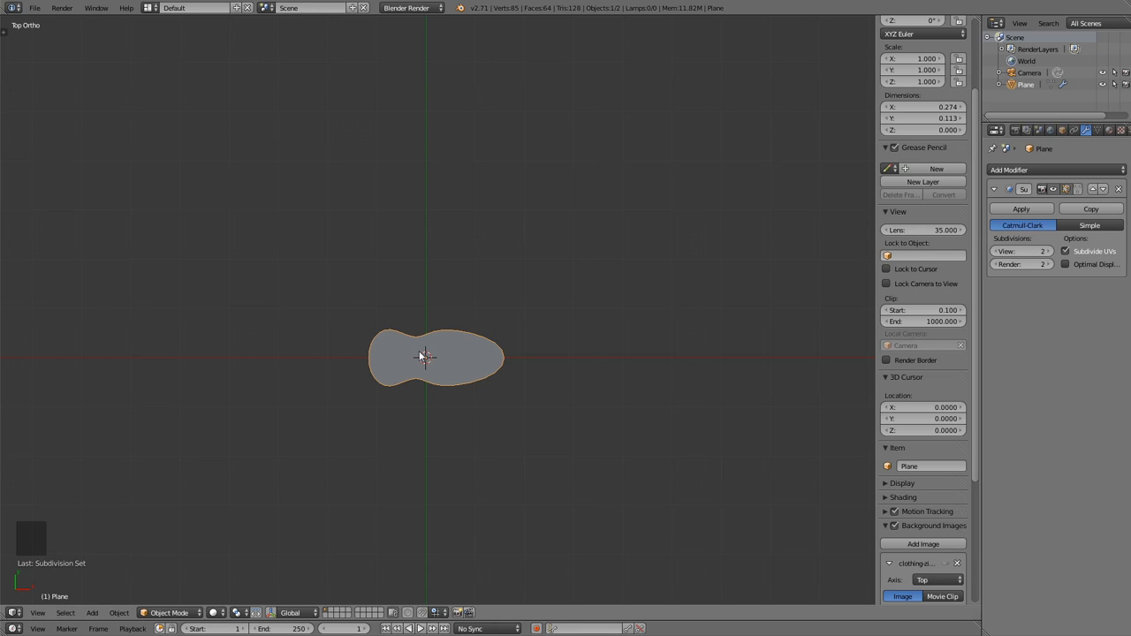
key("n")
key("Tab")
scroll("up", 3)
scroll("up", 3)
key("ctrl+r")
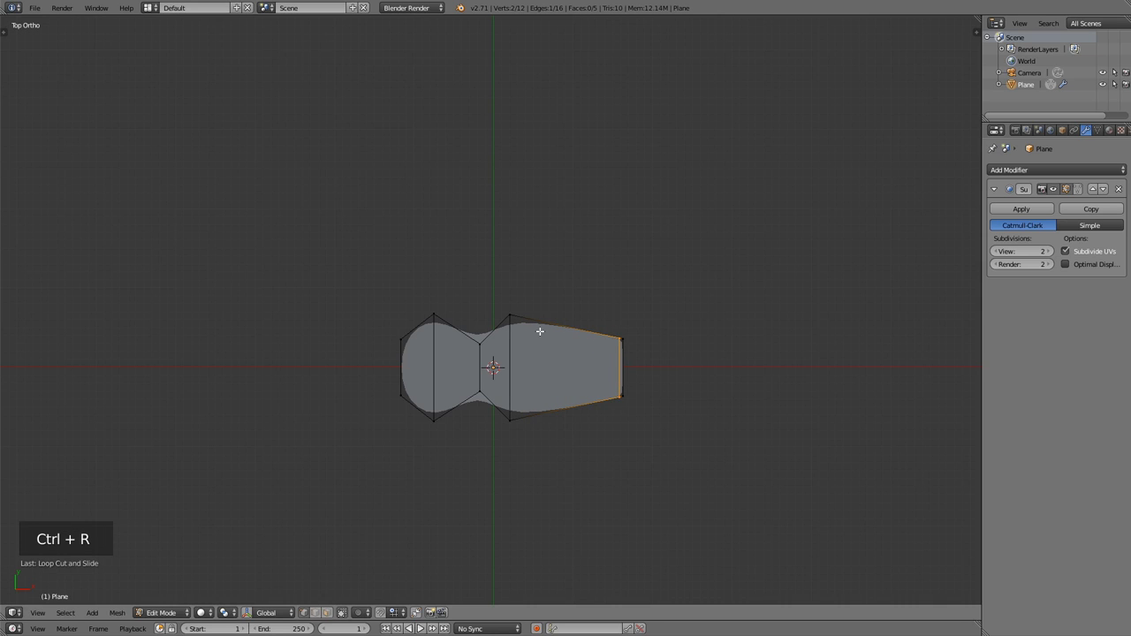
key("ctrl+r")
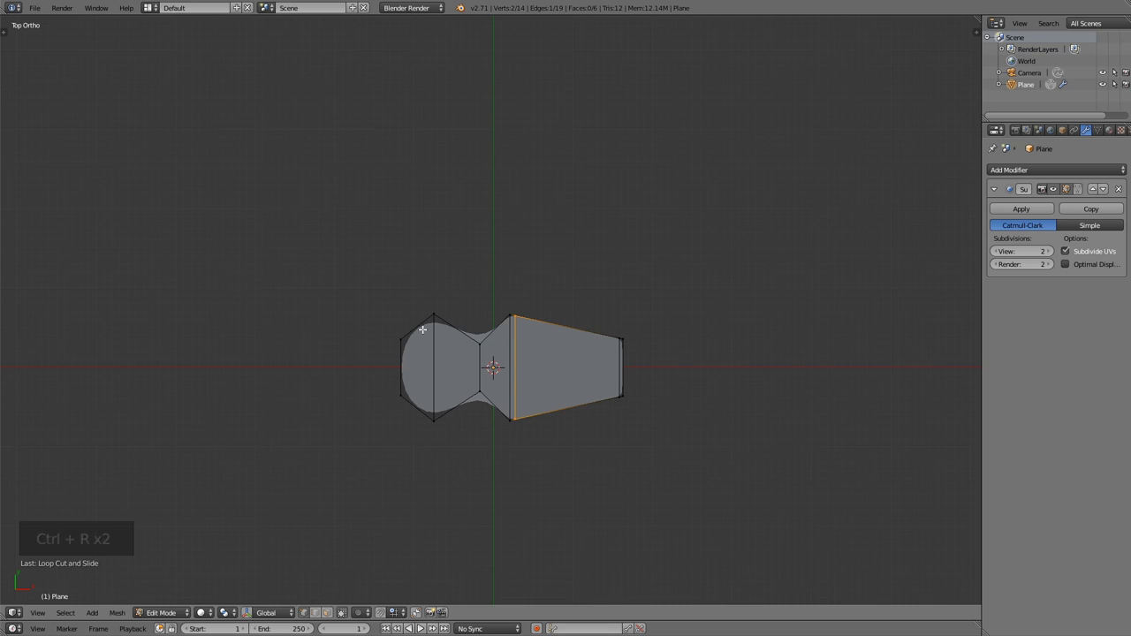
key("Tab")
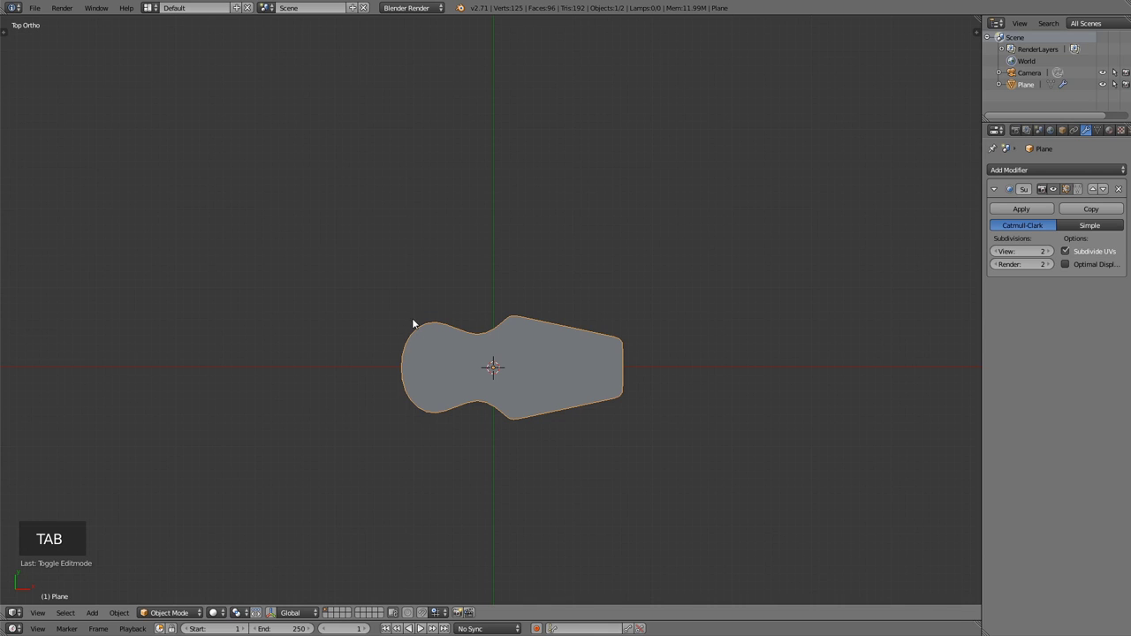
Add two more edge loops near the rounded tip, undoing misplaced cuts, and check the result.
key("Tab")
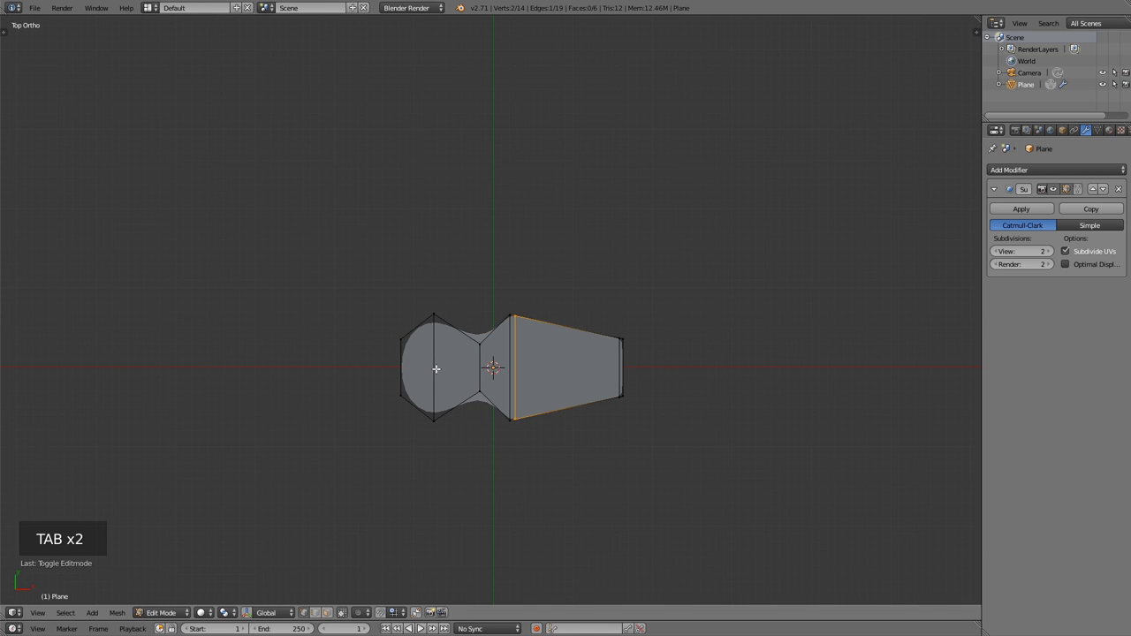
key("ctrl+r")
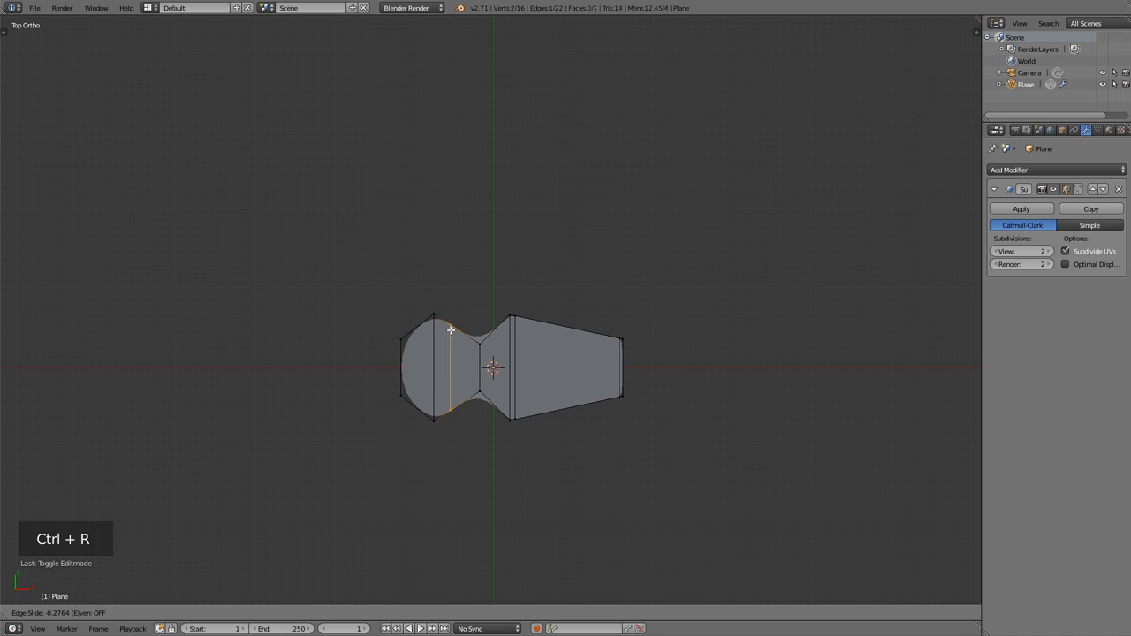
key("ctrl+r")
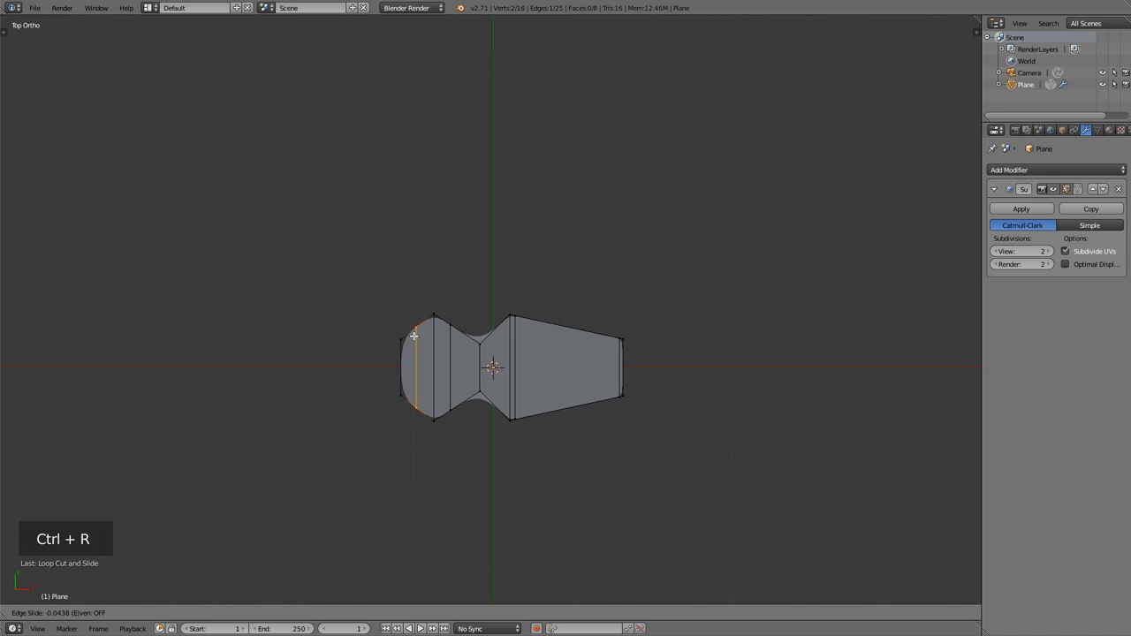
key("Tab")
key("Tab")
key("ctrl+z")
key("ctrl+z")
key("Tab")
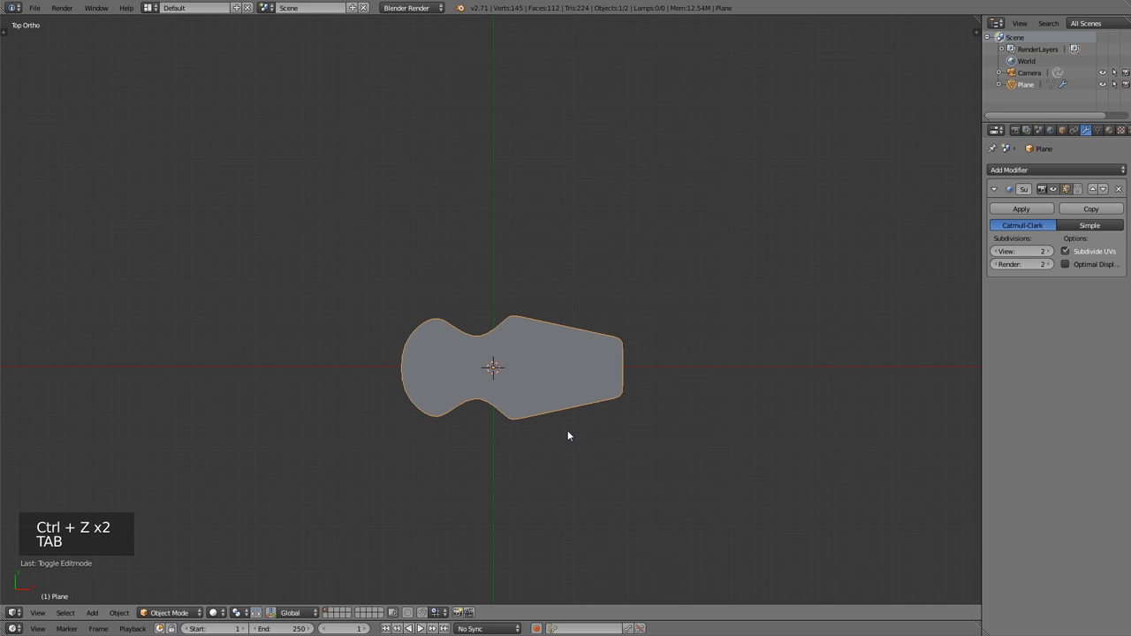
Duplicate the link, rotate the copy 180° and move it up against the original.
key("alt+d")
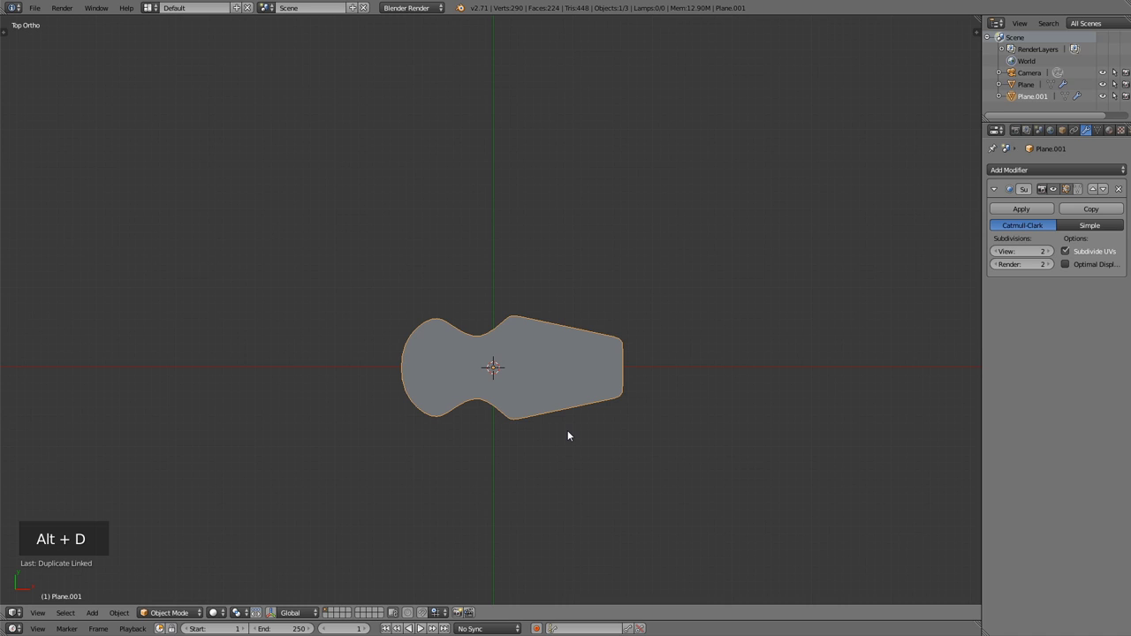
key("r")
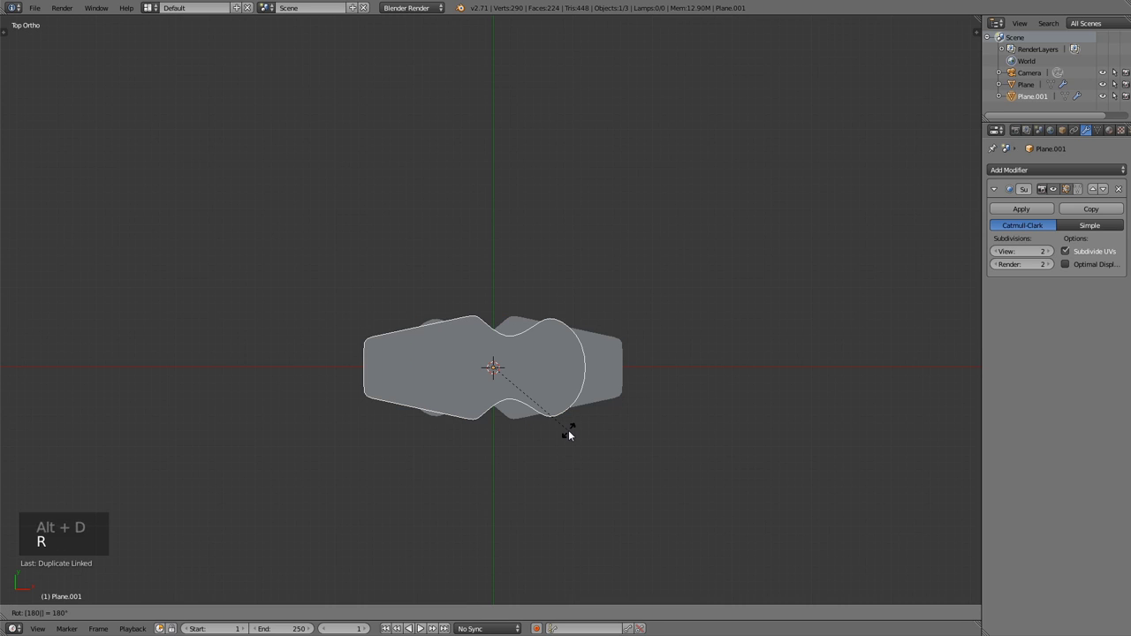
key("g")
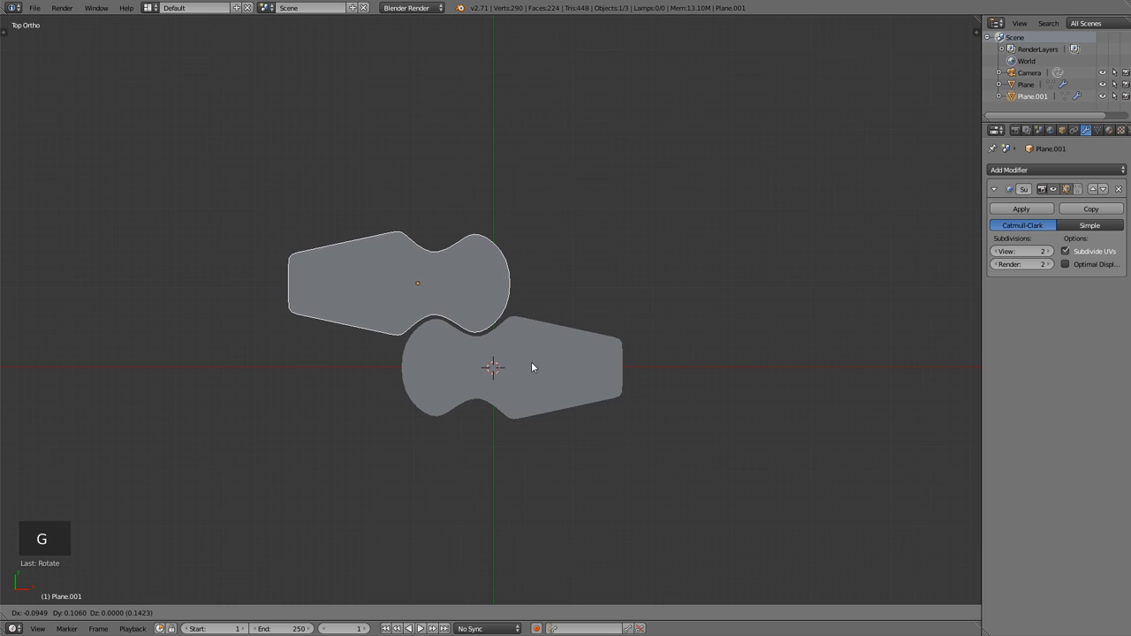
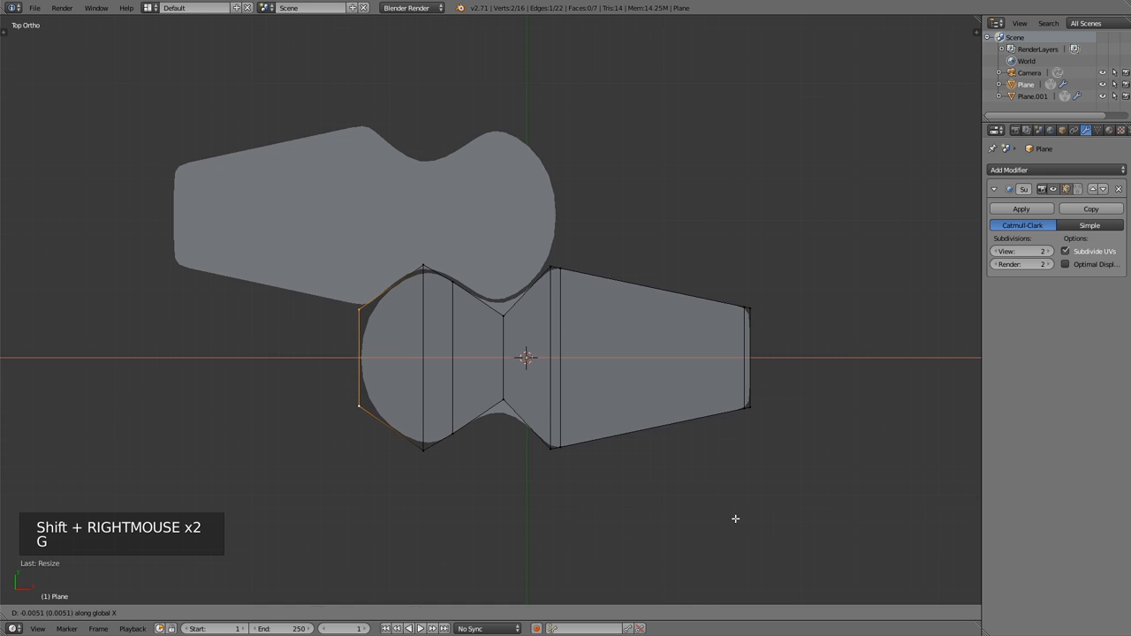
Adjust the original's end vertices along X to match the copy, then select the rotated copy.
key("Tab")
key("Tab")
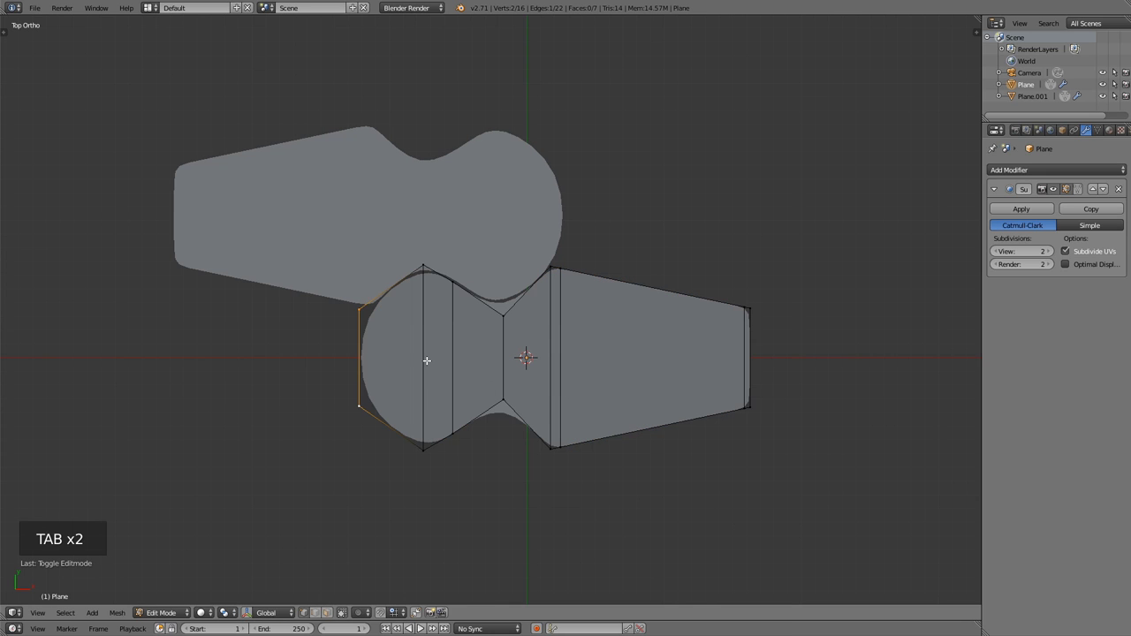
key("g")
key("Tab")
scroll("down", 3)
right_click(568, 265)
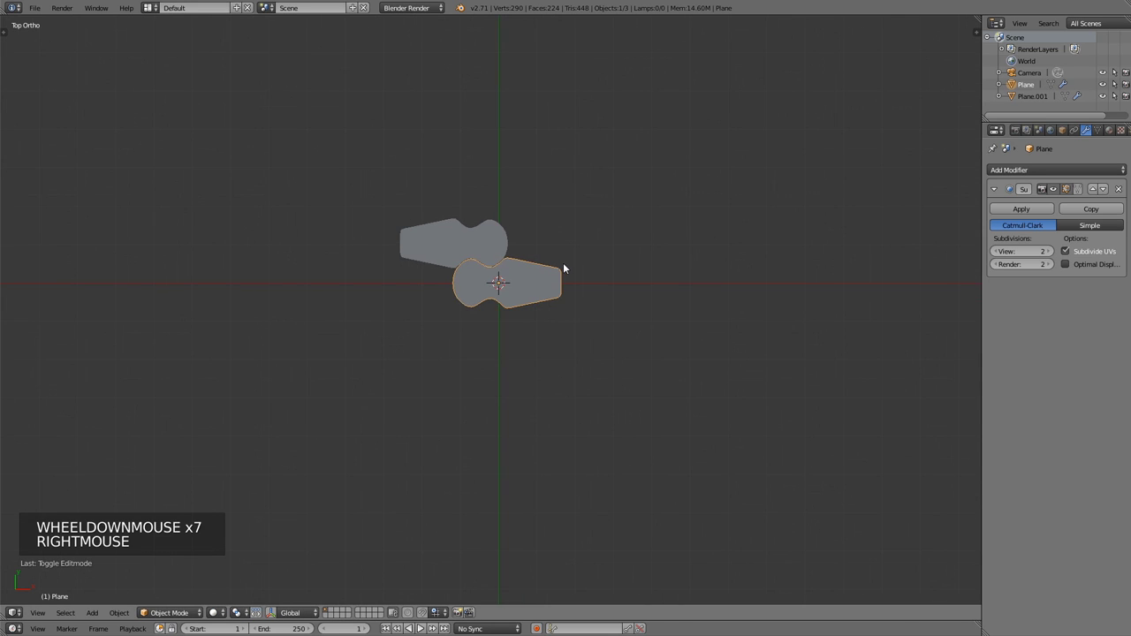
key("a")
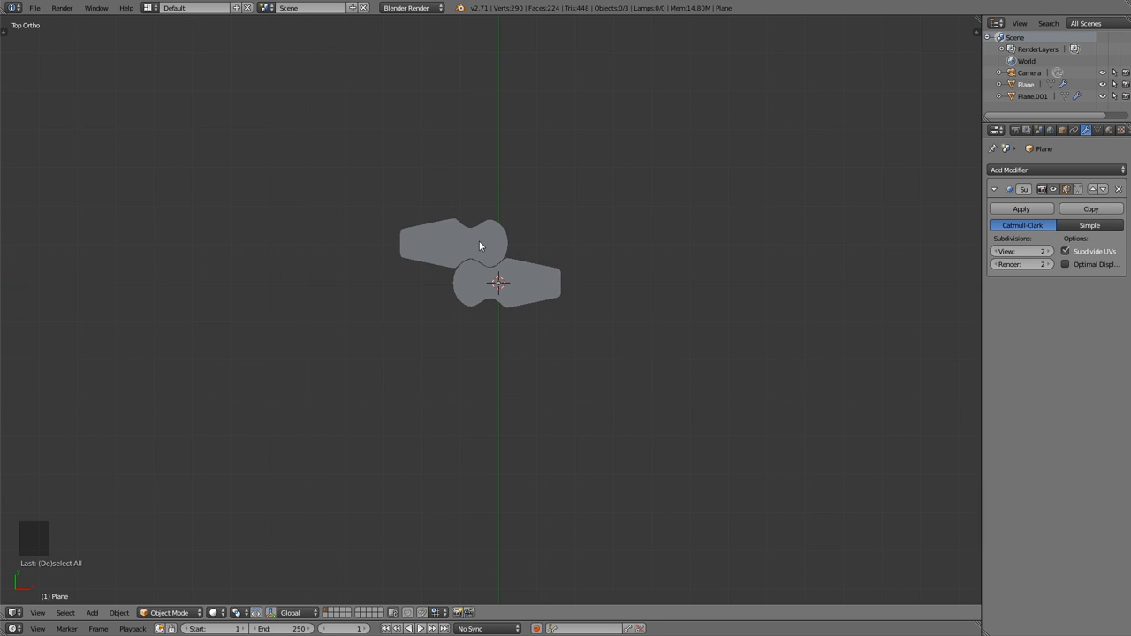
right_click(480, 246)
Delete the copy, then from front view extrude the link's thickness with loop cuts scaled along Z.
key("x")
right_click(477, 286)
key("Tab")
key("KP_1")
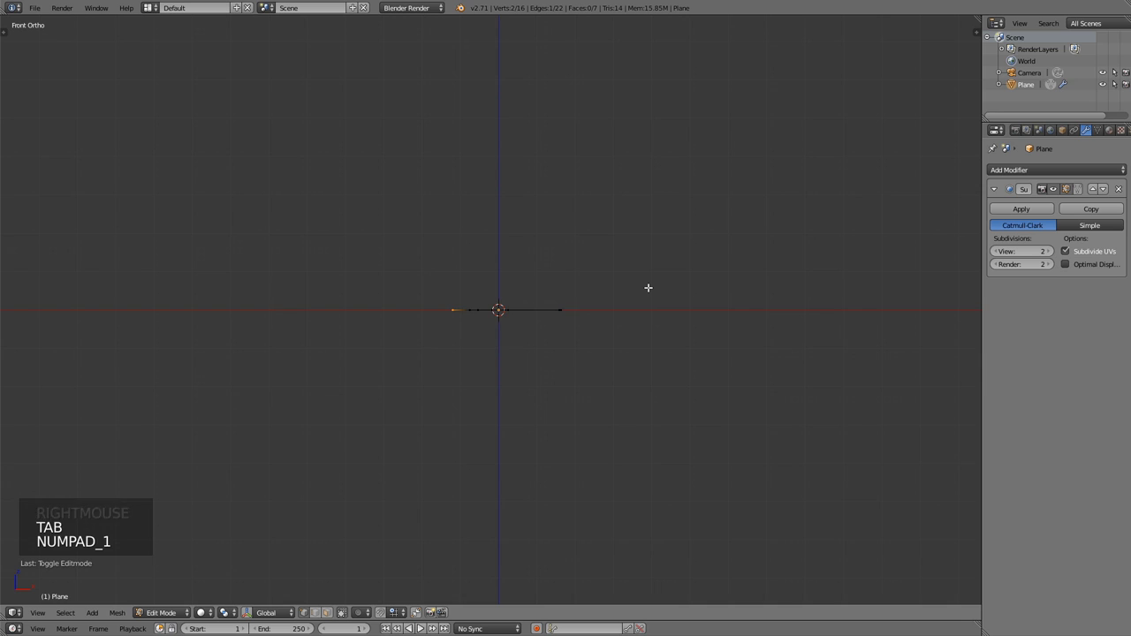
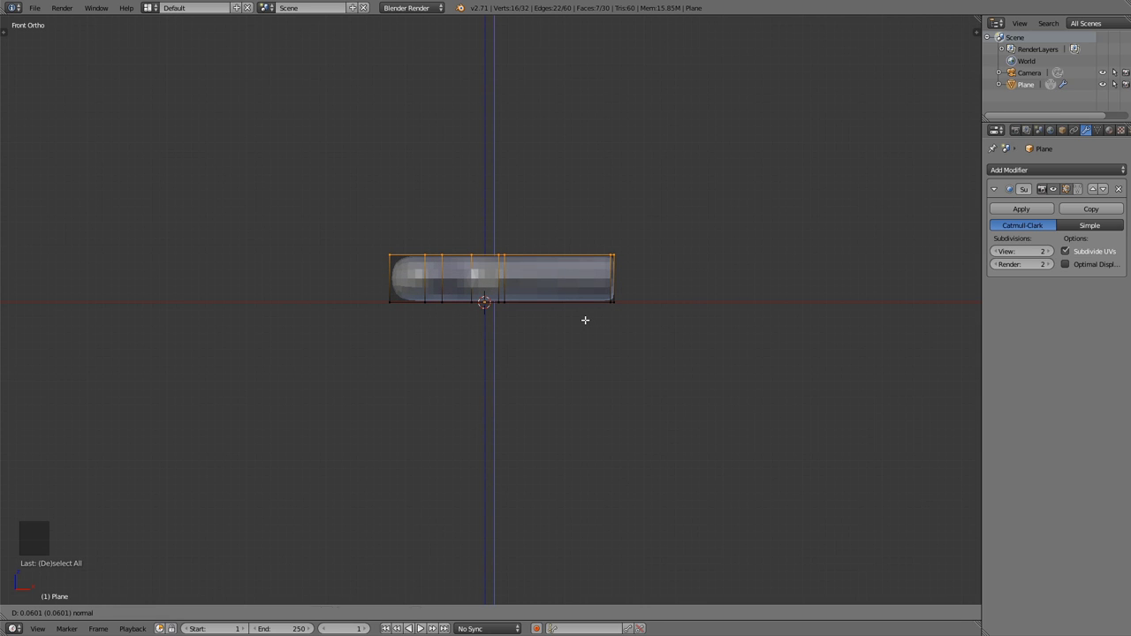
key("ctrl+r")
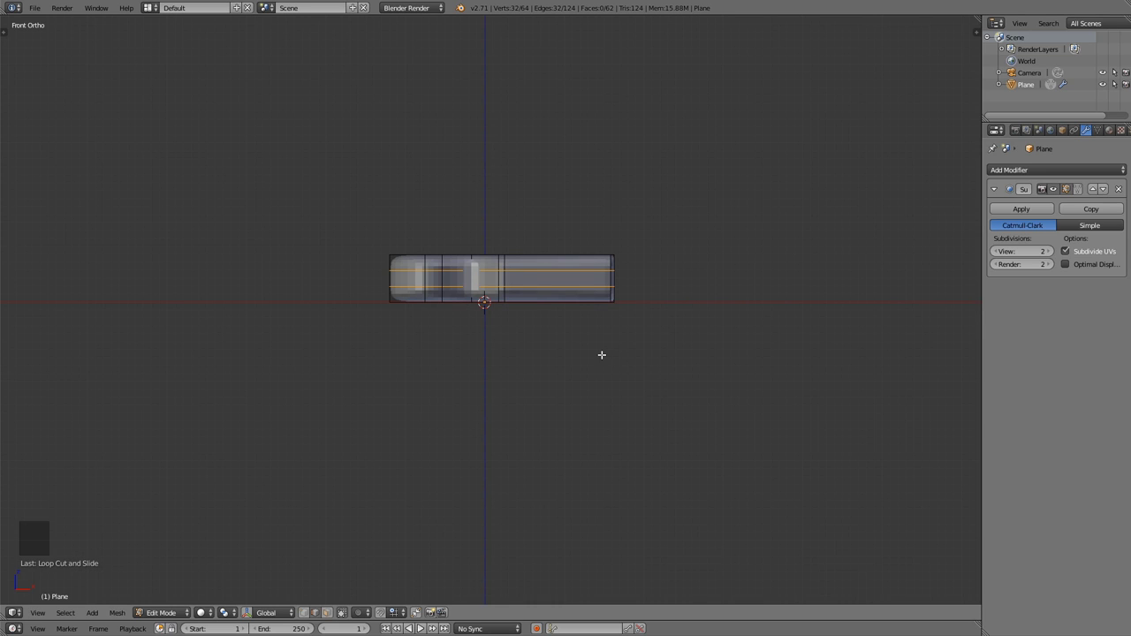
key("s")
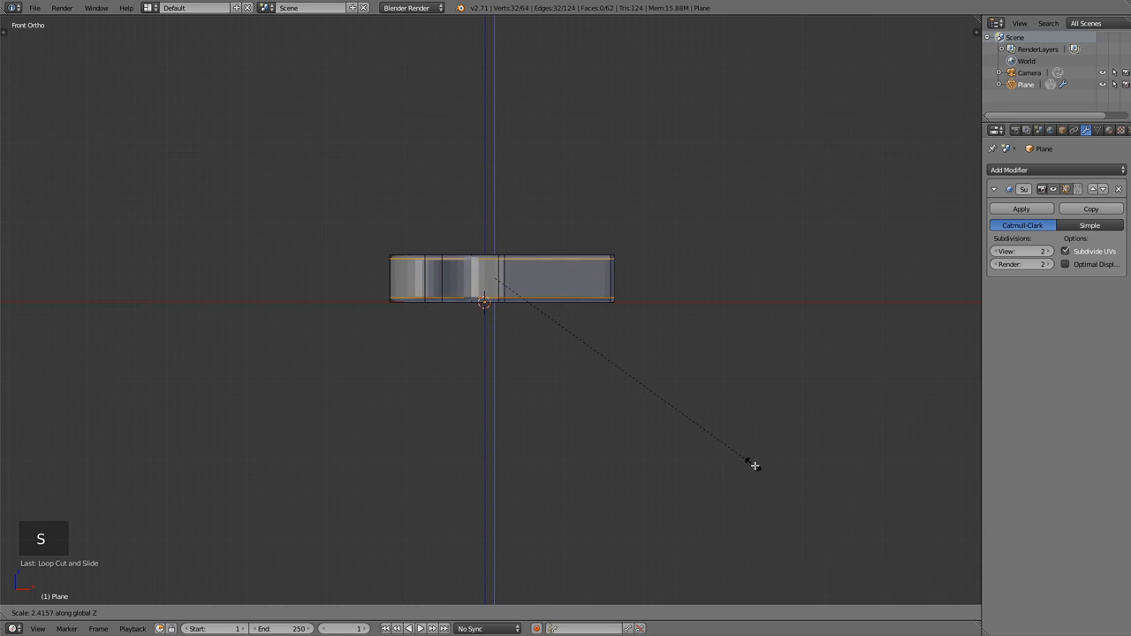
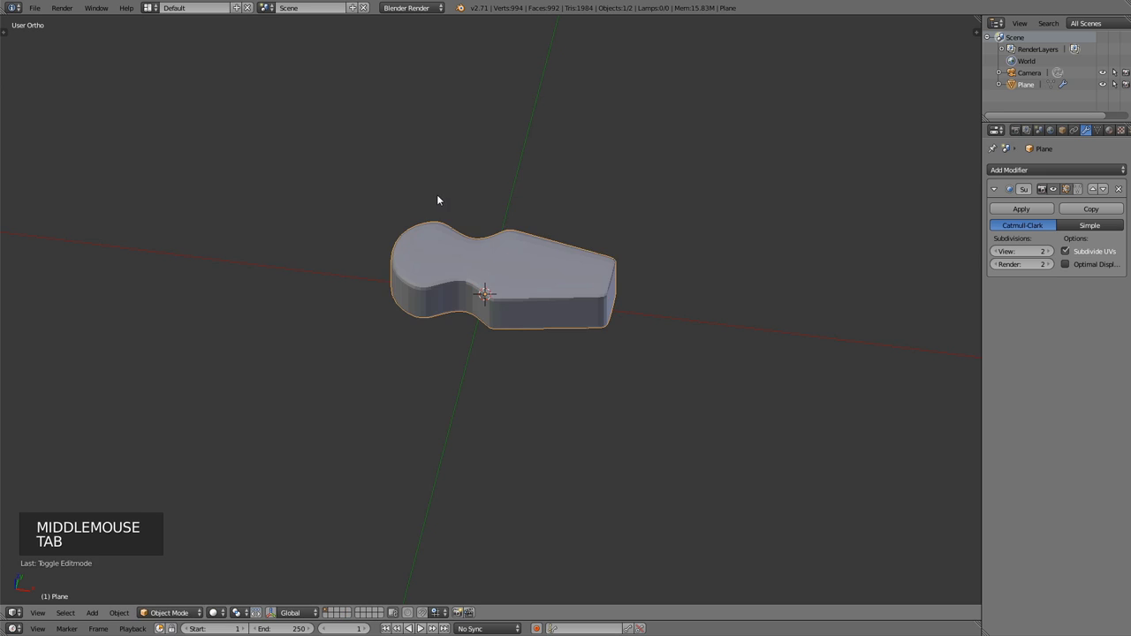
key("t")
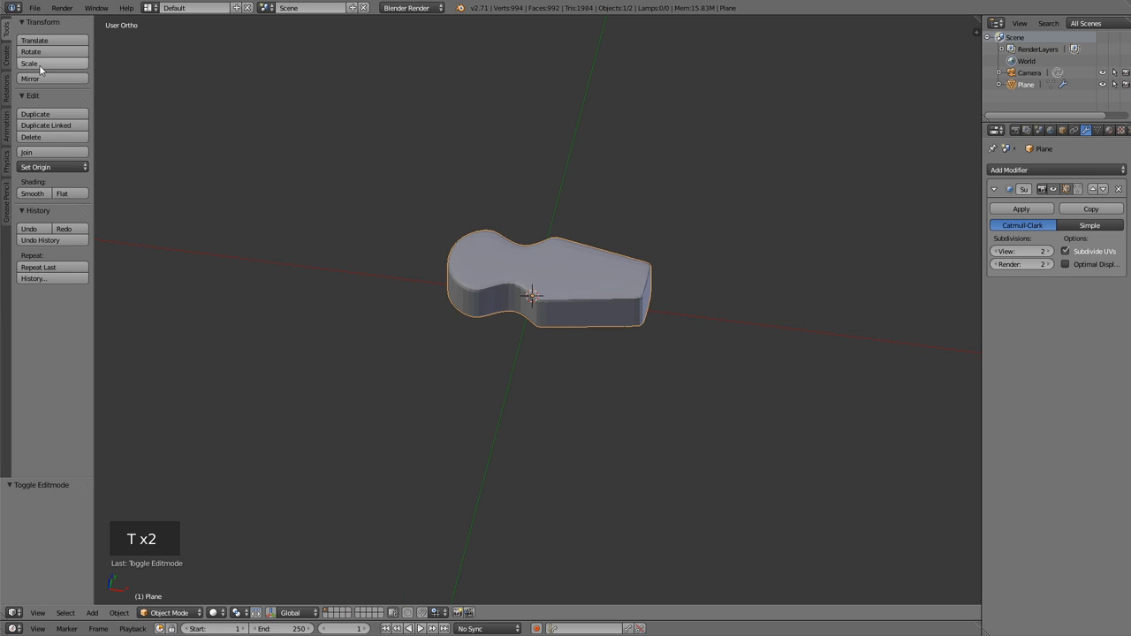
left_click(41, 197)
middle_click(454, 268)
scroll("up", 3)
Move and scale the middle edges vertically to round the link, then orbit to inspect it from above.
key("Tab")
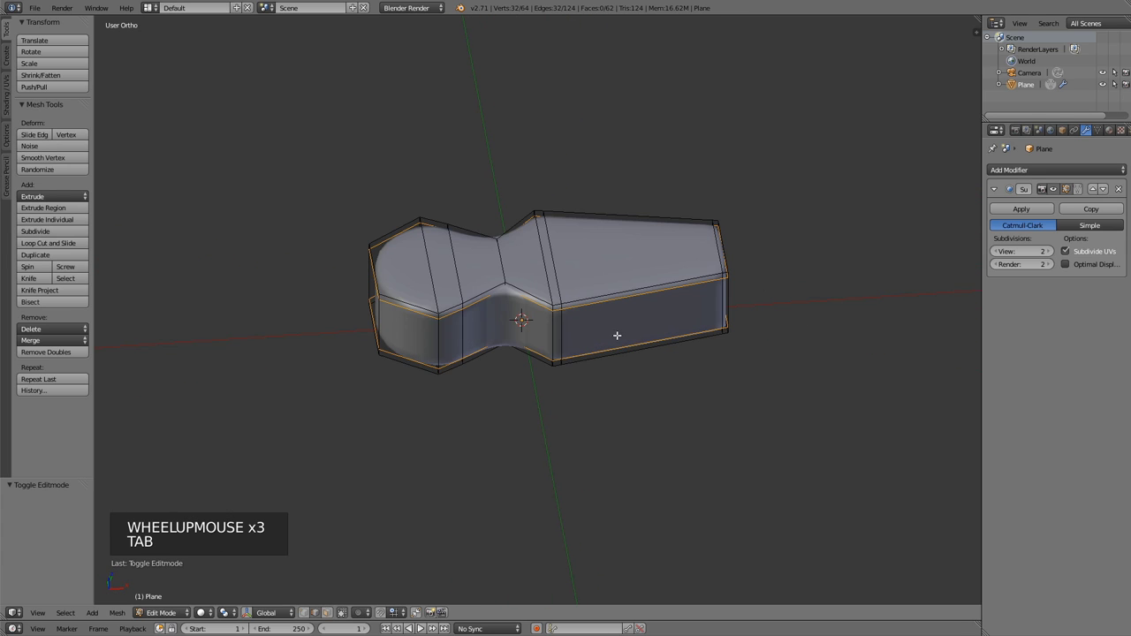
key("g")
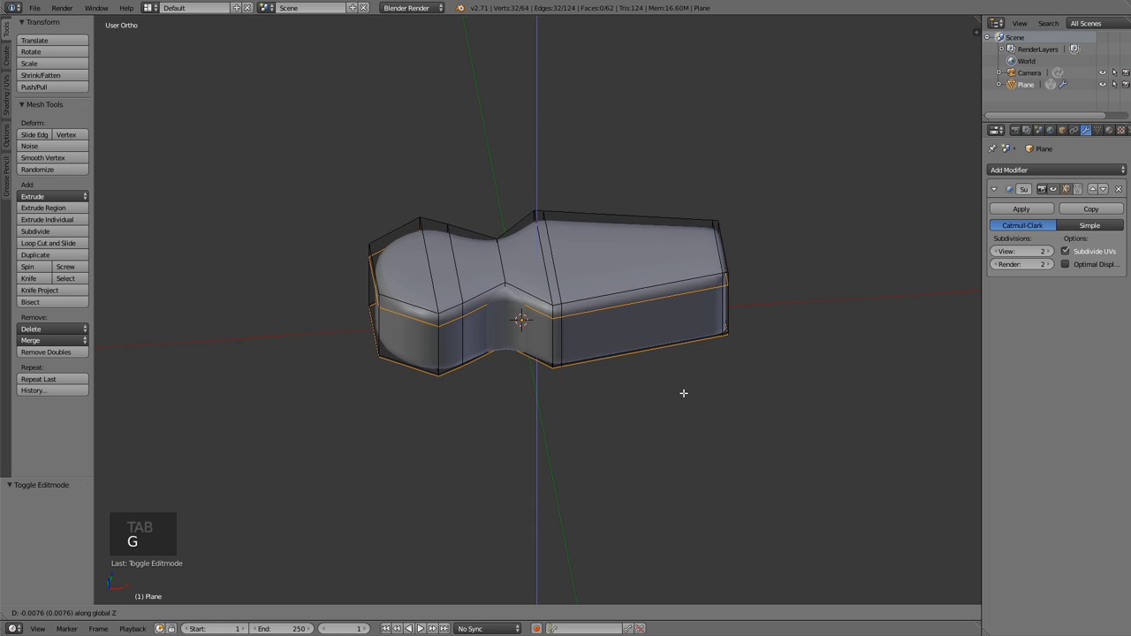
key("s")
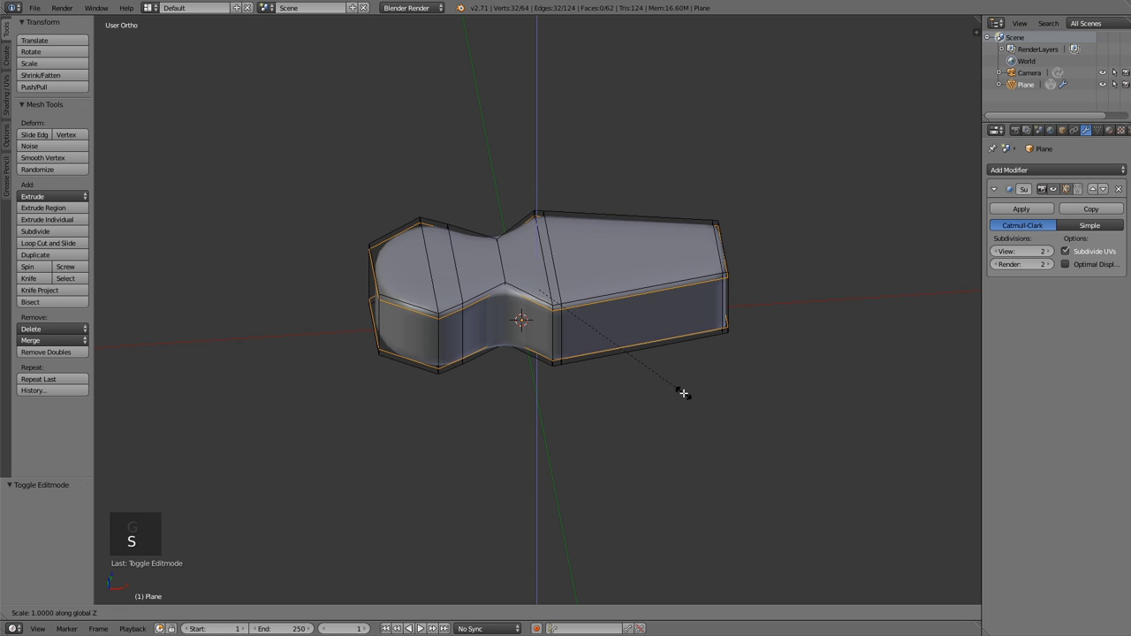
key("Tab")
middle_click(598, 290)
middle_click(533, 366)
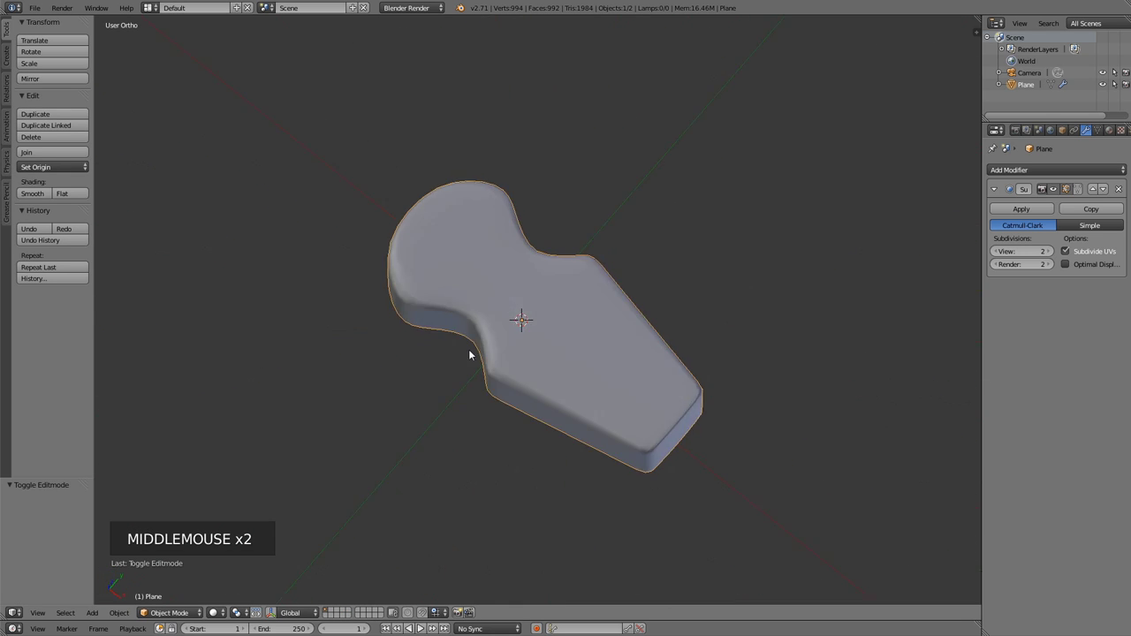
middle_click(478, 326)
key("KP_7")
scroll("down", 3)
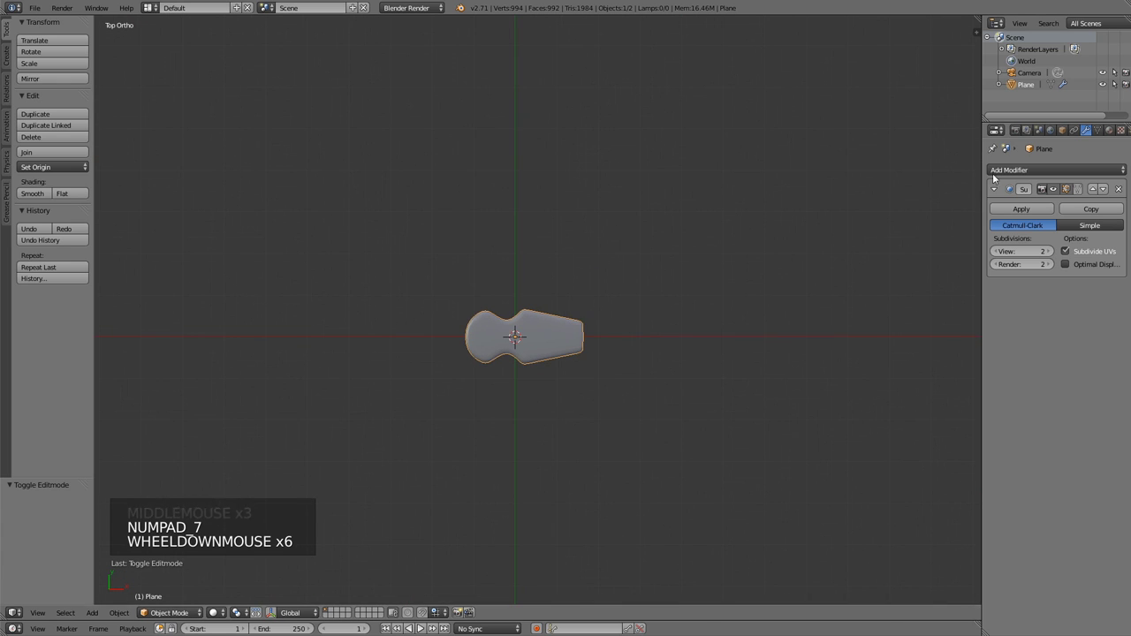
Rename the link object ZipChain_Link and move it onto another layer.
left_click(1069, 127)
left_click(1042, 171)
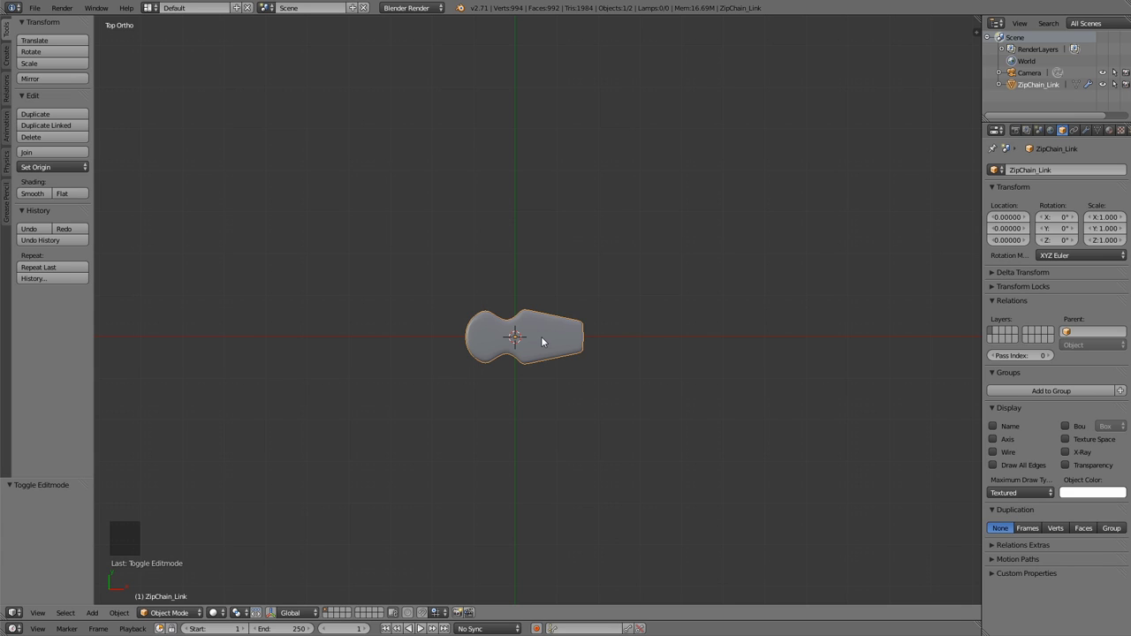
key("m")
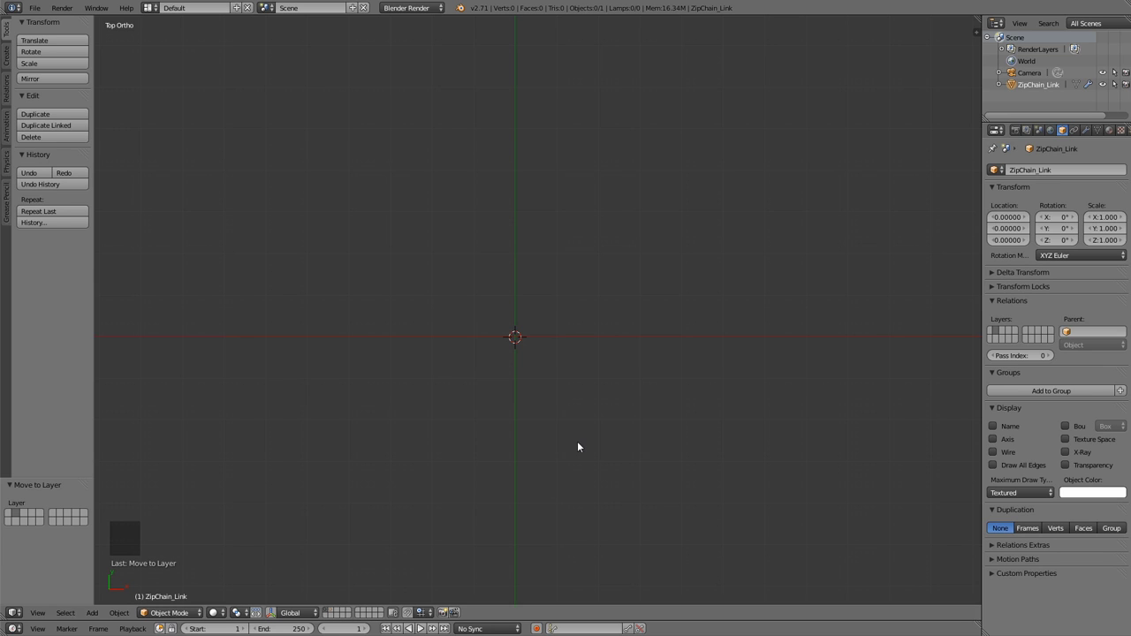
Add a second background image slot and browse into the ref folder for the credit card photo.
key("n")
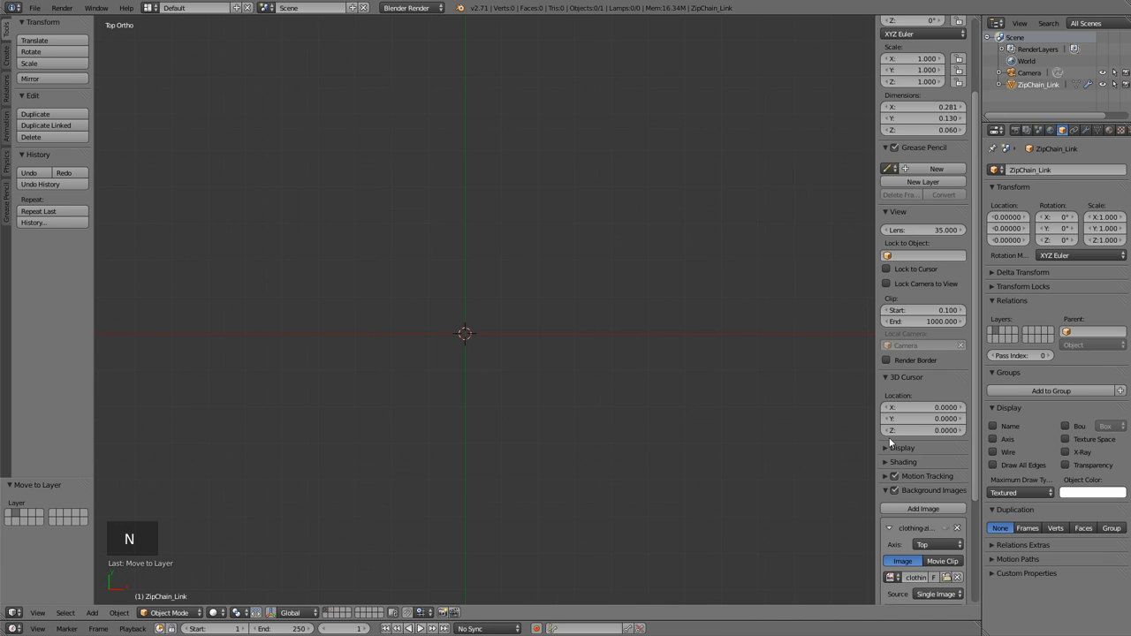
scroll("down", 3)
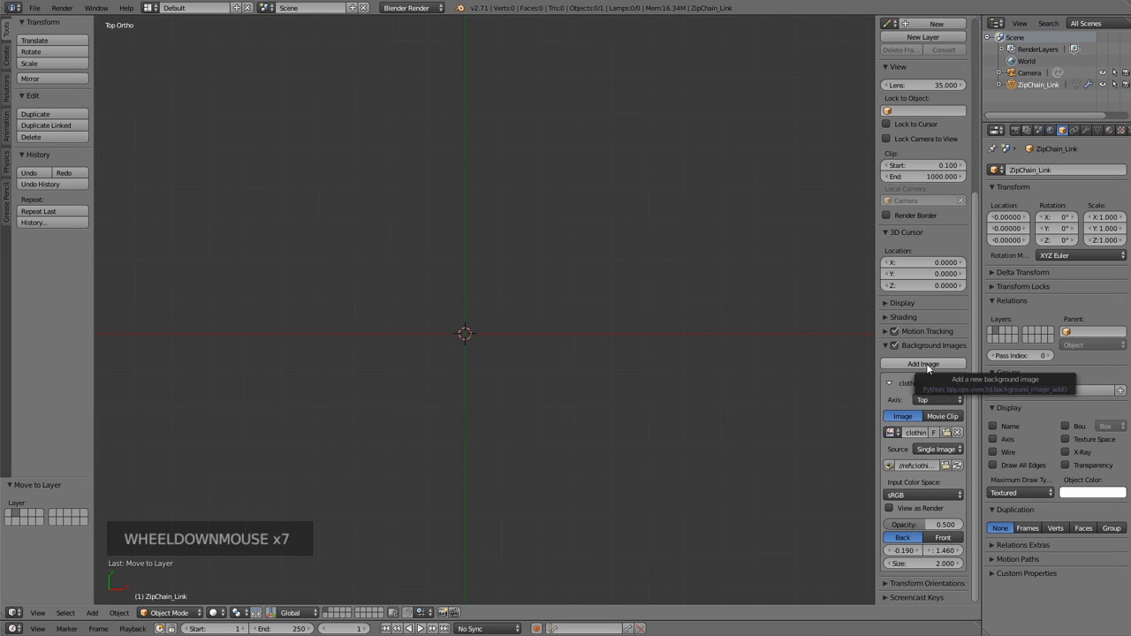
left_click(890, 386)
left_click(903, 369)
left_click(919, 477)
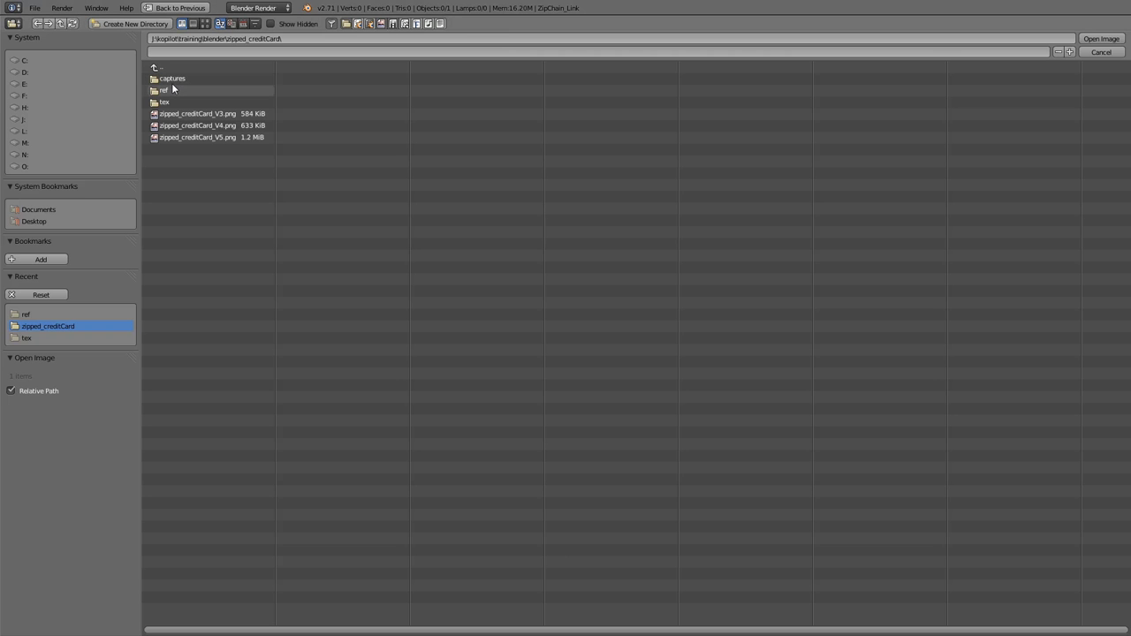
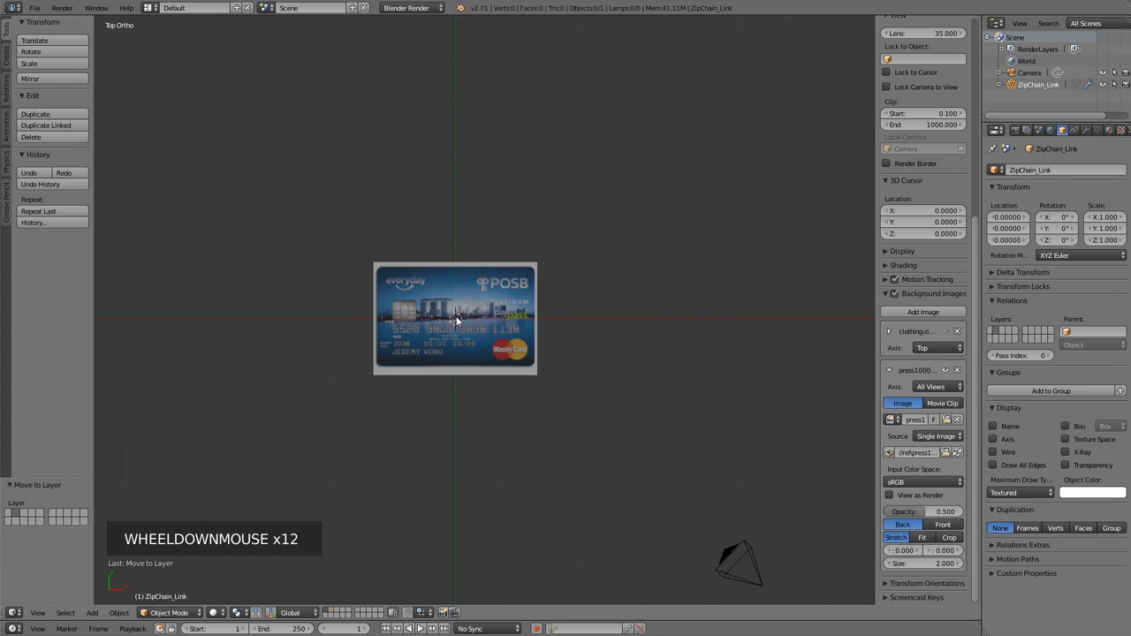
From front view, add a plane and rotate it 90° on X to stand upright.
key("KP_1")
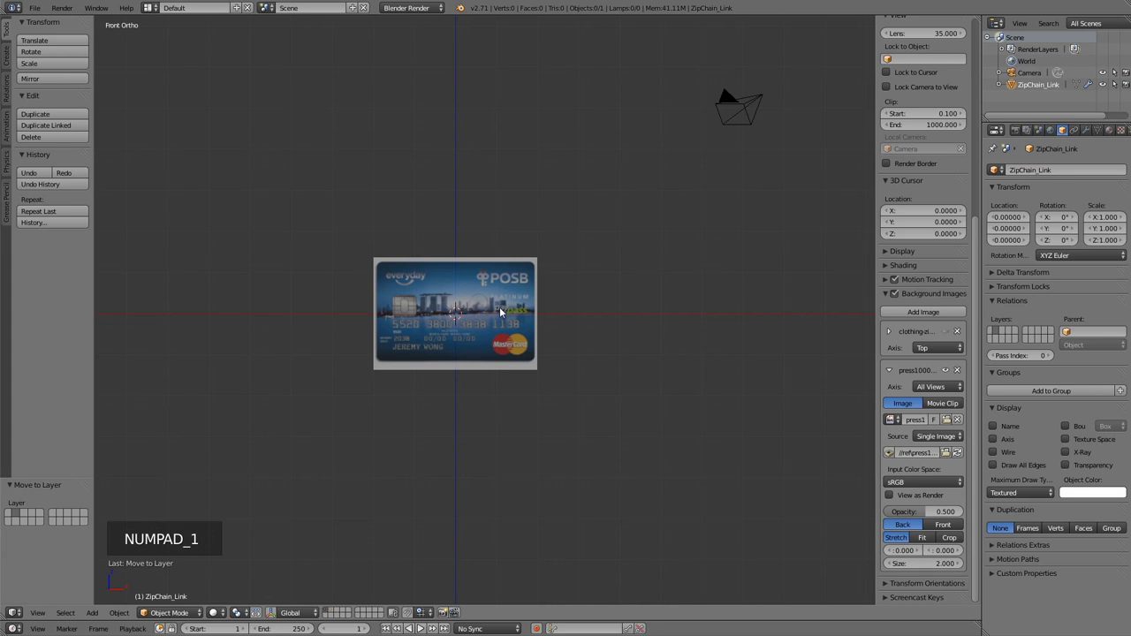
scroll("up", 3)
middle_click(605, 311)
key("shift+a")
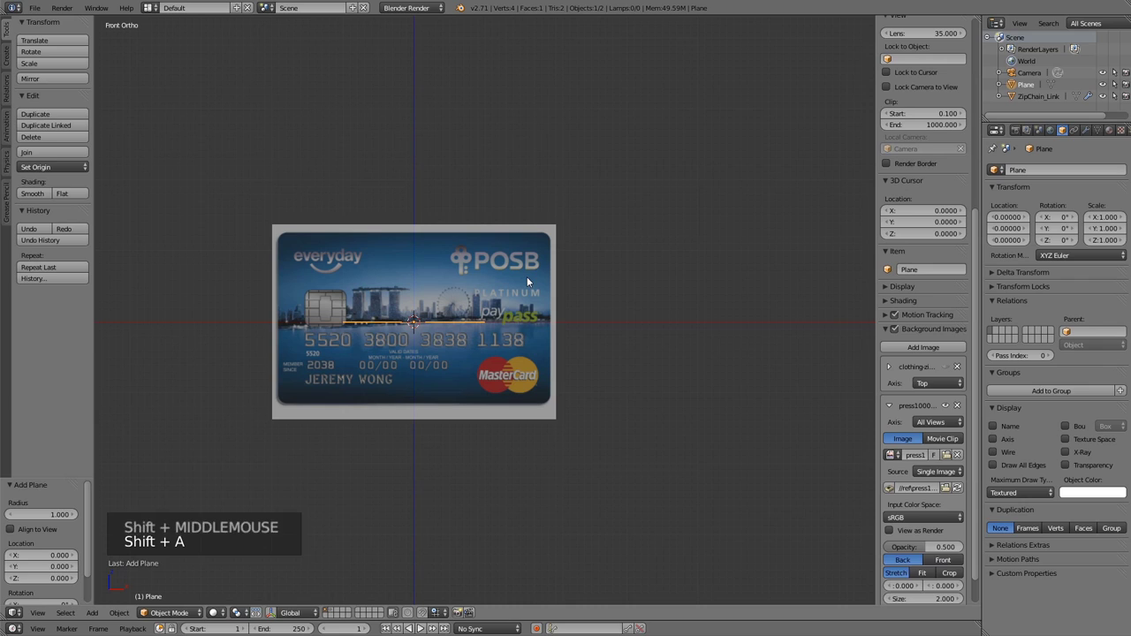
key("Tab")
key("r")
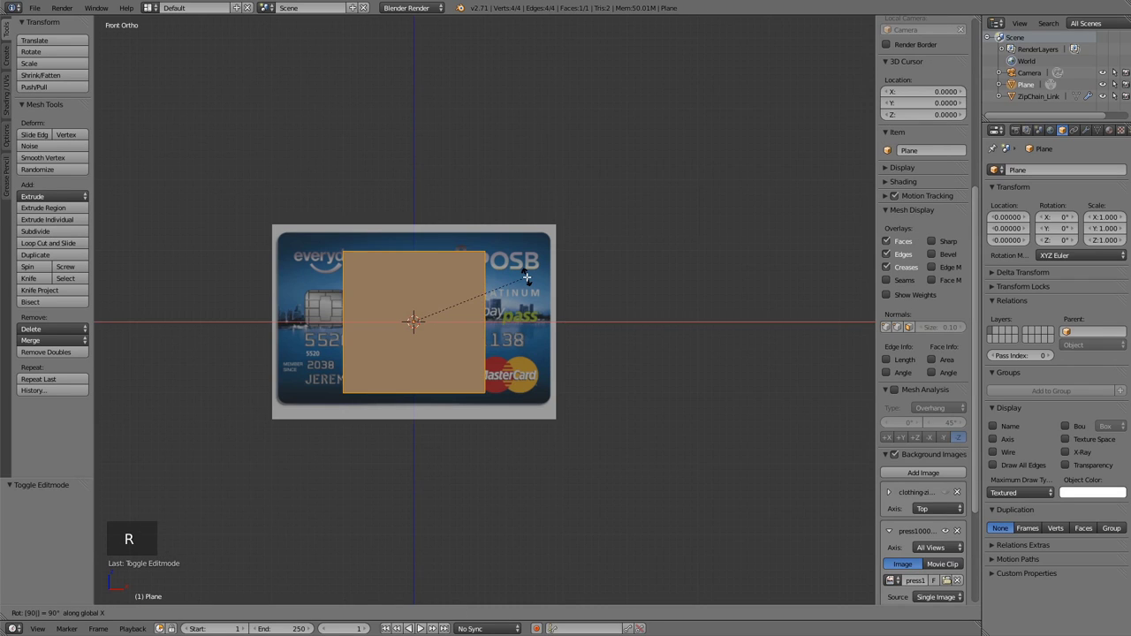
Scale the plane to fit the card image, subdivide it and add a level-2 subdivision surface.
key("z")
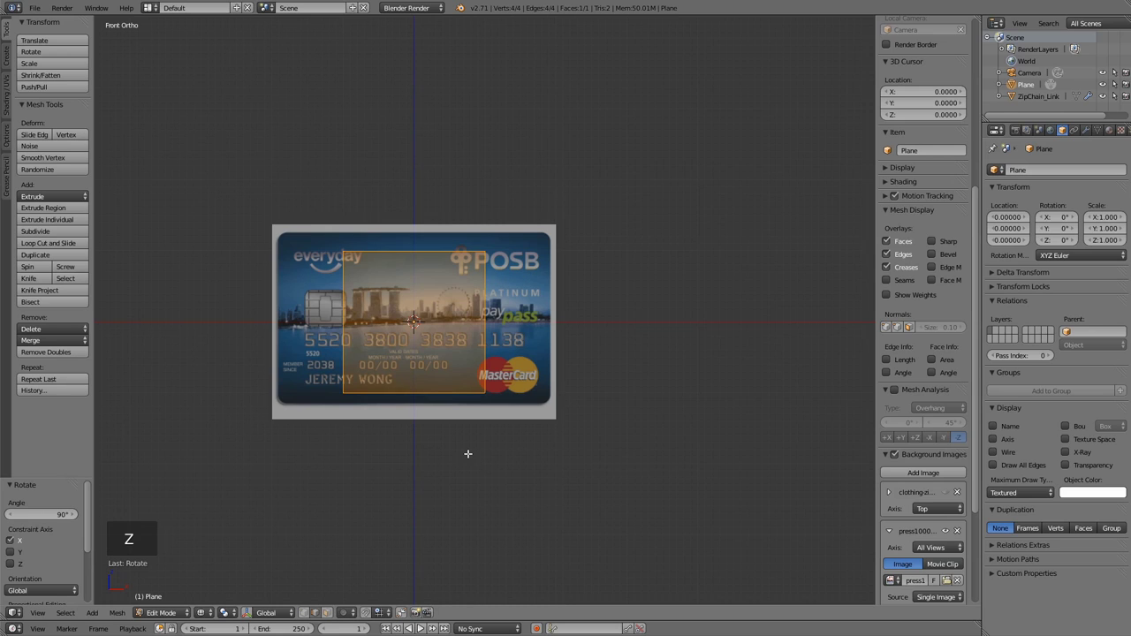
key("s")
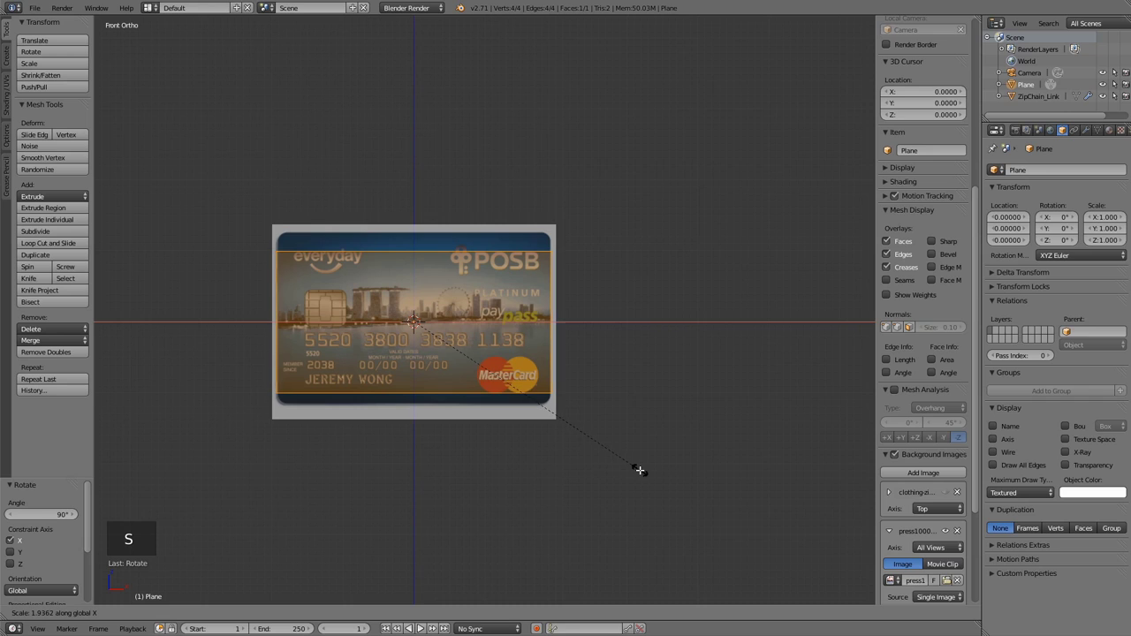
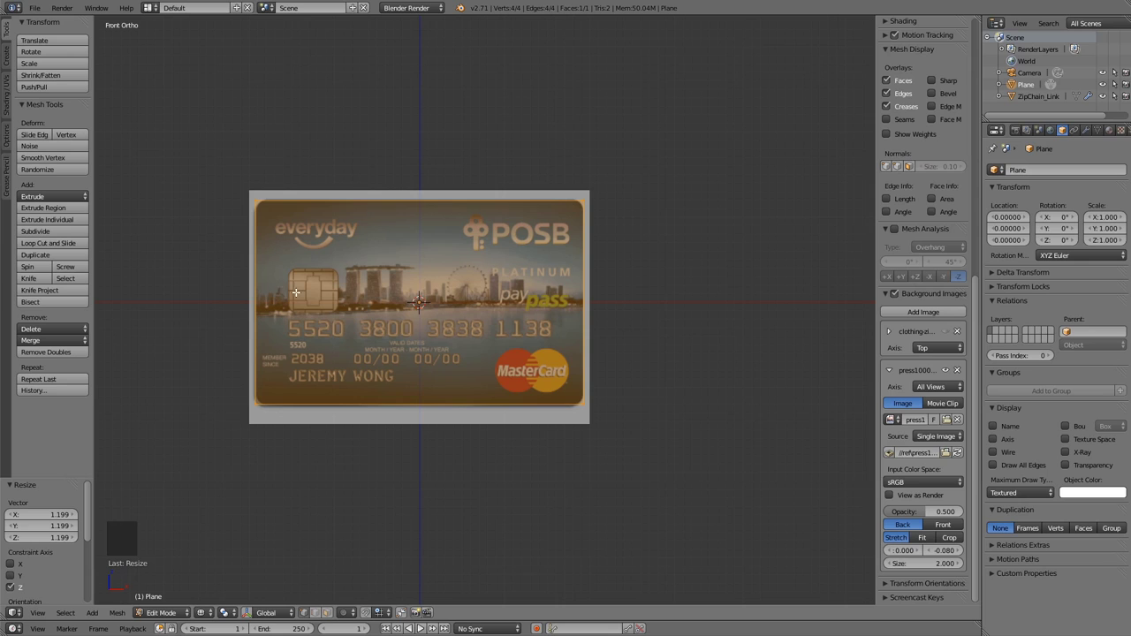
key("w")
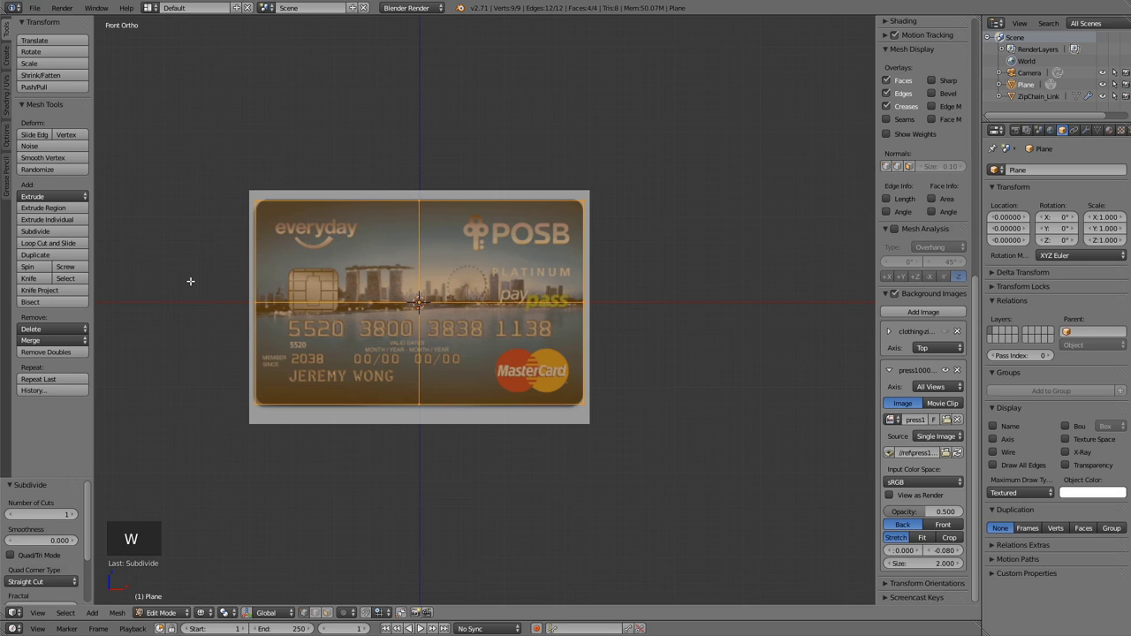
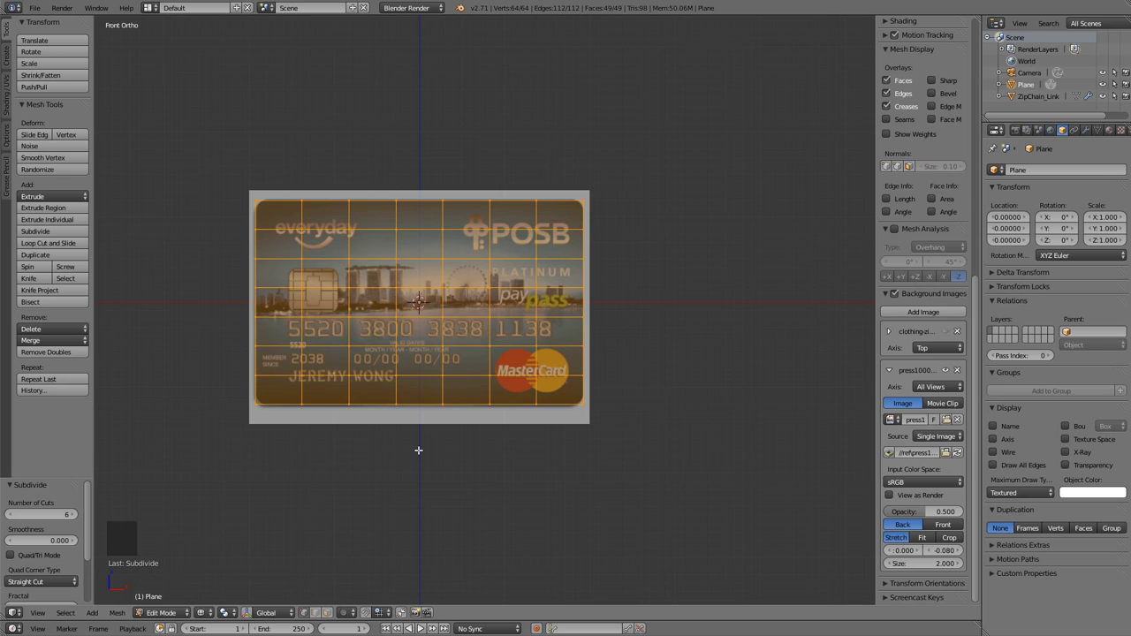
key("ctrl+2")
key("Tab")
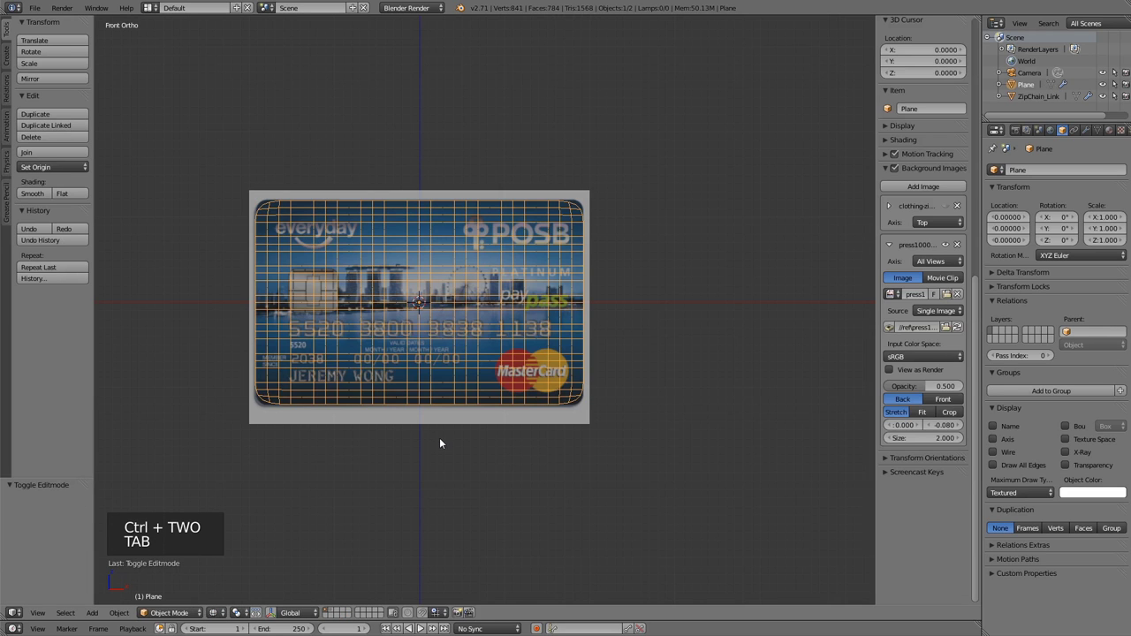
Hide the card reference image and reopen the card plane for vertex editing.
key("z")
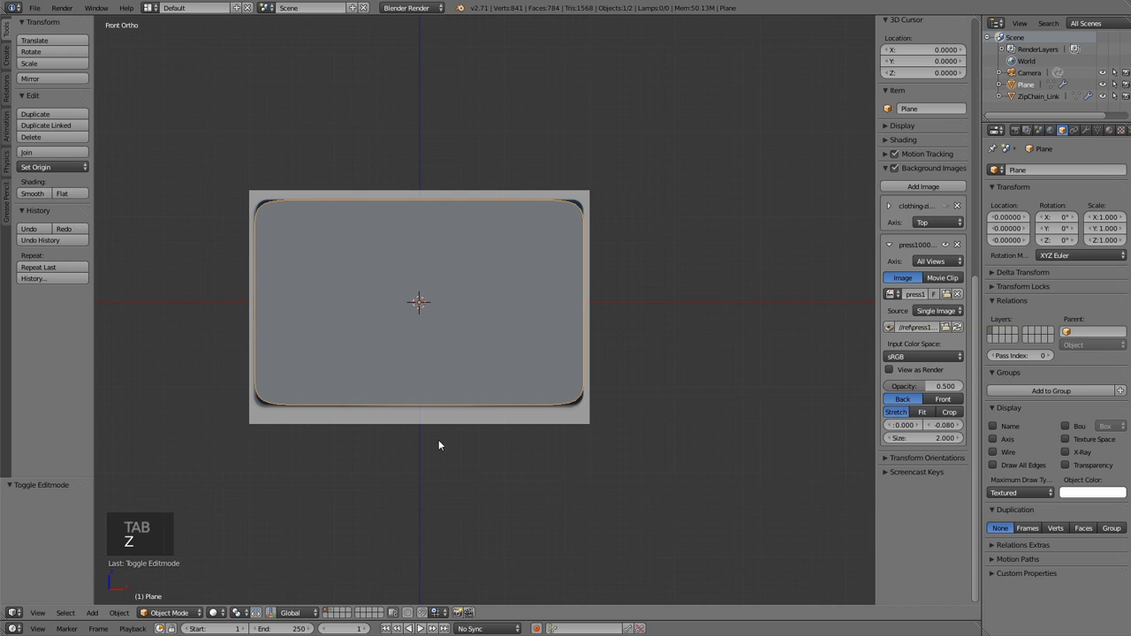
key("Tab")
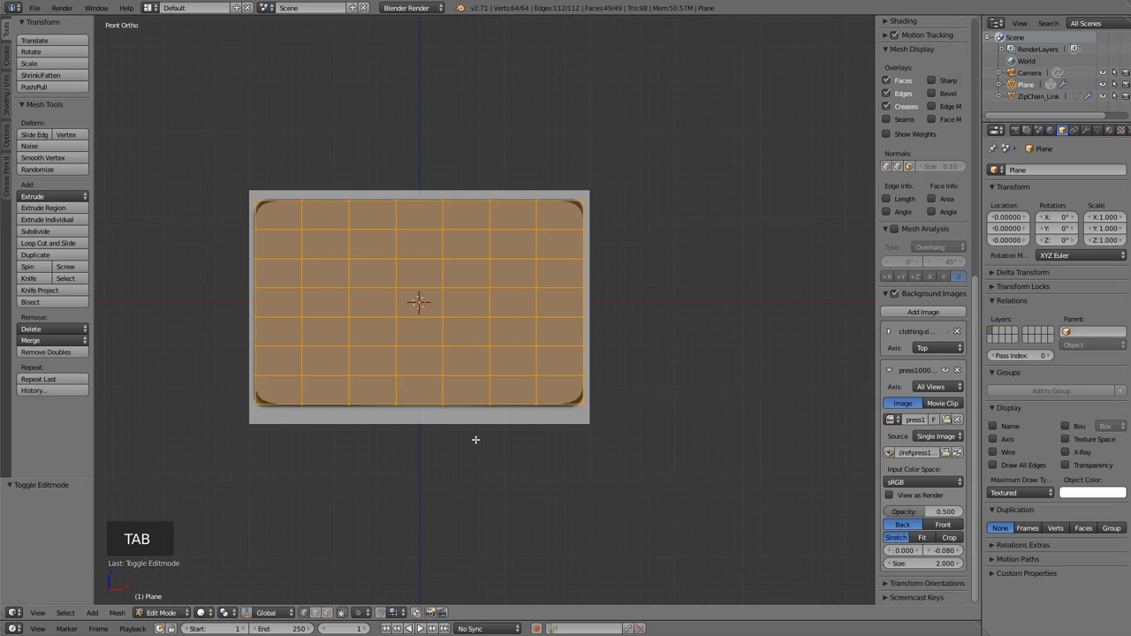
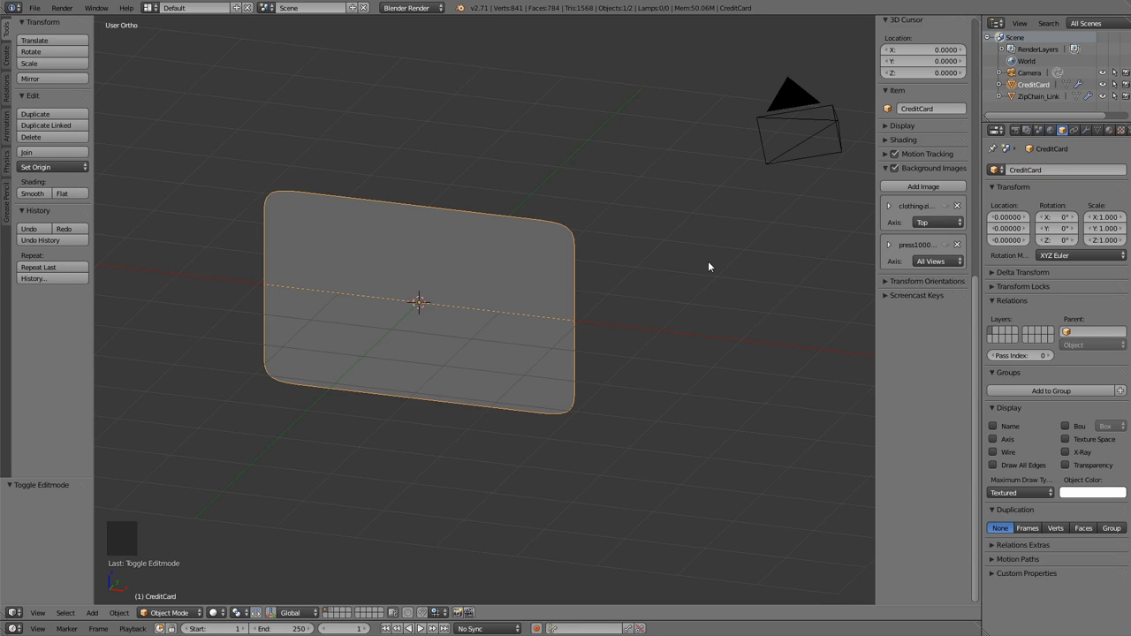
Add a Solidify modifier at 0.07 thickness and check the card's edge from the Right view.
key("n")
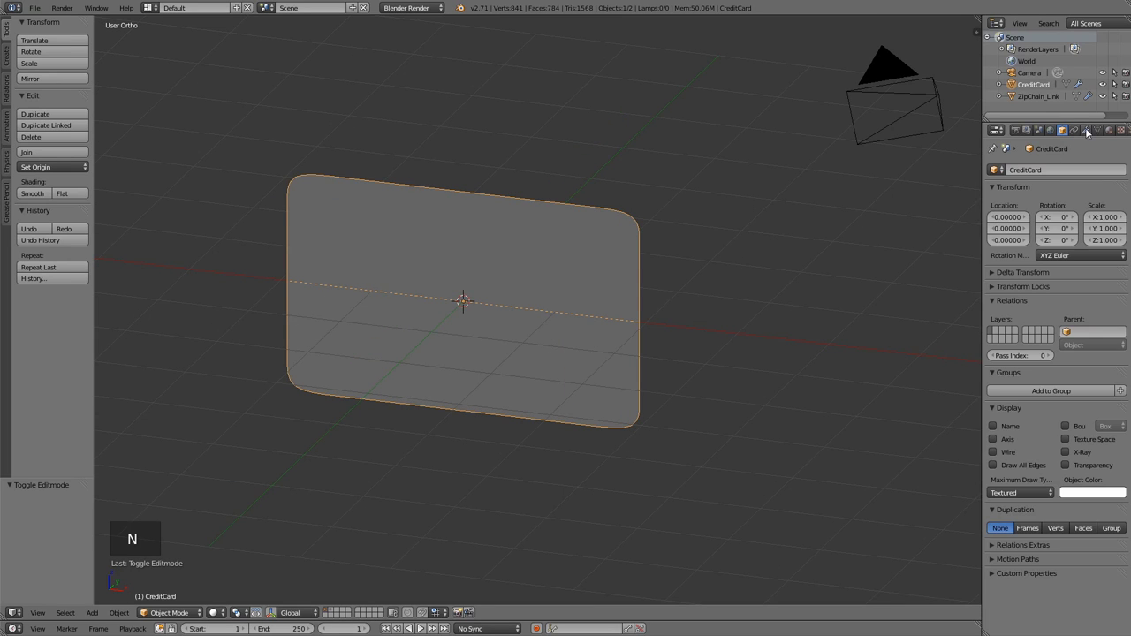
left_click(1091, 130)
left_click(1062, 171)
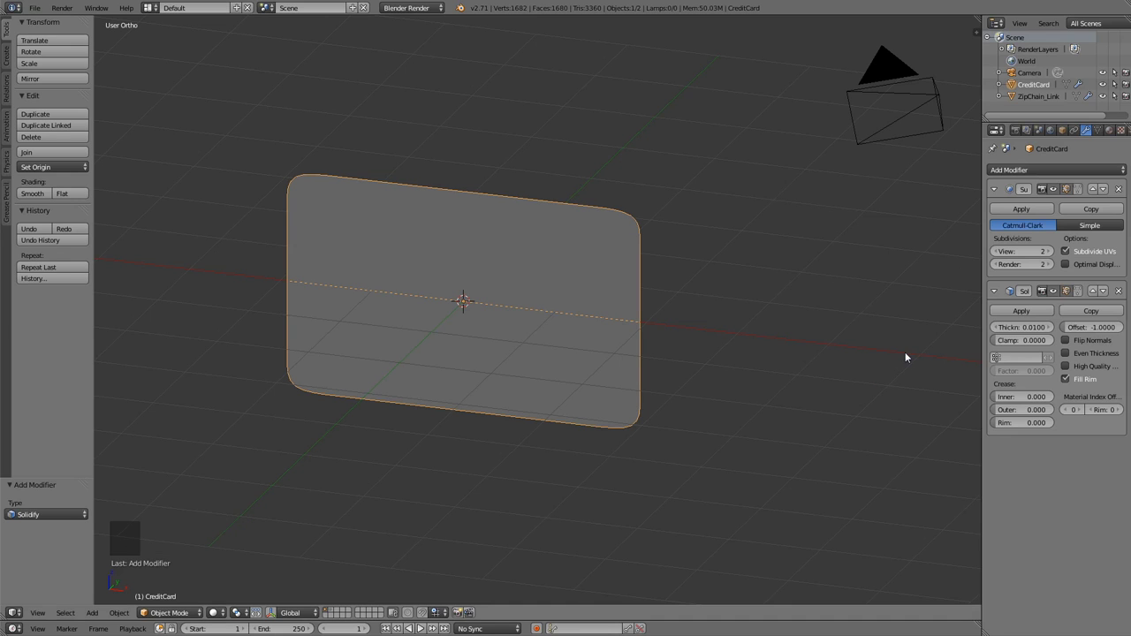
middle_click(723, 276)
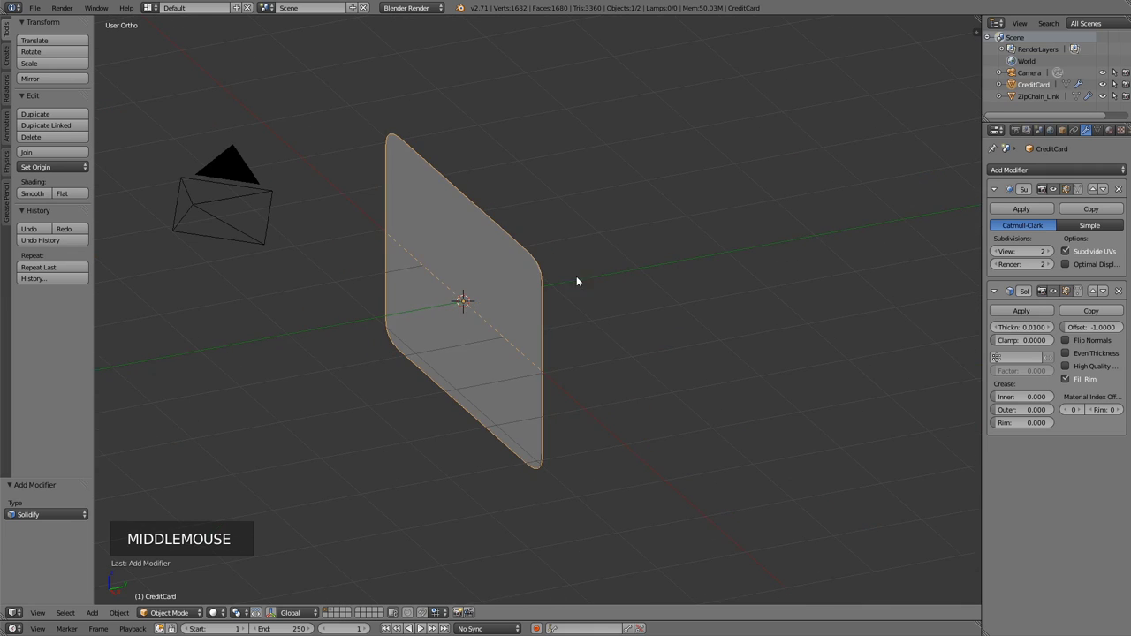
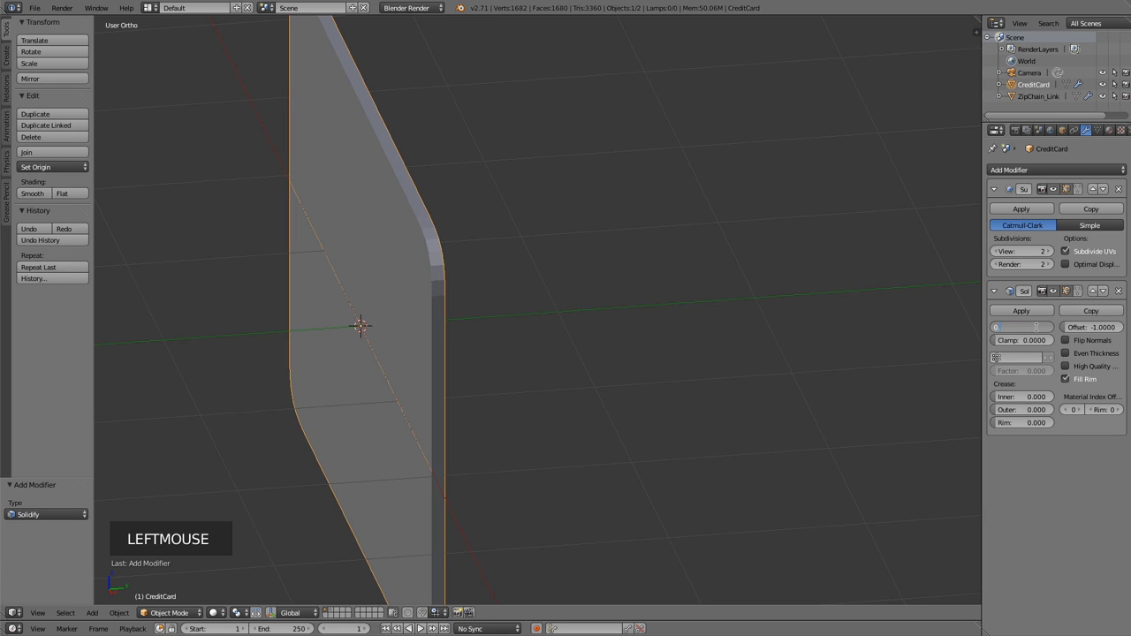
key("KP_0")
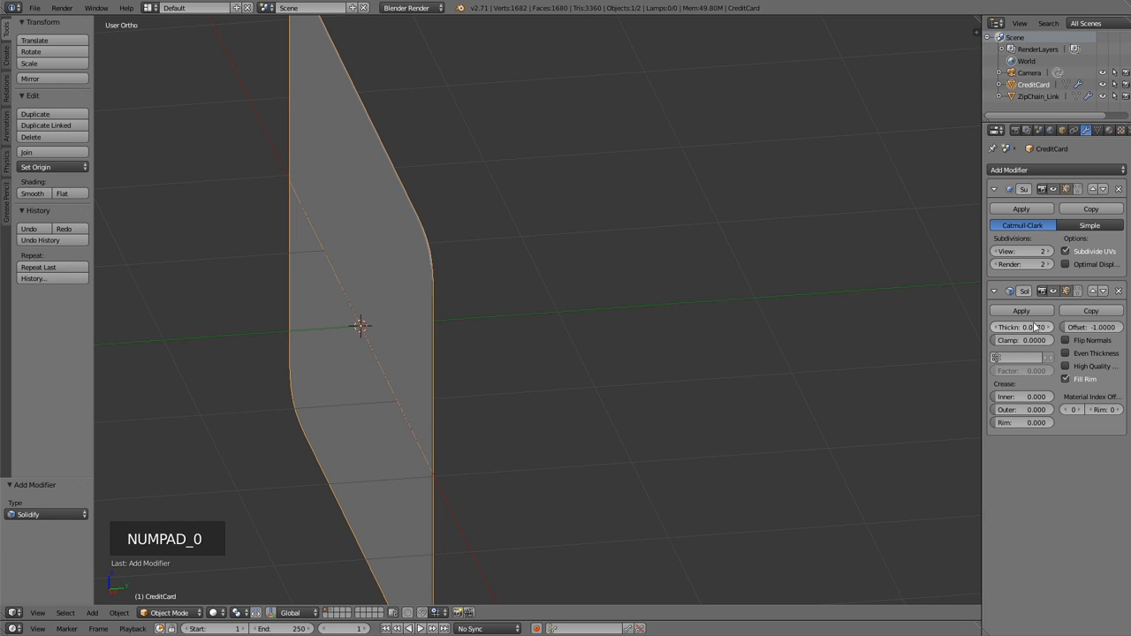
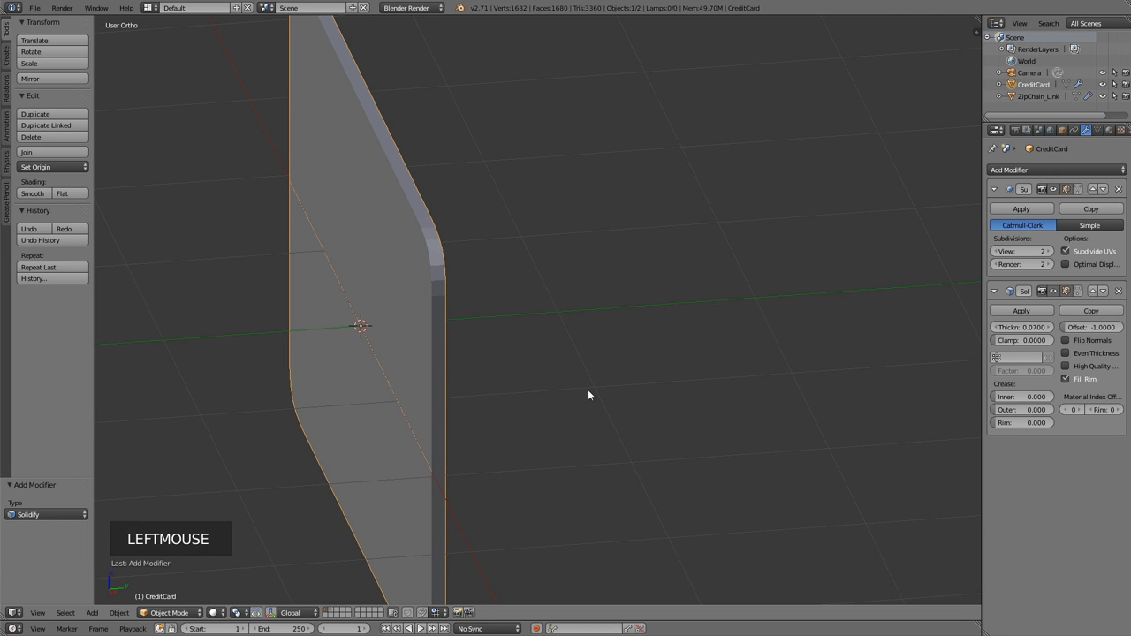
key("KP_3")
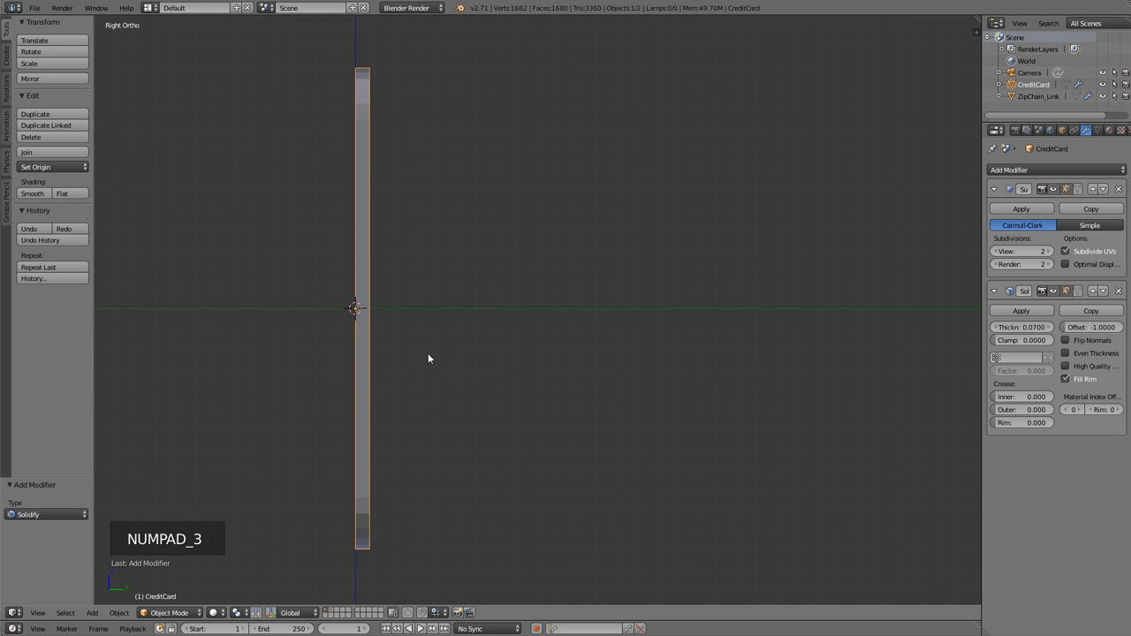
Mirror the card across Y only instead of X, shift its vertices along Y and shade it smooth.
key("Tab")
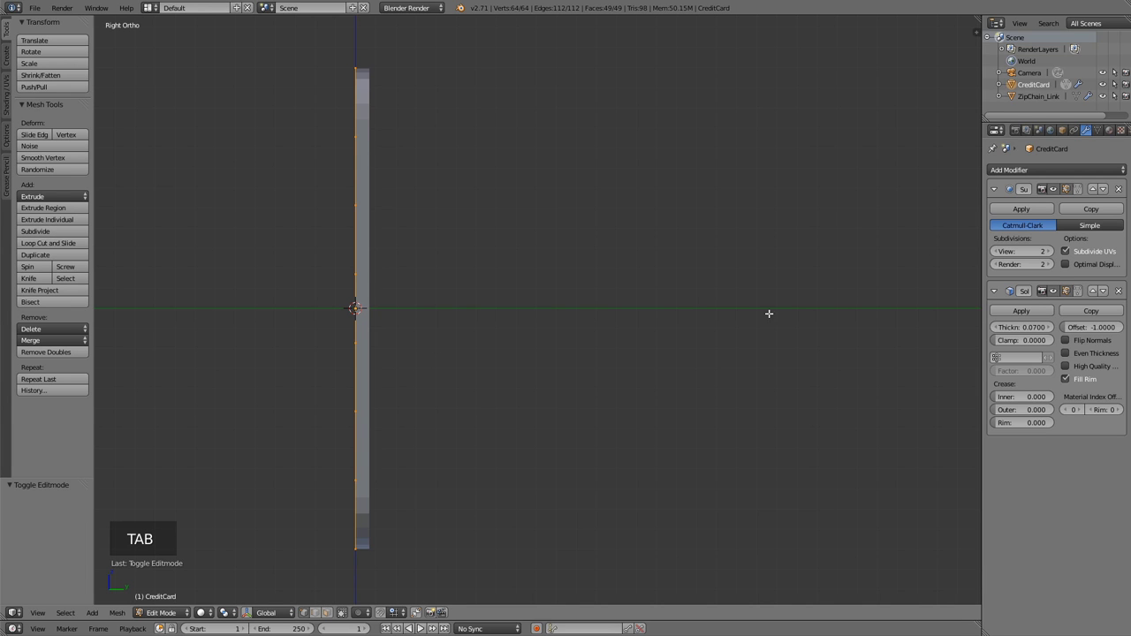
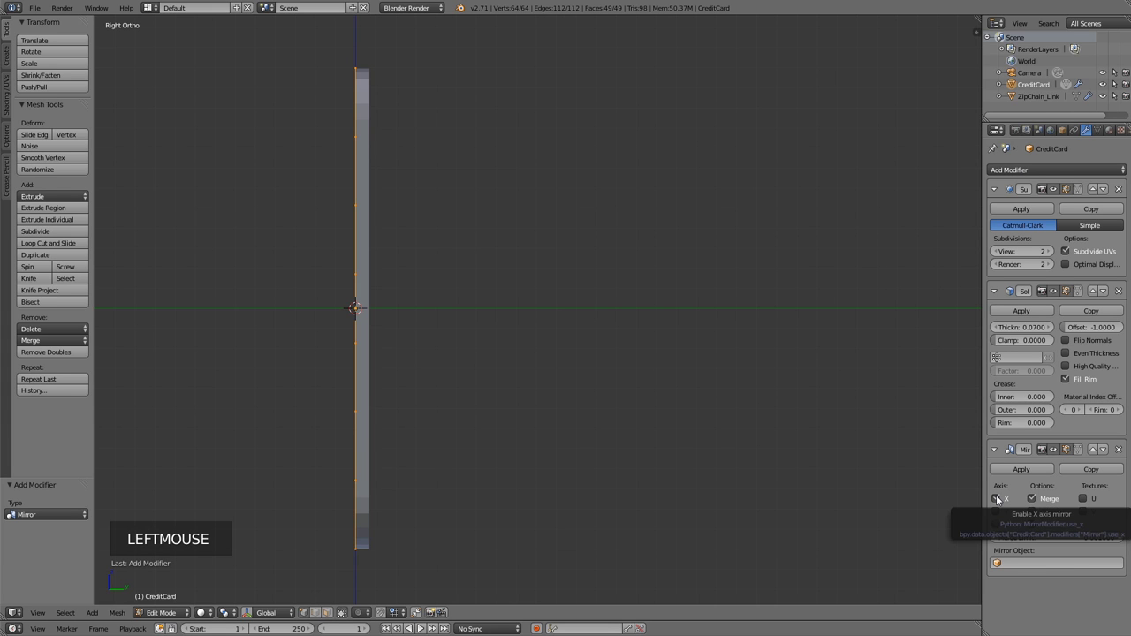
left_click(997, 500)
left_click(997, 517)
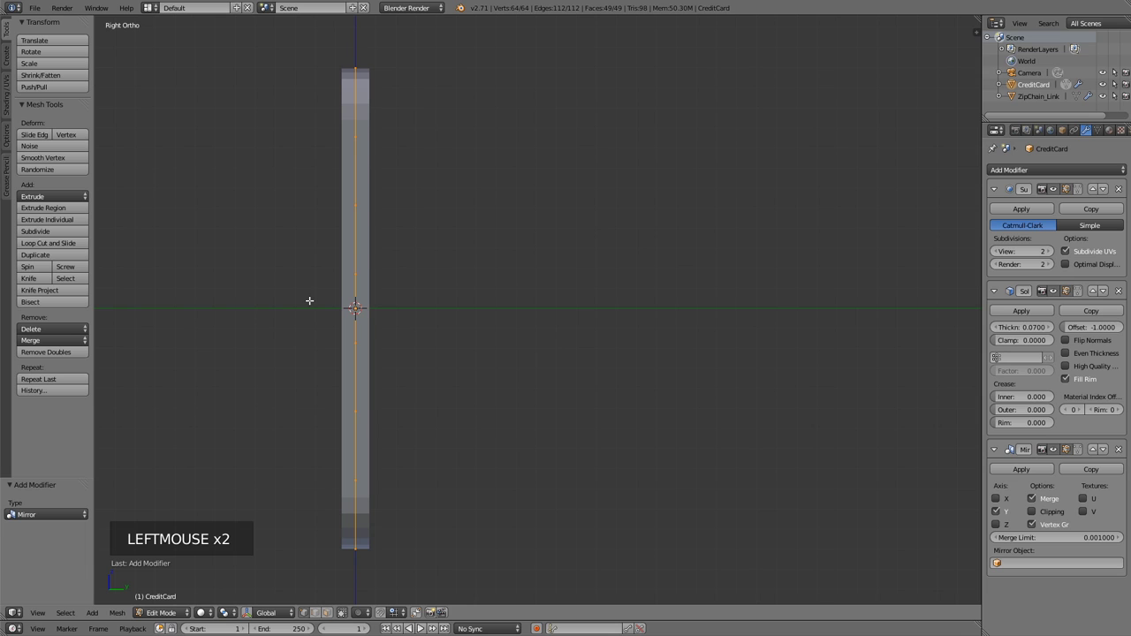
key("g")
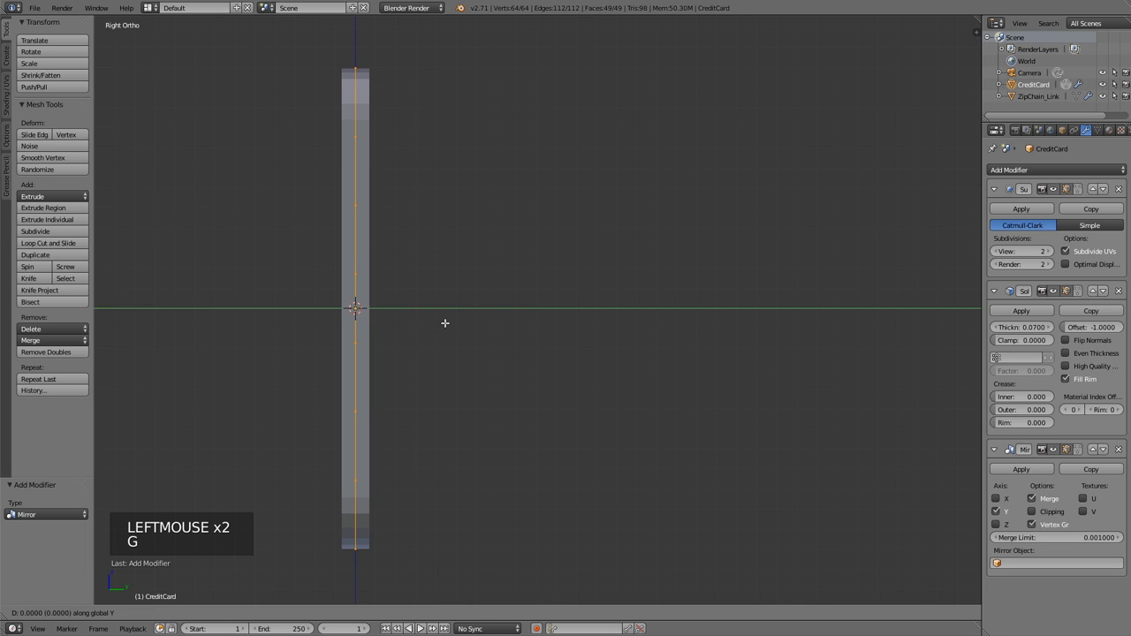
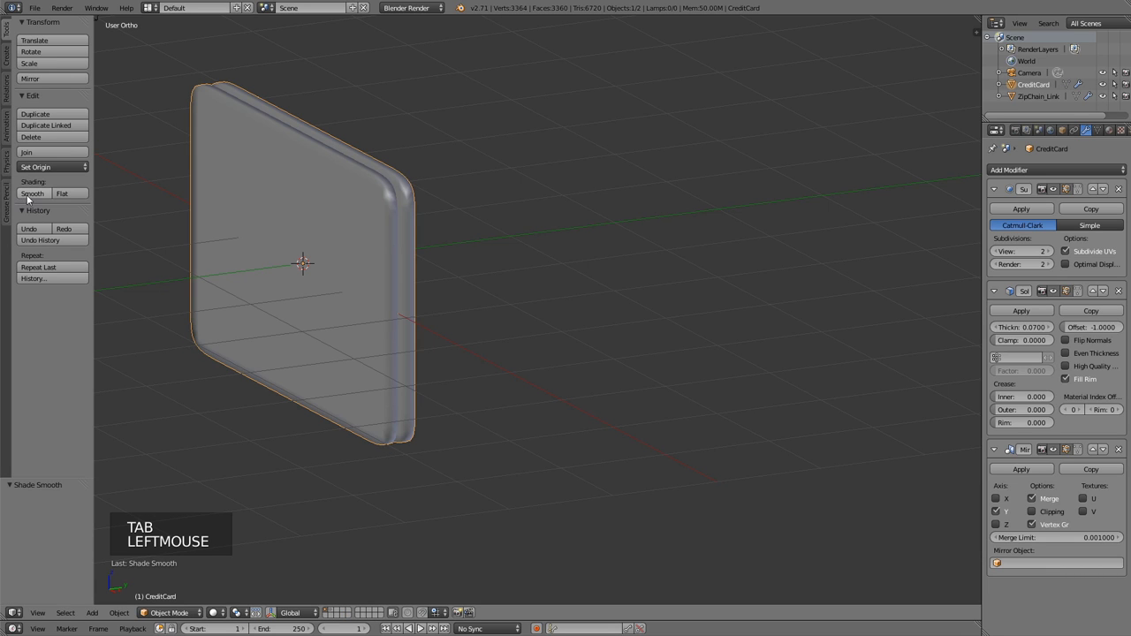
middle_click(385, 277)
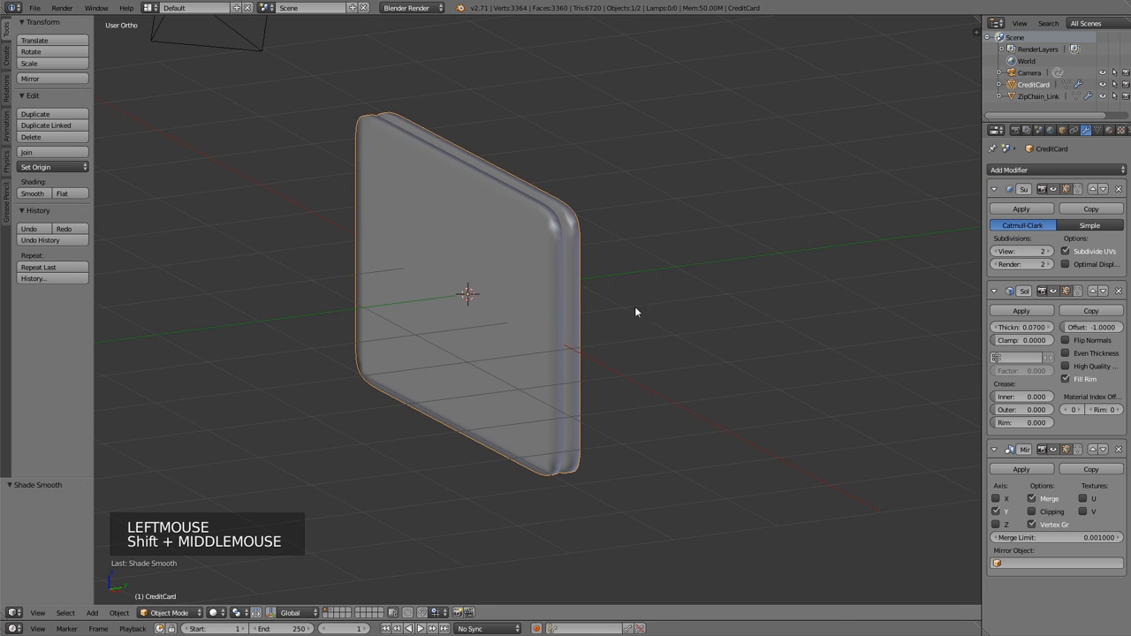
left_click(1032, 173)
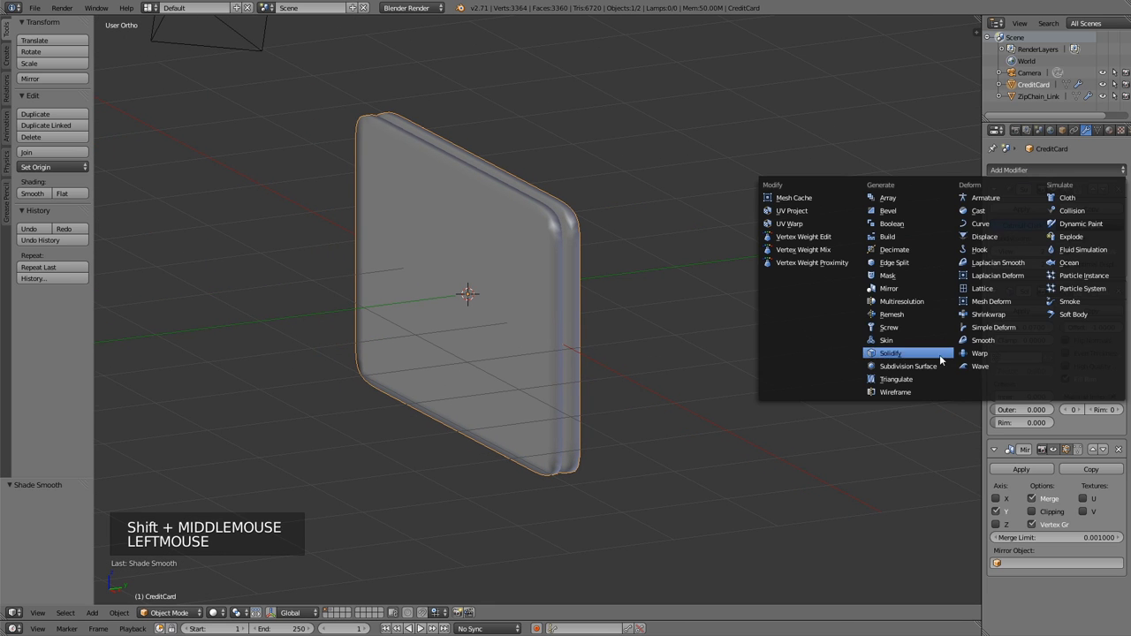
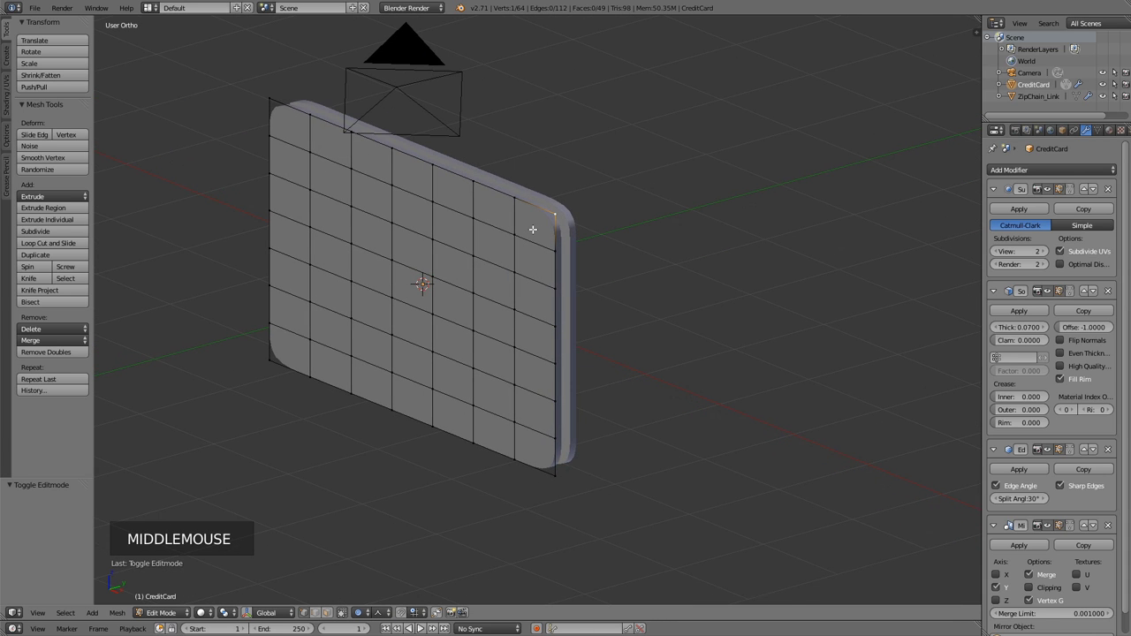
Curl one corner of the card outward with soft falloff and inspect the bend from several angles.
key("g")
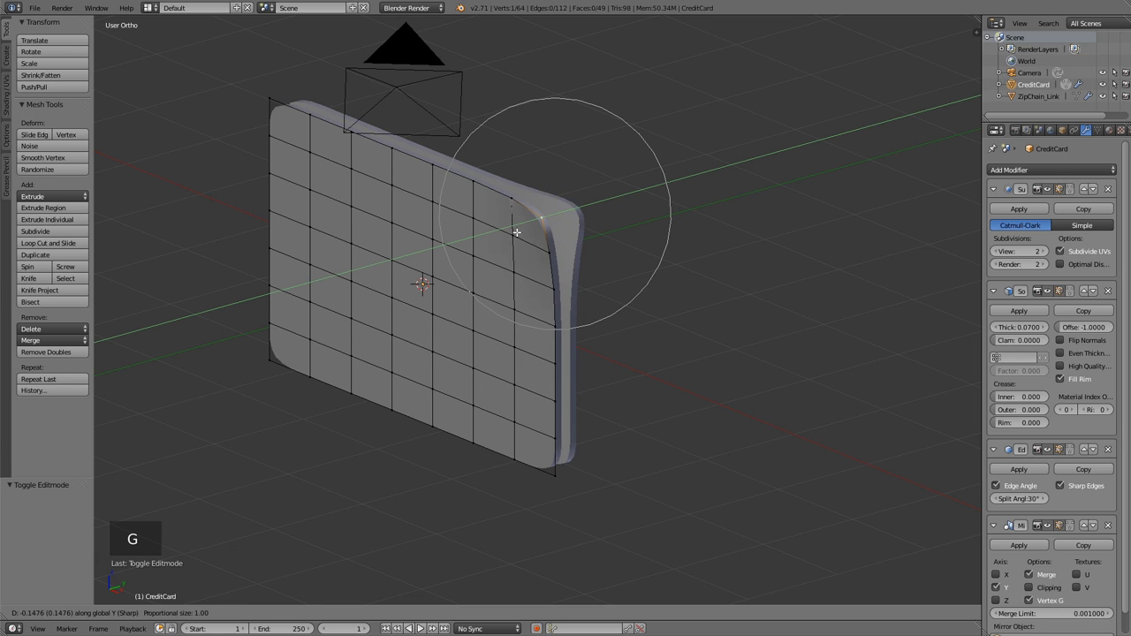
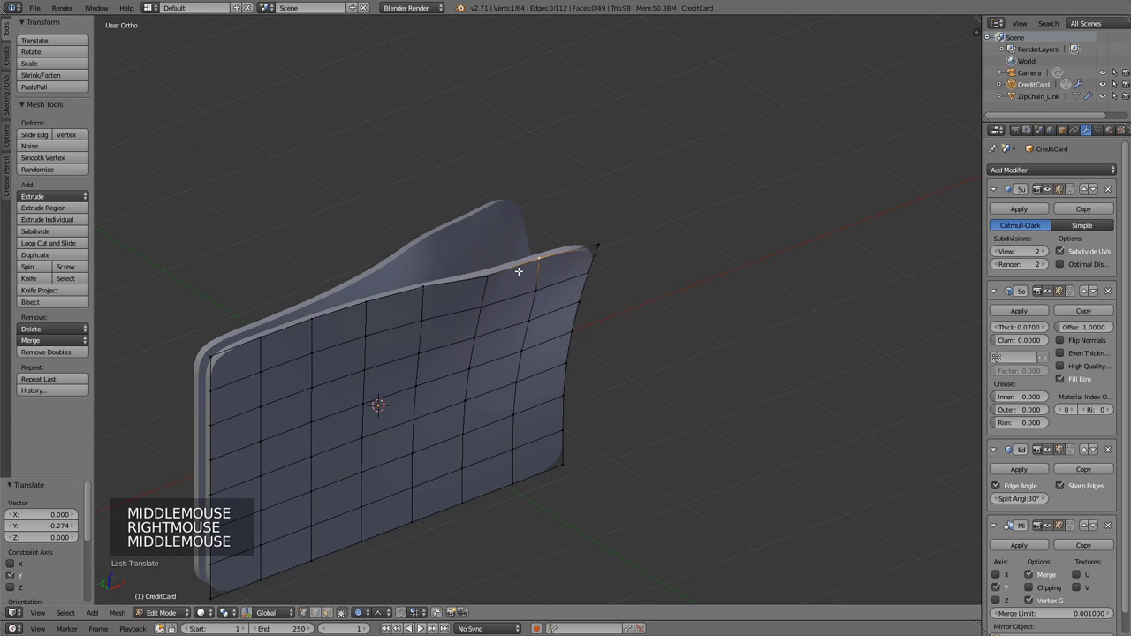
key("g")
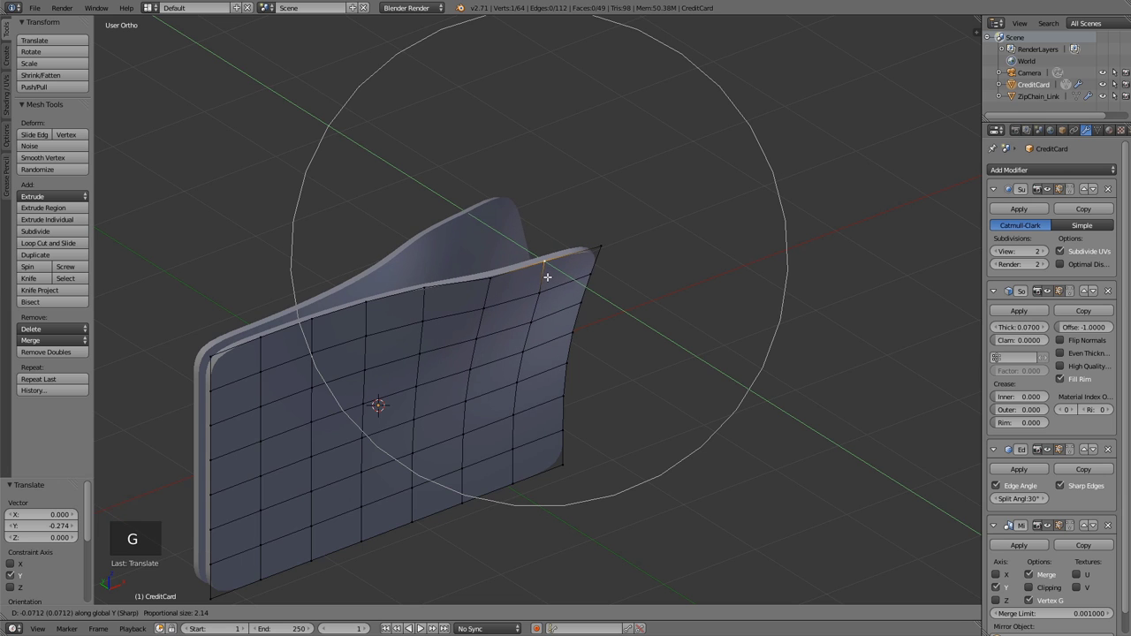
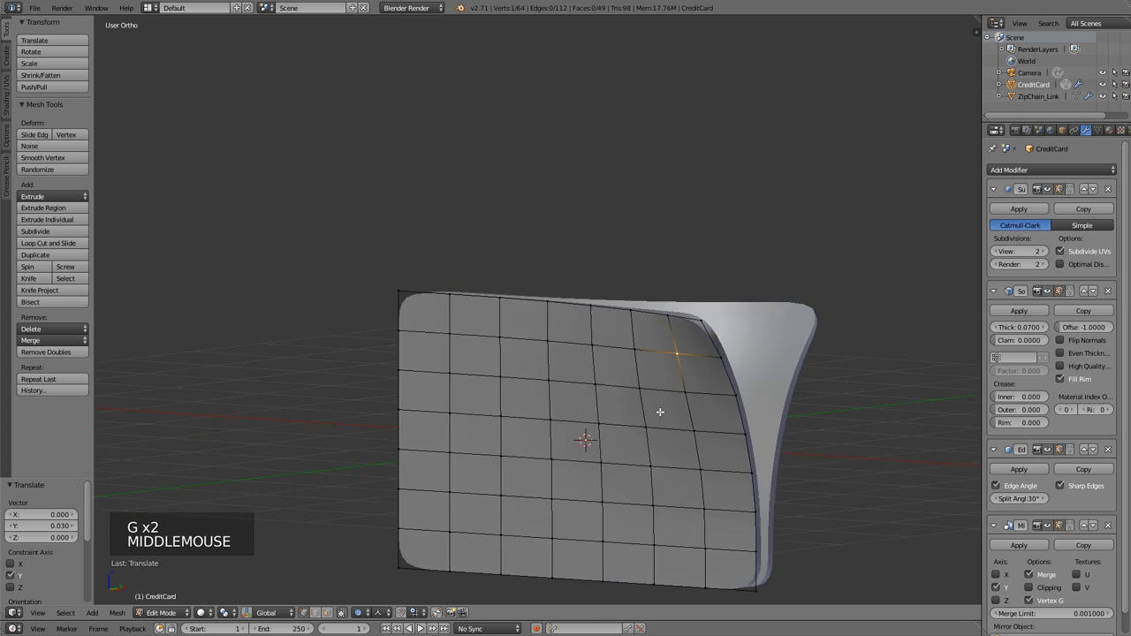
key("Tab")
middle_click(763, 411)
key("KP_0")
scroll("up", 3)
middle_click(632, 402)
scroll("up", 3)
scroll("down", 3)
scroll("up", 3)
middle_click(661, 394)
Return to object mode, check the curved card once more and save the file.
key("Tab")
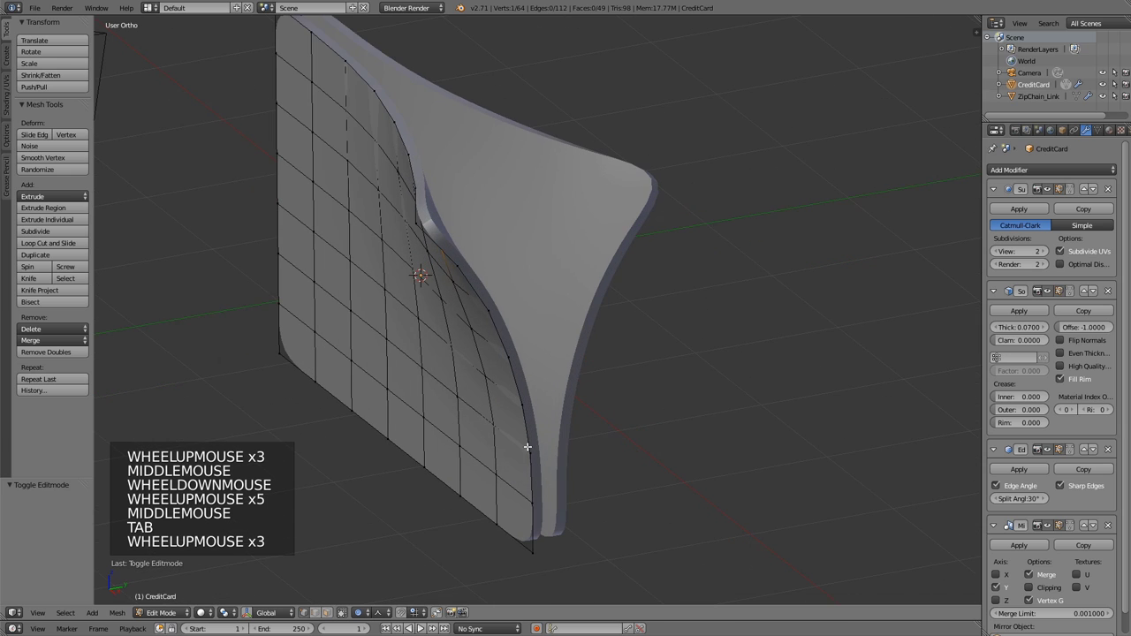
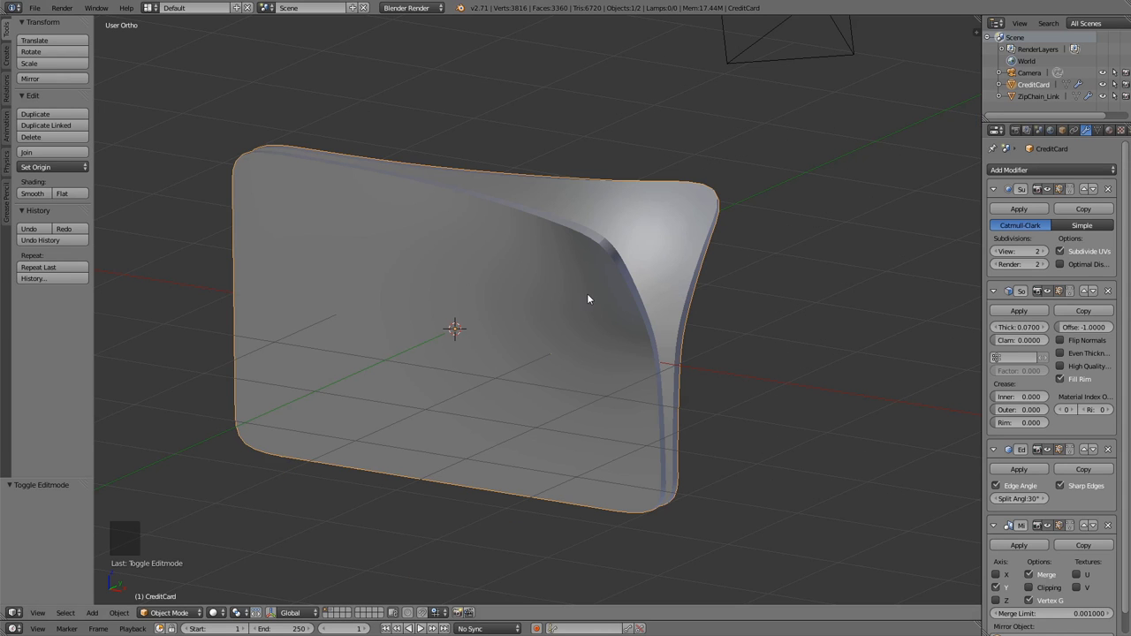
middle_click(487, 268)
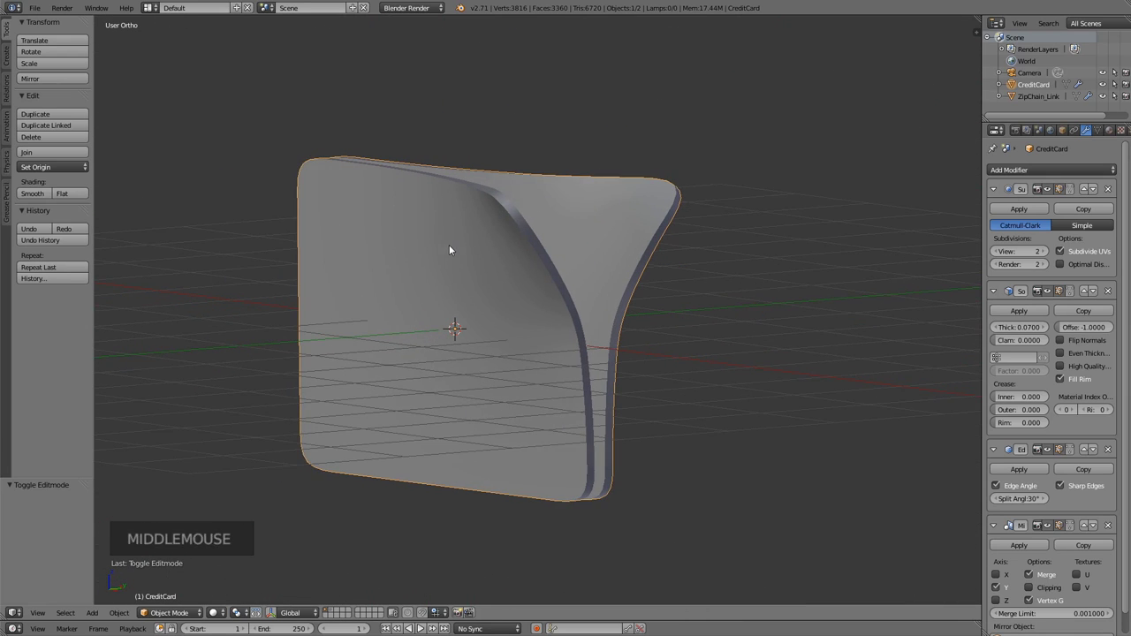
key("ctrl+s")
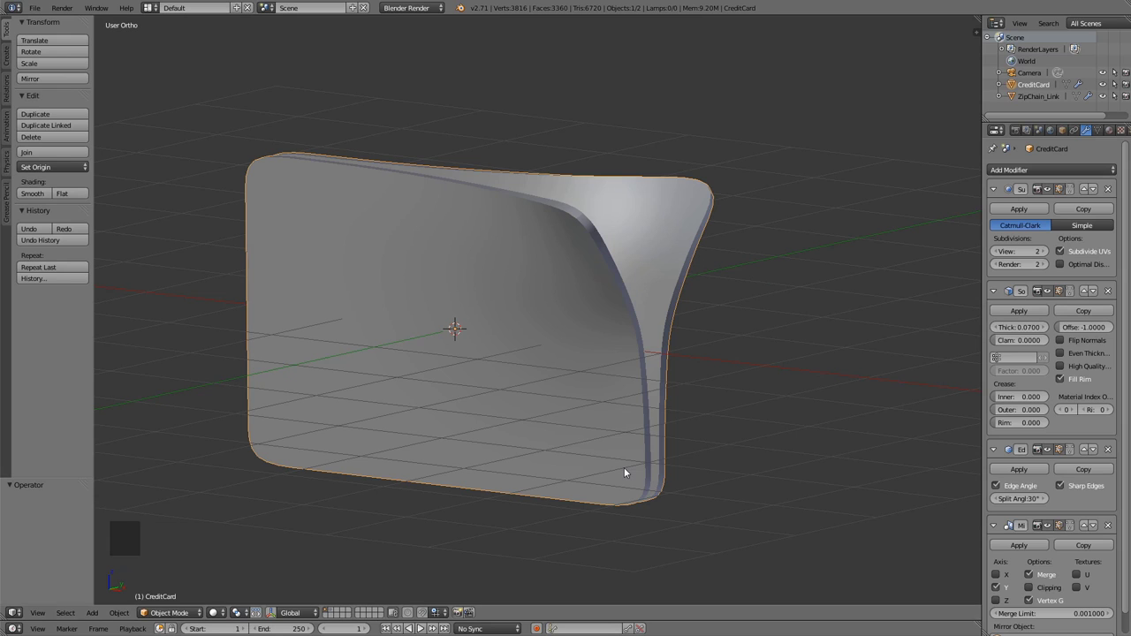
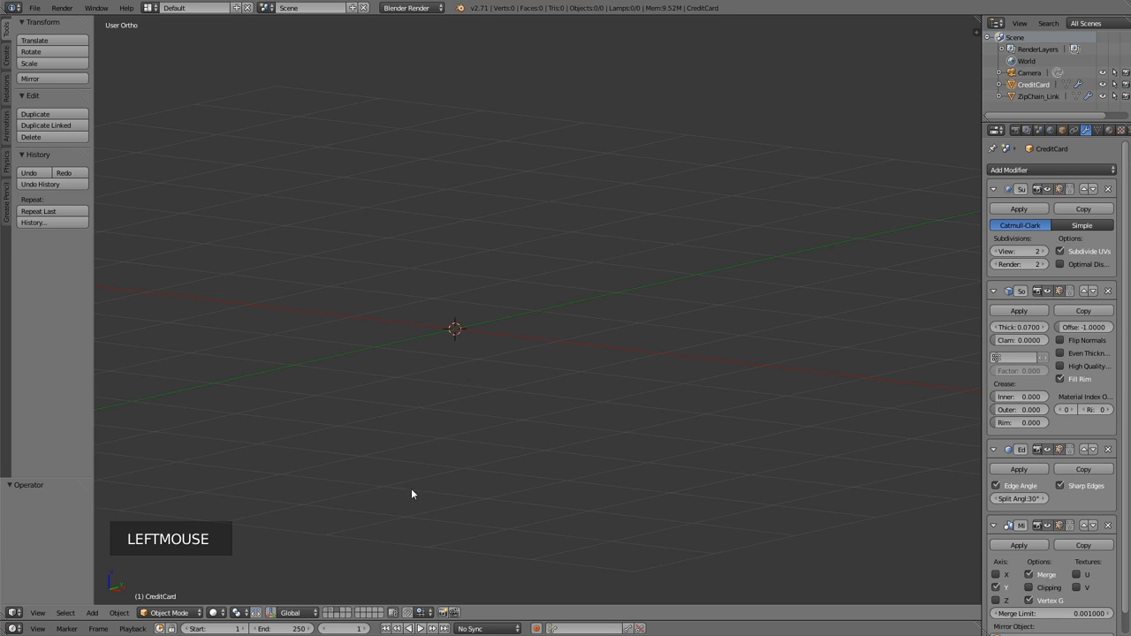
Show the zipper reference image in top view and adjust its offset so the slider is centred.
key("KP_7")
key("n")
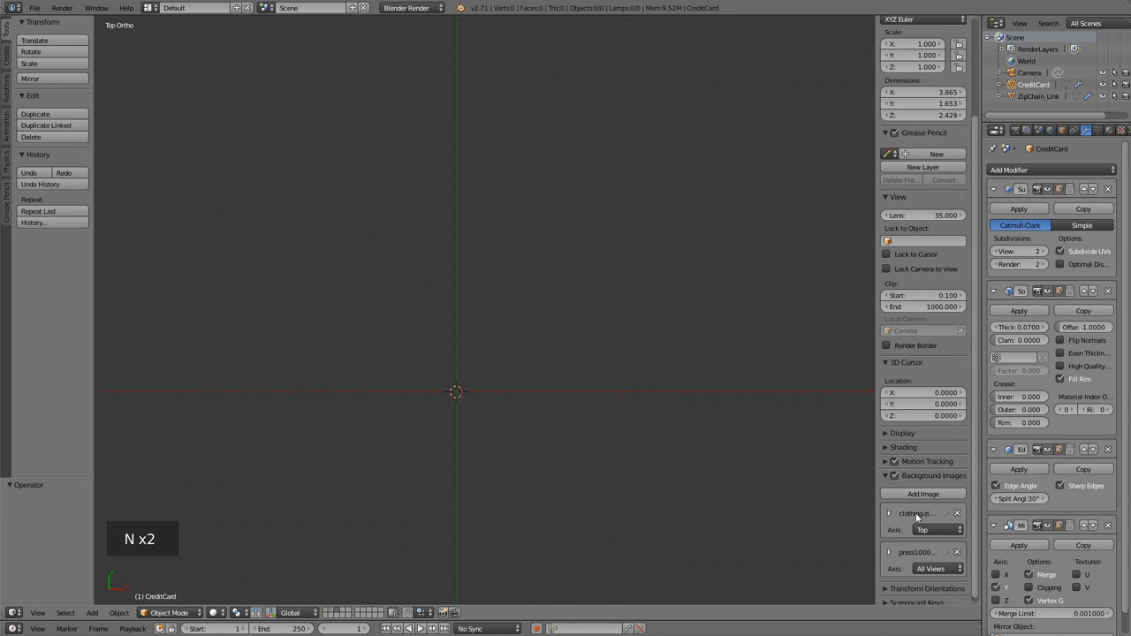
left_click(943, 517)
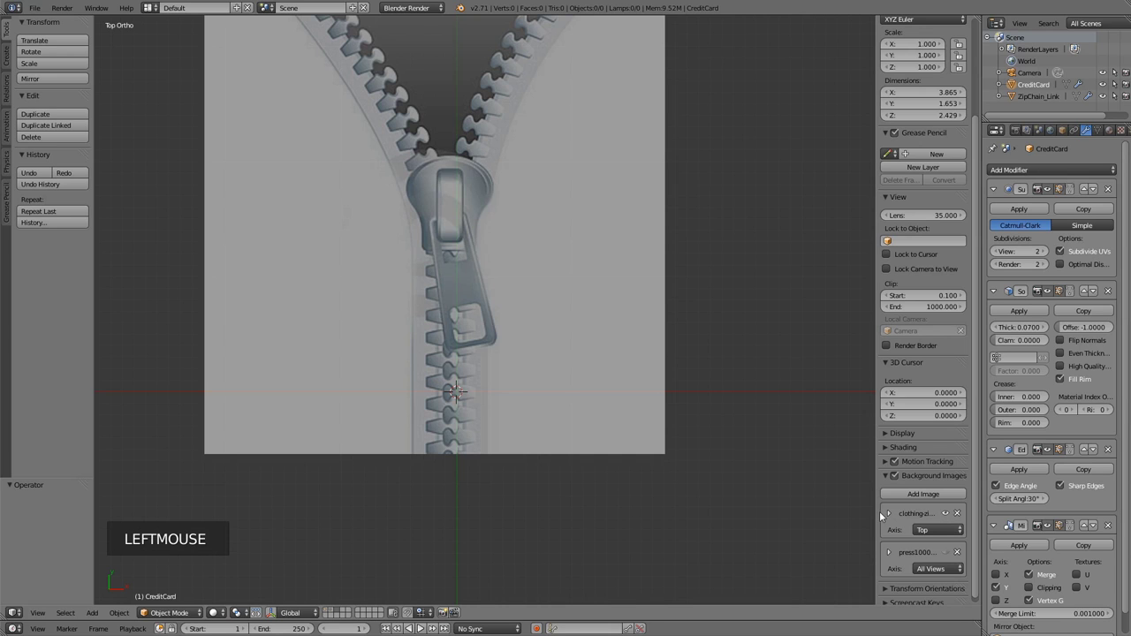
left_click(889, 517)
scroll("down", 3)
left_click(912, 546)
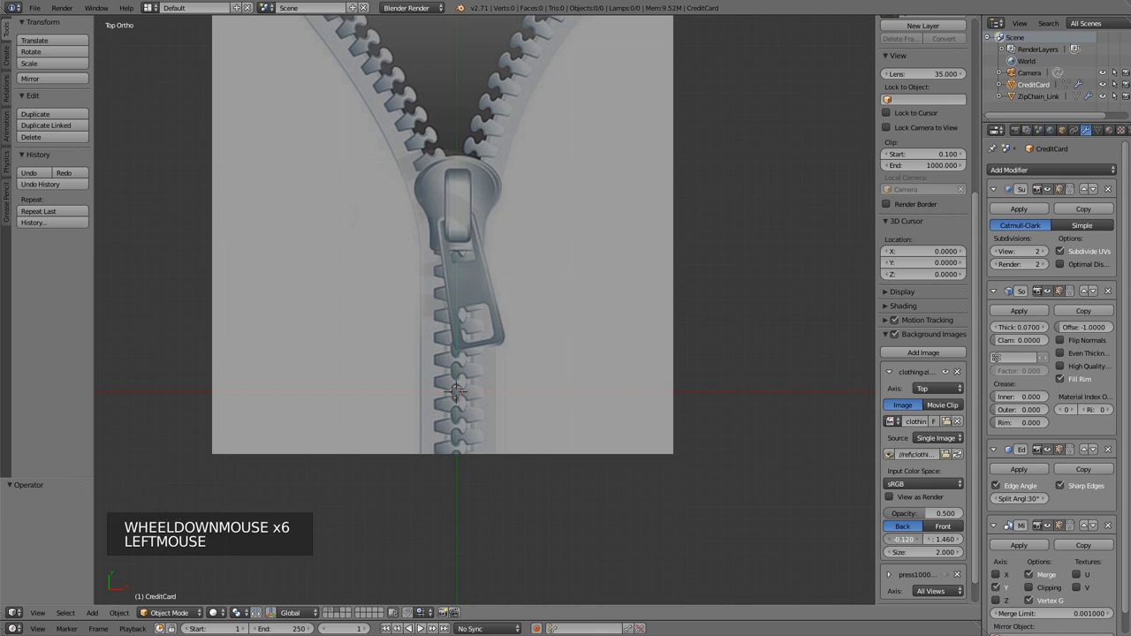
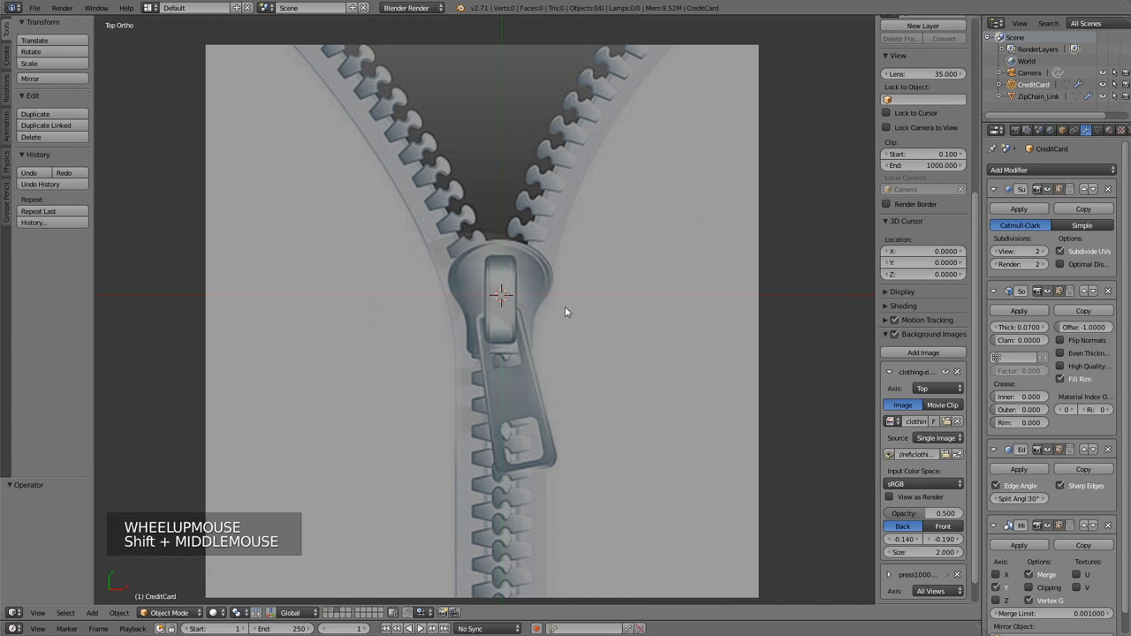
Add a plane and scale it in Edit Mode to cover the zipper slider head.
key("shift+a")
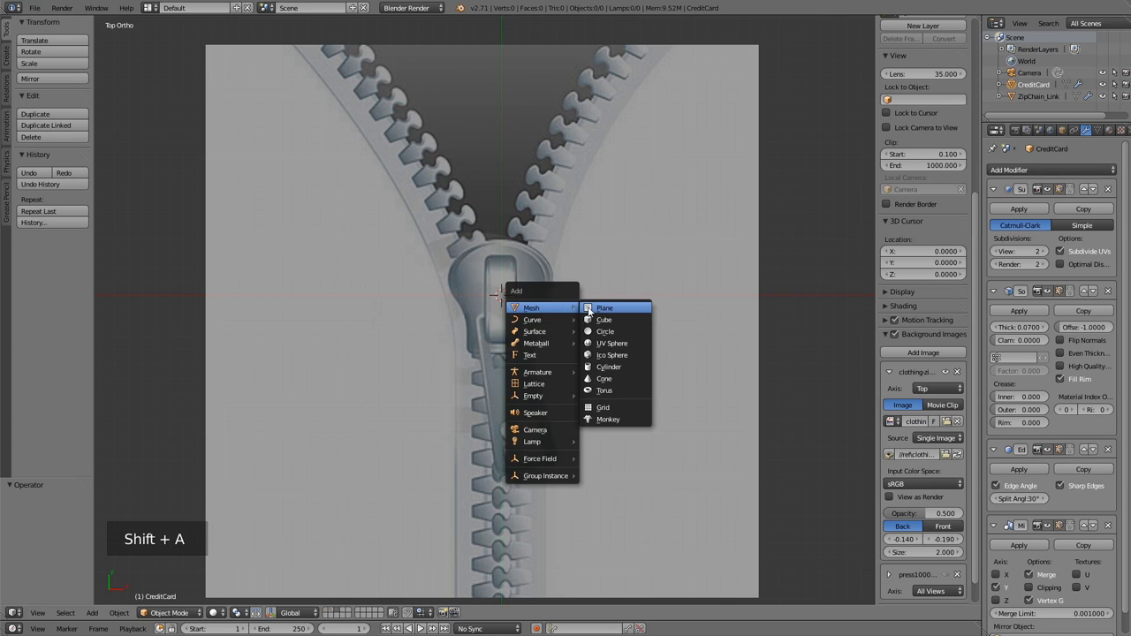
key("Tab")
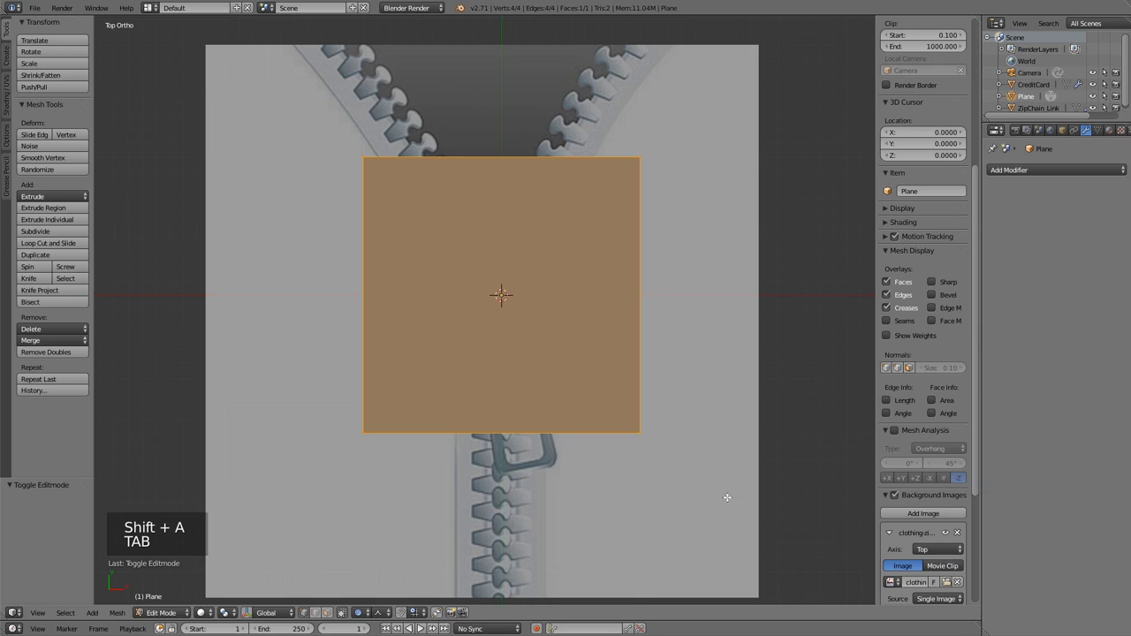
key("z")
key("s")
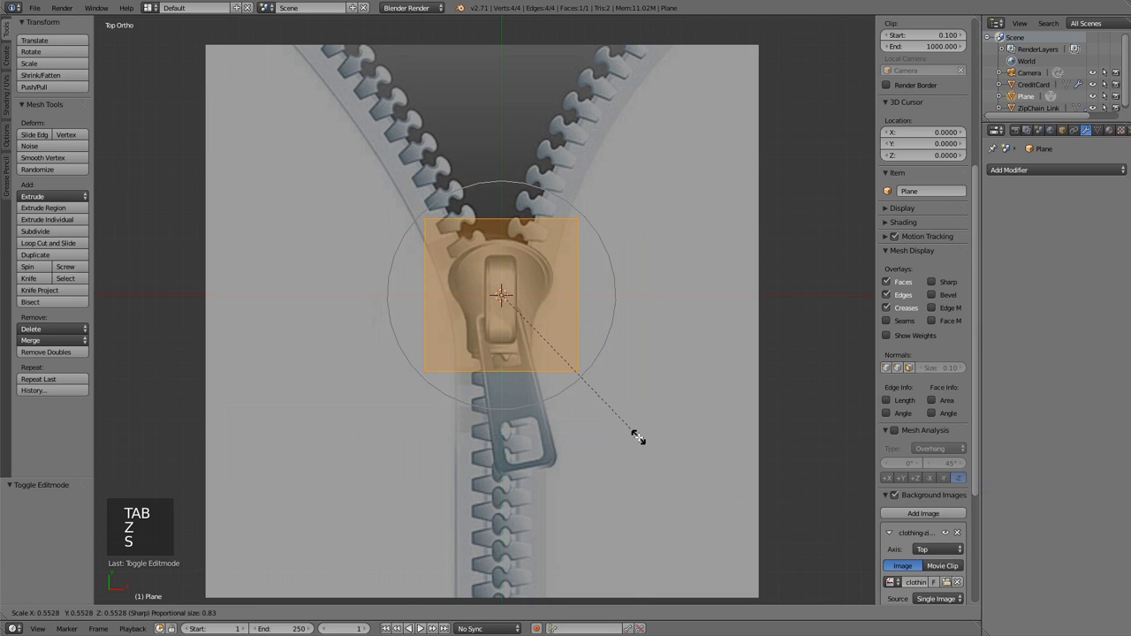
key("o")
key("s")
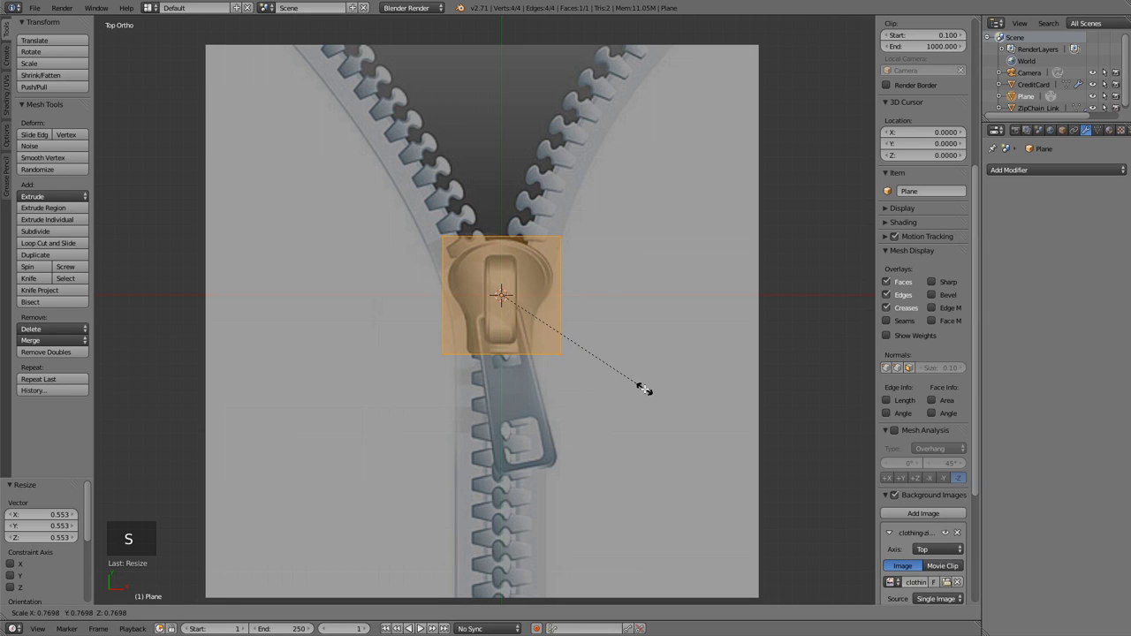
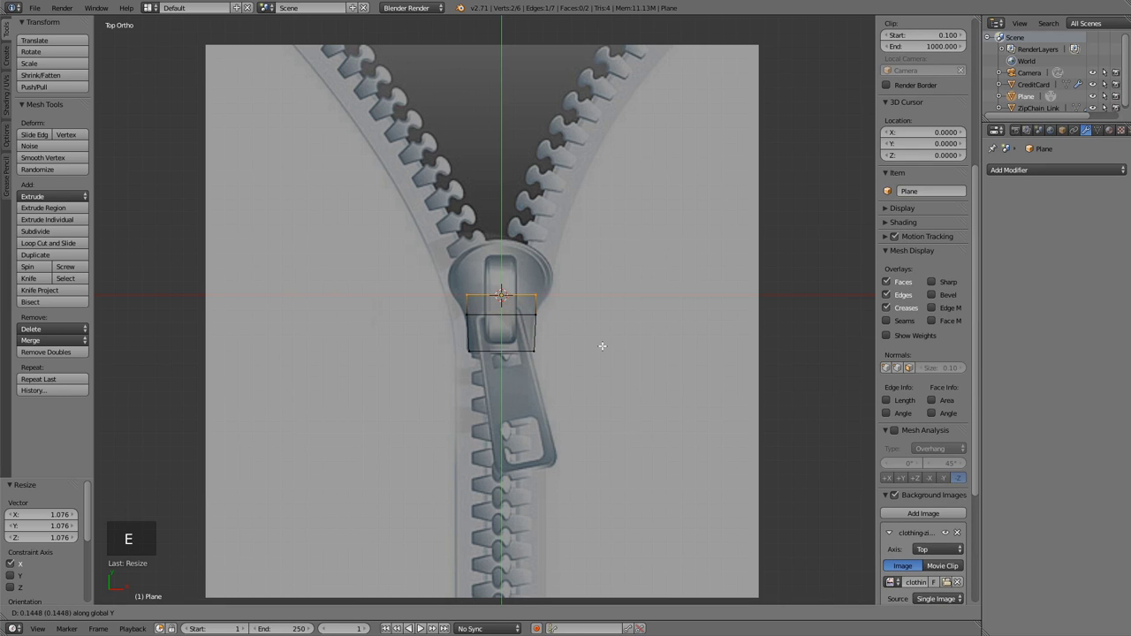
Extrude and scale successive edges upward so the plane follows the slider head's outline.
key("s")
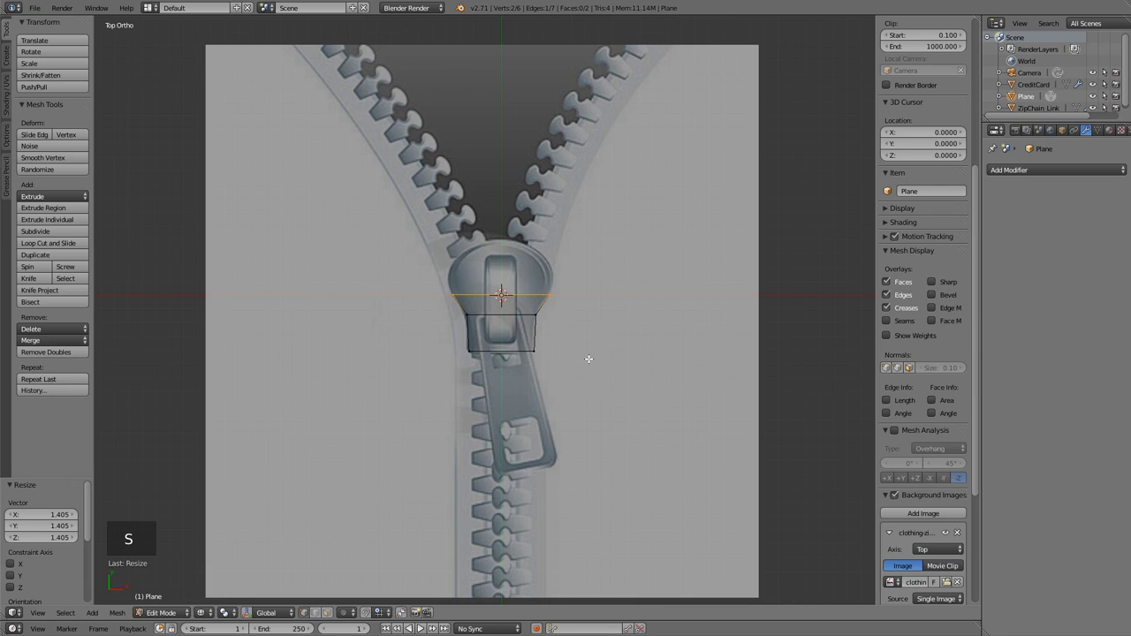
key("e")
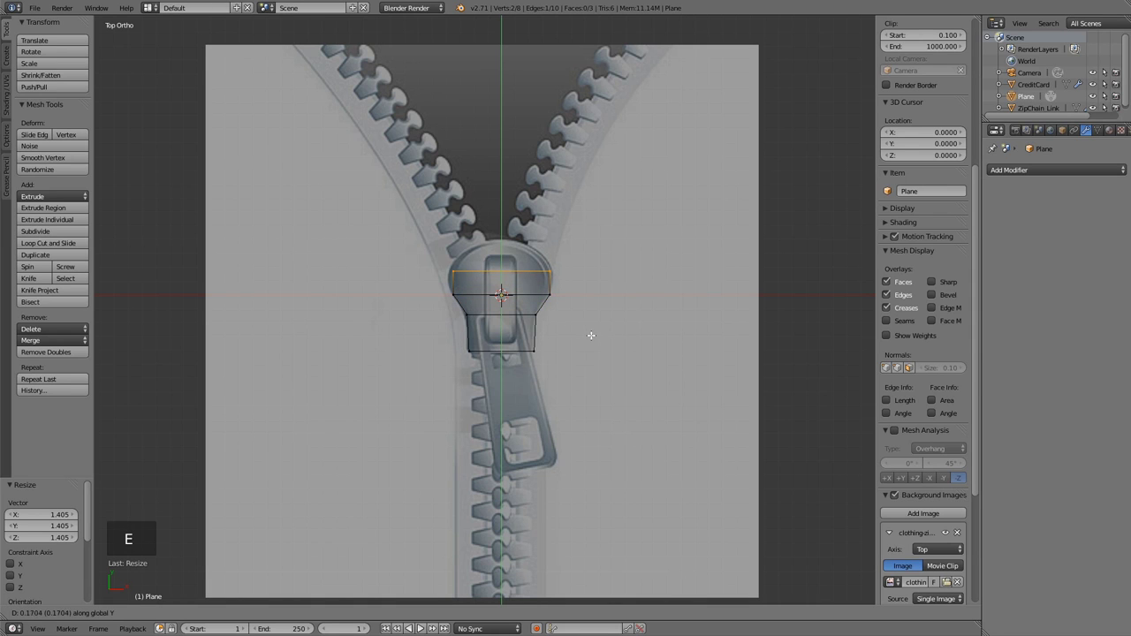
key("s")
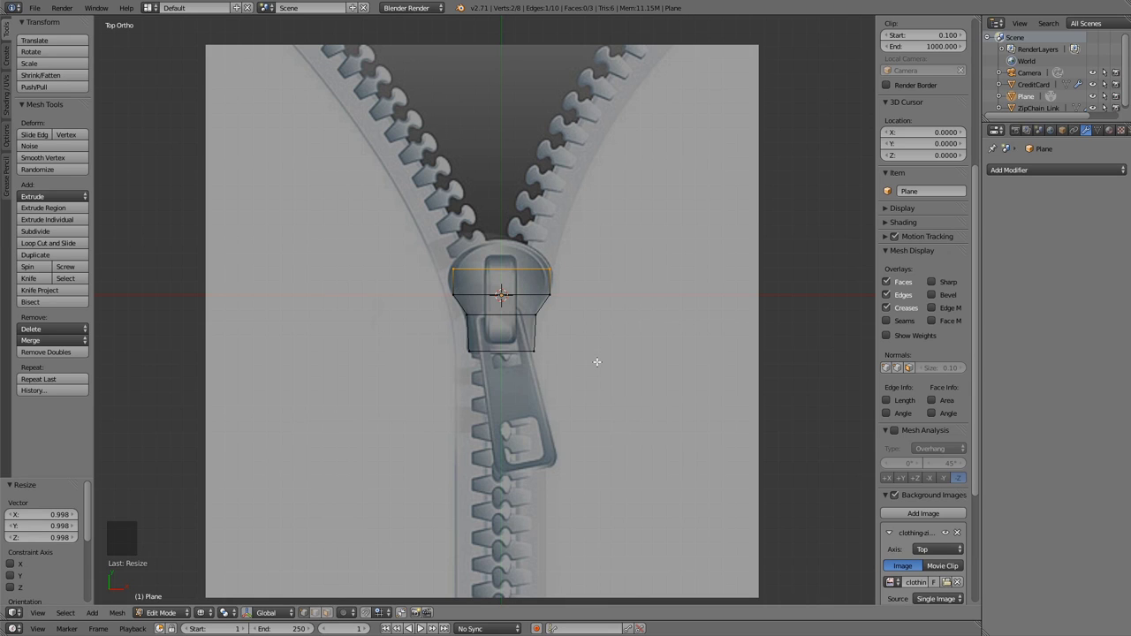
key("e")
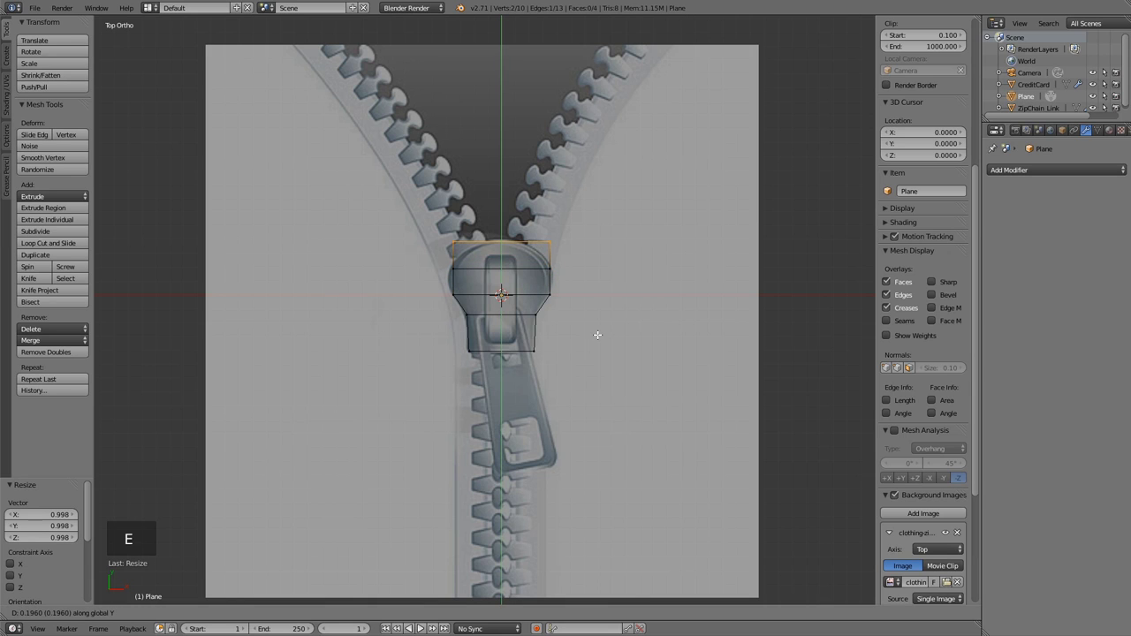
key("s")
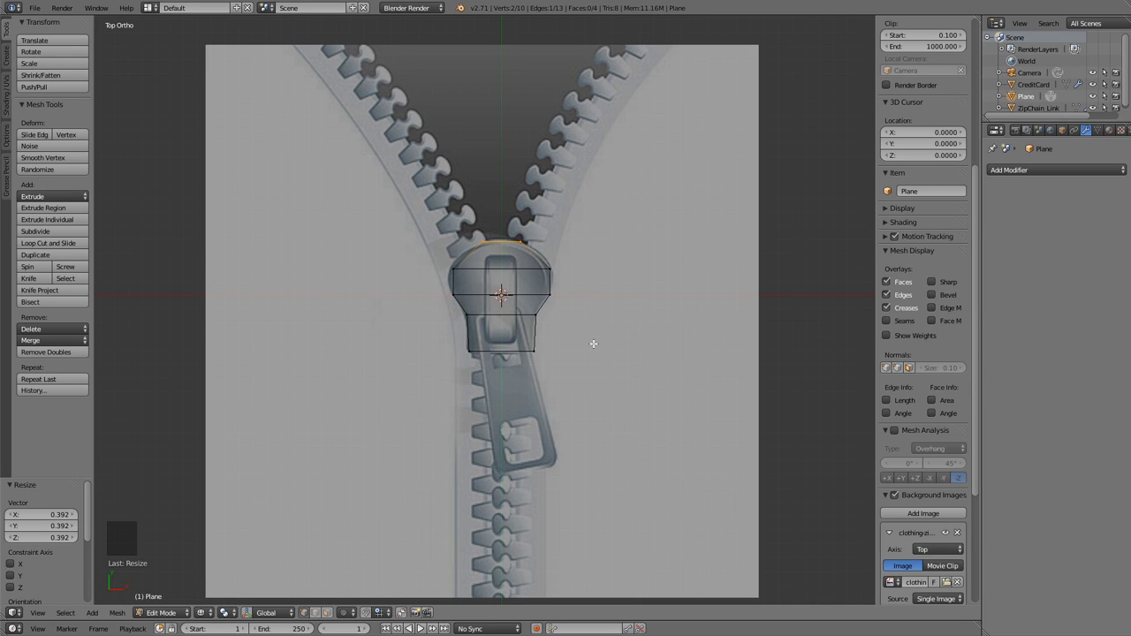
key("z")
key("Tab")
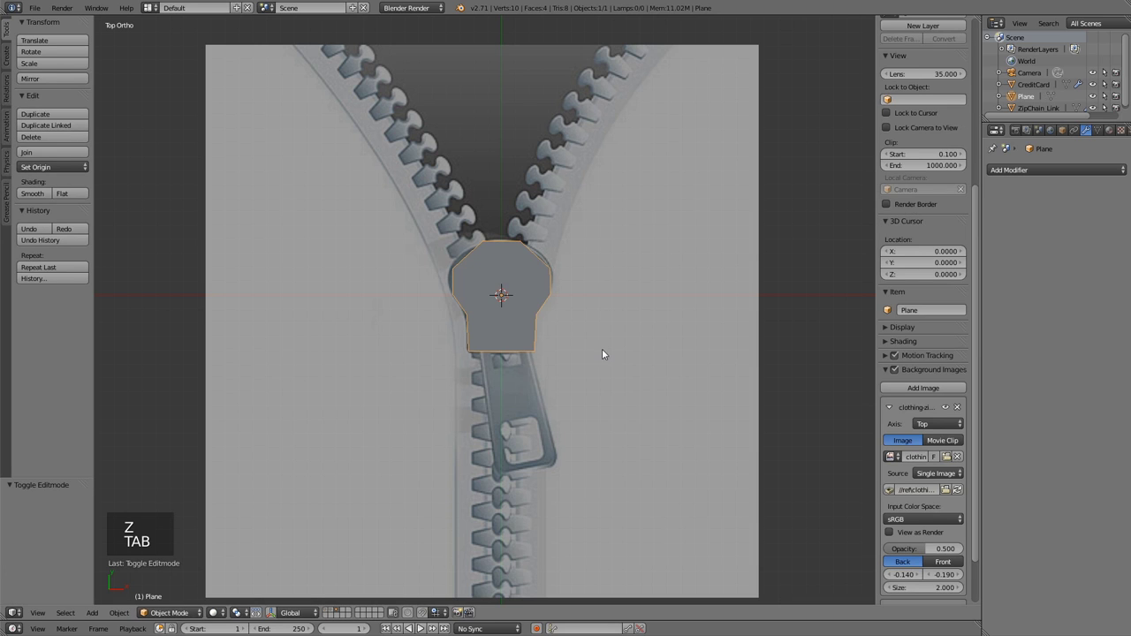
Add Subdivision Surface smoothing to the outline and slide a loop cut across it.
key("ctrl+2")
scroll("up", 3)
key("Tab")
key("ctrl+r")
key("ctrl+r")
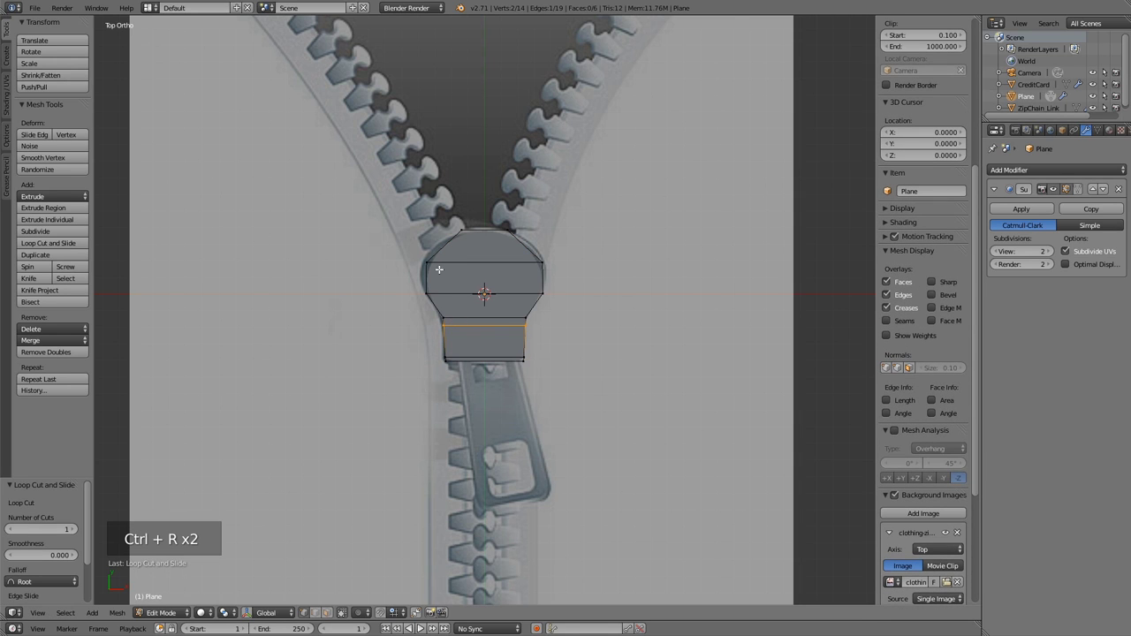
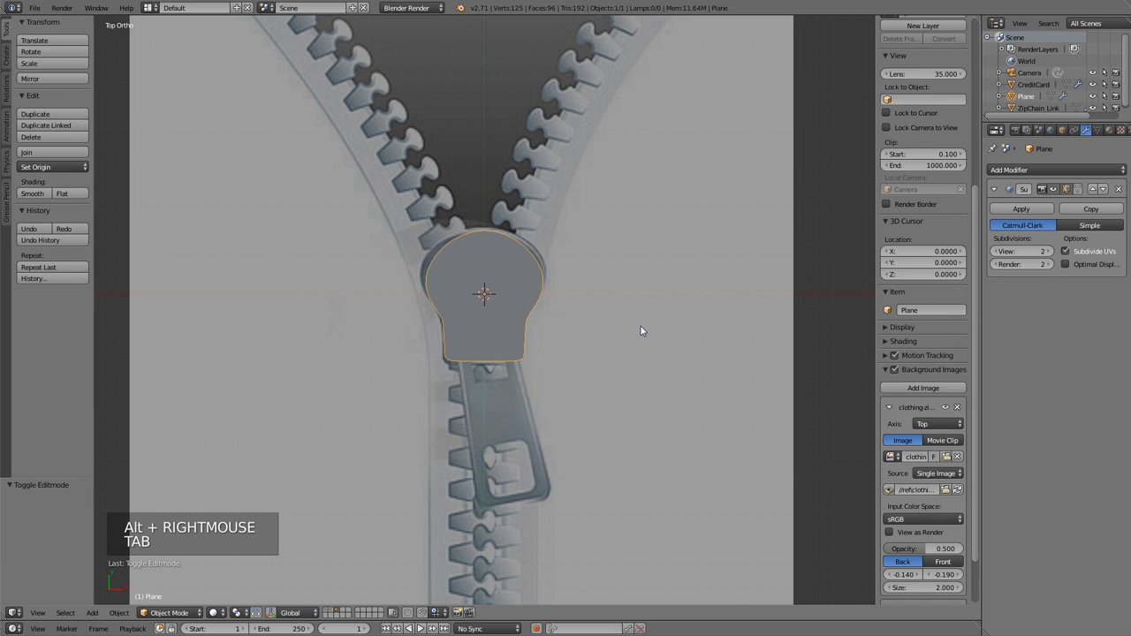
Select the whole outline and extrude it into a thick slab from the front view.
key("Tab")
key("a")
key("a")
key("KP_1")
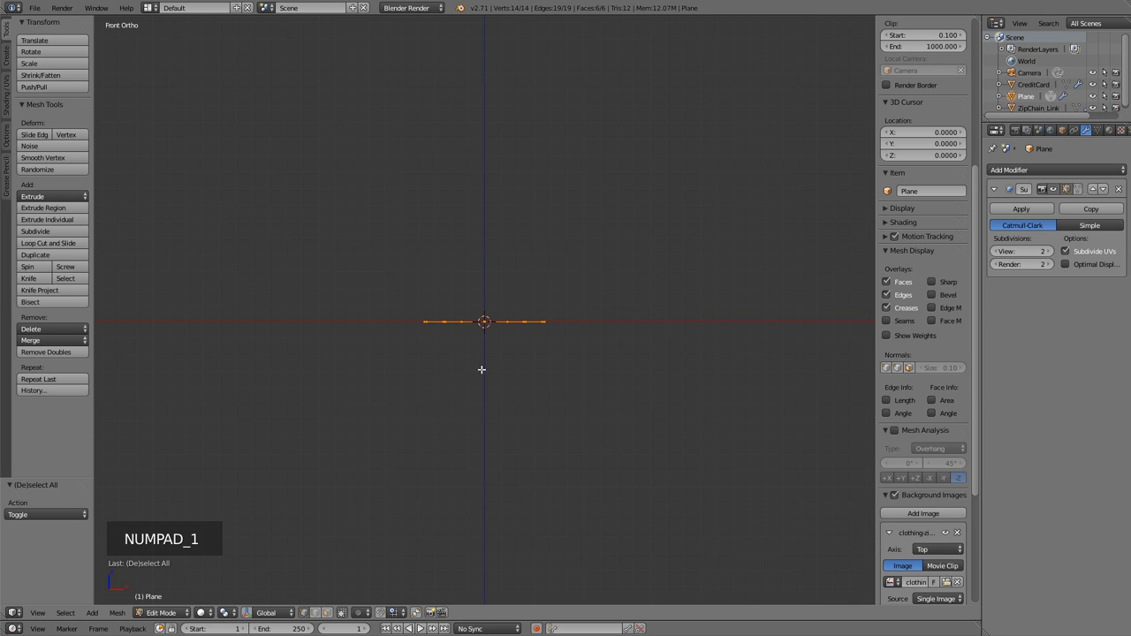
key("e")
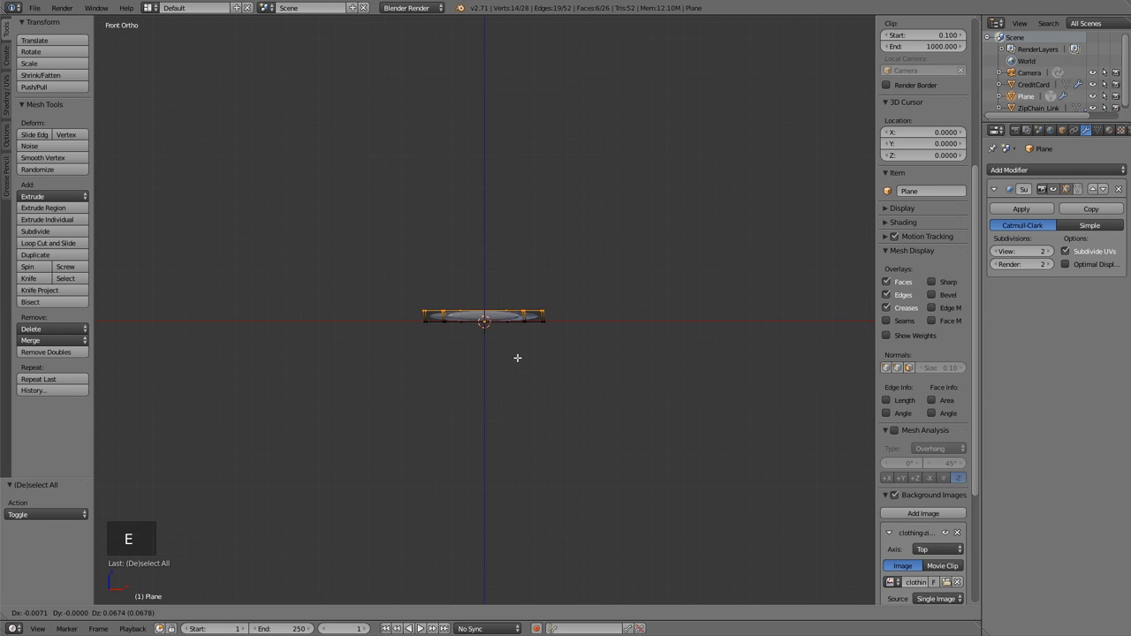
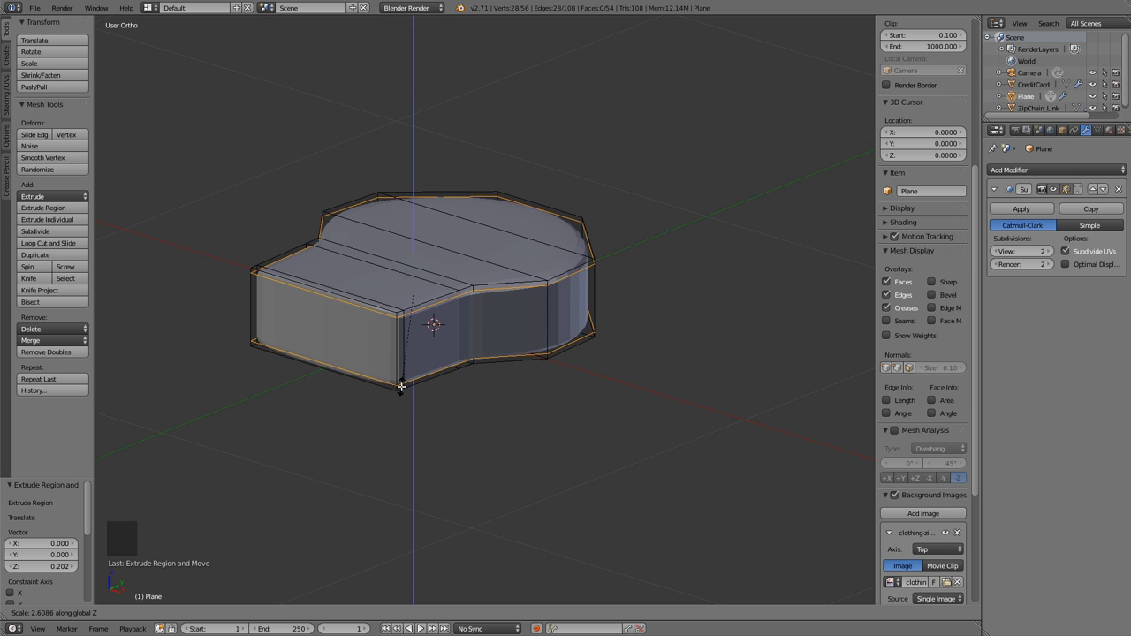
key("Tab")
middle_click(427, 242)
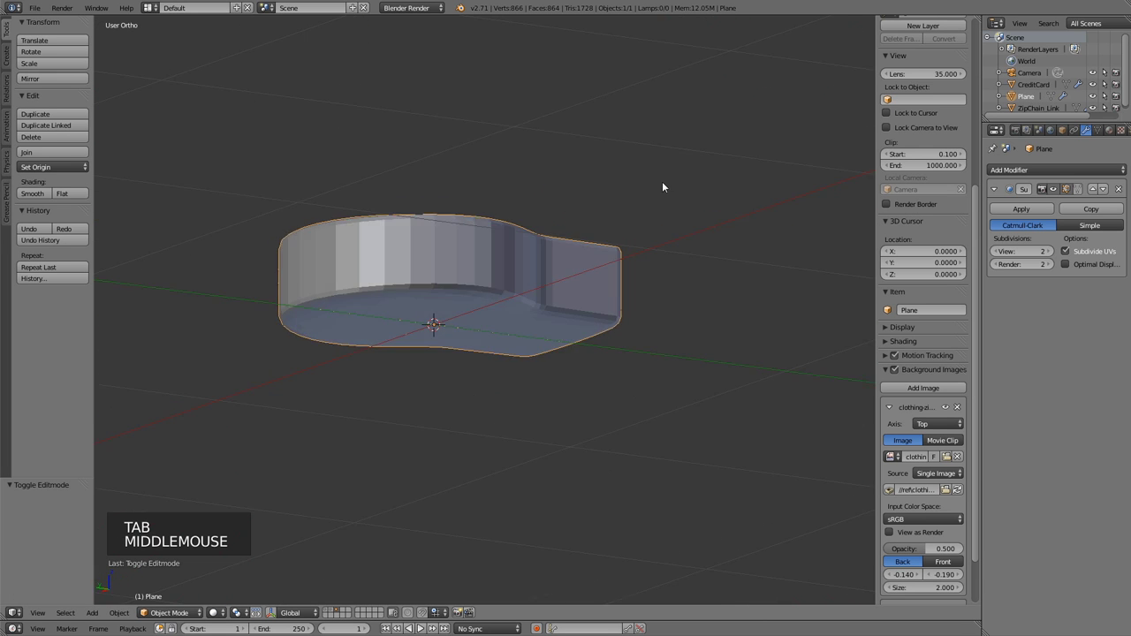
View the slider solid from above over the zipper photo and reopen it for vertex editing.
key("KP_7")
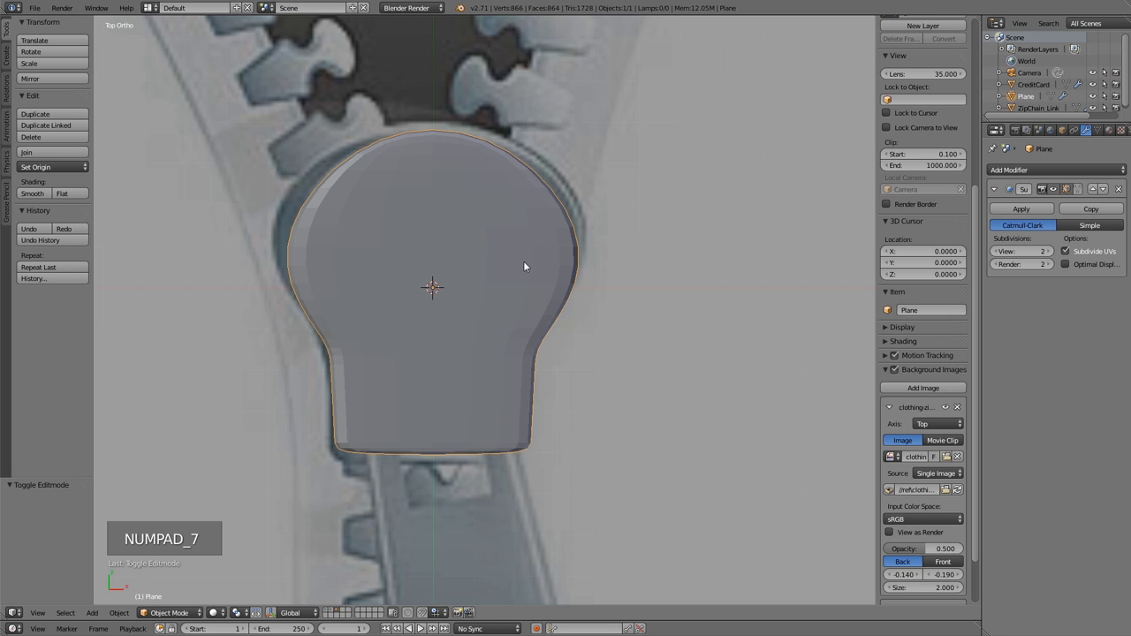
key("Tab")
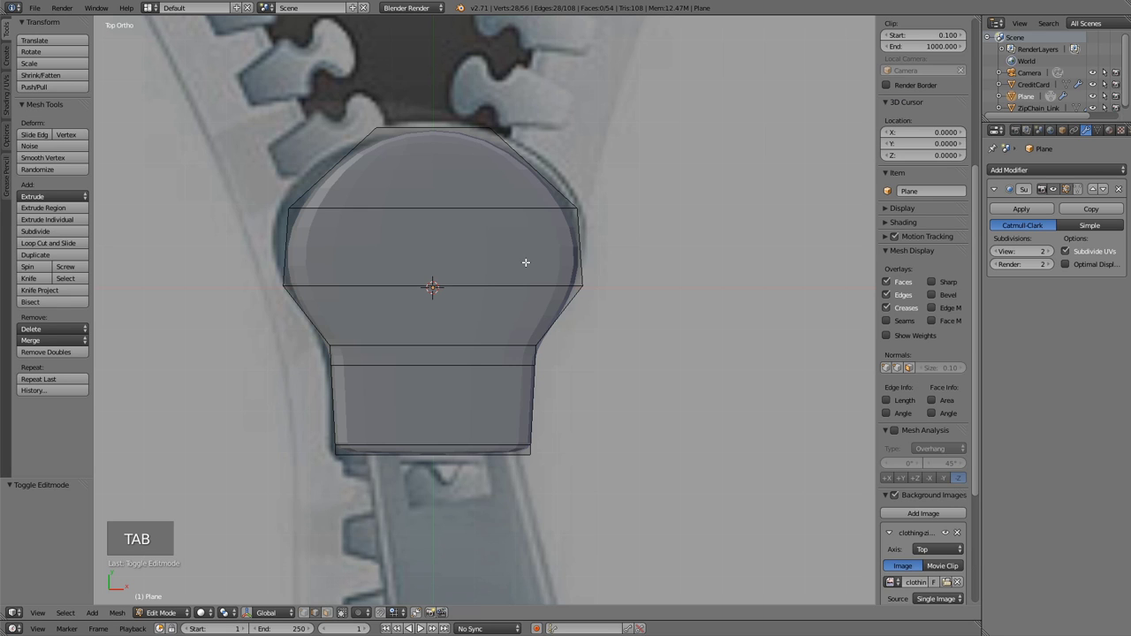
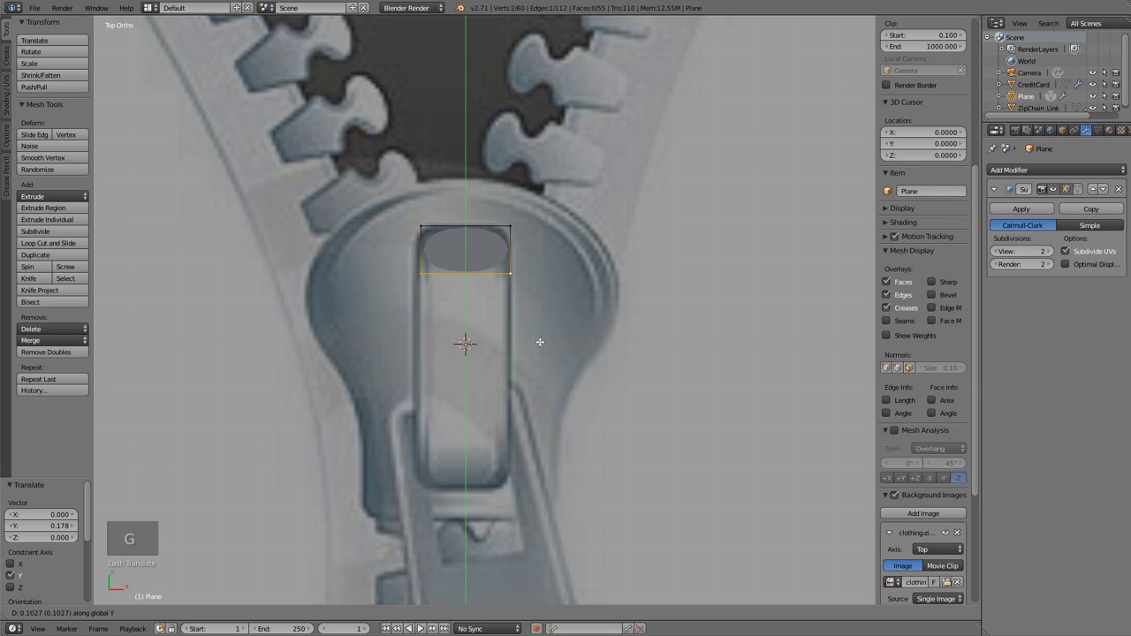
From the side view, extrude and tilt new tab sections upward to form a bent tube.
key("KP_3")
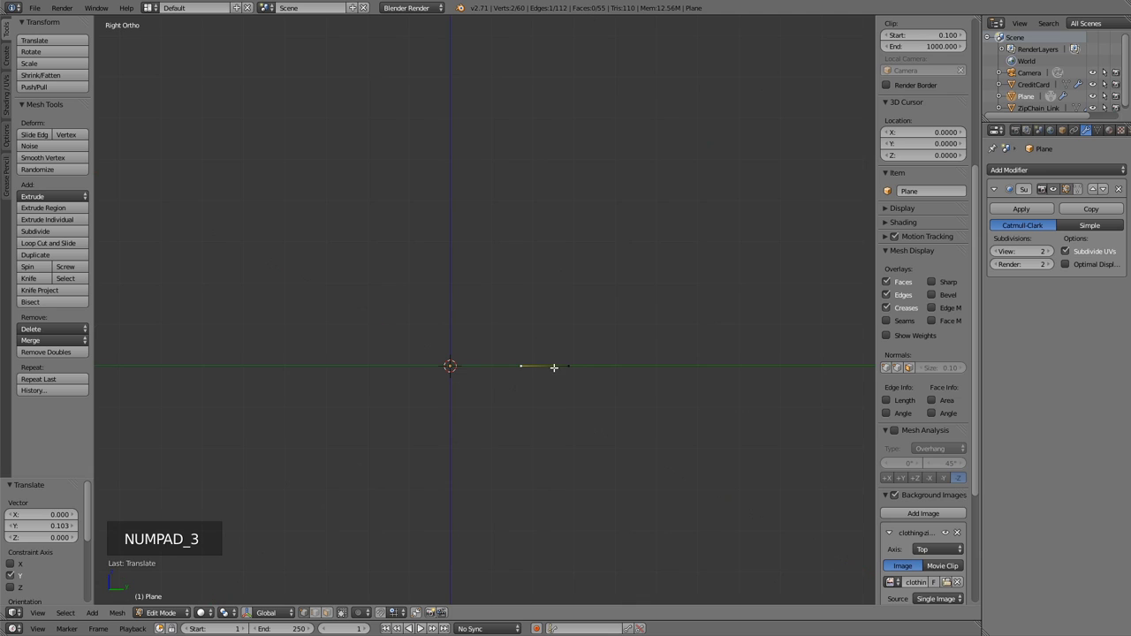
key("a")
key("a")
scroll("up", 3)
key("e")
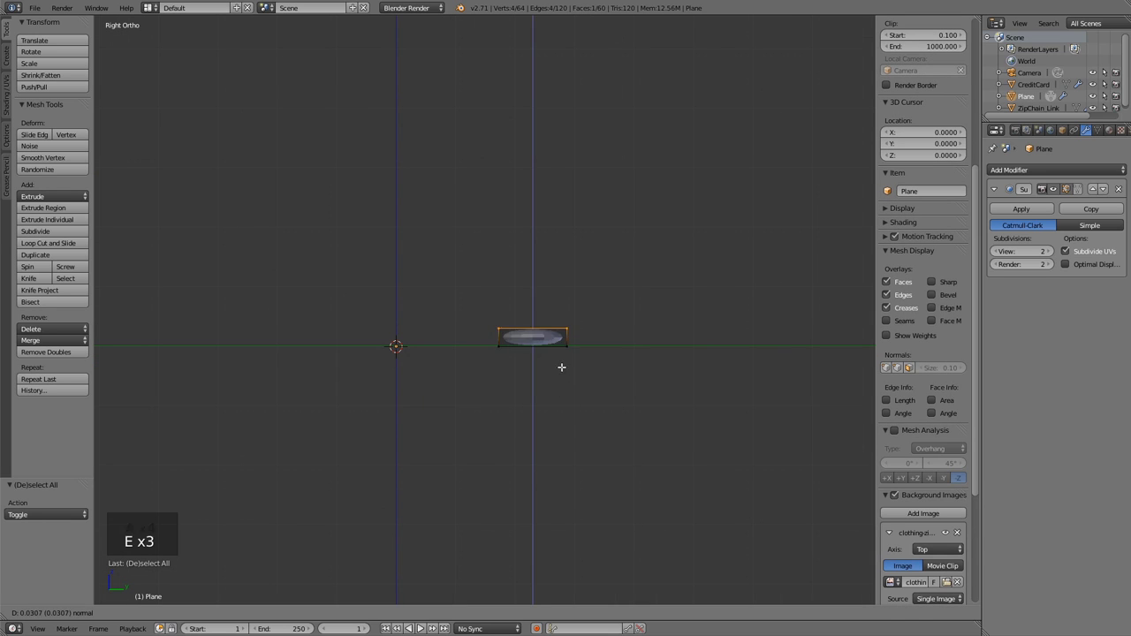
key("r")
key("e")
key("r")
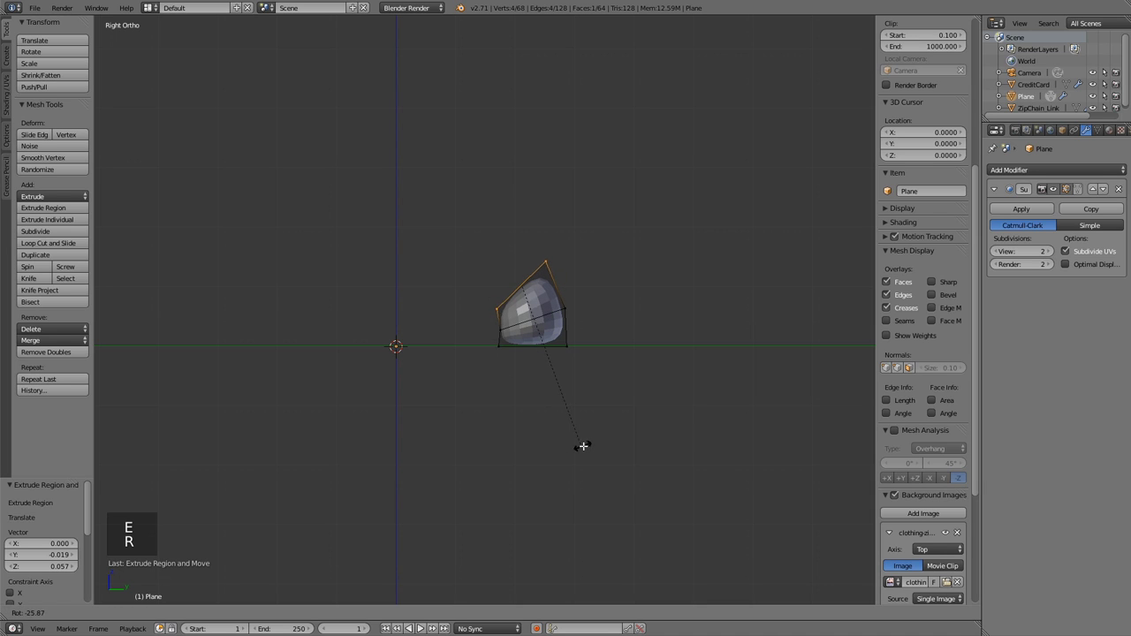
key("g")
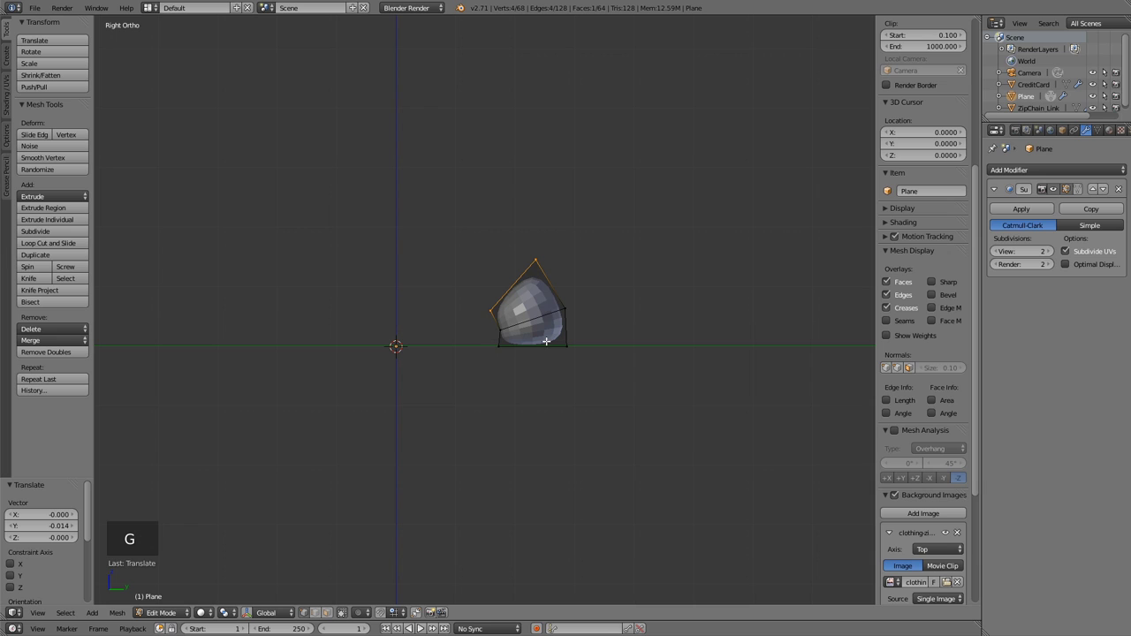
key("e")
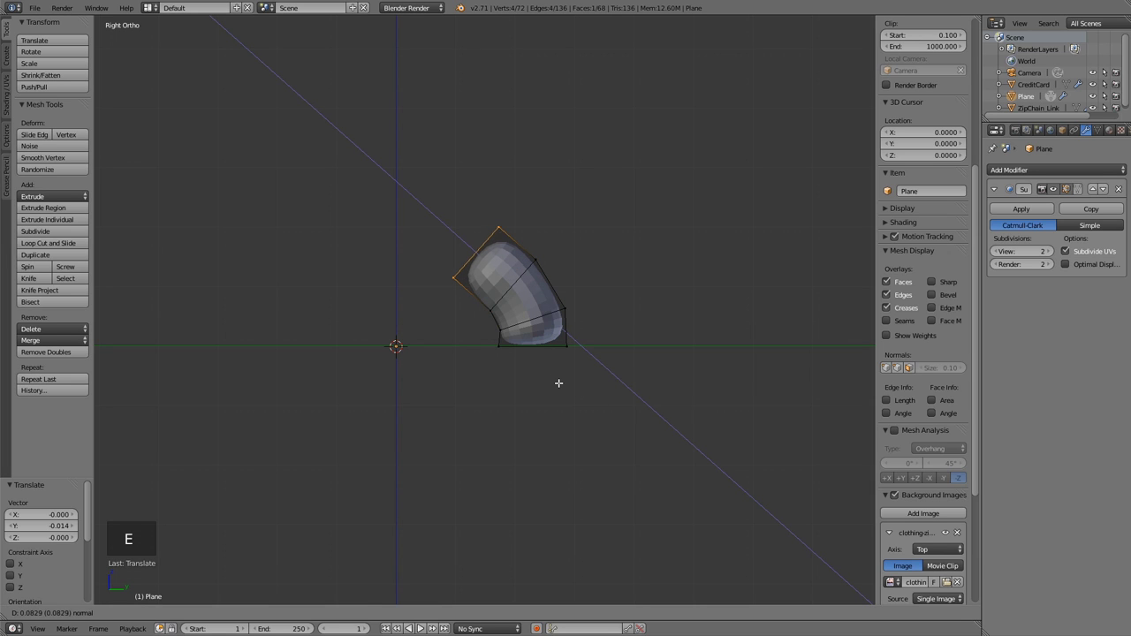
key("r")
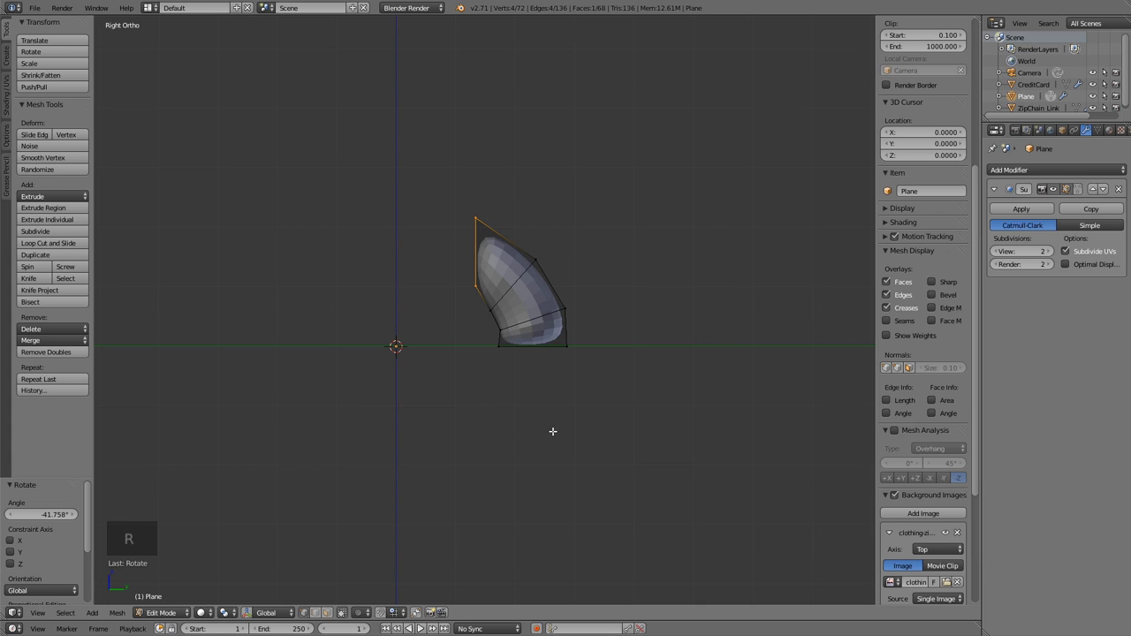
key("g")
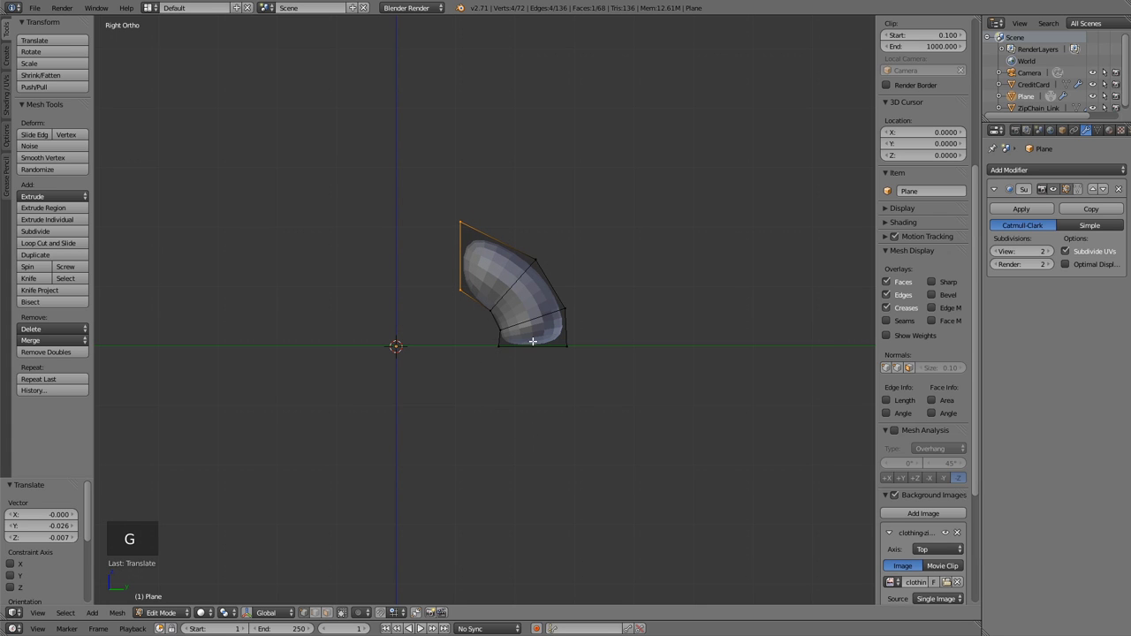
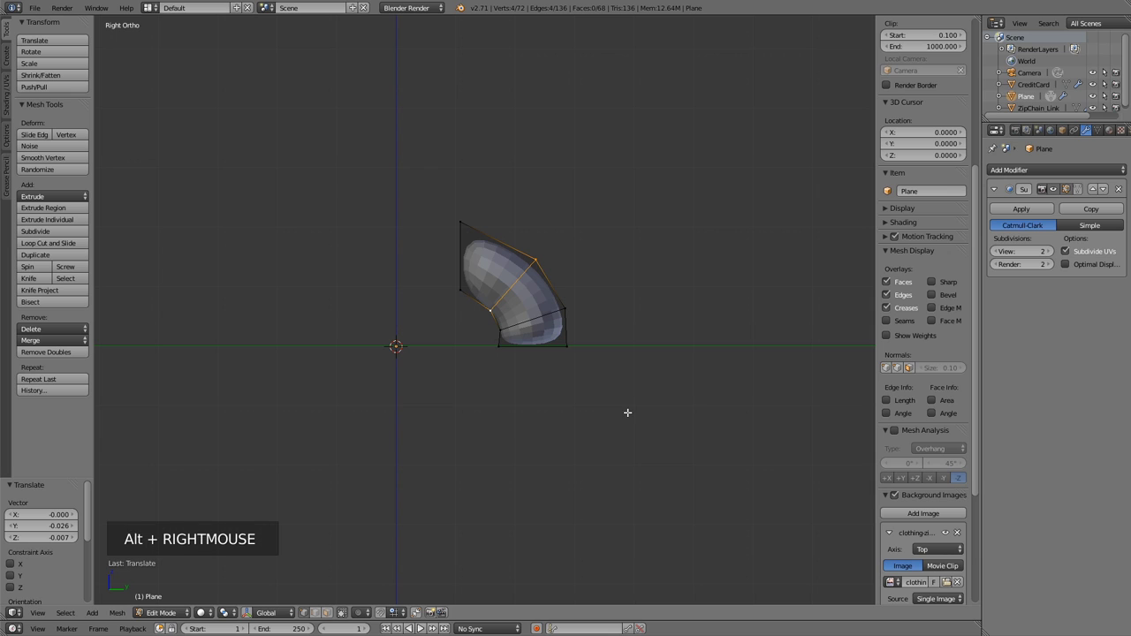
Reposition the bend's middle edges and rotate the tube's upper end to even out the arch.
key("g")
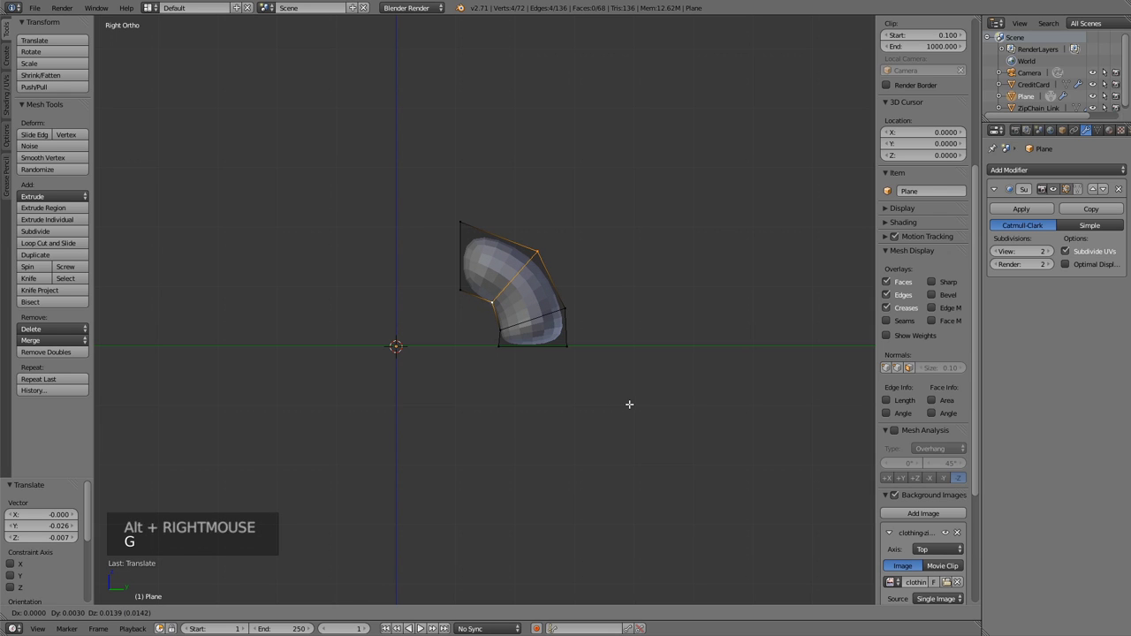
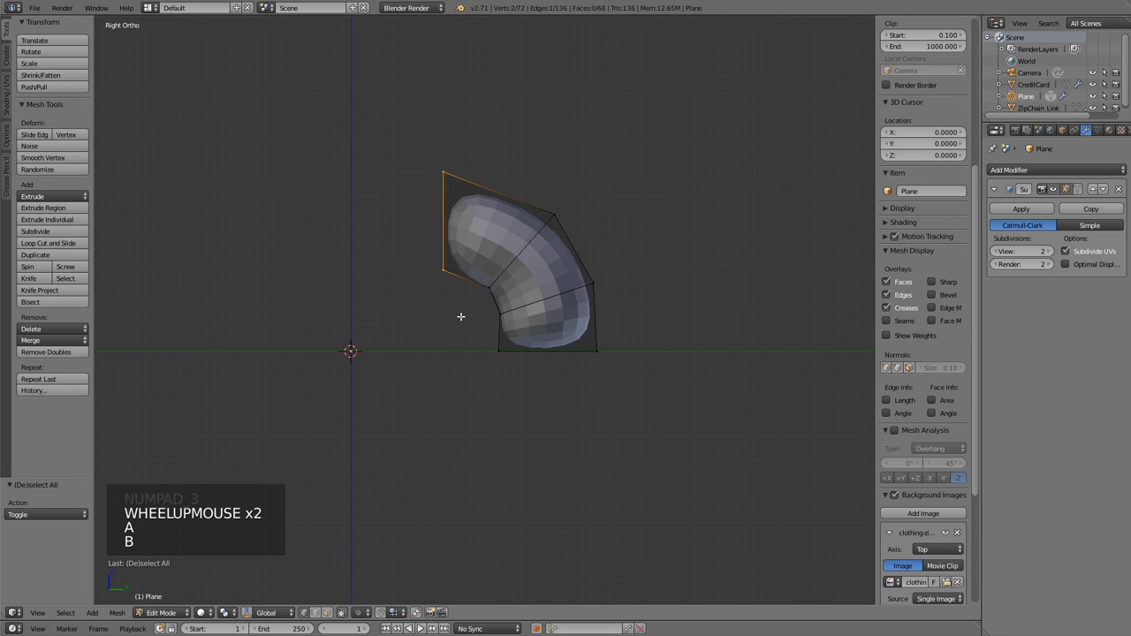
key("g")
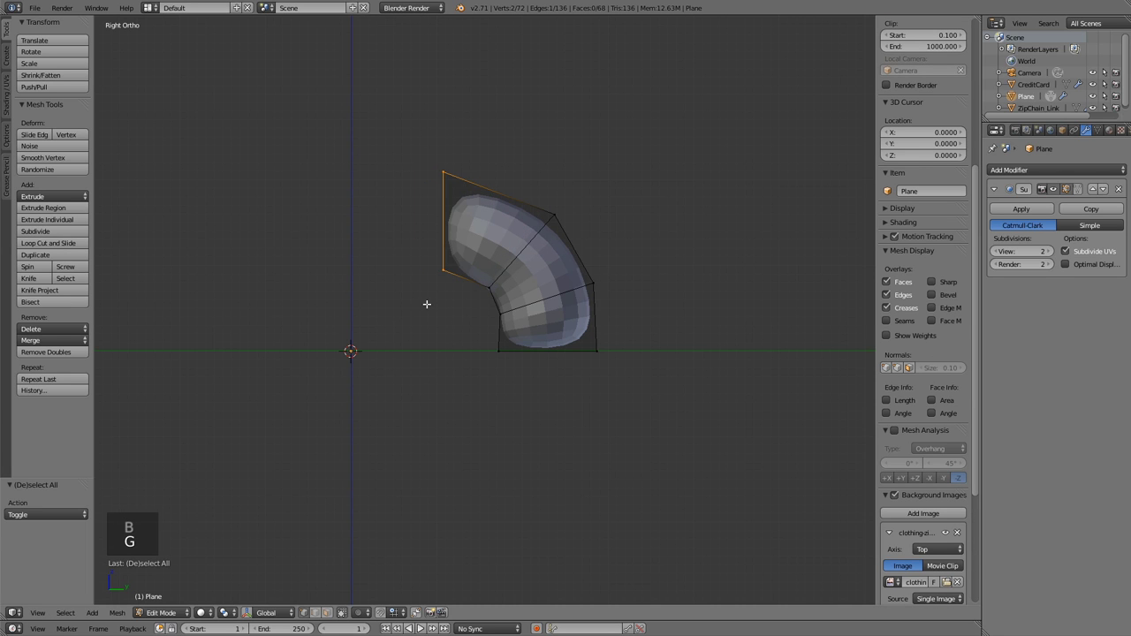
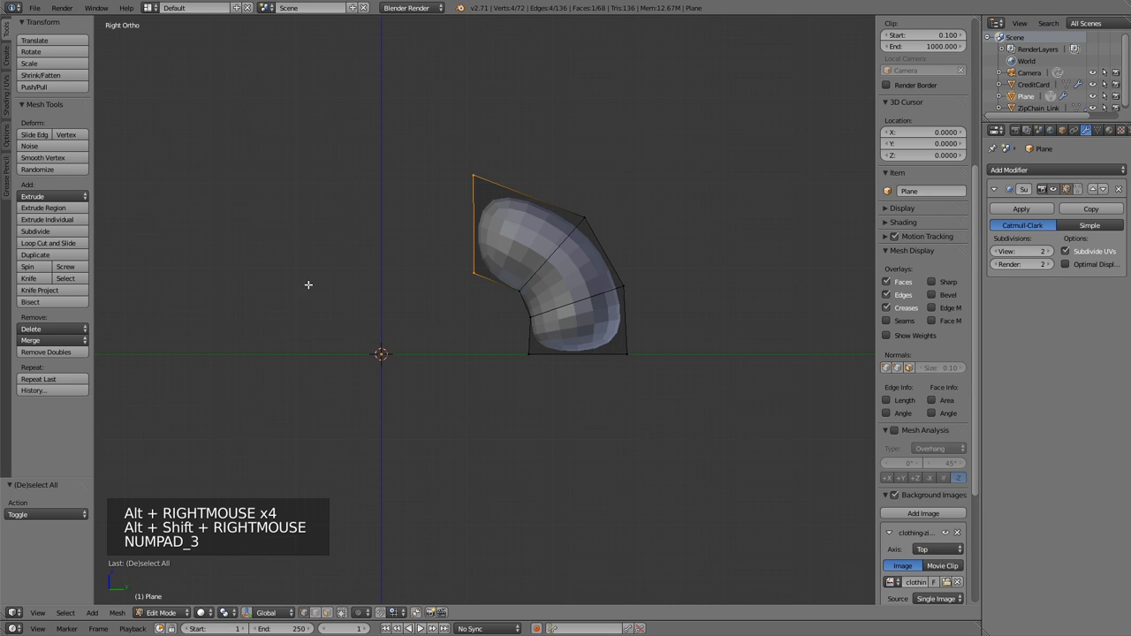
key("g")
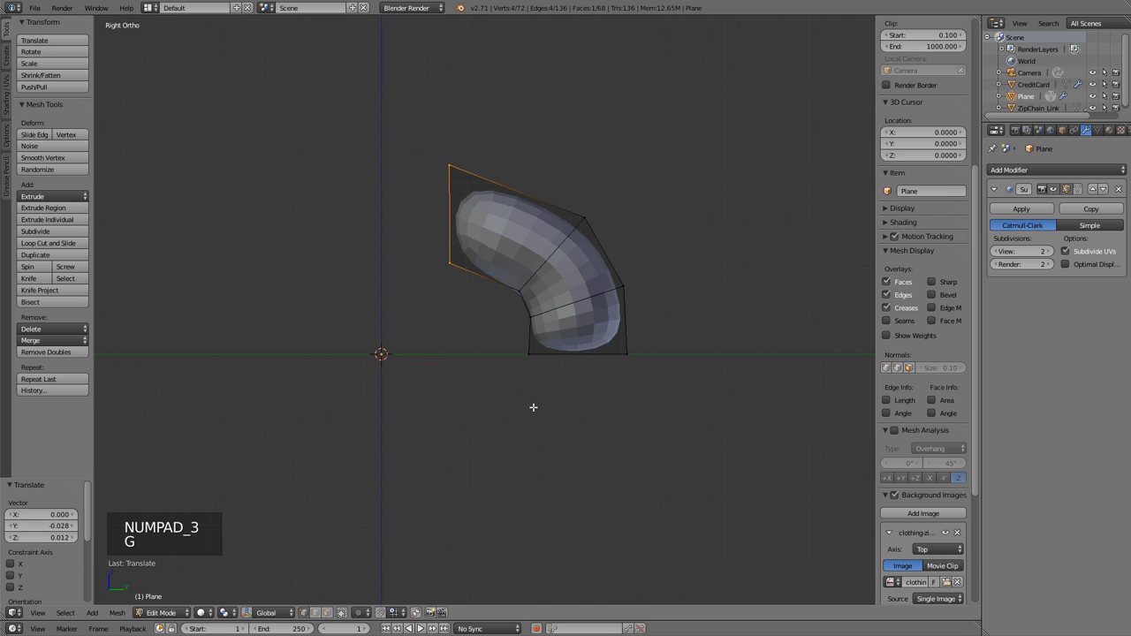
key("r")
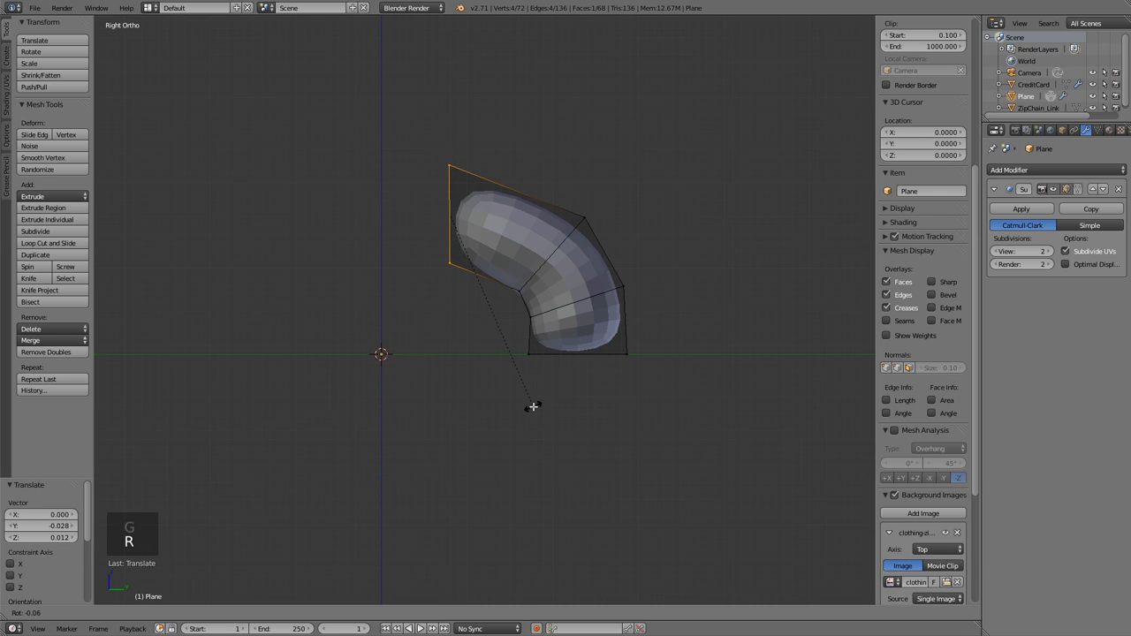
key("a")
key("b")
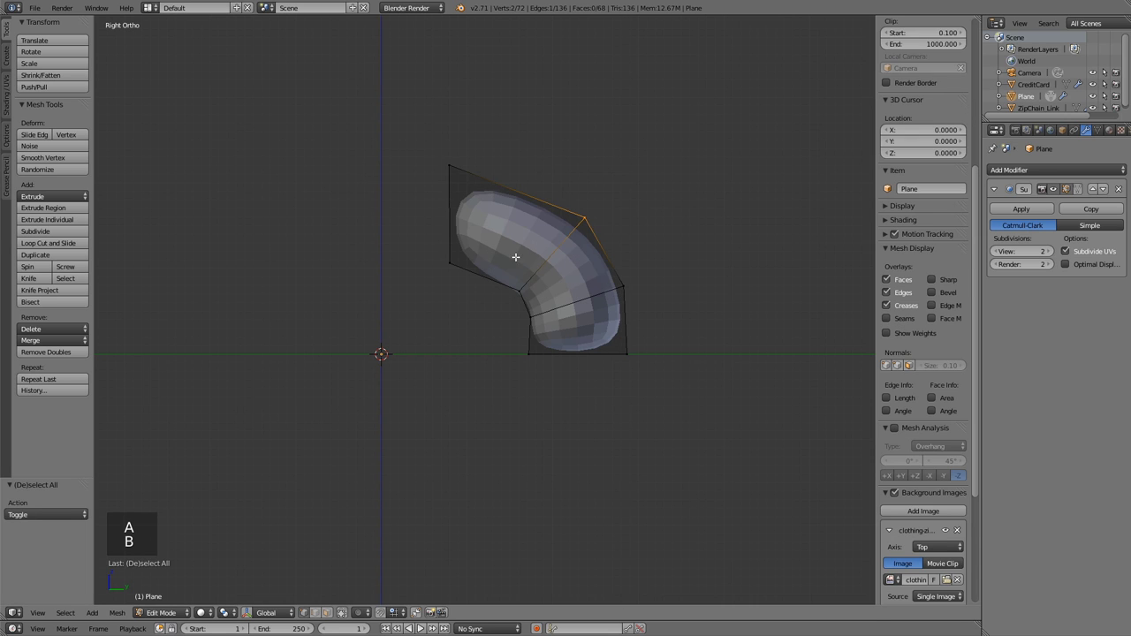
key("b")
key("g")
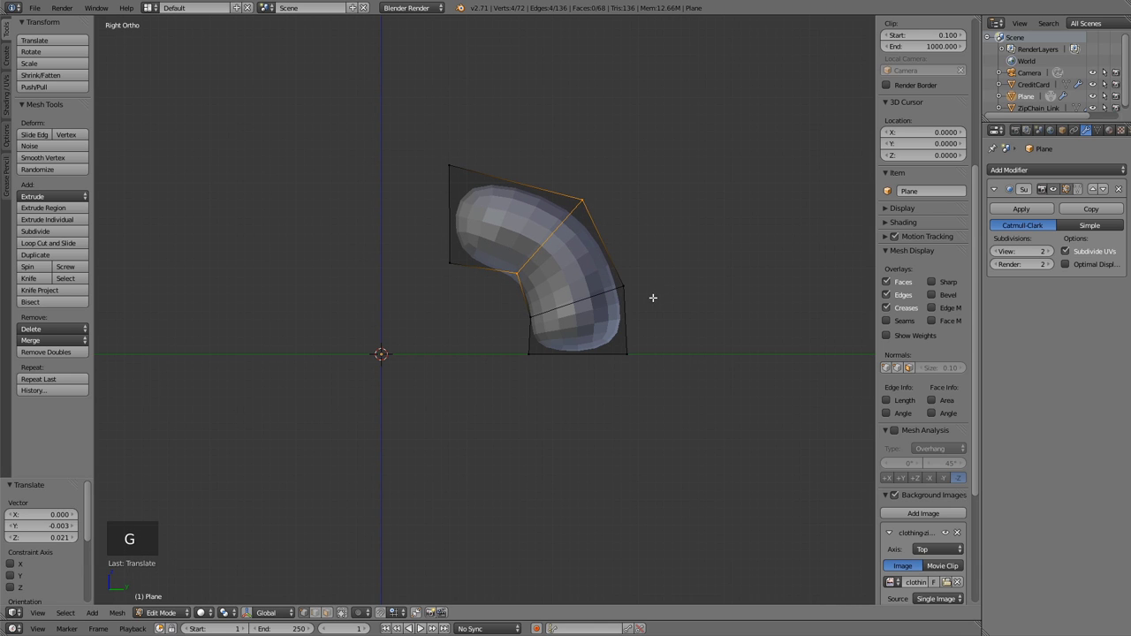
key("a")
key("b")
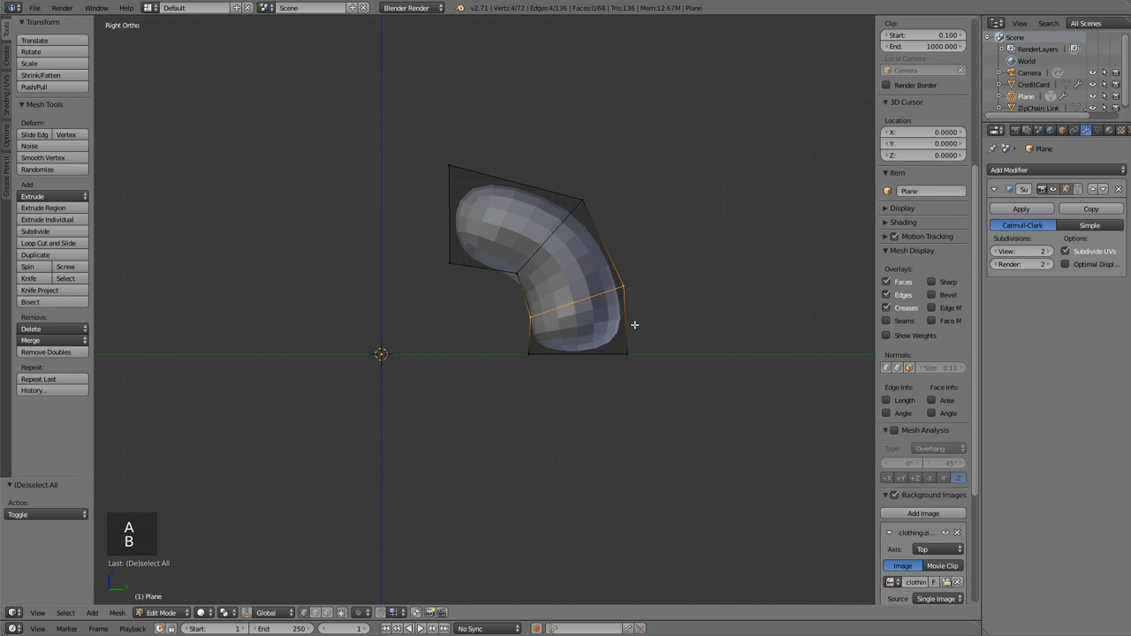
key("g")
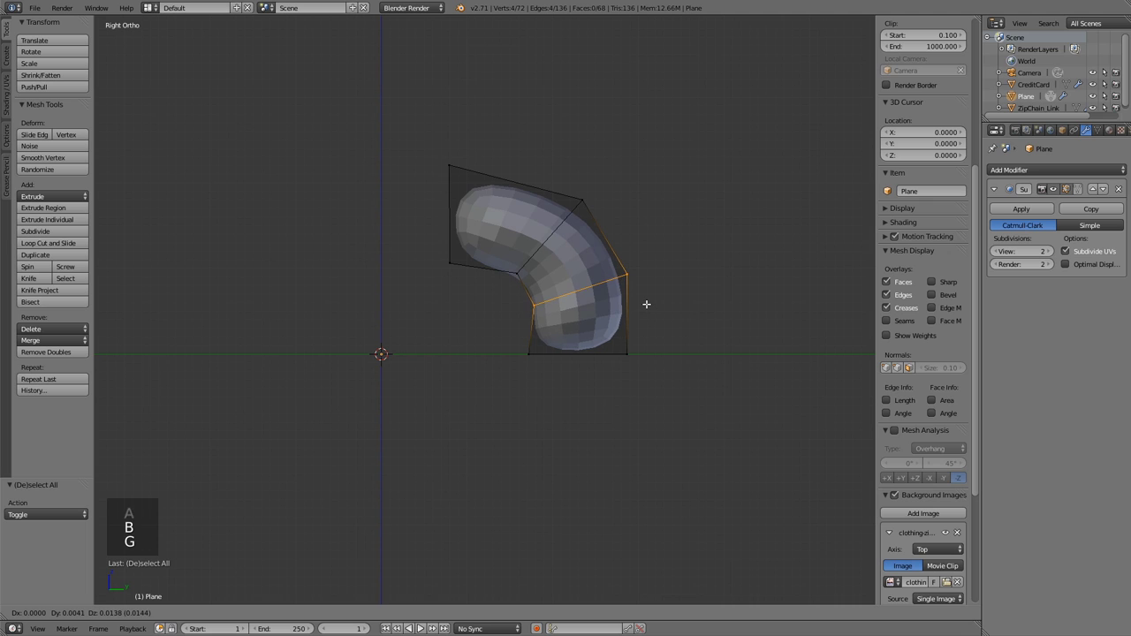
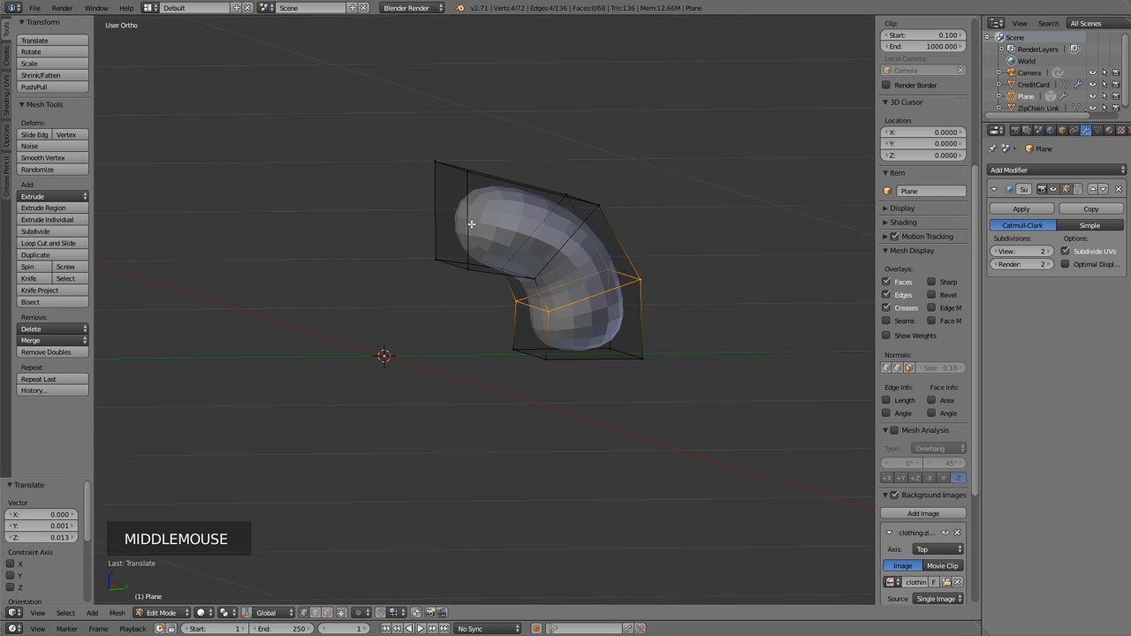
key("a")
key("b")
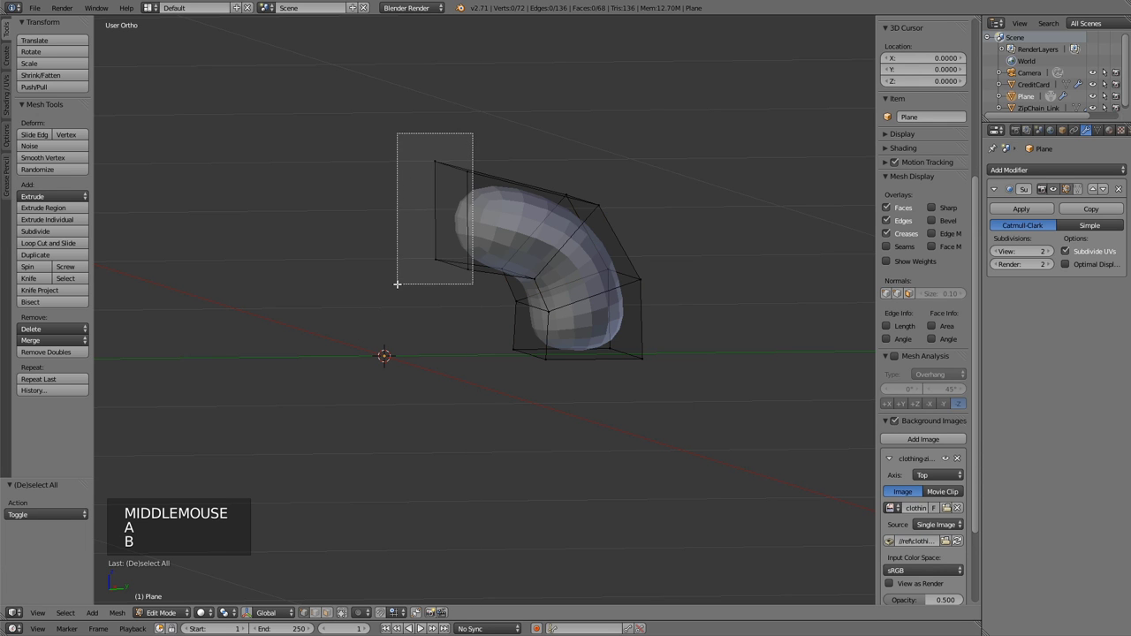
Duplicate the whole tube and scale the copy -1 on Y so it mirrors into a full arch.
key("KP_3")
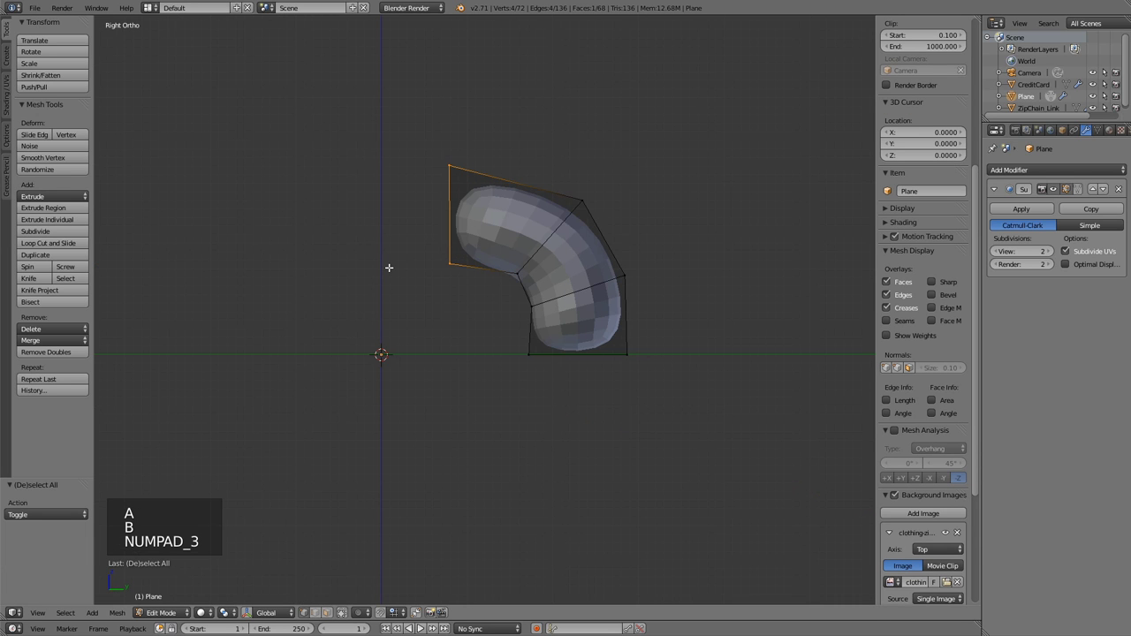
key("a")
key("a")
key("shift+d")
key("s")
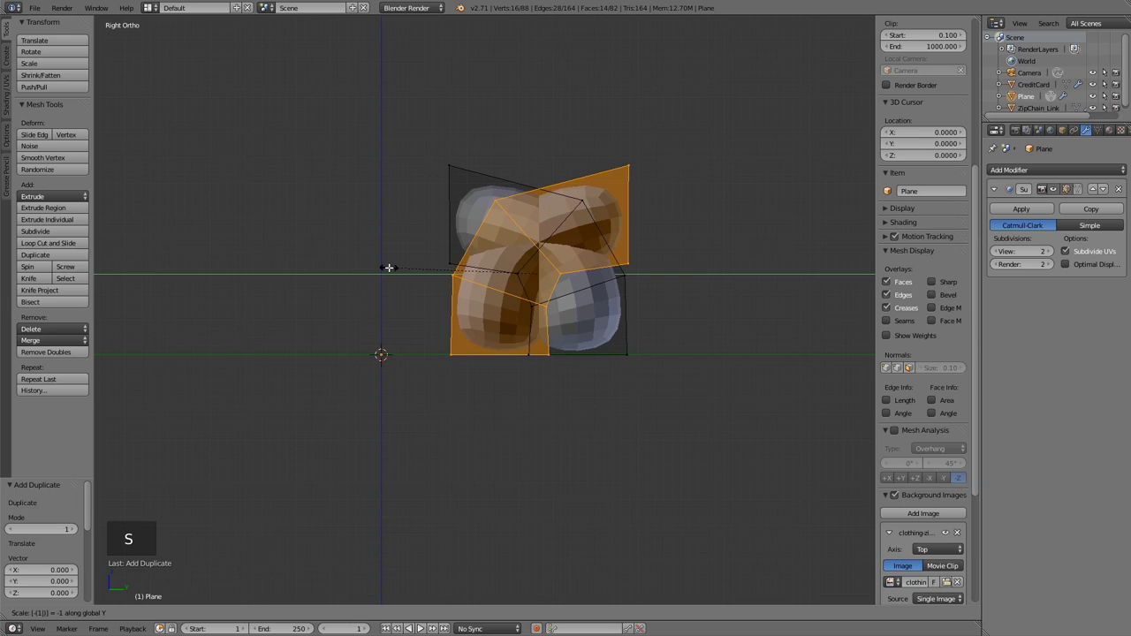
key("g")
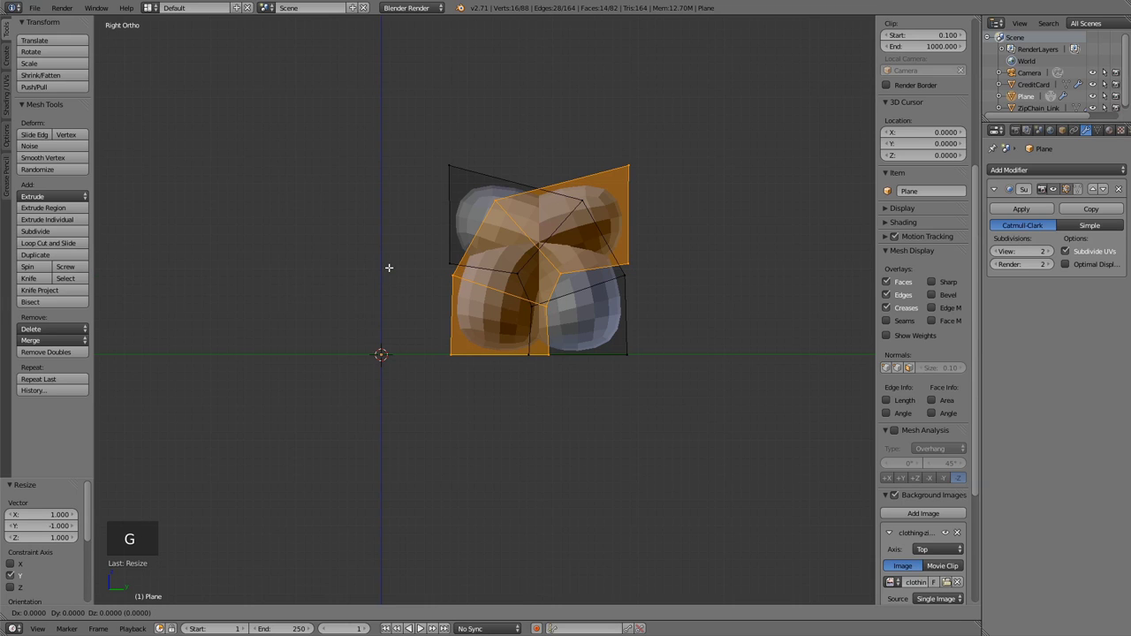
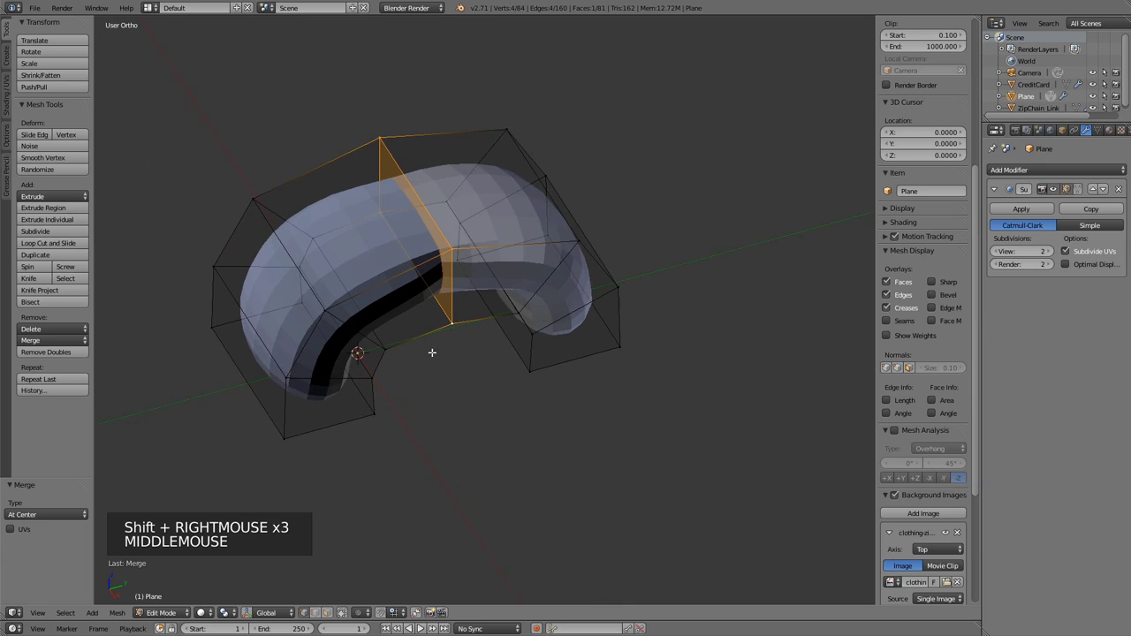
Delete the stray seam face, preview the smoothed handle and reselect the whole mesh.
key("x")
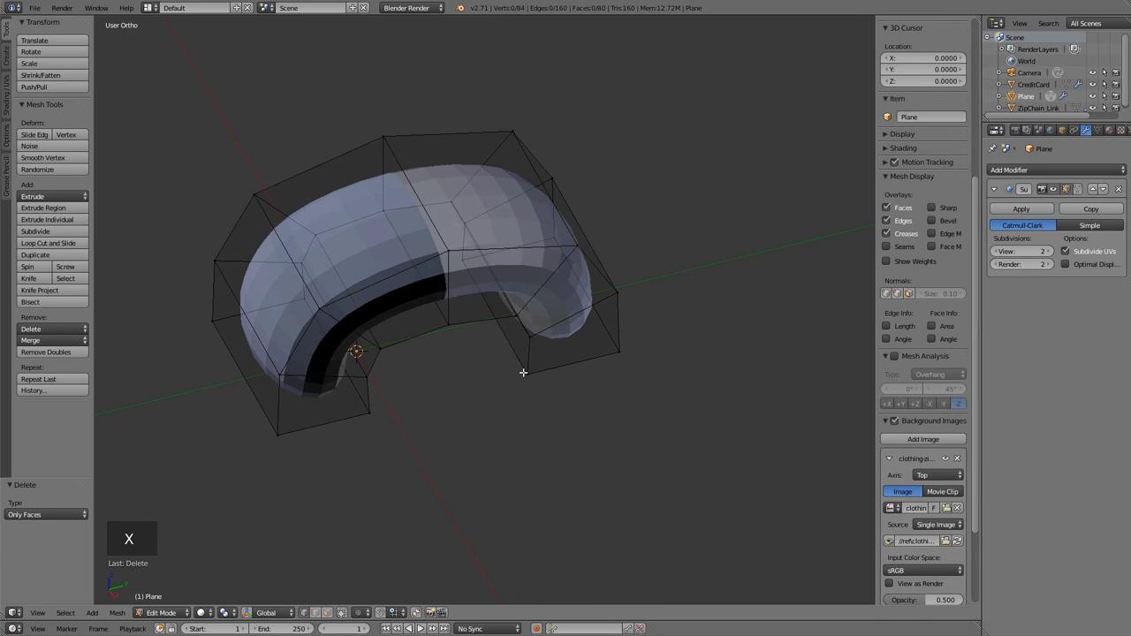
key("z")
key("z")
key("Tab")
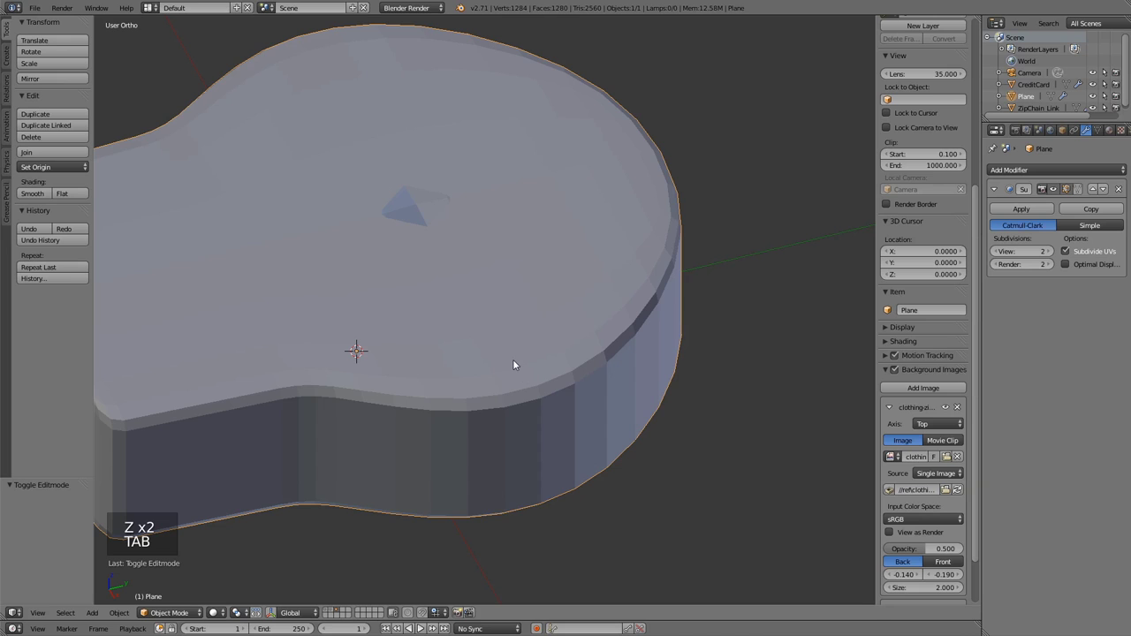
key("Tab")
key("a")
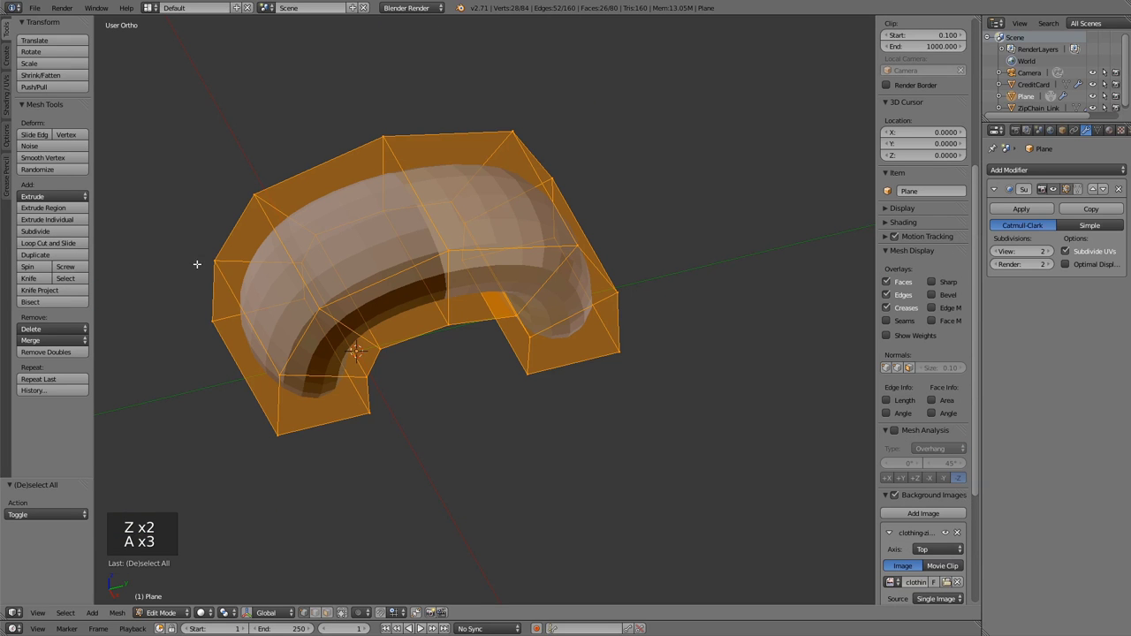
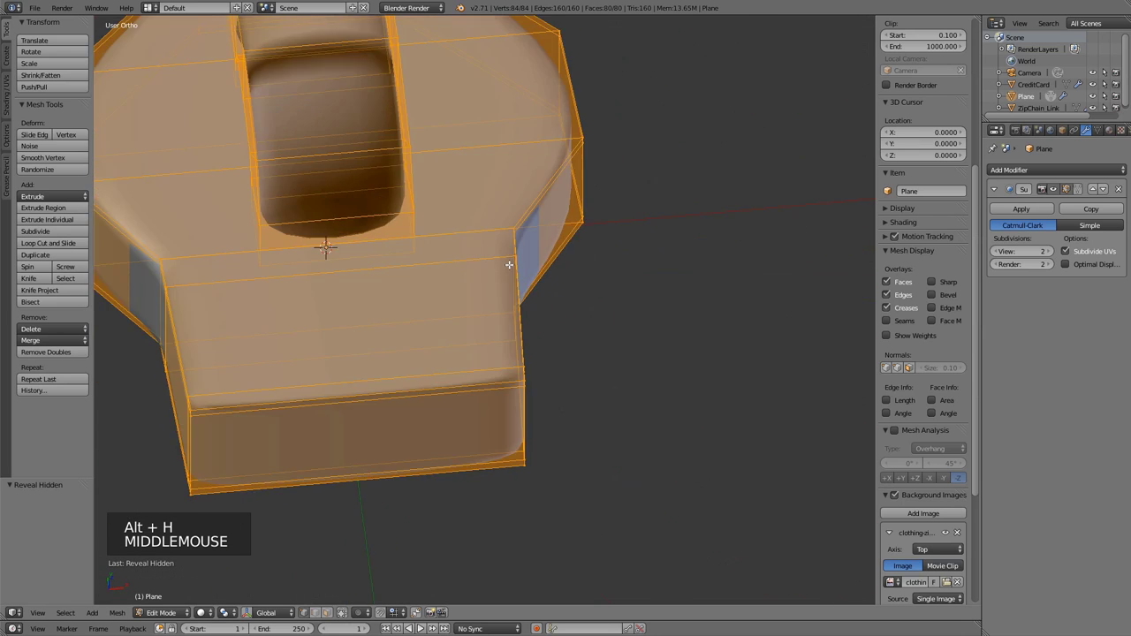
Compare the handle loop against the zipper reference from top view with see-through display.
key("KP_7")
scroll("down", 3)
key("z")
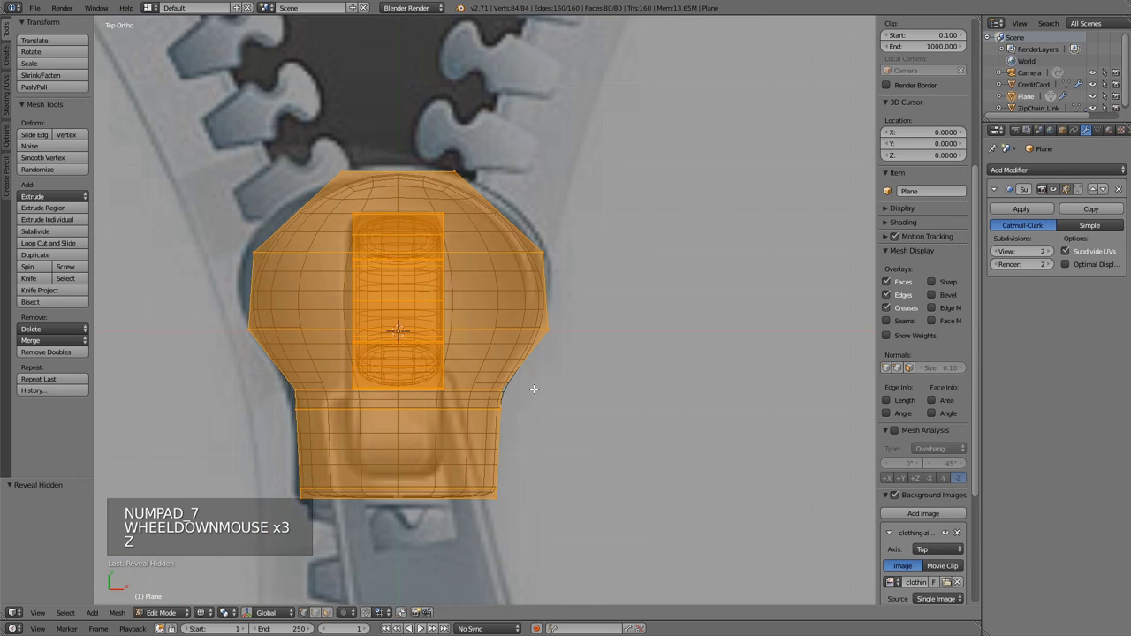
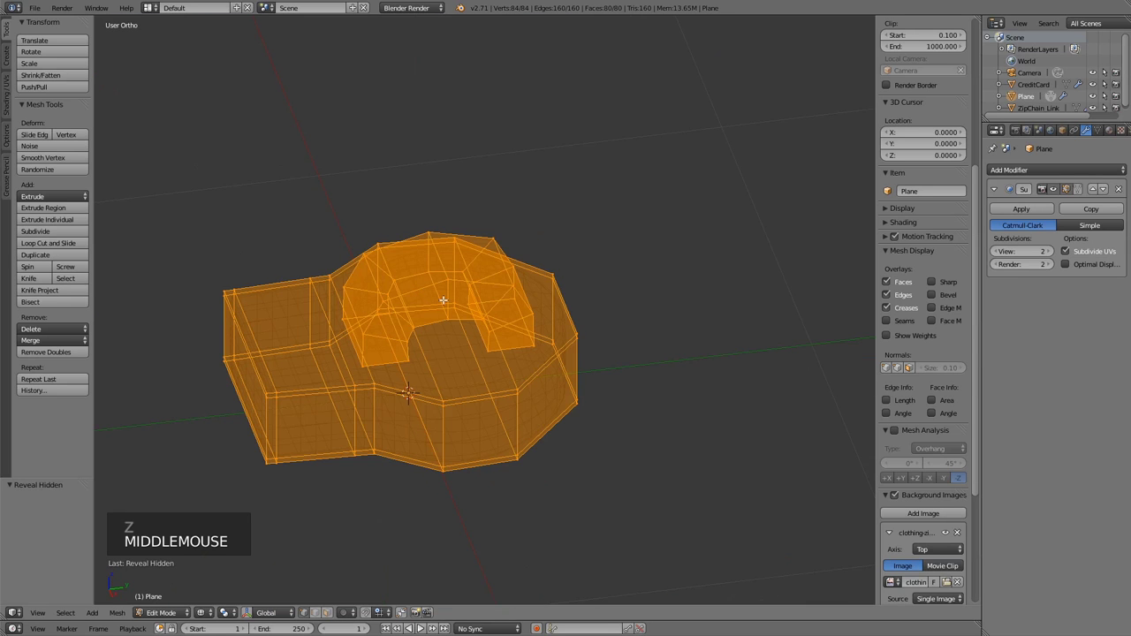
key("z")
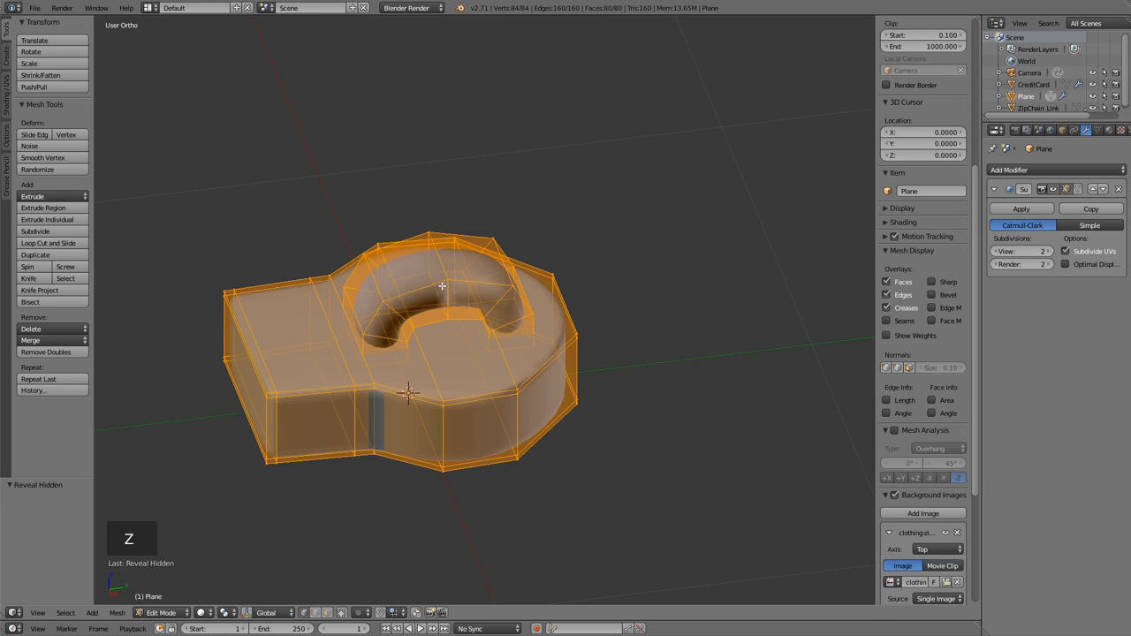
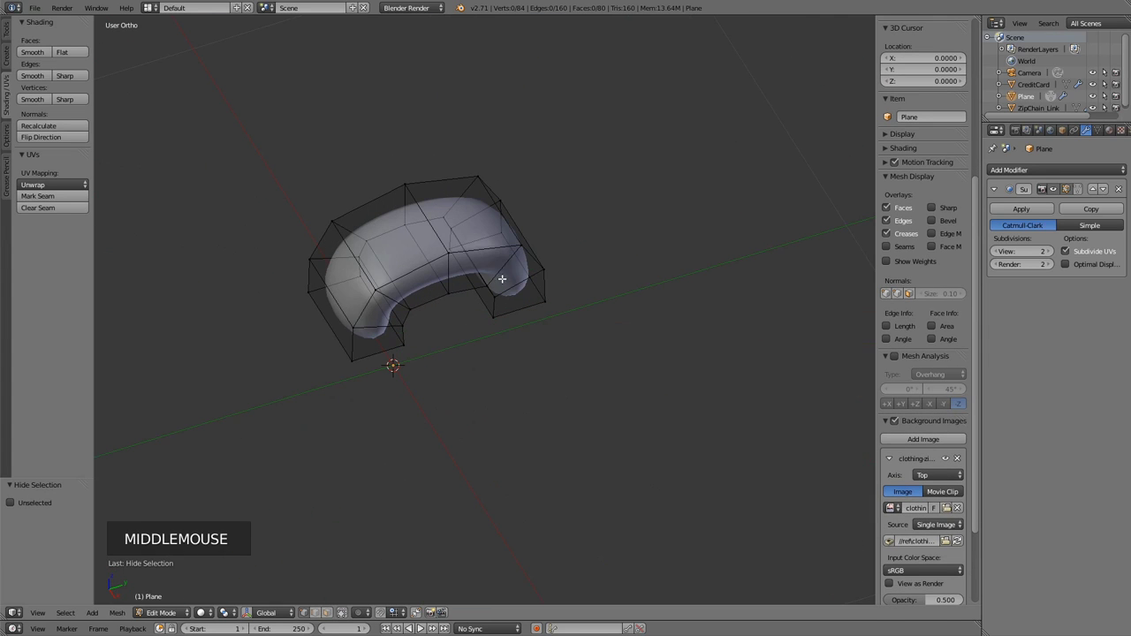
Box-select the loop's near end and slide it along Y in top view to lengthen the pull.
key("b")
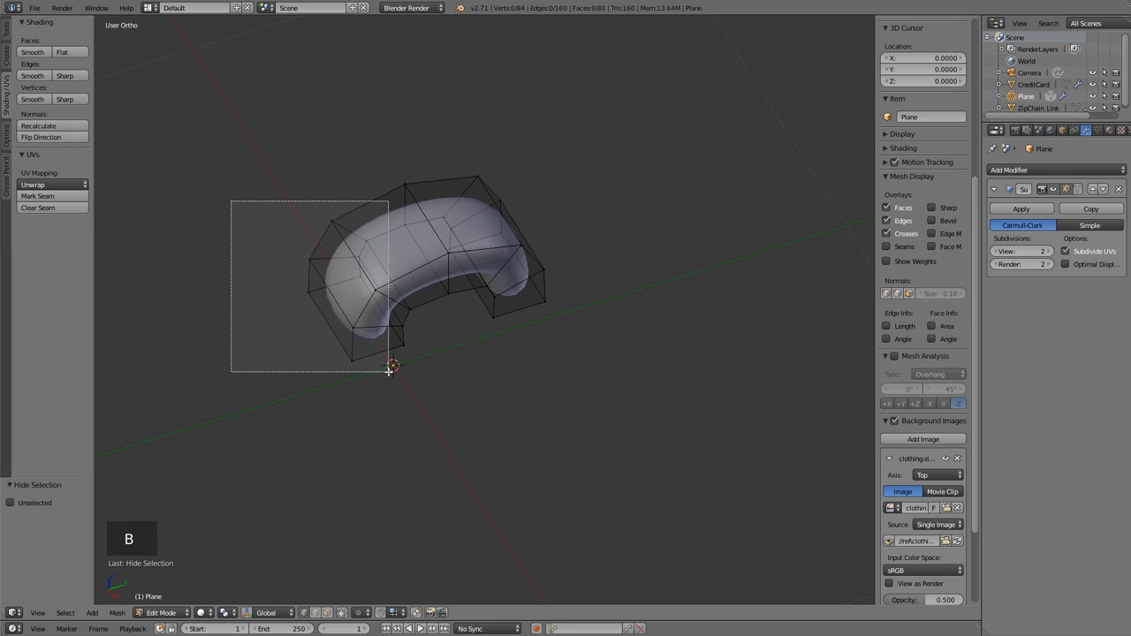
key("b")
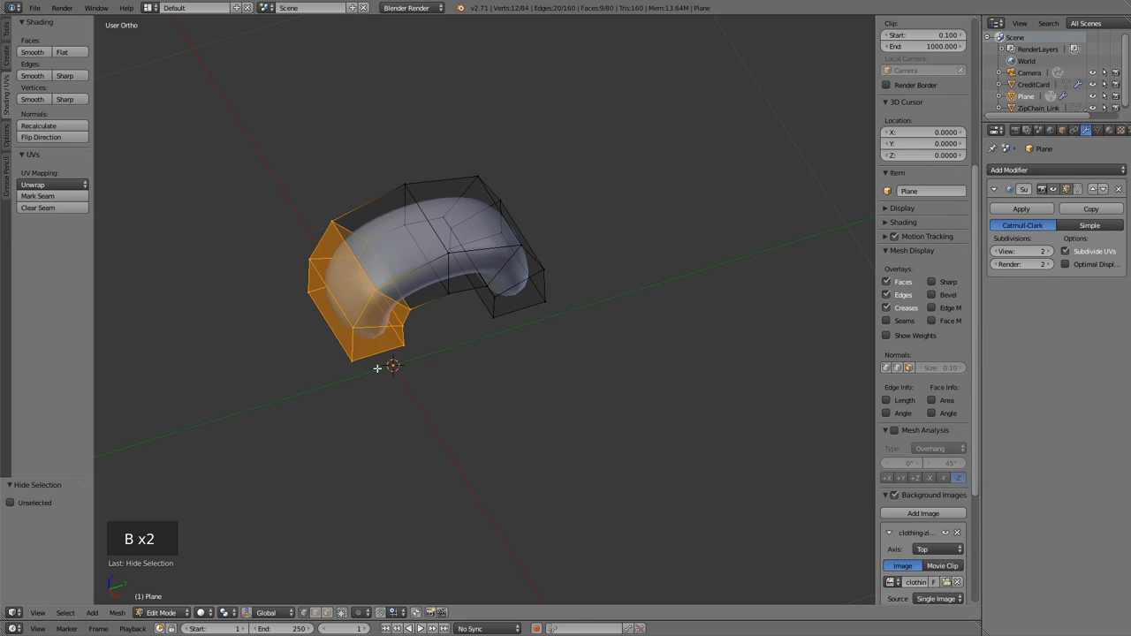
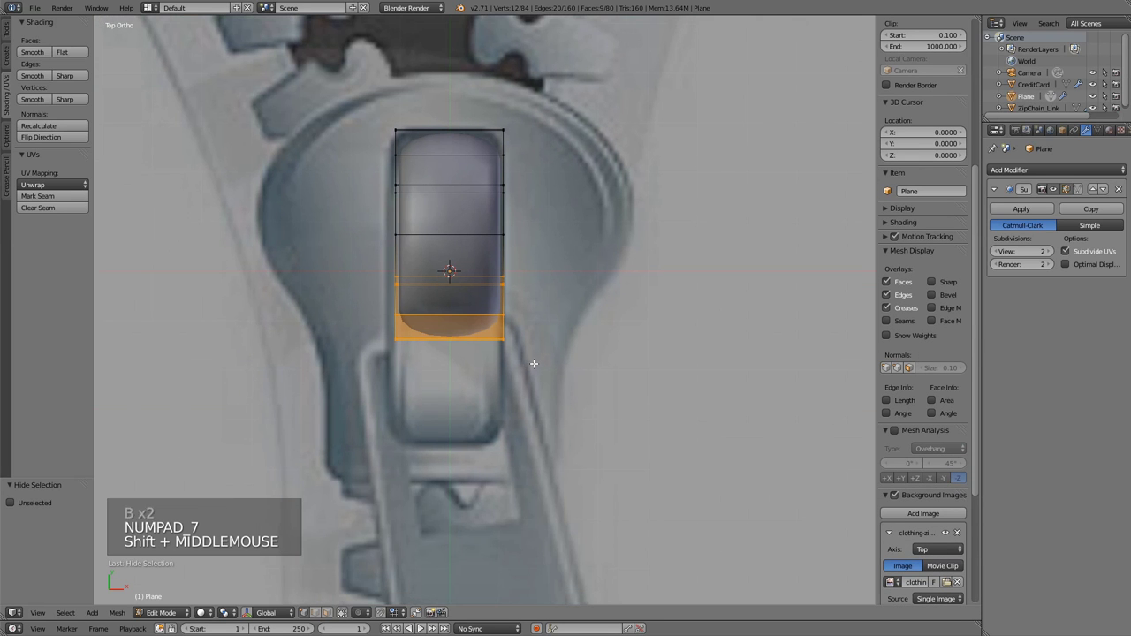
key("g")
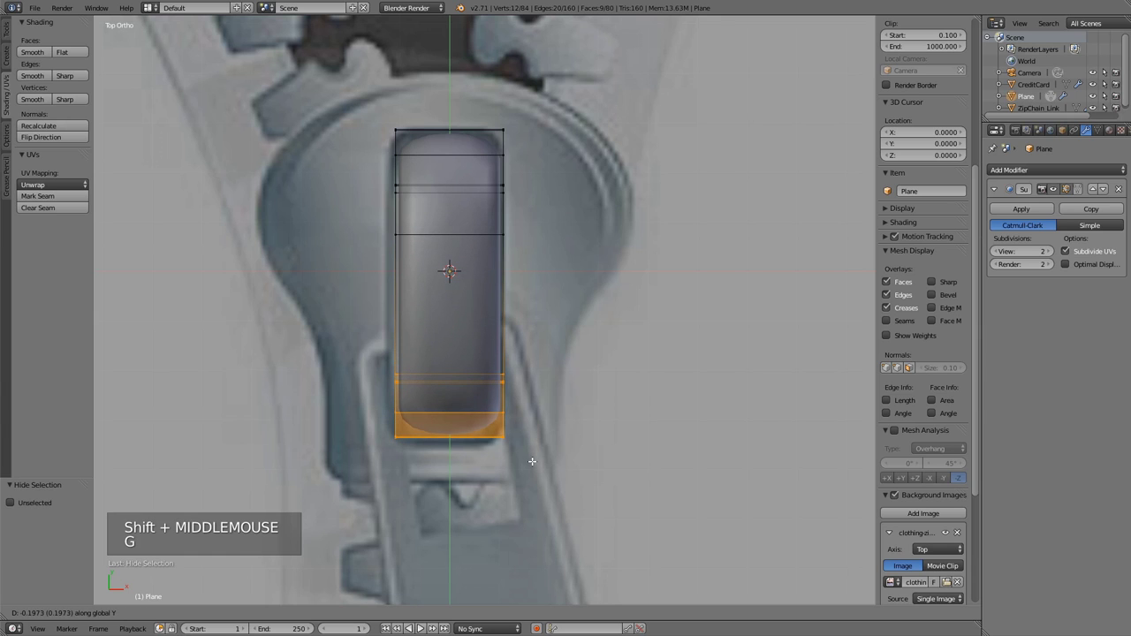
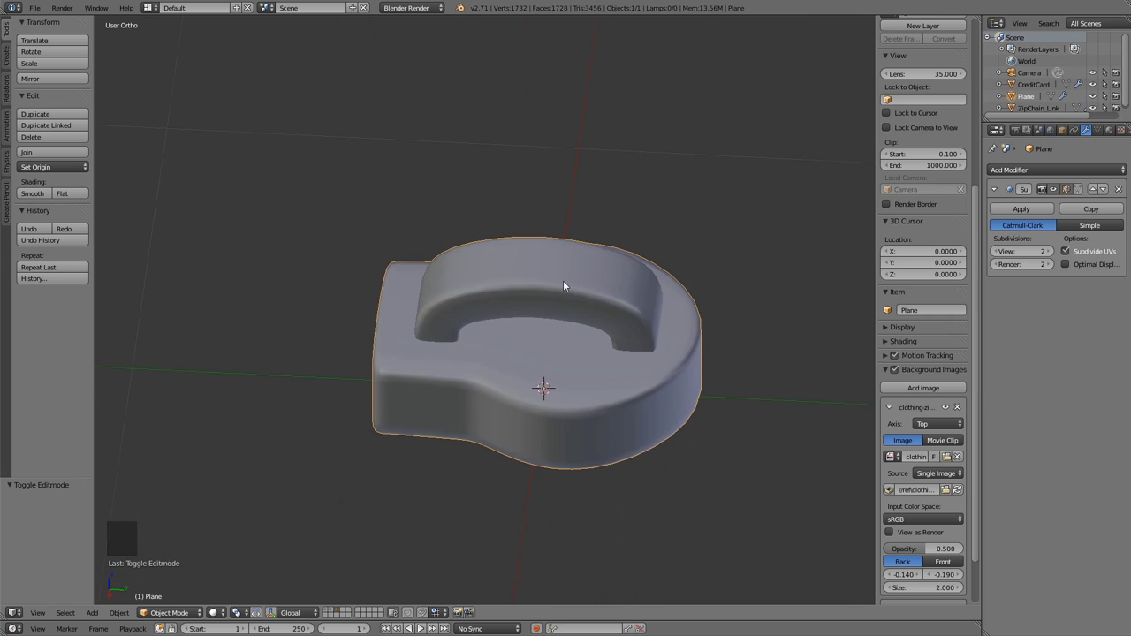
Unhide the handle mesh and view it from the side in Edit Mode.
key("KP_3")
scroll("up", 3)
key("Tab")
key("alt+h")
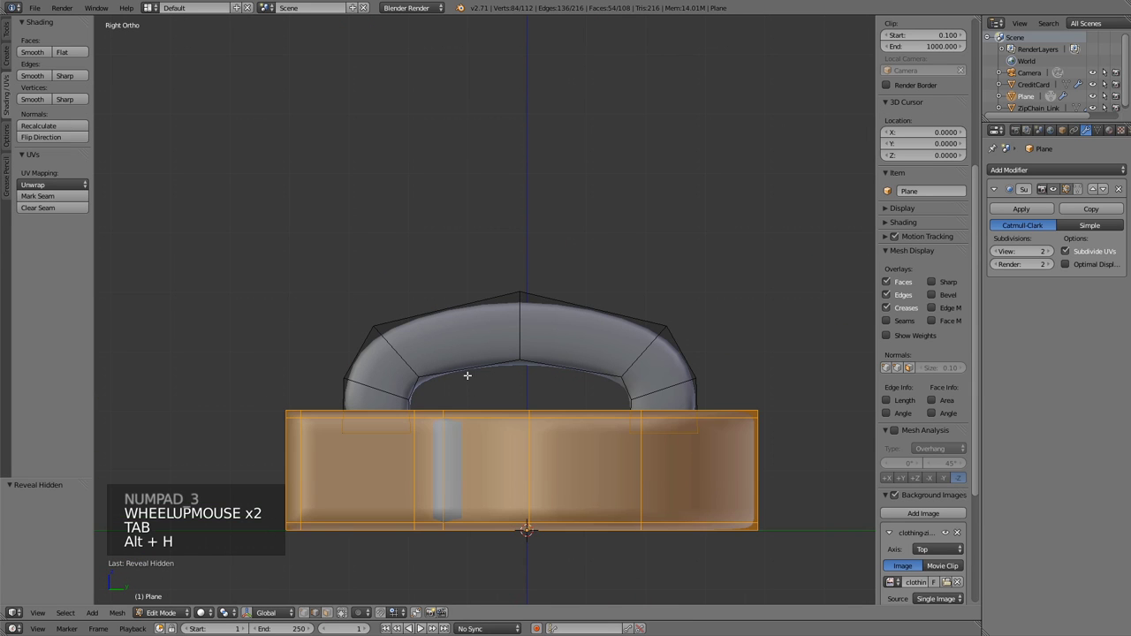
scroll("up", 3)
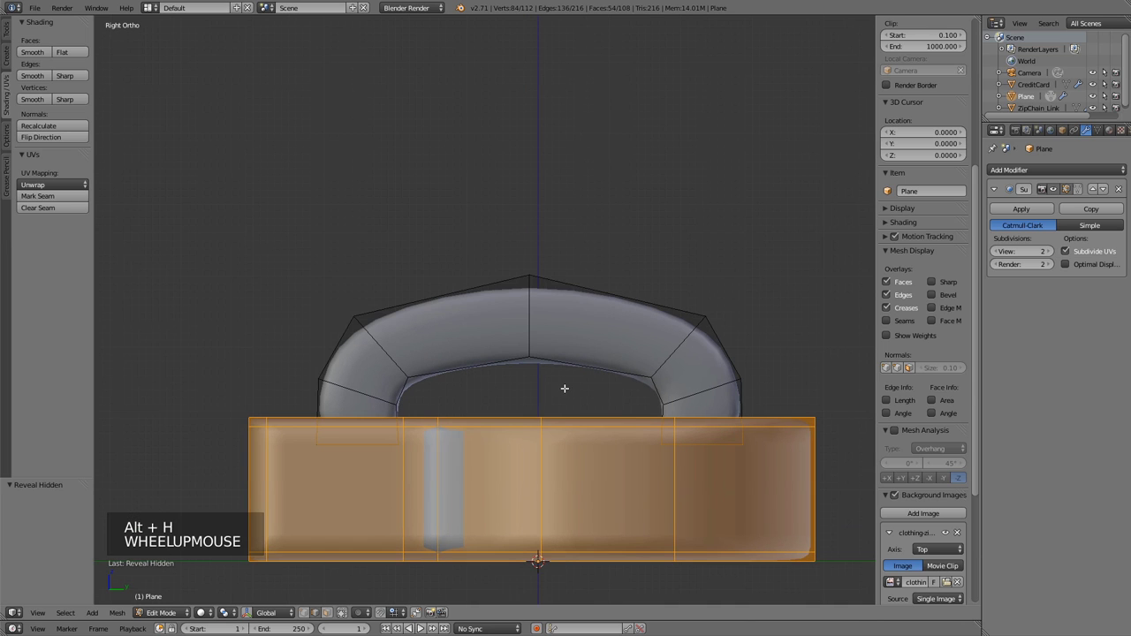
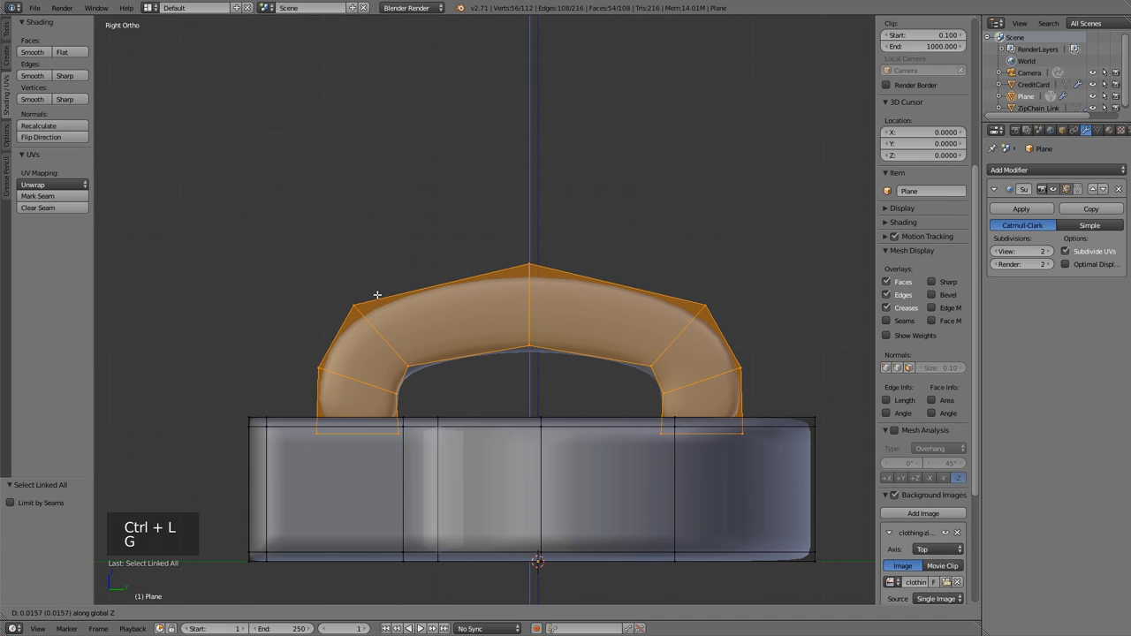
Add two extra edge loops across the curved zipper ring.
key("ctrl+r")
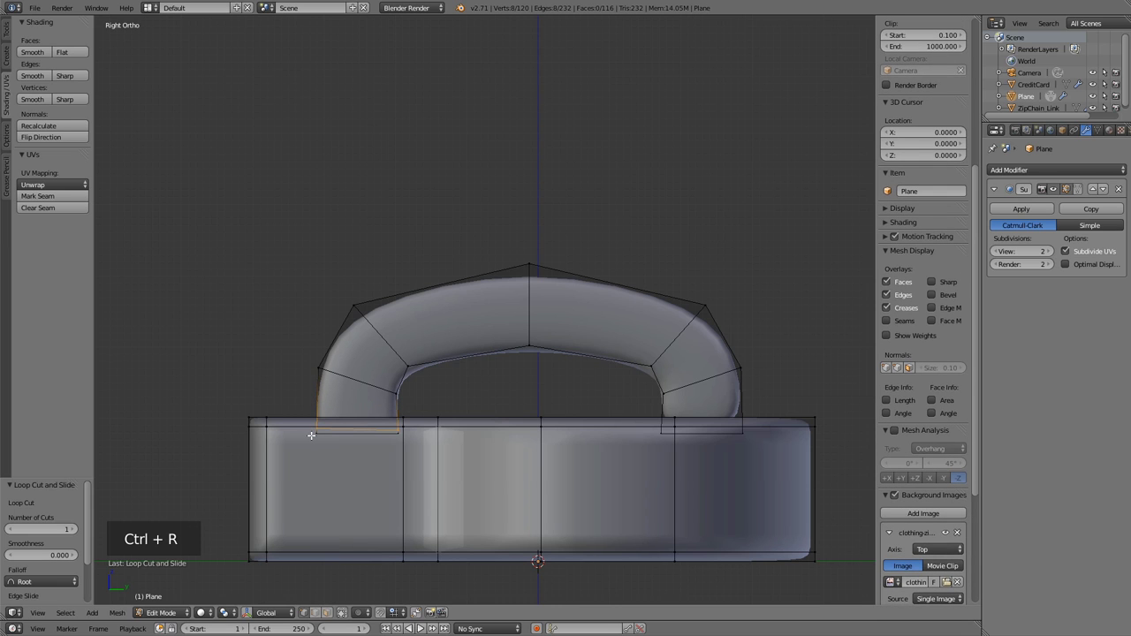
key("ctrl+r")
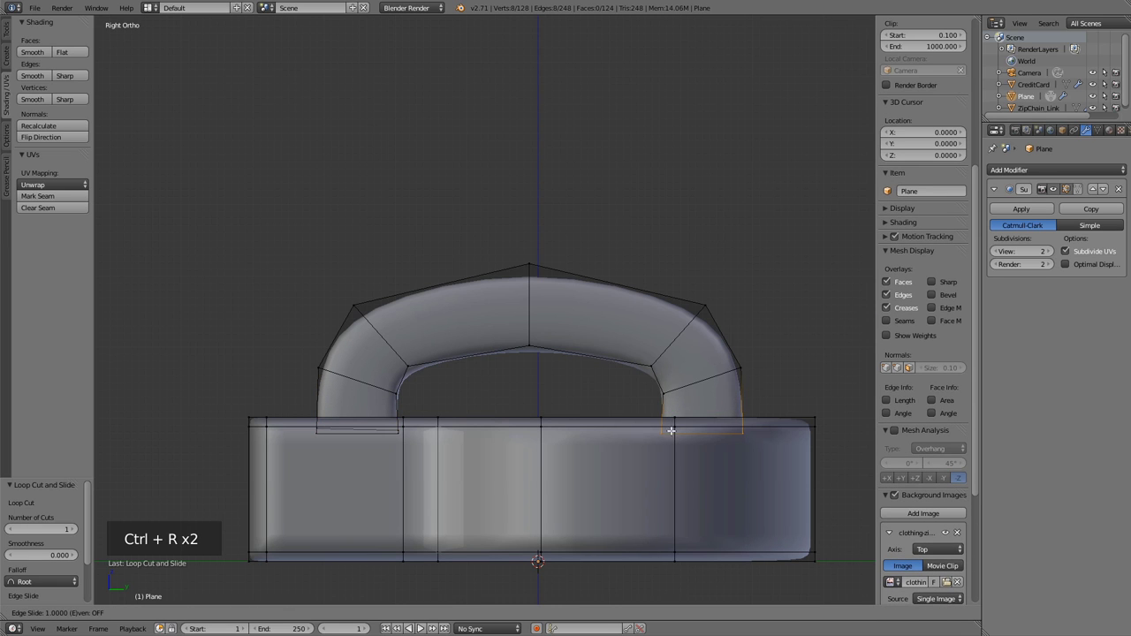
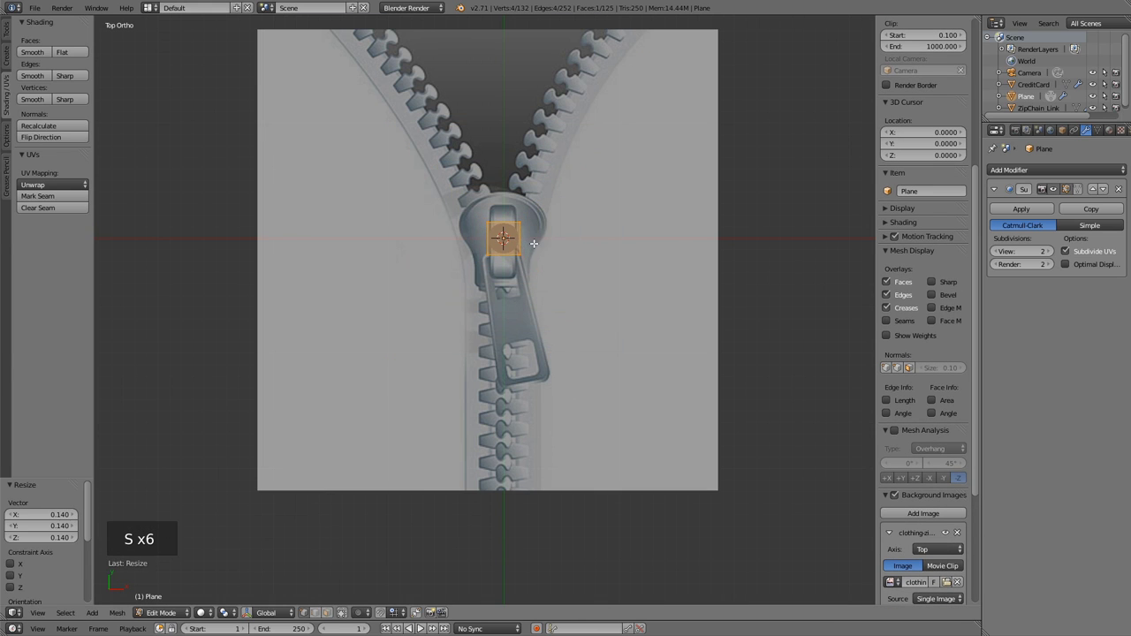
Position the square on the slider and stretch its end edge along Y into a tapered pull tab.
scroll("up", 3)
scroll("up", 3)
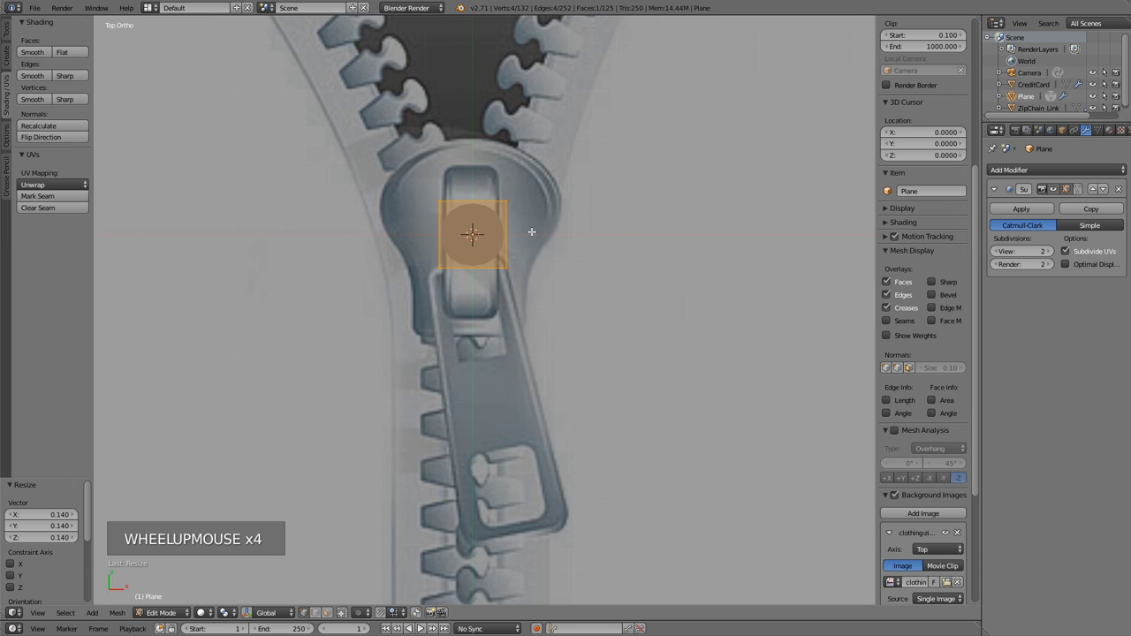
key("g")
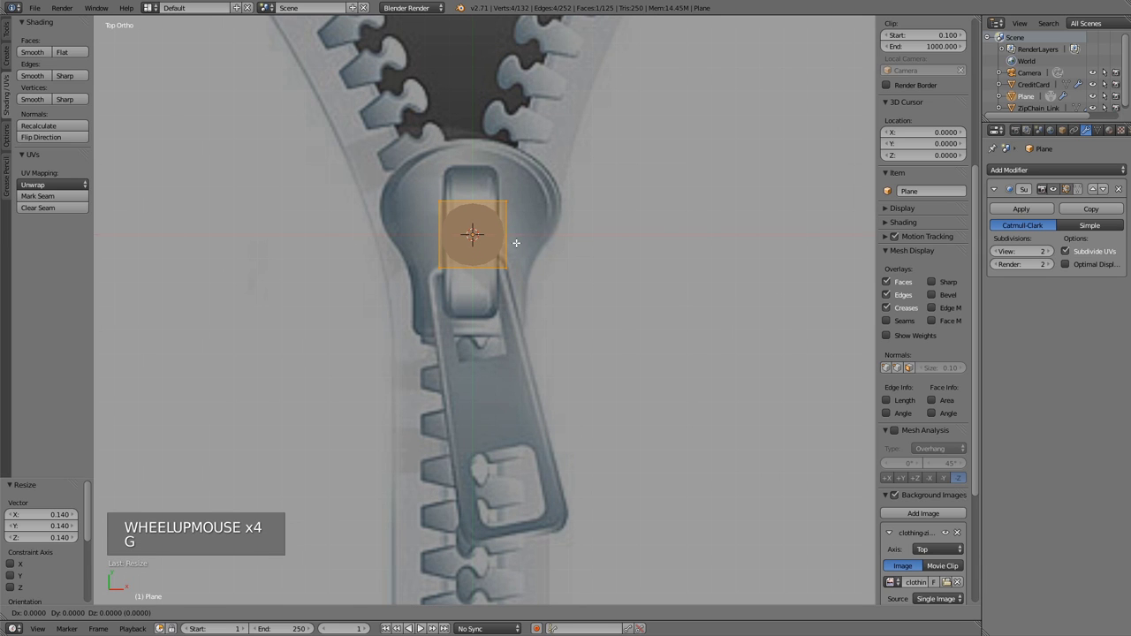
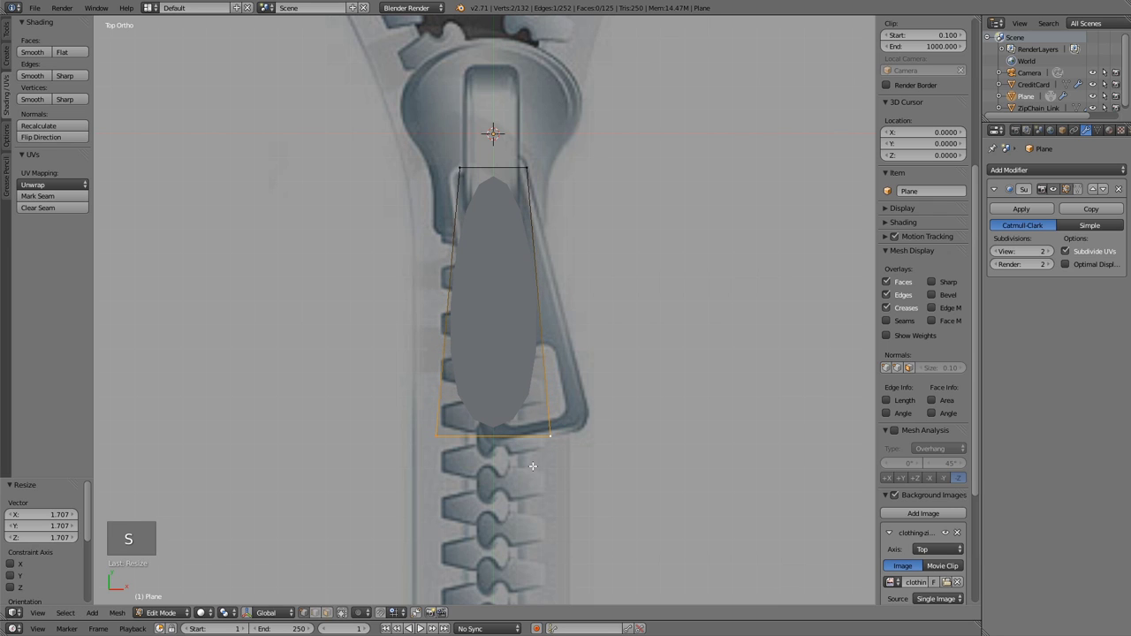
key("s")
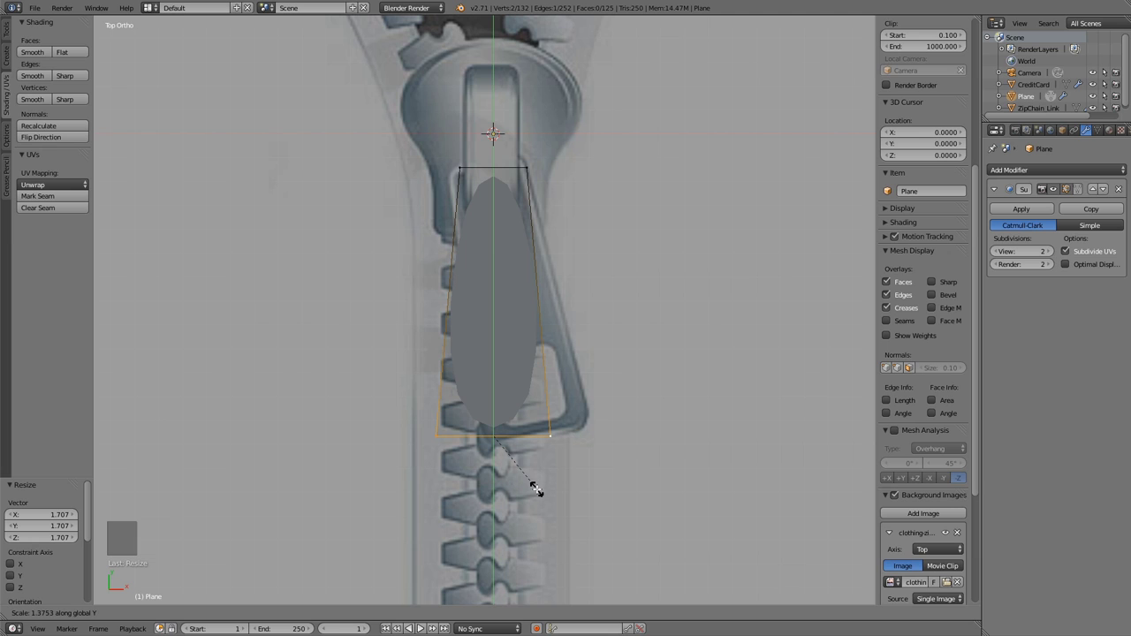
key("g")
Cut loops across the tab's top and two lengthwise loops down its length.
key("ctrl+r")
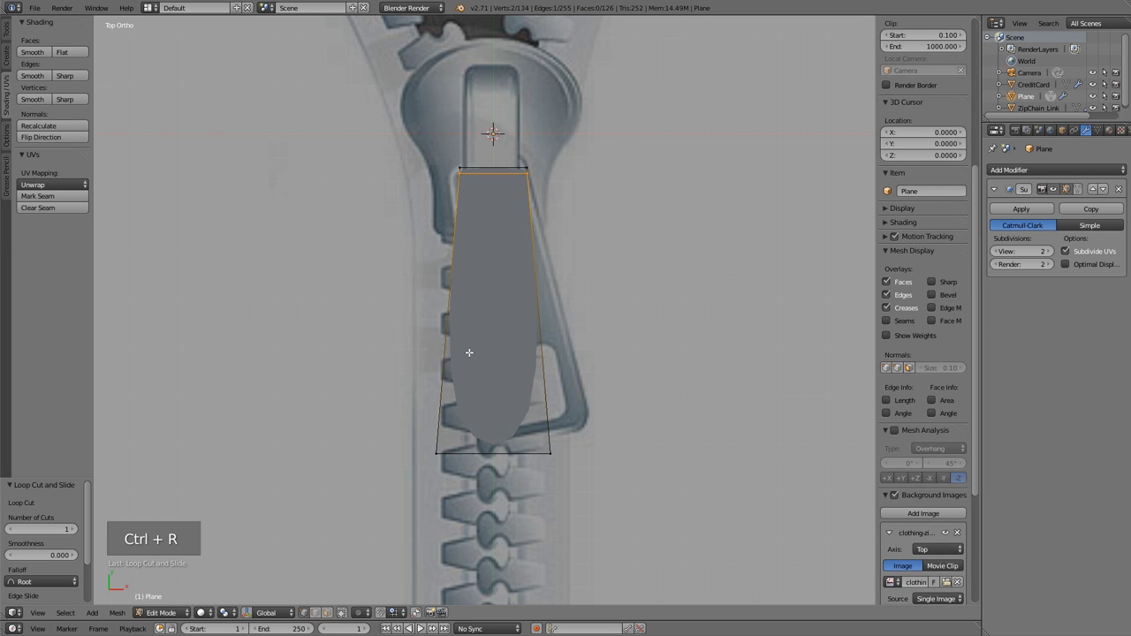
key("ctrl+r")
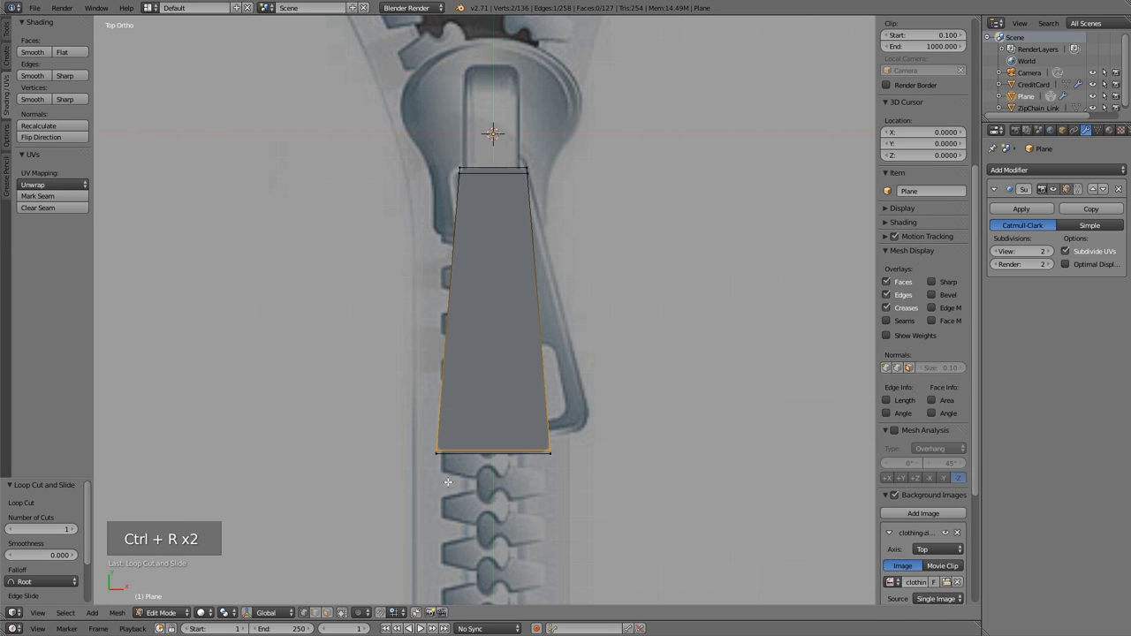
key("ctrl+r")
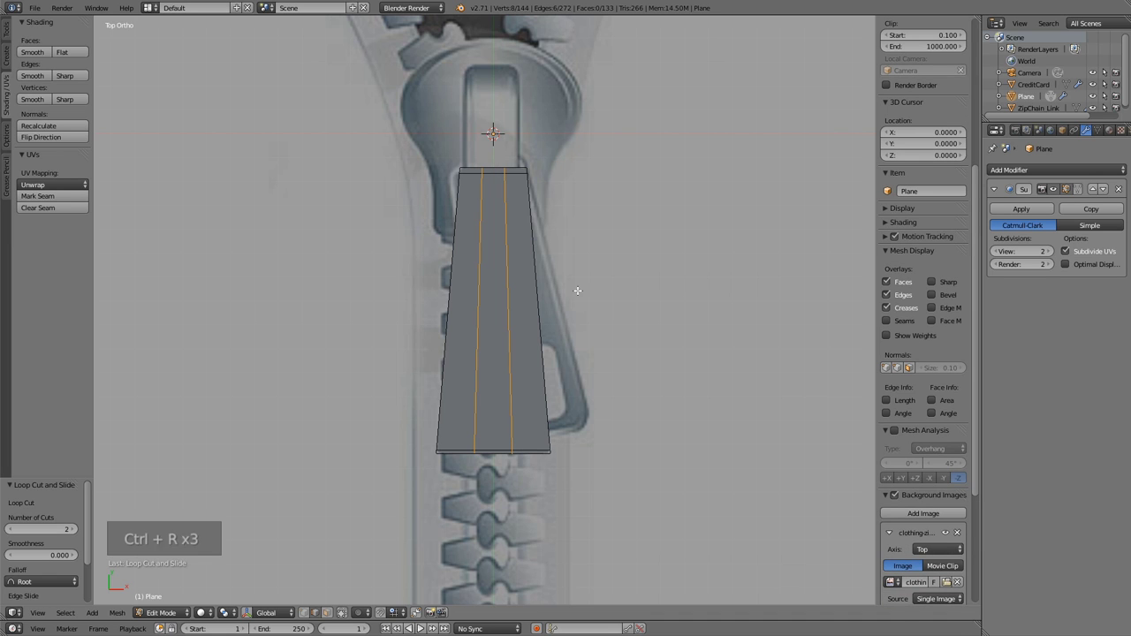
key("ctrl+r")
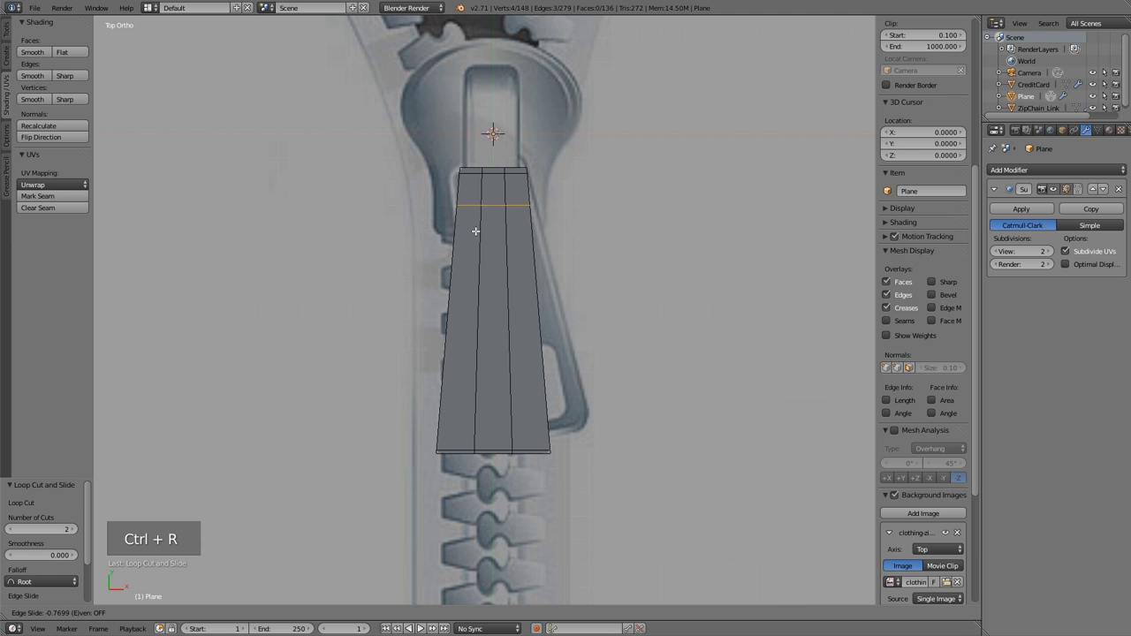
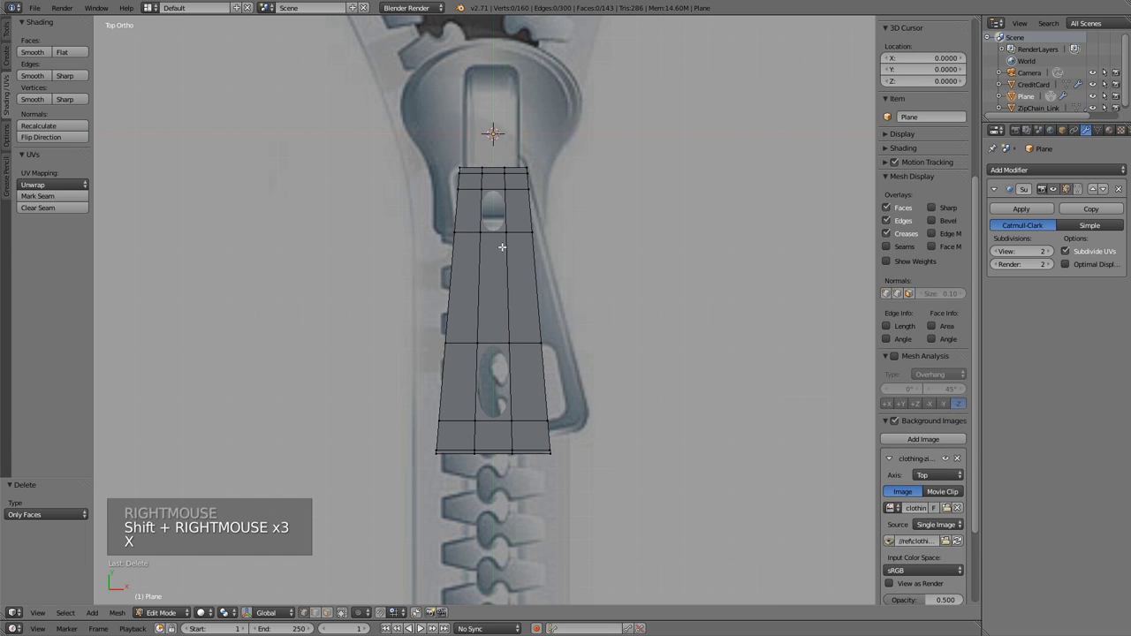
Add more loops at the tab's top strip and spread the inner lengthwise loops apart to outline the slot.
scroll("up", 3)
key("ctrl+r")
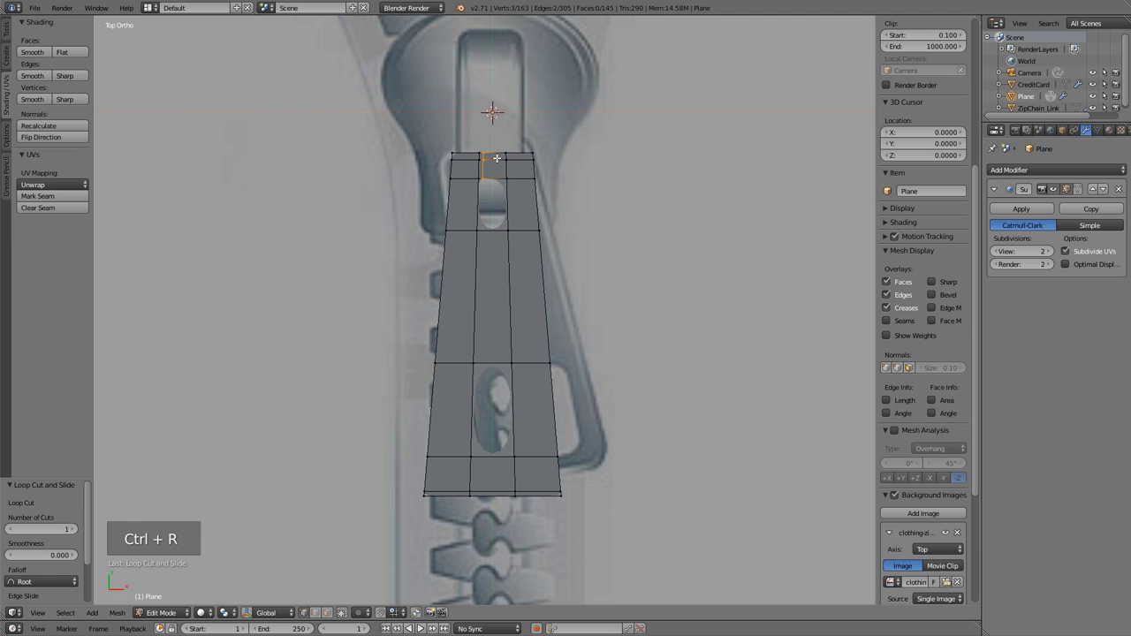
key("ctrl+r")
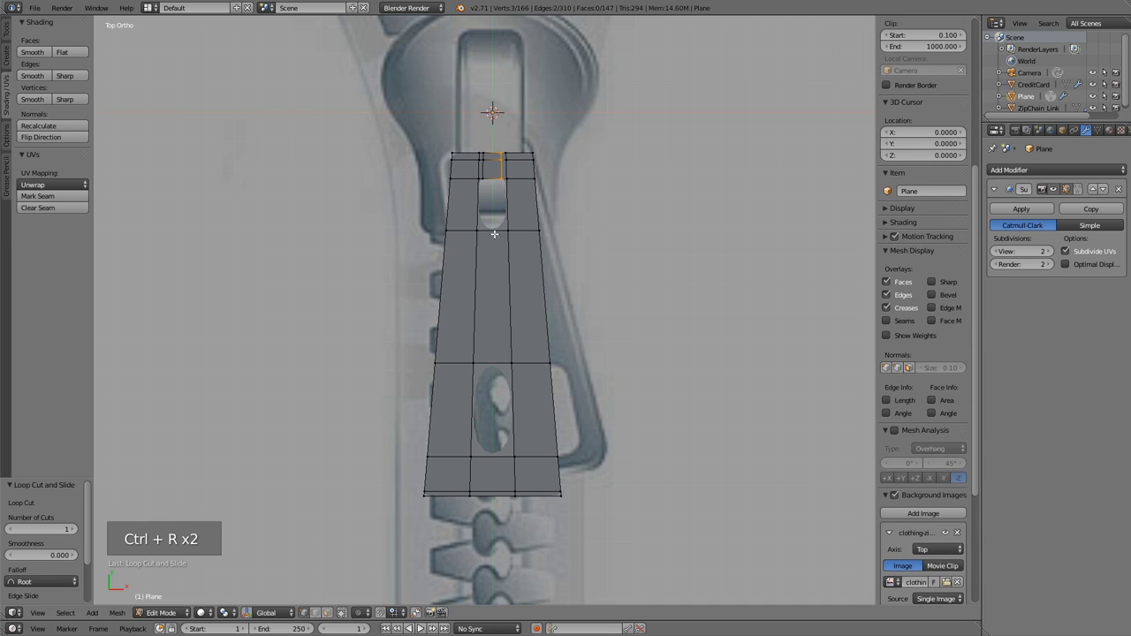
key("ctrl+r")
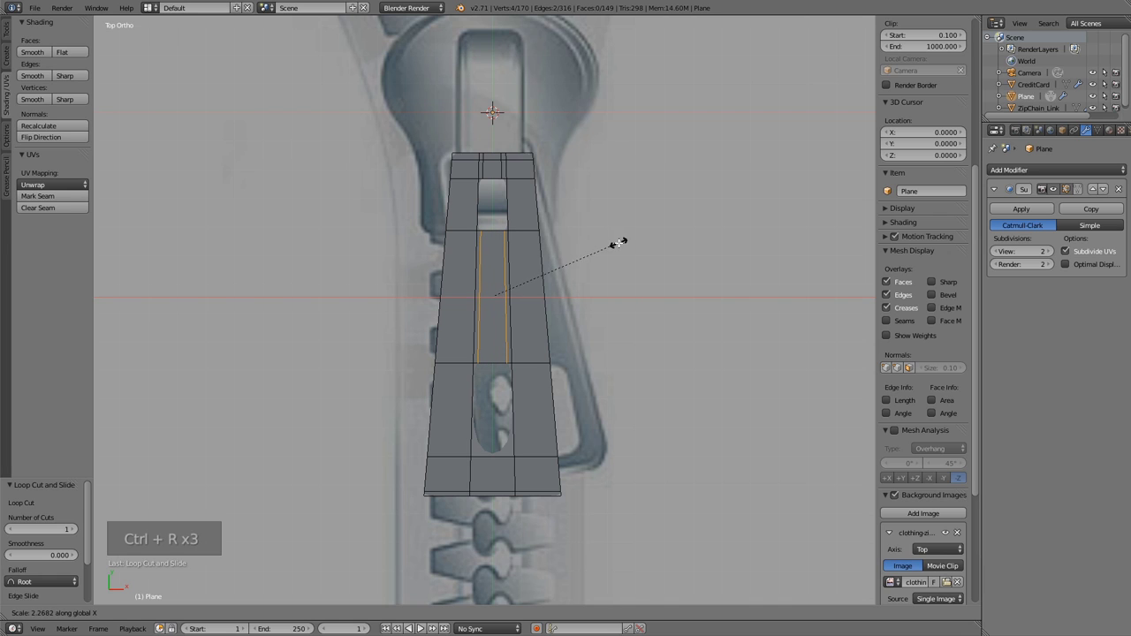
key("ctrl+r")
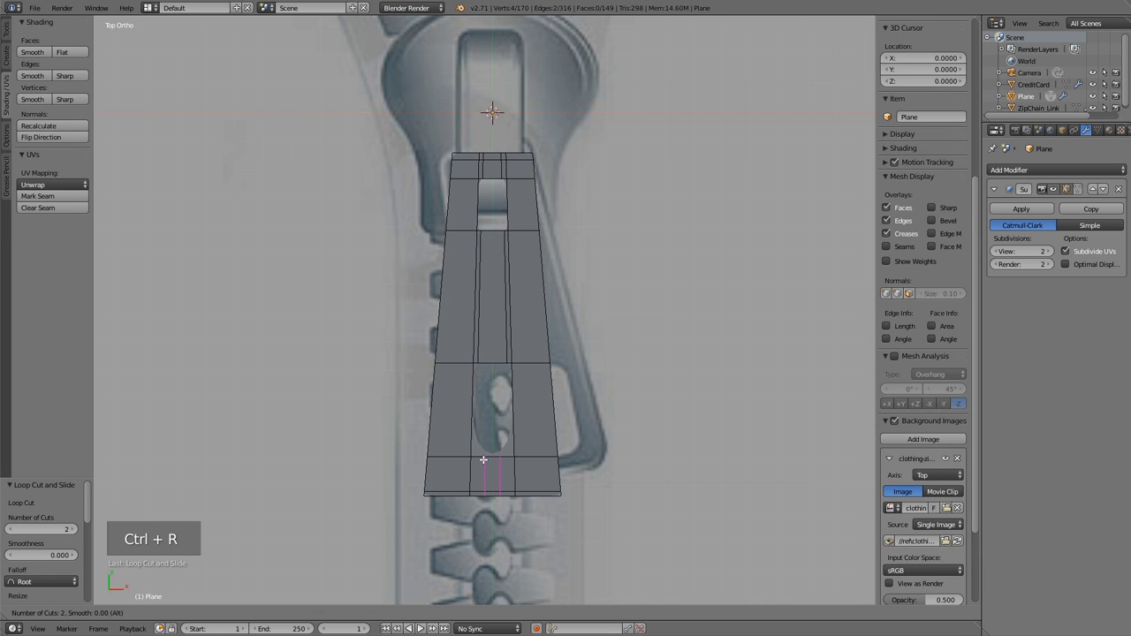
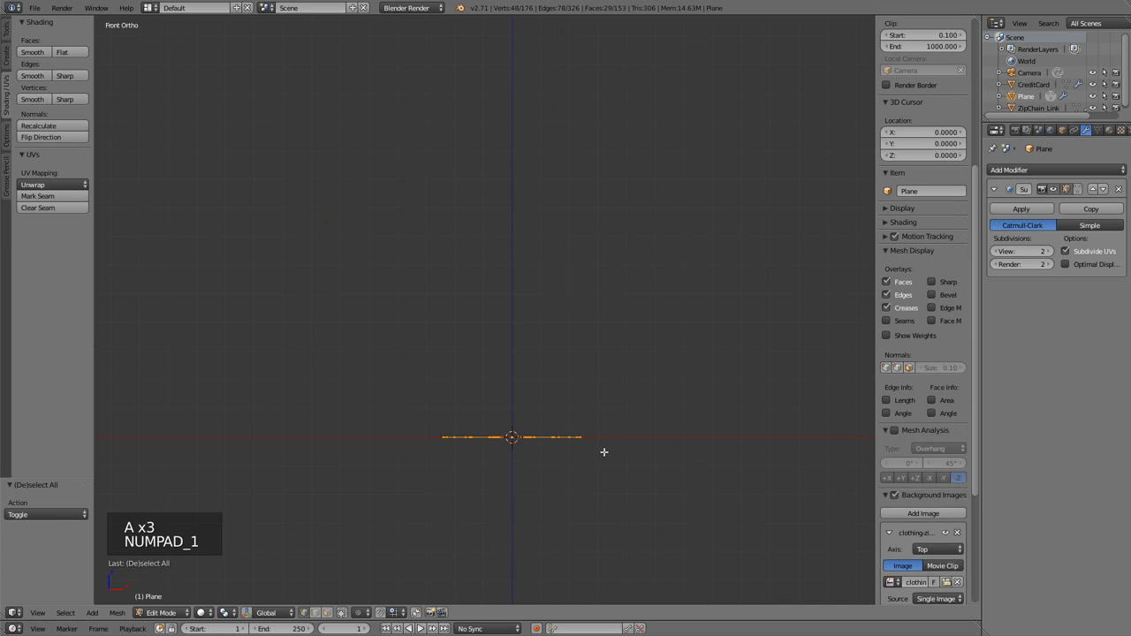
Extrude the tab for depth and confirm a double loop cut through it.
key("e")
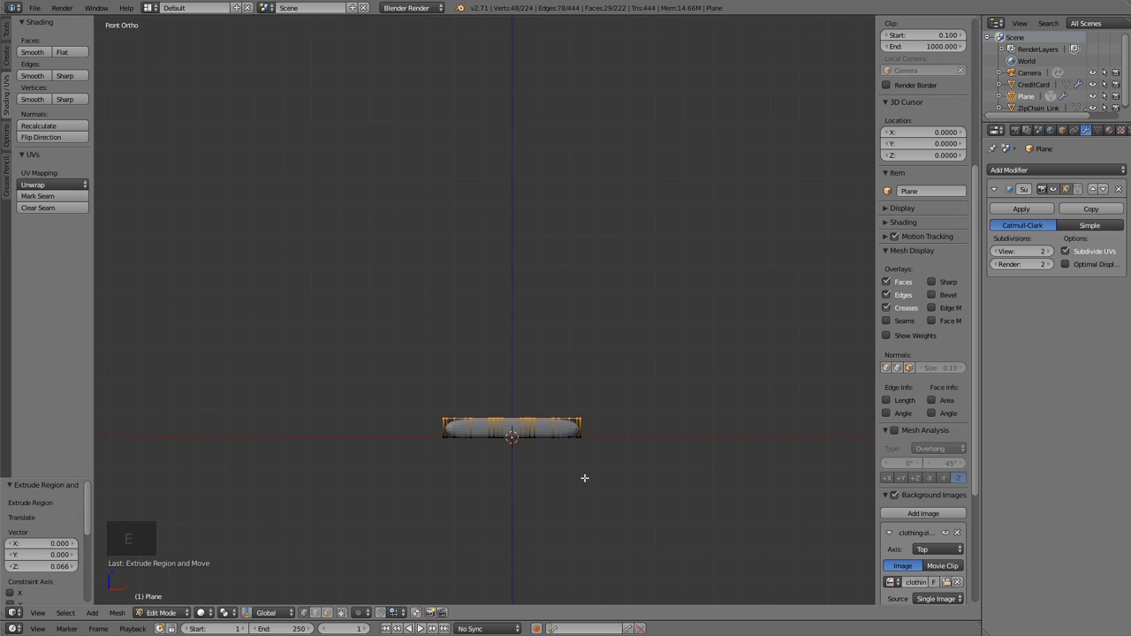
scroll("up", 3)
key("ctrl+r")
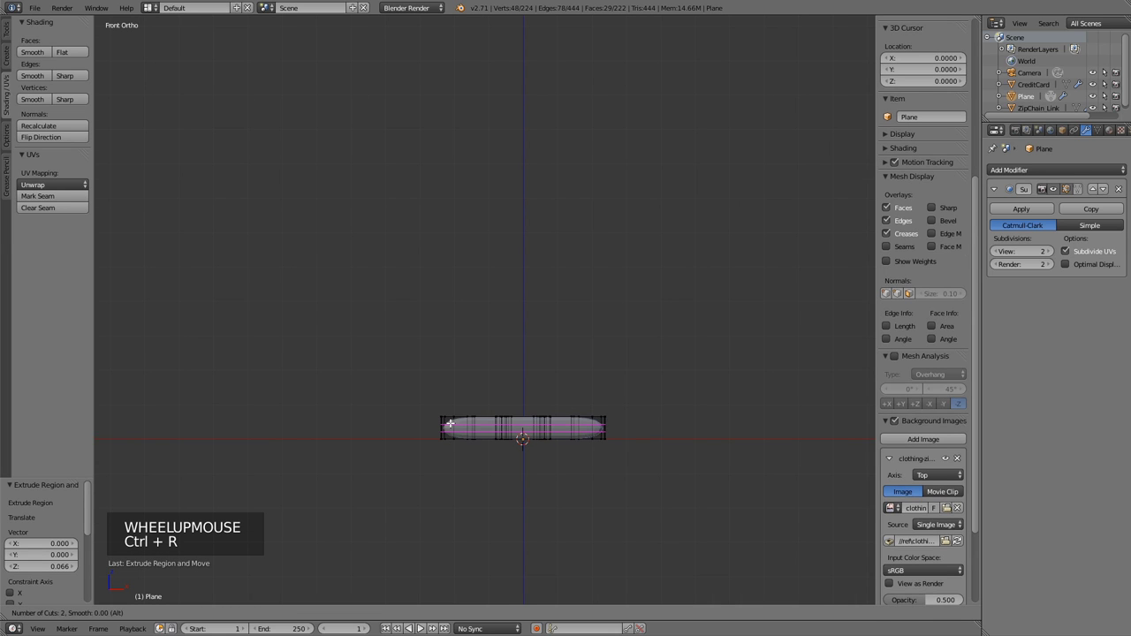
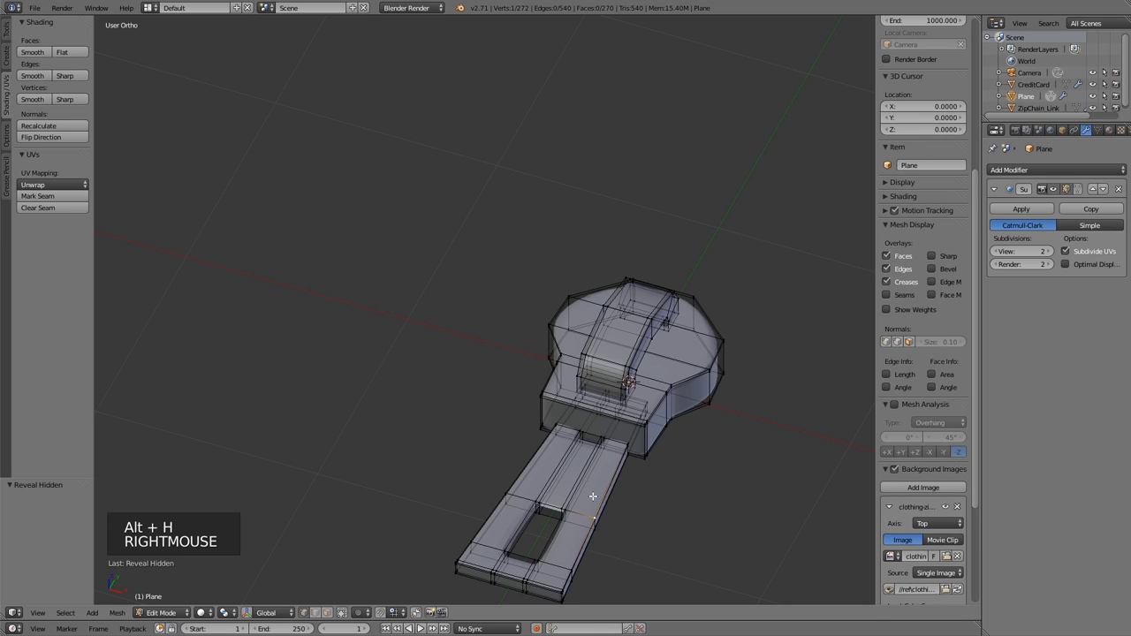
Select the pull tab and lift it from the side view to meet the slider's ring.
key("ctrl+l")
key("KP_3")
key("g")
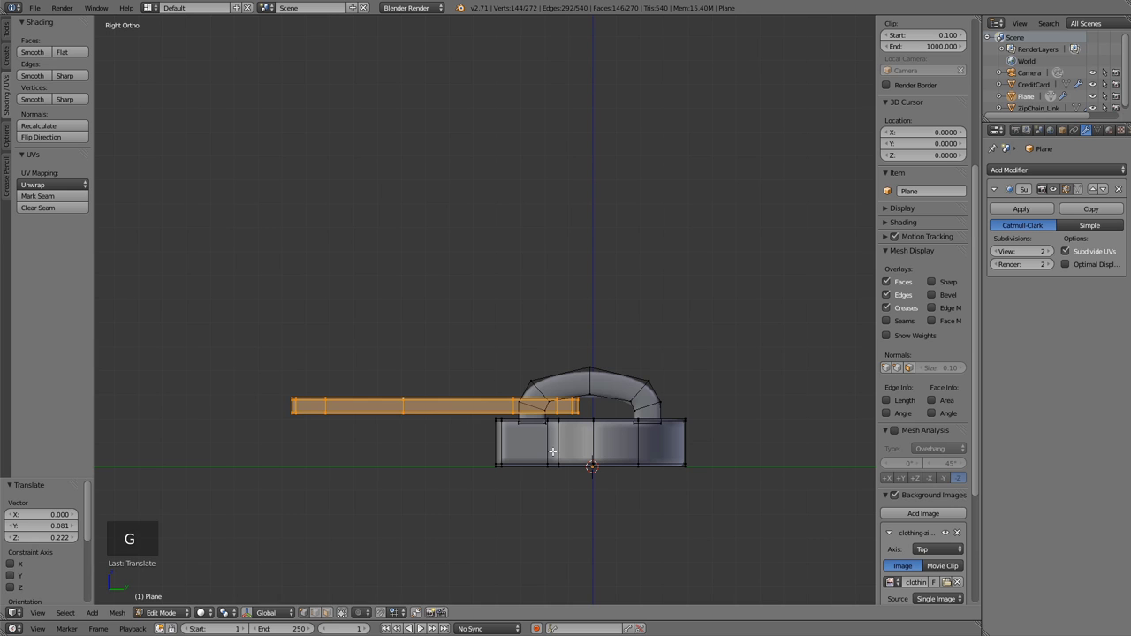
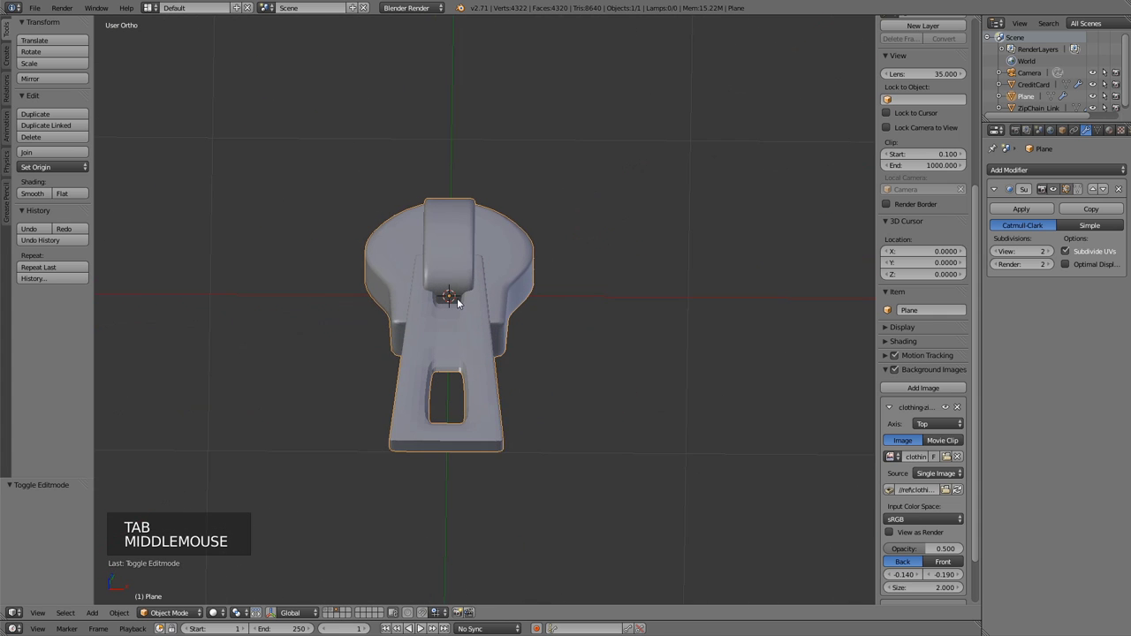
Scale the pull tab wider along X where it joins the slider.
scroll("up", 3)
key("Tab")
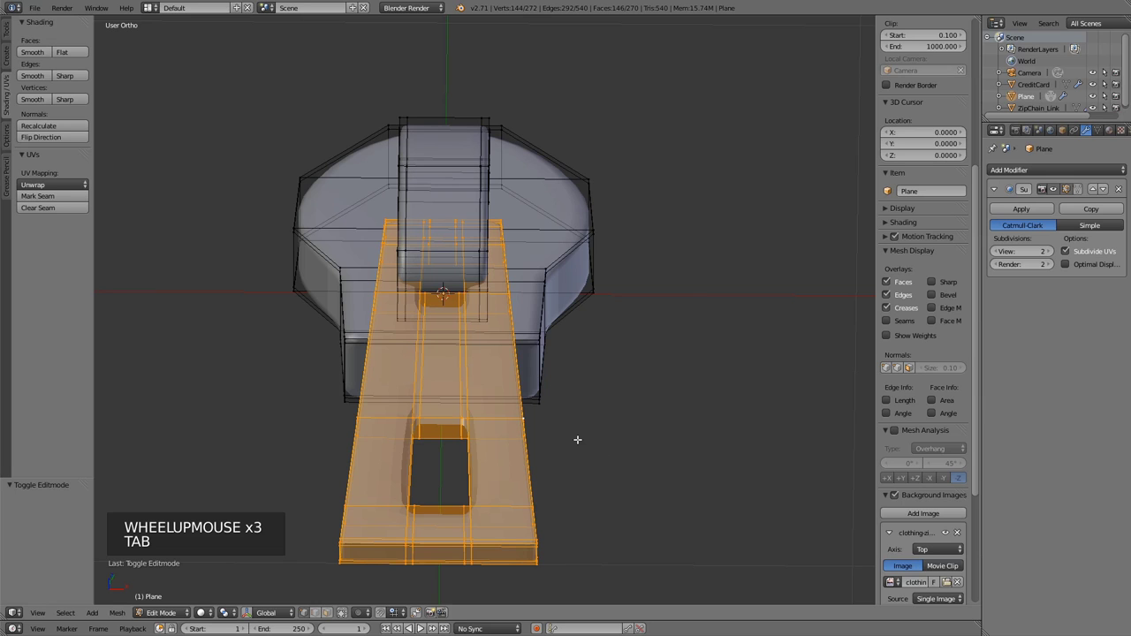
key("s")
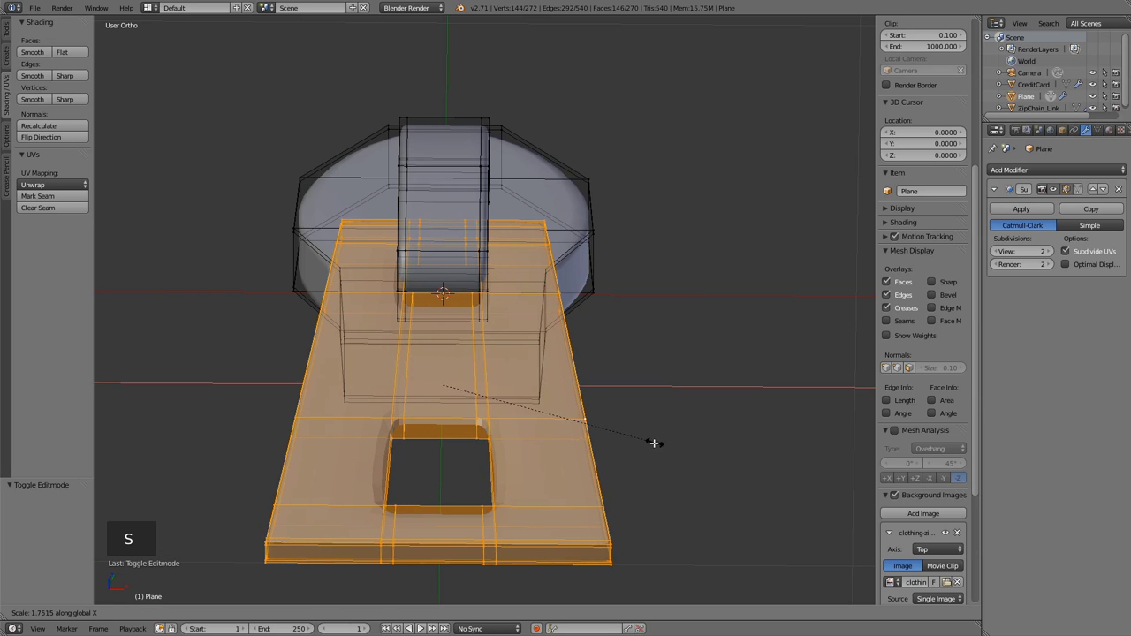
key("Tab")
Orbit and view the whole smoothed slider from the top against the reference photo.
middle_click(347, 392)
scroll("down", 3)
middle_click(584, 351)
key("KP_7")
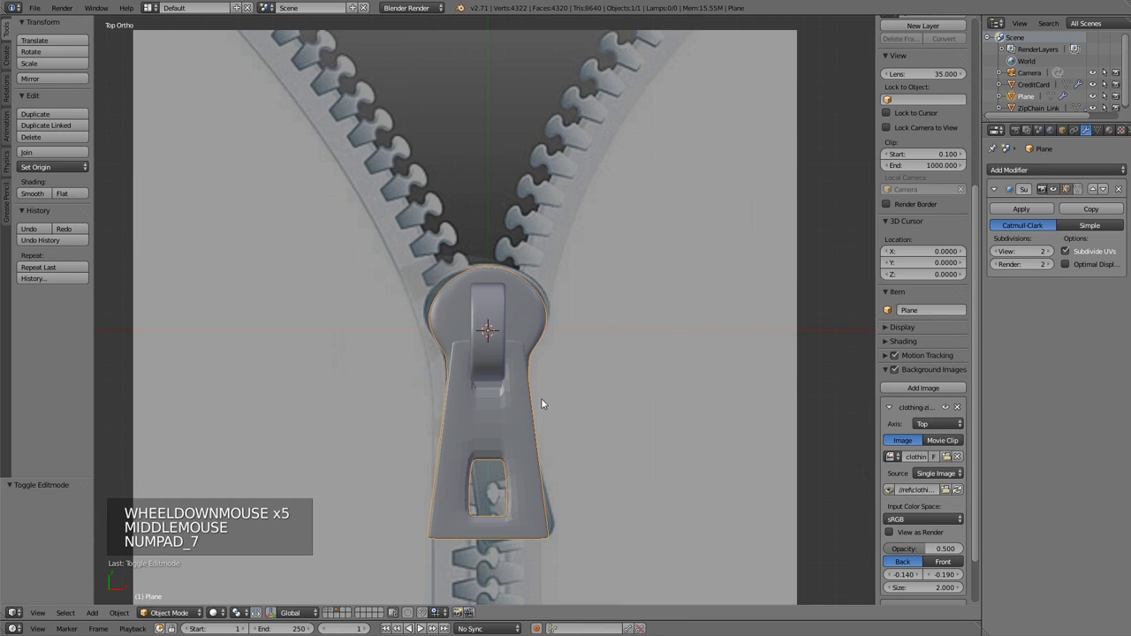
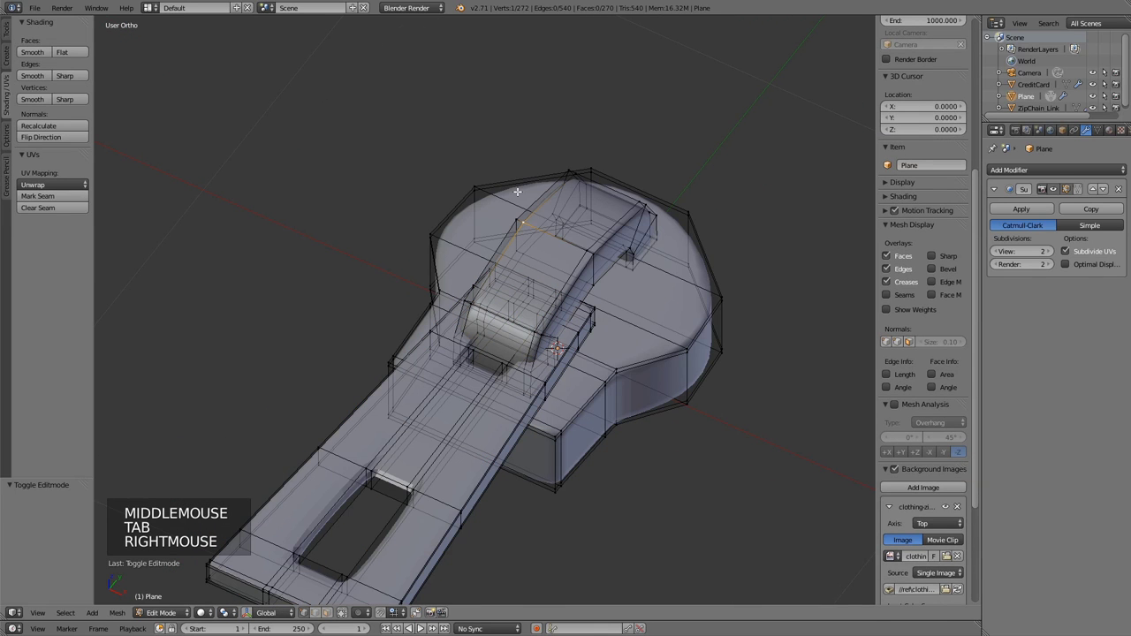
Select the linked ring part and place a loop cut across the long pull tab near the slider.
key("ctrl+l")
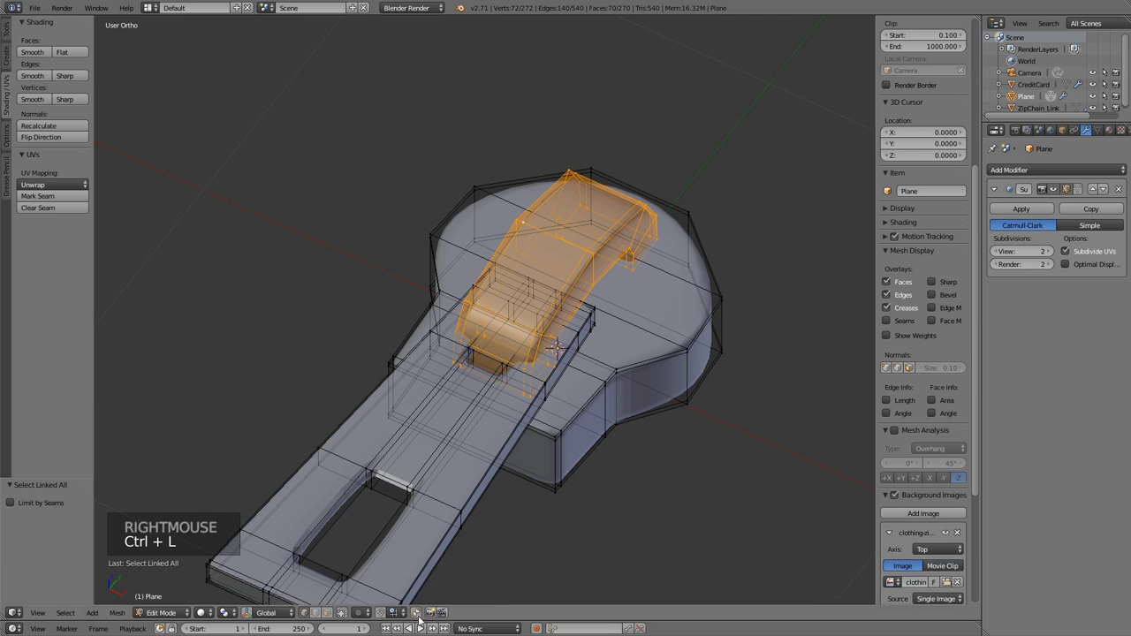
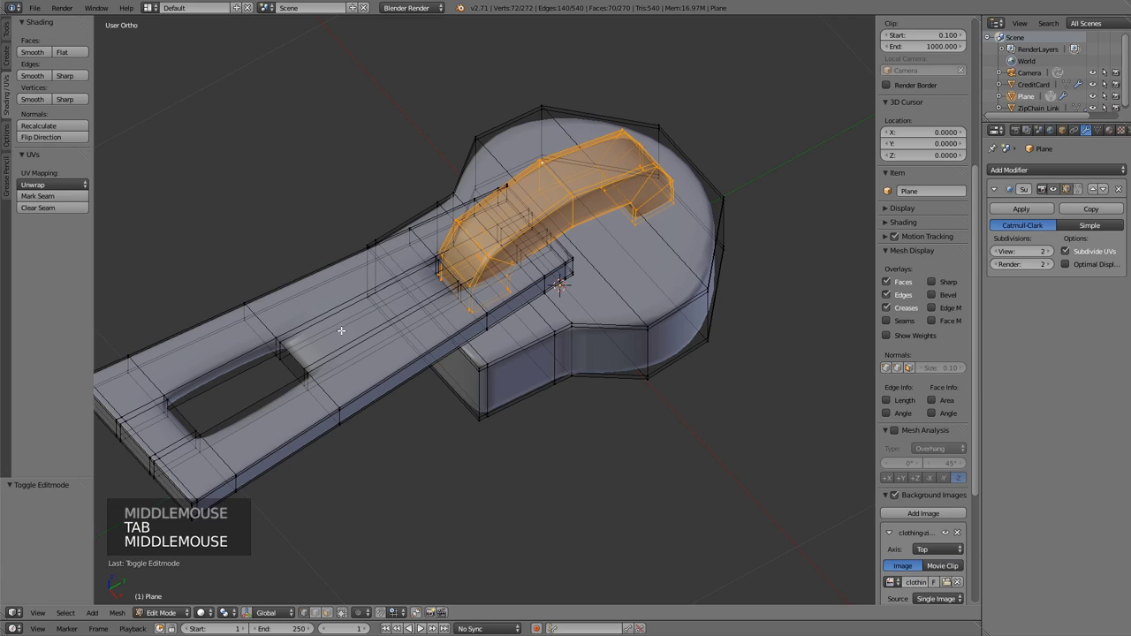
left_click(348, 612)
Slide a new loop along the tab and scale the arched loop faces wider along X.
key("ctrl+r")
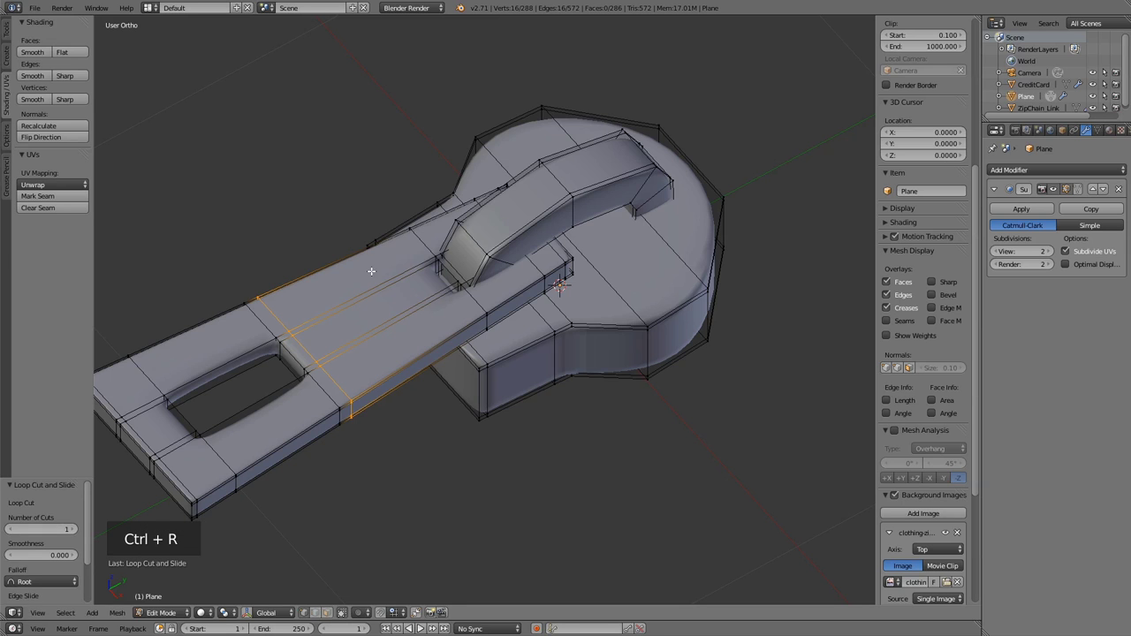
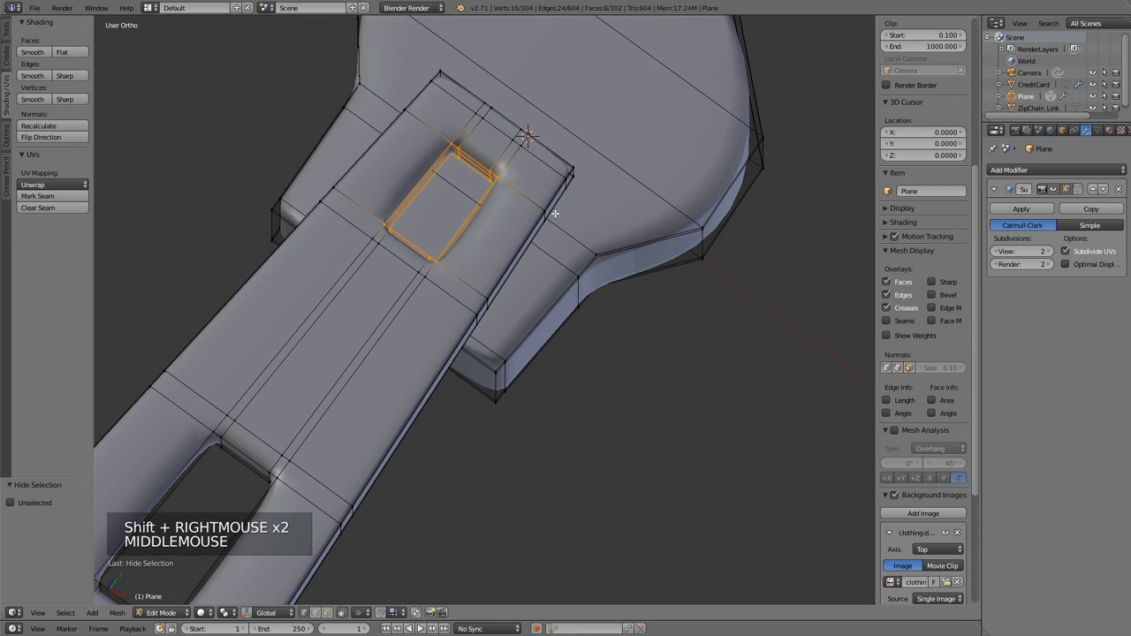
key("s")
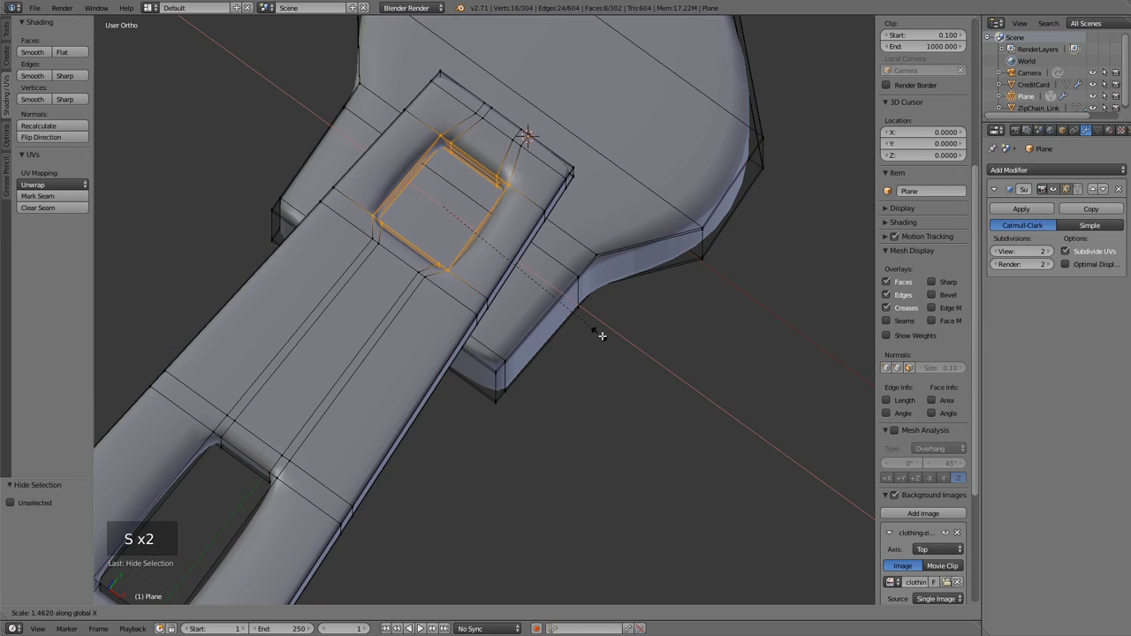
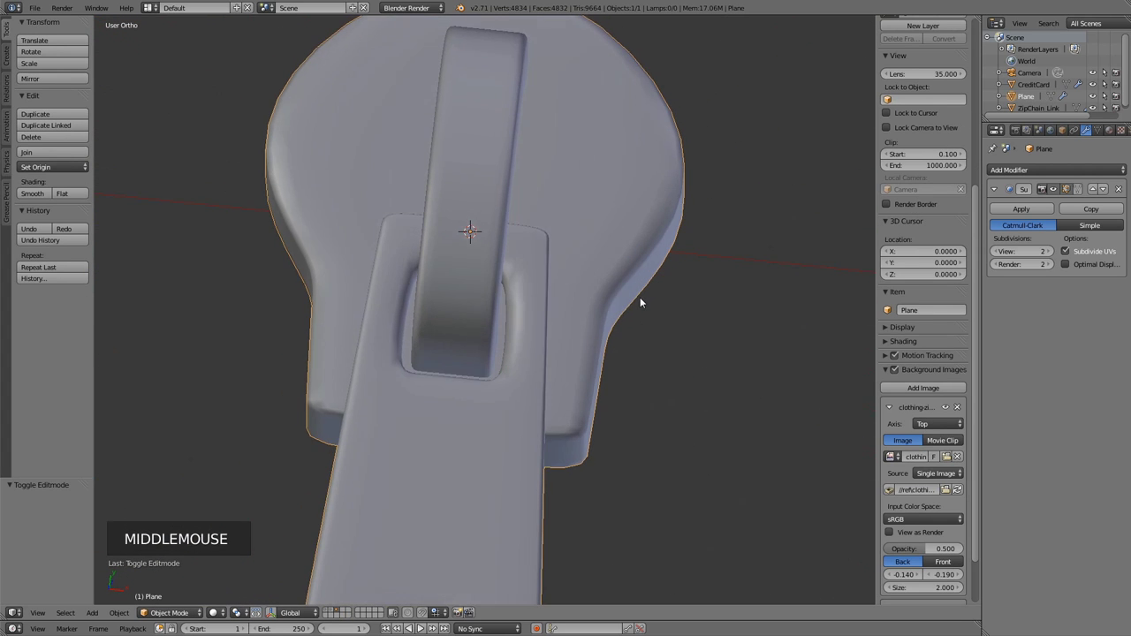
Orbit around the smoothed zipper pull to inspect its slot from several angles.
scroll("down", 3)
middle_click(572, 307)
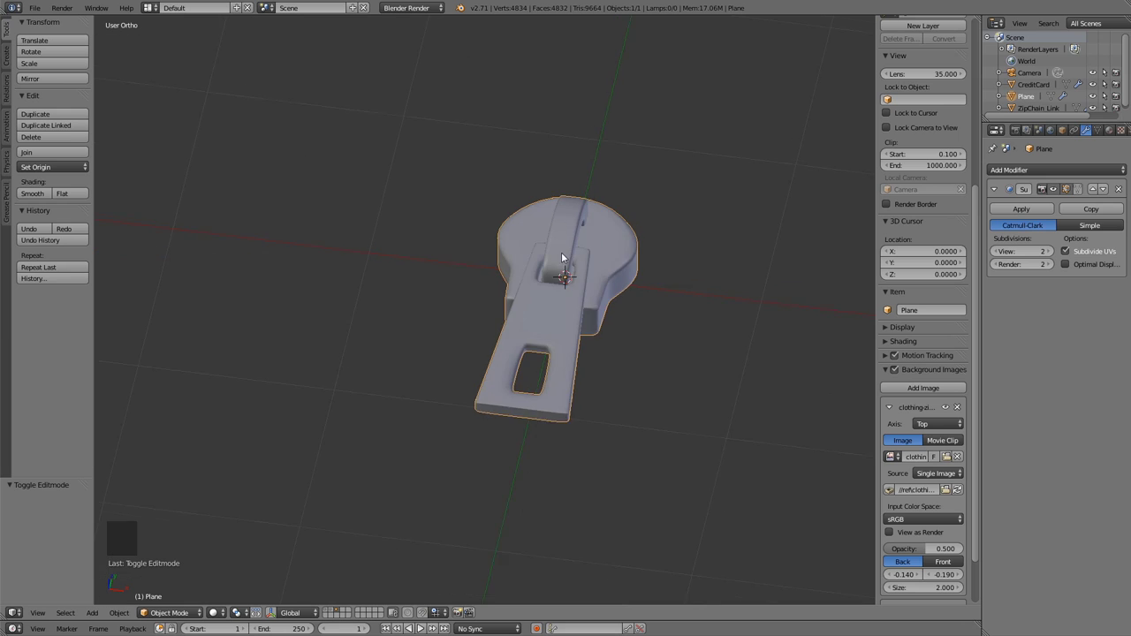
middle_click(618, 252)
middle_click(569, 216)
middle_click(632, 232)
middle_click(650, 216)
middle_click(608, 304)
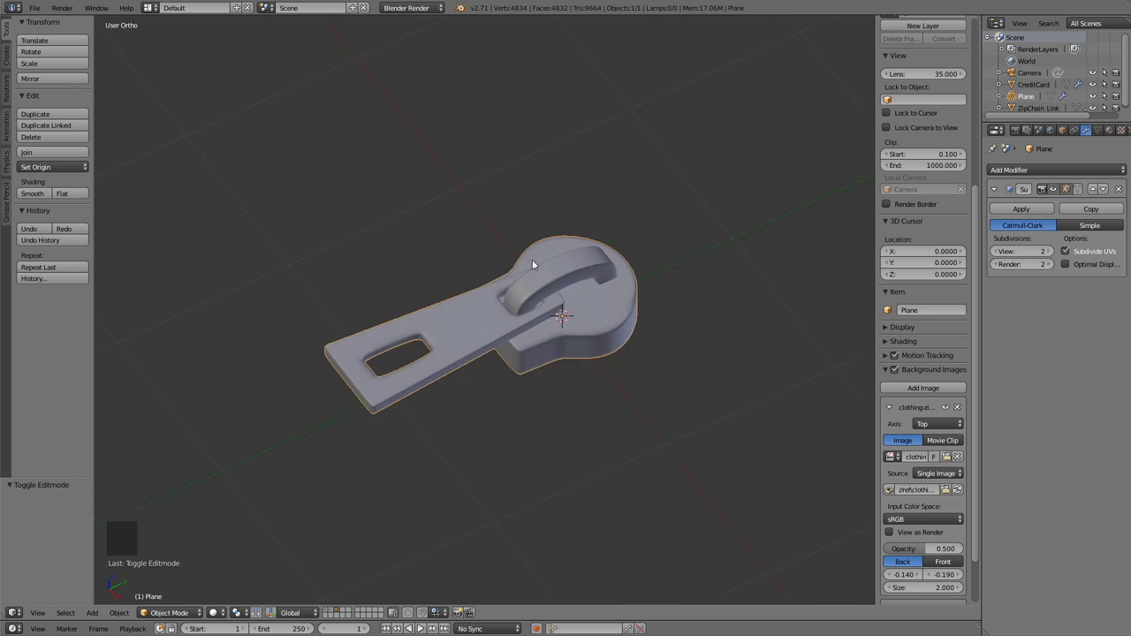
scroll("down", 3)
scroll("up", 3)
middle_click(500, 257)
Snap to the top-down view and return to editing the zipper pull's mesh.
key("KP_7")
scroll("up", 3)
middle_click(540, 254)
key("Tab")
scroll("up", 3)
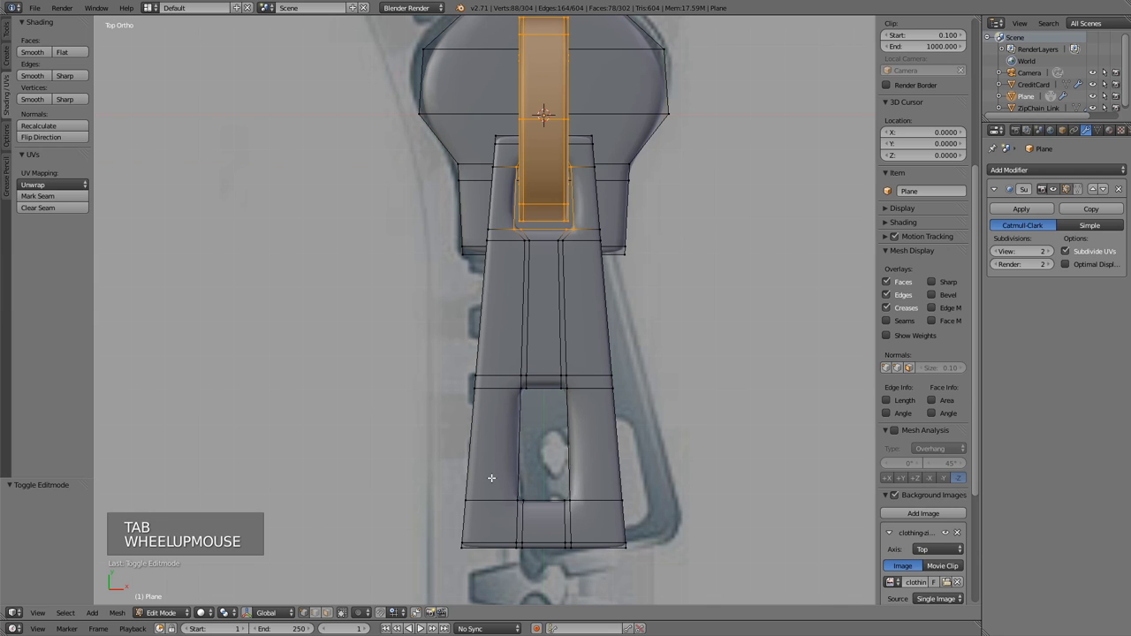
Add an edge loop through the handle and scale the selected edges along Y.
key("ctrl+r")
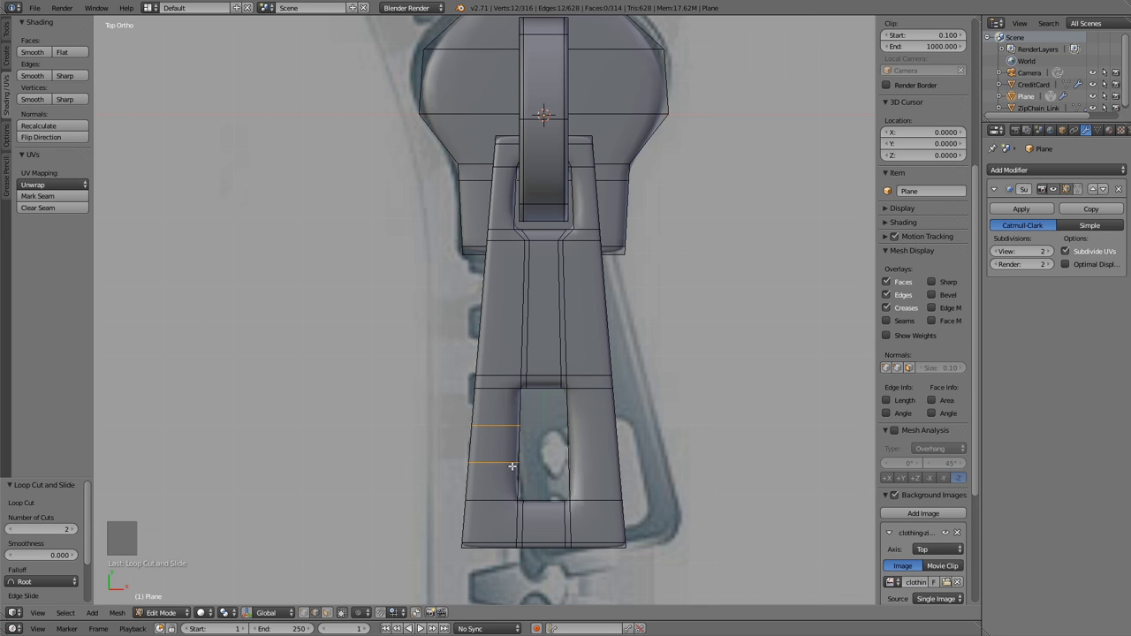
key("s")
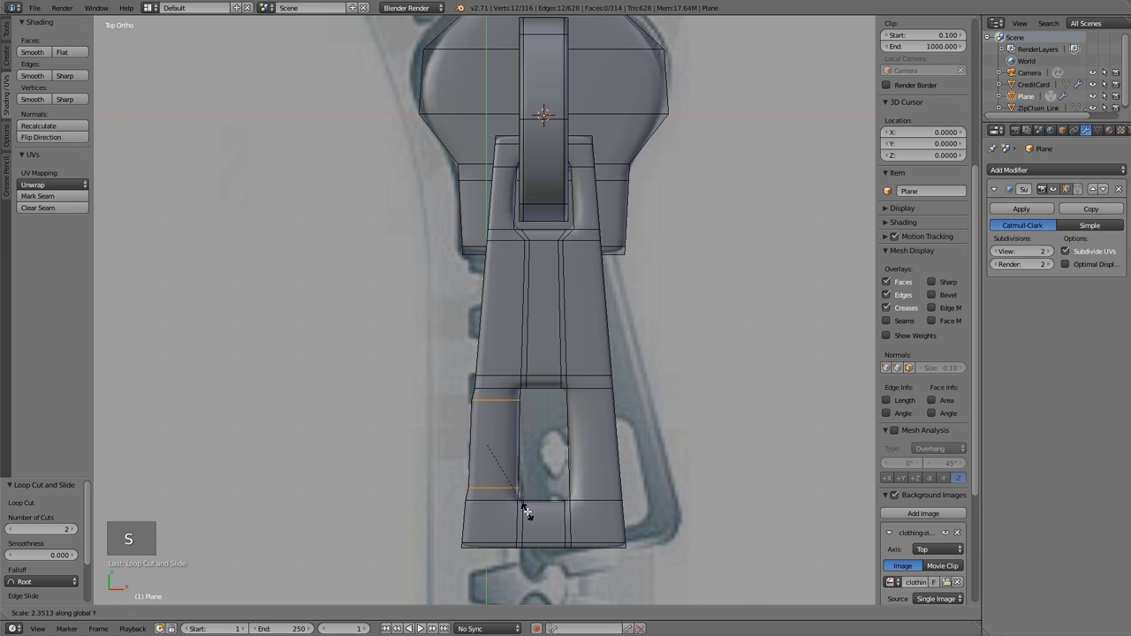
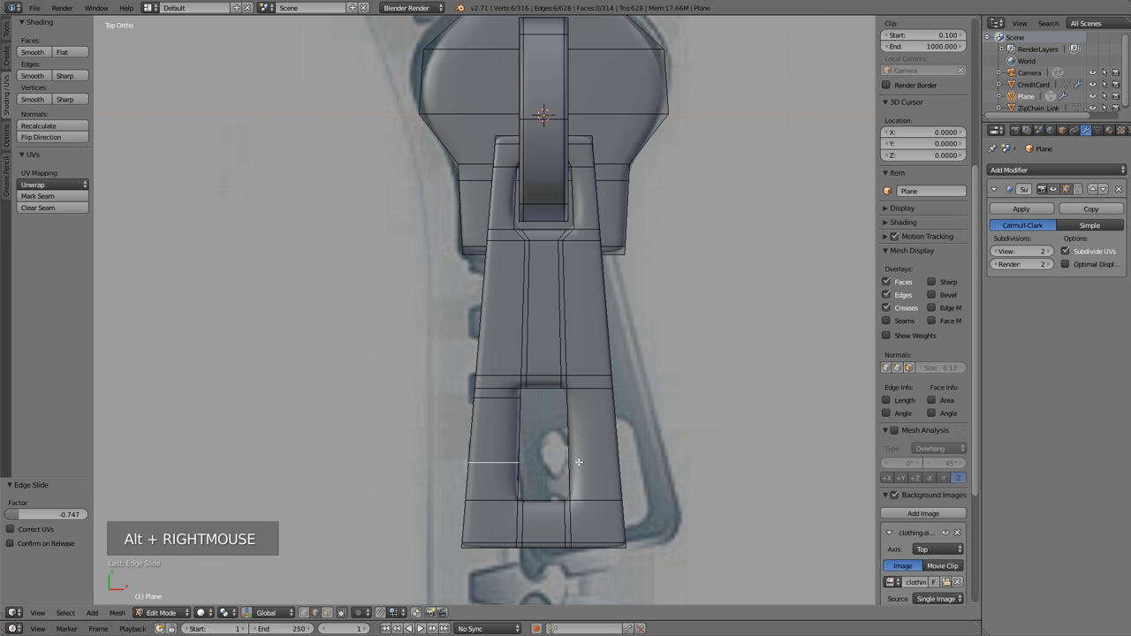
key("ctrl+e")
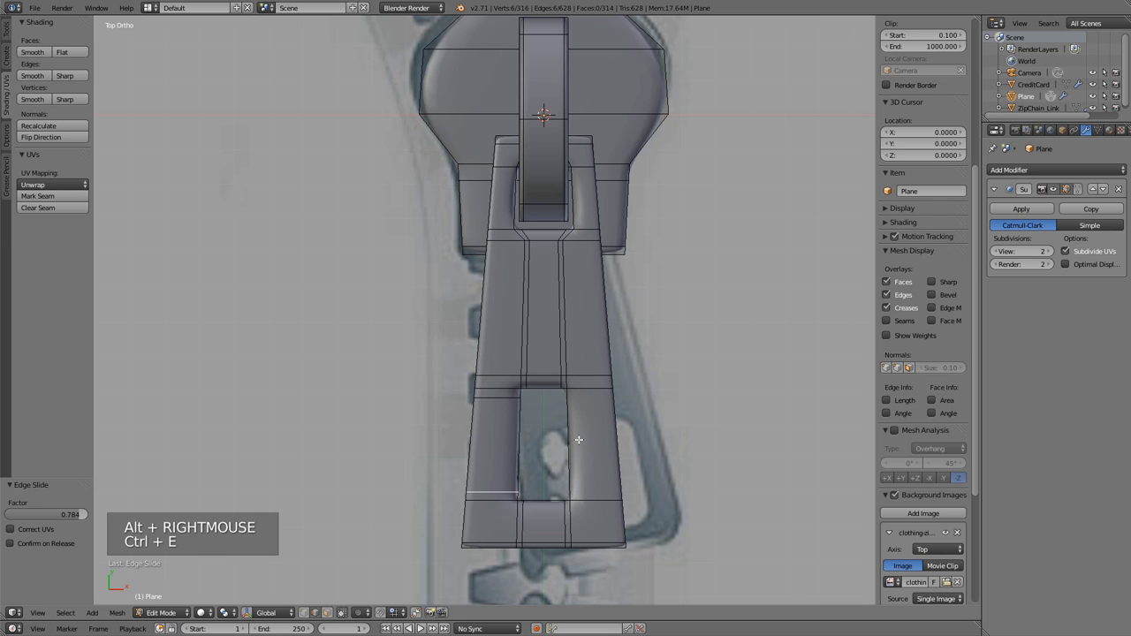
Cut two edge loops across the lower pull tab near its rectangular cutout.
key("ctrl+r")
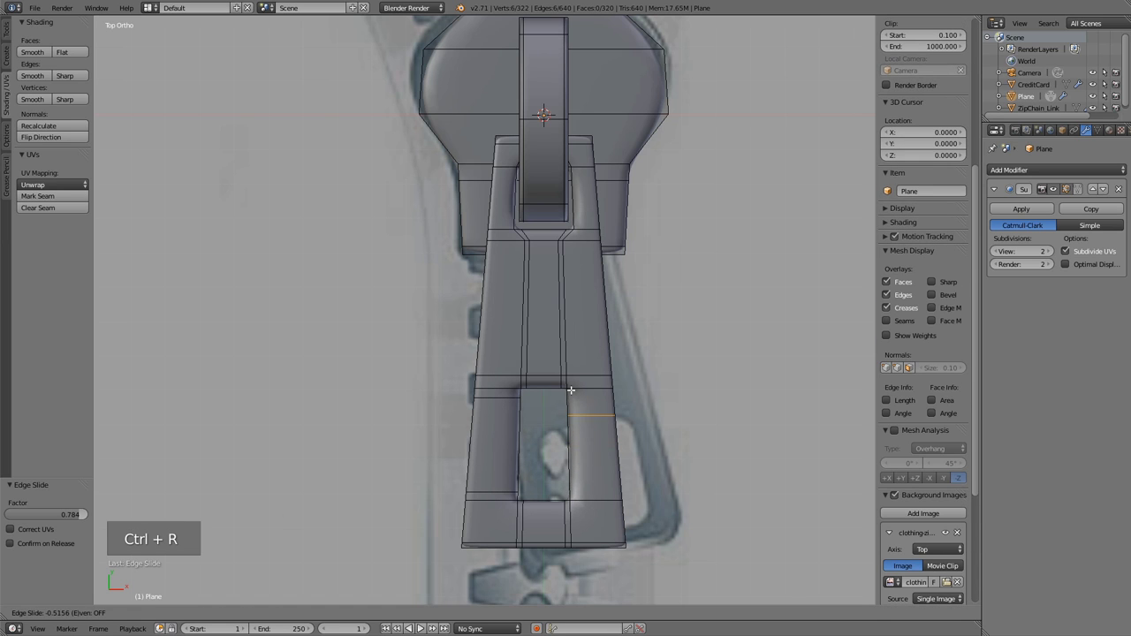
key("ctrl+r")
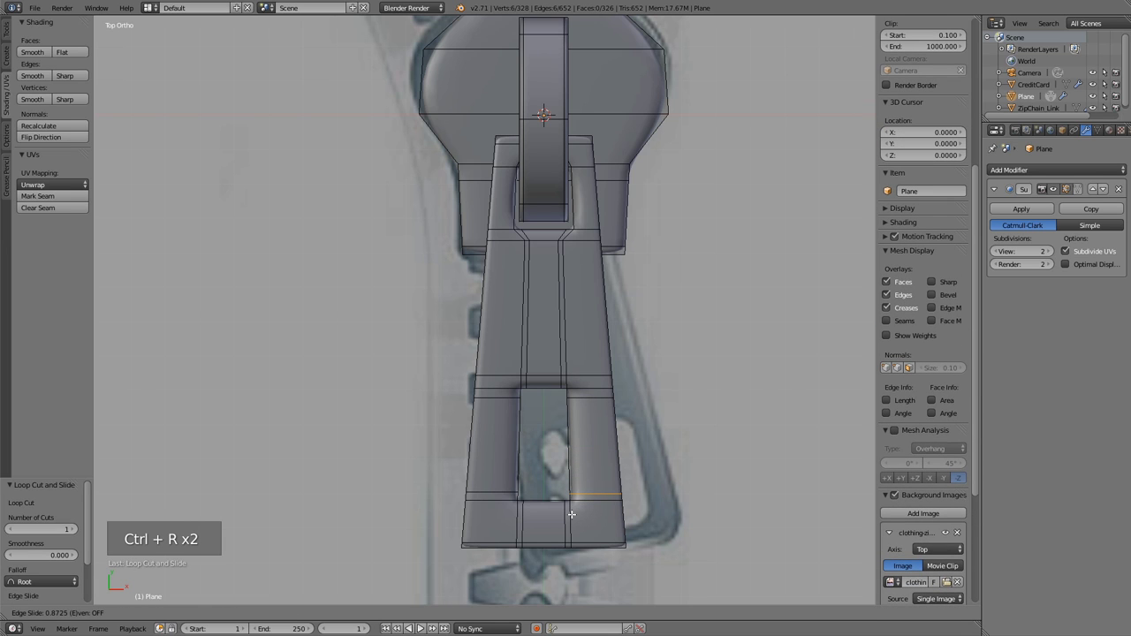
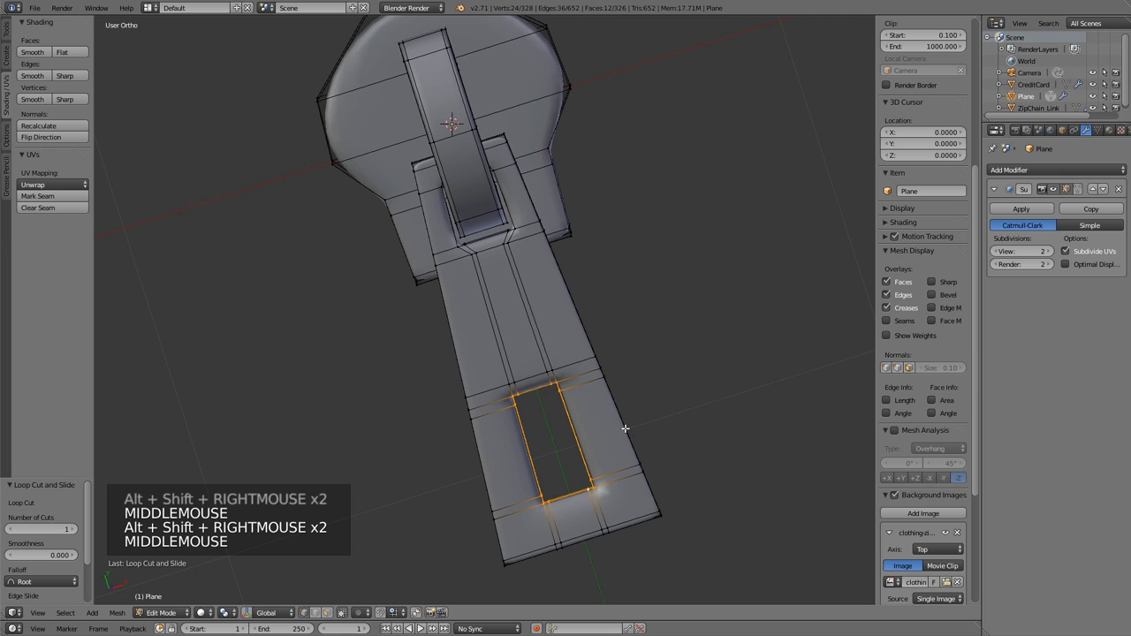
Check the tab from the side, then rescale the cutout's top edges along X and Y from above.
key("KP_1")
key("KP_3")
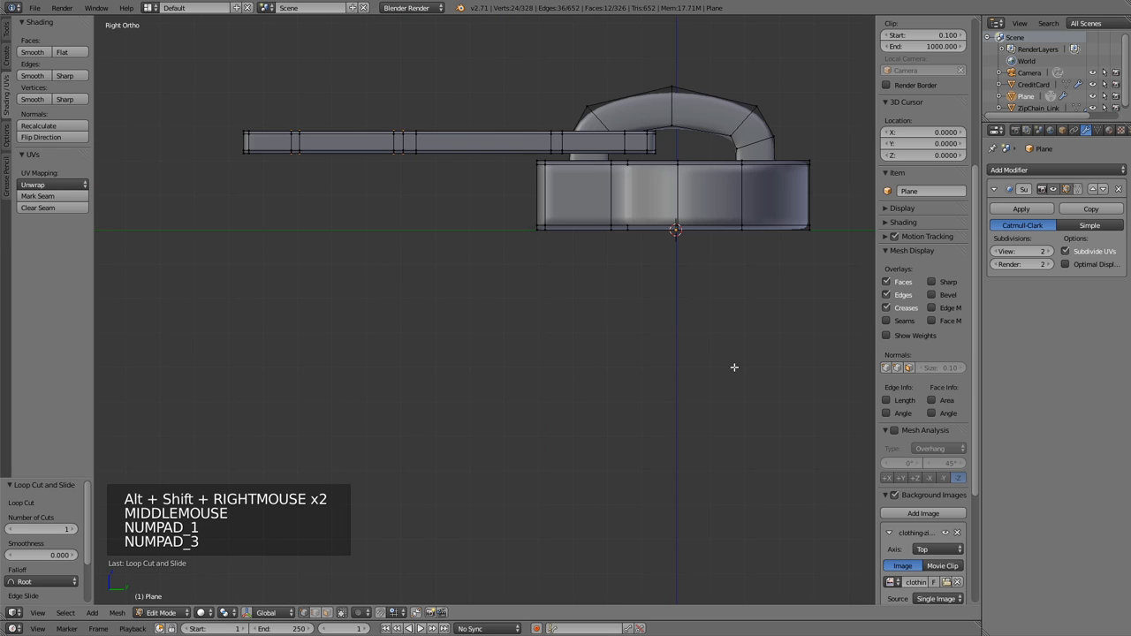
key("KP_7")
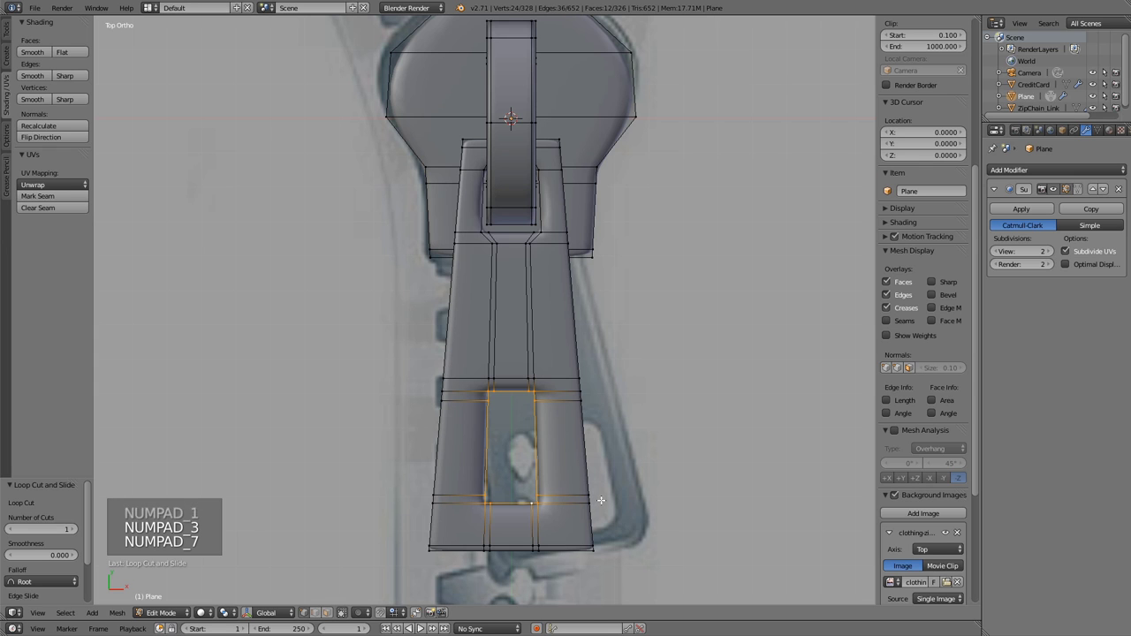
key("s")
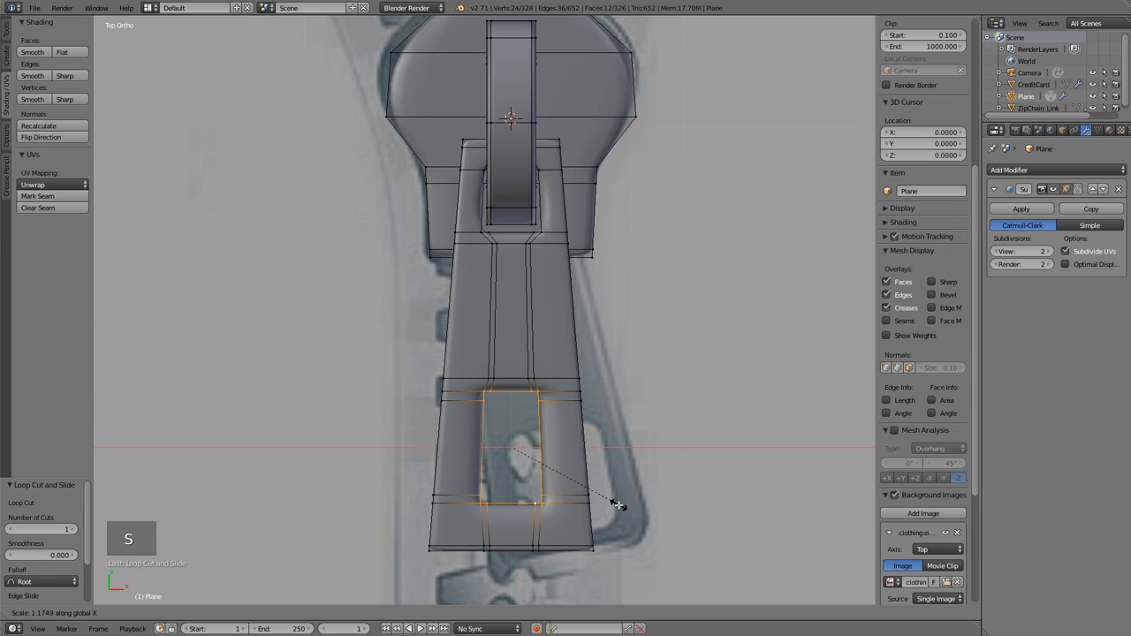
key("s")
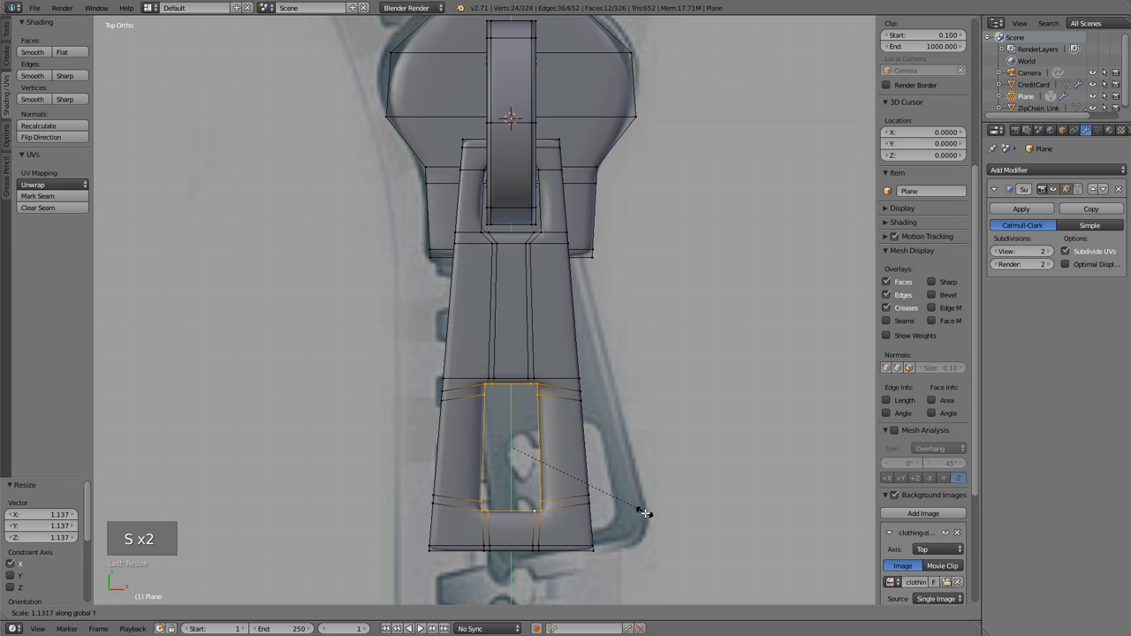
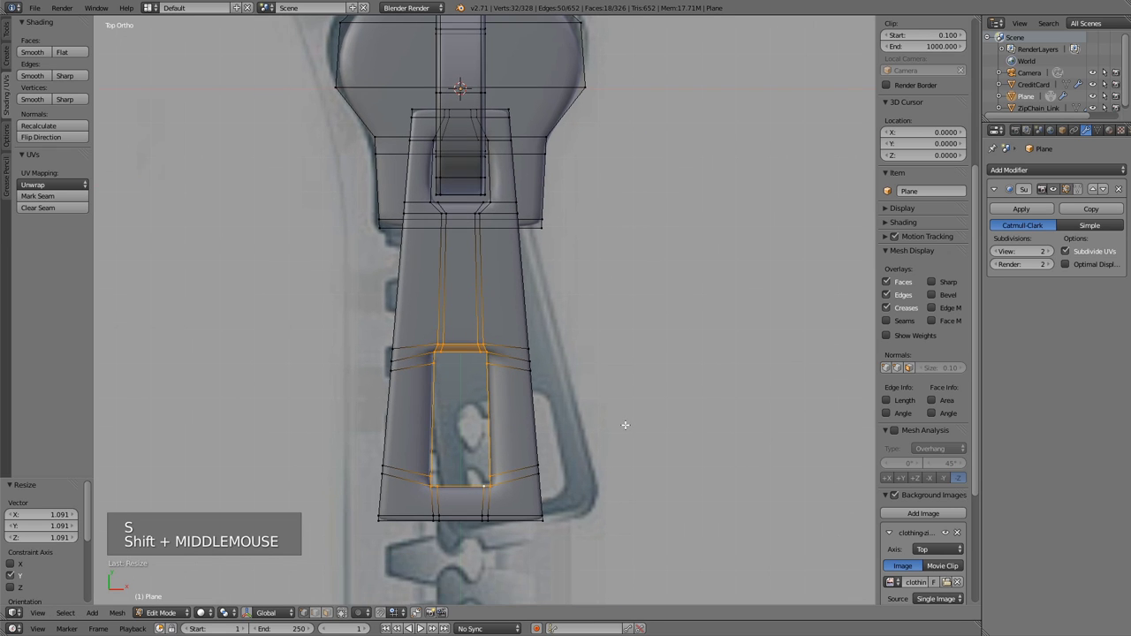
Preview the smoothing, then add lengthwise edge loops down both sides of the tab's slot.
key("Tab")
key("Tab")
scroll("up", 3)
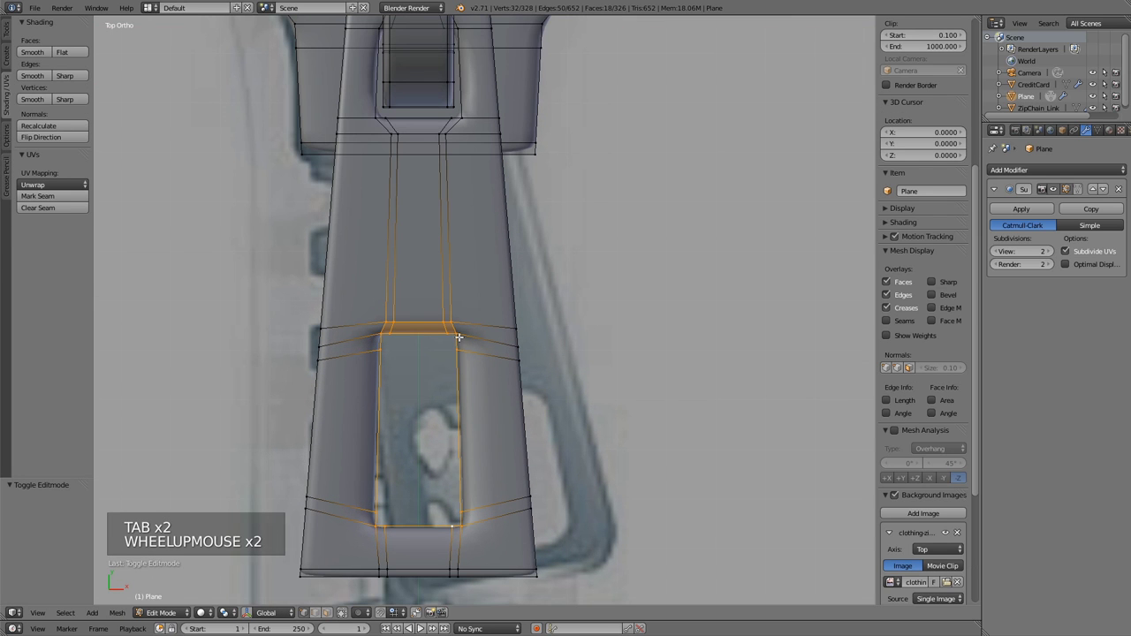
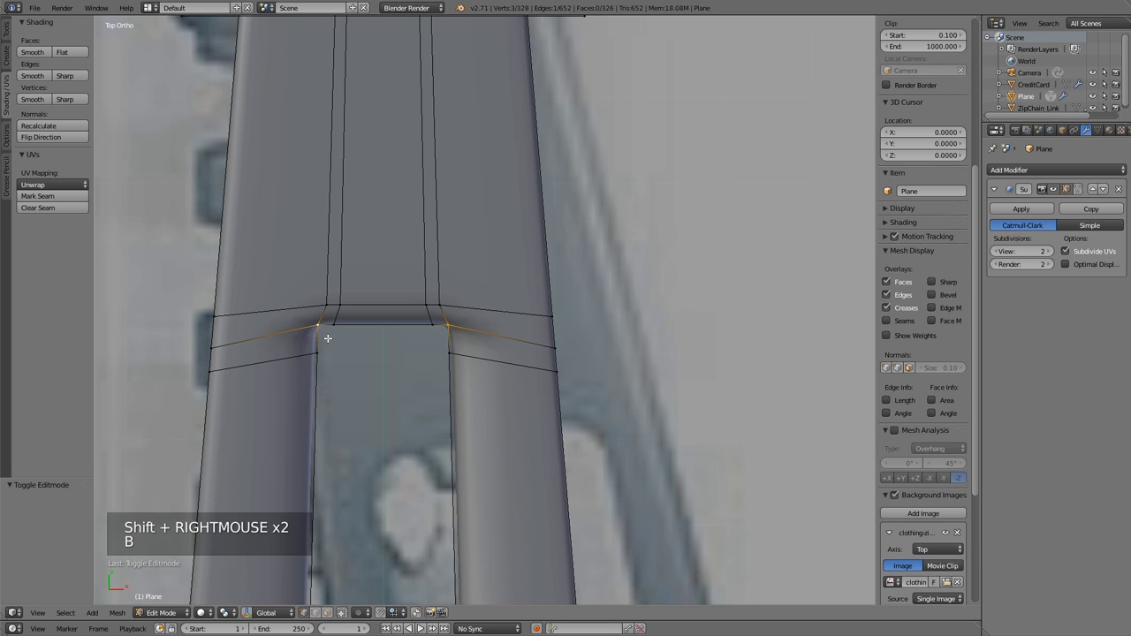
key("b")
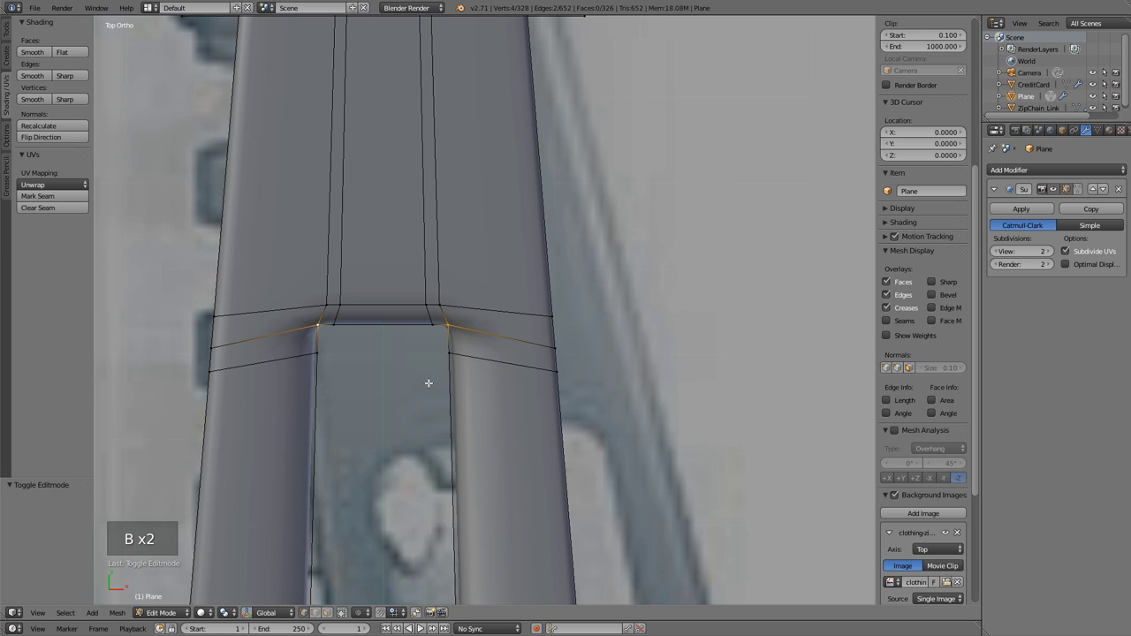
scroll("down", 3)
key("ctrl+r")
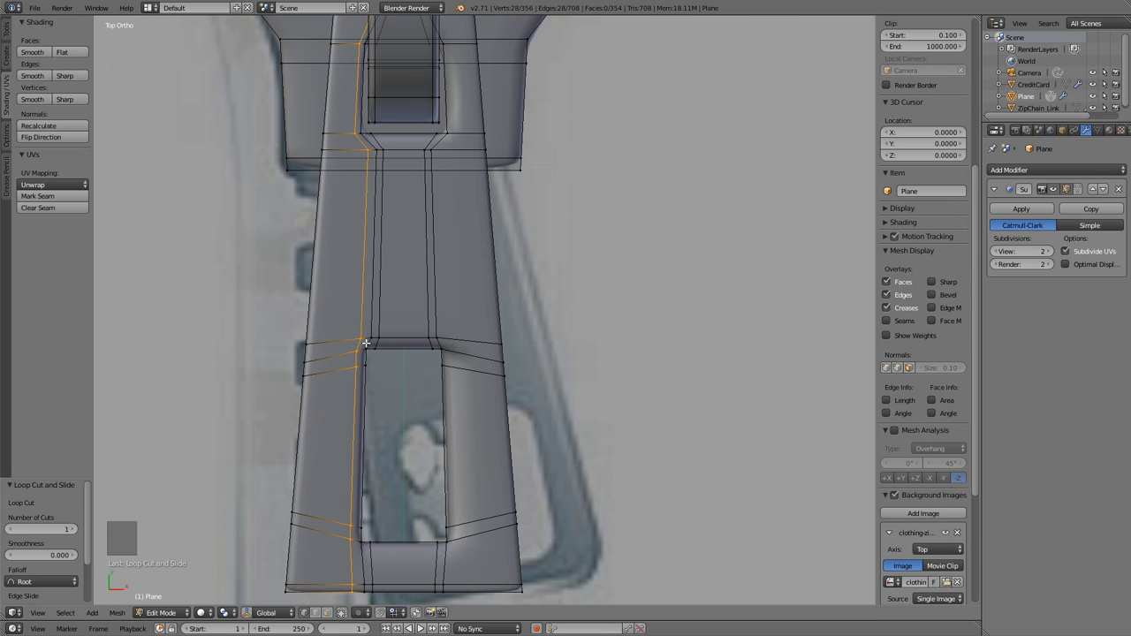
key("ctrl+r")
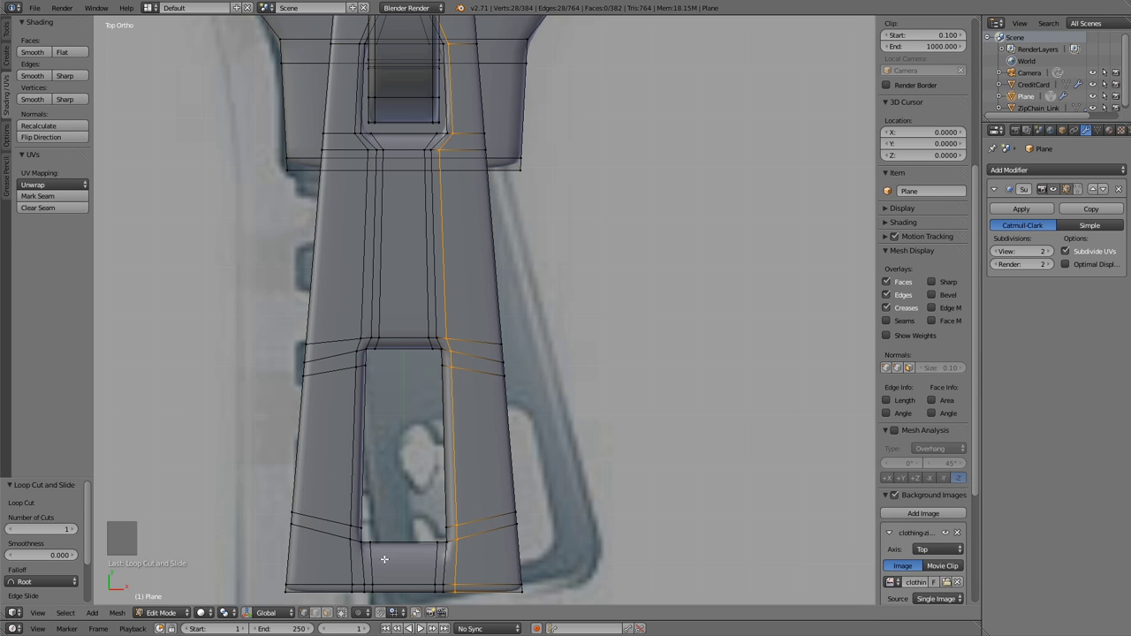
key("ctrl+r")
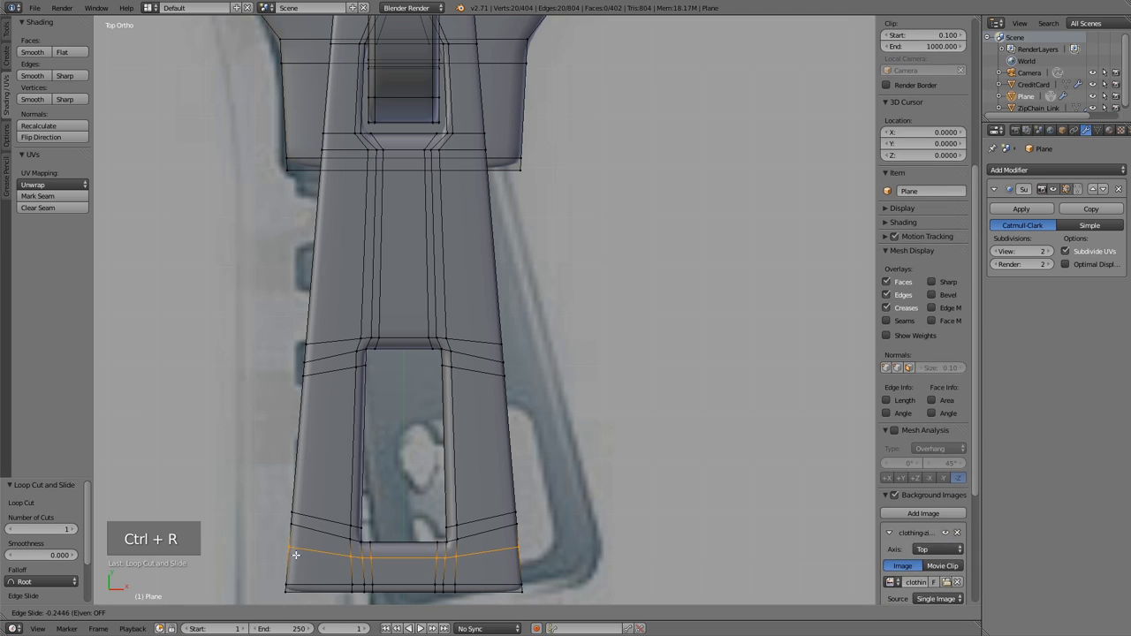
Preview the smoothed tab, then edge-slide the crosswise loop at the tab-slider junction.
key("Tab")
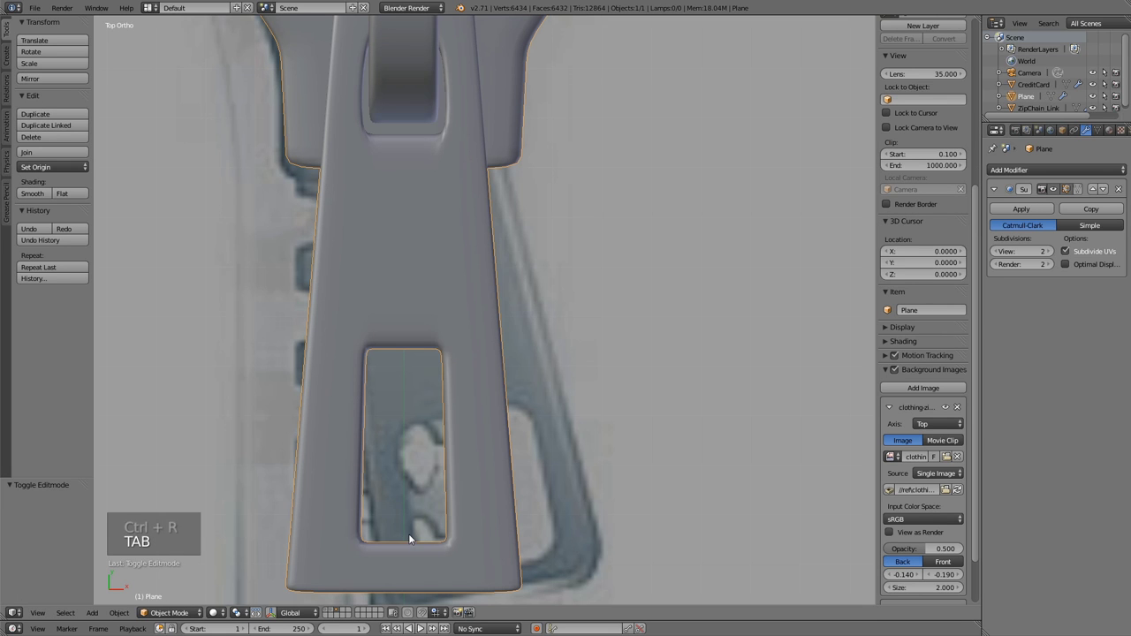
left_click(1055, 253)
left_click(998, 250)
key("Tab")
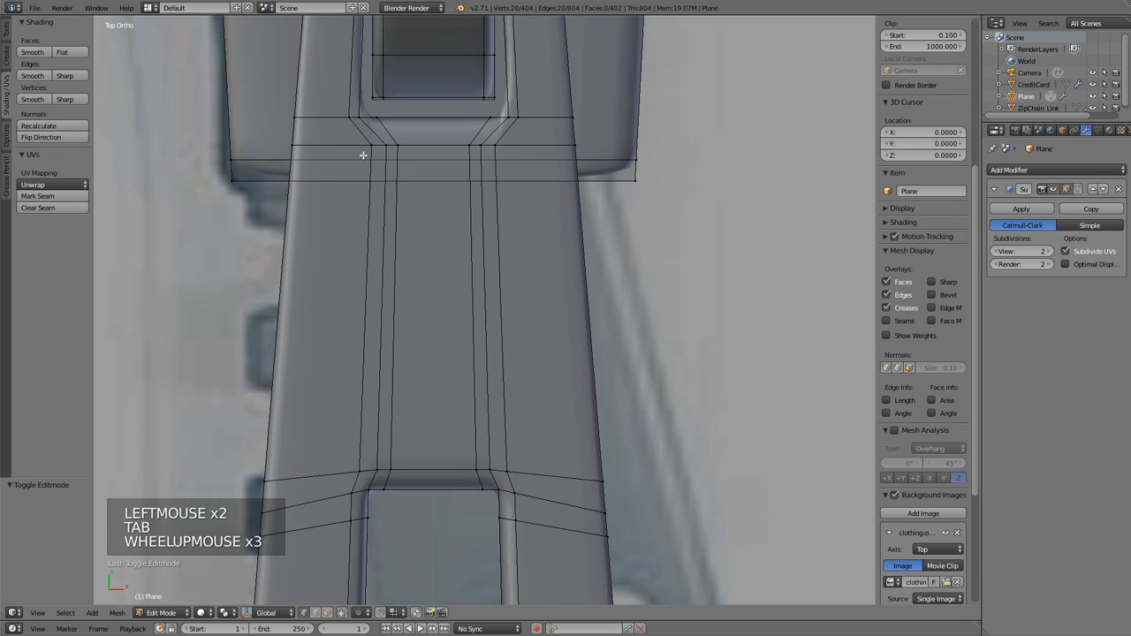
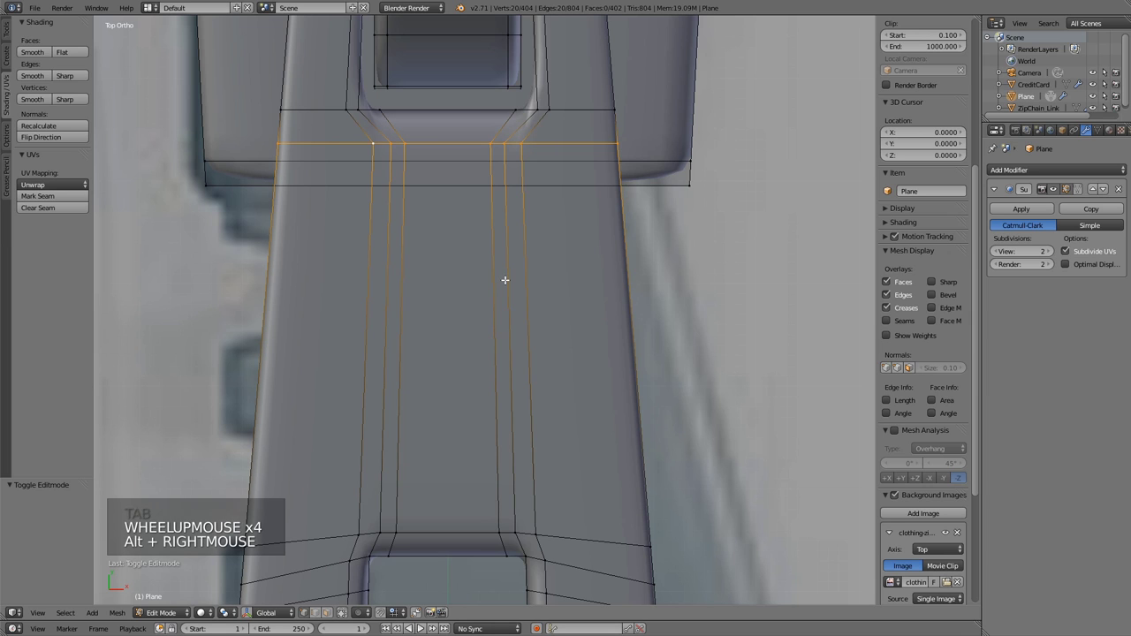
key("ctrl+e")
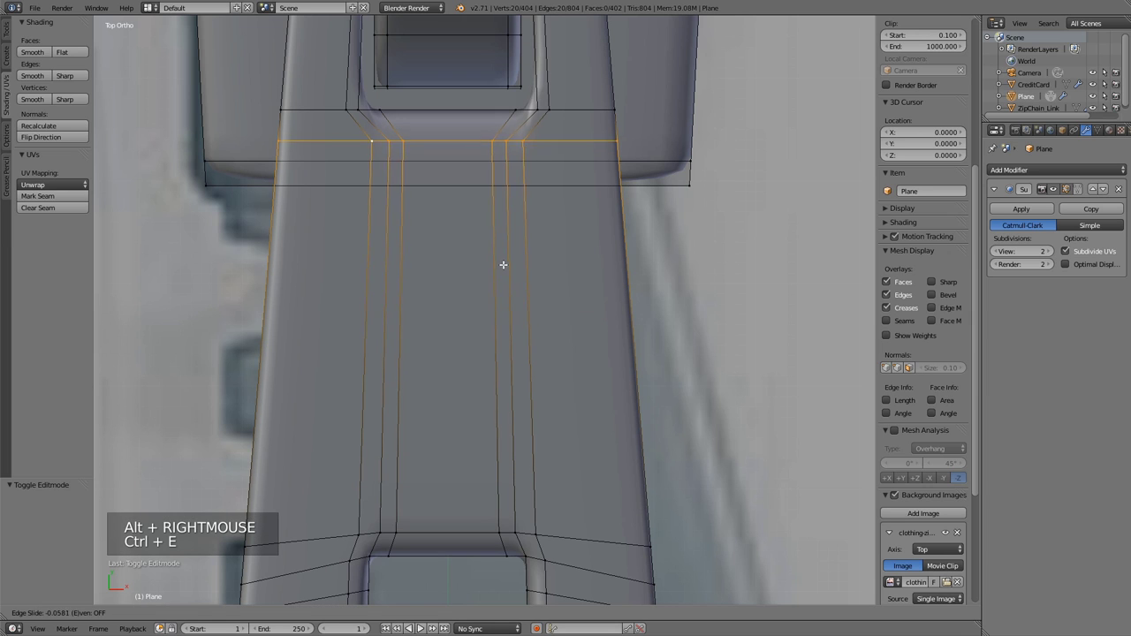
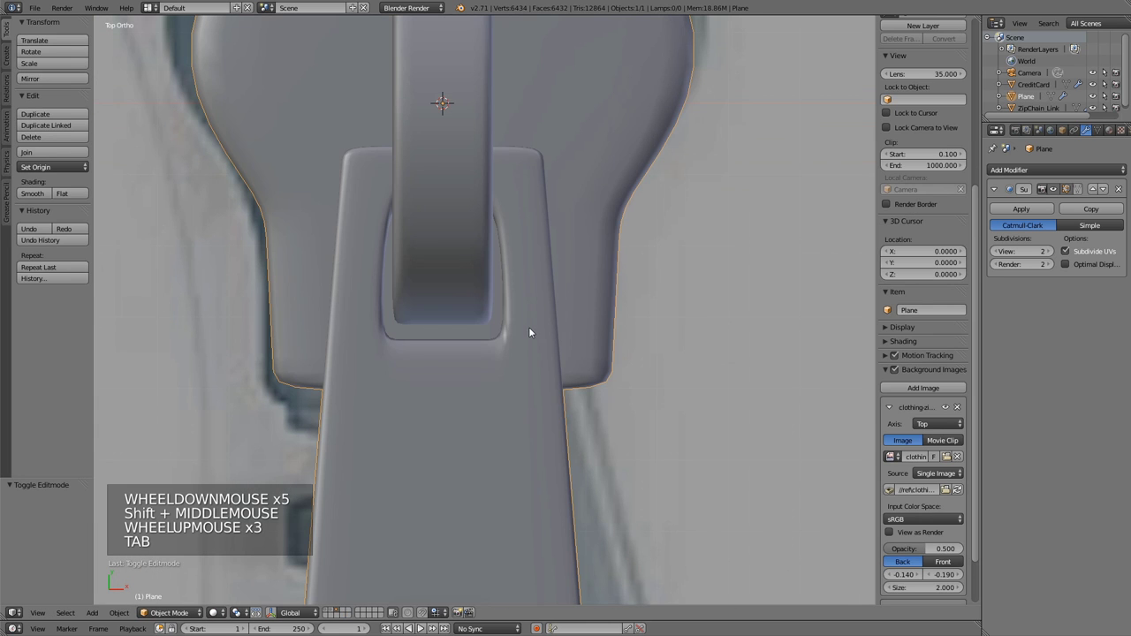
Merge duplicate vertices across the whole zipper pull mesh and return to Object Mode.
scroll("down", 3)
middle_click(515, 375)
middle_click(476, 239)
middle_click(512, 319)
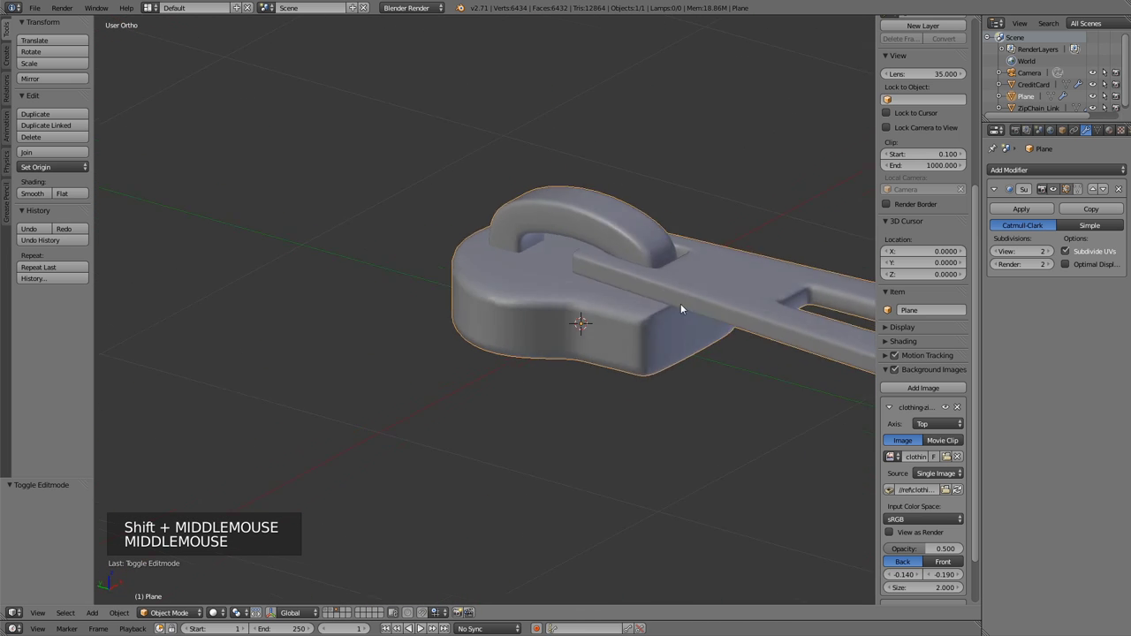
key("KP_7")
middle_click(621, 391)
scroll("down", 3)
key("Tab")
key("a")
key("a")
key("w")
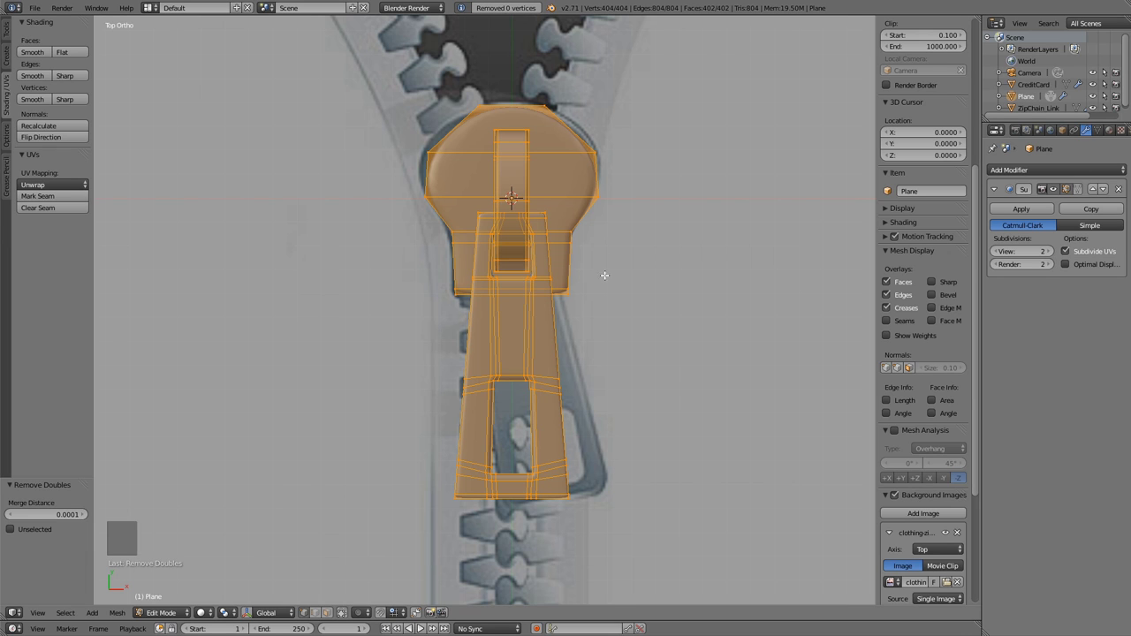
key("Tab")
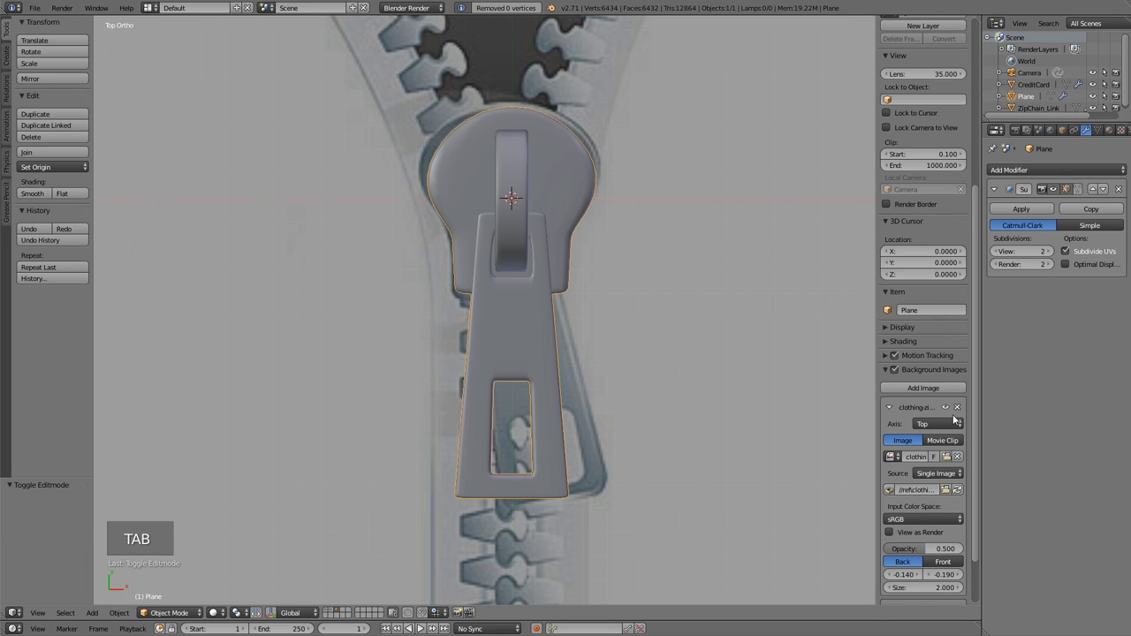
Hide the zipper reference background image in the viewport properties.
left_click(947, 415)
scroll("down", 3)
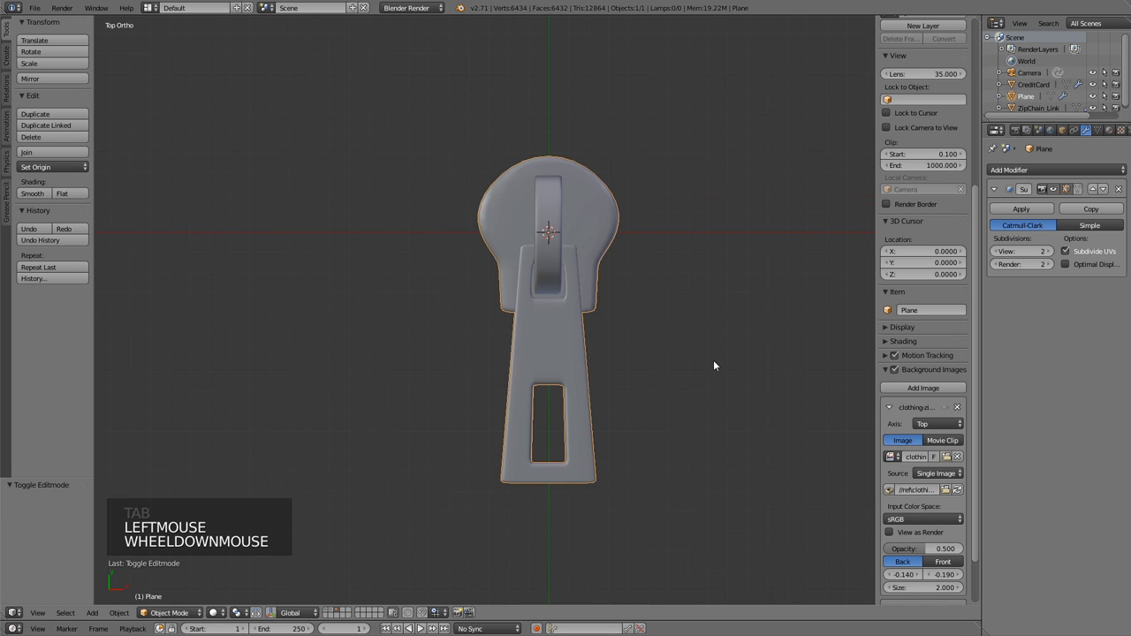
scroll("down", 3)
middle_click(703, 278)
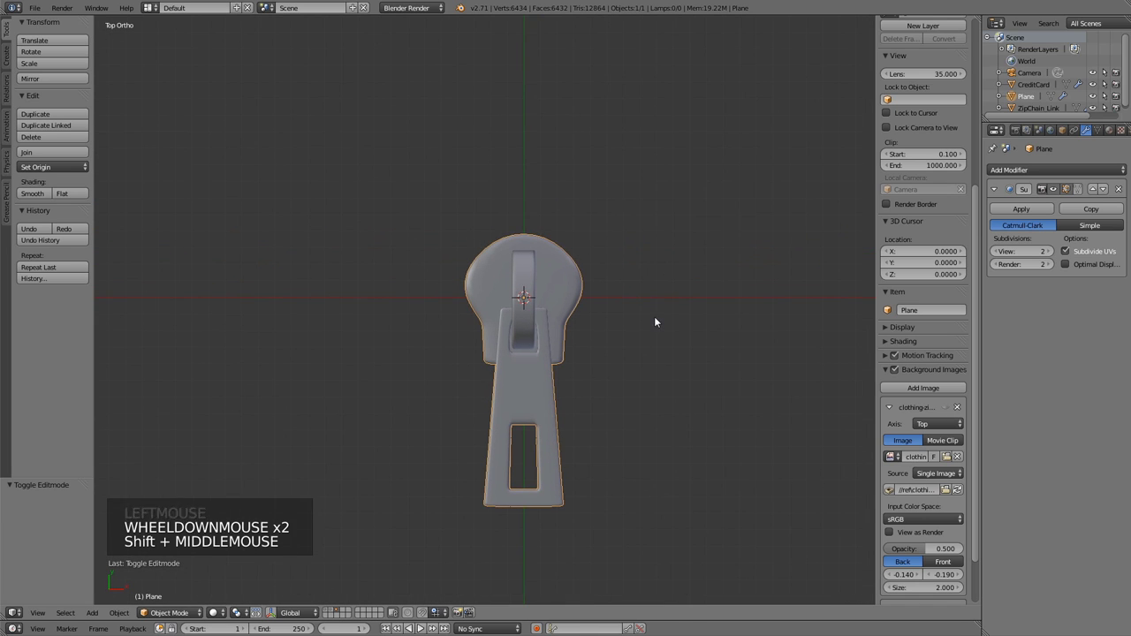
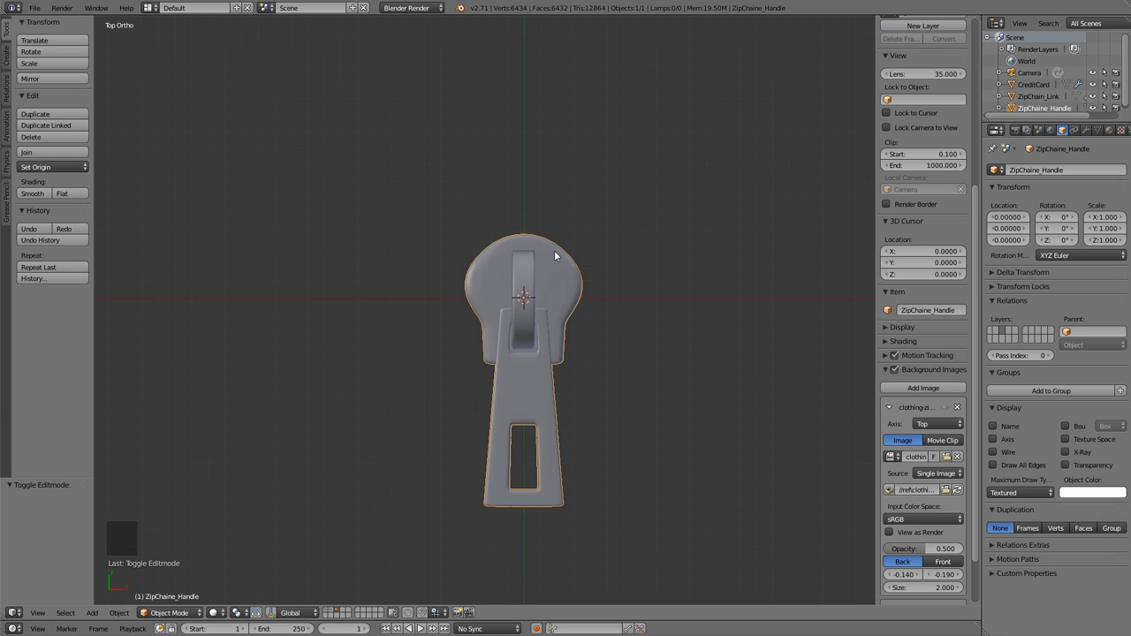
Save the file after renaming the pull to ZipChaine_Handle, then select the CreditCard object.
key("ctrl+s")
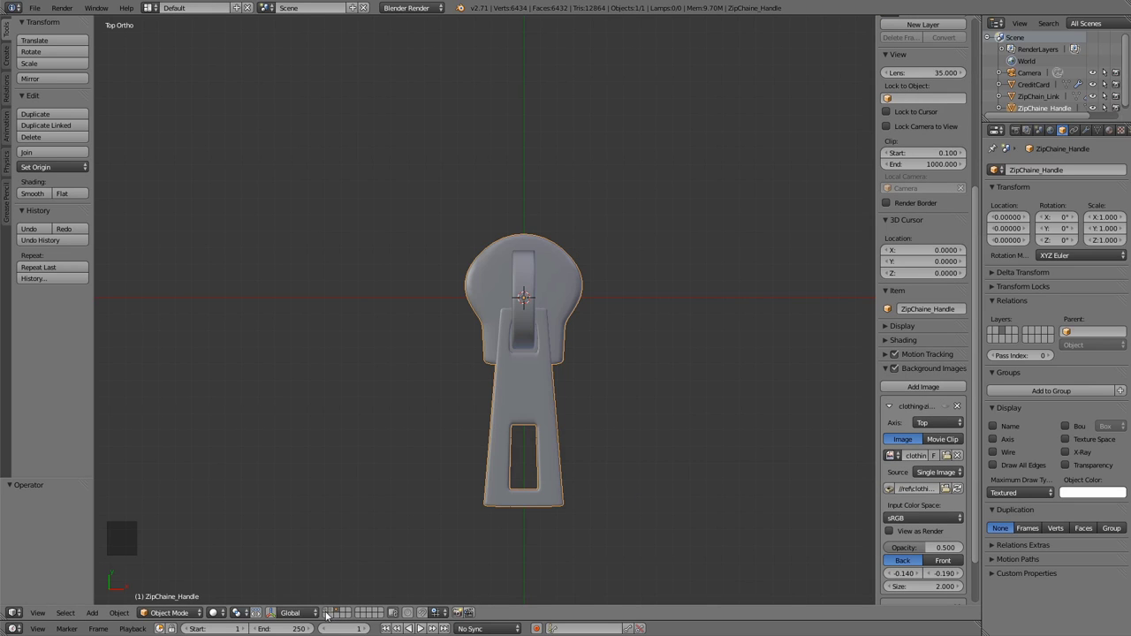
left_click(327, 613)
right_click(591, 345)
middle_click(666, 415)
middle_click(740, 328)
Apply the Subdivision Surface modifier on CreditCard and re-enter Edit Mode on the dense mesh.
key("Tab")
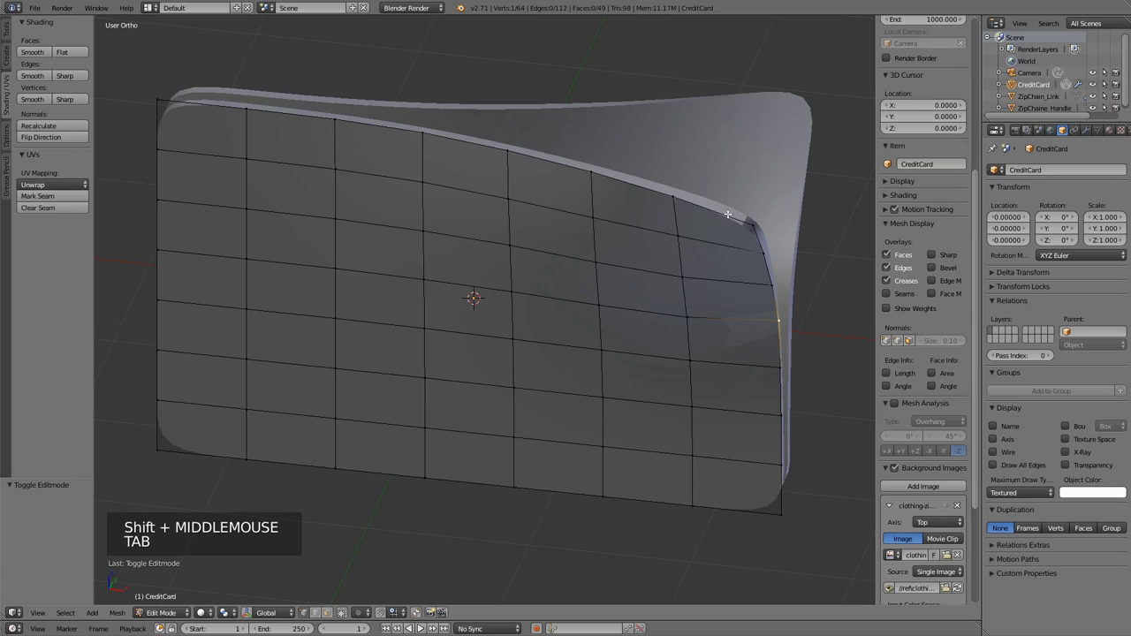
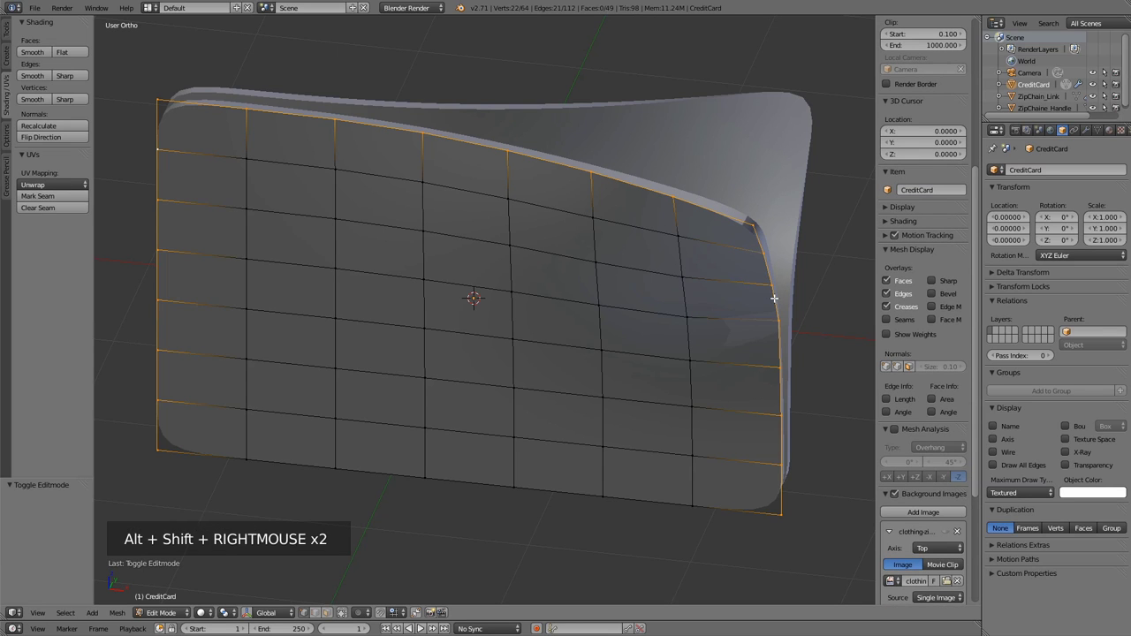
key("Tab")
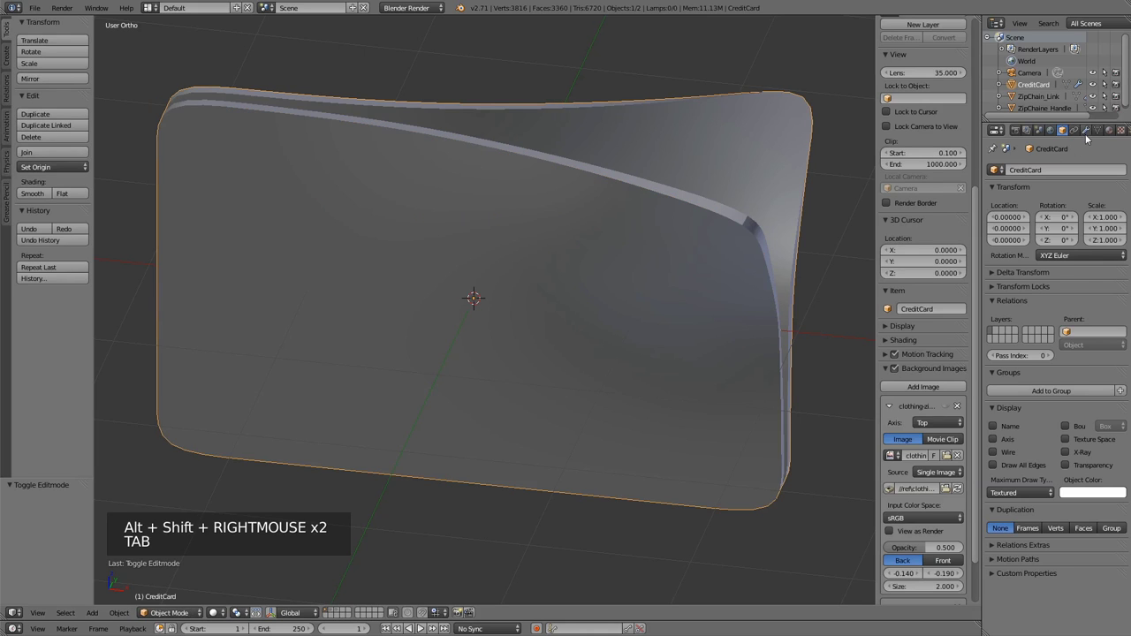
left_click(1087, 136)
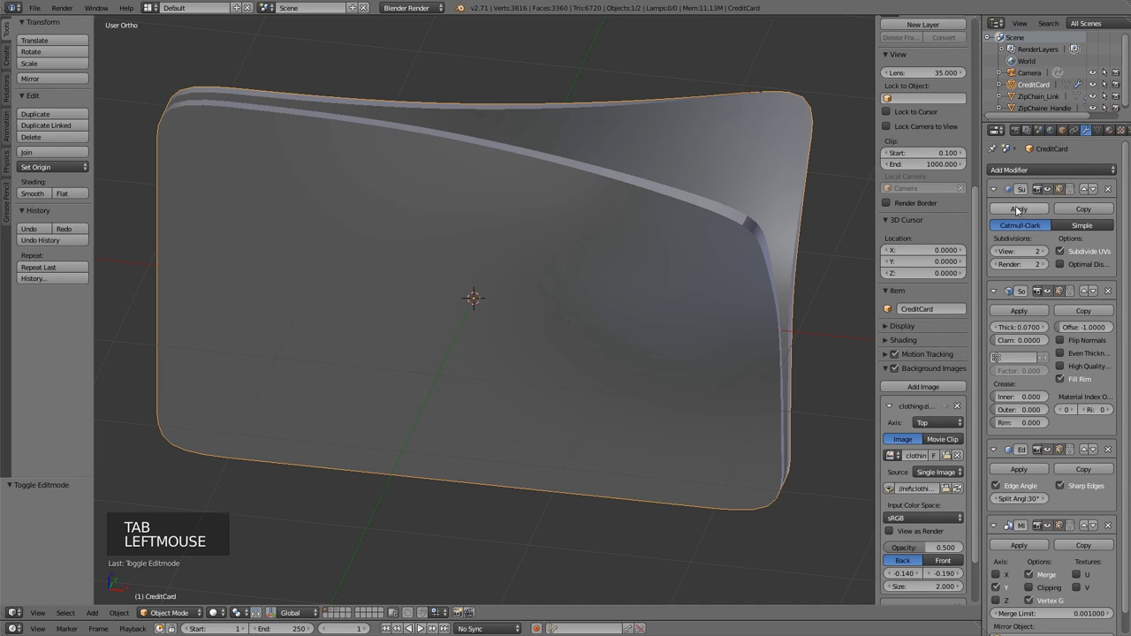
left_click(1020, 209)
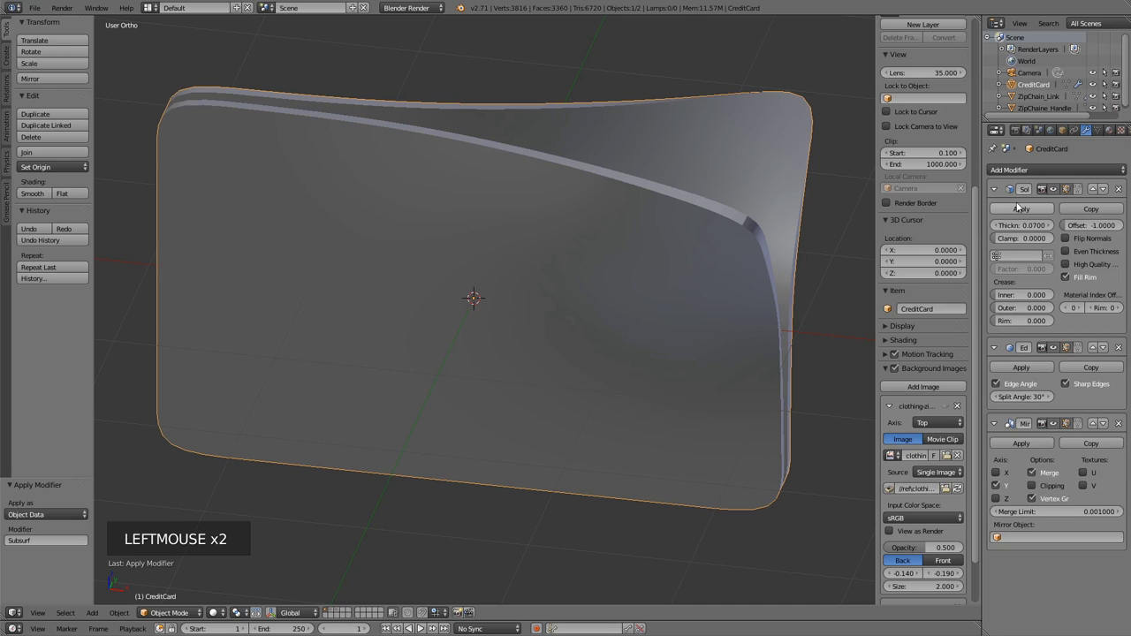
key("Tab")
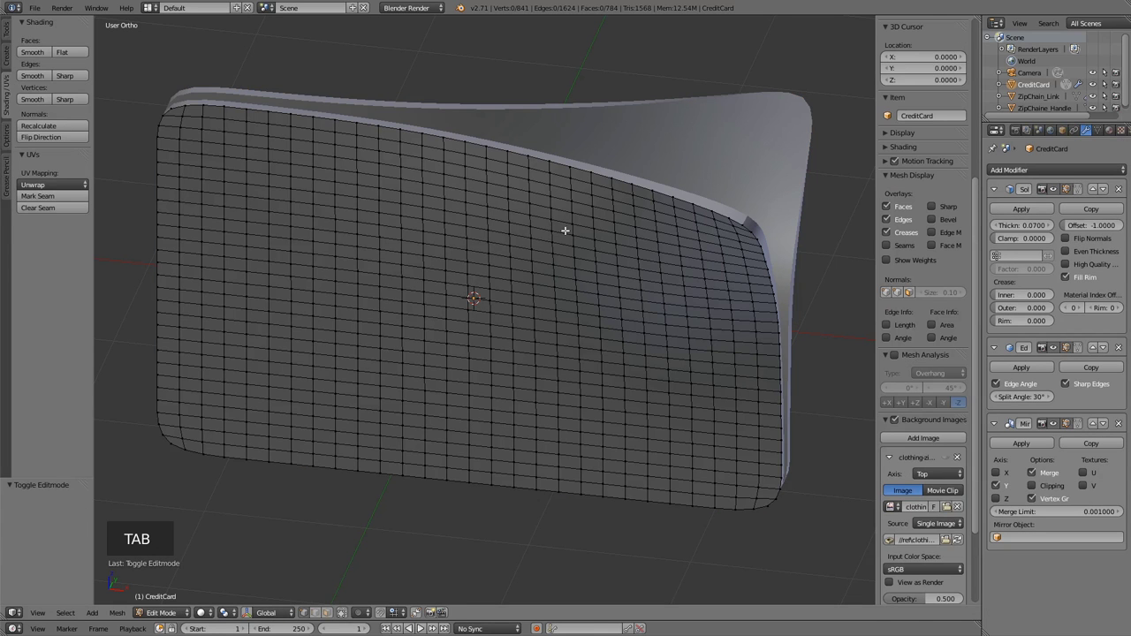
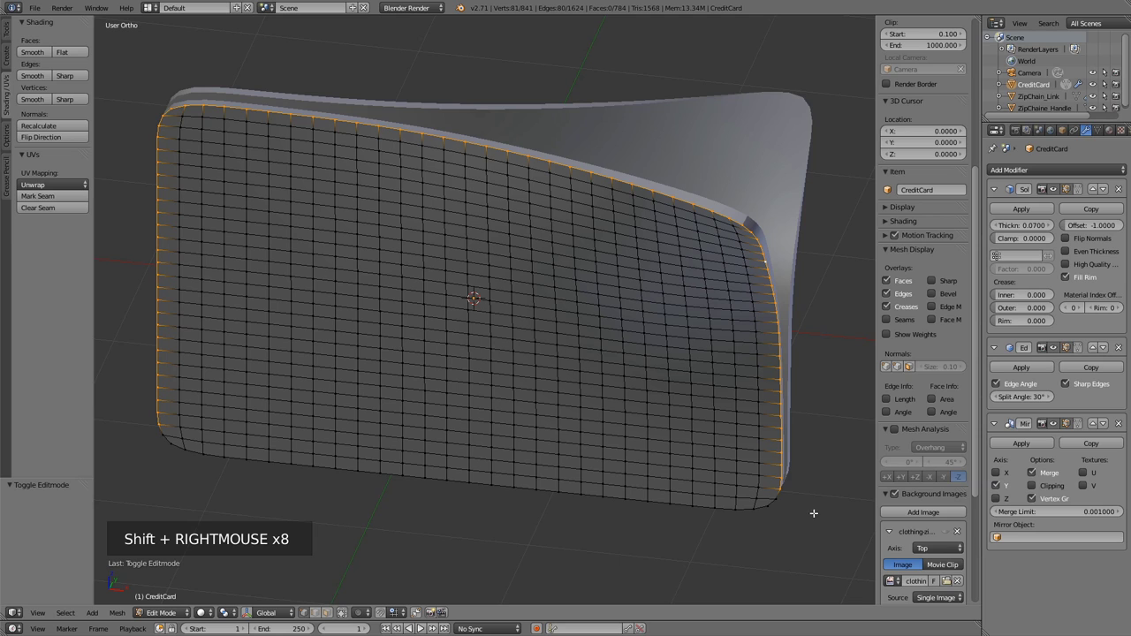
Duplicate and separate the card's border edge loop as CreditCard.001, then select it.
key("shift+d")
key("p")
key("Tab")
right_click(507, 205)
key("h")
right_click(585, 181)
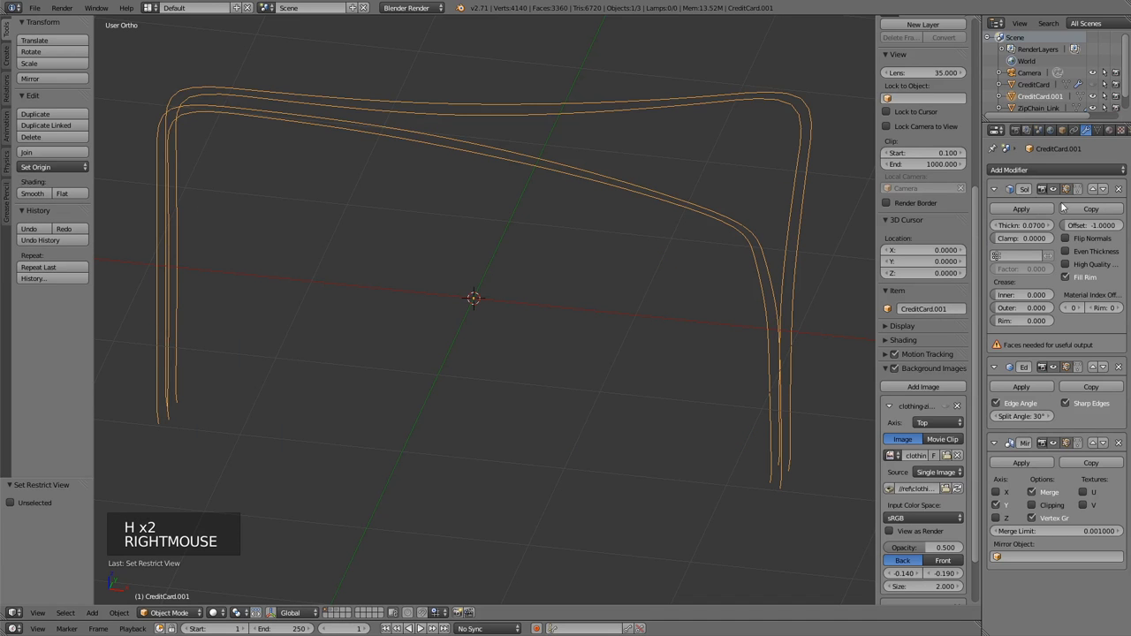
Delete the Solidify, Edge Split and Mirror modifiers from CreditCard.001 and convert it to a curve.
left_click(1122, 192)
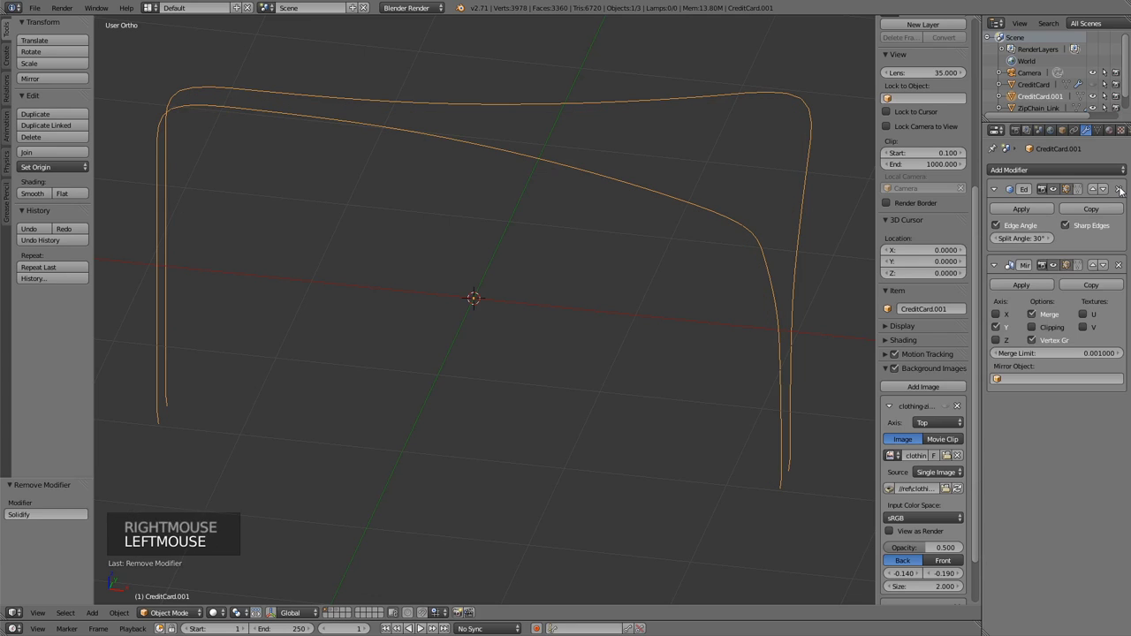
left_click(1122, 192)
left_click(1121, 192)
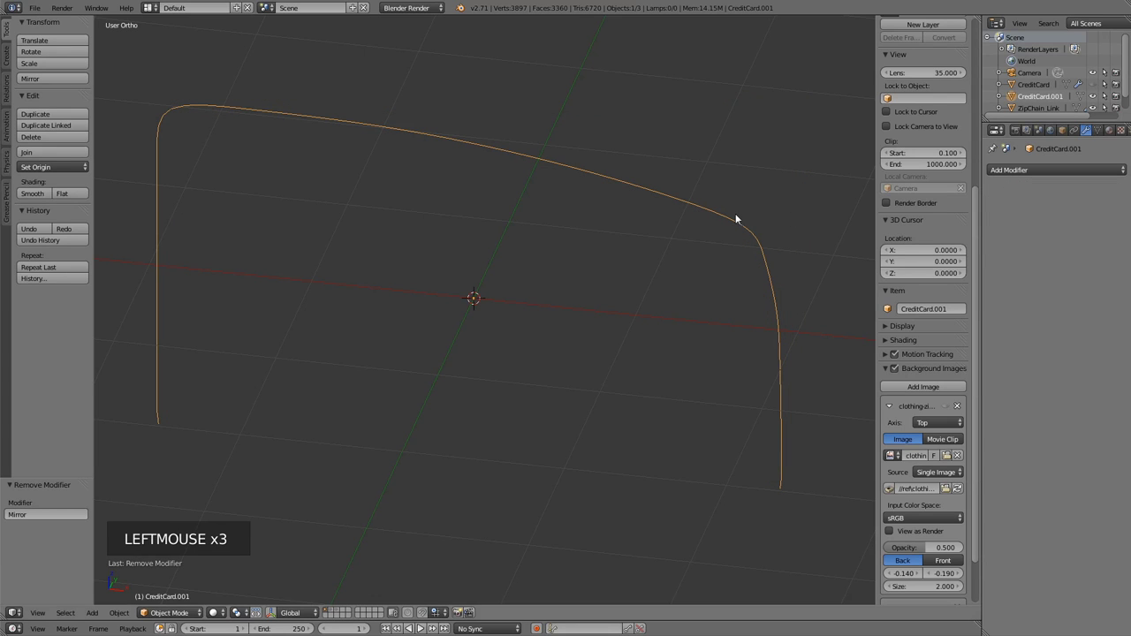
key("alt+c")
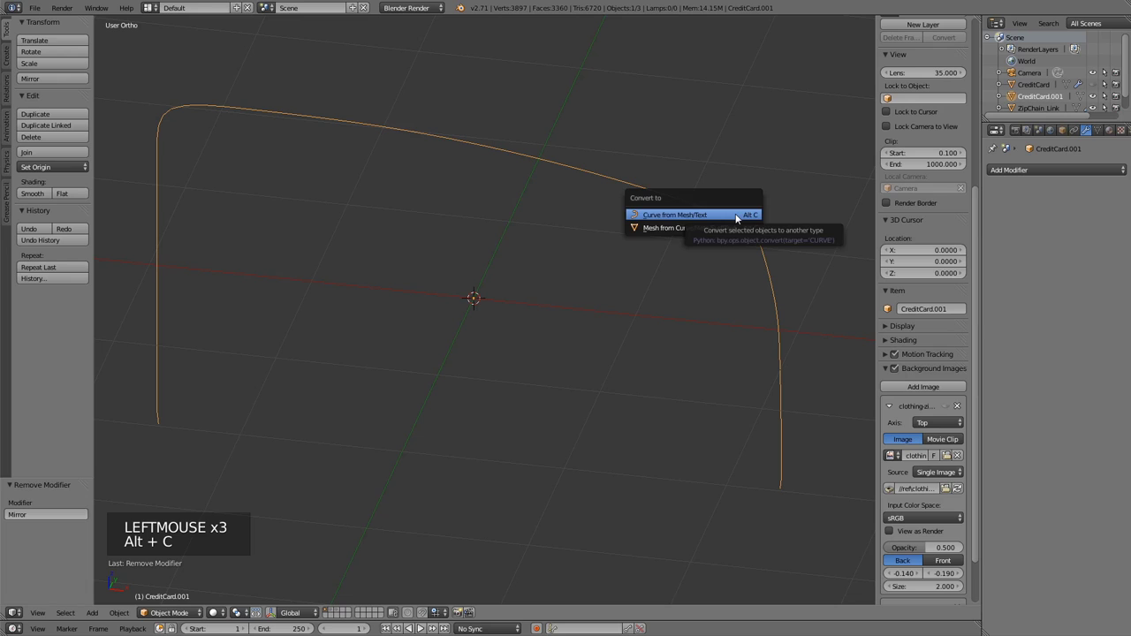
key("Tab")
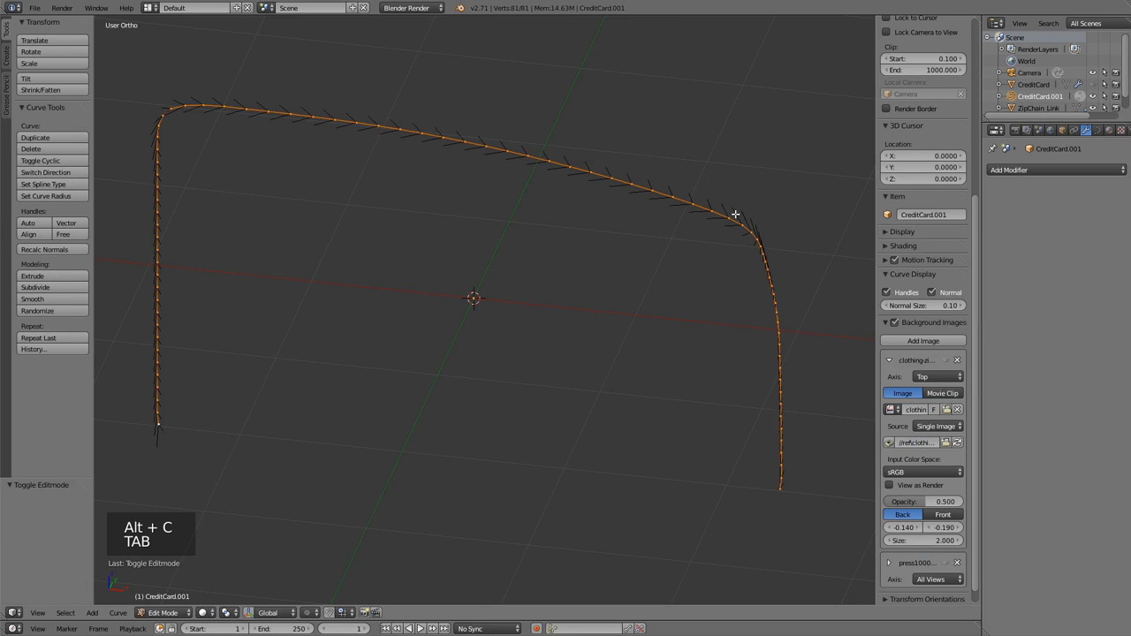
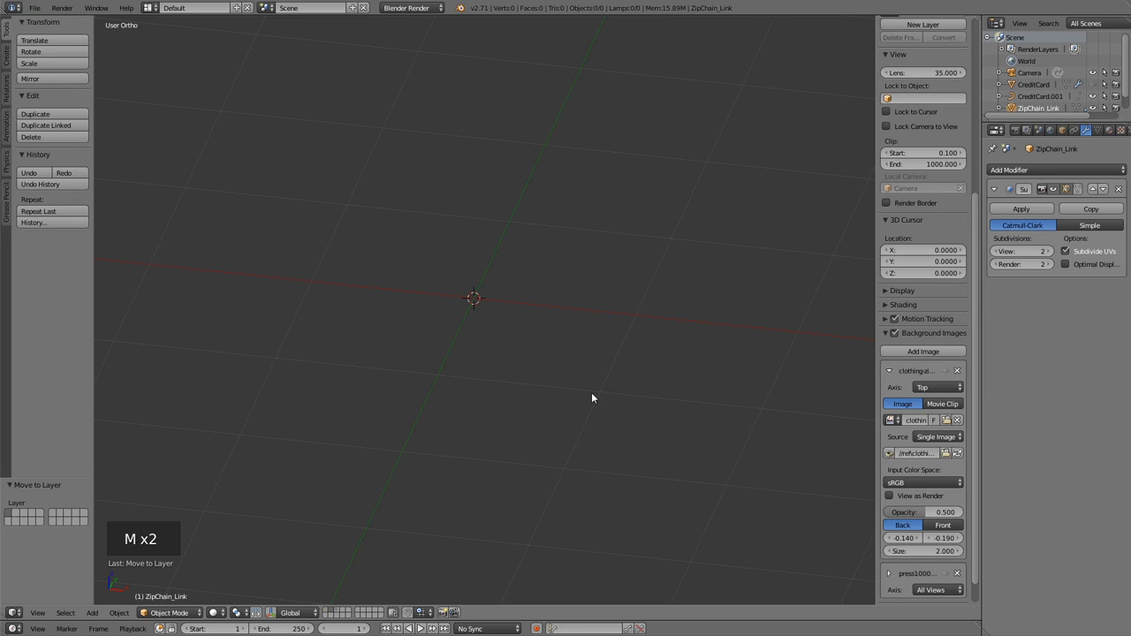
Snap the 3D cursor to the curve's end and move ZipChain_Link onto it.
left_click(329, 610)
key("n")
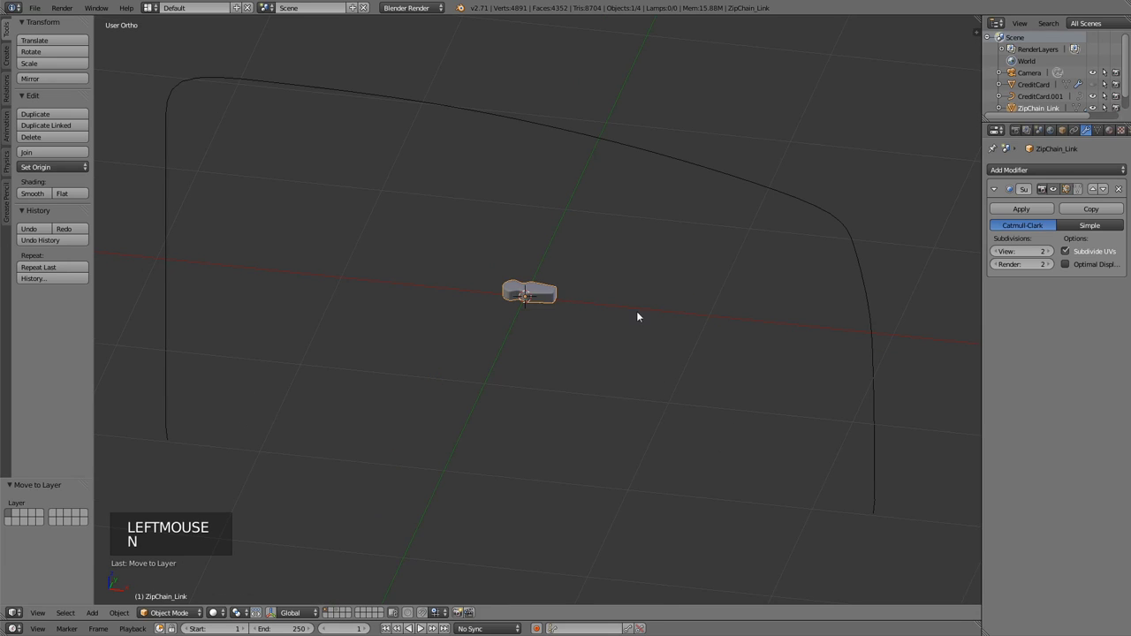
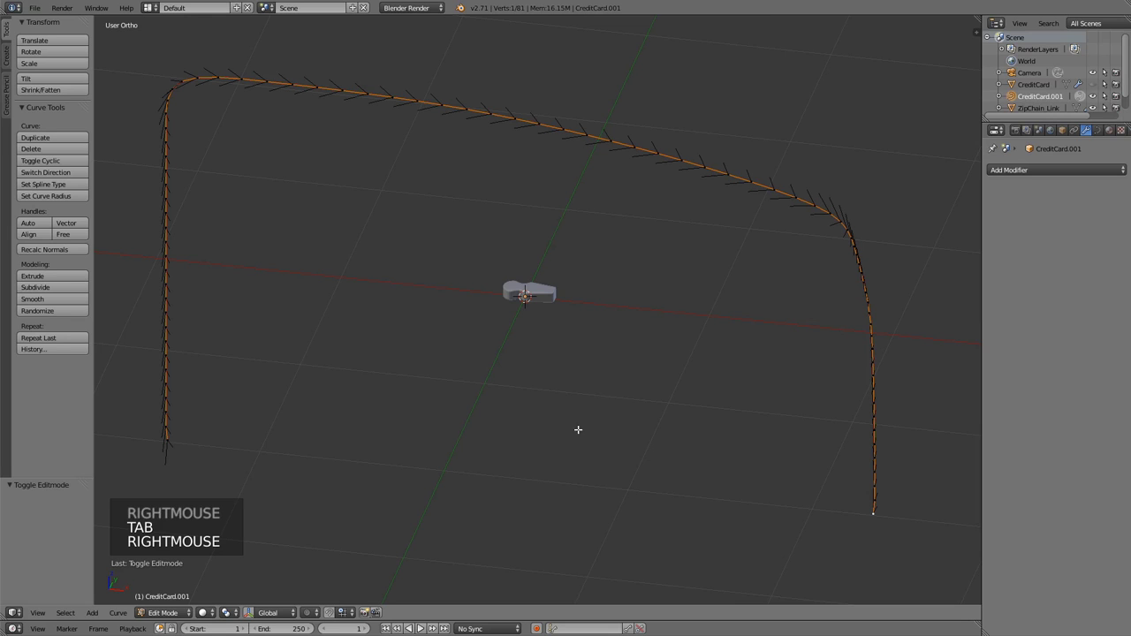
key("shift+s")
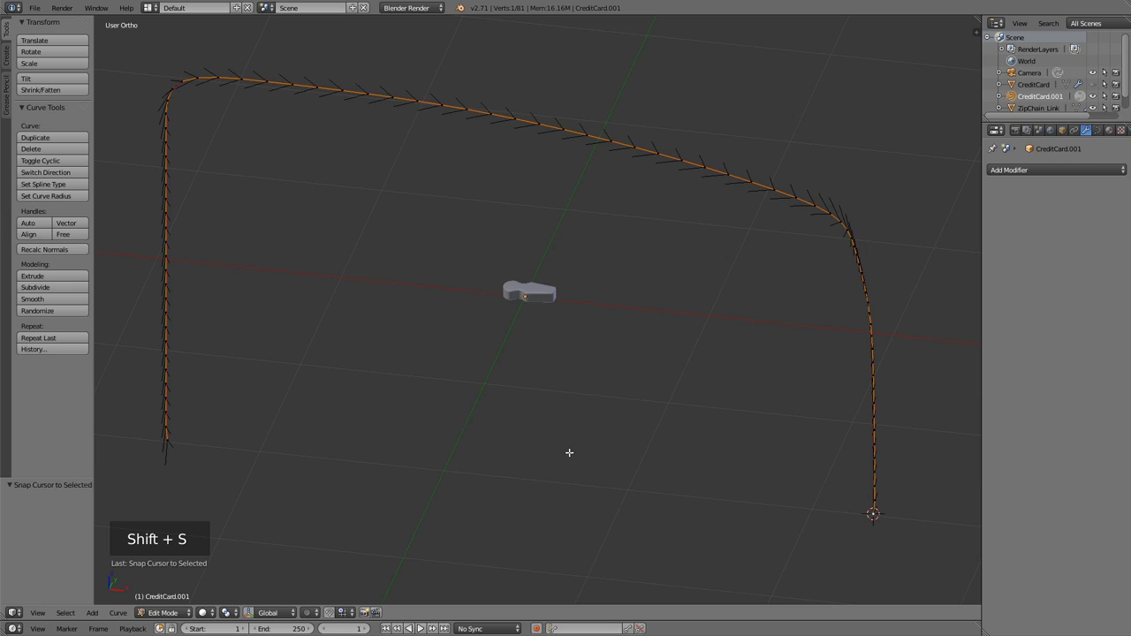
key("Tab")
right_click(554, 302)
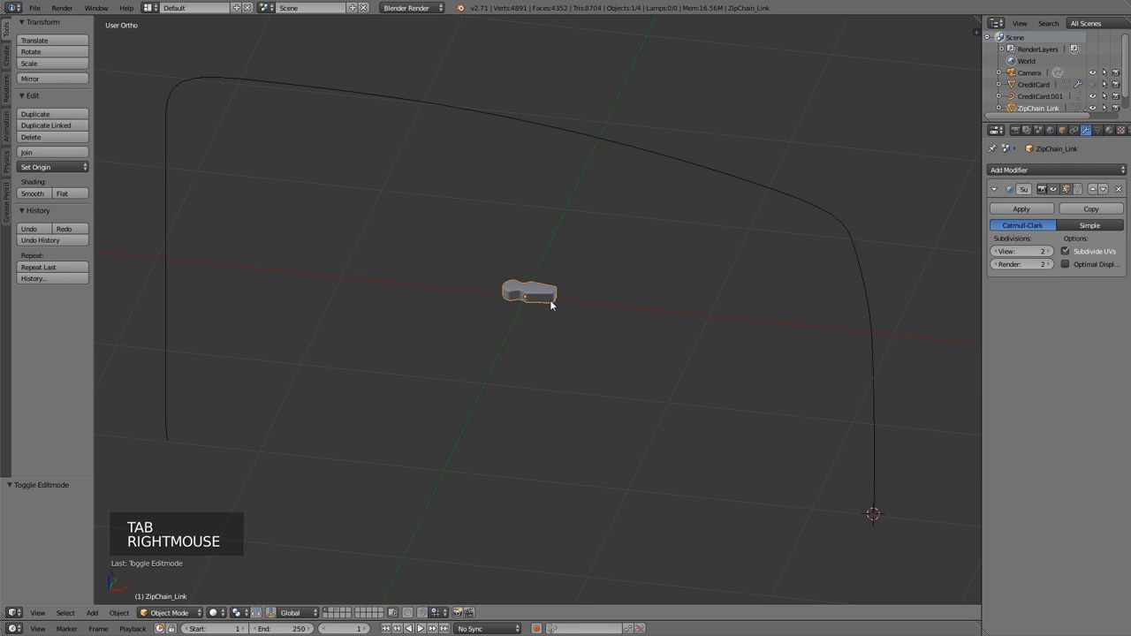
key("shift+s")
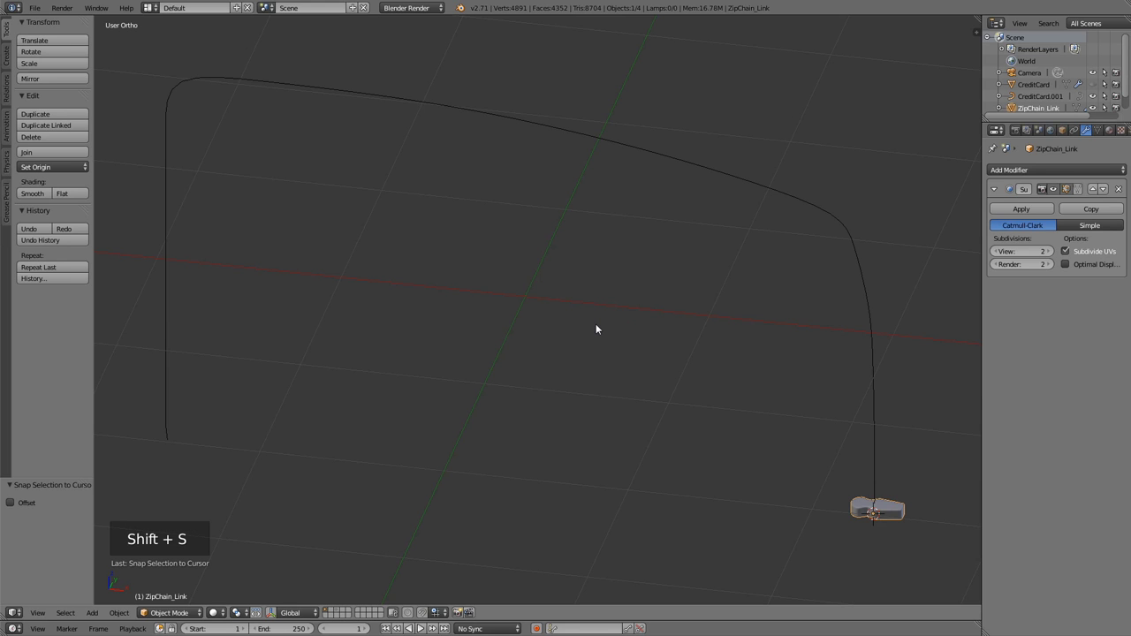
Rotate all of ZipChain_Link's geometry -90 degrees about Z in Edit Mode.
middle_click(720, 363)
middle_click(677, 318)
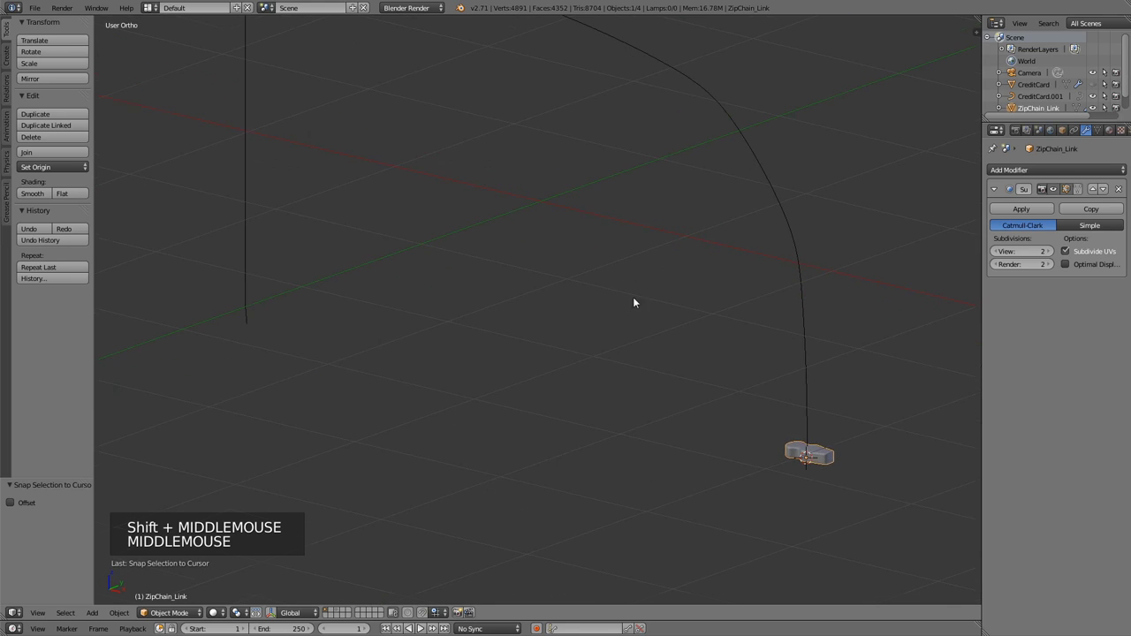
middle_click(731, 328)
key("Tab")
key("a")
key("a")
key("r")
key("r")
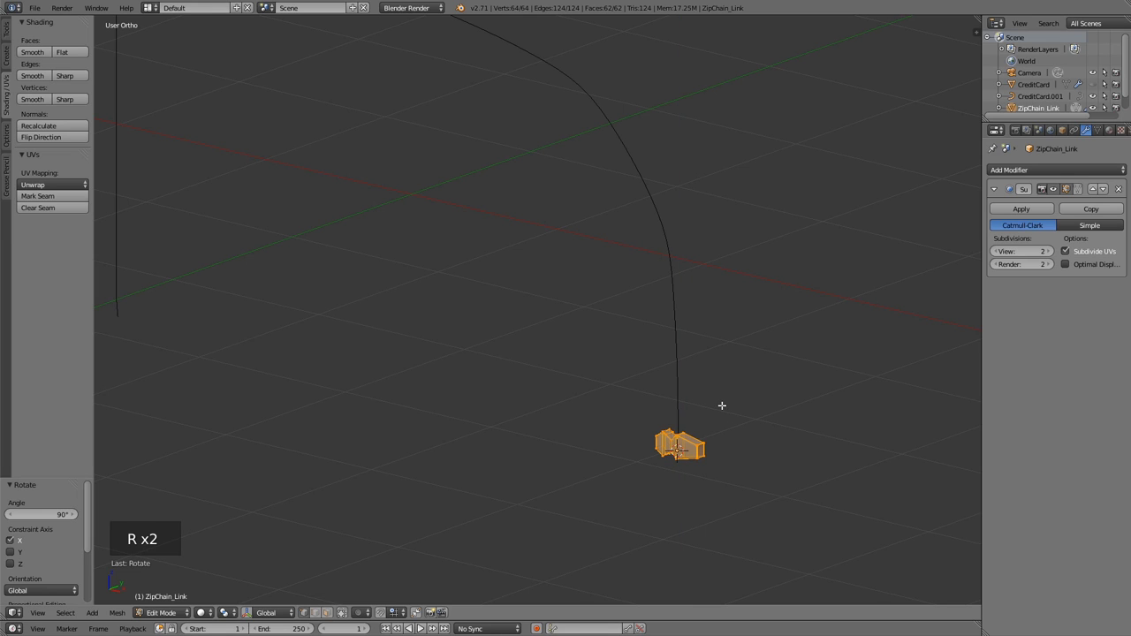
key("r")
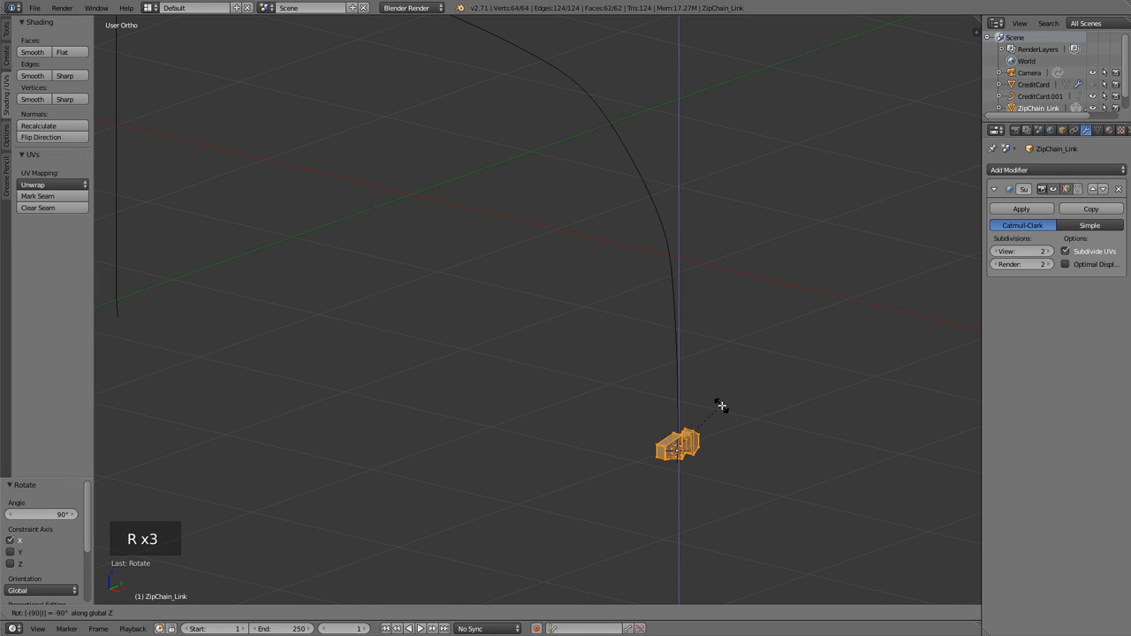
key("Tab")
Set ZipChain_Link's origin to its geometry and reselect the outline curve.
middle_click(771, 401)
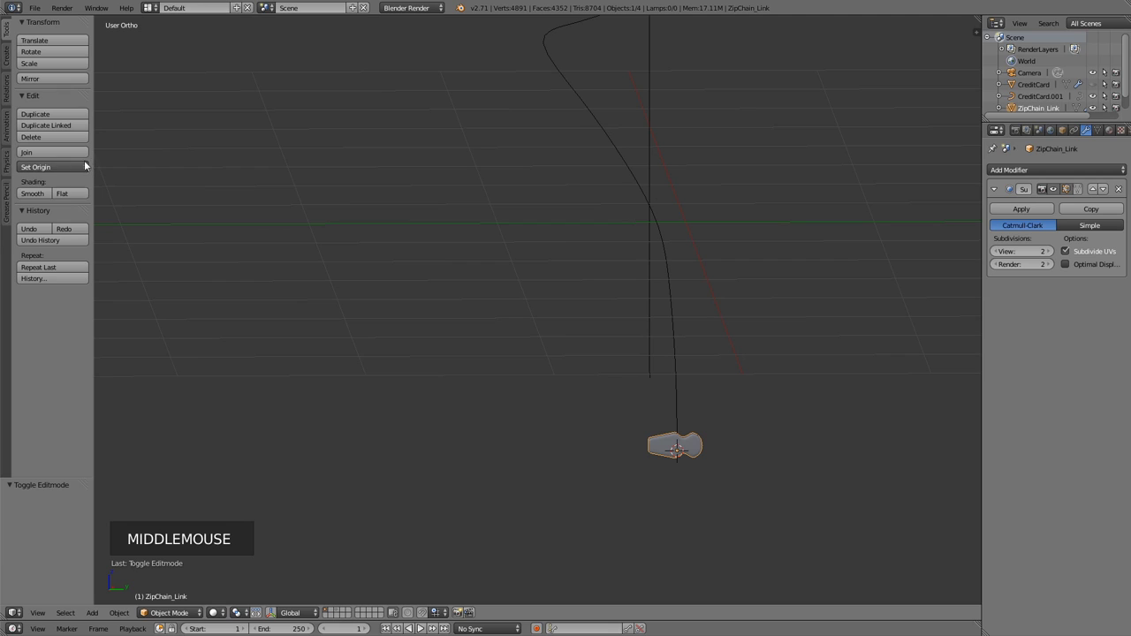
left_click(85, 166)
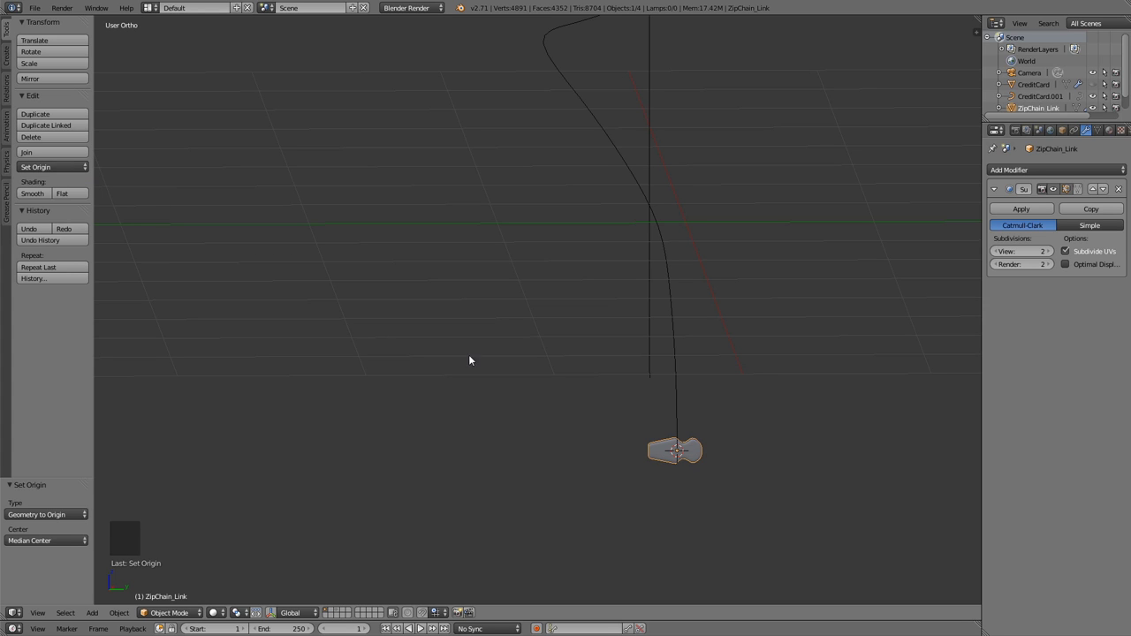
right_click(679, 280)
middle_click(499, 286)
middle_click(598, 241)
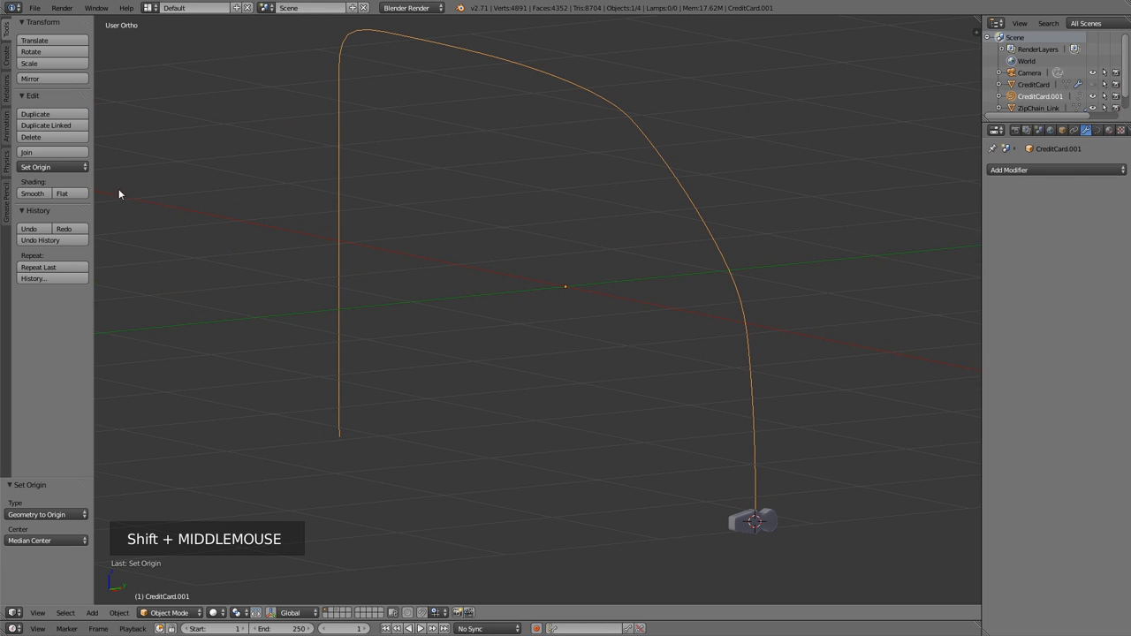
Select all control points of CreditCard.001 and subdivide the curve.
left_click(68, 171)
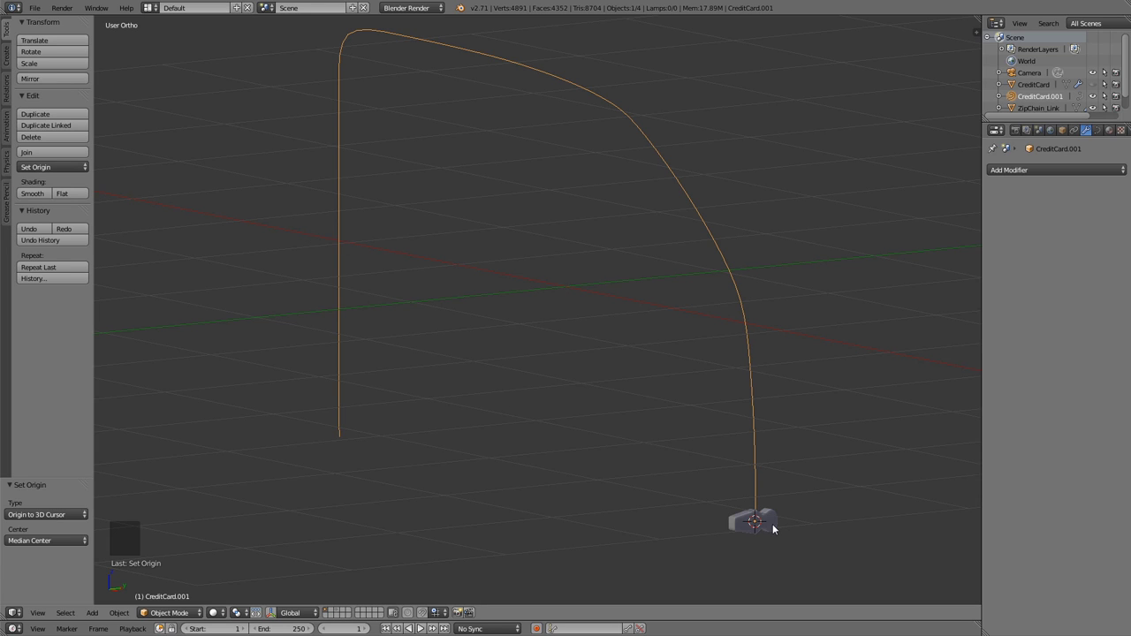
right_click(776, 528)
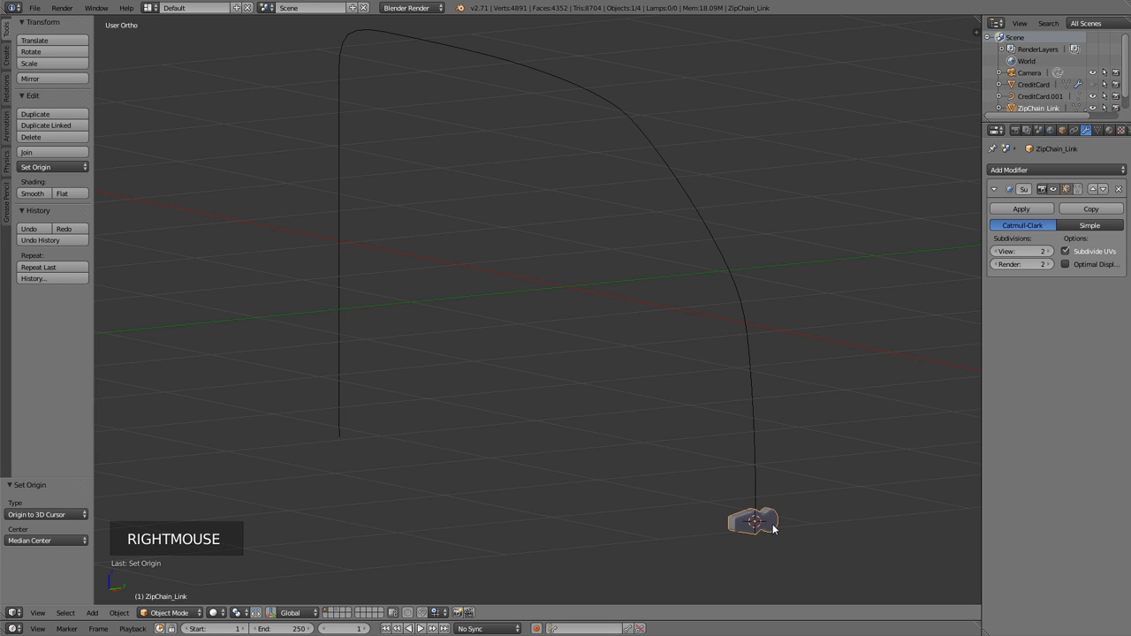
right_click(754, 471)
key("Tab")
key("a")
key("a")
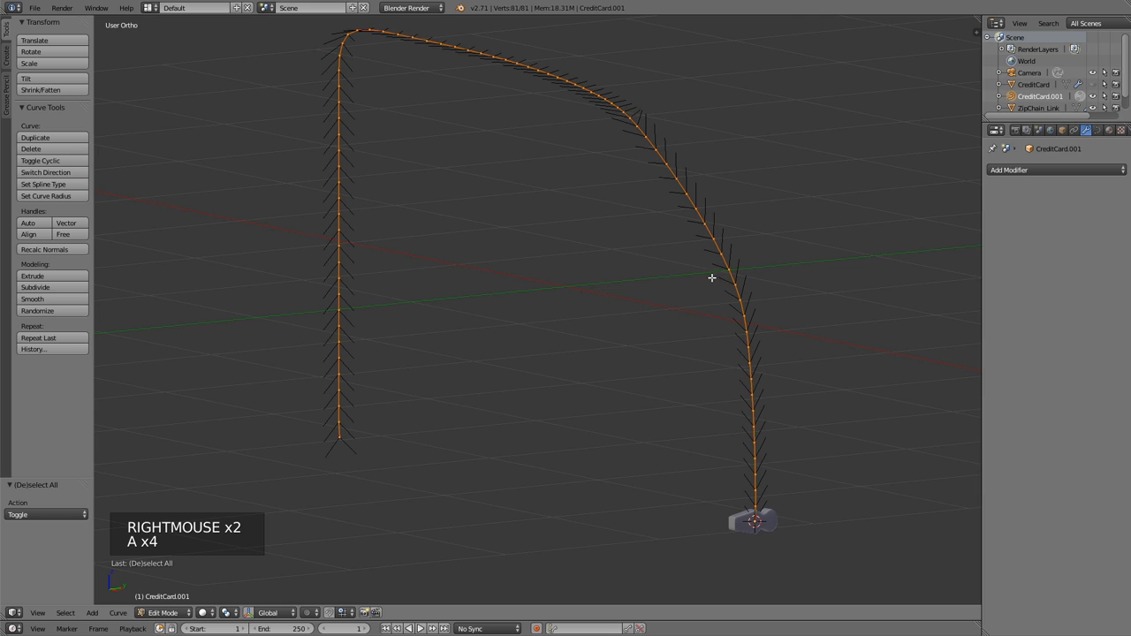
key("w")
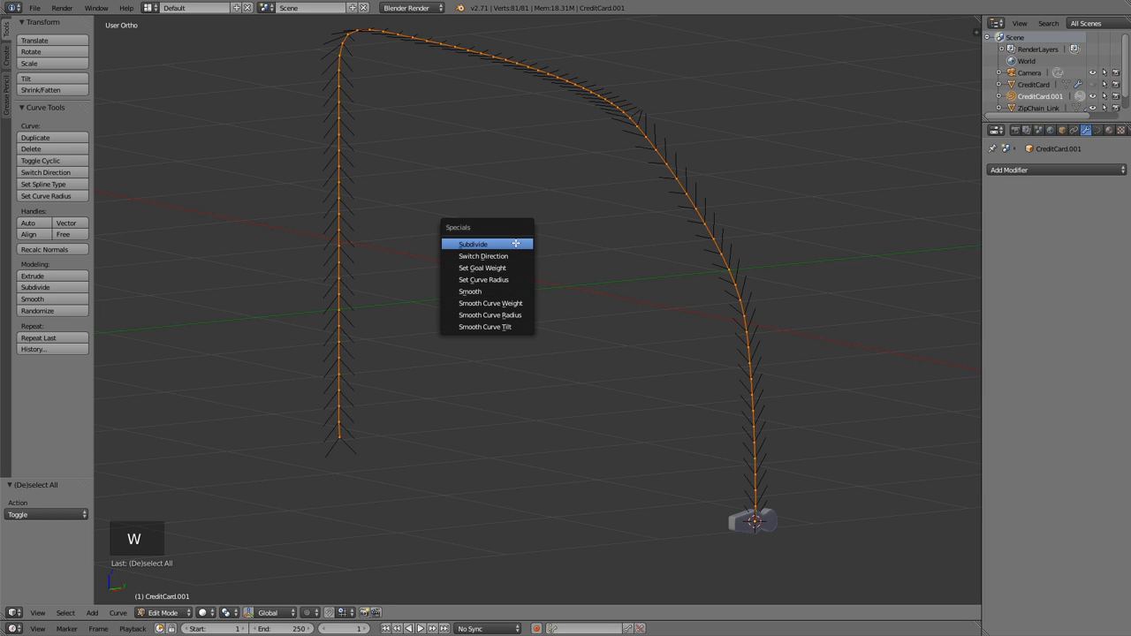
key("w")
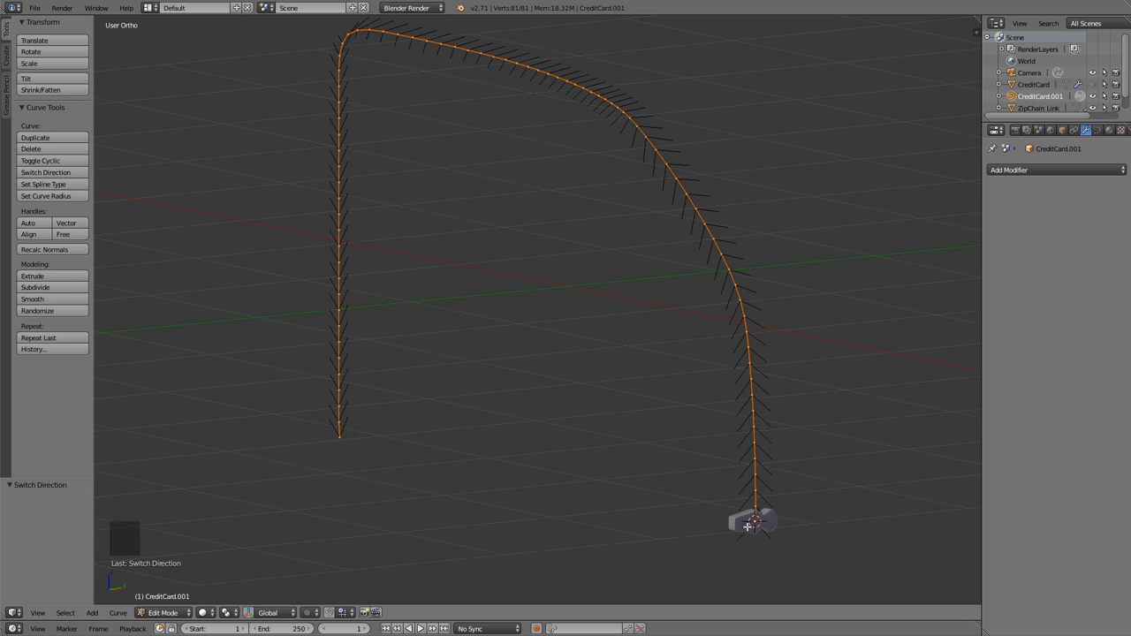
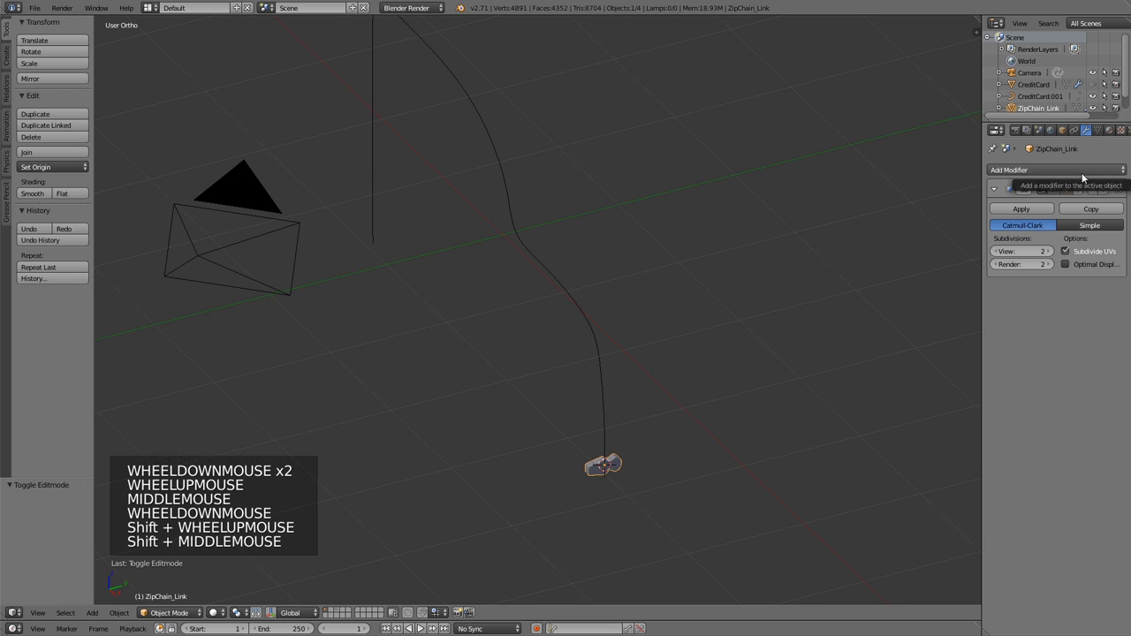
Add an Array with Z relative offset 1.5 and a Curve modifier targeting CreditCard.001 on Z.
left_click(1086, 172)
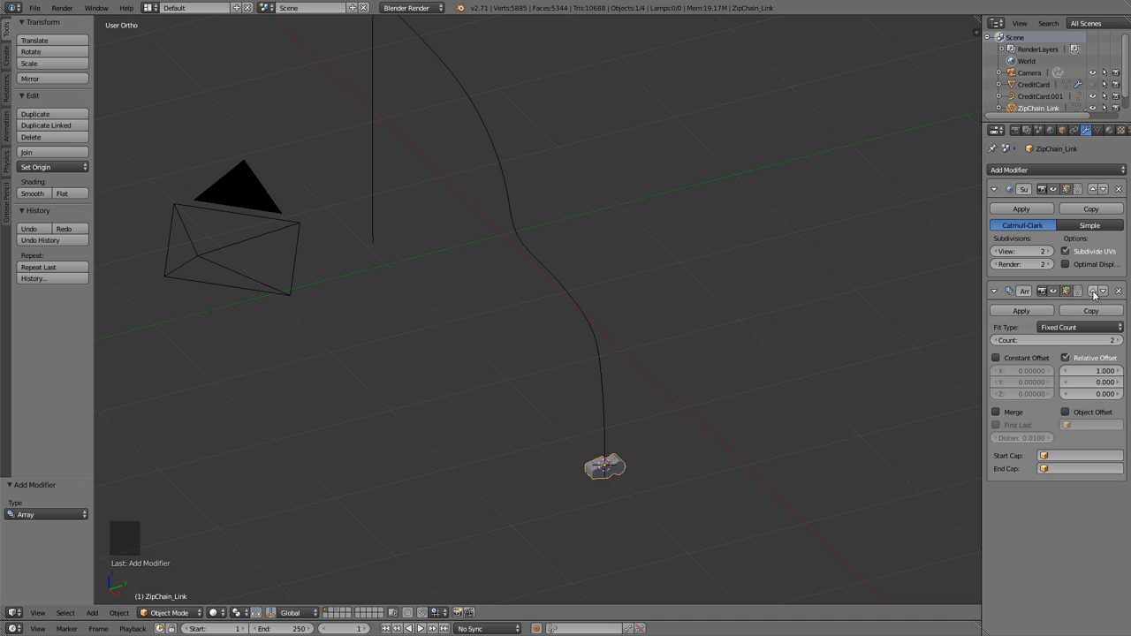
left_click(1107, 374)
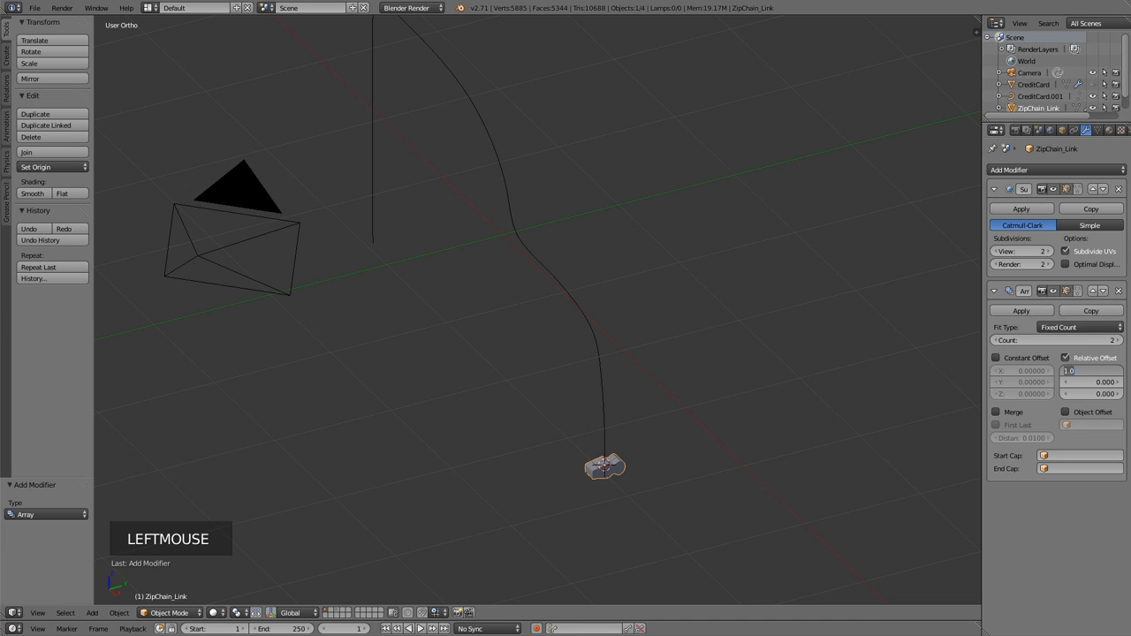
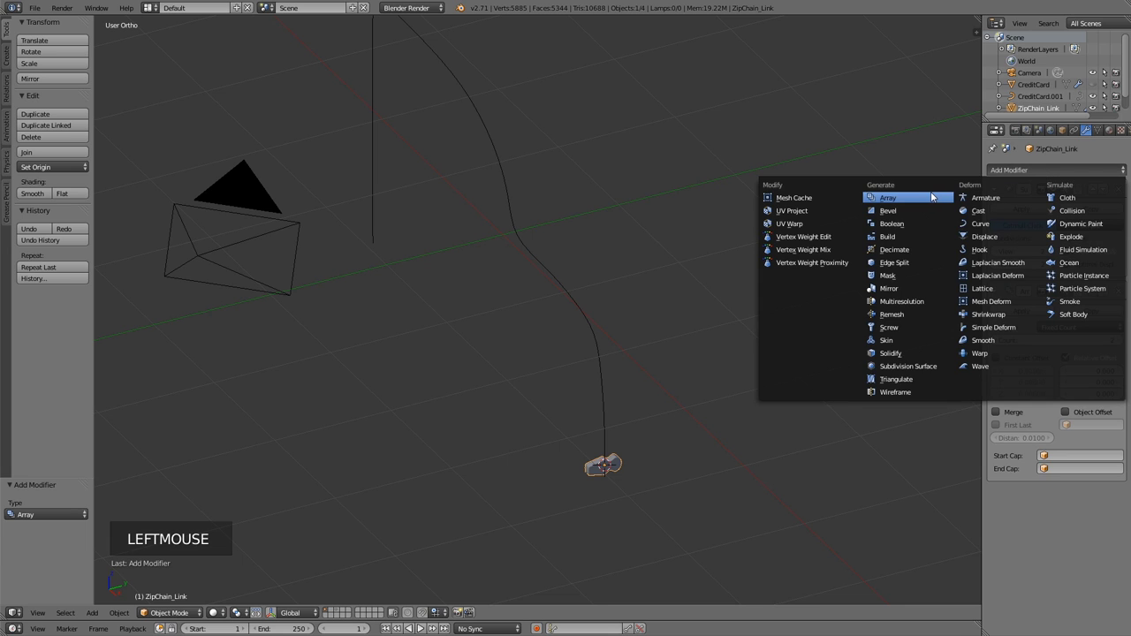
left_click(981, 231)
left_click(1040, 549)
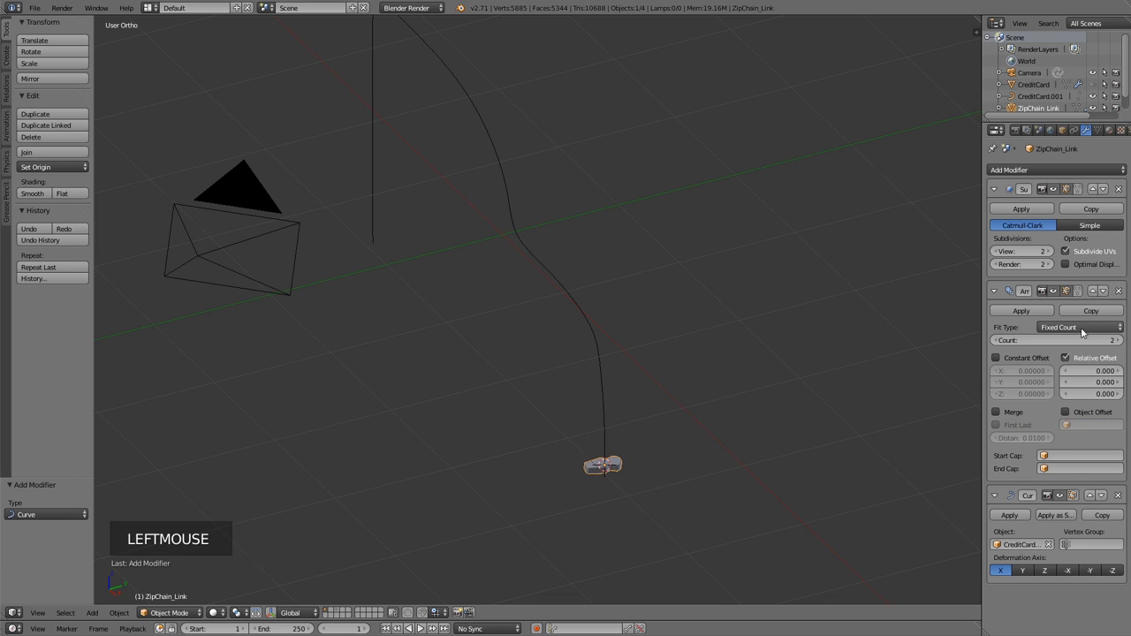
left_click(1101, 396)
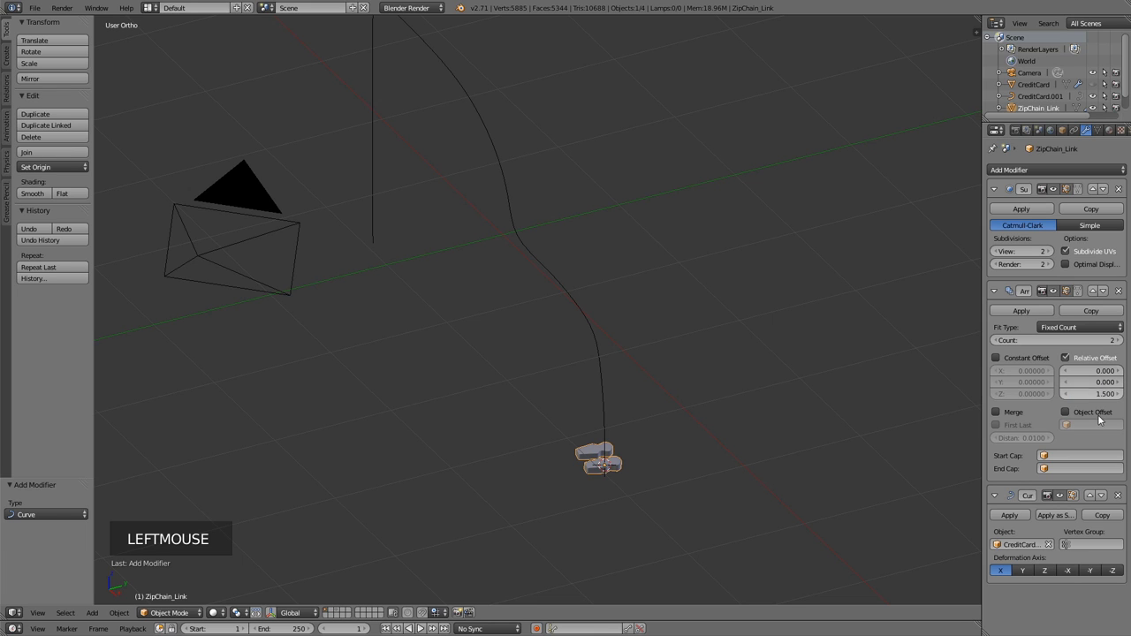
left_click(1043, 574)
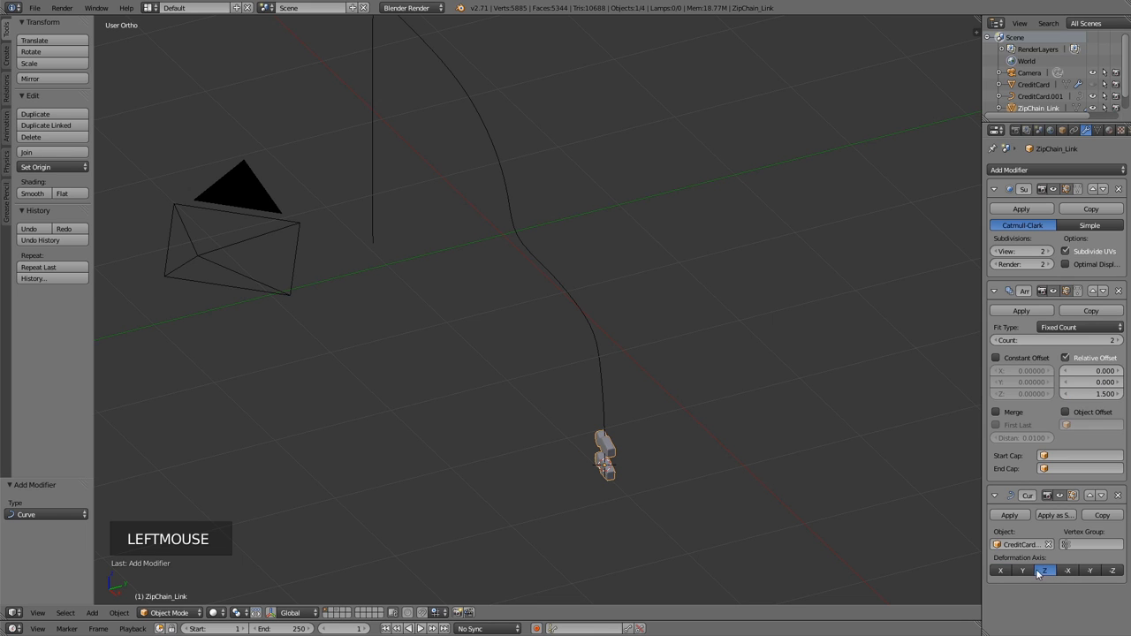
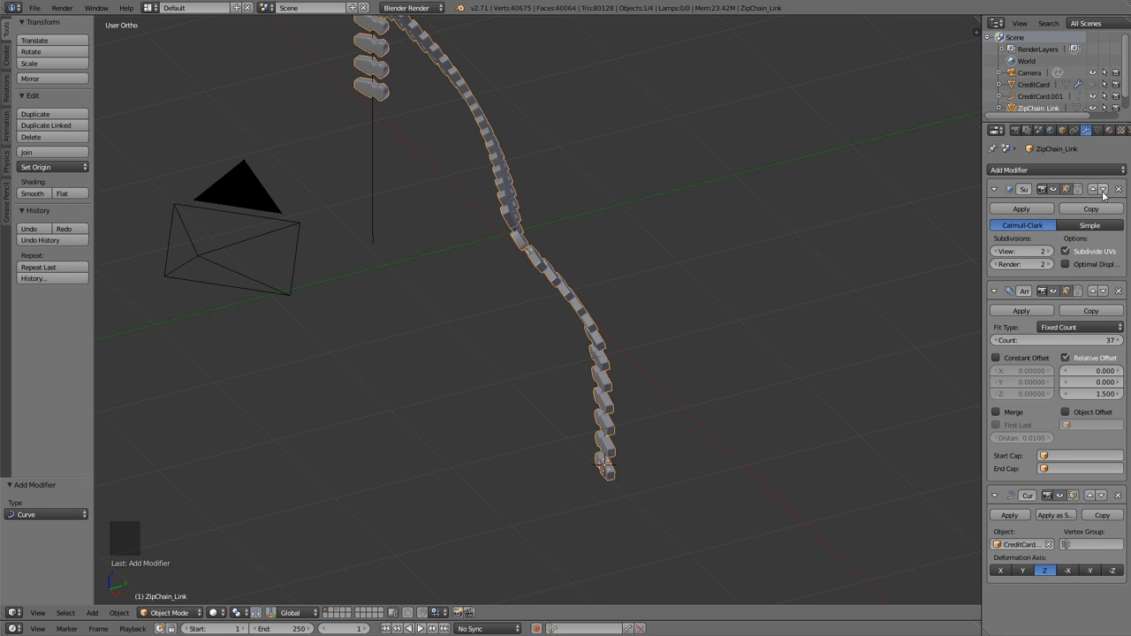
Move Array and Curve above Subdivision Surface and set the array count to 41.
left_click(1107, 194)
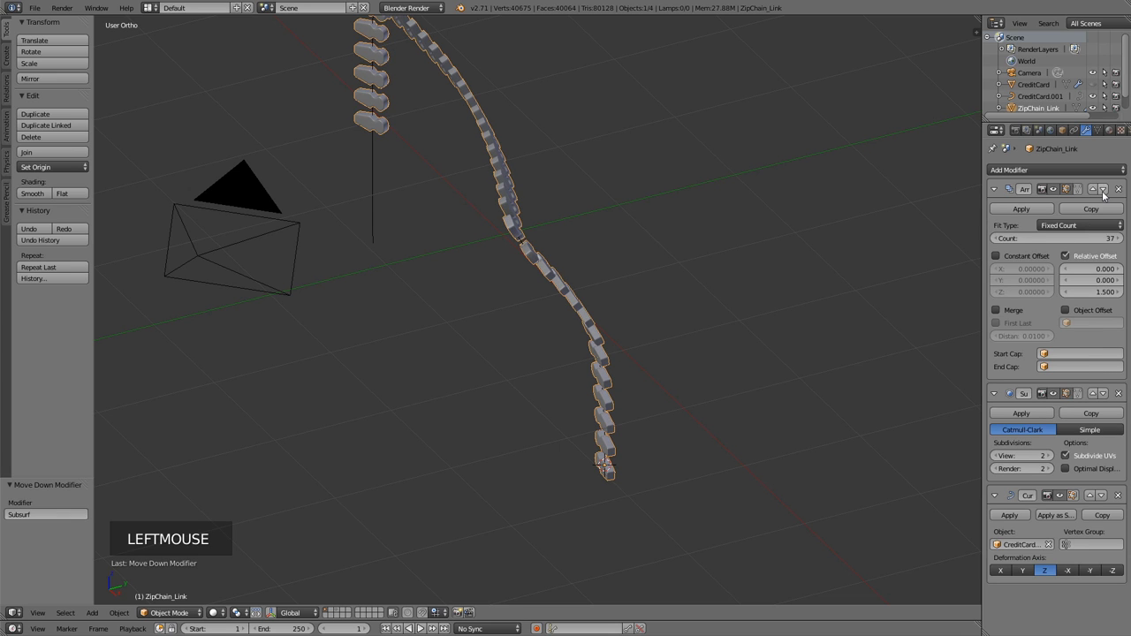
left_click(1106, 399)
left_click(1123, 240)
double_click(1123, 240)
left_click(1123, 240)
middle_click(660, 219)
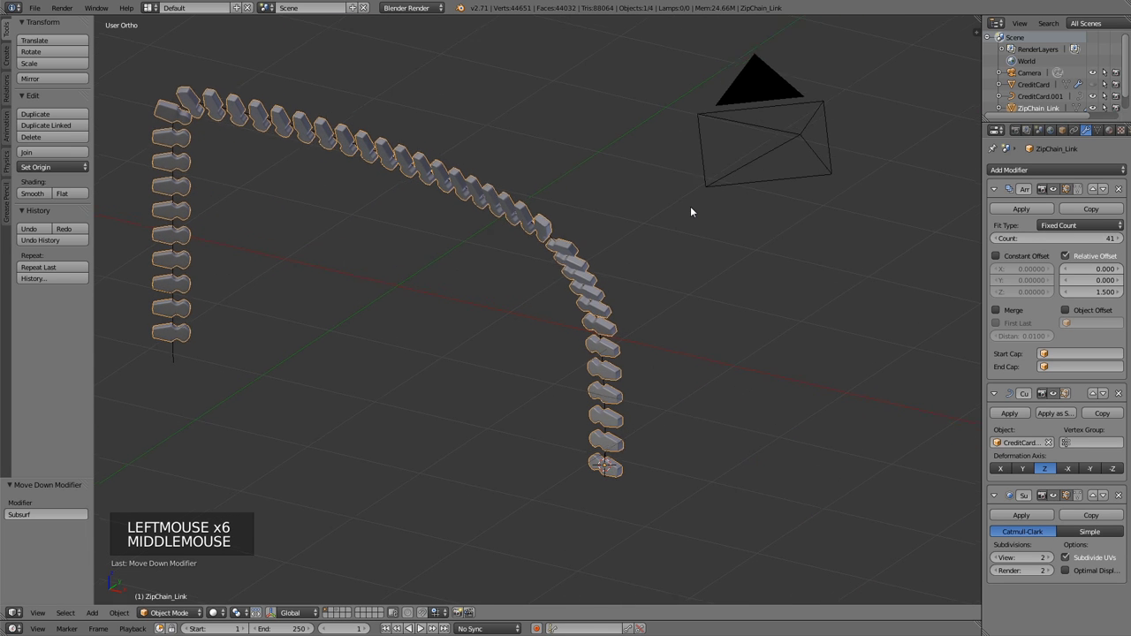
middle_click(532, 201)
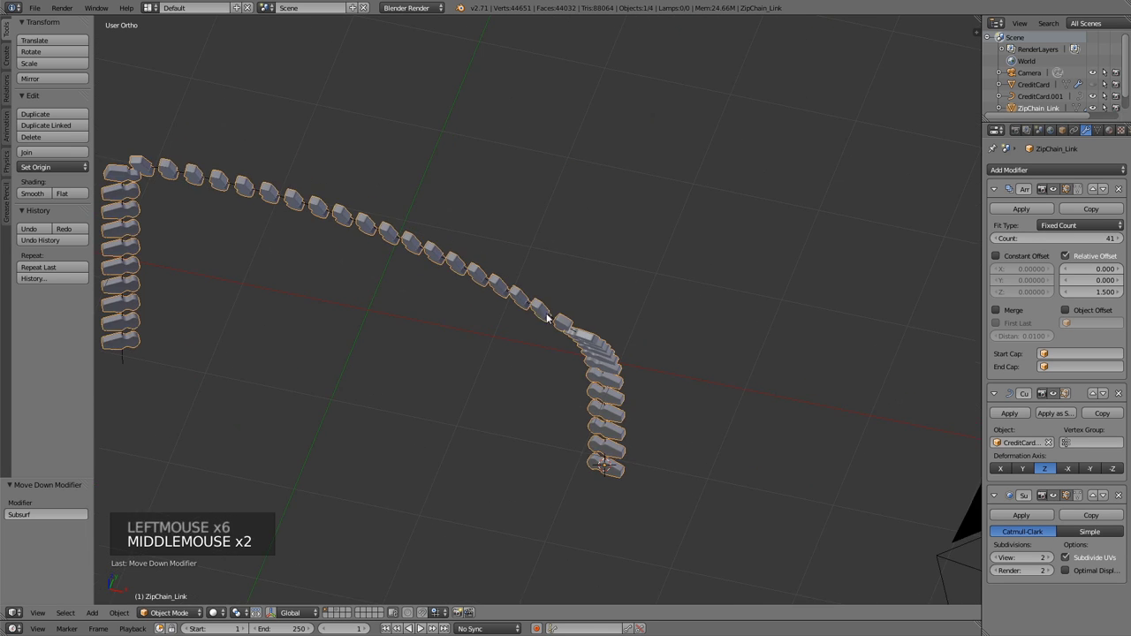
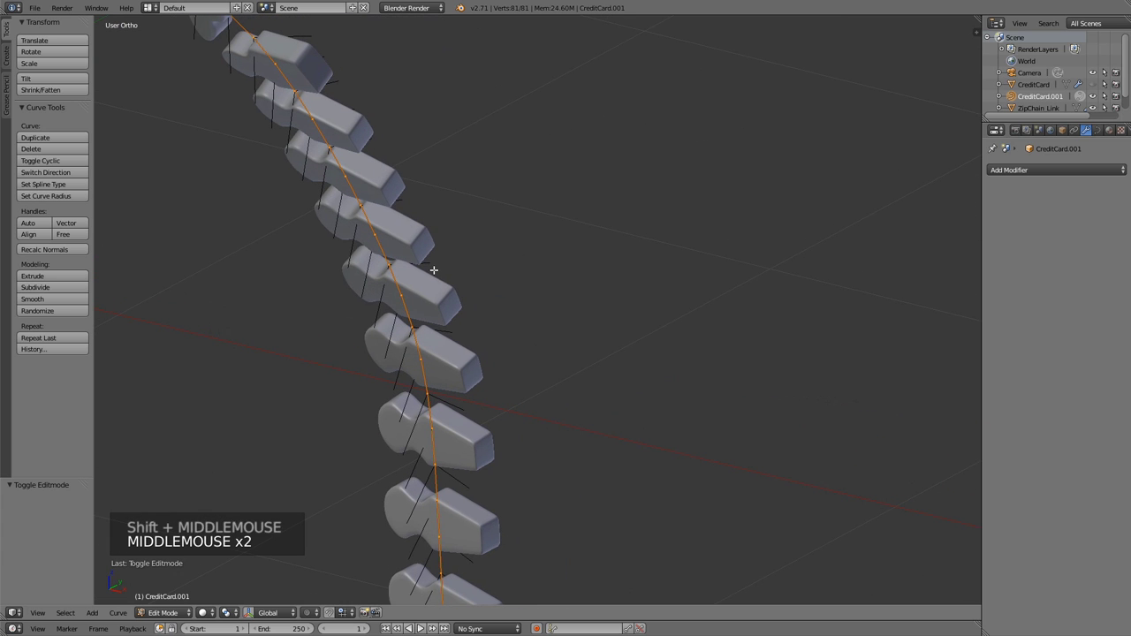
Tilt the curve's control points with Ctrl+T in top view so the teeth turn correctly.
key("KP_7")
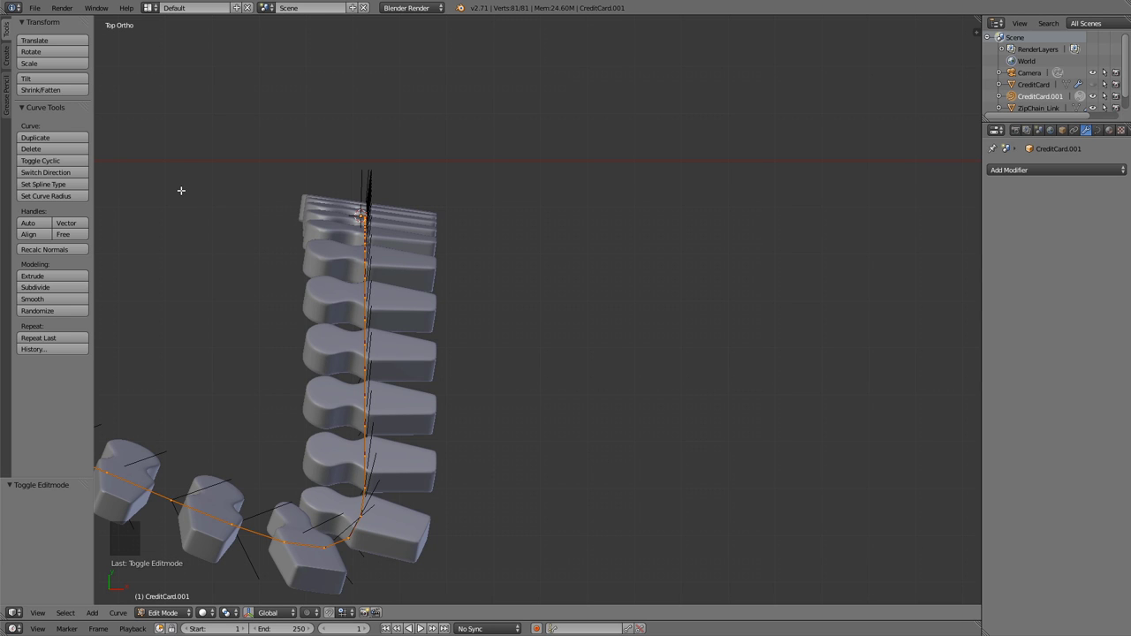
key("ctrl+t")
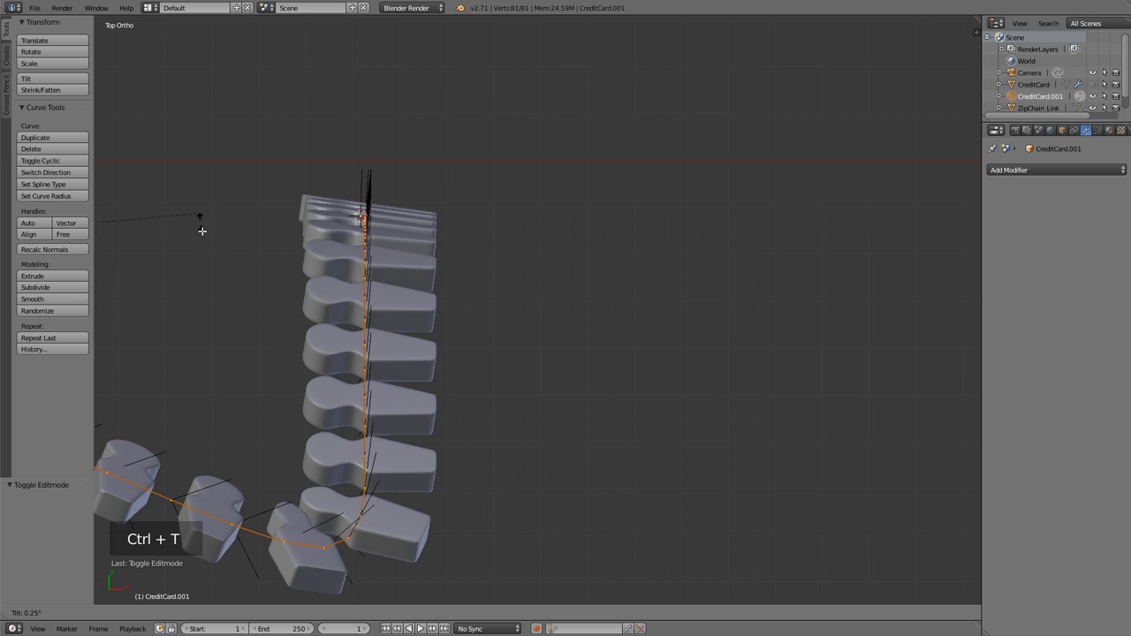
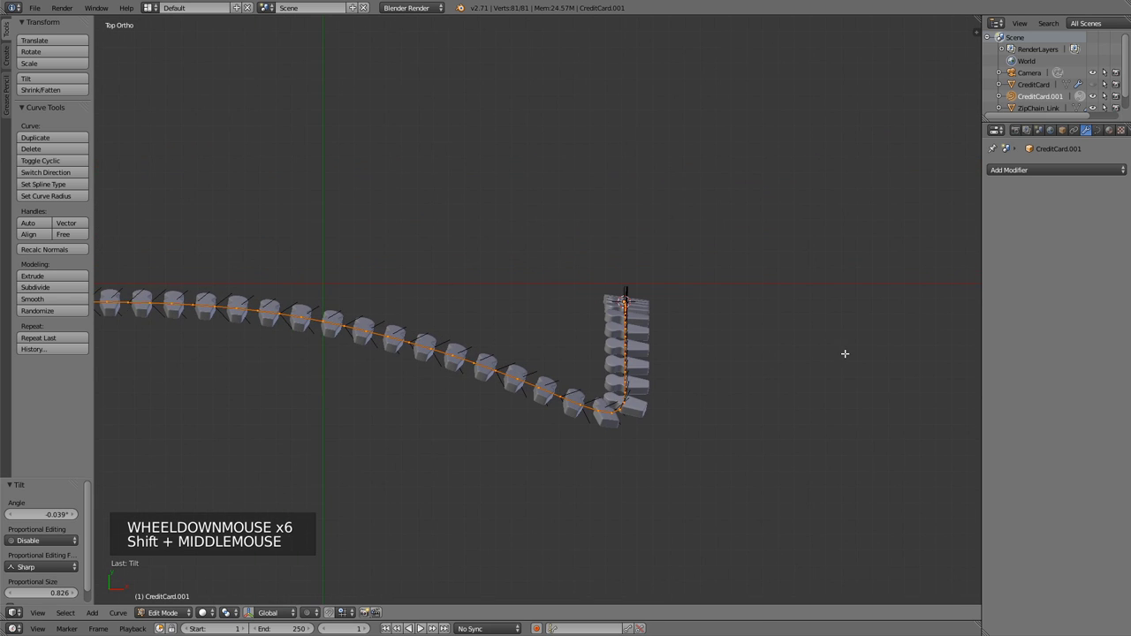
key("ctrl+t")
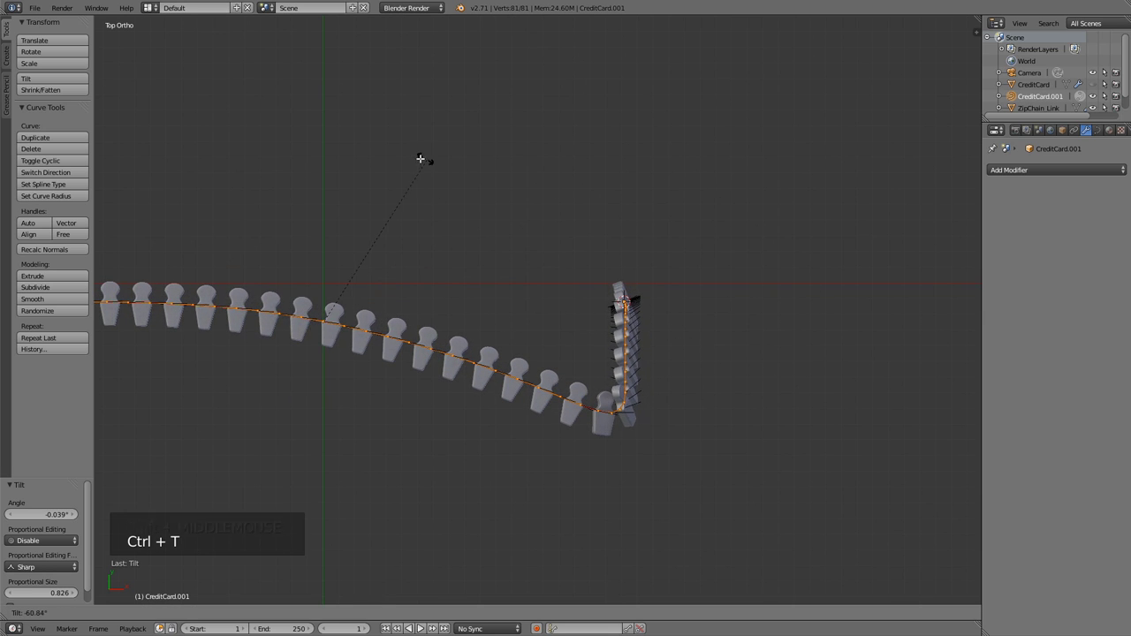
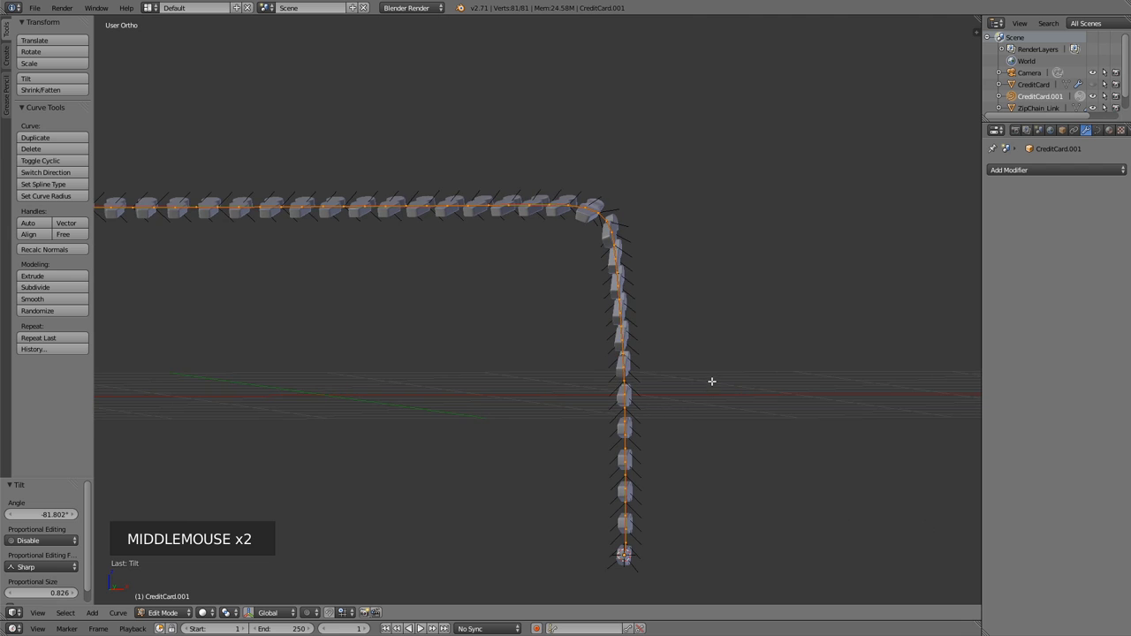
key("KP_3")
key("KP_1")
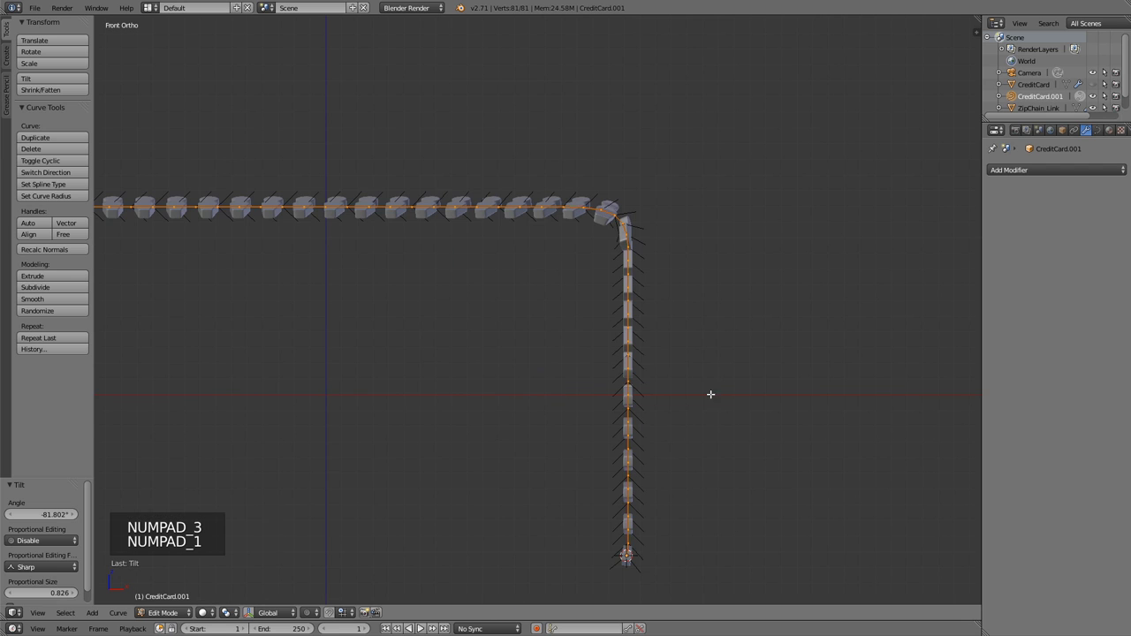
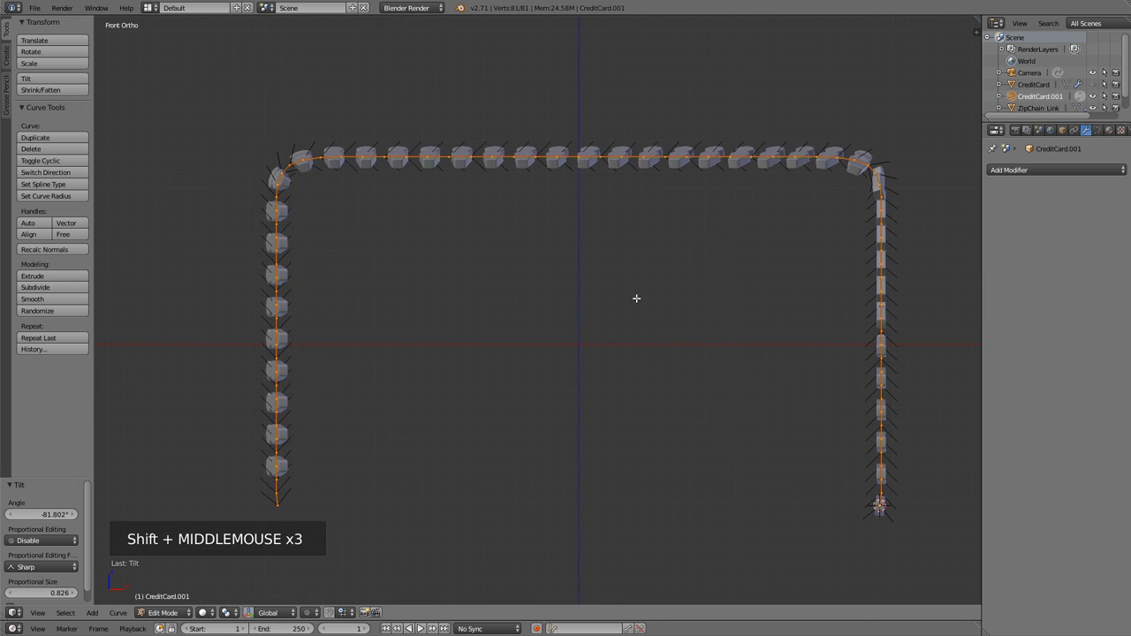
Box-select part of the path in front view, tilt those points to realign the teeth, and exit Edit Mode.
key("a")
key("b")
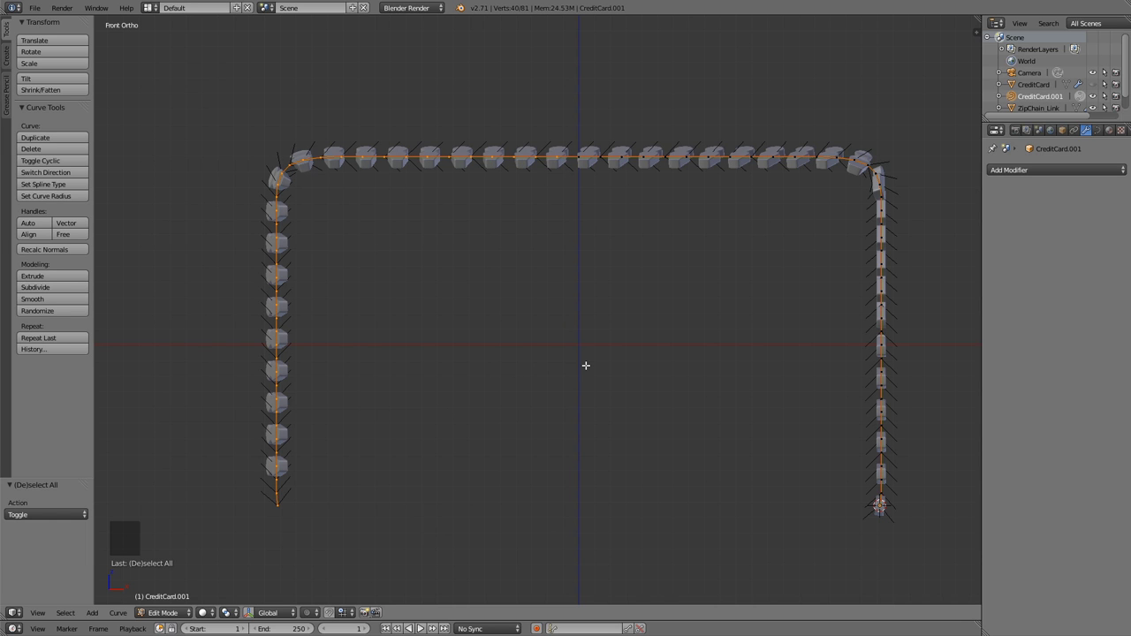
key("ctrl+t")
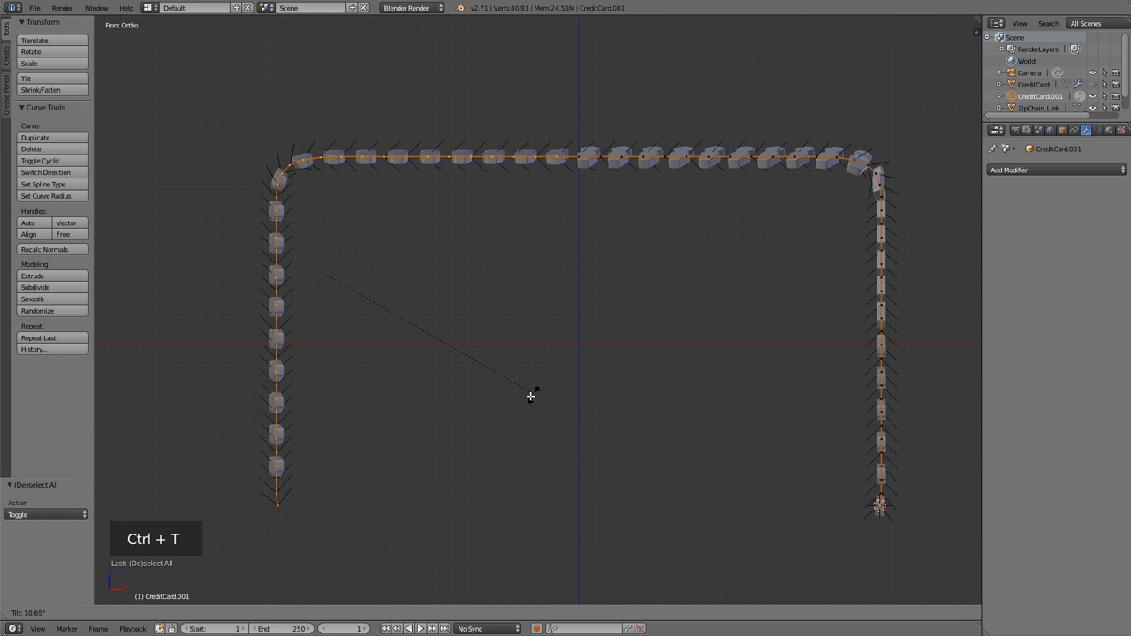
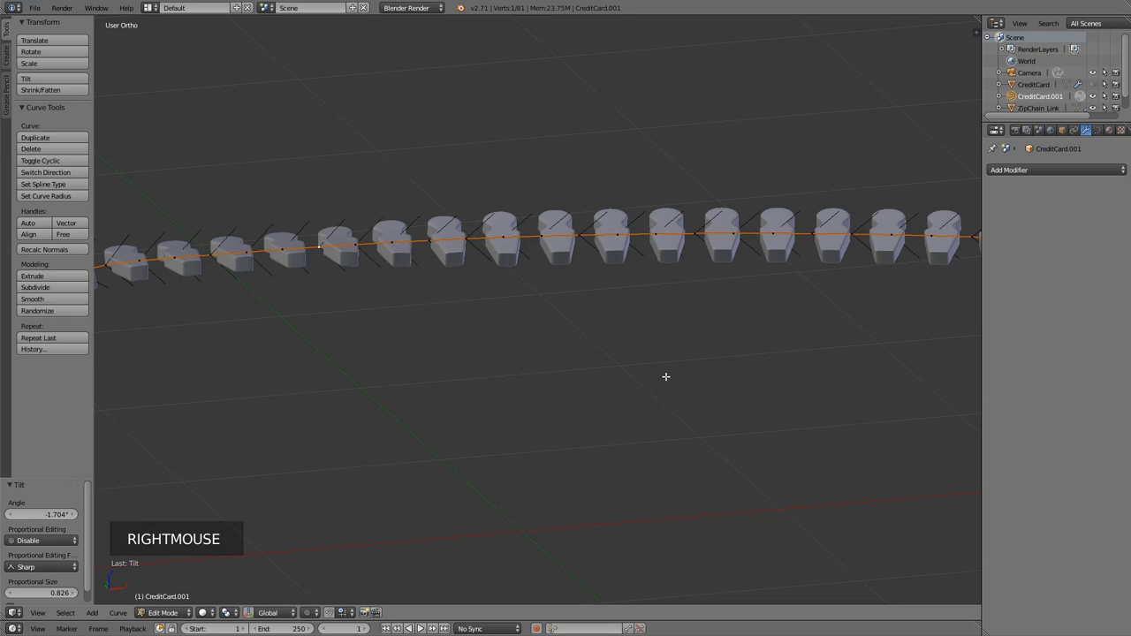
key("ctrl+t")
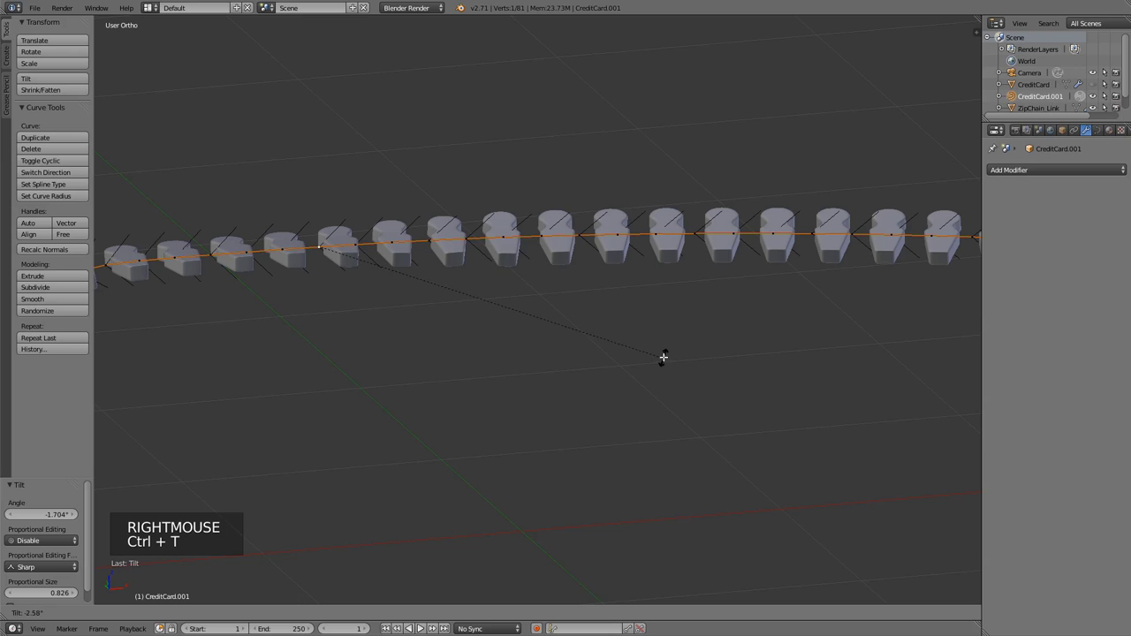
scroll("down", 3)
key("Tab")
Orbit around the zipper chain to inspect tooth orientation at the corners.
middle_click(653, 385)
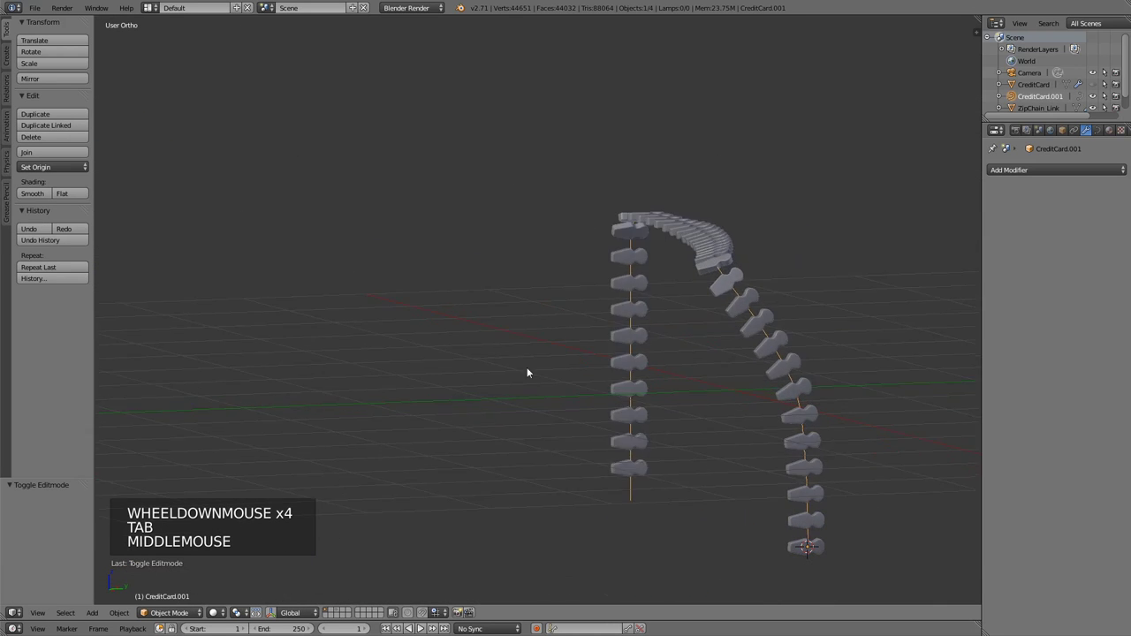
middle_click(436, 389)
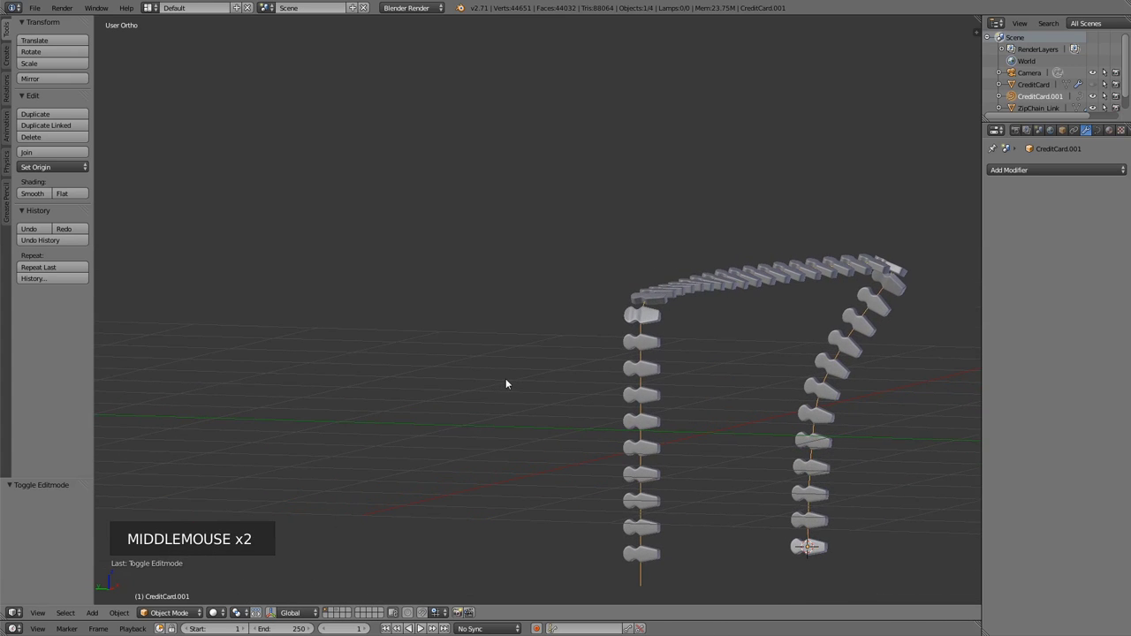
middle_click(624, 391)
middle_click(730, 414)
middle_click(750, 406)
middle_click(774, 407)
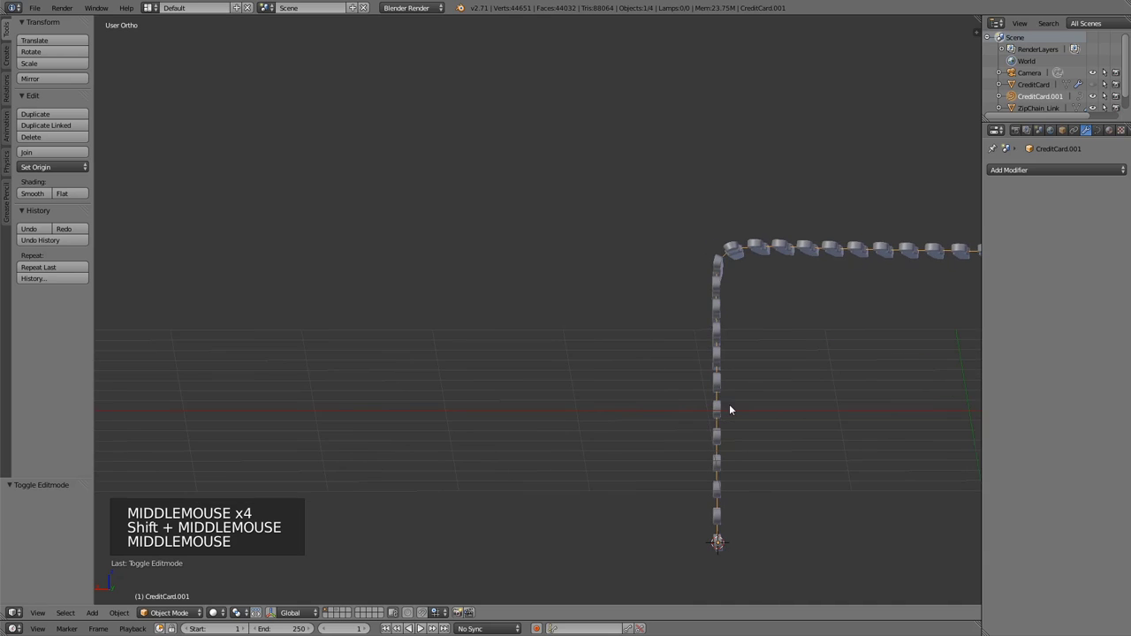
key("KP_3")
Unhide all objects, select ZipChain_Link and frame a single tooth in side view.
key("KP_1")
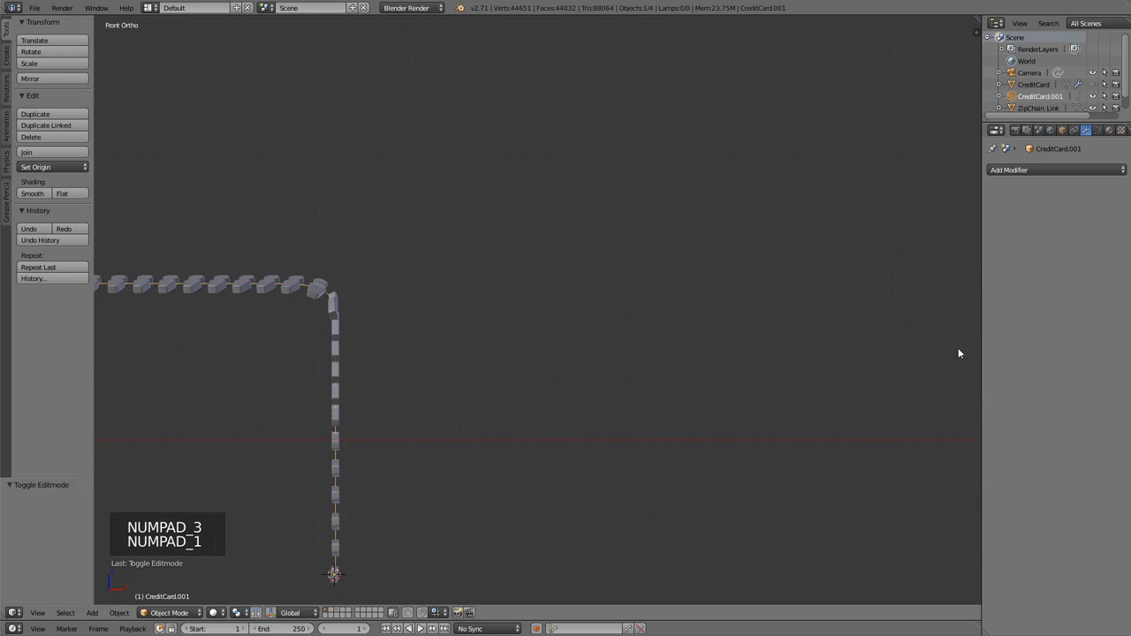
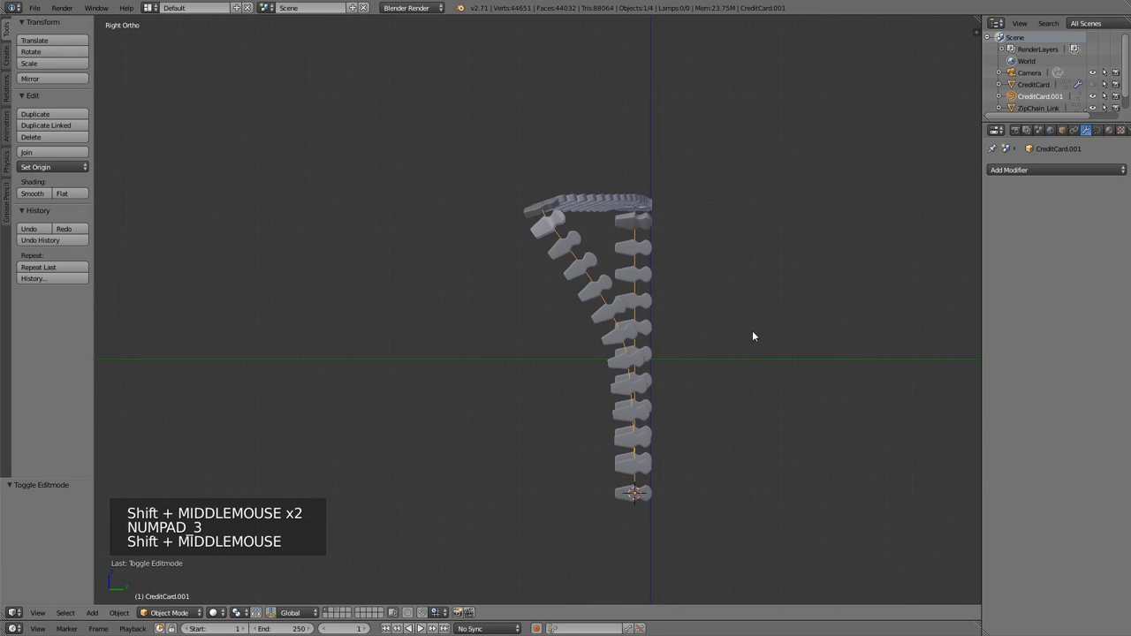
key("alt+h")
scroll("up", 3)
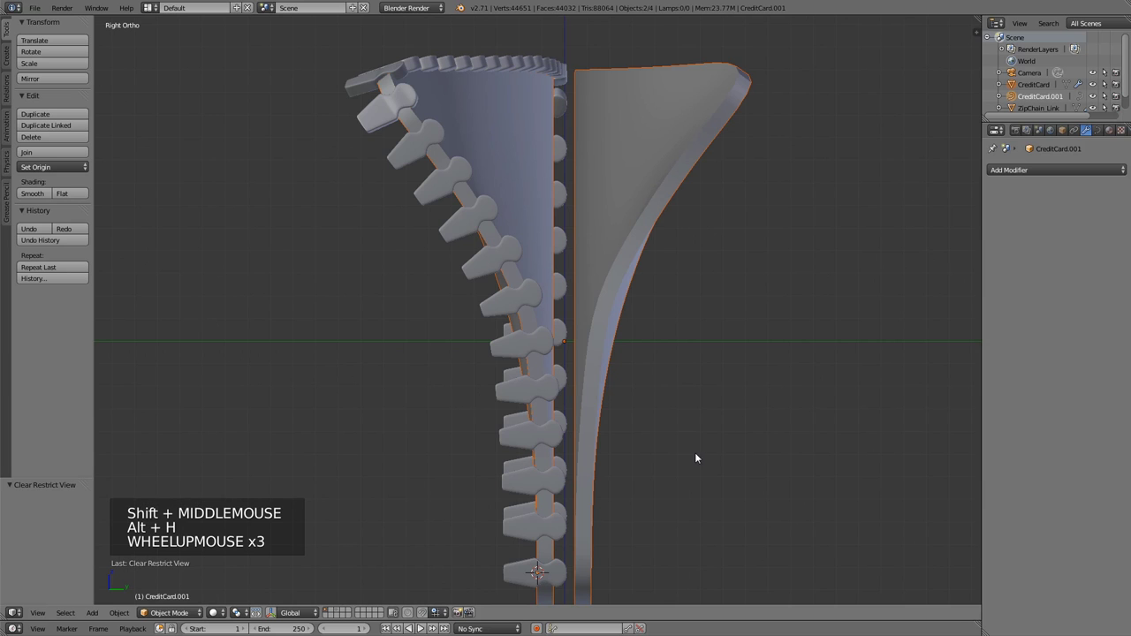
scroll("down", 3)
middle_click(372, 355)
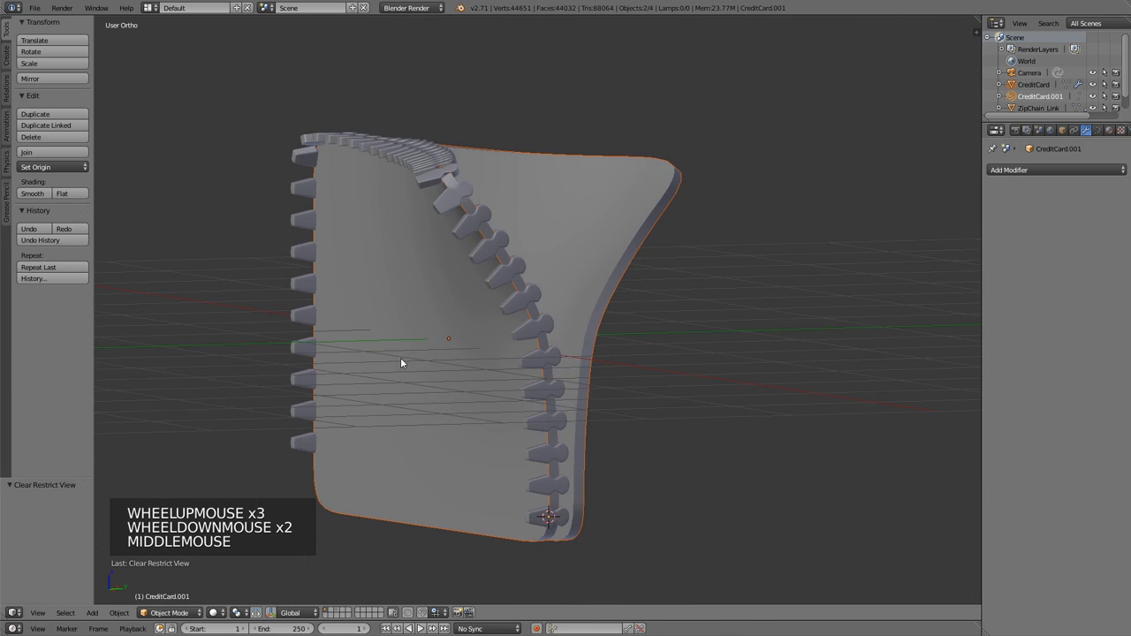
right_click(566, 519)
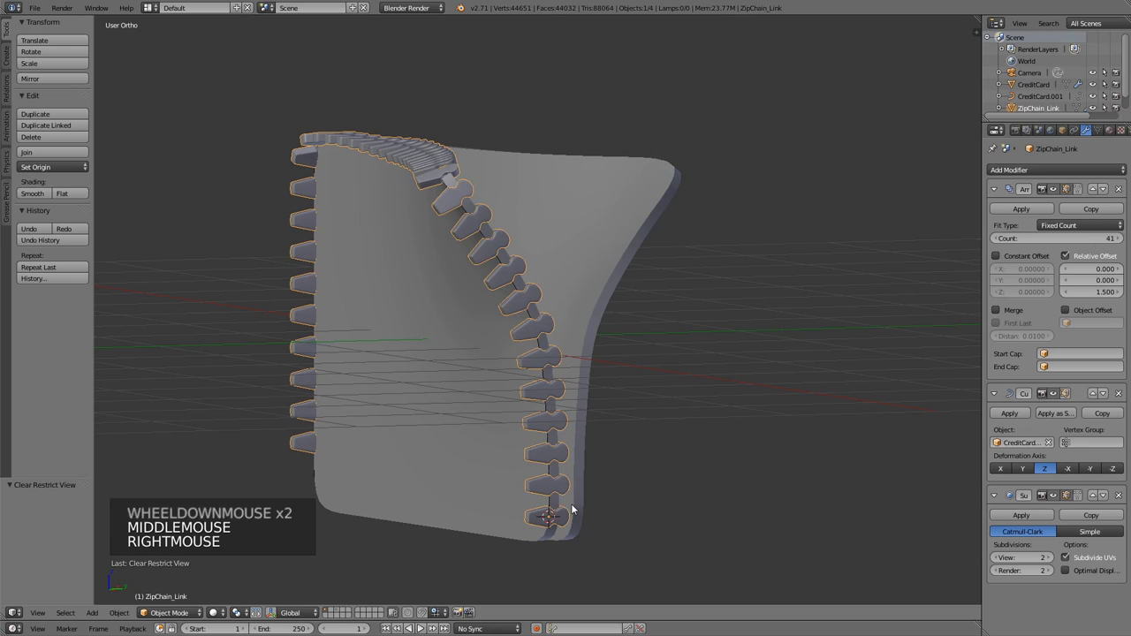
key("KP_3")
scroll("up", 3)
middle_click(564, 465)
scroll("up", 3)
Nudge the base tooth's vertices along Y in Edit Mode, then deselect them.
key("Tab")
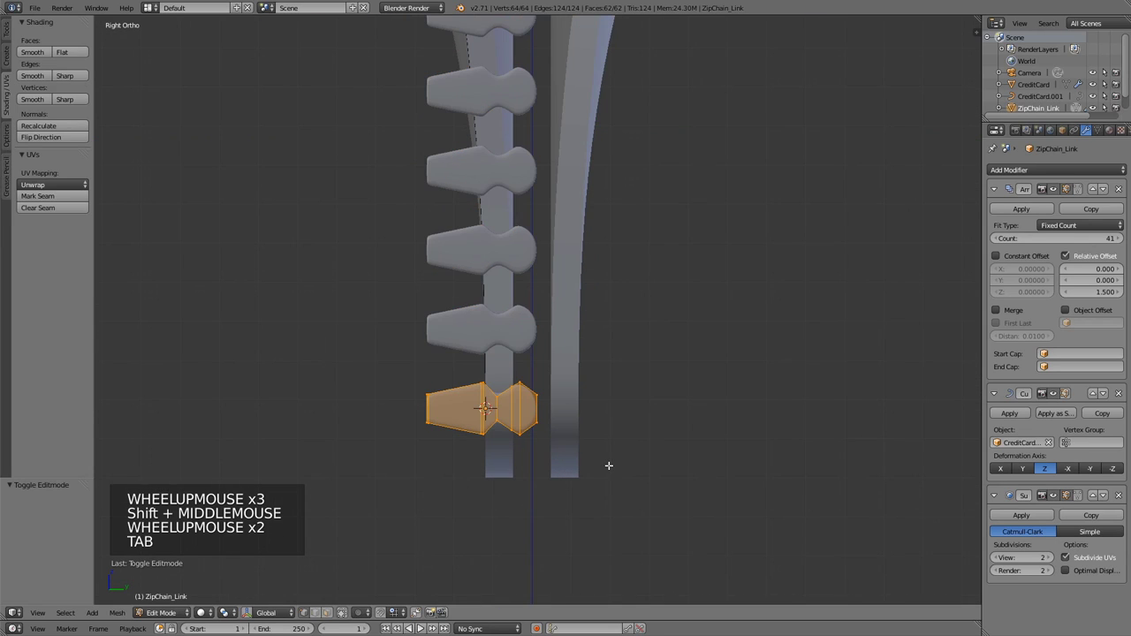
key("g")
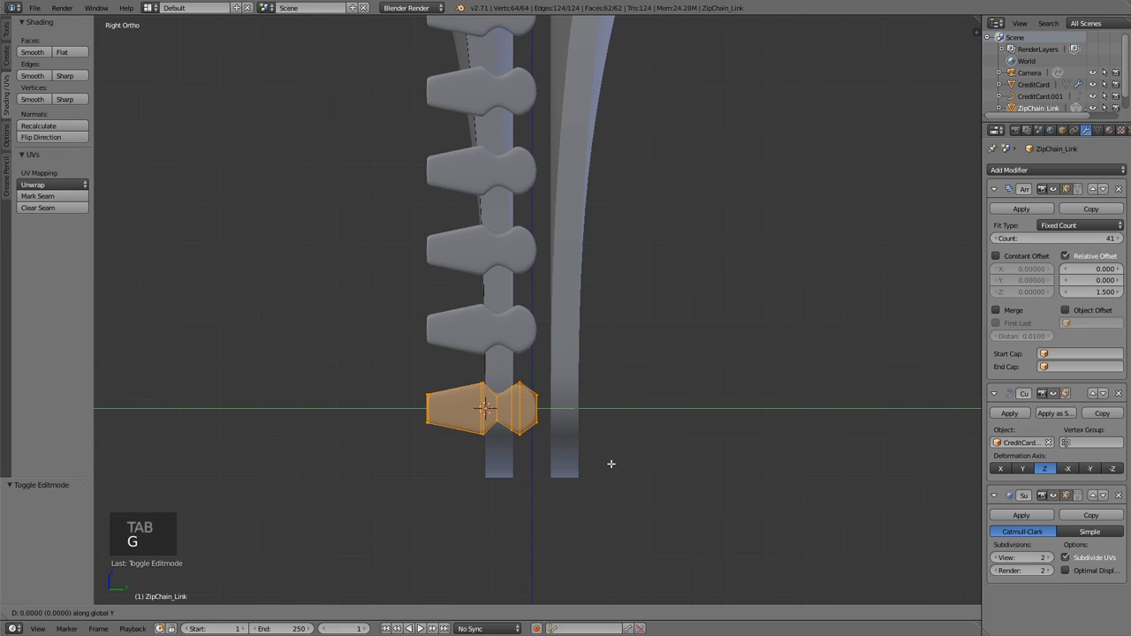
key("s")
scroll("down", 3)
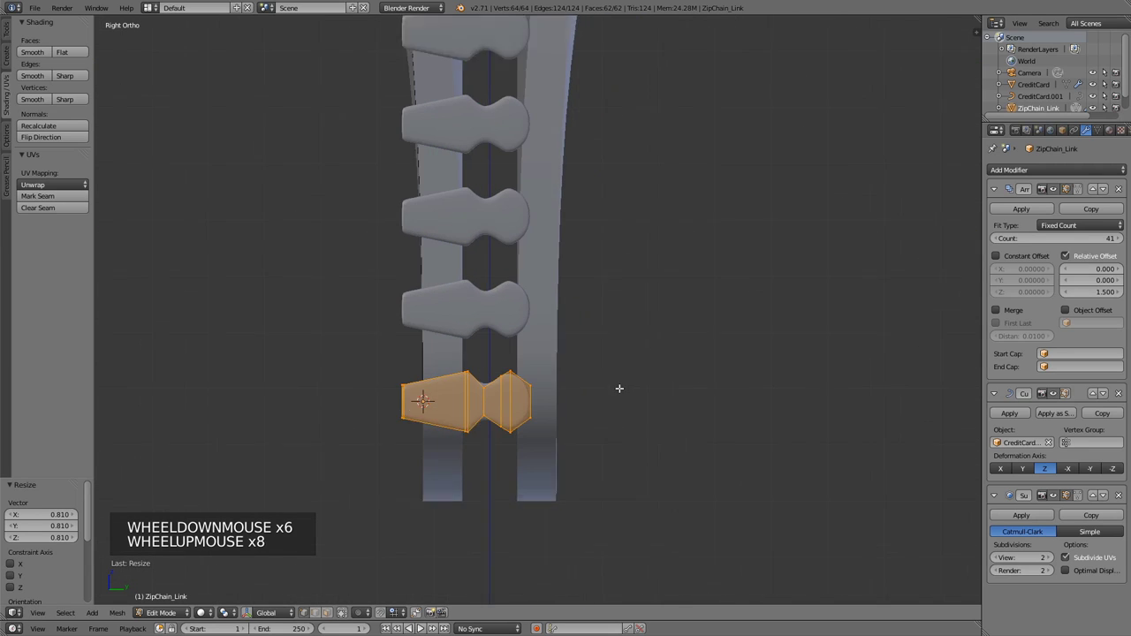
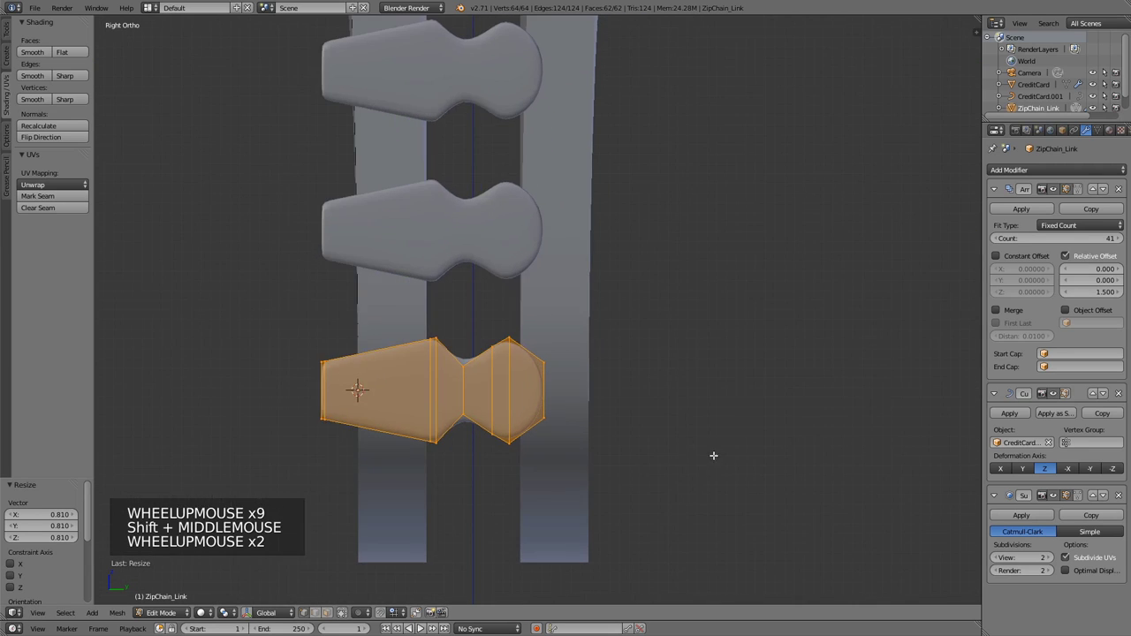
key("g")
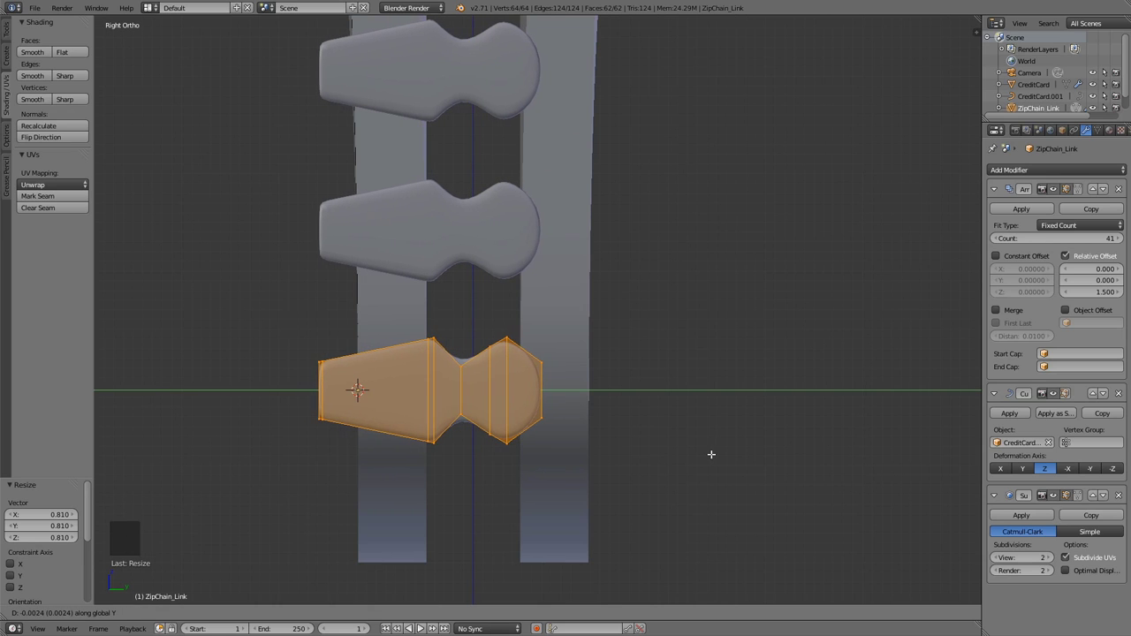
key("Tab")
key("Tab")
key("a")
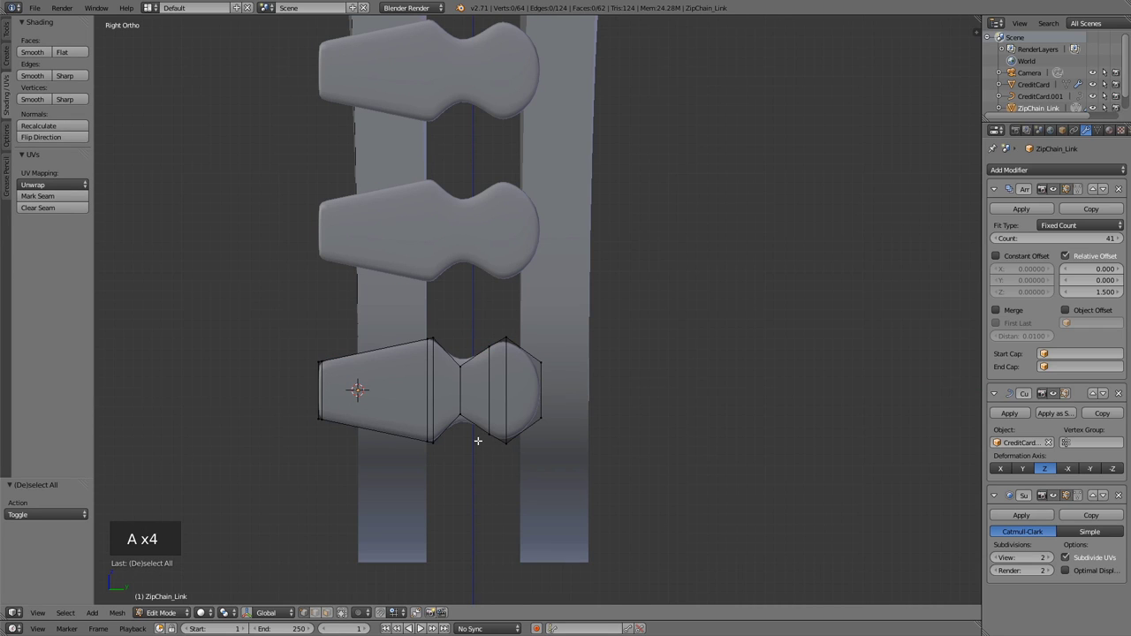
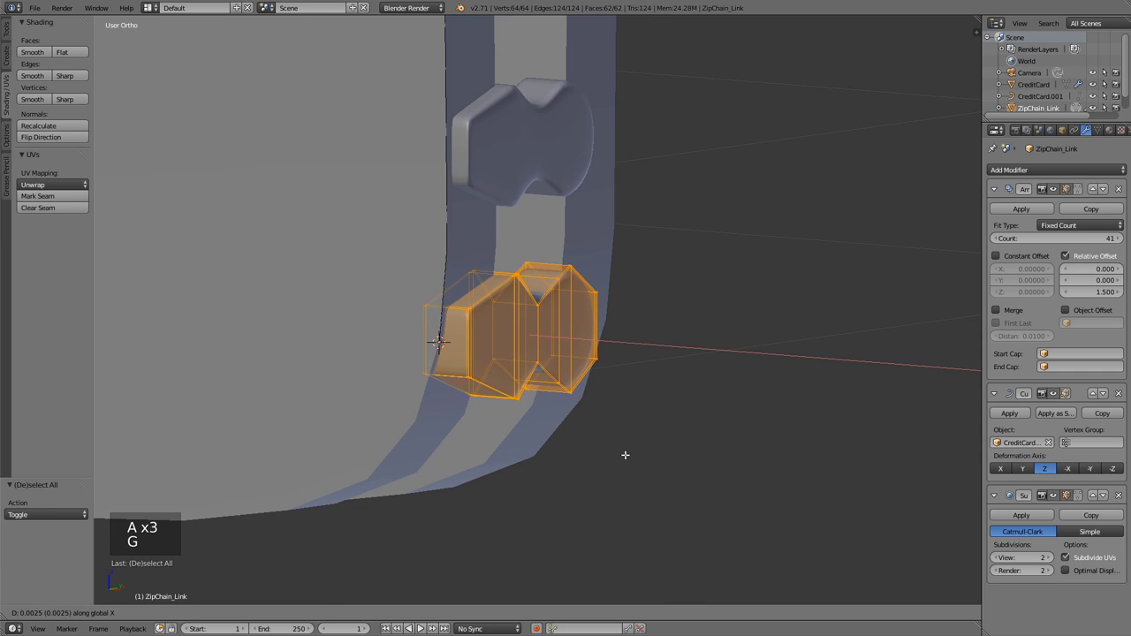
Leave Edit Mode on the tooth and orbit around the repositioned row of zipper teeth.
key("Tab")
scroll("down", 3)
middle_click(651, 375)
scroll("down", 3)
middle_click(661, 261)
scroll("down", 3)
middle_click(482, 248)
scroll("up", 3)
middle_click(674, 380)
scroll("up", 3)
middle_click(676, 420)
scroll("down", 3)
middle_click(642, 342)
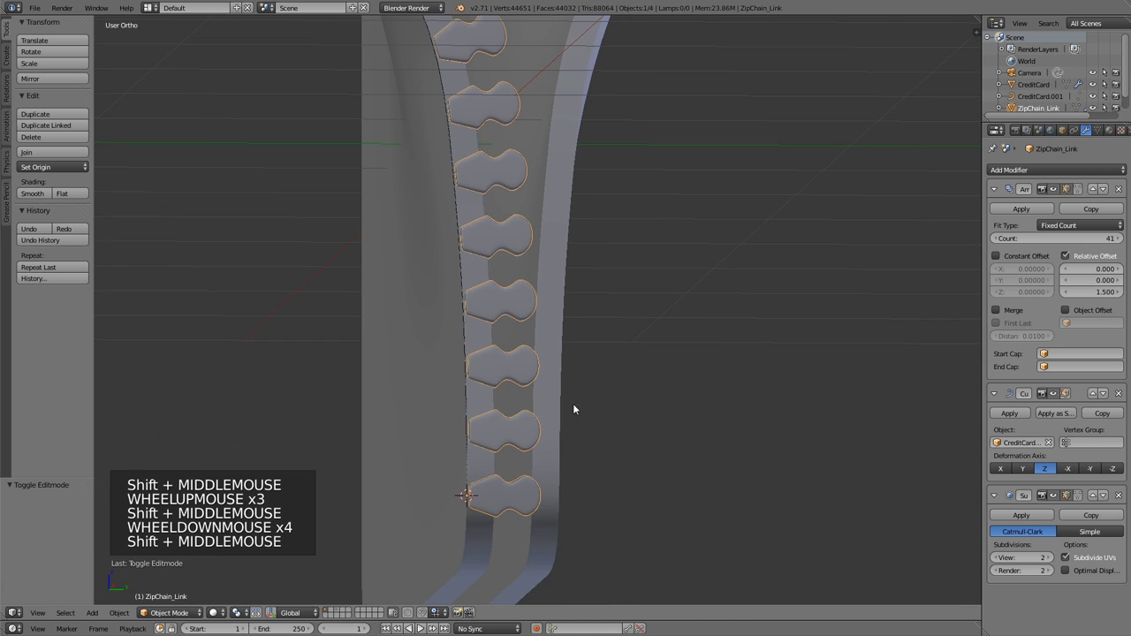
Reselect the ZipChain_Link teeth and frame the whole row in Right Ortho view.
right_click(469, 330)
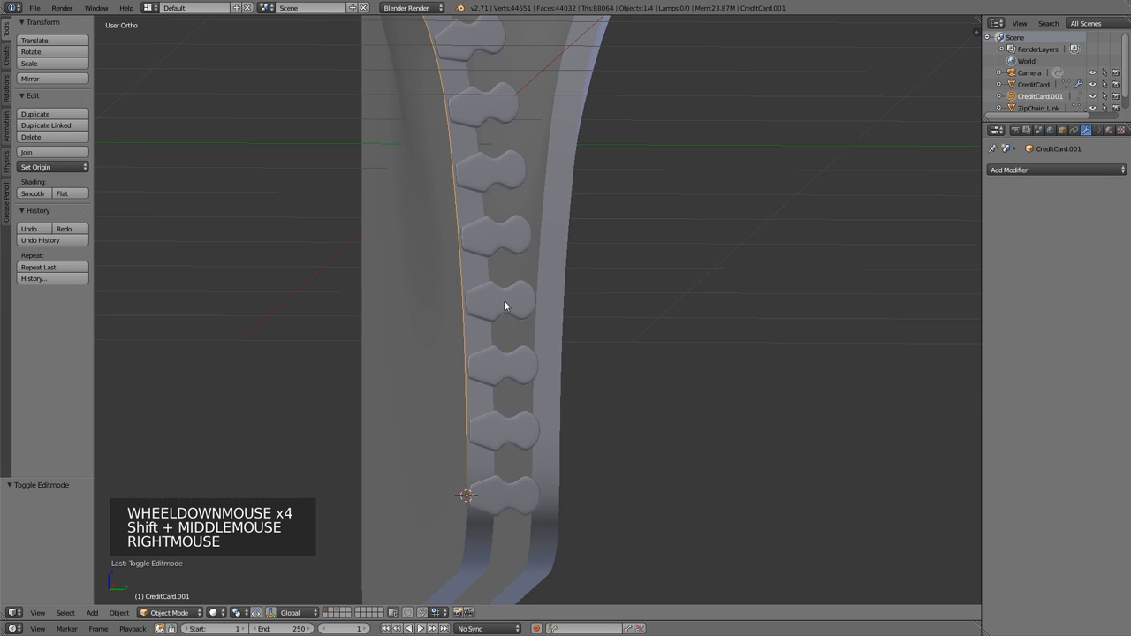
right_click(508, 303)
key("KP_3")
scroll("down", 3)
middle_click(694, 245)
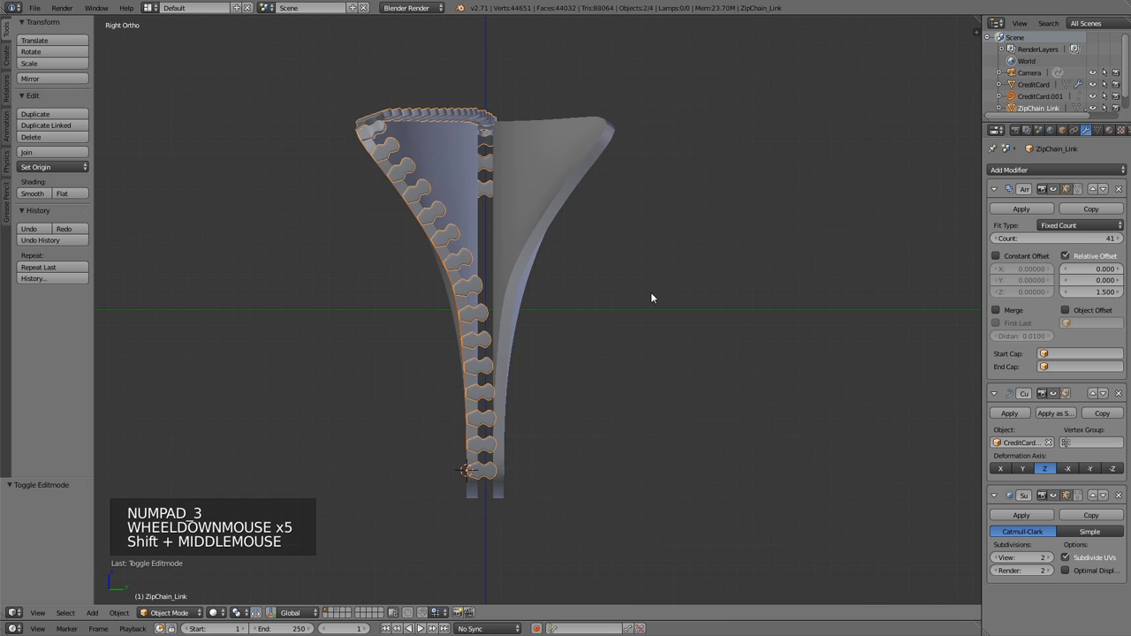
Duplicate ZipChain_Link and mirror the copy with S Y -1 across to the opposite side.
key("shift+d")
key("s")
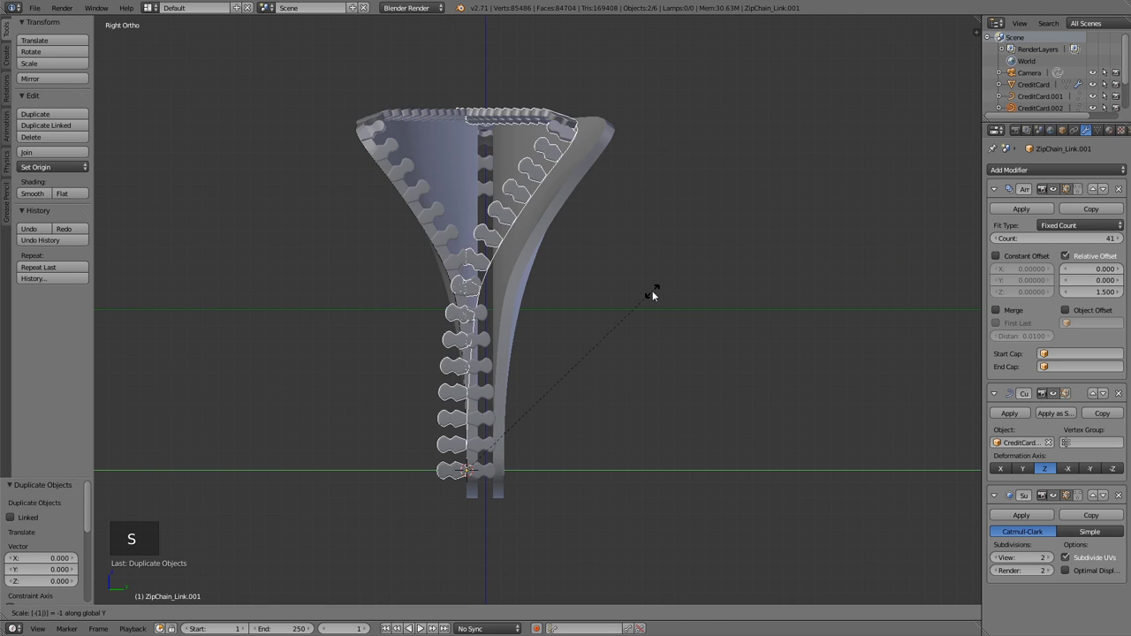
scroll("up", 3)
key("g")
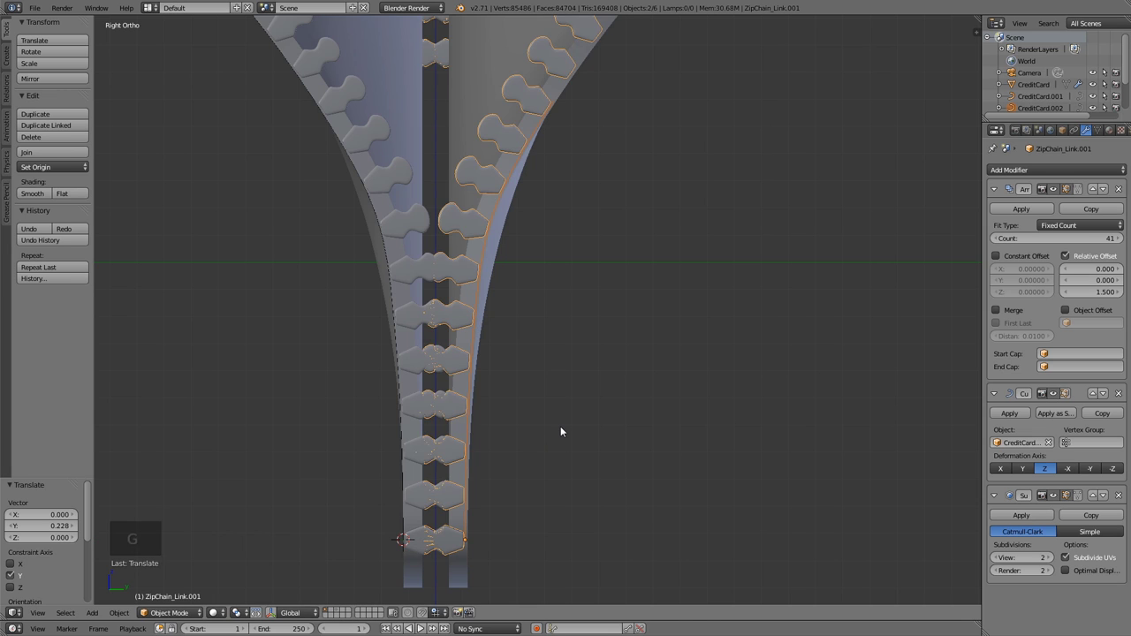
From Top Ortho, move the second row sideways until its teeth interlock with the first.
key("KP_7")
middle_click(452, 432)
scroll("up", 3)
scroll("up", 3)
middle_click(405, 346)
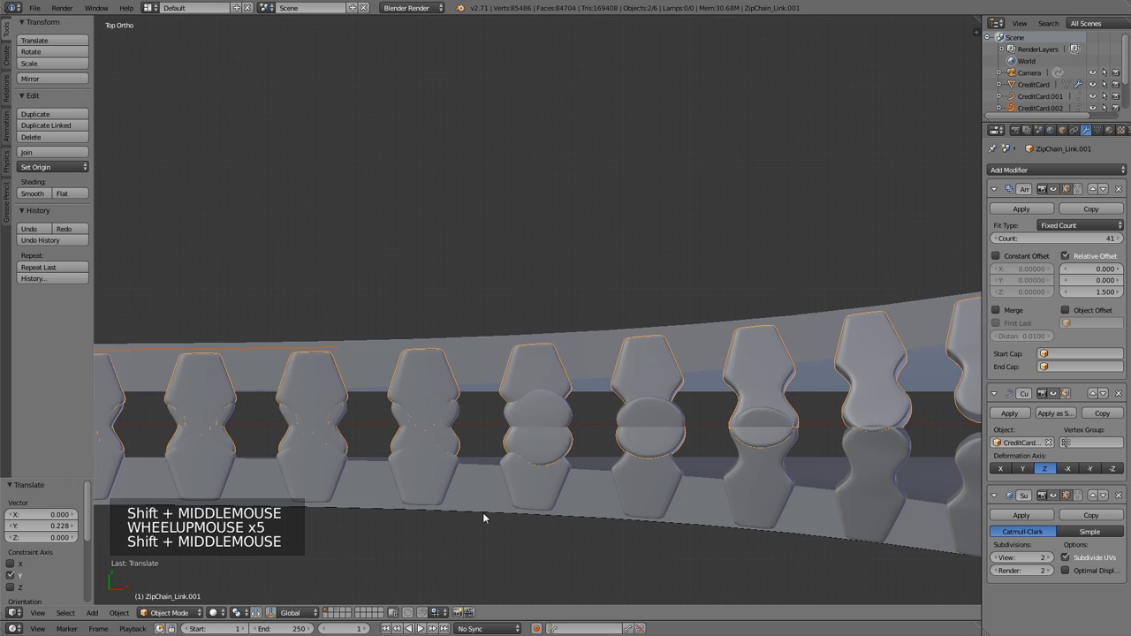
key("g")
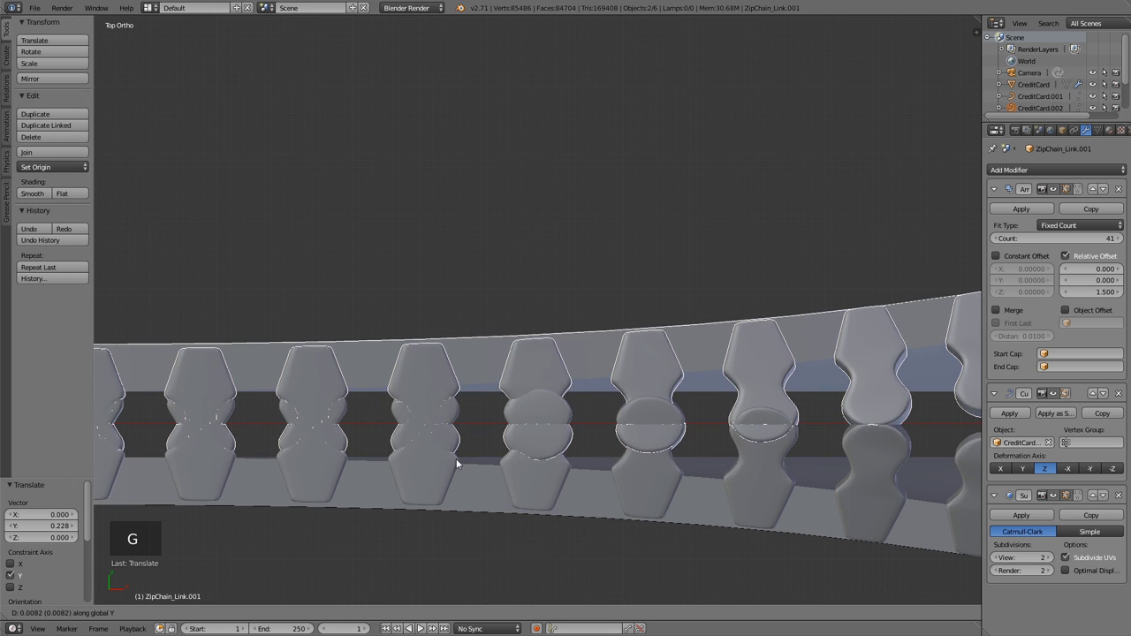
scroll("up", 3)
middle_click(538, 412)
key("g")
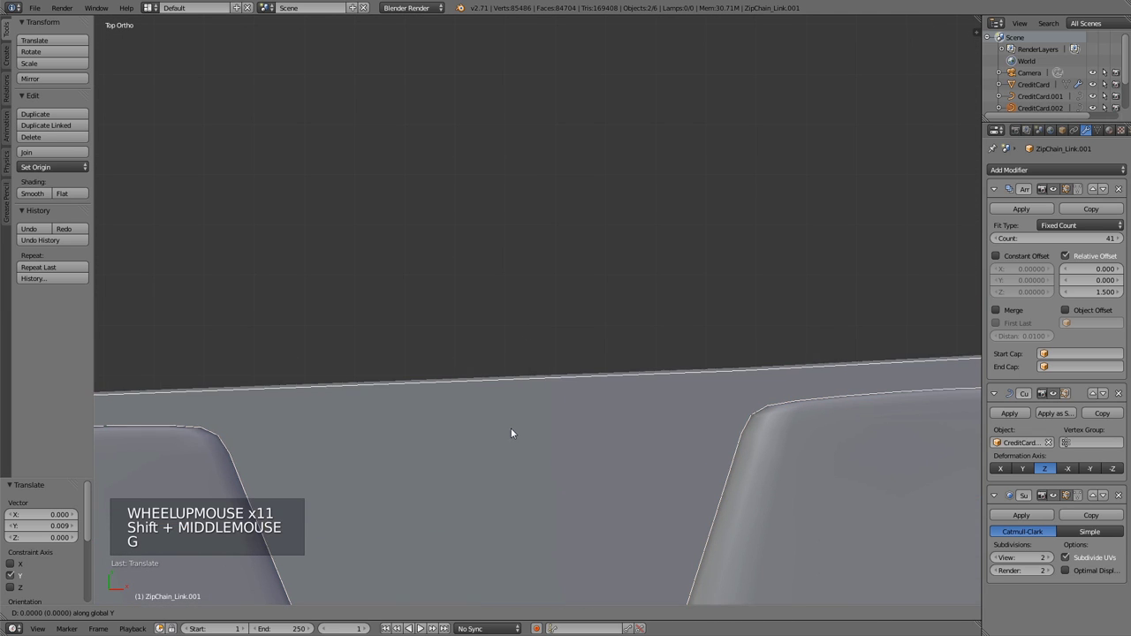
scroll("down", 3)
Check the interlocked rows from Right Ortho and zoom in on the zipper.
key("KP_3")
scroll("down", 3)
scroll("up", 3)
middle_click(547, 404)
scroll("up", 3)
middle_click(624, 392)
scroll("up", 3)
scroll("up", 3)
In Edit Mode on ZipChain_Link.001, offset the tooth along Z and X so the rows mesh evenly.
key("Tab")
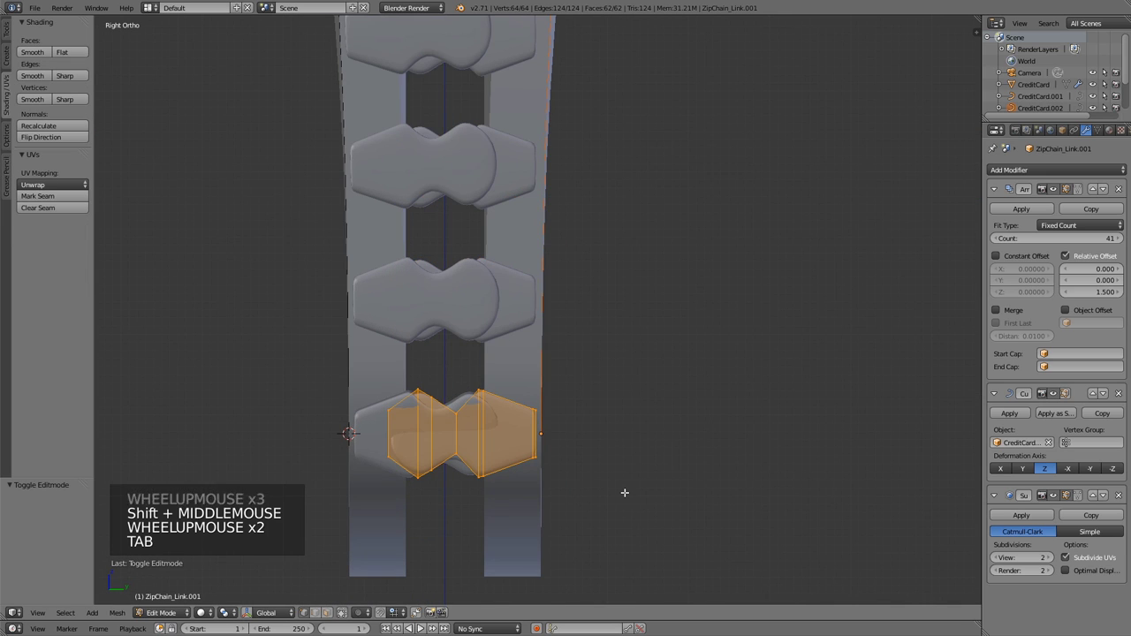
key("g")
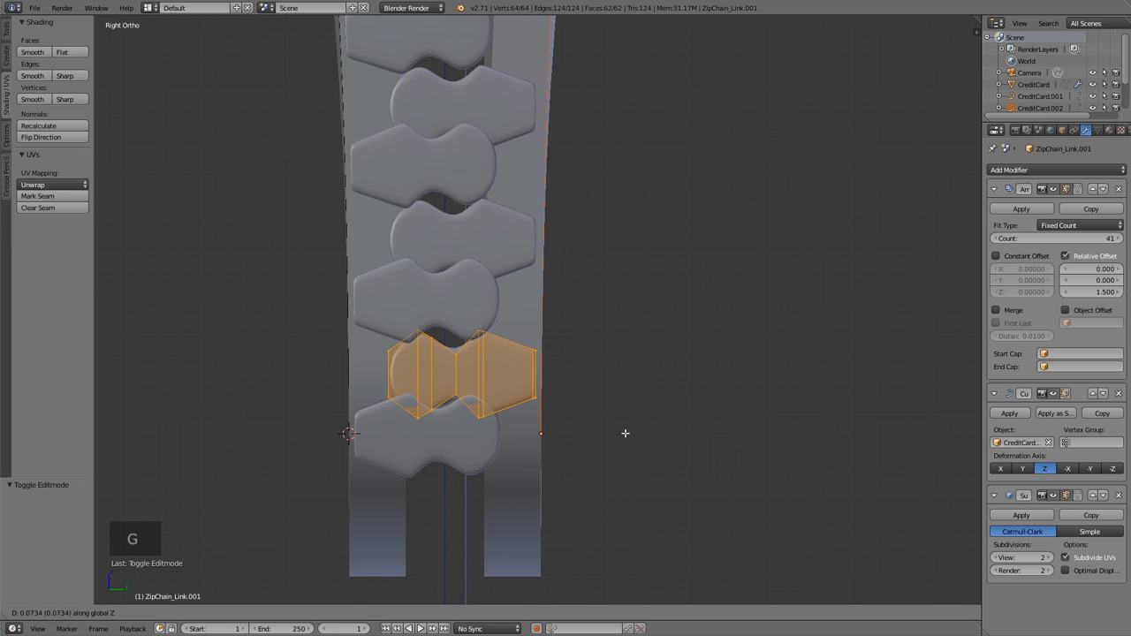
key("Tab")
key("Tab")
key("g")
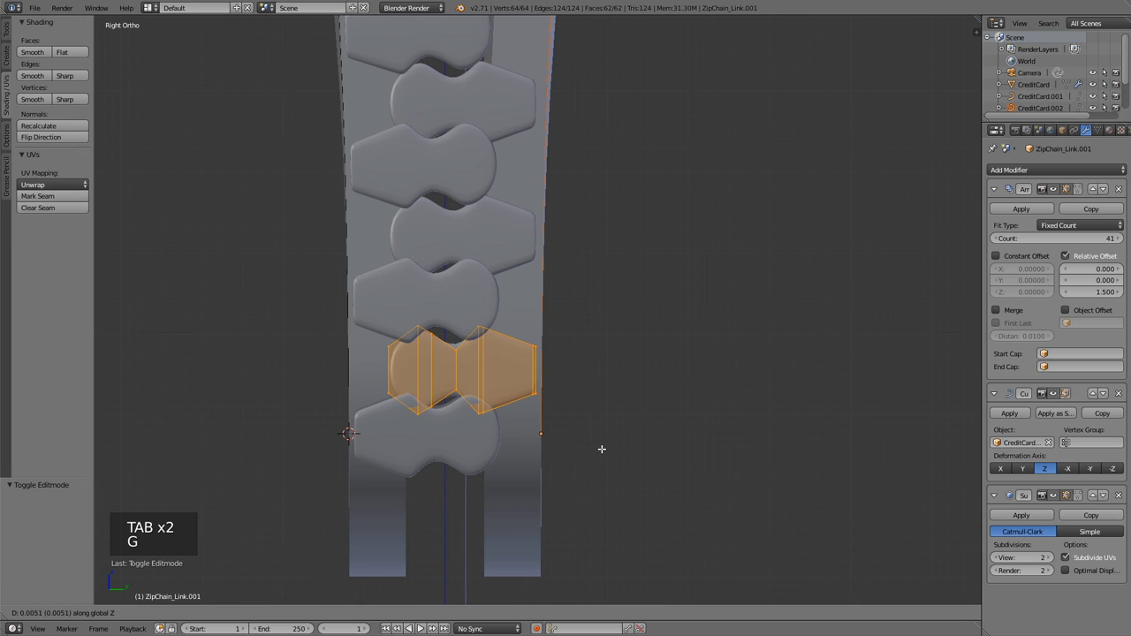
key("g")
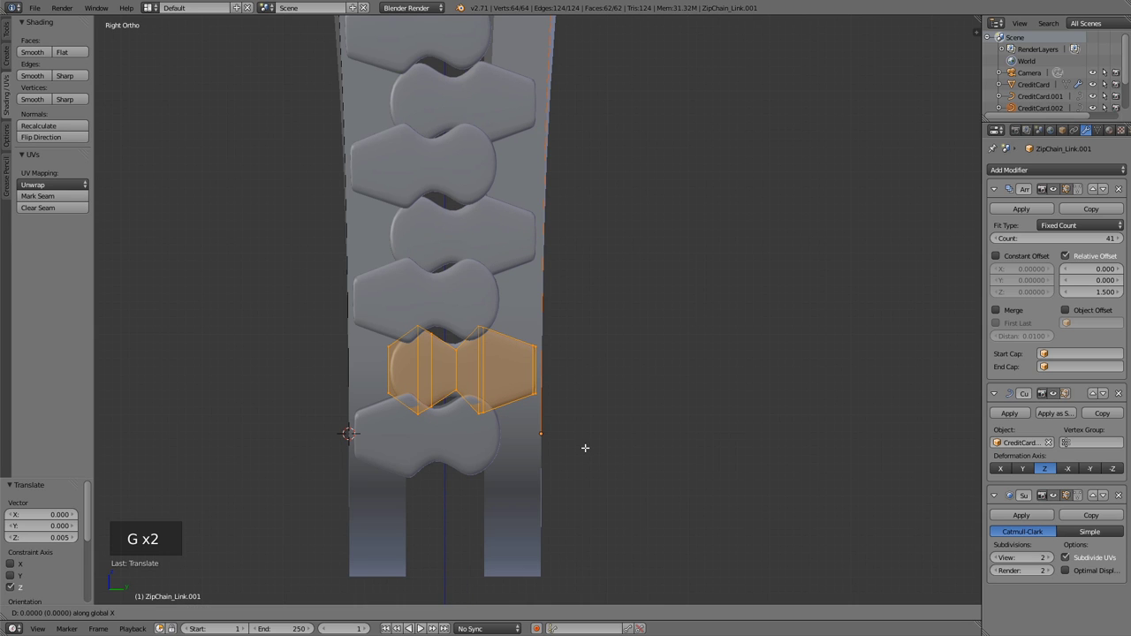
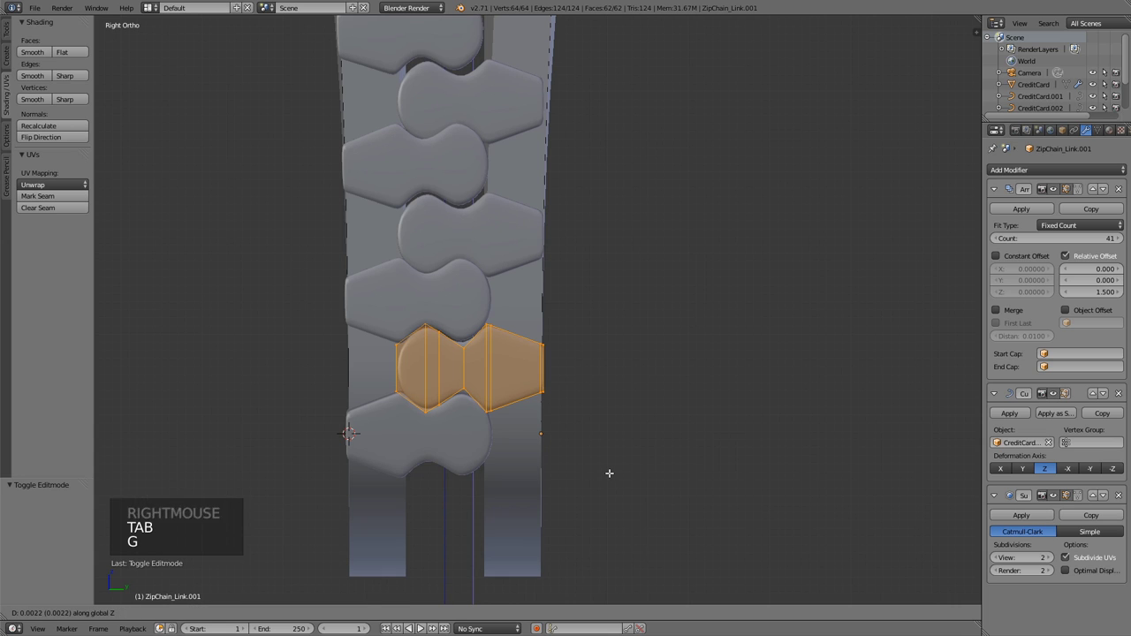
key("Tab")
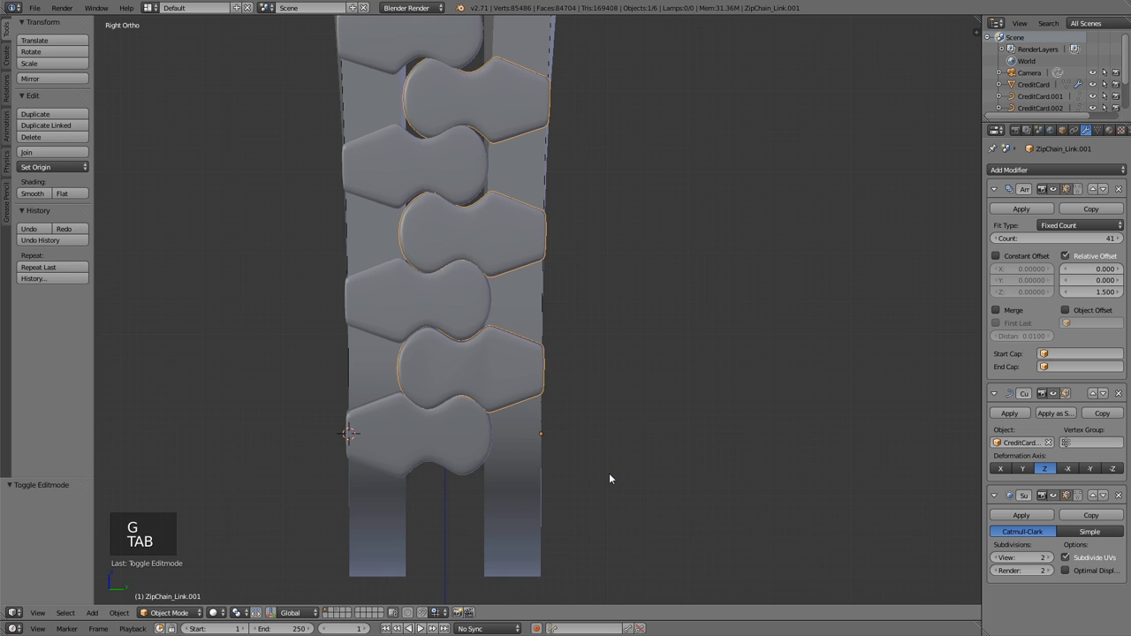
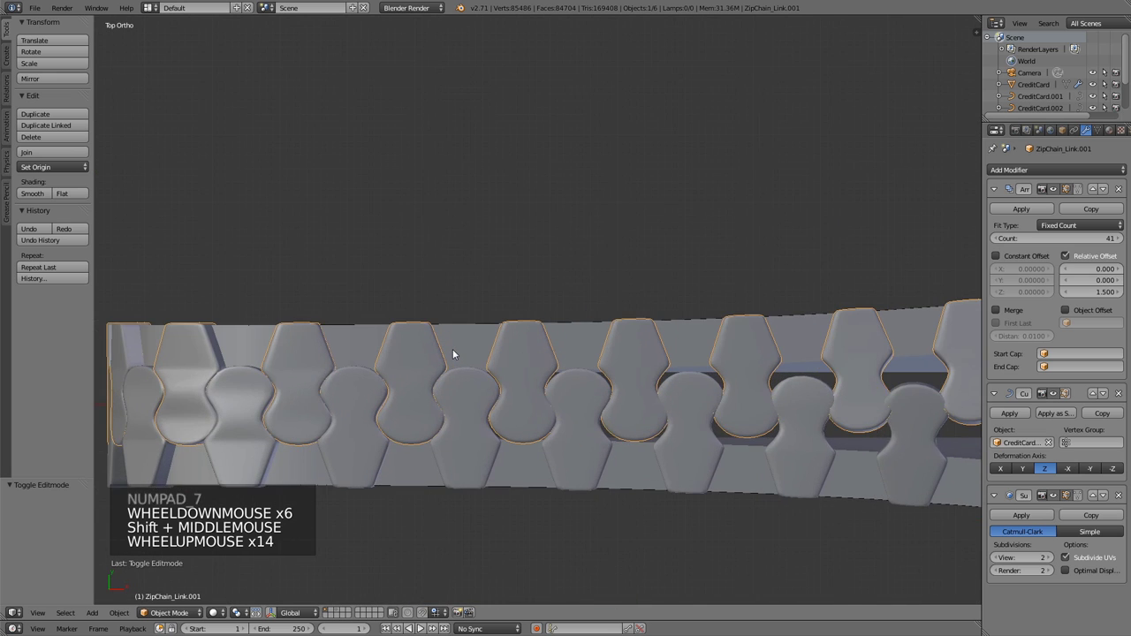
Orbit to the wallet's curved corner and select the first row of zipper teeth.
scroll("down", 3)
middle_click(425, 408)
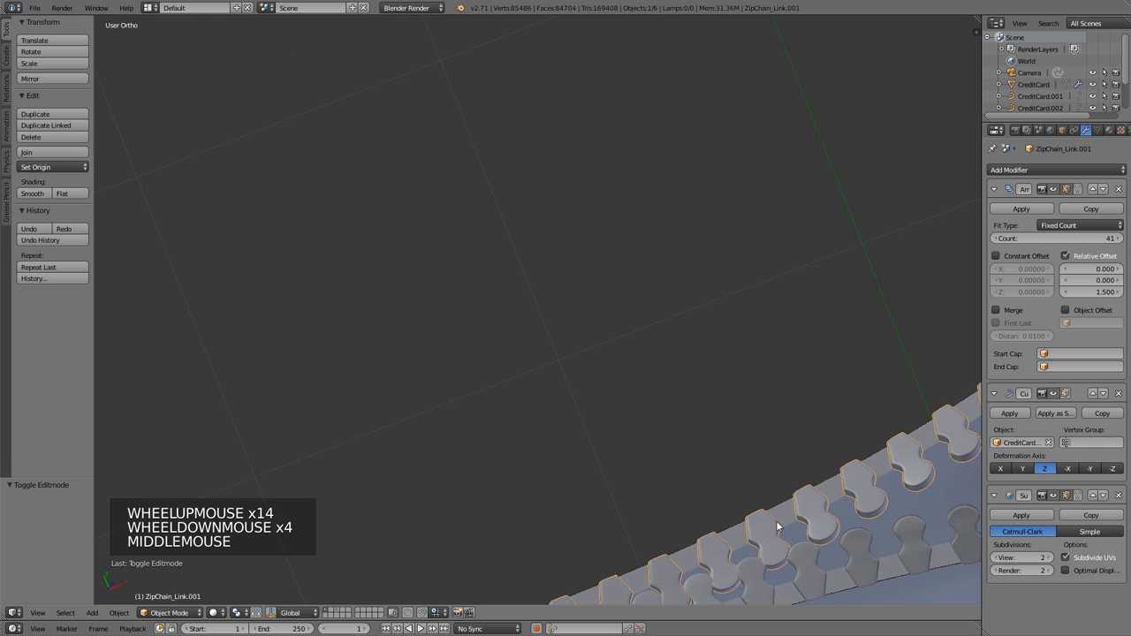
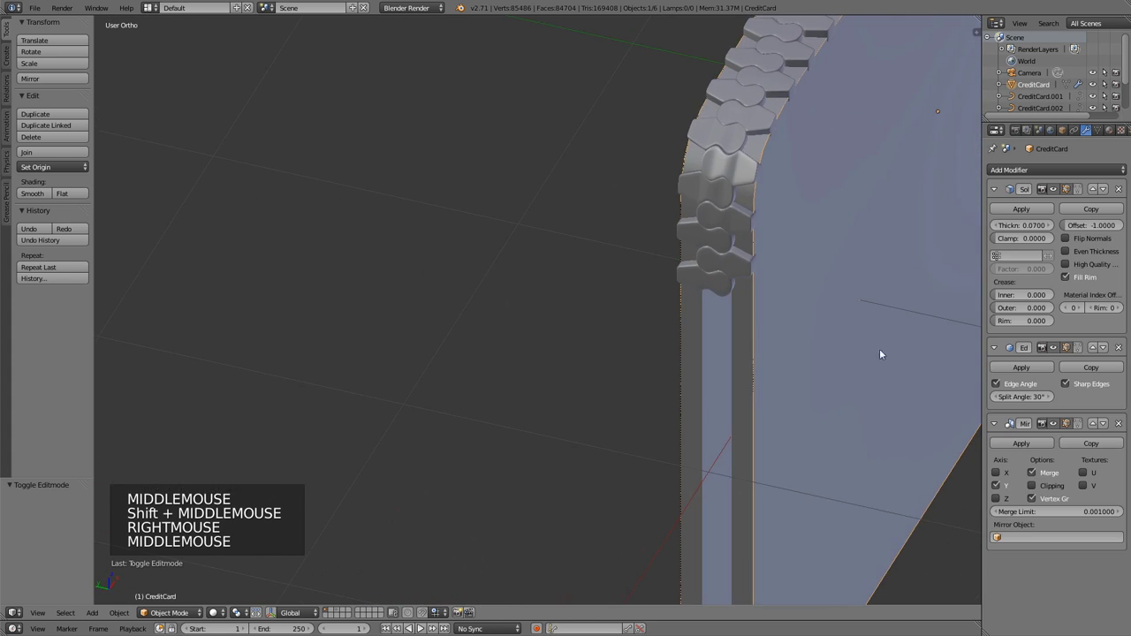
middle_click(889, 337)
right_click(654, 323)
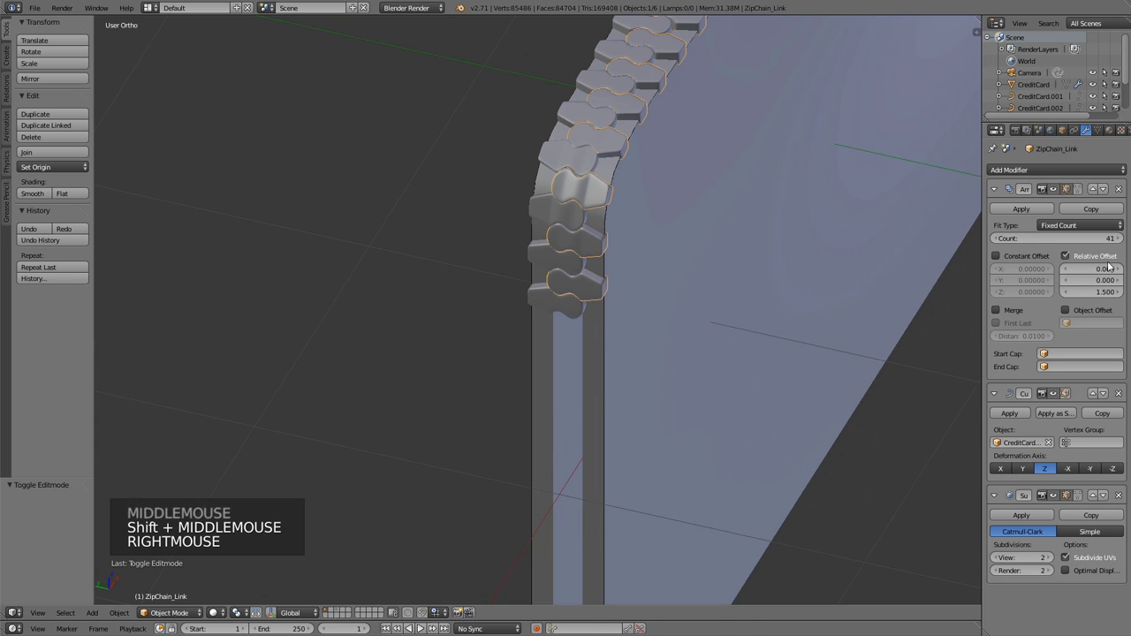
middle_click(788, 385)
scroll("down", 3)
Raise ZipChain_Link's Array modifier Count from 41 to 52 teeth.
left_click(1121, 241)
double_click(1121, 240)
left_click(1121, 240)
left_click(1121, 240)
double_click(1121, 241)
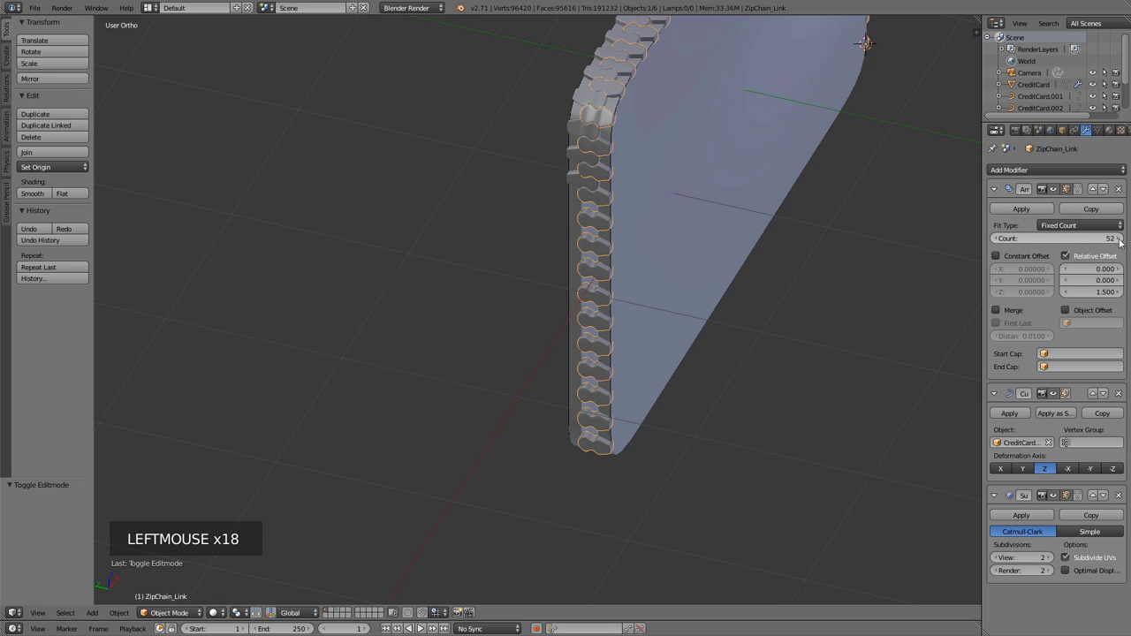
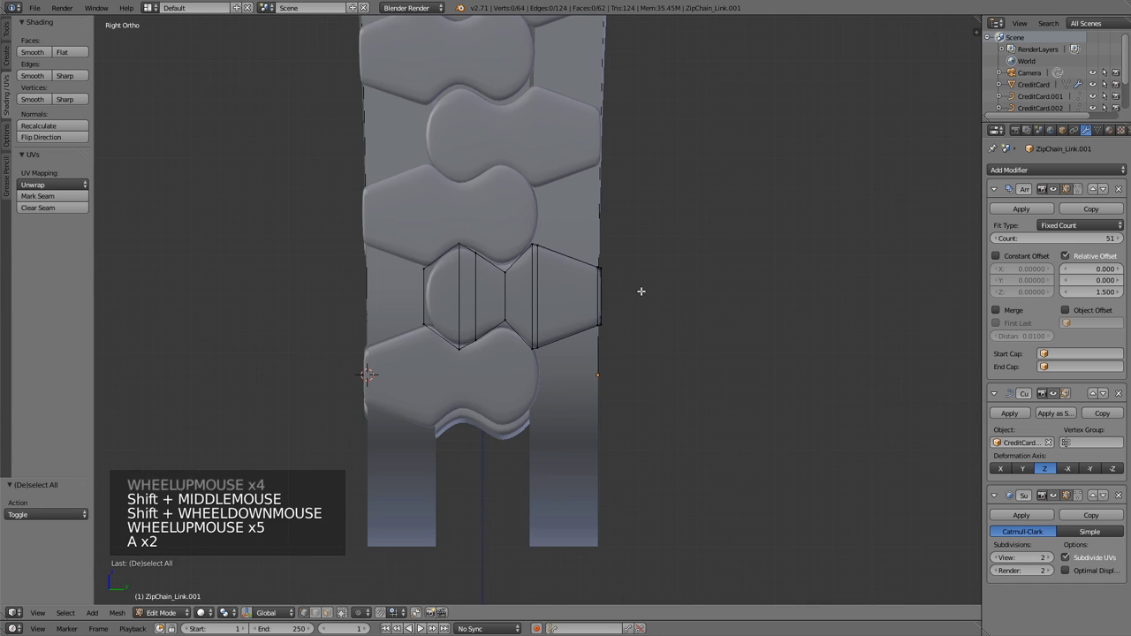
Nudge each row's tooth end edge along Y so the zipper ends interlock, then leave Edit Mode.
key("b")
key("g")
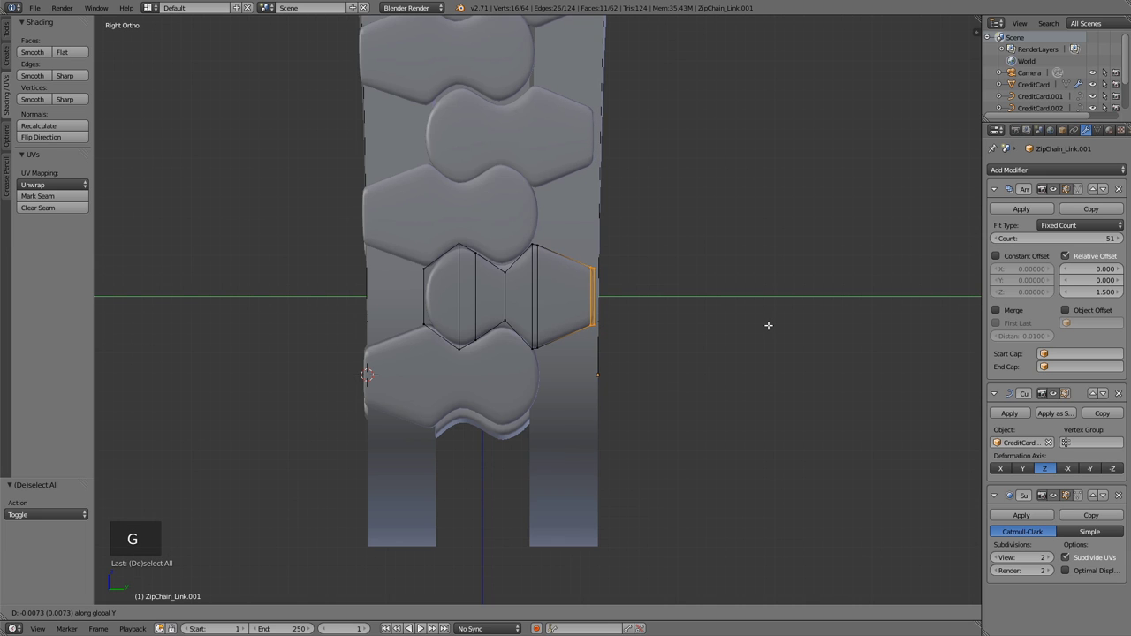
key("Tab")
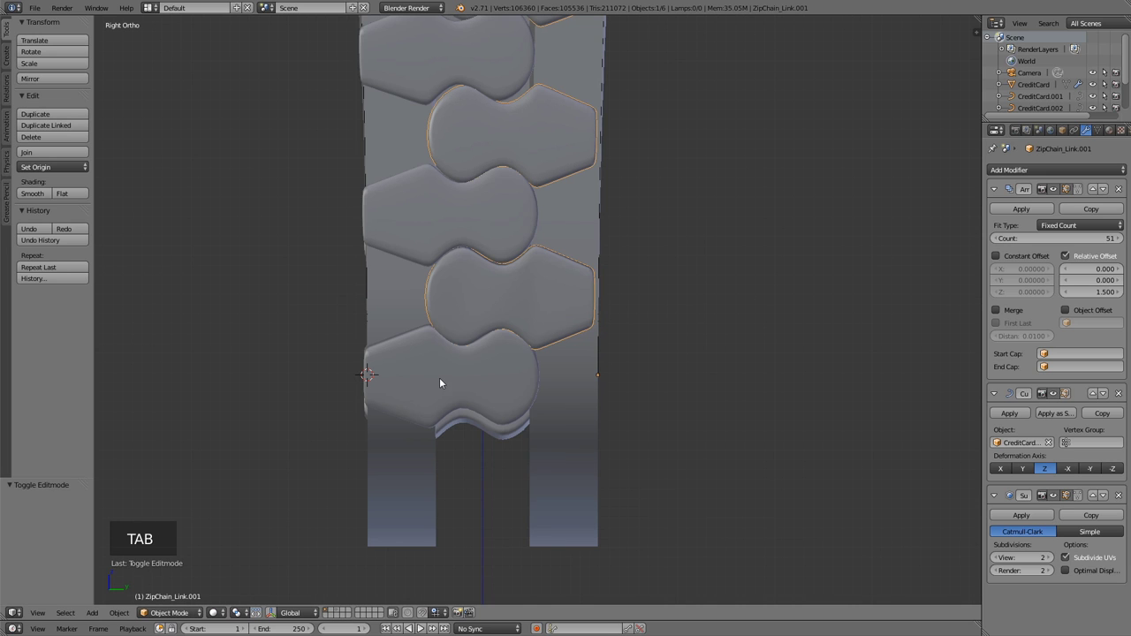
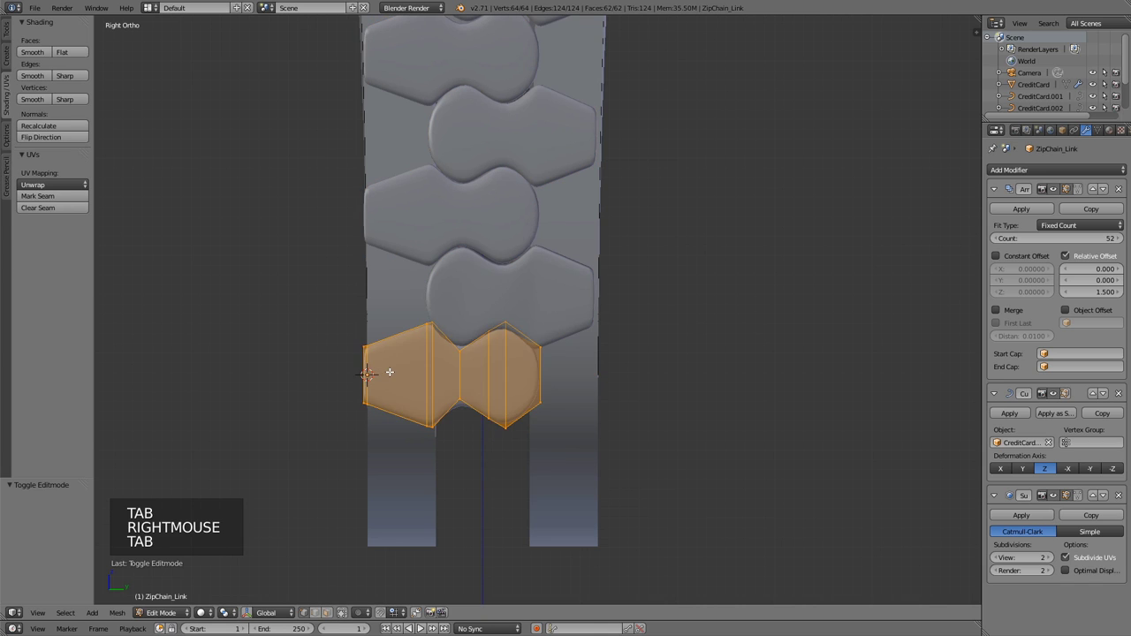
key("a")
key("b")
key("g")
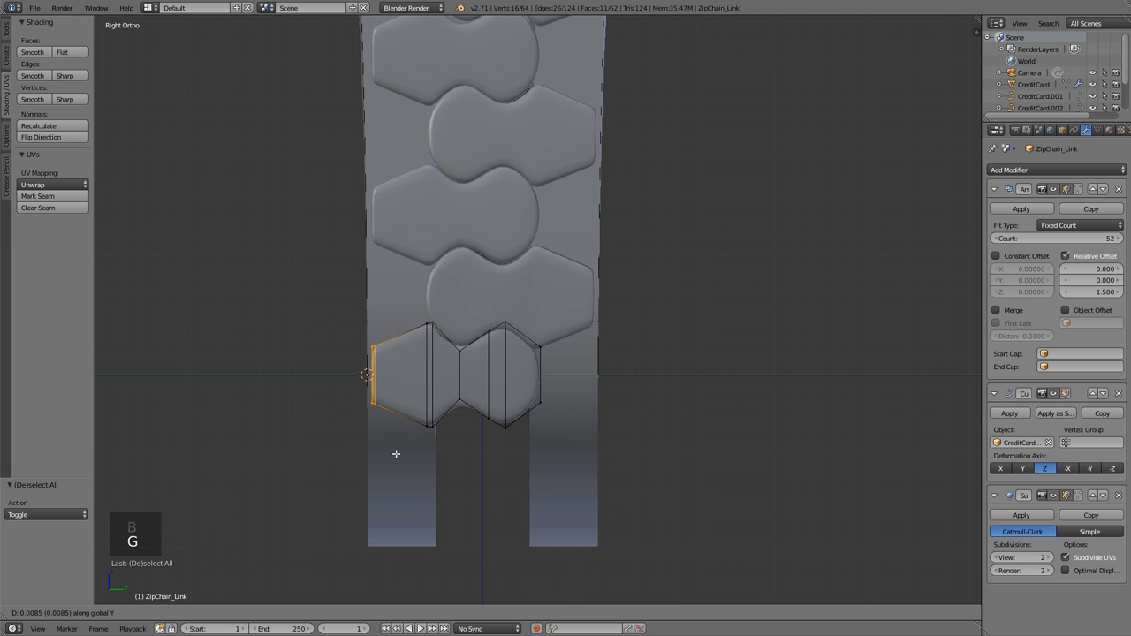
key("Tab")
Orbit out to view the zipper running around the whole wallet.
scroll("down", 3)
middle_click(452, 272)
scroll("down", 3)
middle_click(387, 281)
middle_click(365, 272)
middle_click(453, 294)
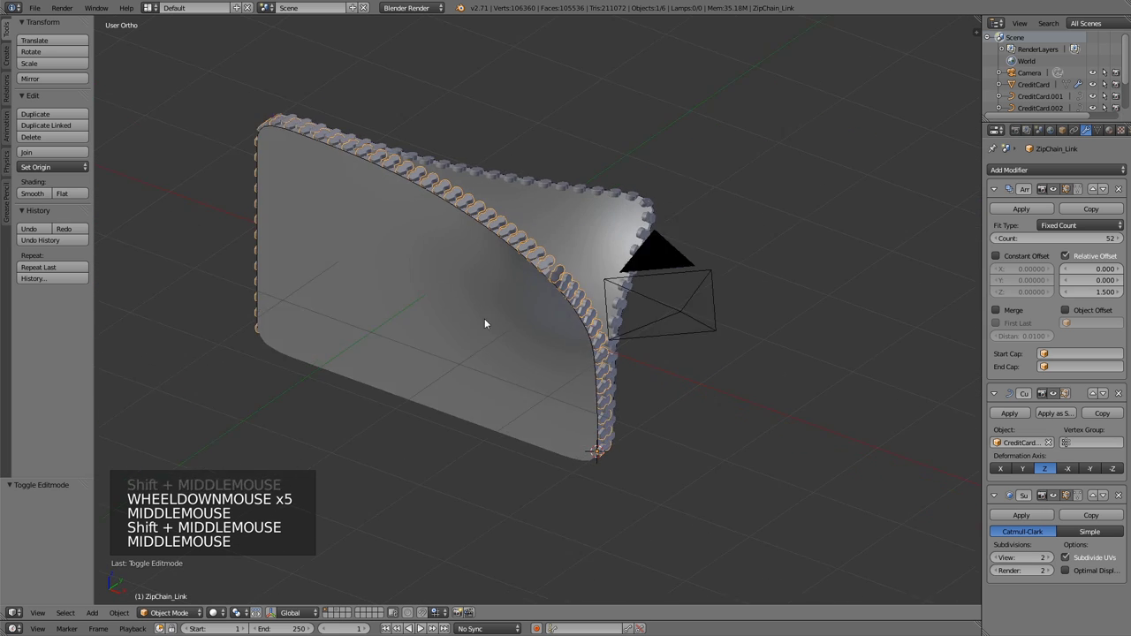
key("KP_0")
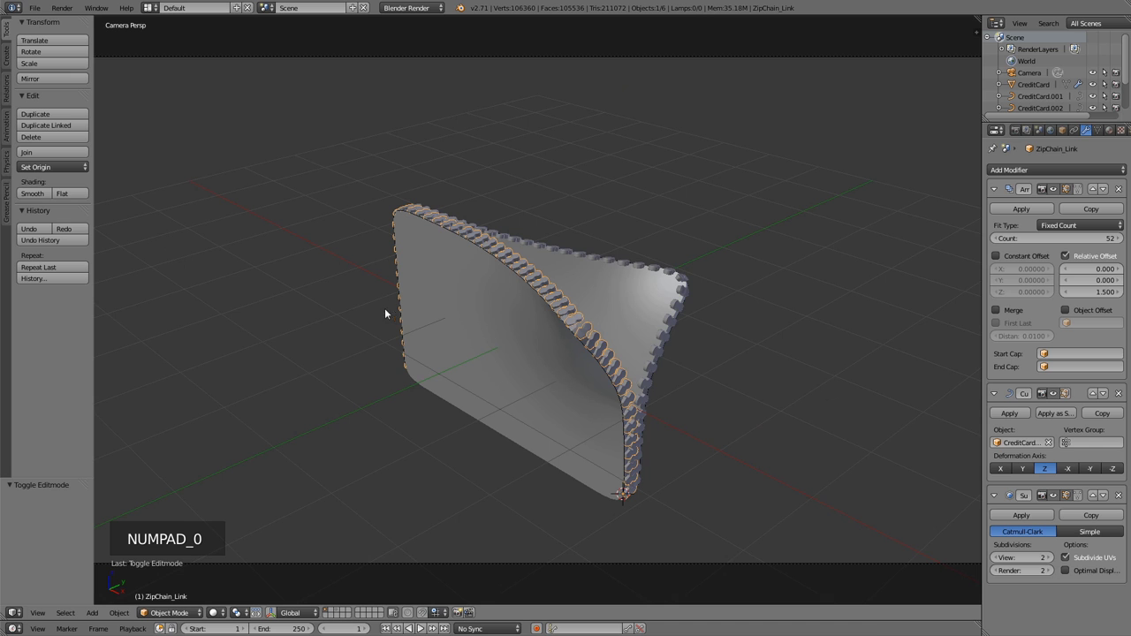
middle_click(392, 301)
scroll("down", 3)
scroll("up", 3)
scroll("down", 3)
middle_click(689, 346)
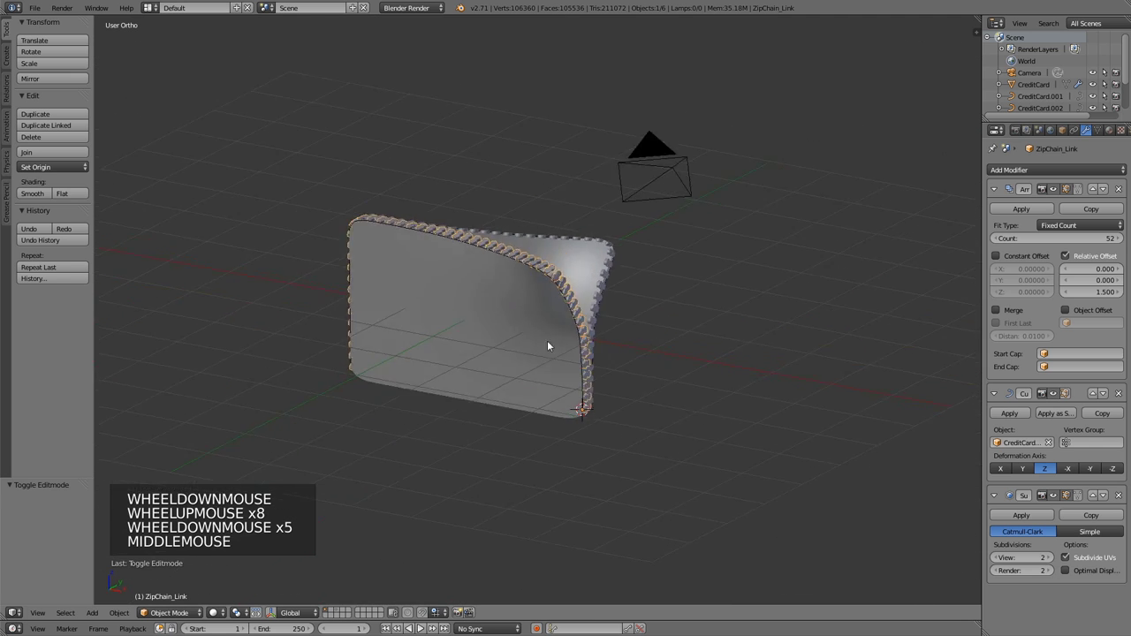
middle_click(626, 323)
scroll("up", 3)
key("KP_0")
scroll("down", 3)
scroll("up", 3)
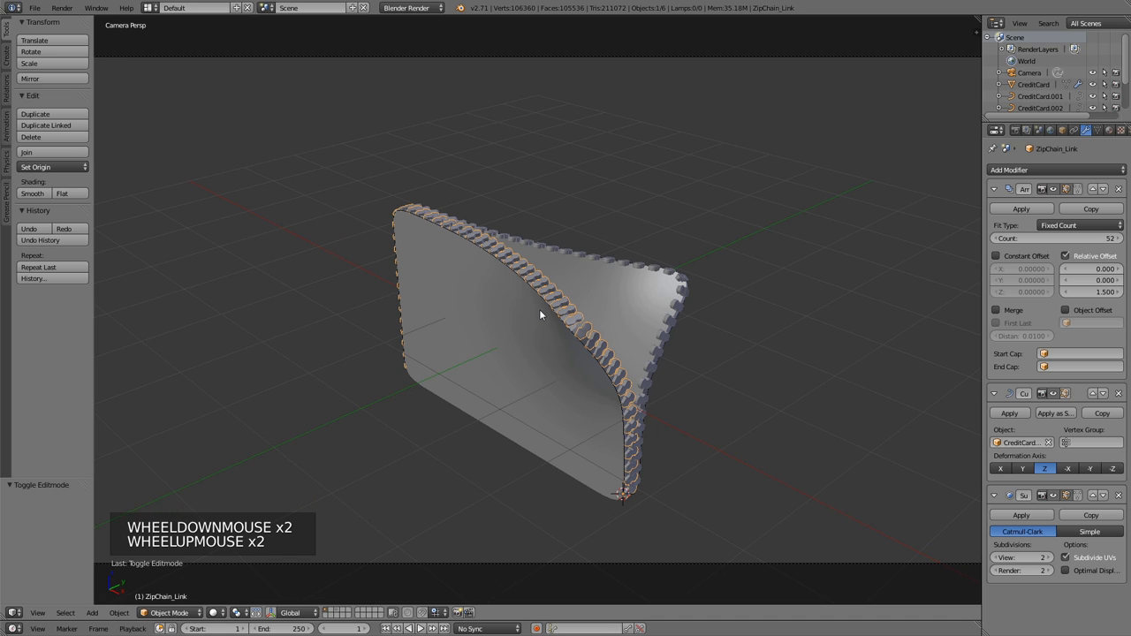
key("ctrl+s")
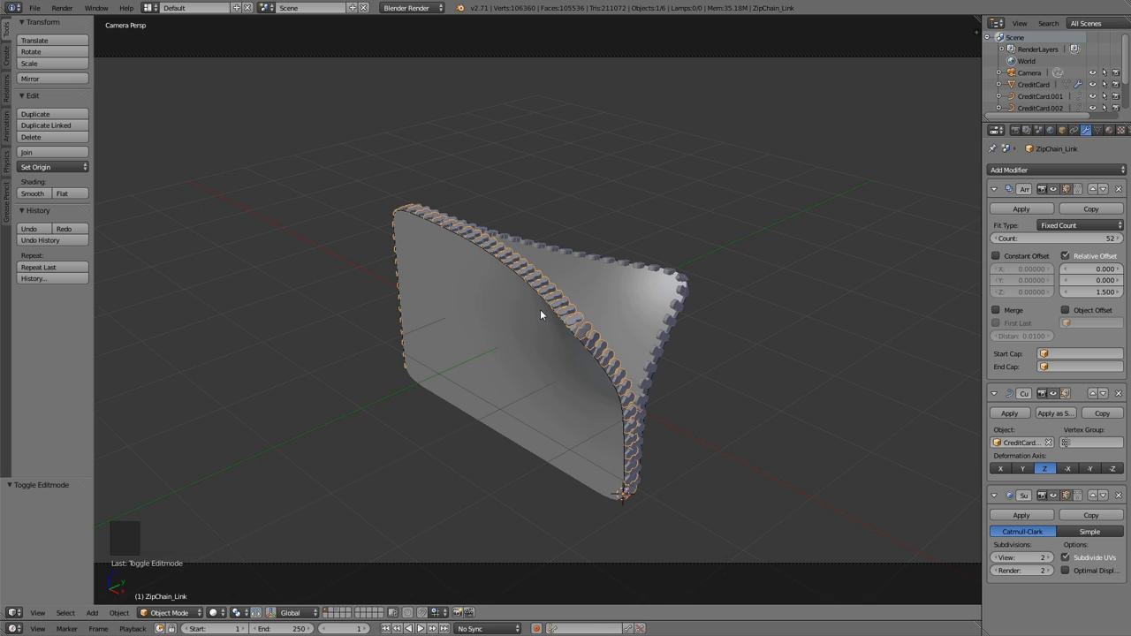
key("n")
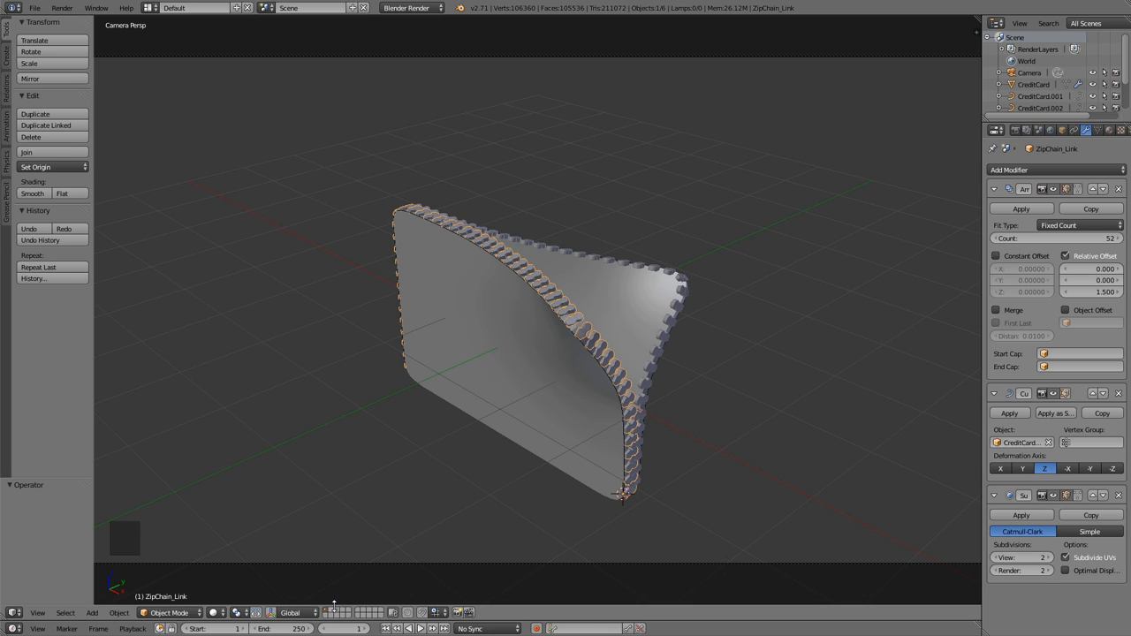
Select the zipper pull and duplicate it as ZipChaine_Handle.001.
left_click(340, 611)
right_click(506, 357)
key("shift+d")
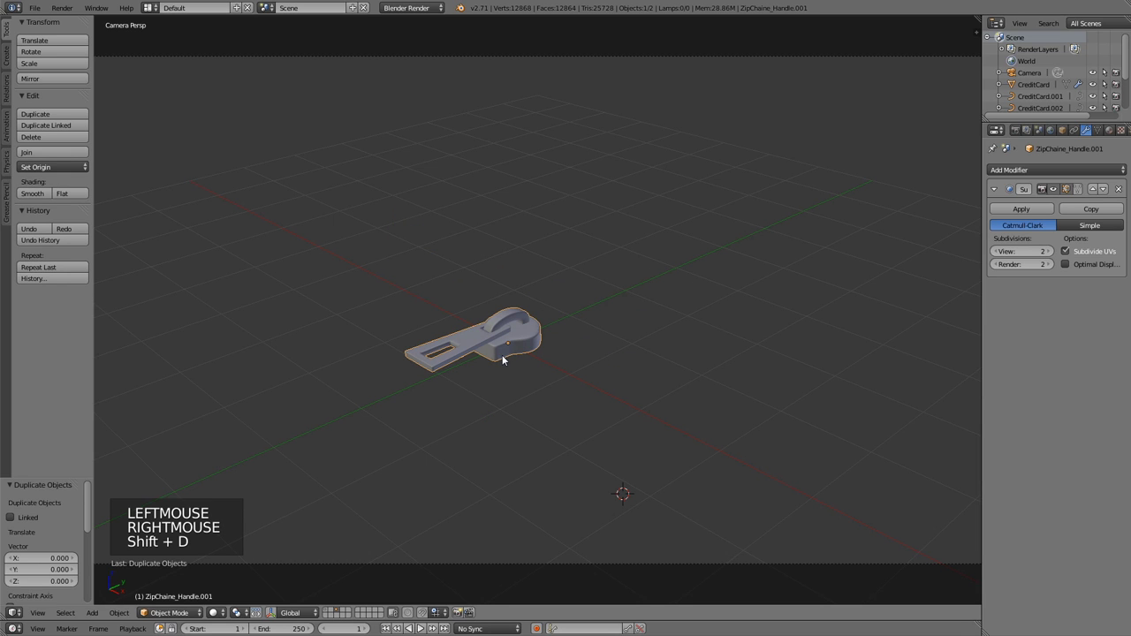
key("m")
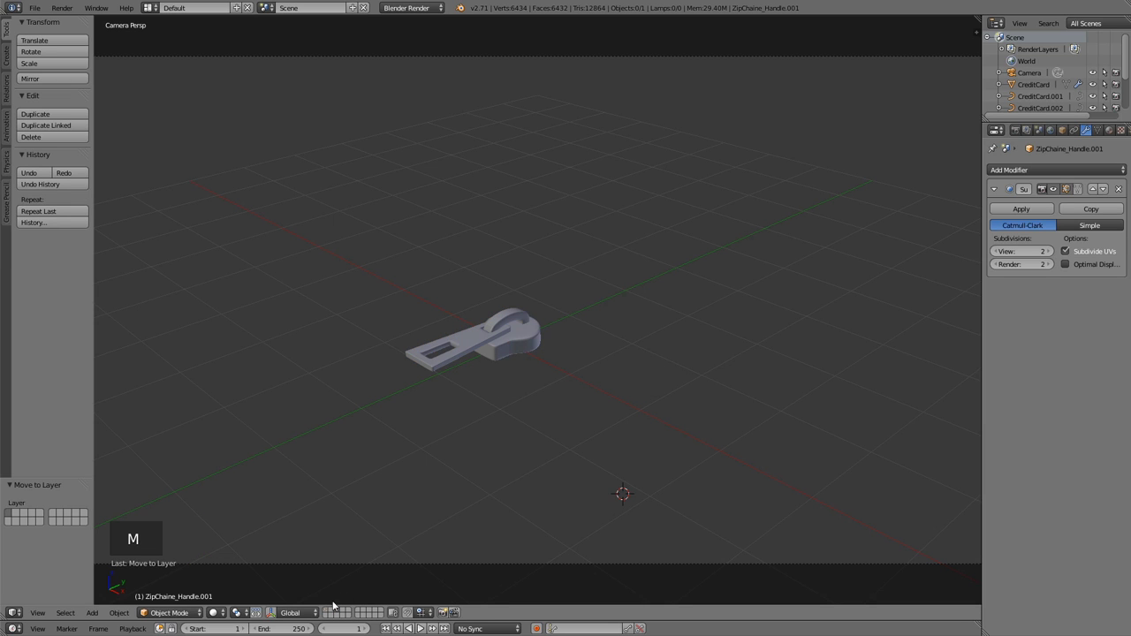
left_click(327, 613)
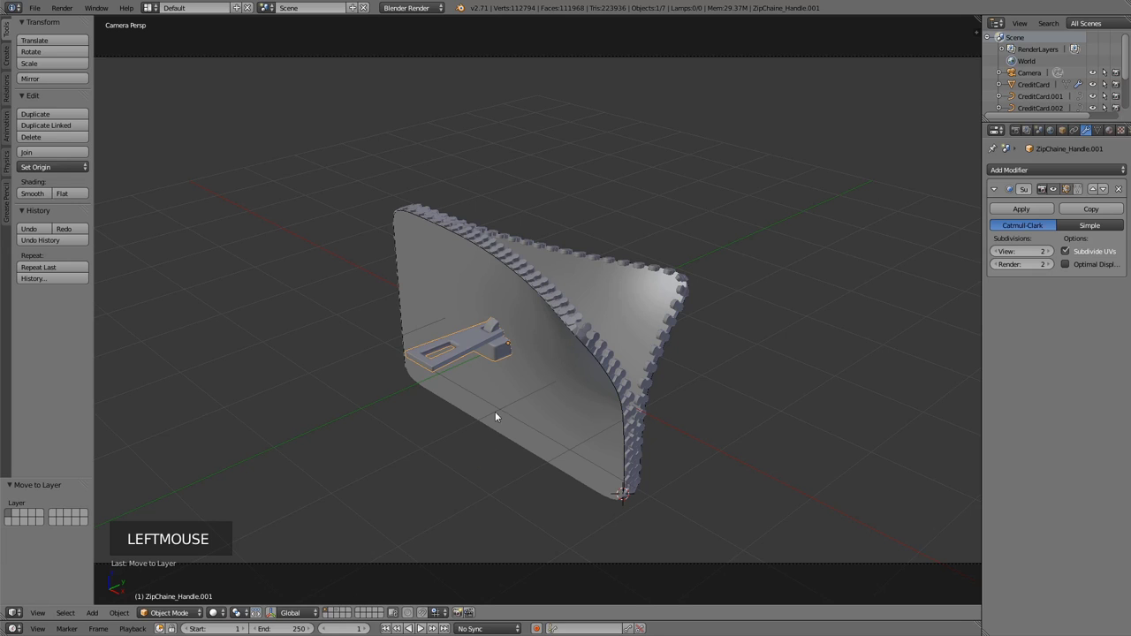
In Edit Mode rotate the pull's geometry 90° about X so it stands upright against the card face.
key("Tab")
key("r")
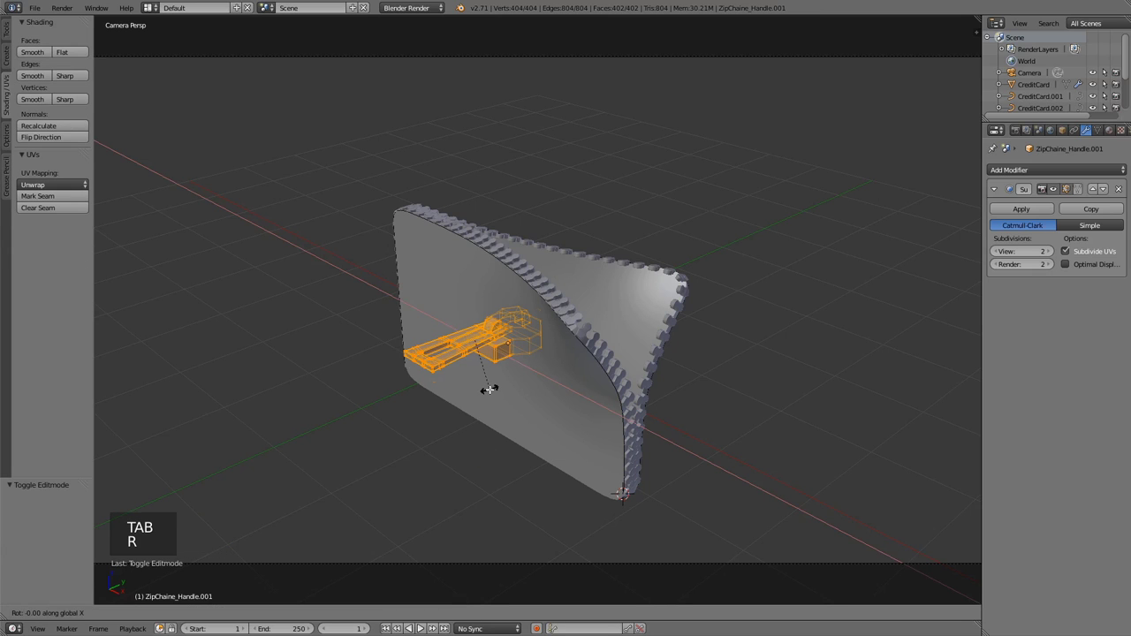
key("r")
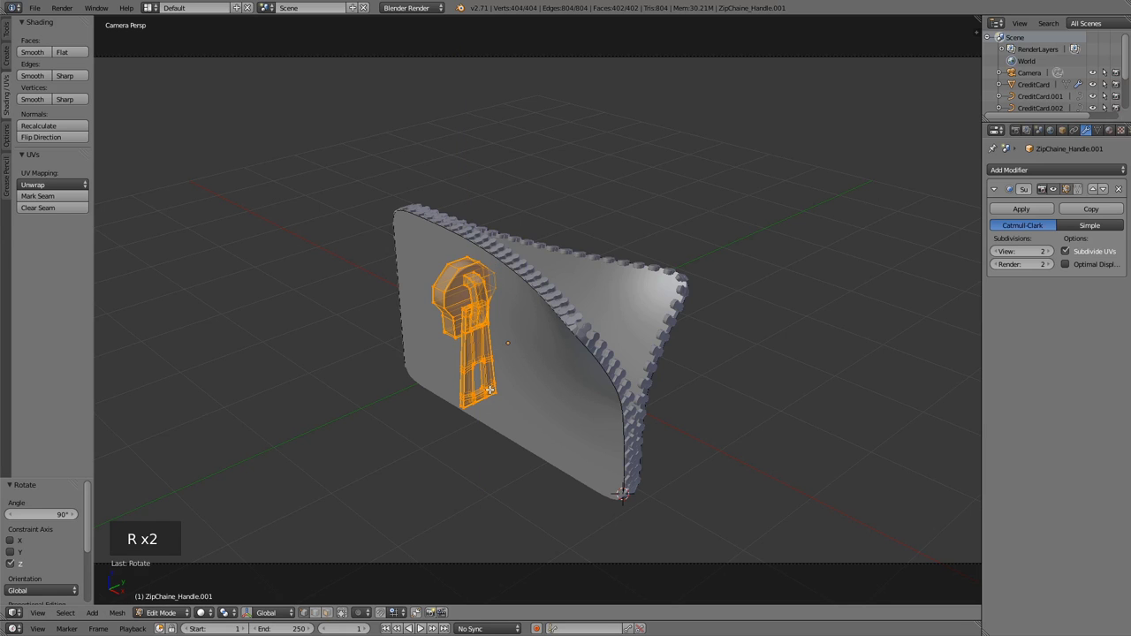
key("Tab")
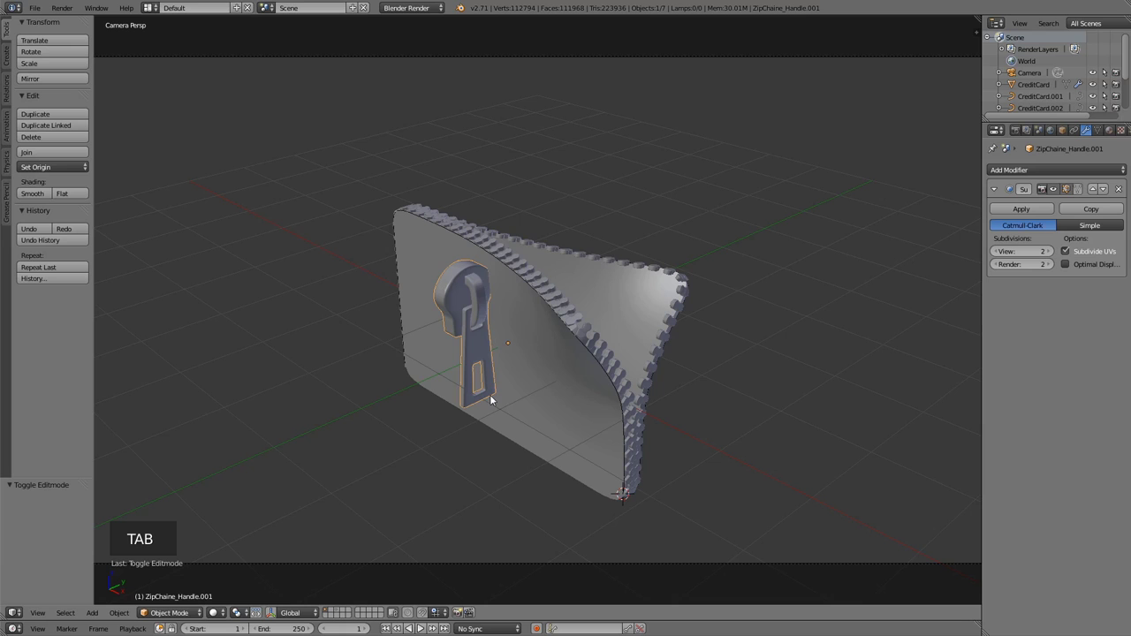
key("KP_3")
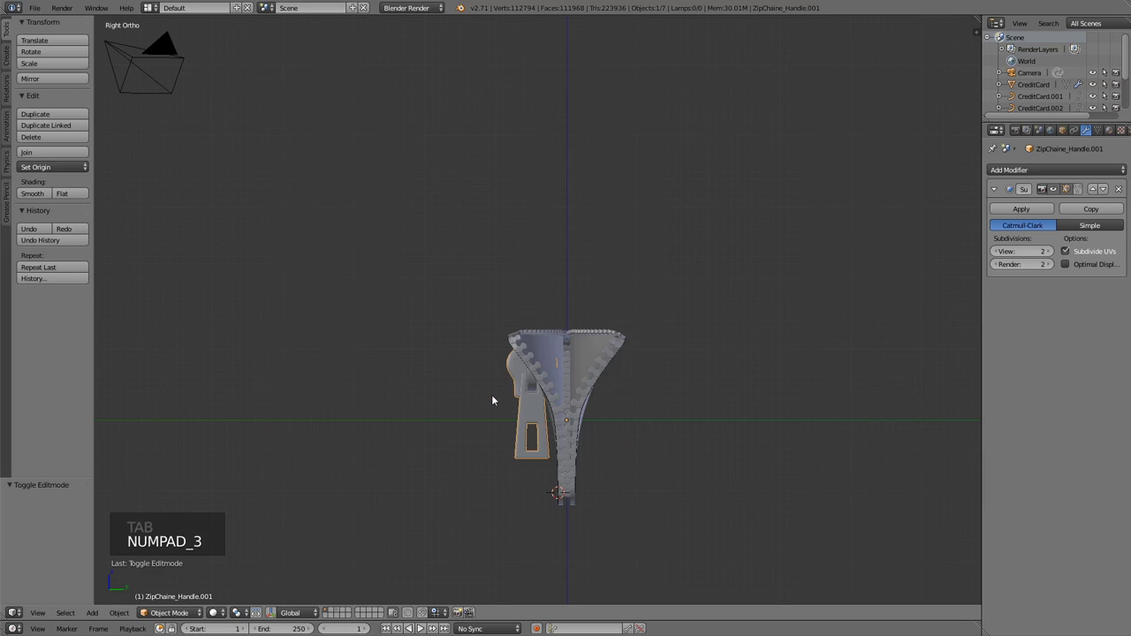
key("KP_1")
Move and scale the slider up along the zipper over the interlocked teeth.
key("g")
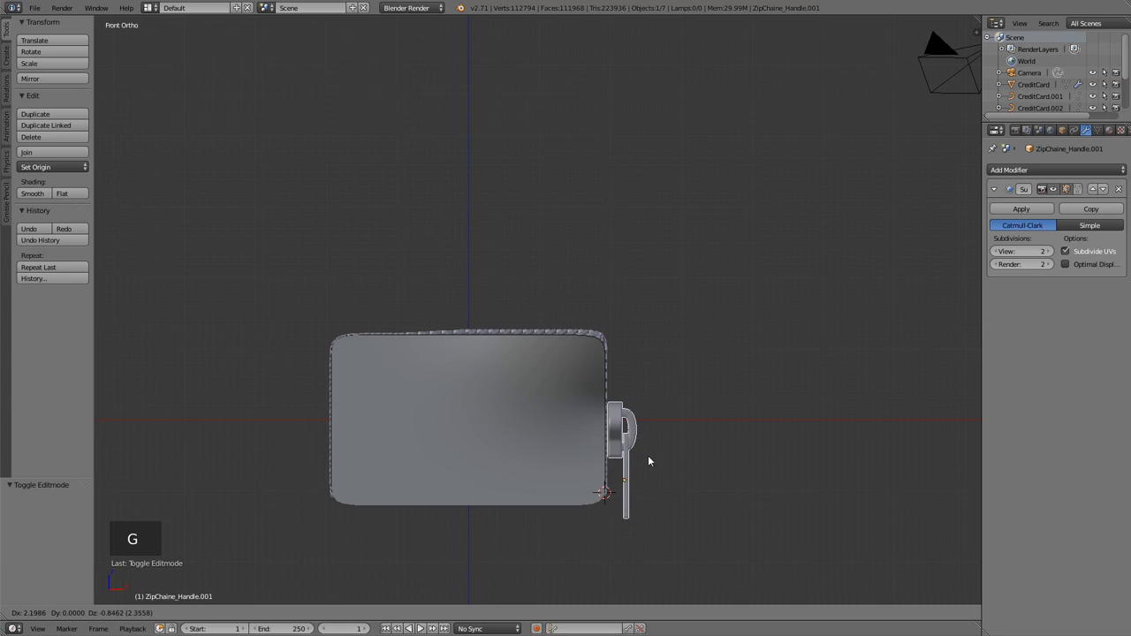
key("KP_3")
scroll("up", 3)
middle_click(680, 459)
key("Tab")
key("g")
key("s")
scroll("up", 3)
key("g")
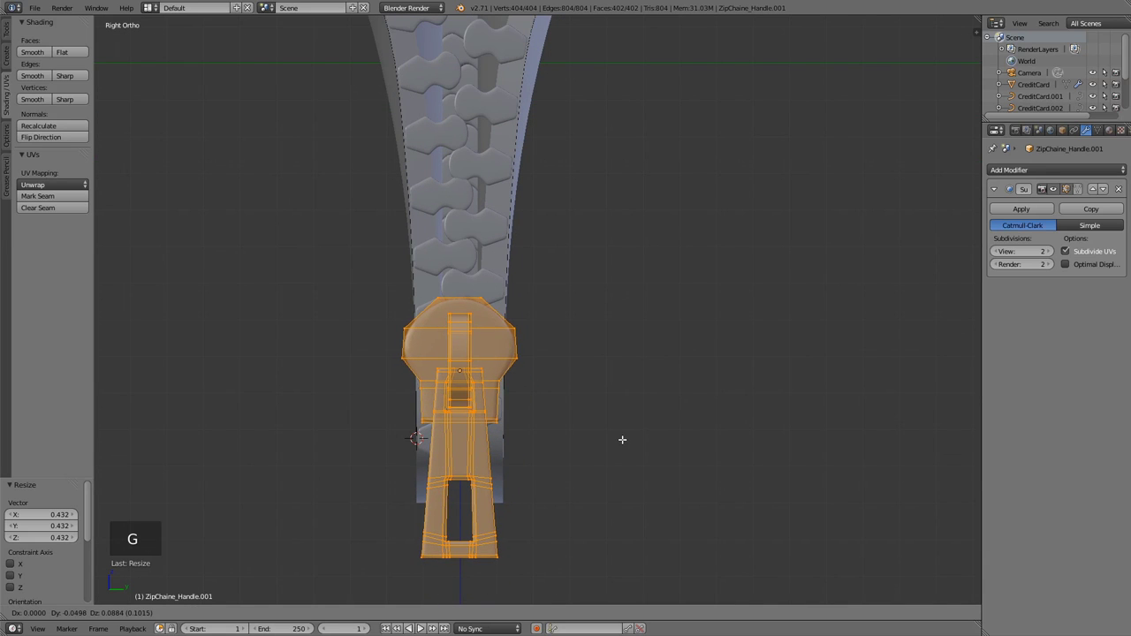
key("s")
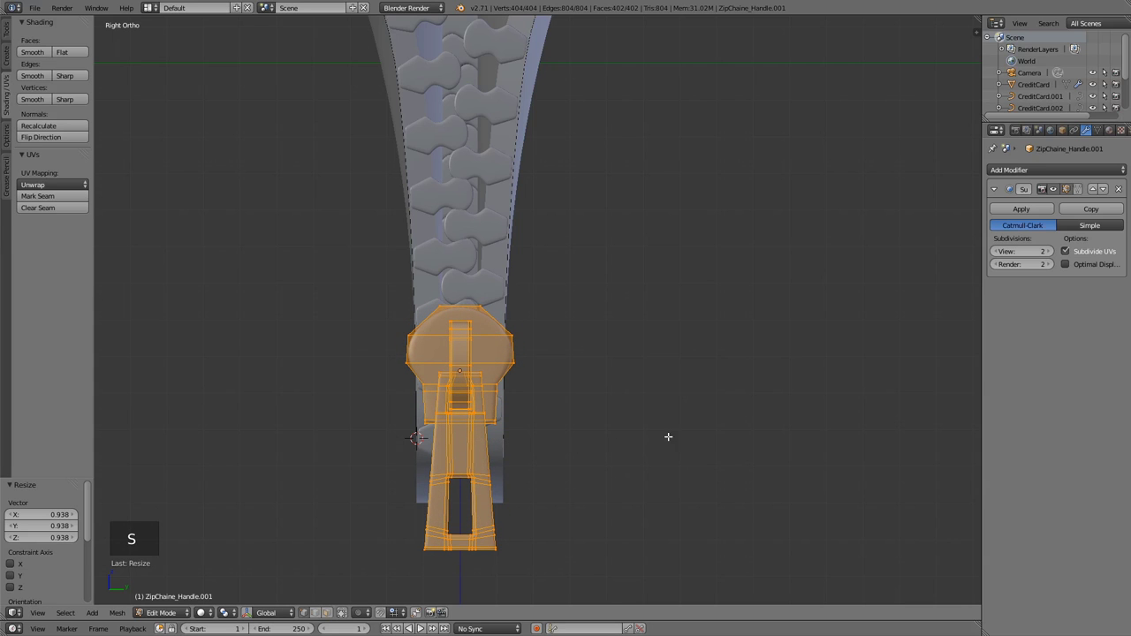
key("Tab")
Slide the pull along X and Z to sit against the card's zippered edge, checked from the side.
middle_click(539, 411)
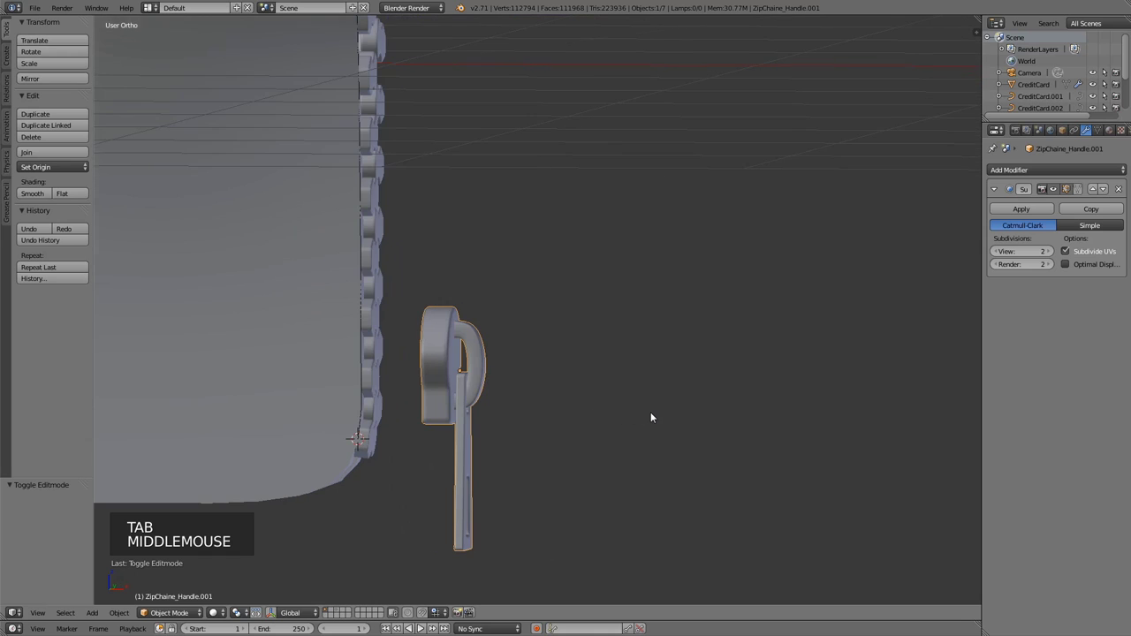
key("g")
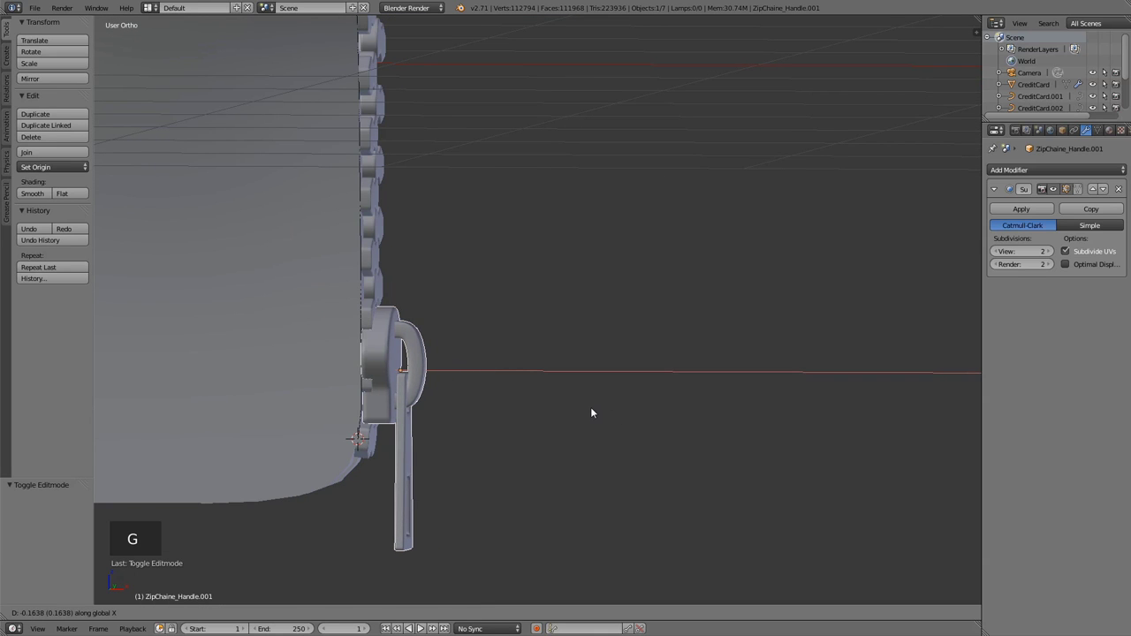
key("g")
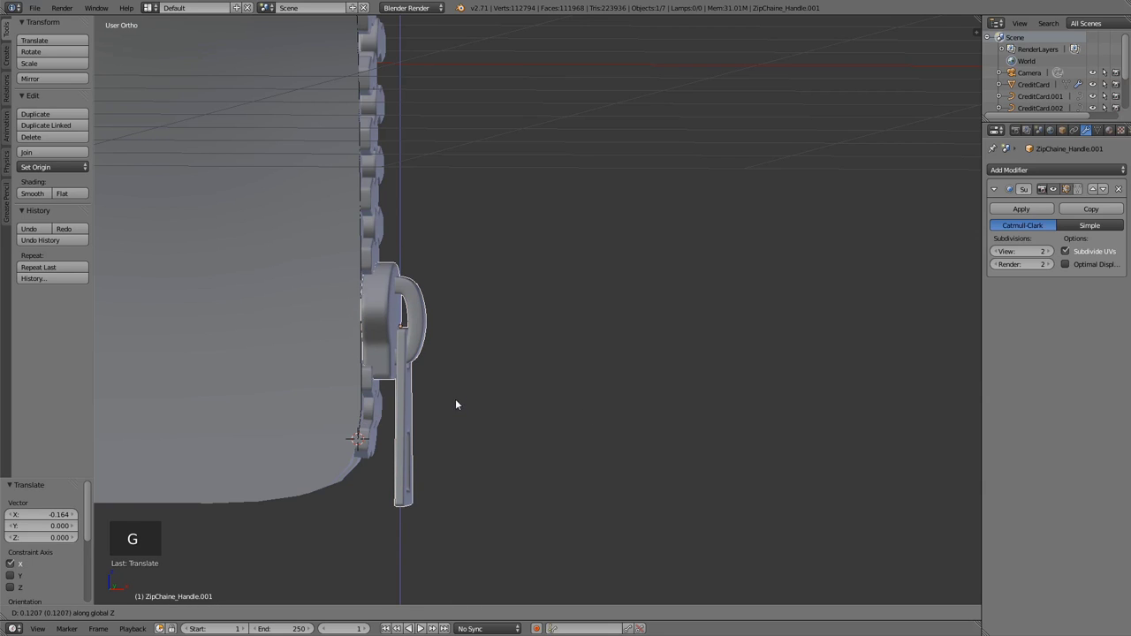
key("KP_3")
Center the view on the slider and scale its whole mesh slightly larger around the teeth.
middle_click(386, 338)
scroll("down", 3)
scroll("up", 3)
middle_click(487, 242)
scroll("up", 3)
key("g")
key("Tab")
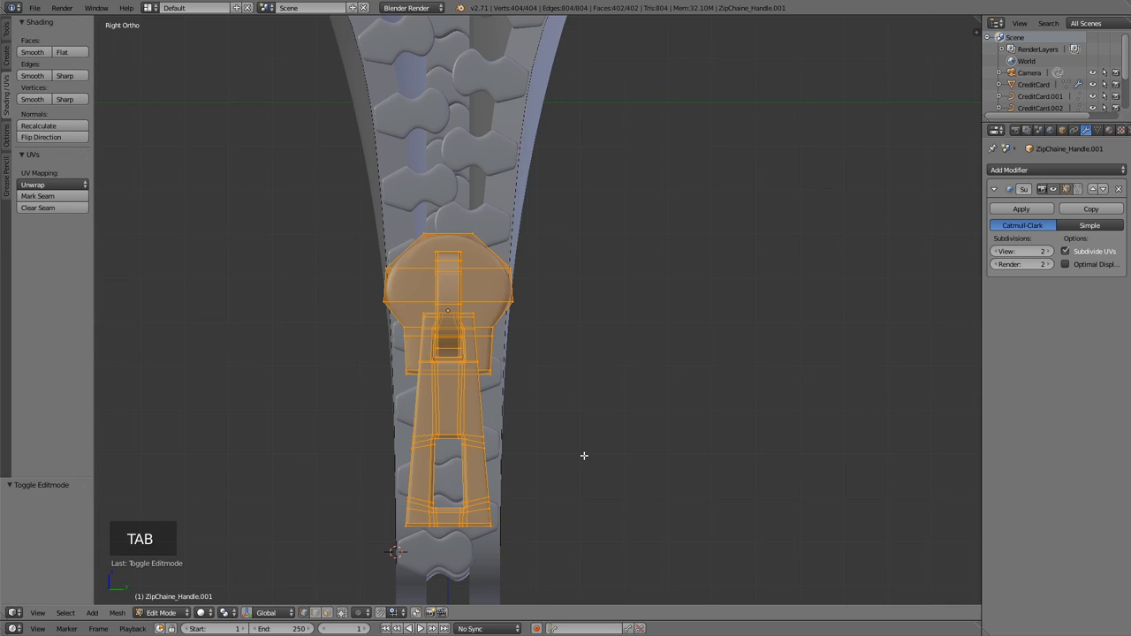
key("s")
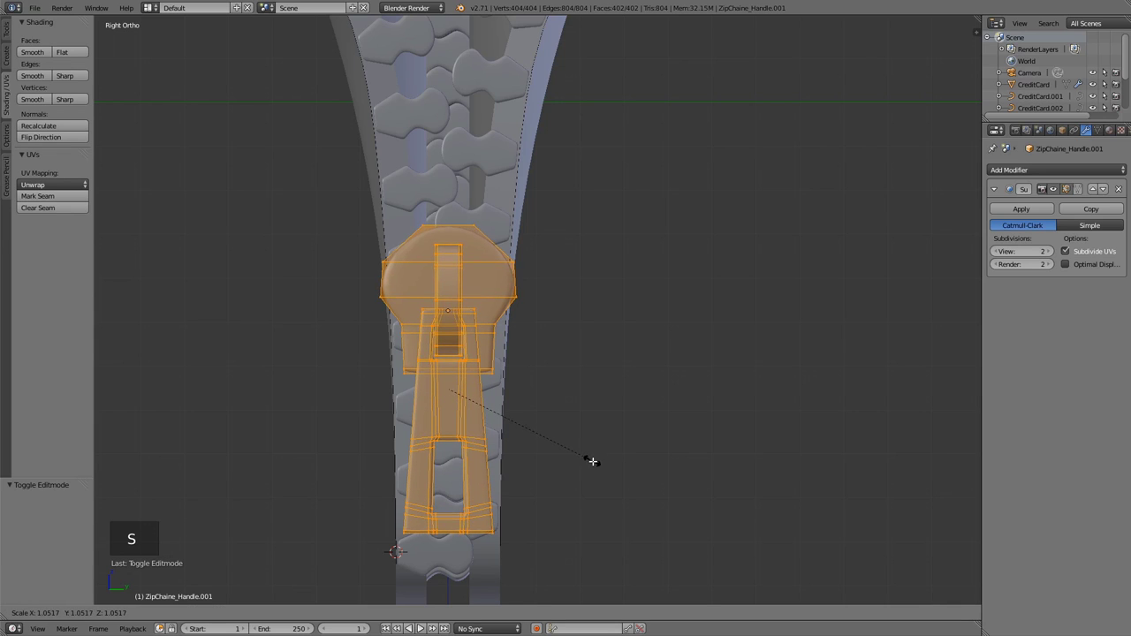
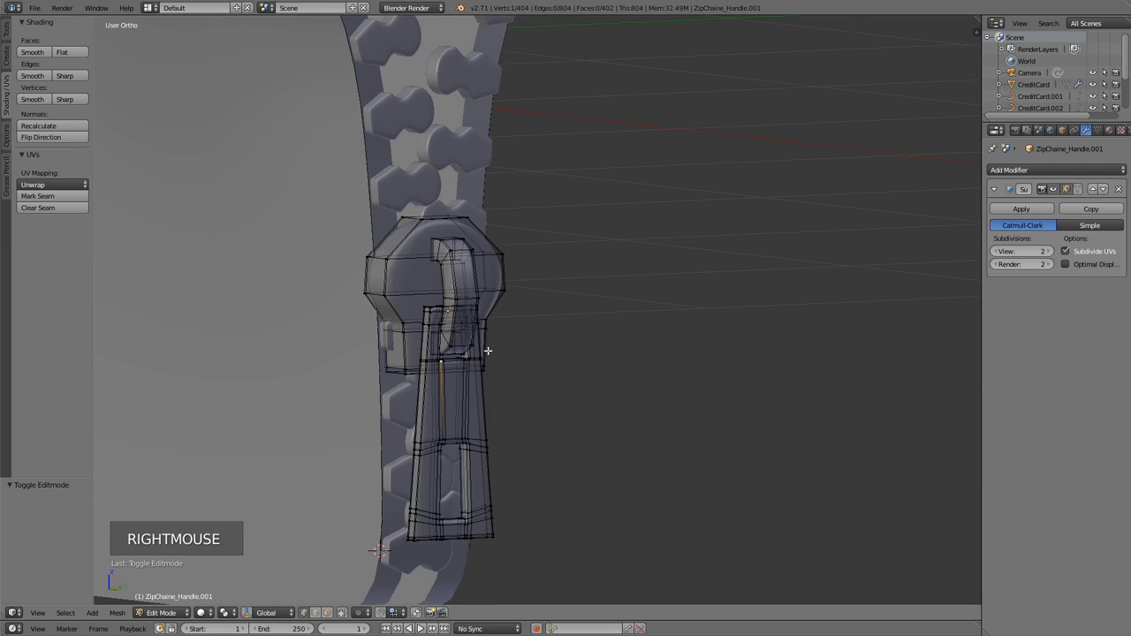
Scale face loops on the slider head and body along Y to fit snugly around the chain.
key("ctrl+l")
key("h")
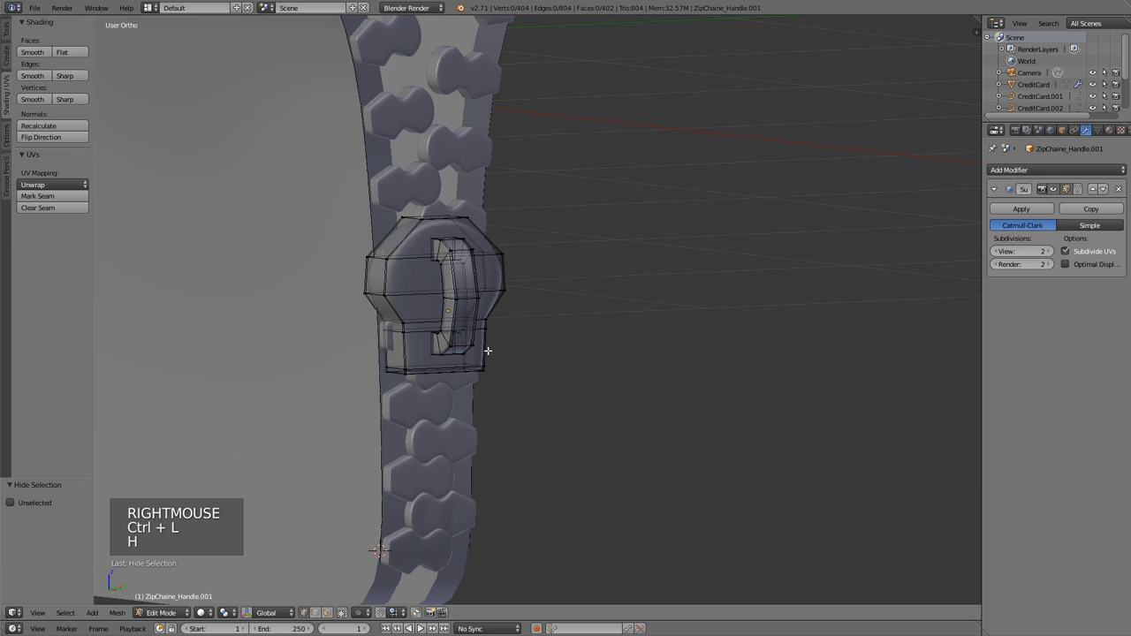
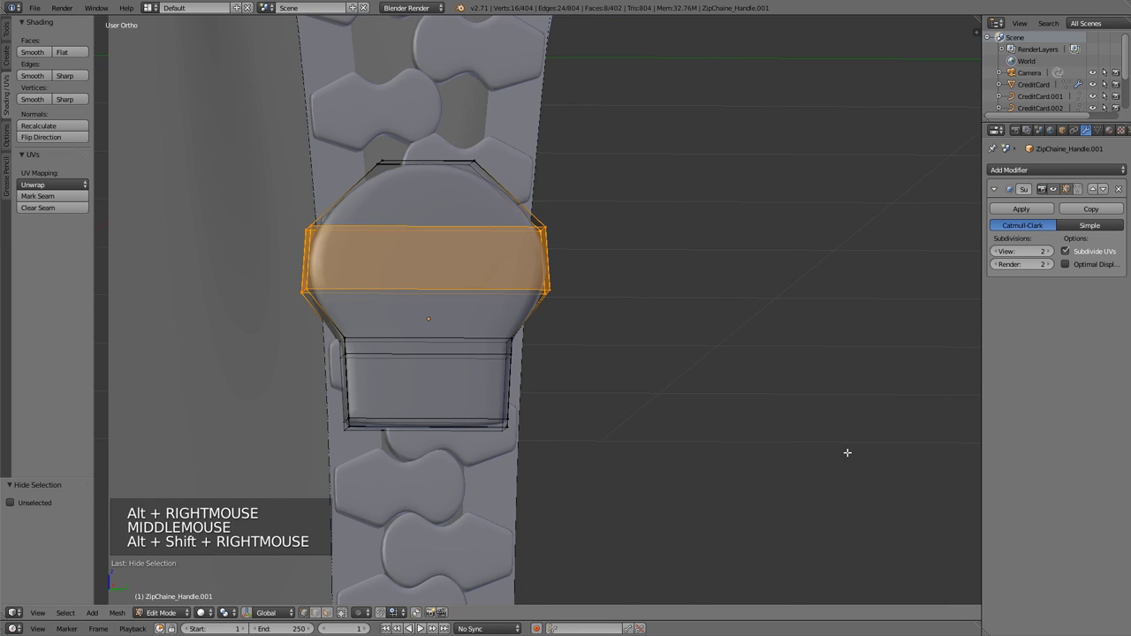
key("s")
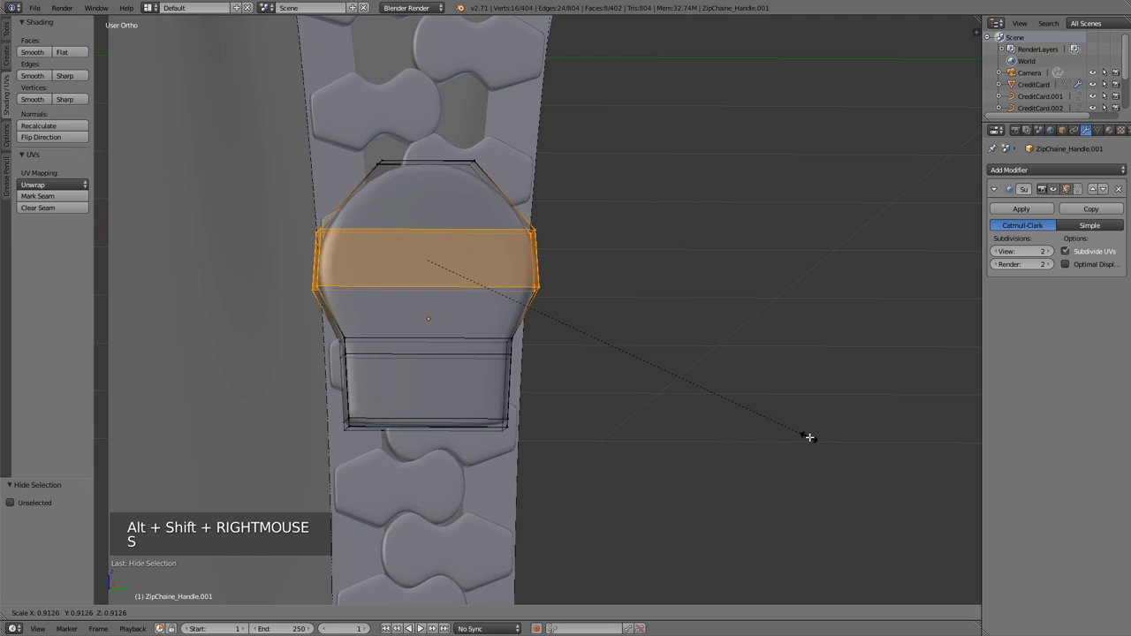
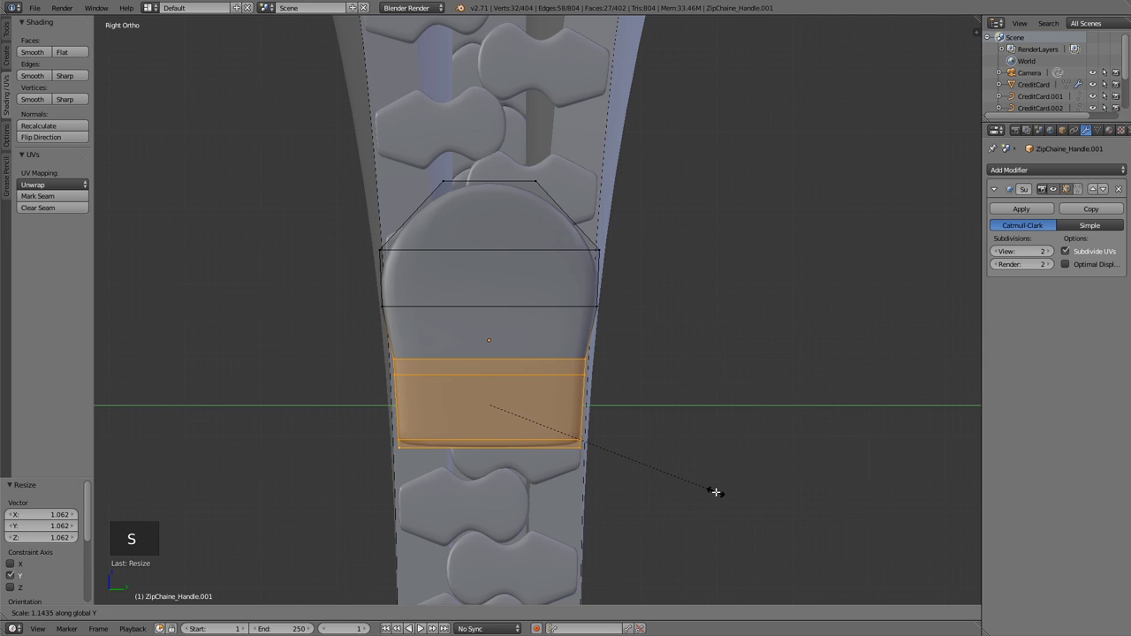
key("Tab")
middle_click(423, 386)
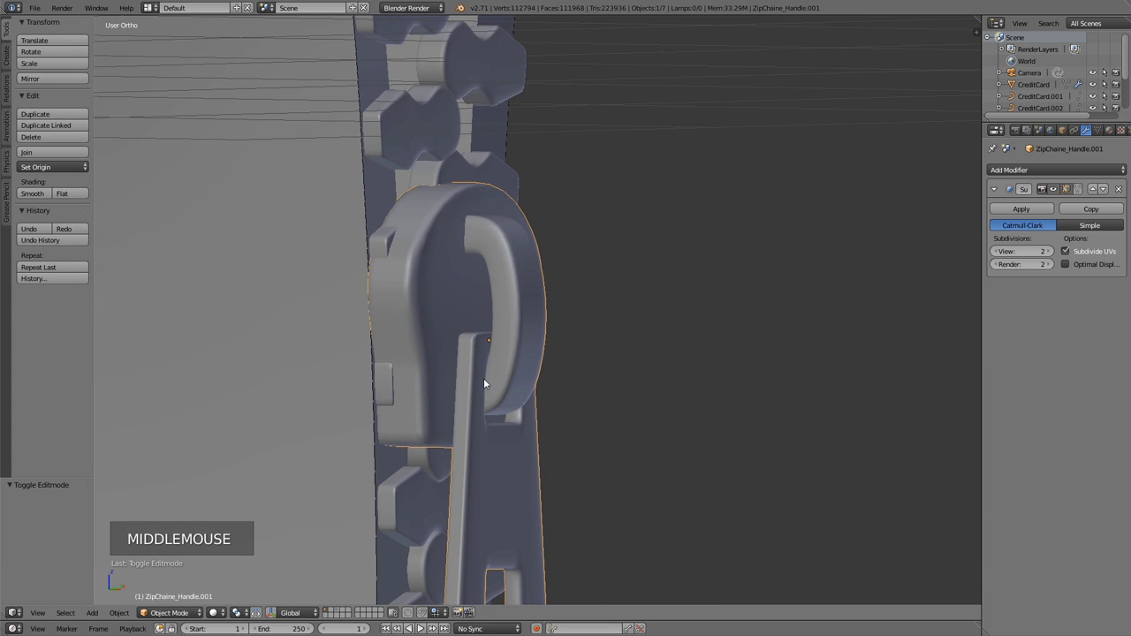
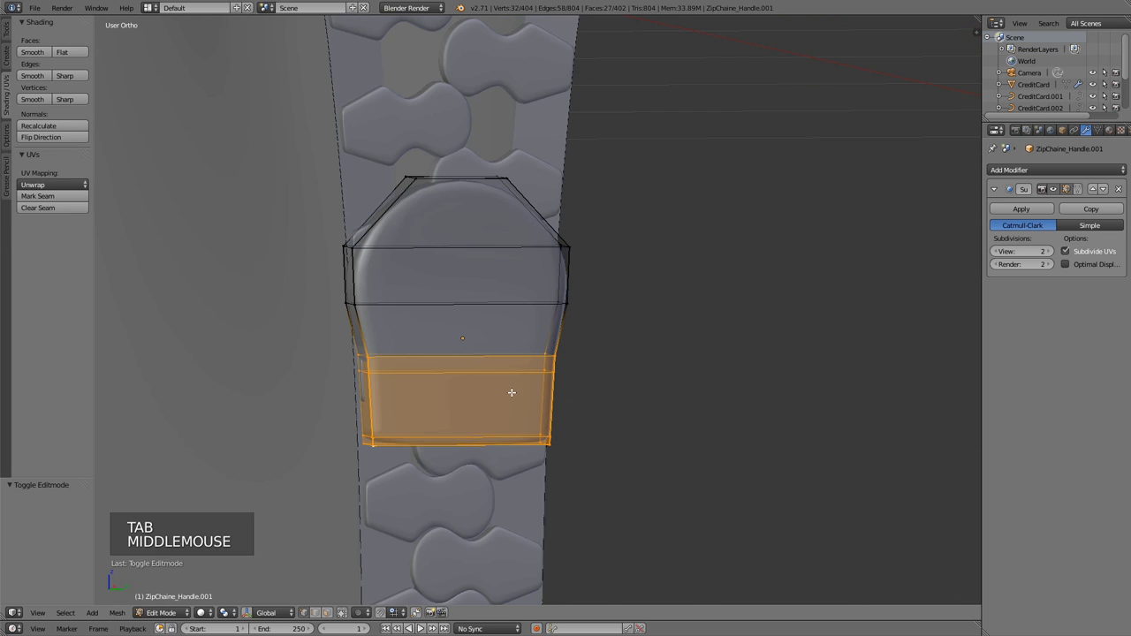
Undo the last two tweaks, leave Edit Mode and orbit around the fitted slider.
key("ctrl+z")
key("ctrl+z")
key("Tab")
scroll("down", 3)
middle_click(599, 421)
Select ZipChain_Link's link vertices and nudge them slightly along Y from the side view.
right_click(490, 500)
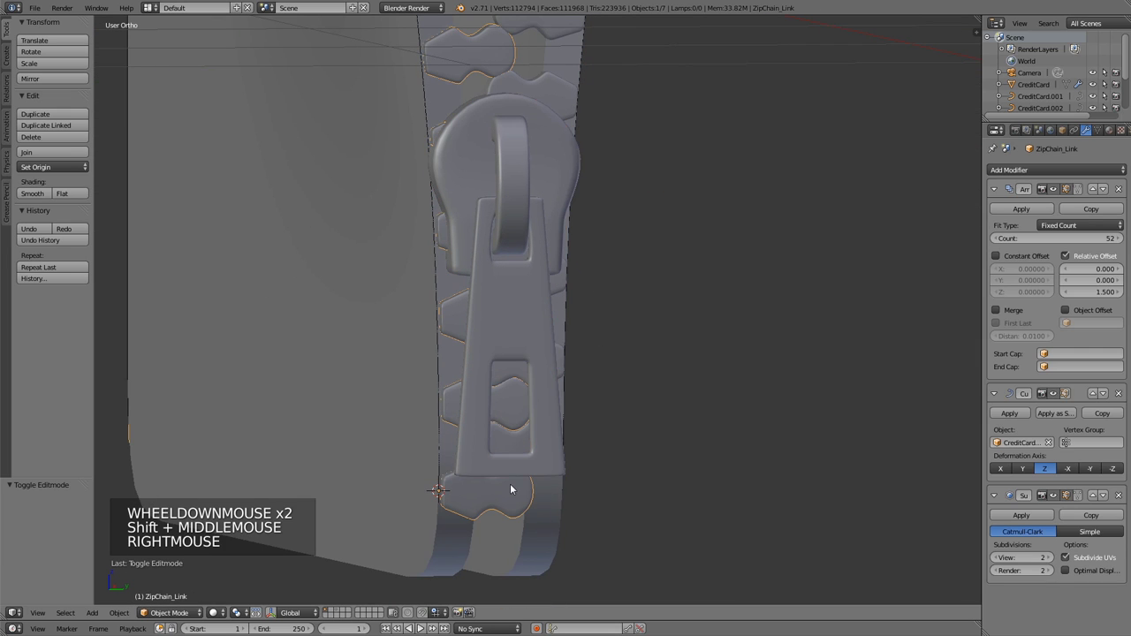
key("KP_1")
key("KP_3")
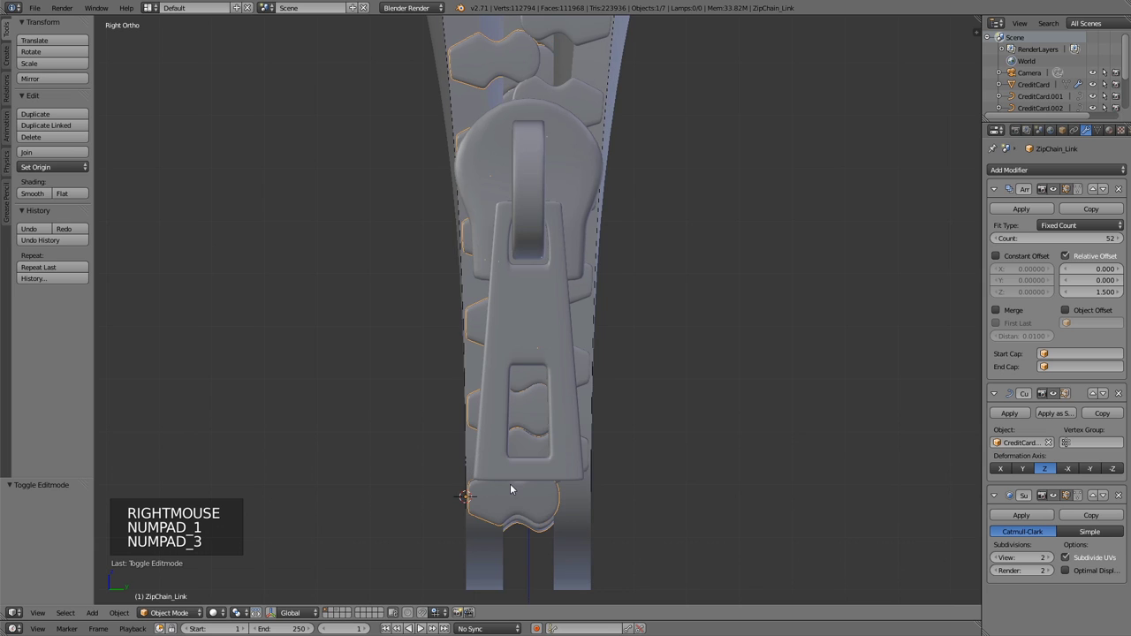
middle_click(521, 449)
scroll("up", 3)
key("Tab")
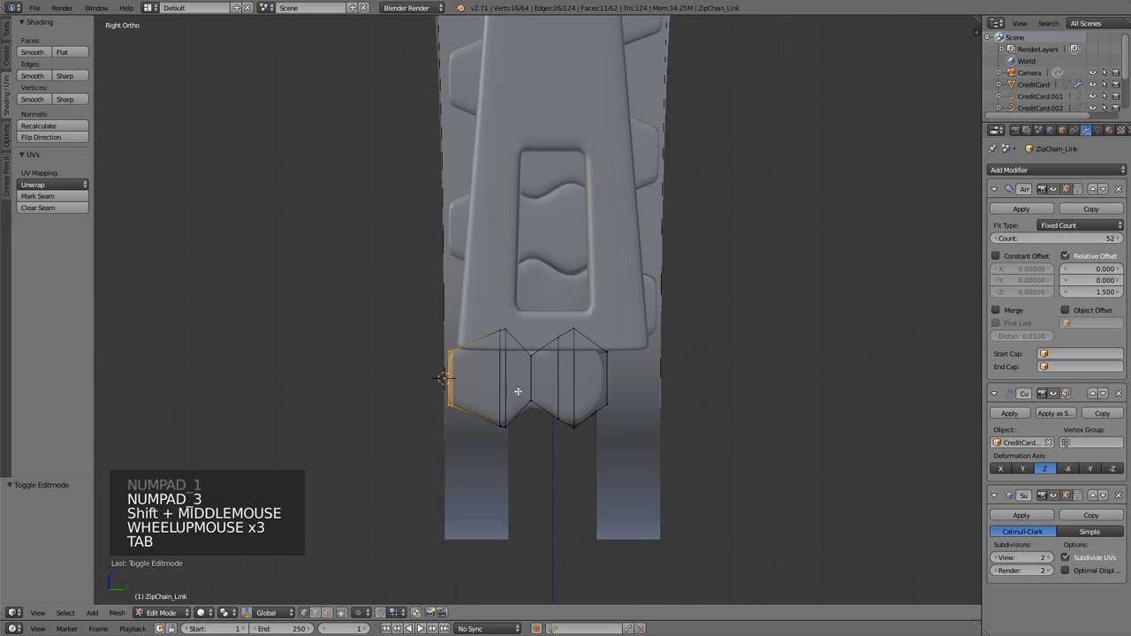
key("a")
key("b")
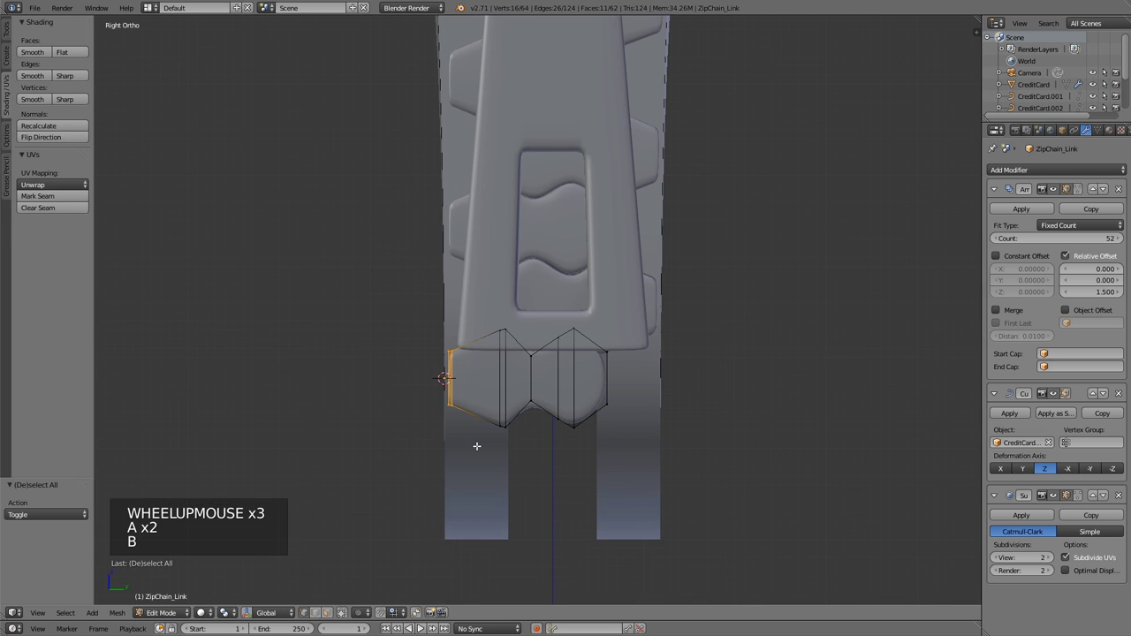
key("g")
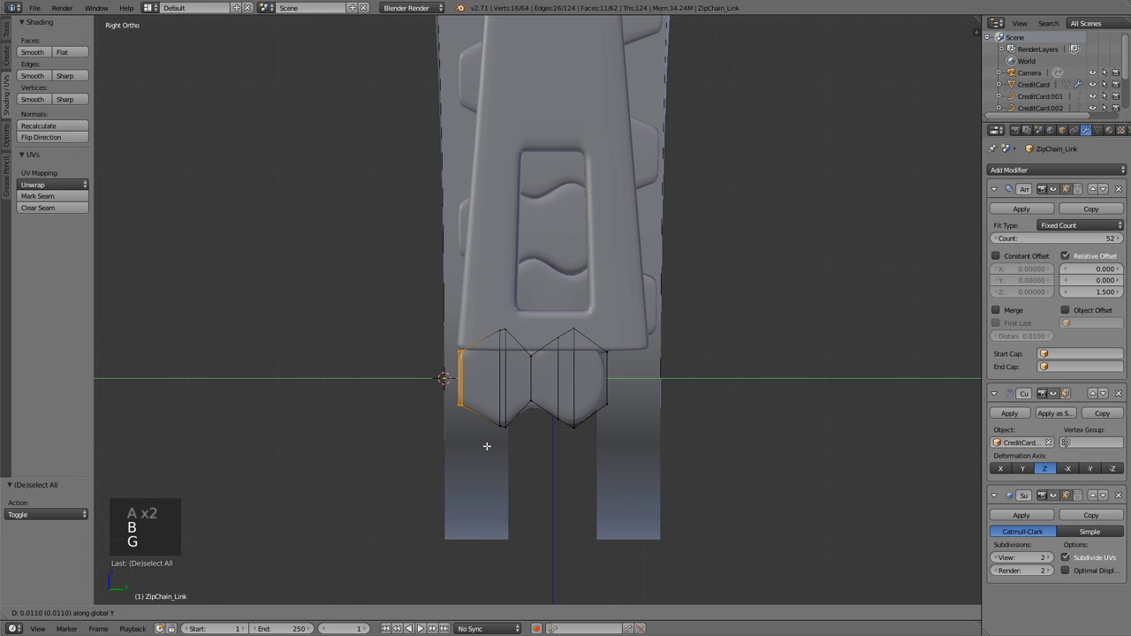
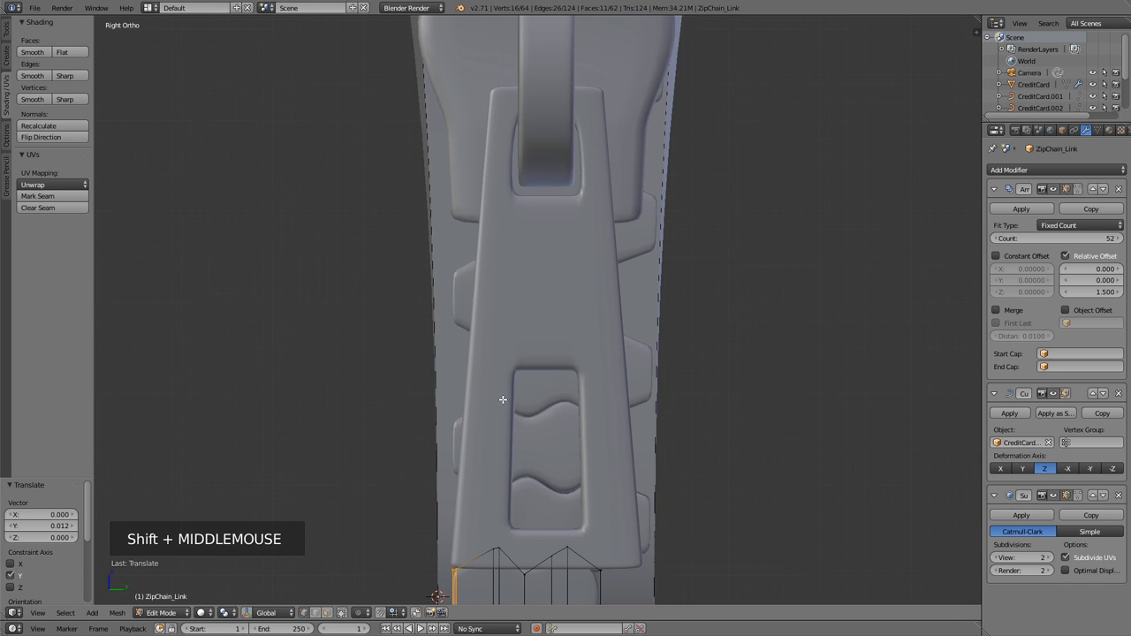
key("g")
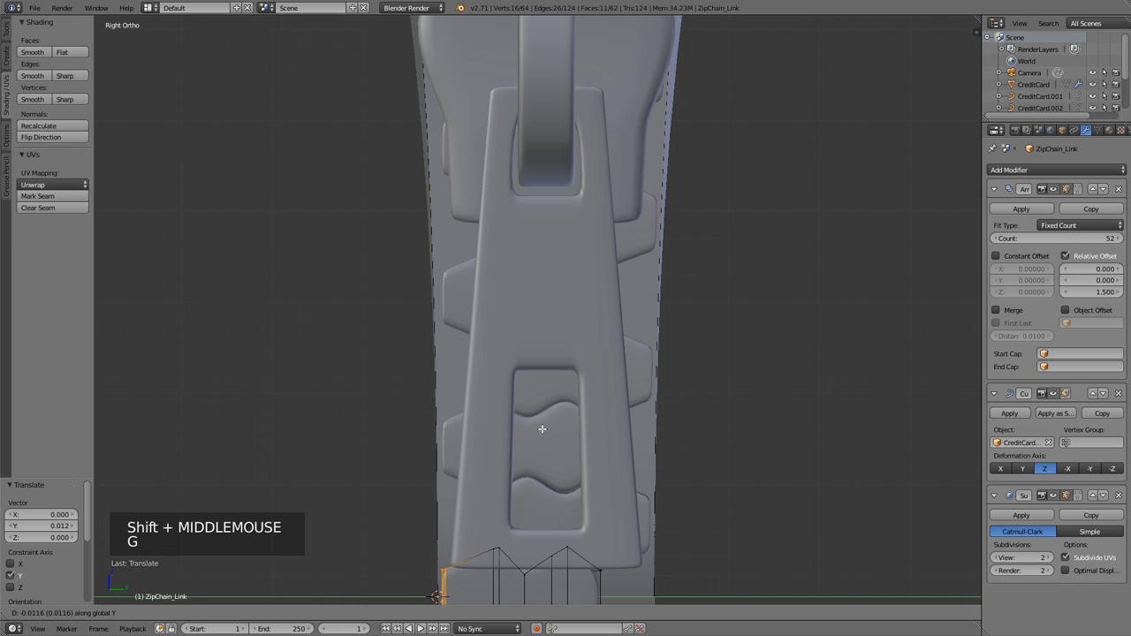
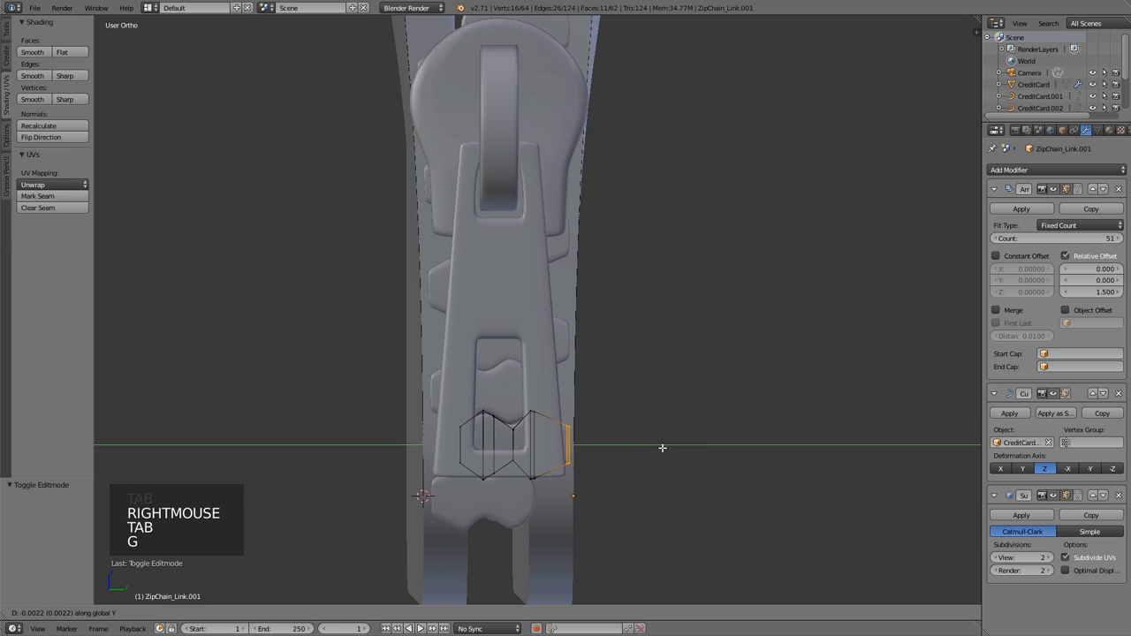
scroll("down", 3)
Refine the base tooth's Y position with further small moves, checking its fit around the slider.
key("Tab")
scroll("down", 3)
middle_click(430, 345)
middle_click(509, 354)
scroll("up", 3)
right_click(588, 529)
key("Tab")
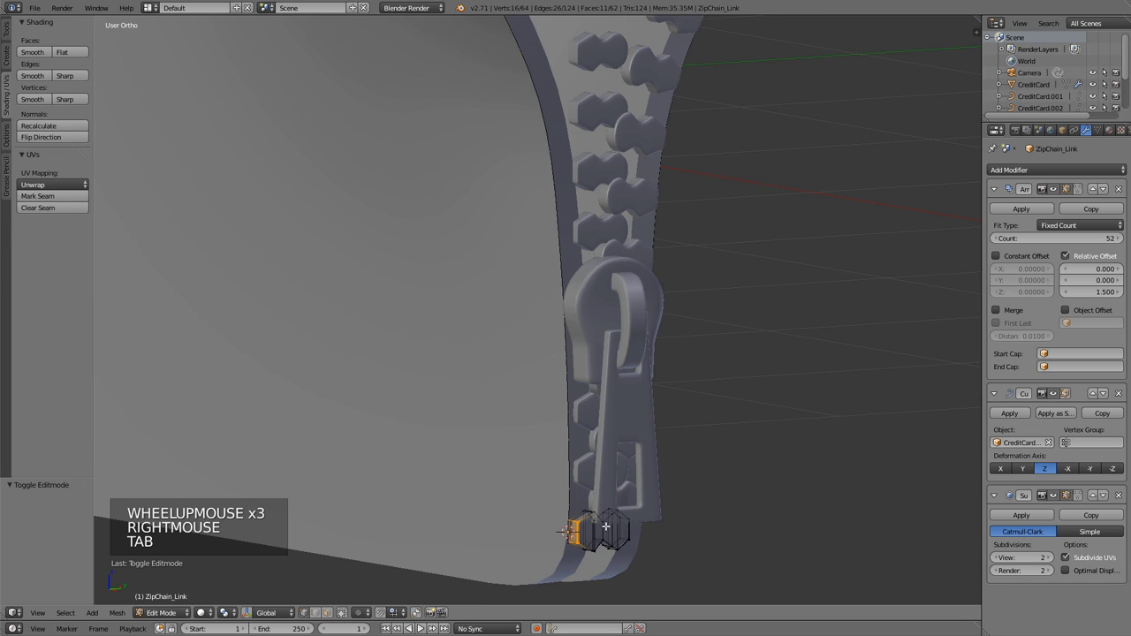
key("g")
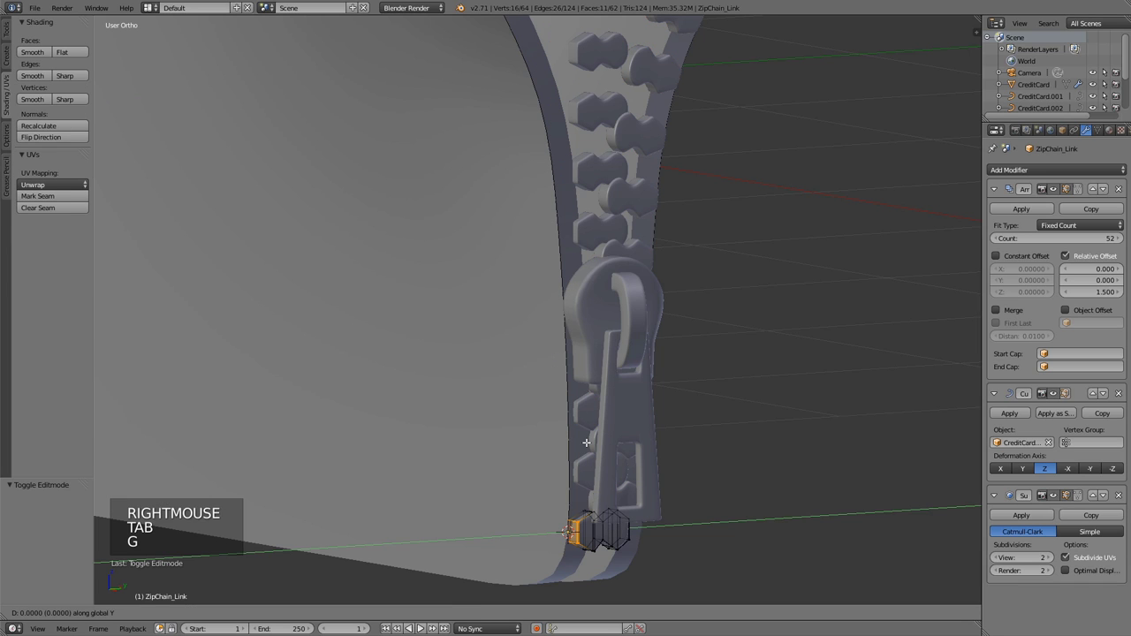
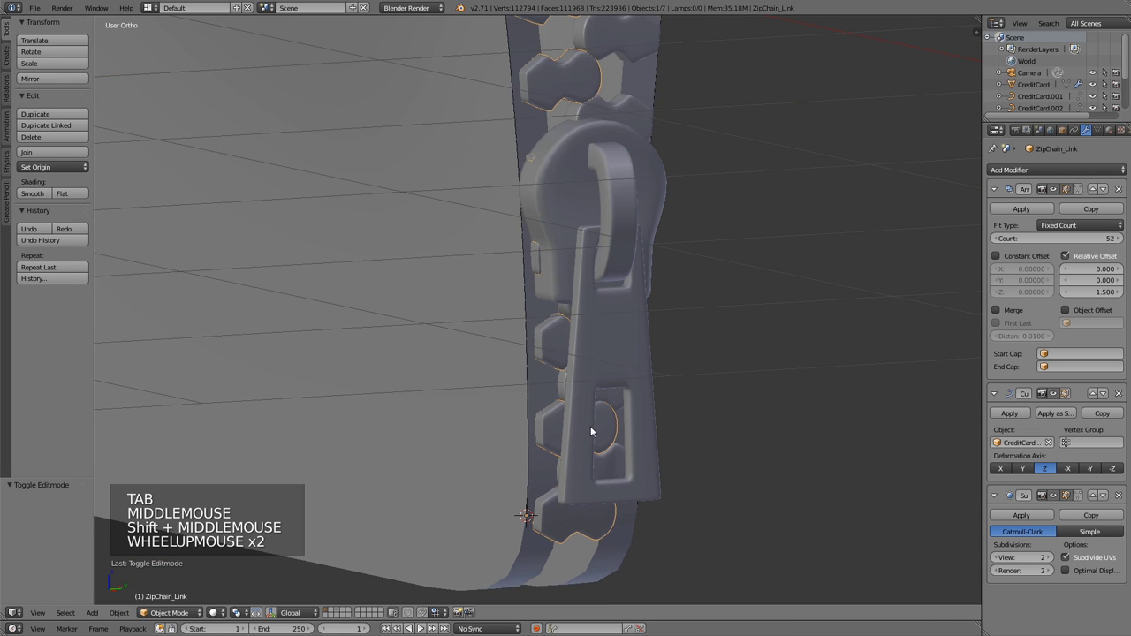
key("Tab")
key("g")
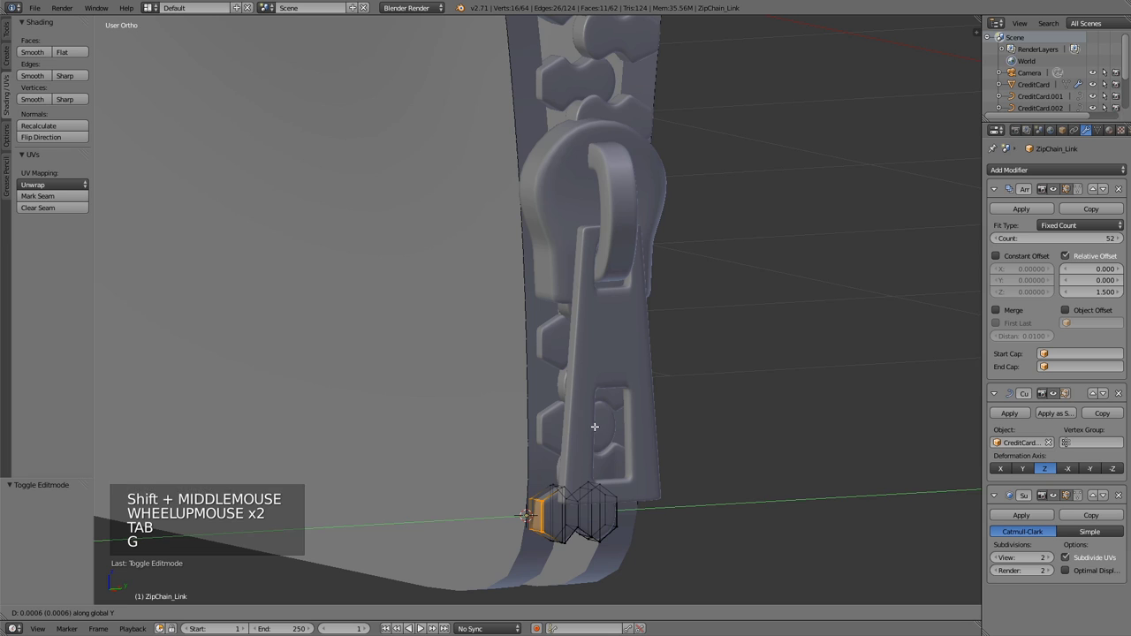
key("Tab")
key("Tab")
key("g")
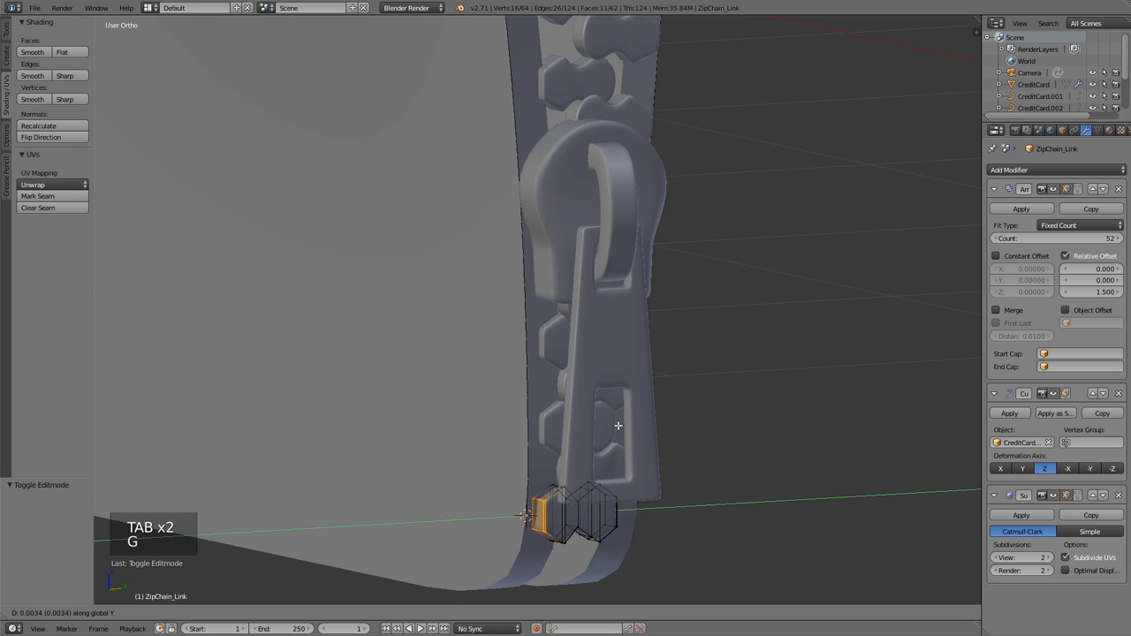
key("Tab")
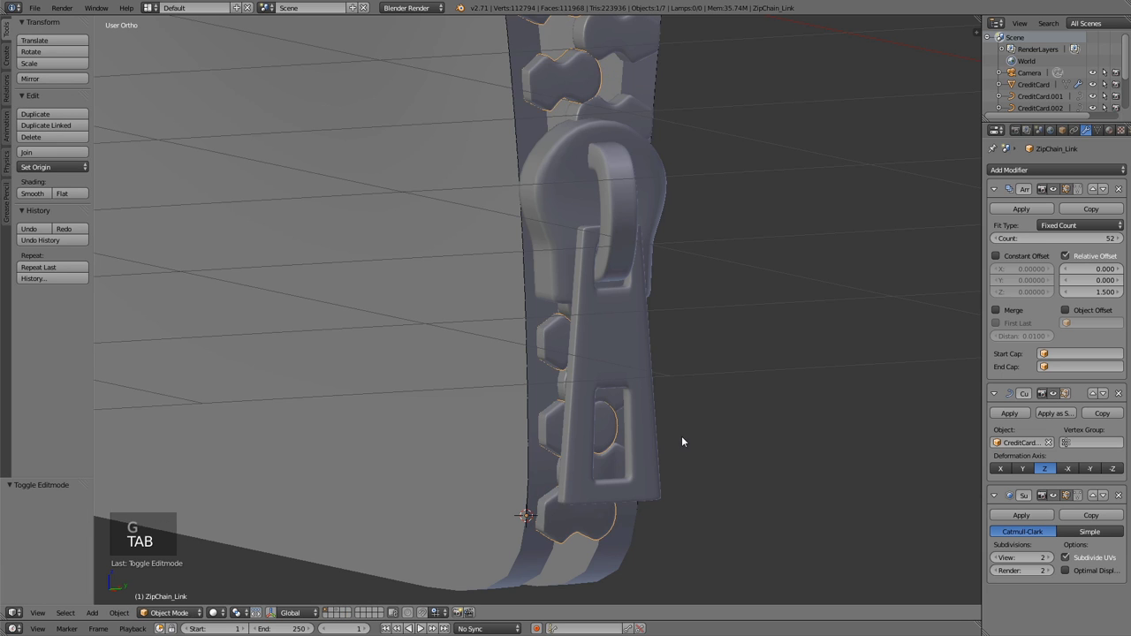
middle_click(693, 443)
Select ZipChain_Link.001's tooth vertices and nudge them along Y in small moves.
right_click(650, 470)
key("Tab")
key("d")
key("y")
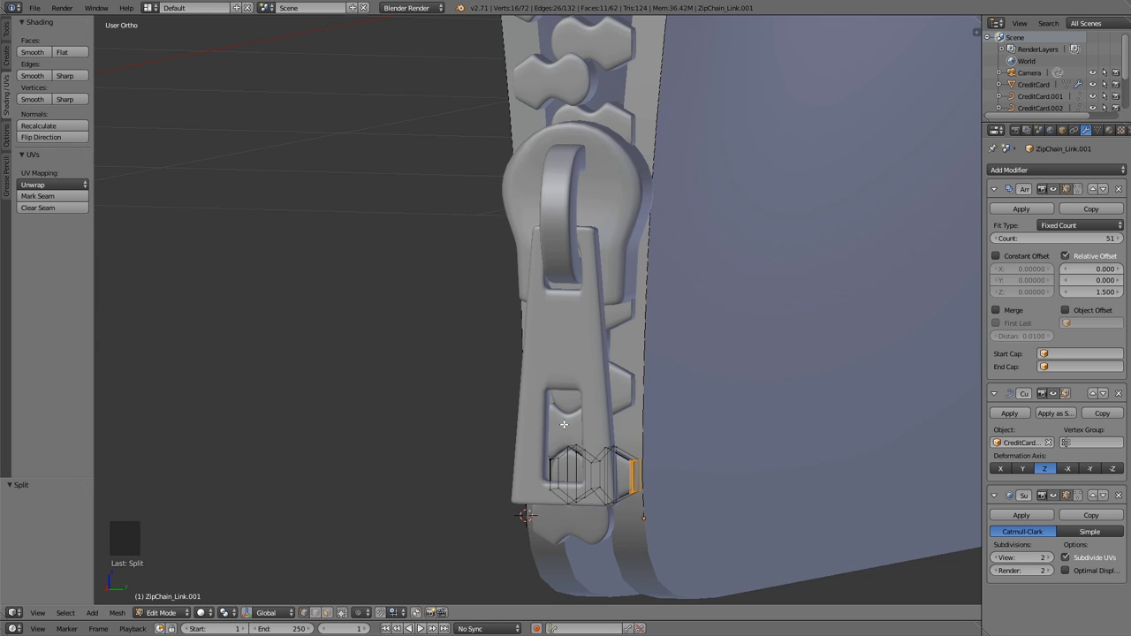
key("y")
key("g")
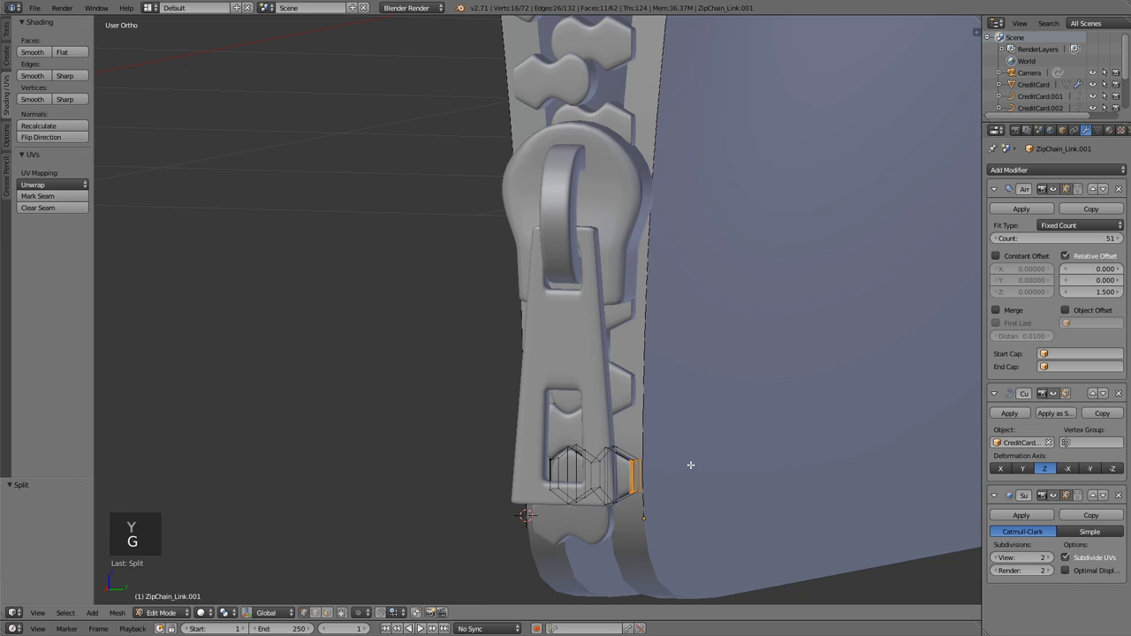
key("g")
key("Tab")
key("Tab")
key("g")
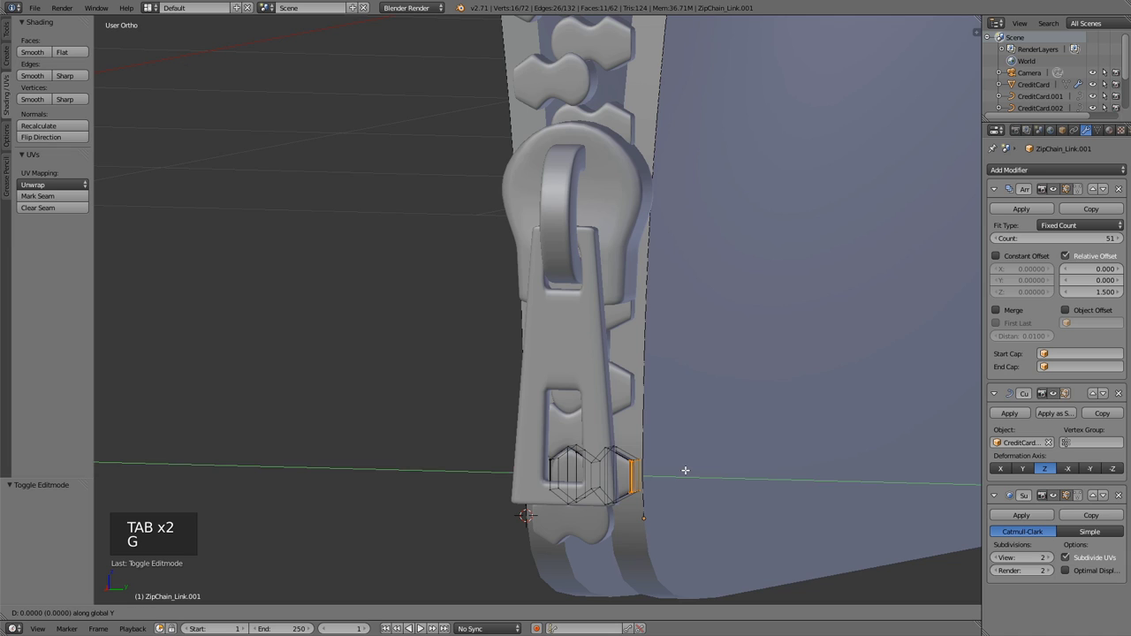
key("Tab")
Try another Y move on the tooth's end vertices from the side, then undo the recent mesh changes.
key("KP_3")
scroll("down", 3)
scroll("up", 3)
key("t")
middle_click(678, 441)
key("Tab")
key("g")
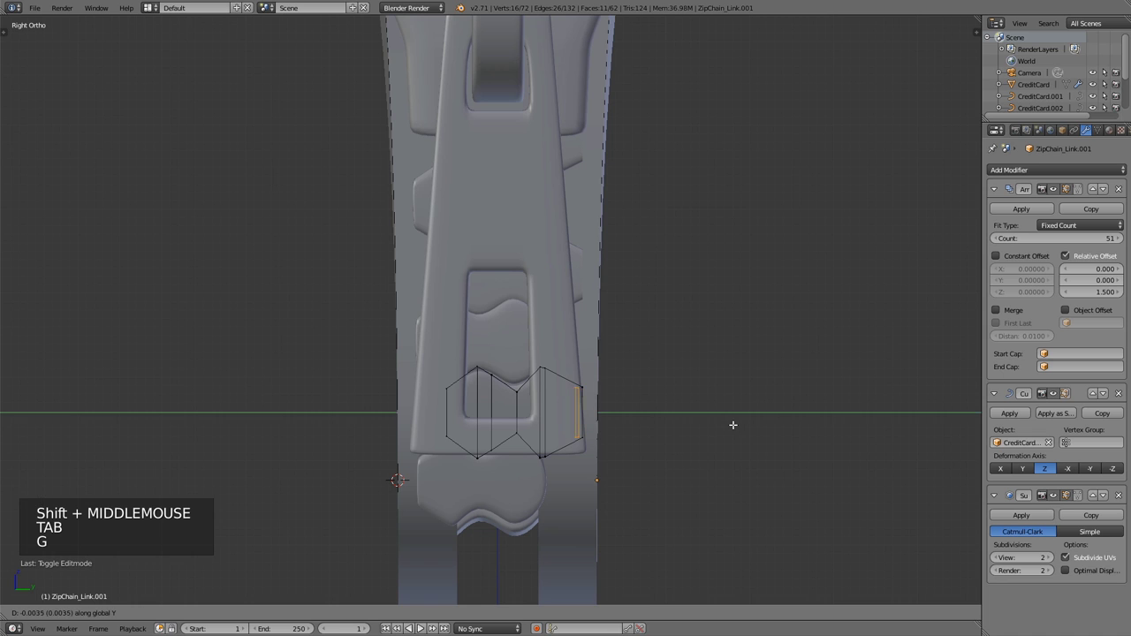
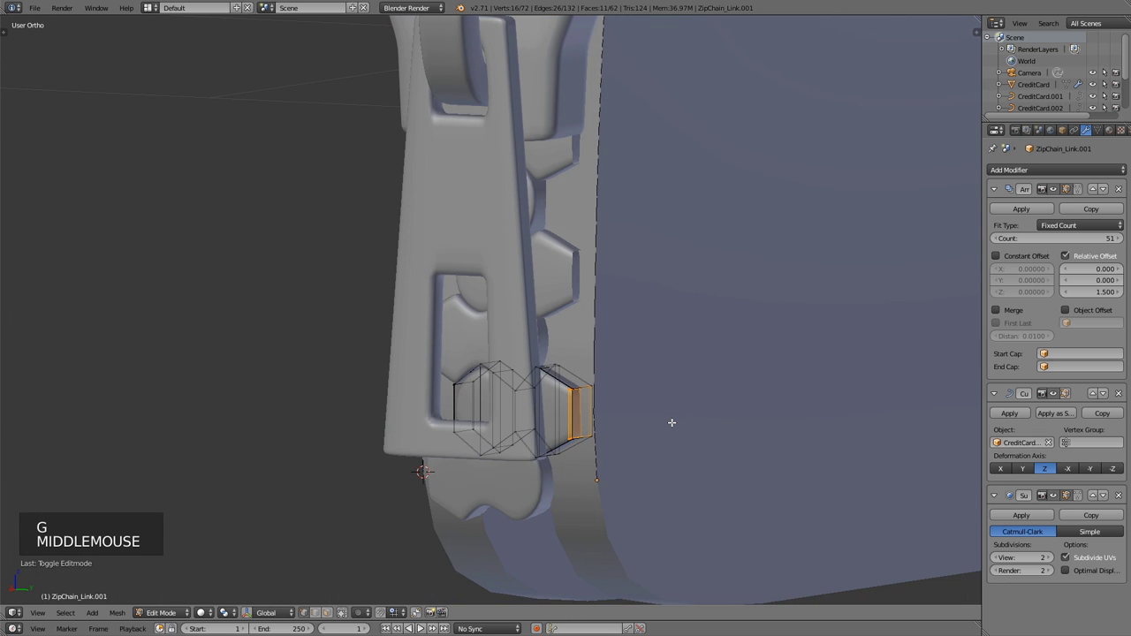
key("ctrl+z")
key("ctrl+z")
key("ctrl+z")
key("ctrl+z")
key("ctrl+z")
key("ctrl+z")
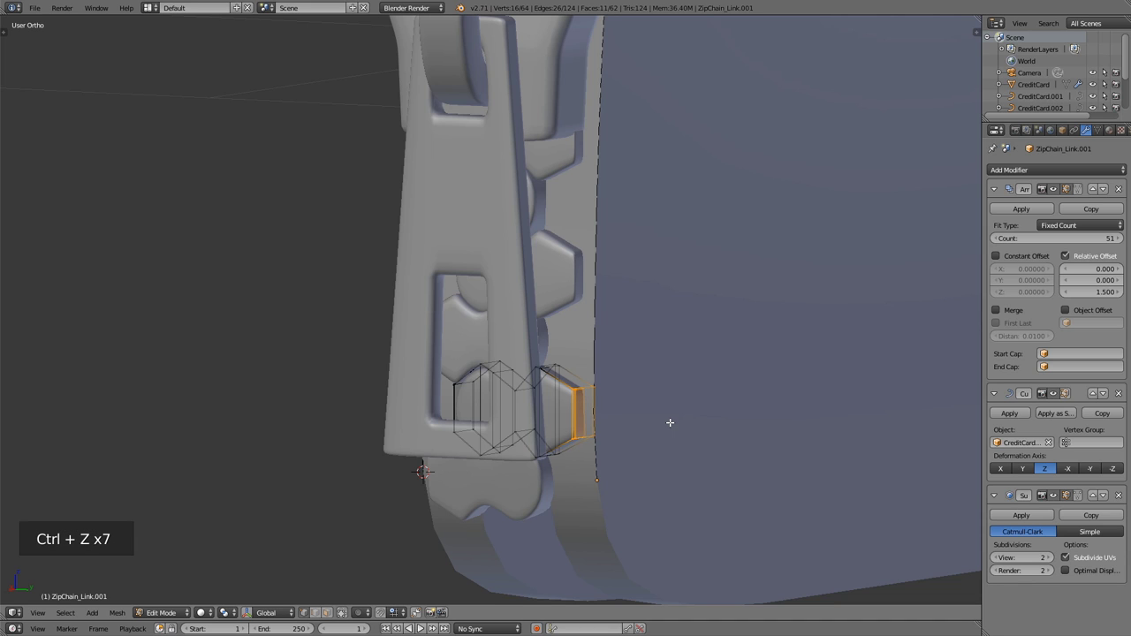
Nudge the tooth's end vertices along Y in confirmed steps, then check the wallet through the camera.
key("g")
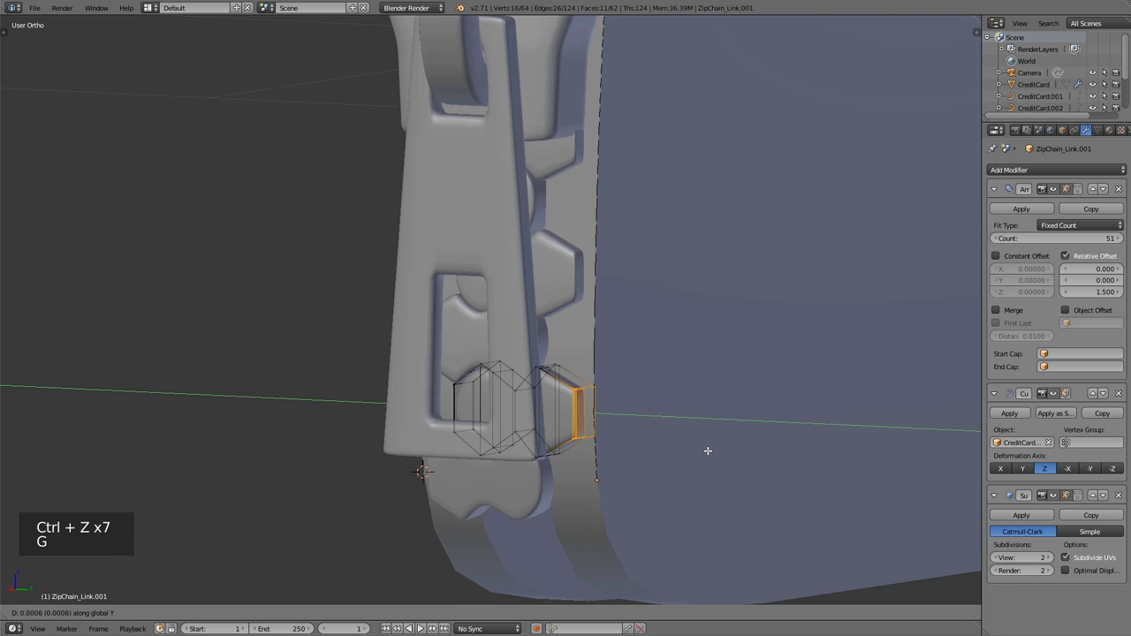
key("Tab")
key("Tab")
key("g")
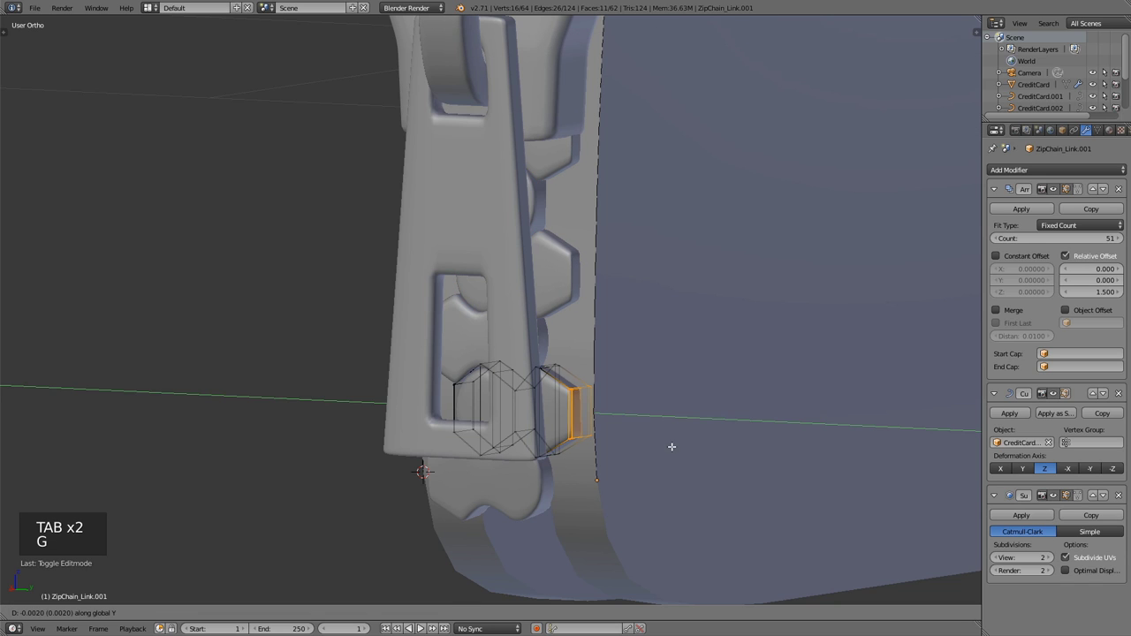
key("Tab")
key("Tab")
key("g")
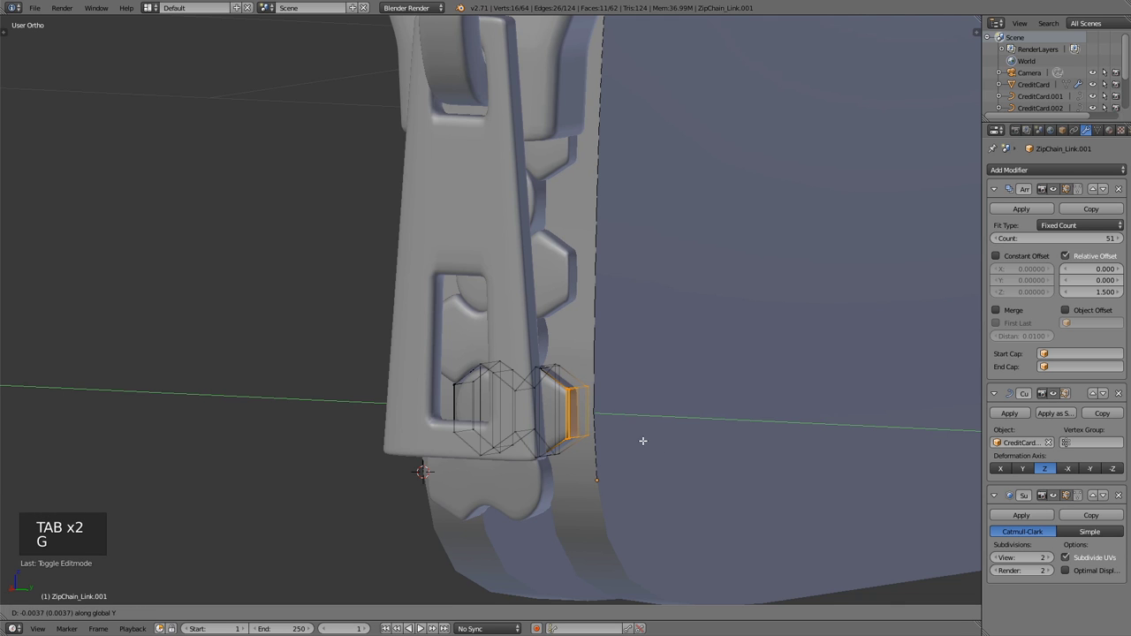
key("Tab")
scroll("down", 3)
middle_click(496, 318)
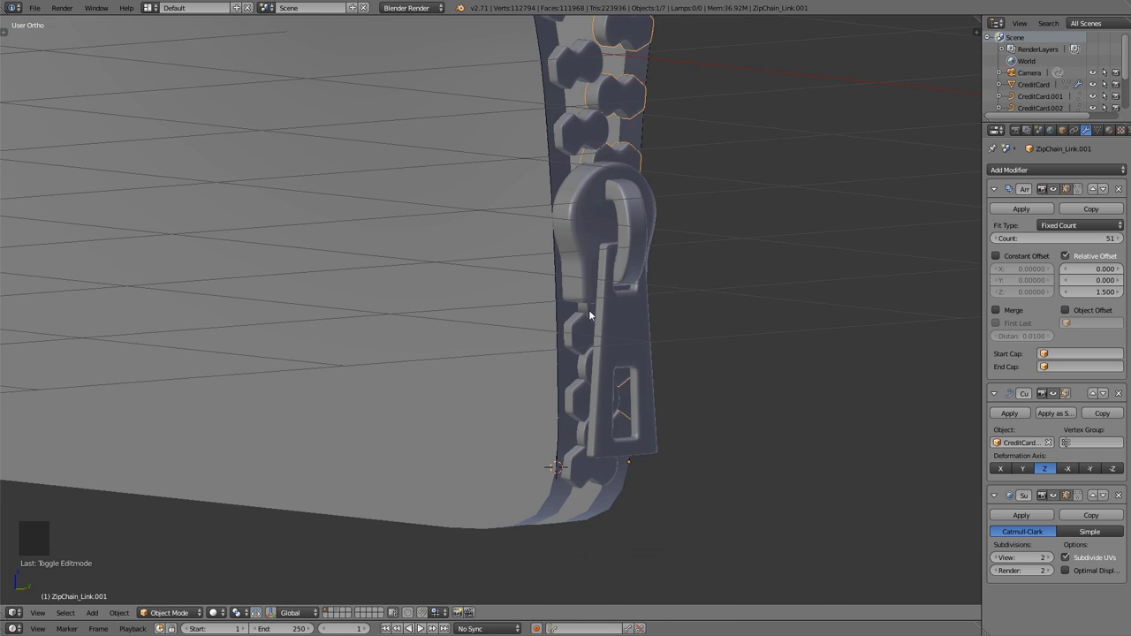
scroll("down", 3)
scroll("up", 3)
middle_click(507, 293)
key("KP_0")
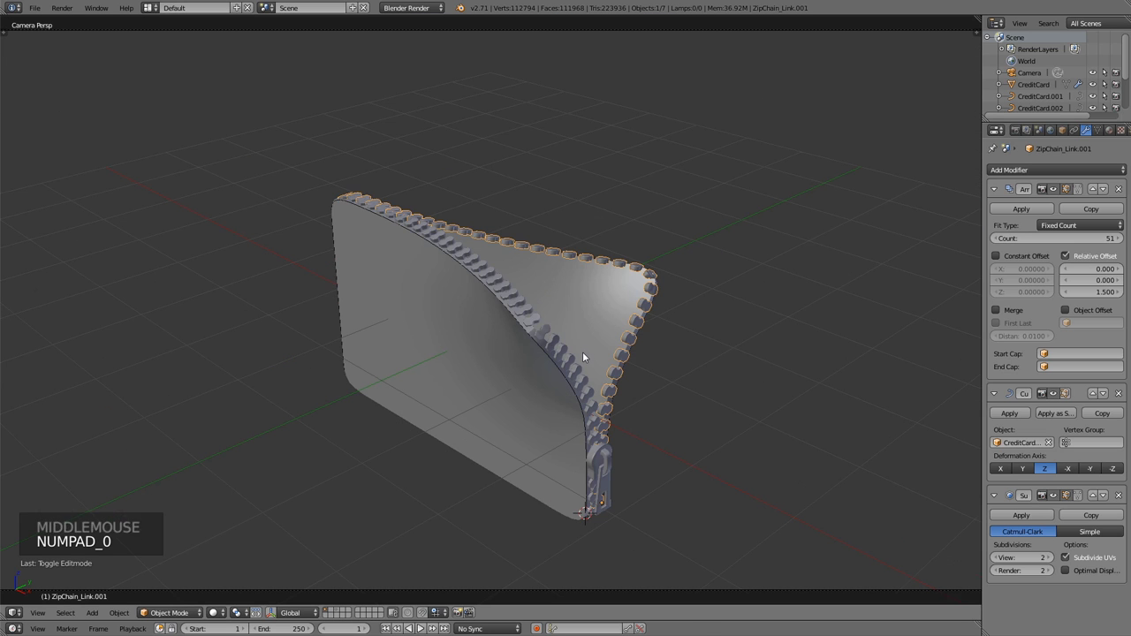
middle_click(670, 386)
key("KP_0")
right_click(611, 471)
middle_click(660, 447)
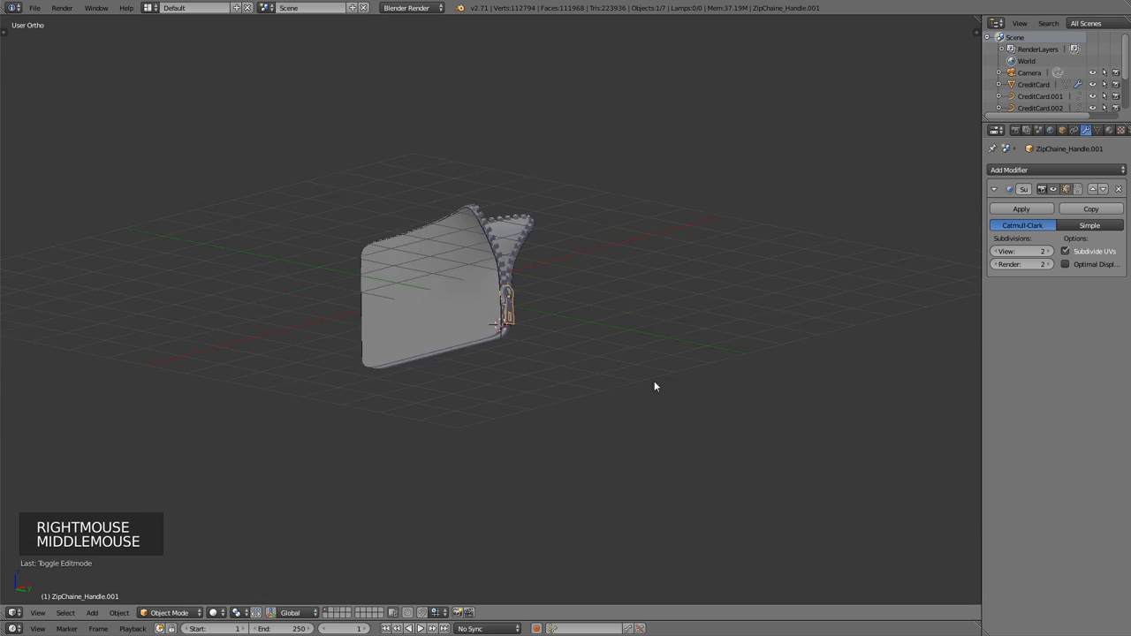
scroll("up", 3)
middle_click(485, 256)
right_click(487, 358)
middle_click(612, 314)
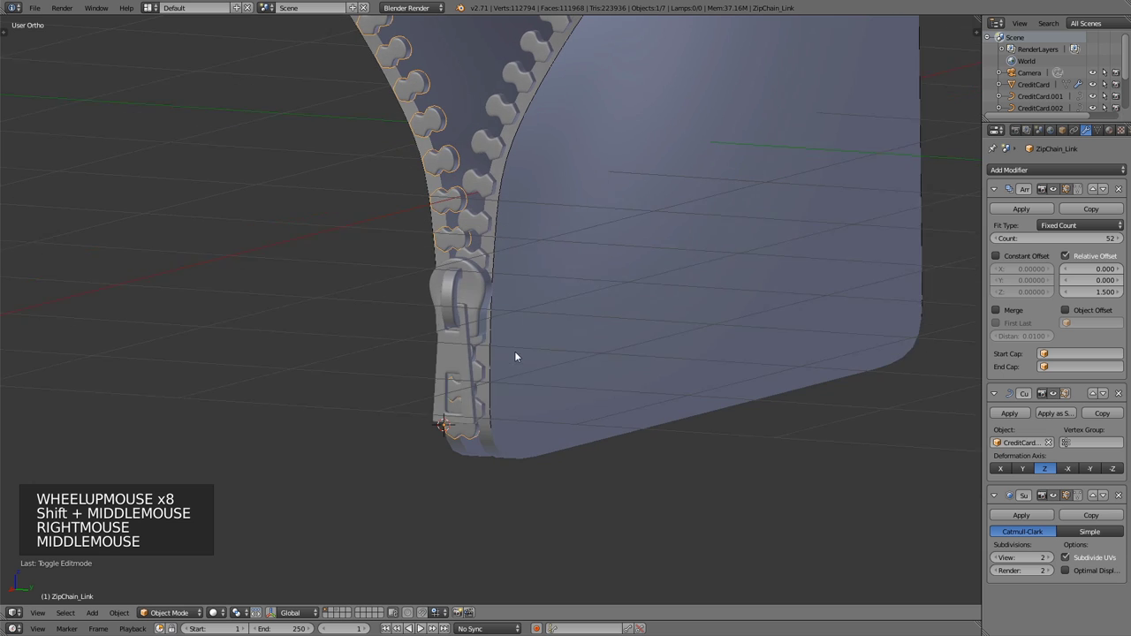
middle_click(480, 345)
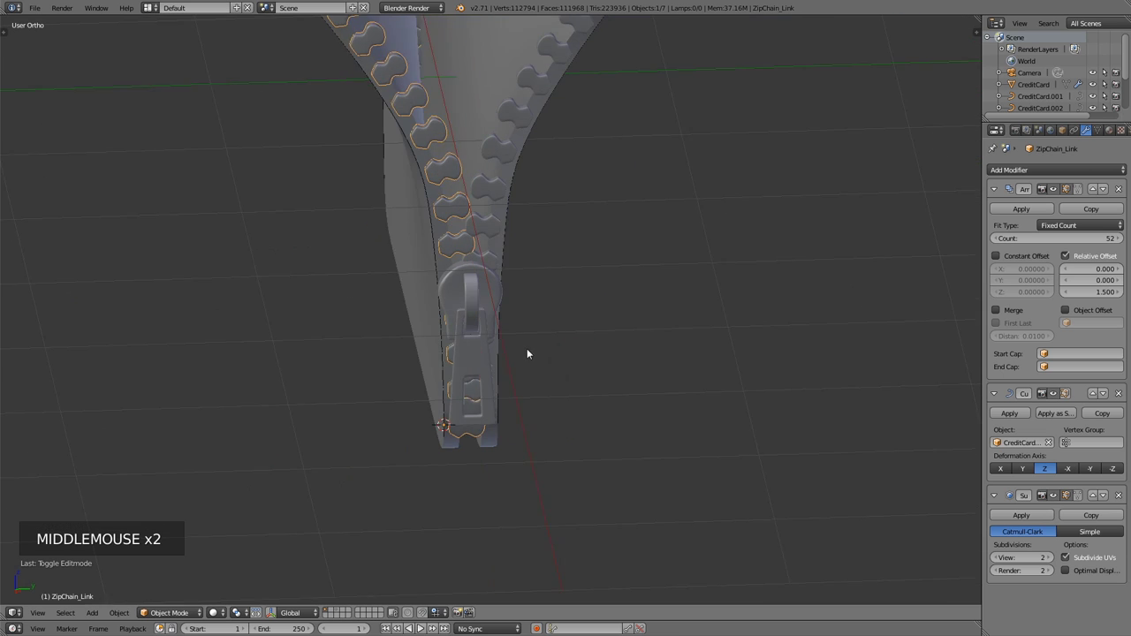
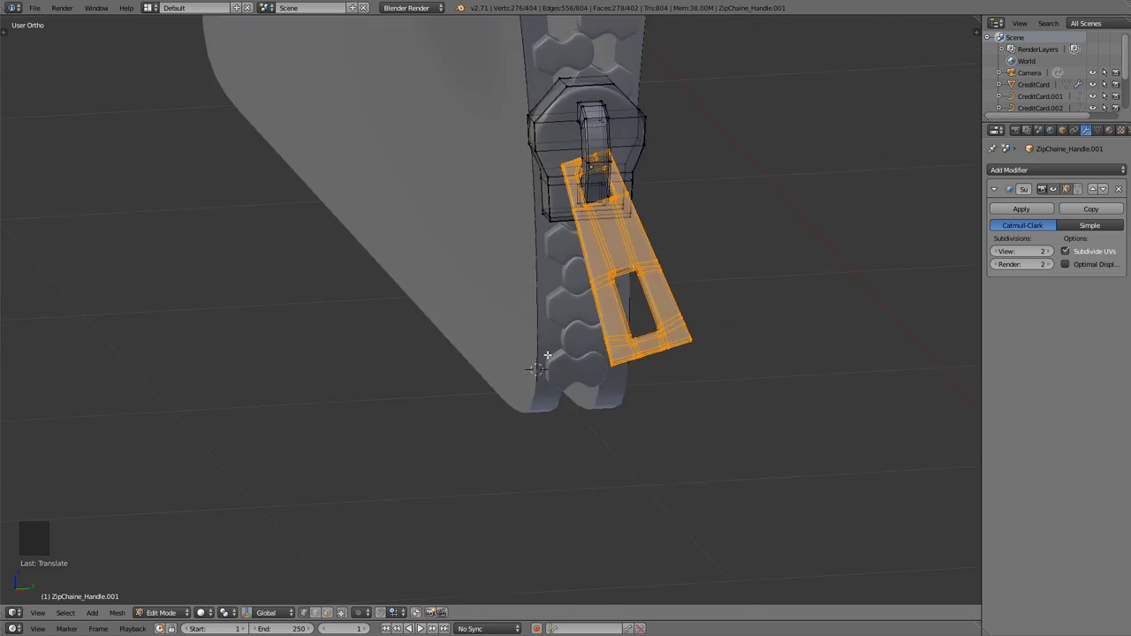
key("Tab")
middle_click(482, 328)
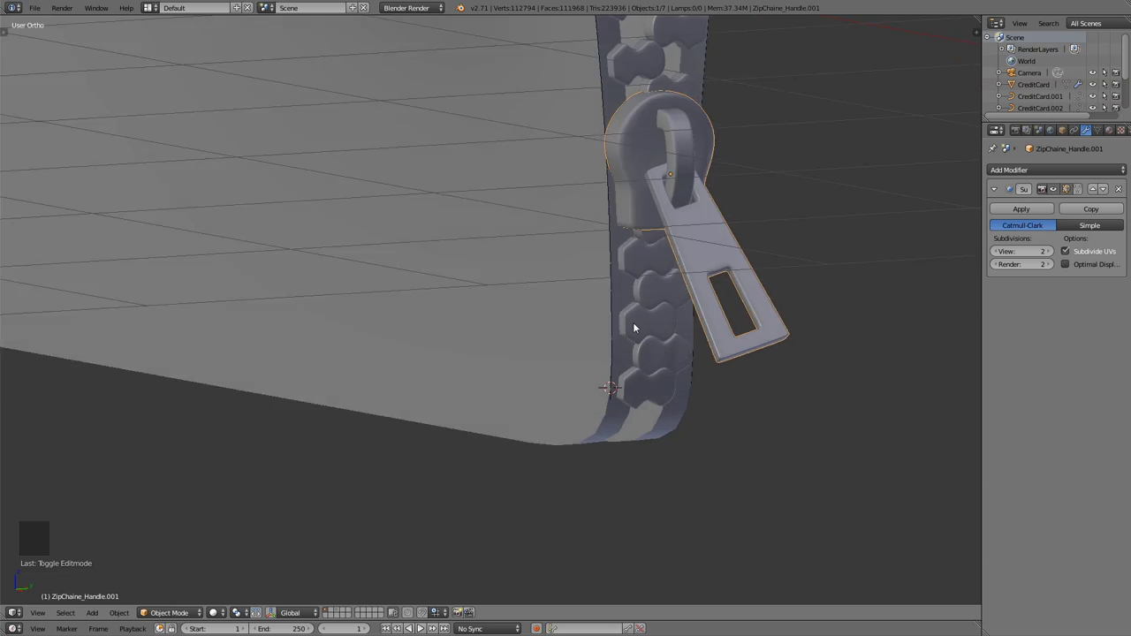
key("KP_0")
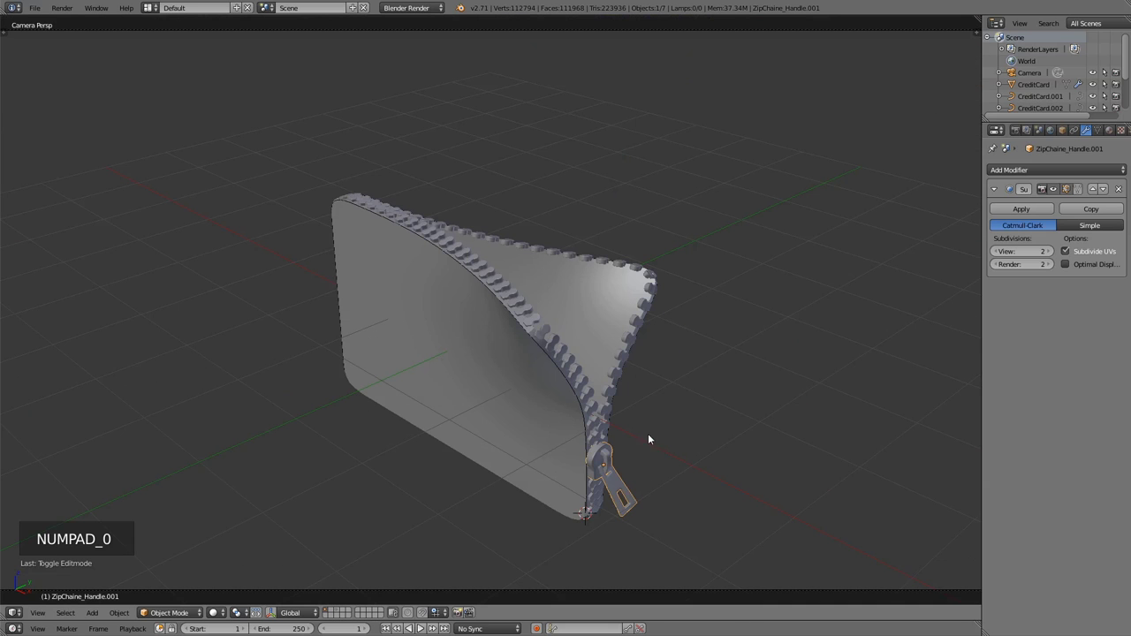
middle_click(679, 423)
key("KP_3")
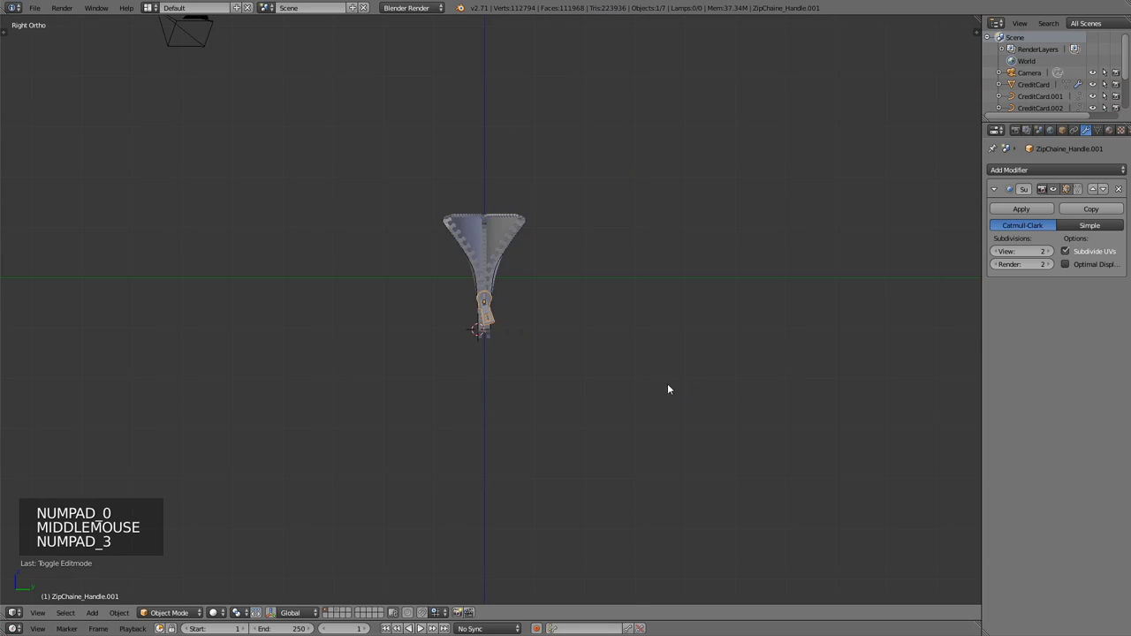
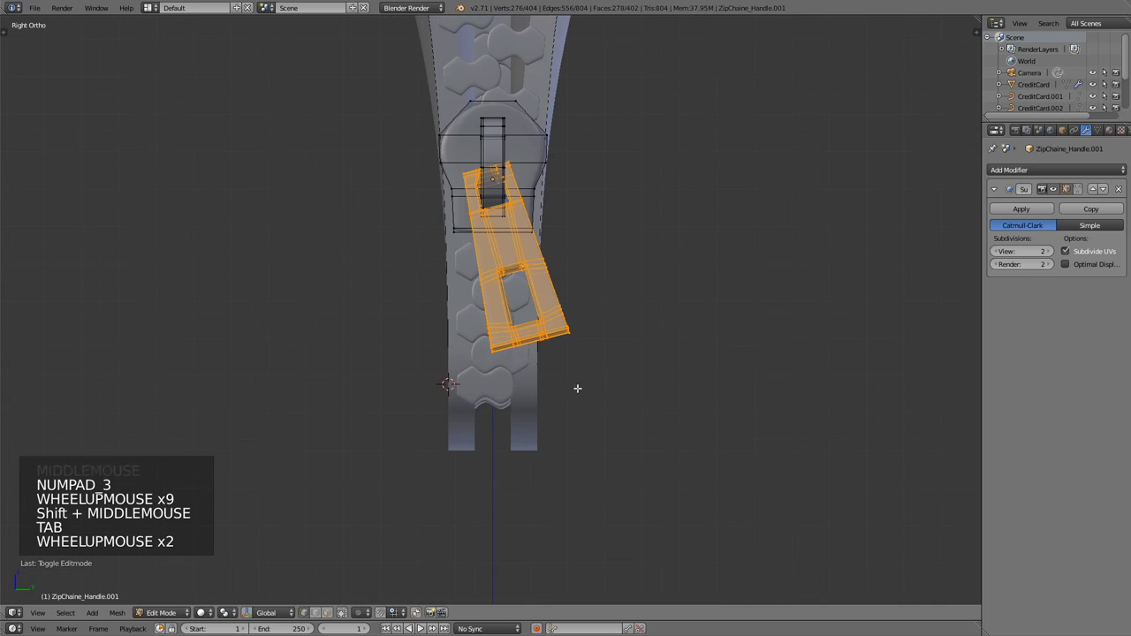
key("r")
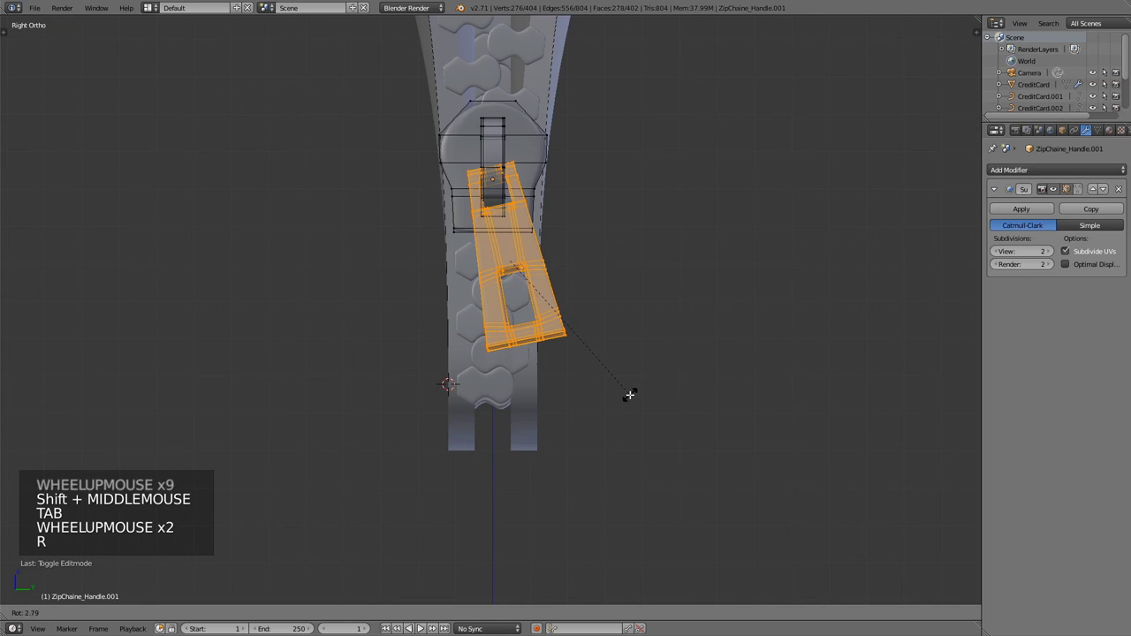
key("g")
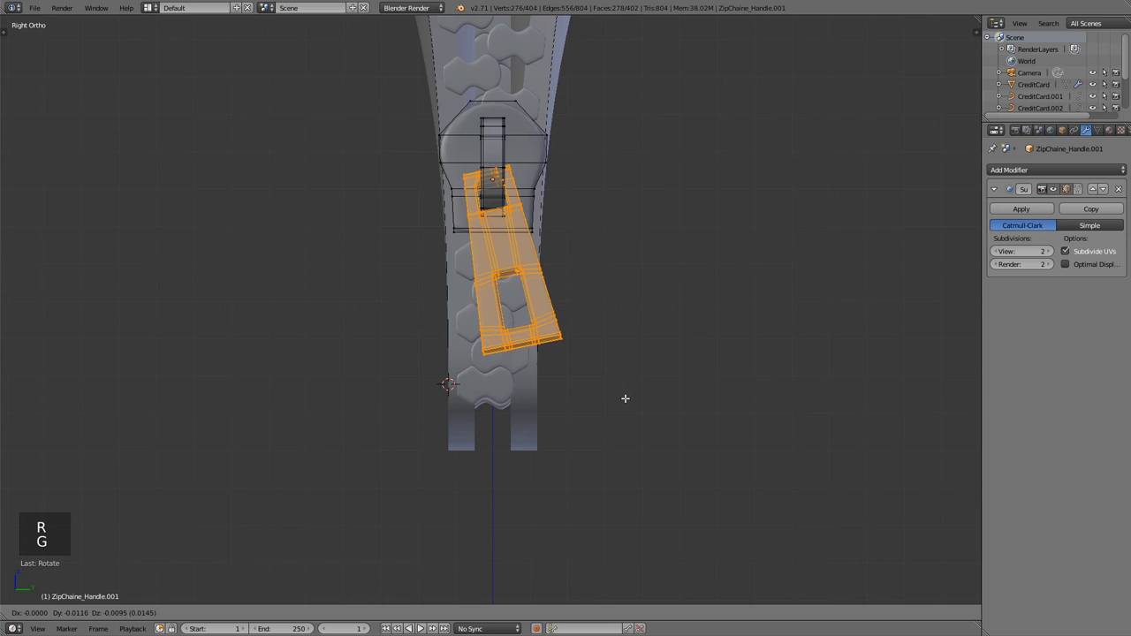
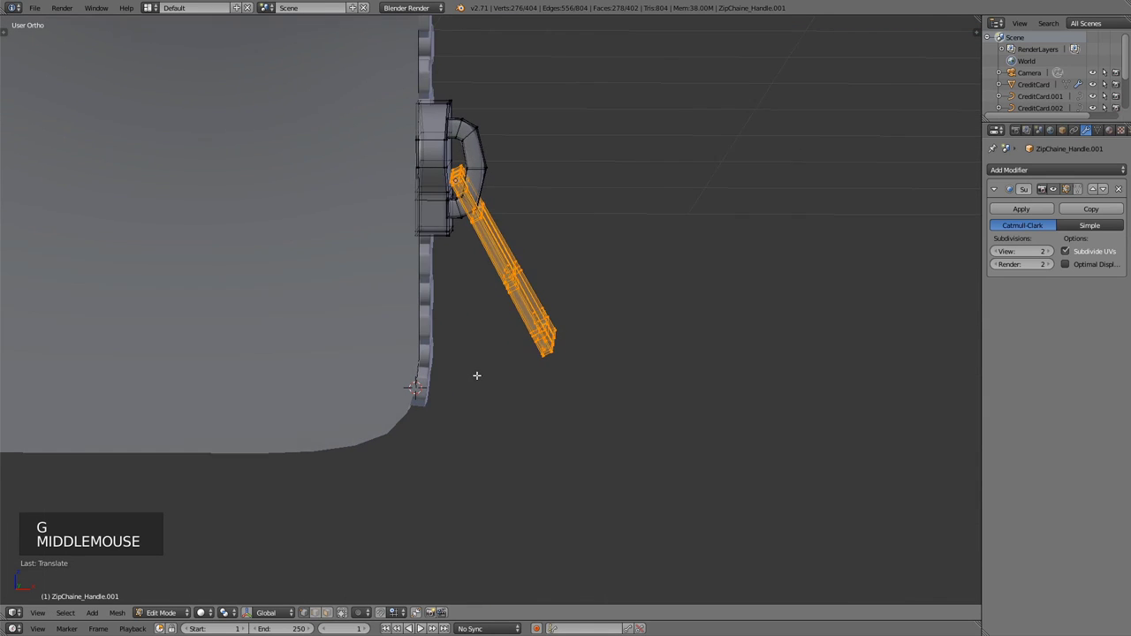
key("Tab")
scroll("up", 3)
middle_click(477, 309)
middle_click(504, 373)
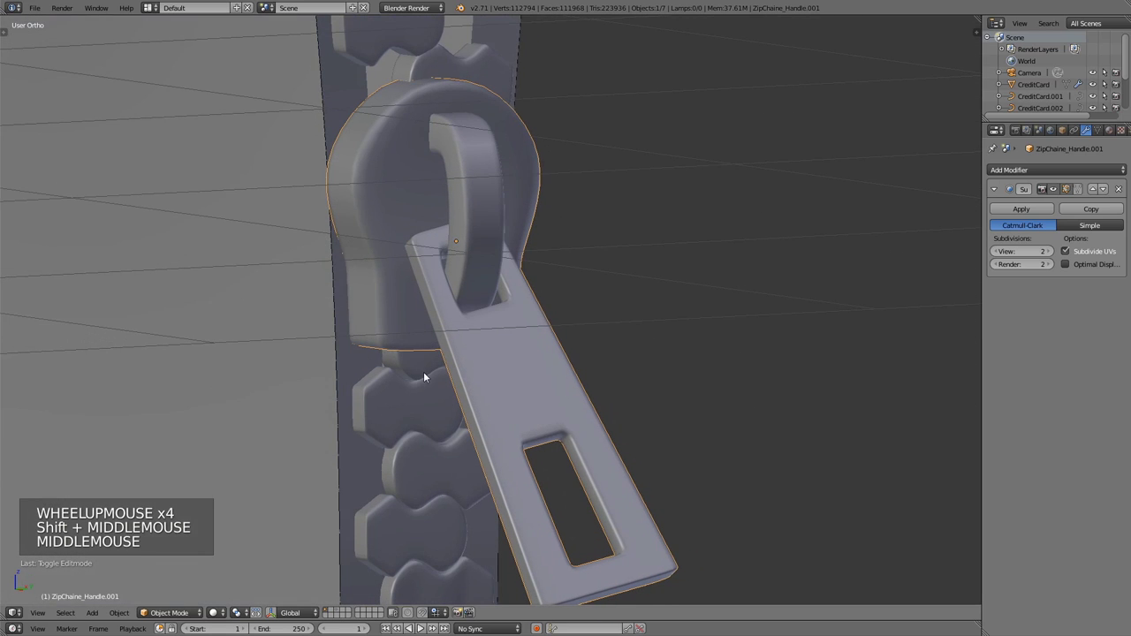
scroll("down", 3)
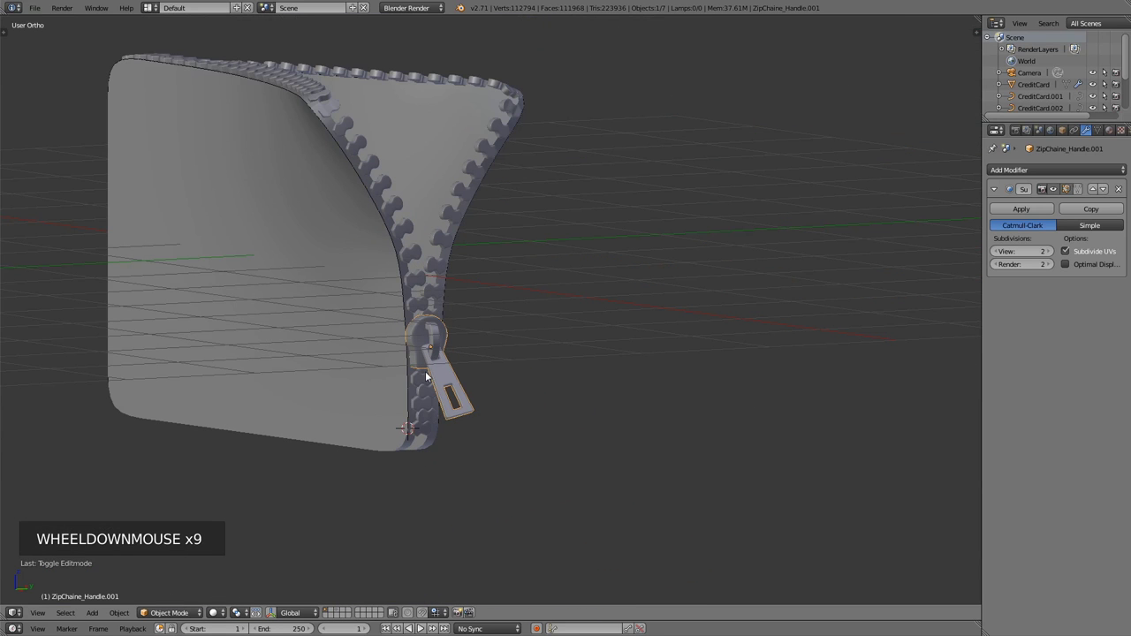
key("KP_0")
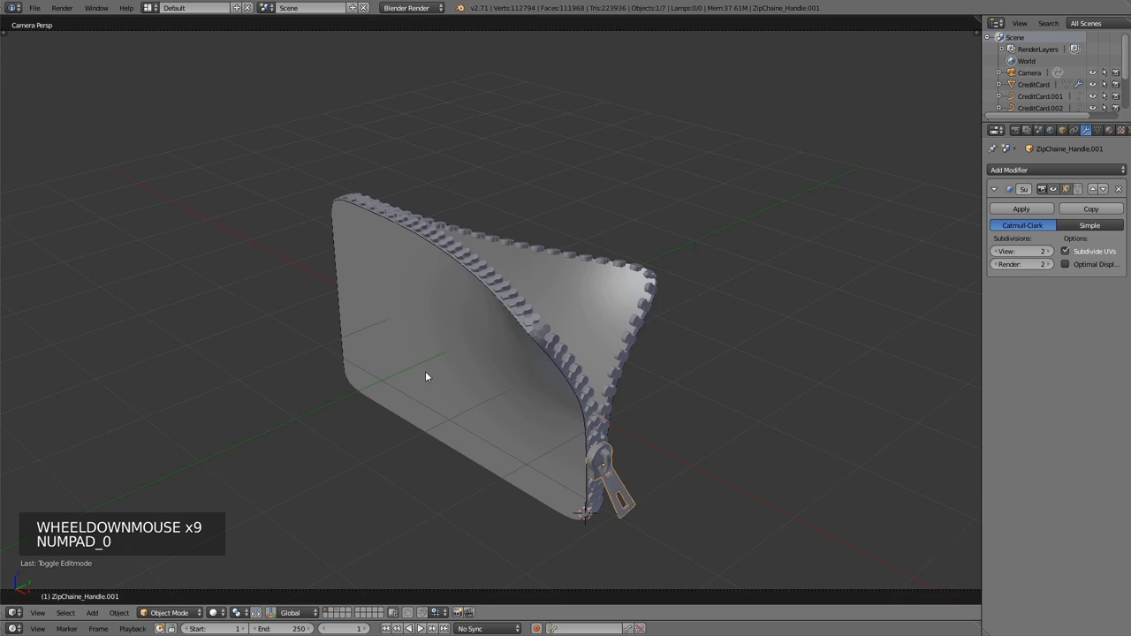
key("KP_1")
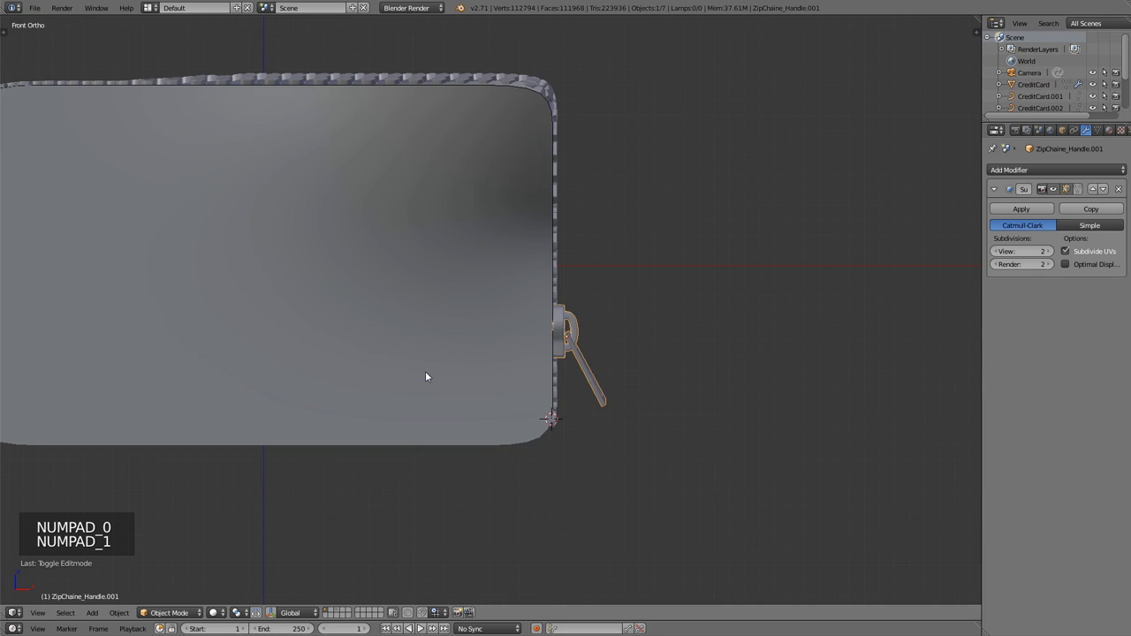
scroll("down", 3)
middle_click(379, 330)
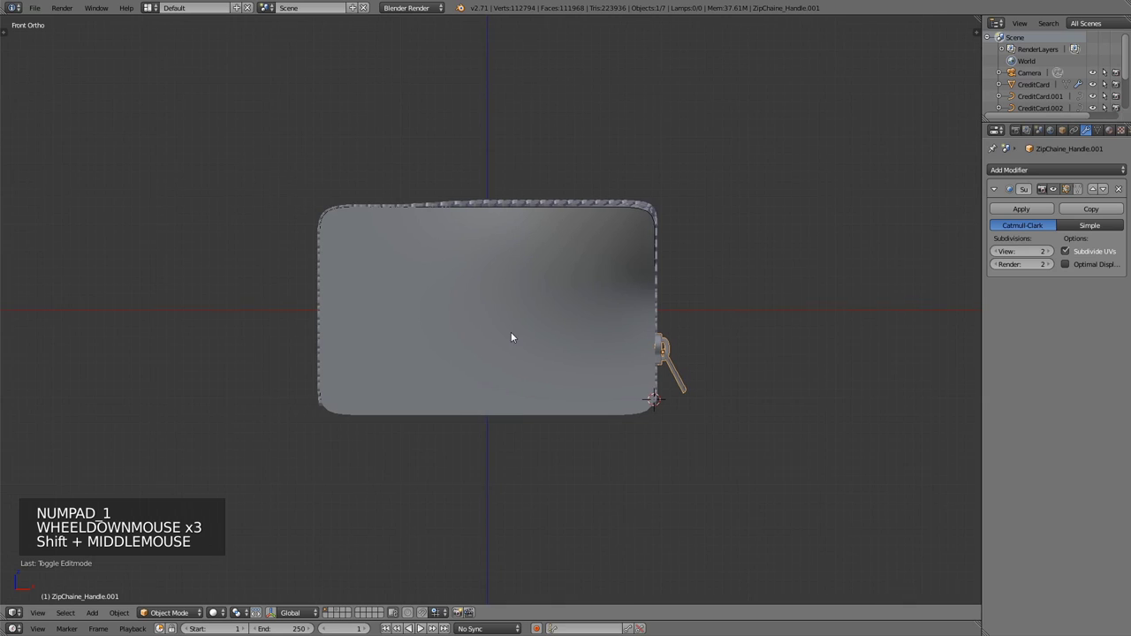
key("ctrl+s")
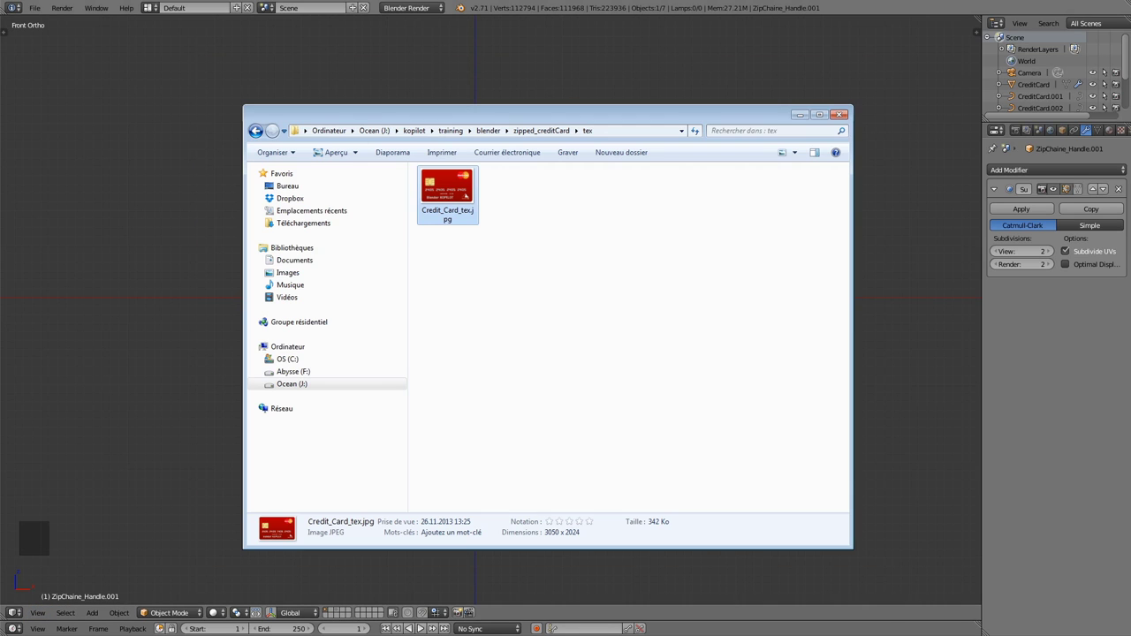
middle_click(529, 130)
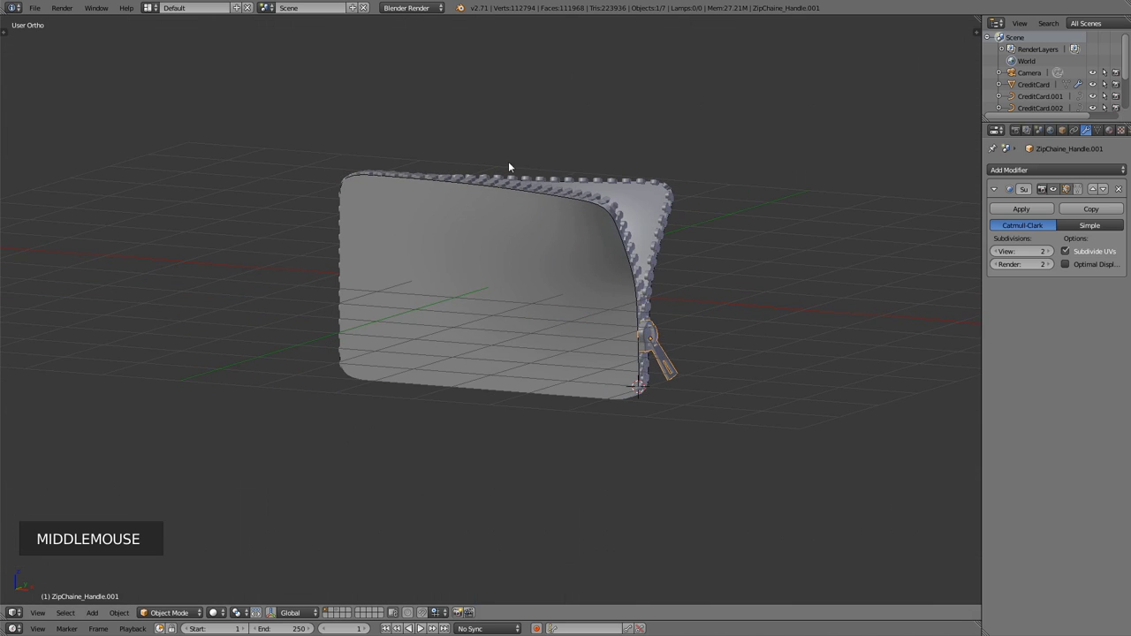
Hide the zipper links and handle parts, then select the card shell and its CreditCard.001 half.
right_click(565, 195)
right_click(577, 195)
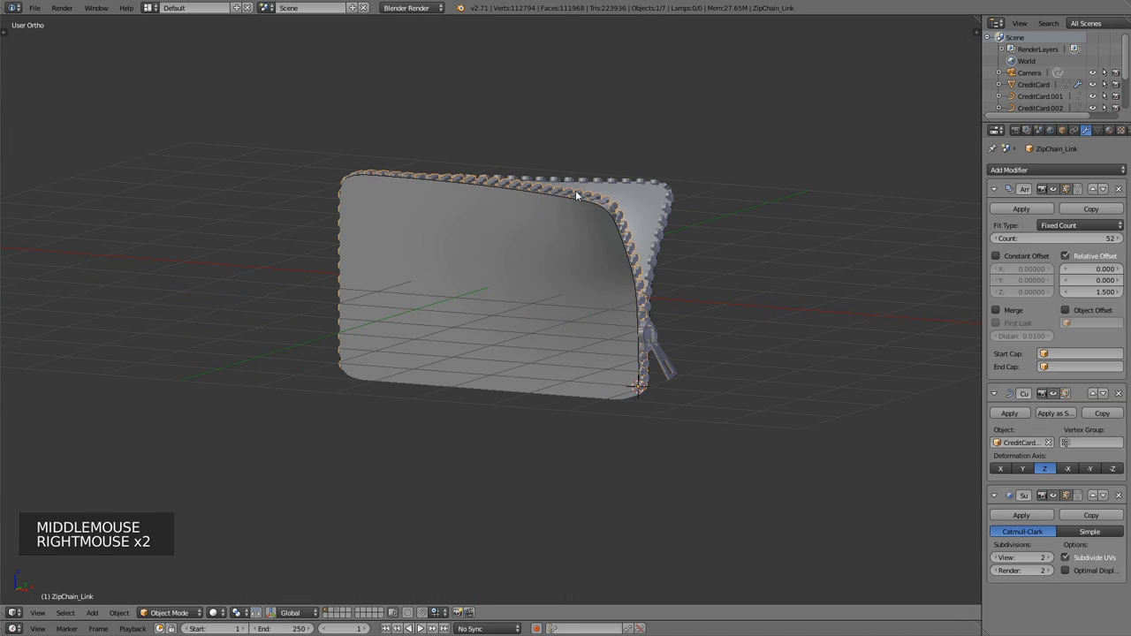
key("h")
right_click(616, 183)
key("h")
right_click(657, 342)
key("h")
right_click(626, 253)
left_click(1066, 135)
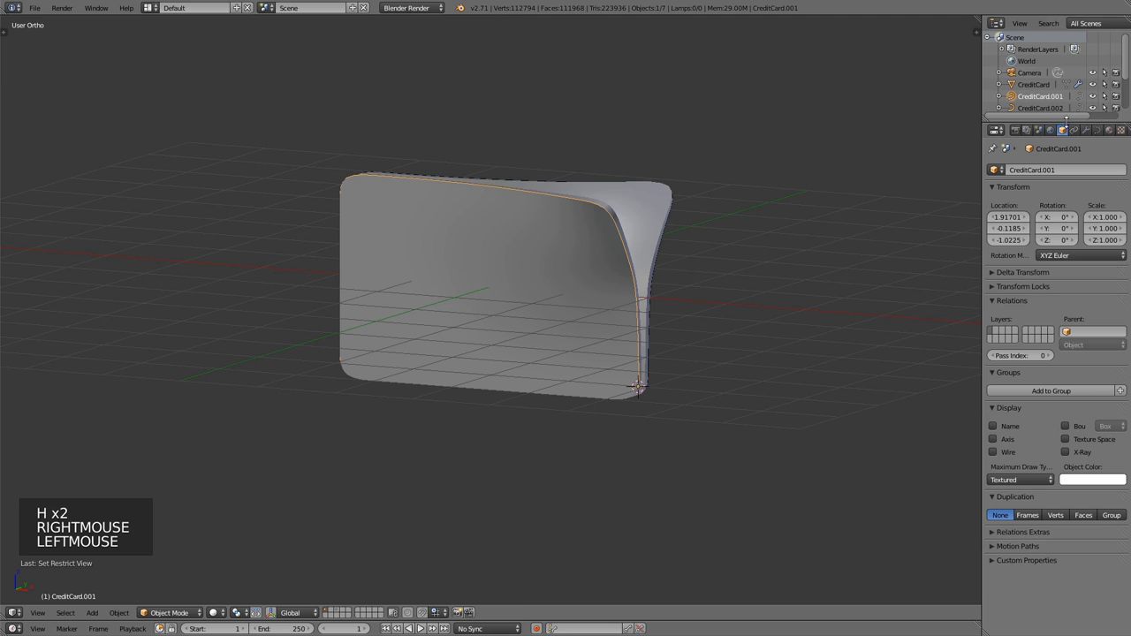
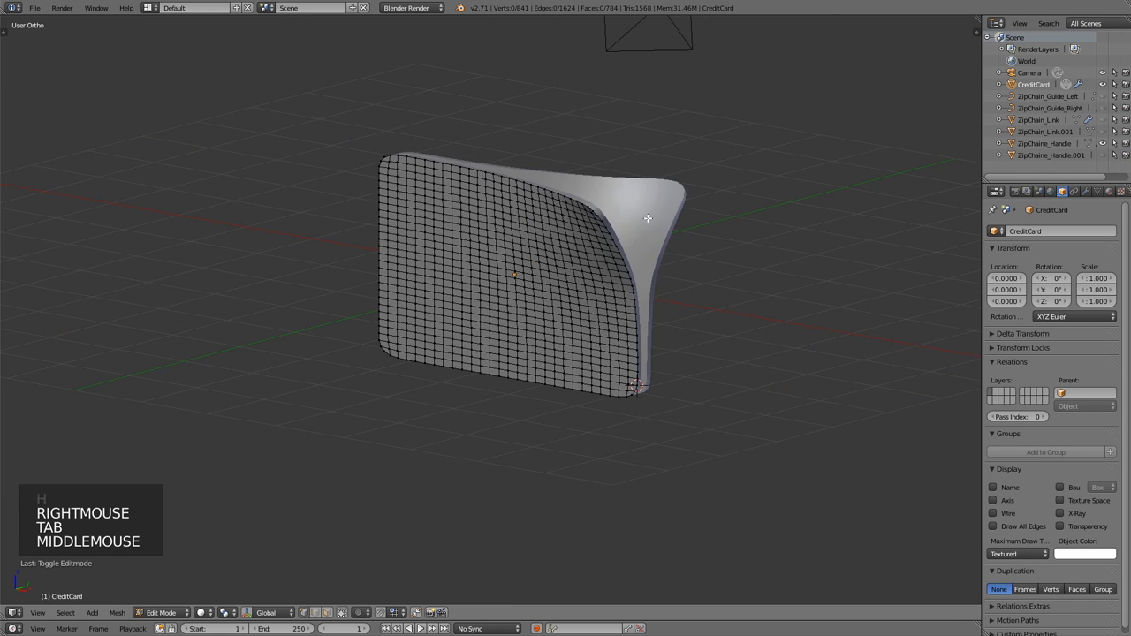
Apply the card shell's modifier and box-select its front faces from the front view.
key("Tab")
left_click(1090, 193)
left_click(1039, 270)
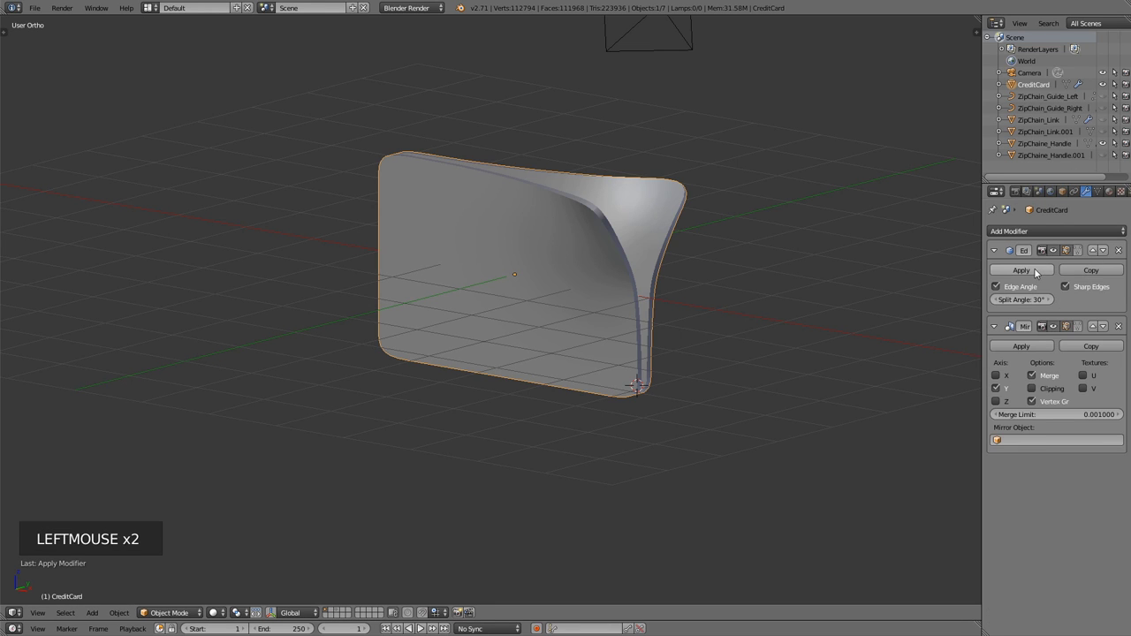
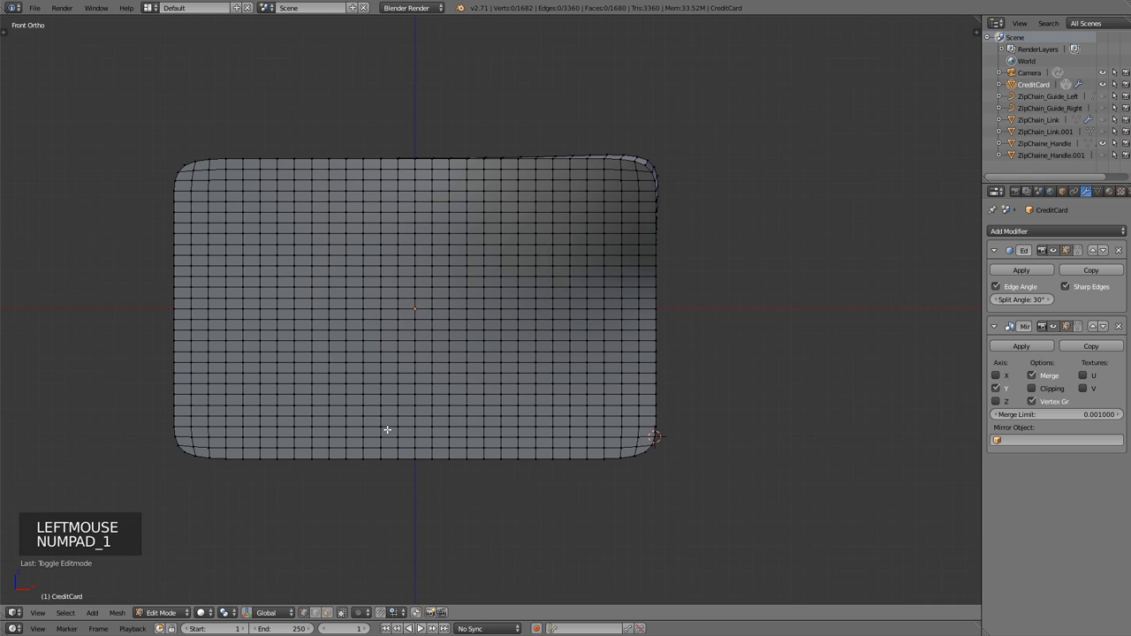
key("b")
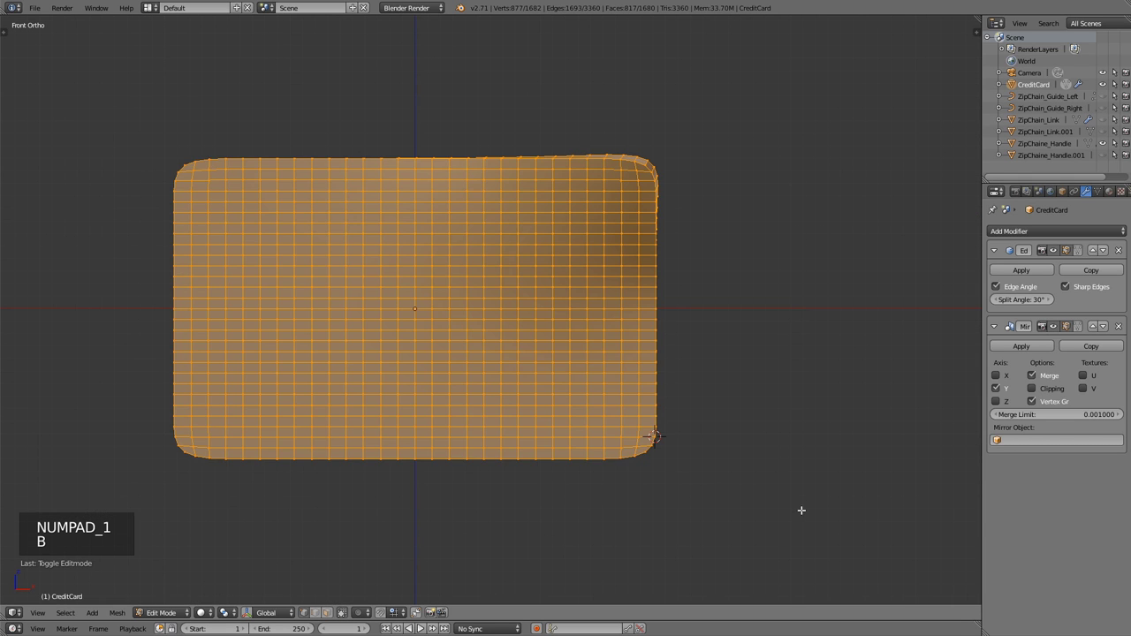
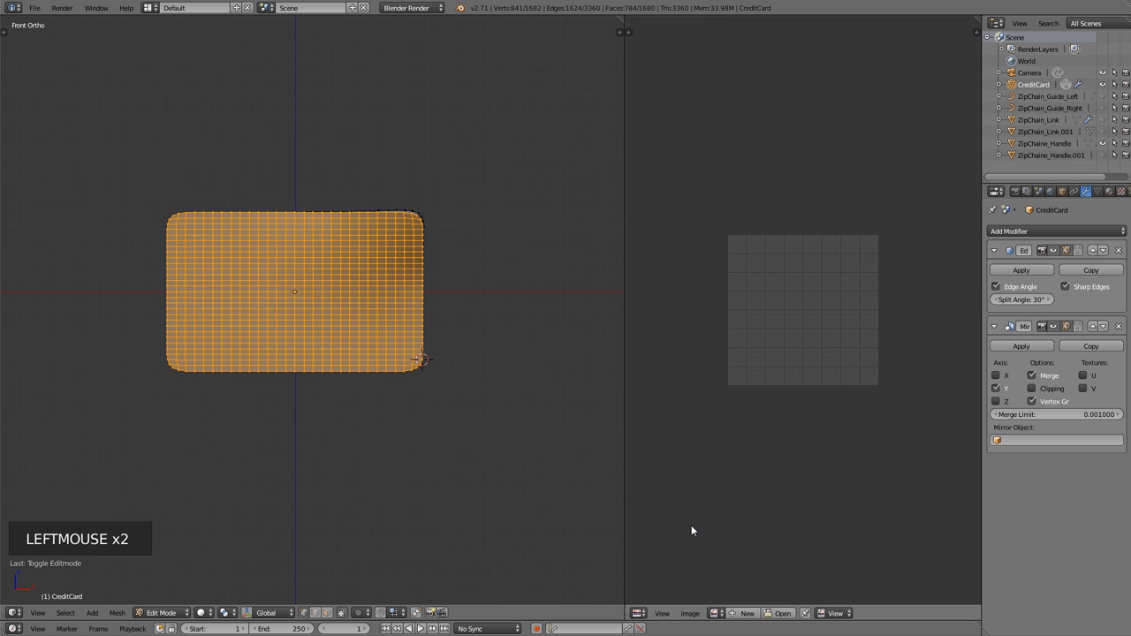
Create material CreditCard_tex under Cycles with nodes, colour driven by Credit_Card_tex.jpg image texture.
left_click(1110, 195)
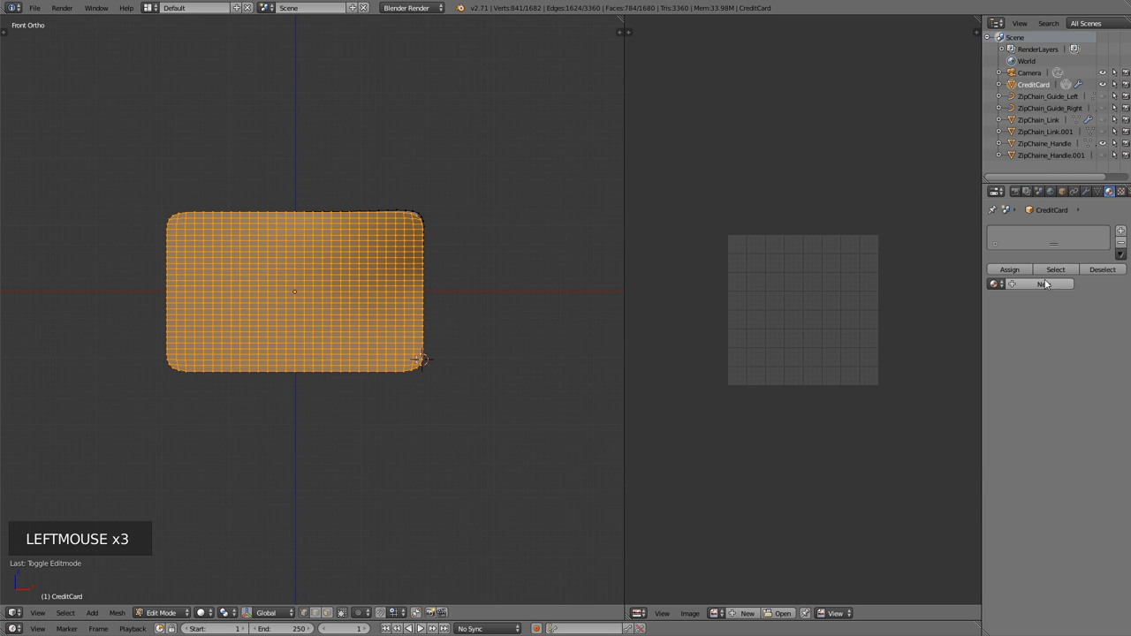
left_click(1042, 290)
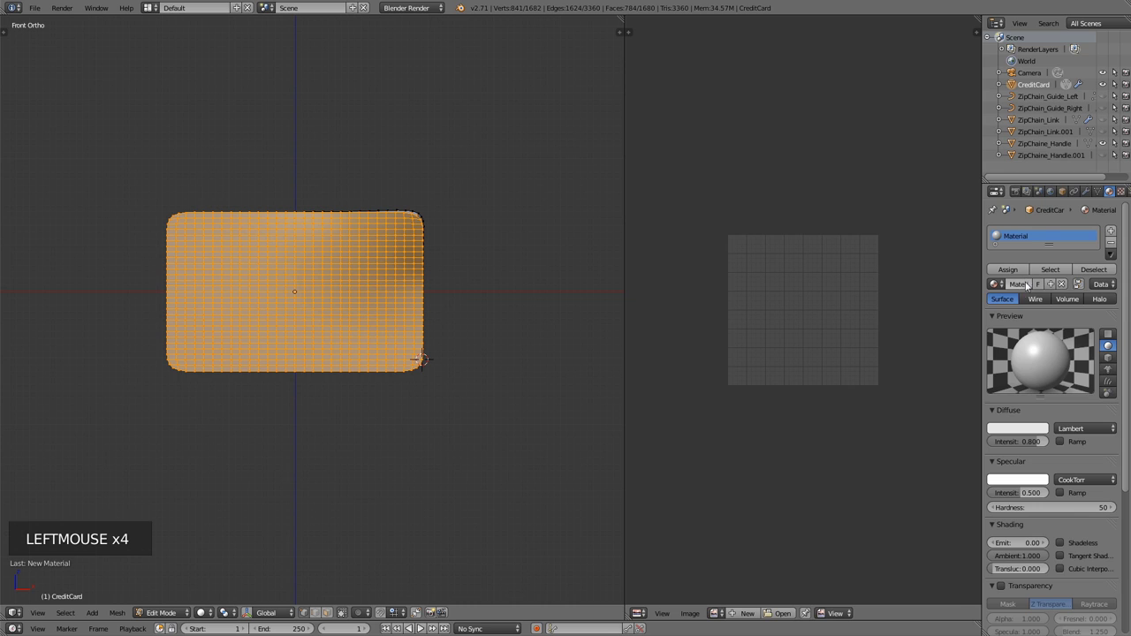
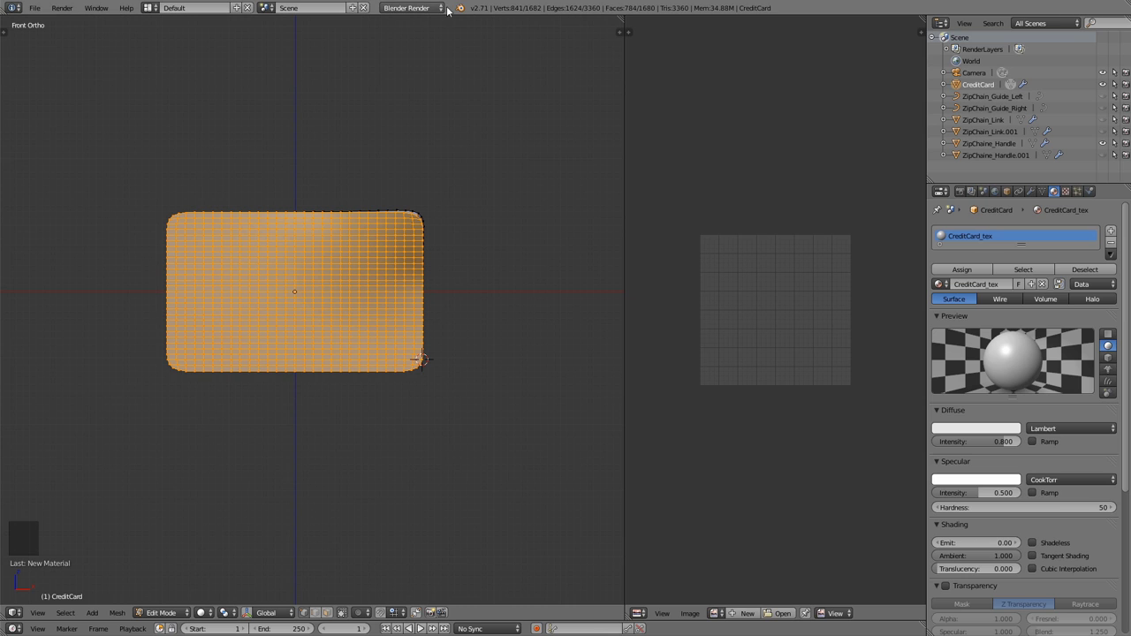
left_click(403, 8)
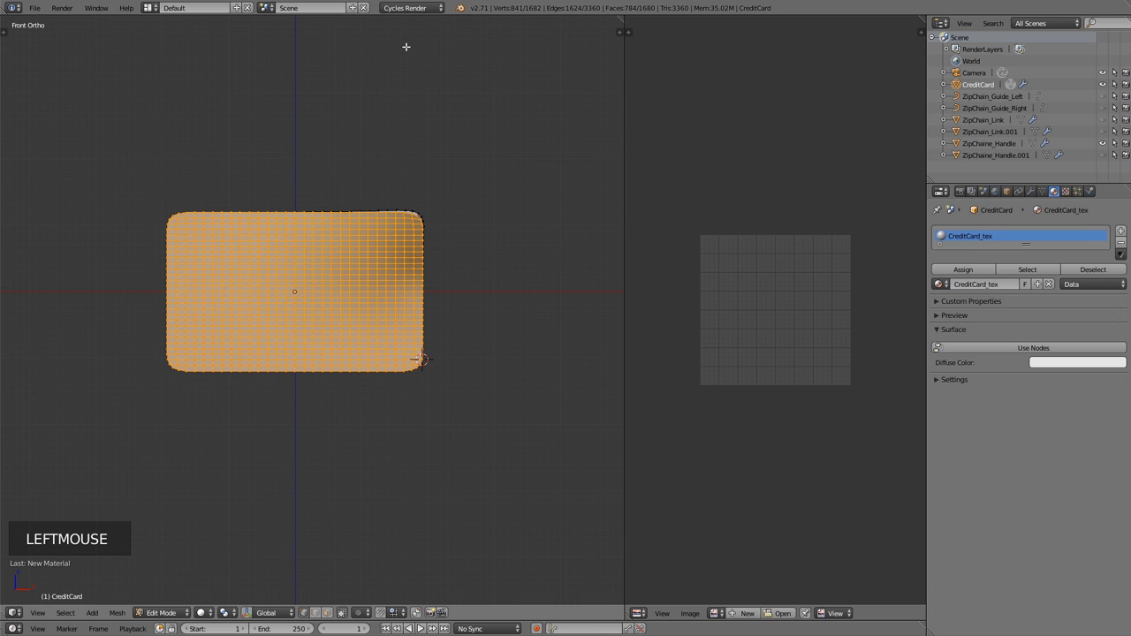
left_click(1013, 353)
left_click(1122, 374)
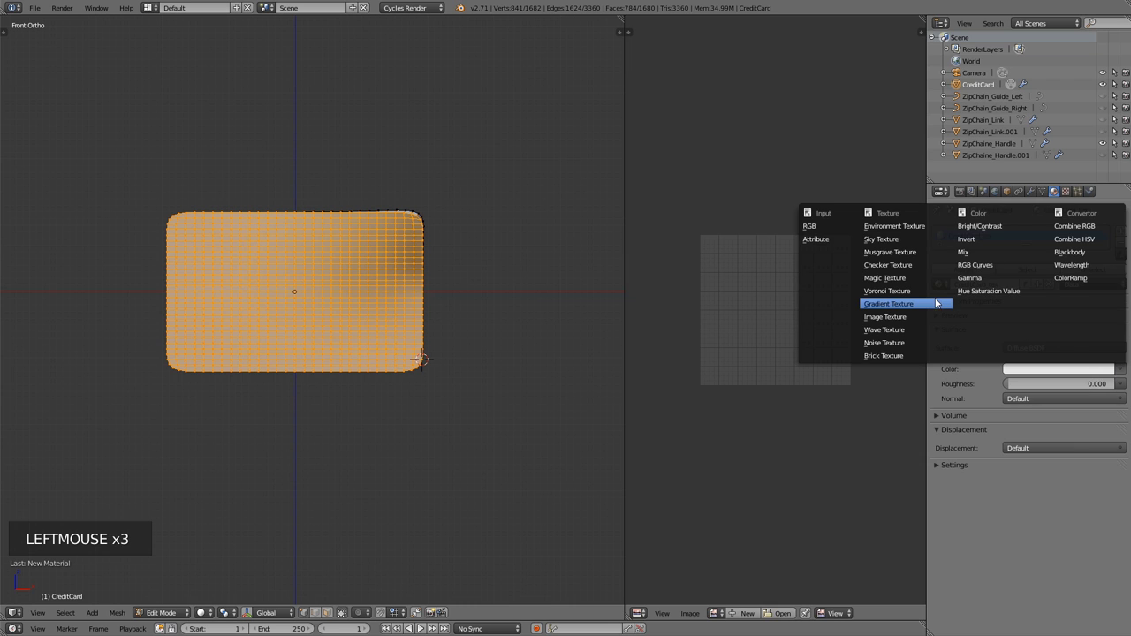
left_click(1064, 384)
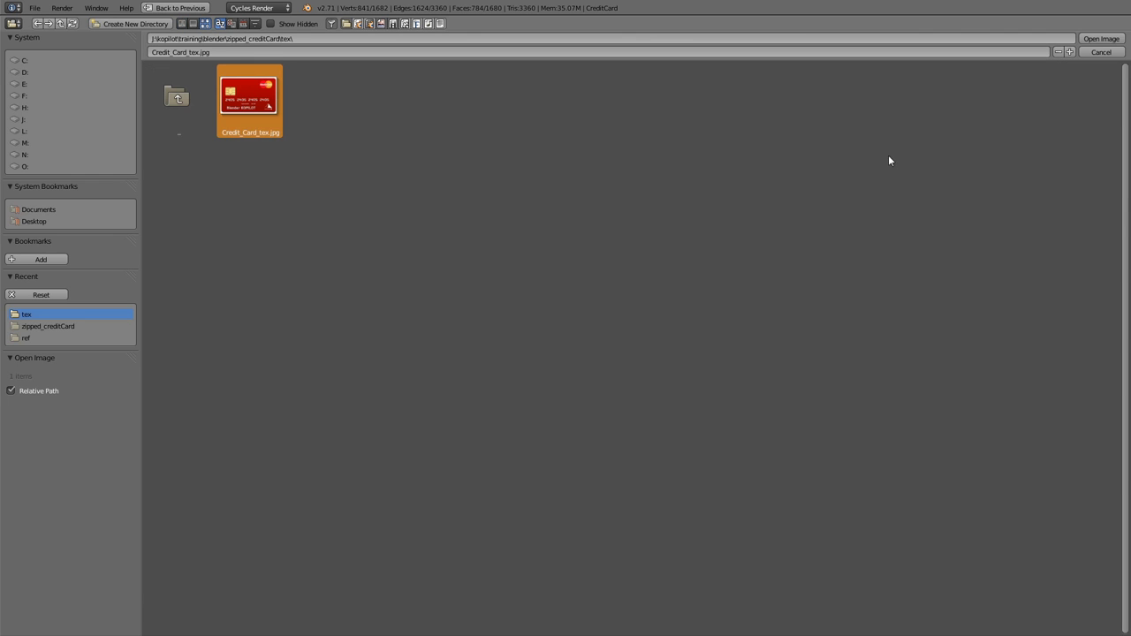
left_click(1097, 43)
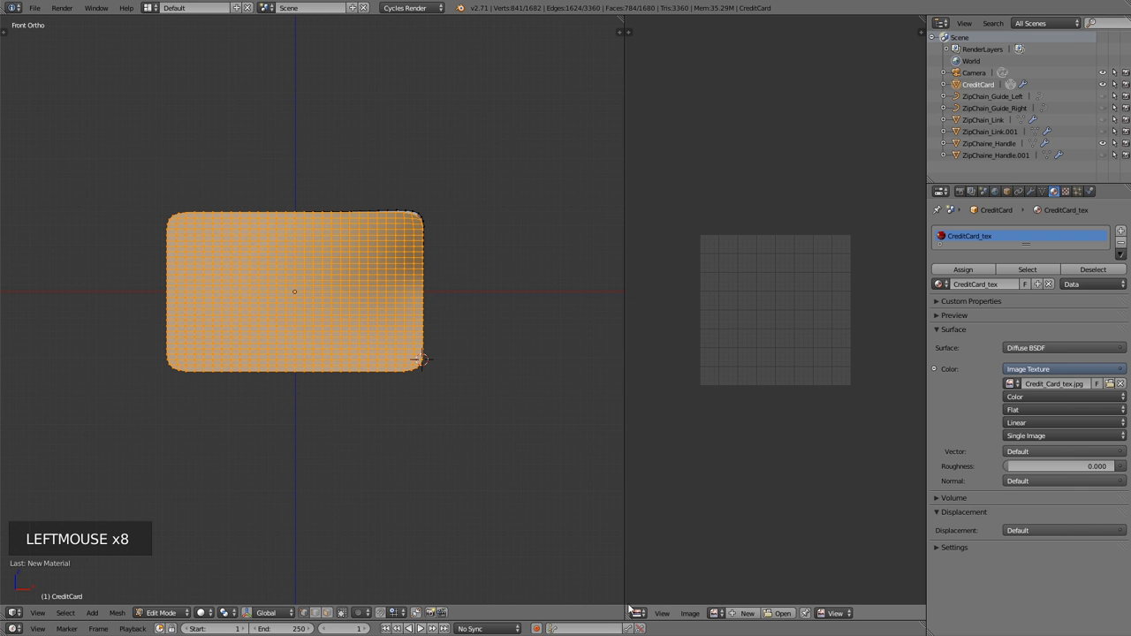
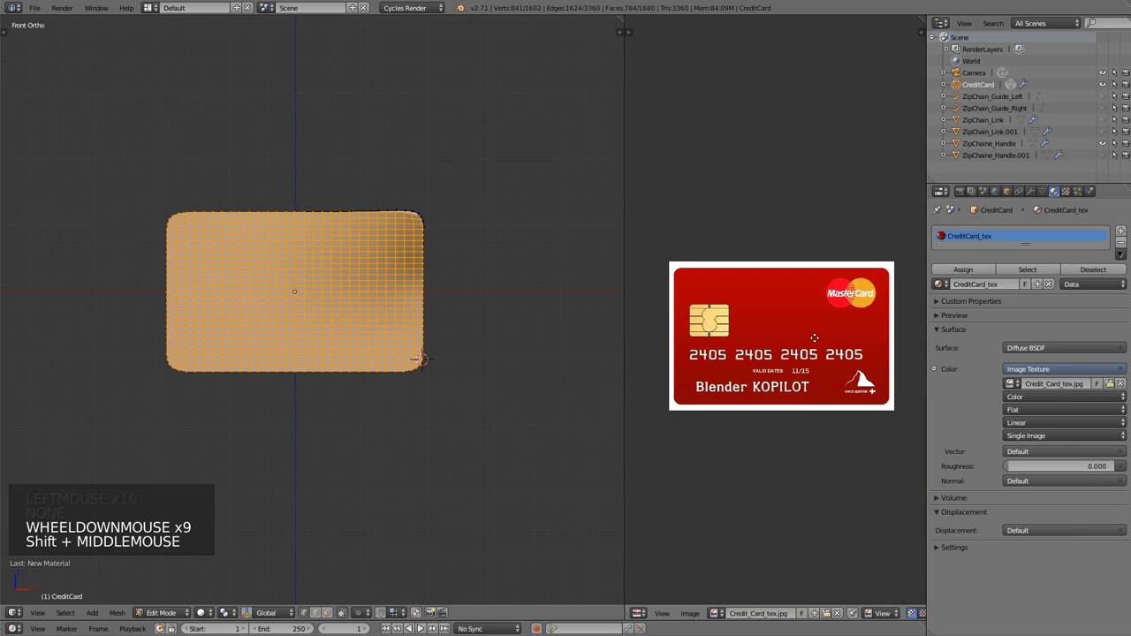
Unwrap the front faces, scale and move the UVs to fit the card image, then preview the texture.
scroll("up", 3)
key("u")
key("s")
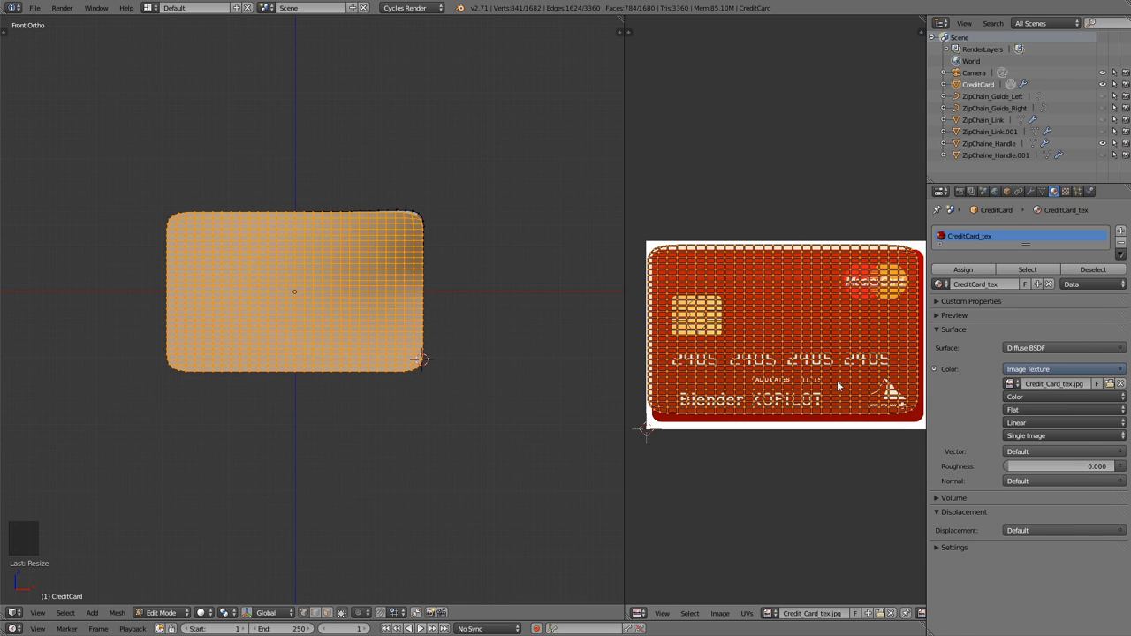
key("g")
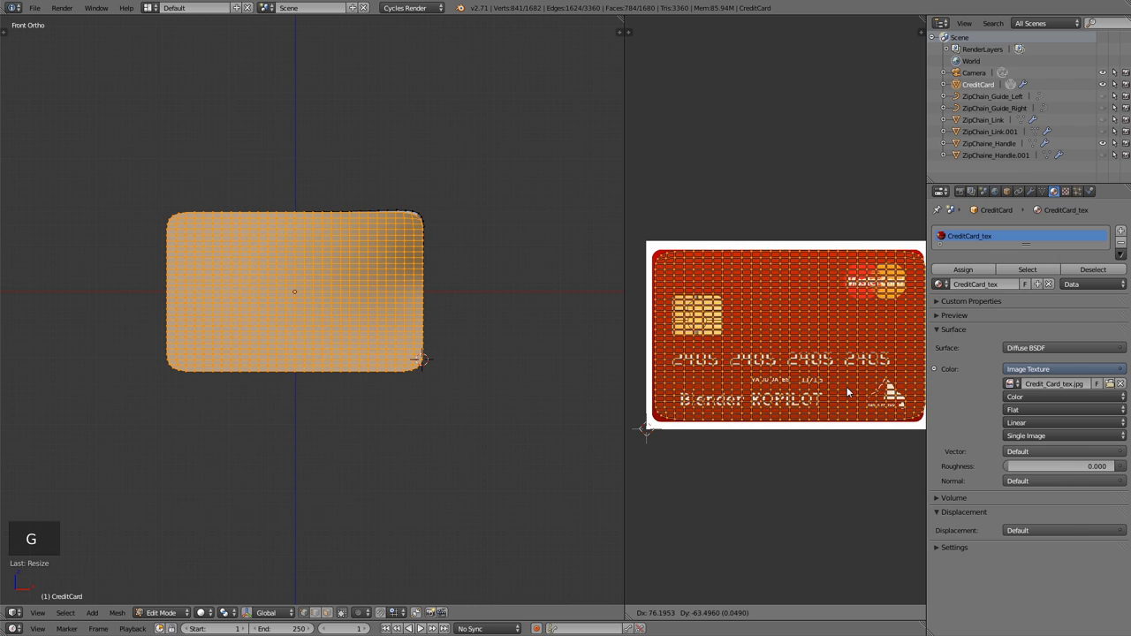
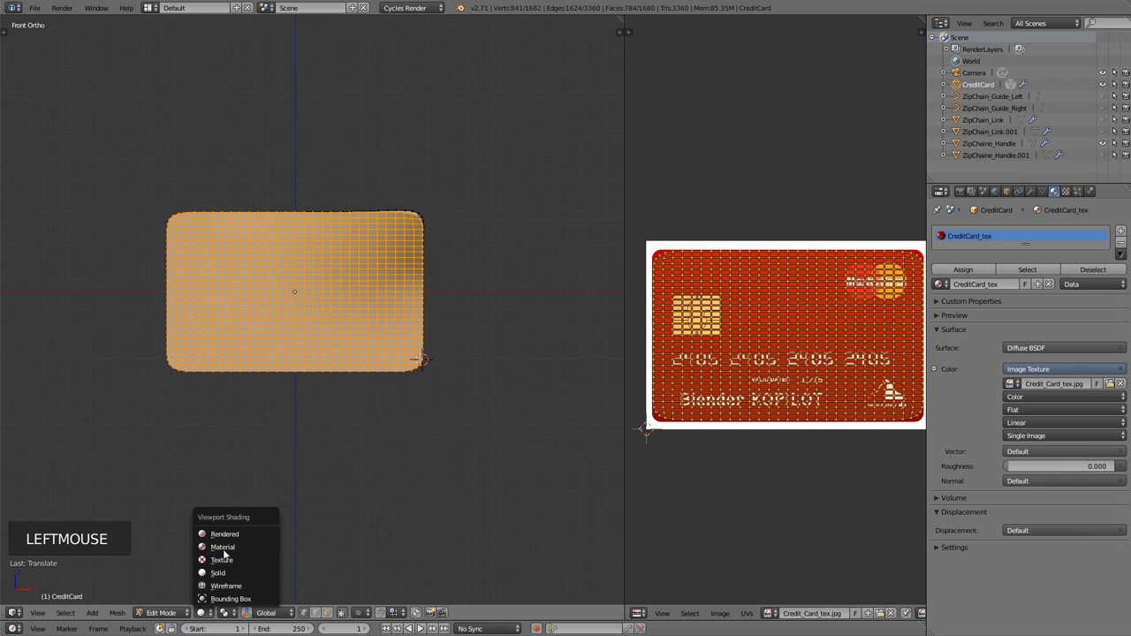
scroll("up", 3)
key("Tab")
scroll("up", 3)
middle_click(376, 269)
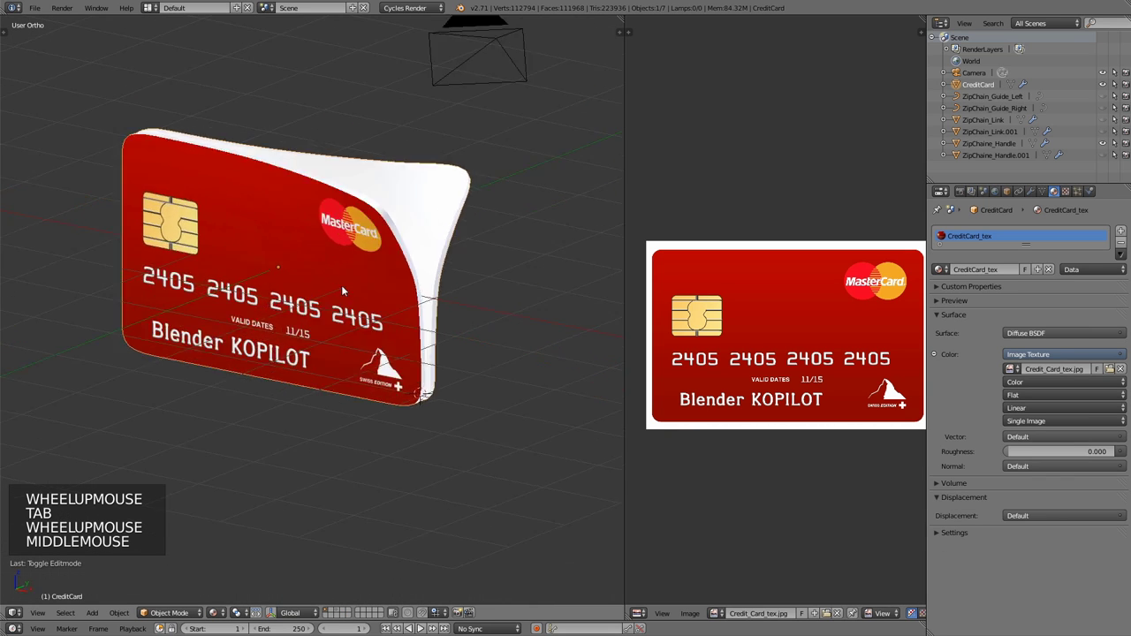
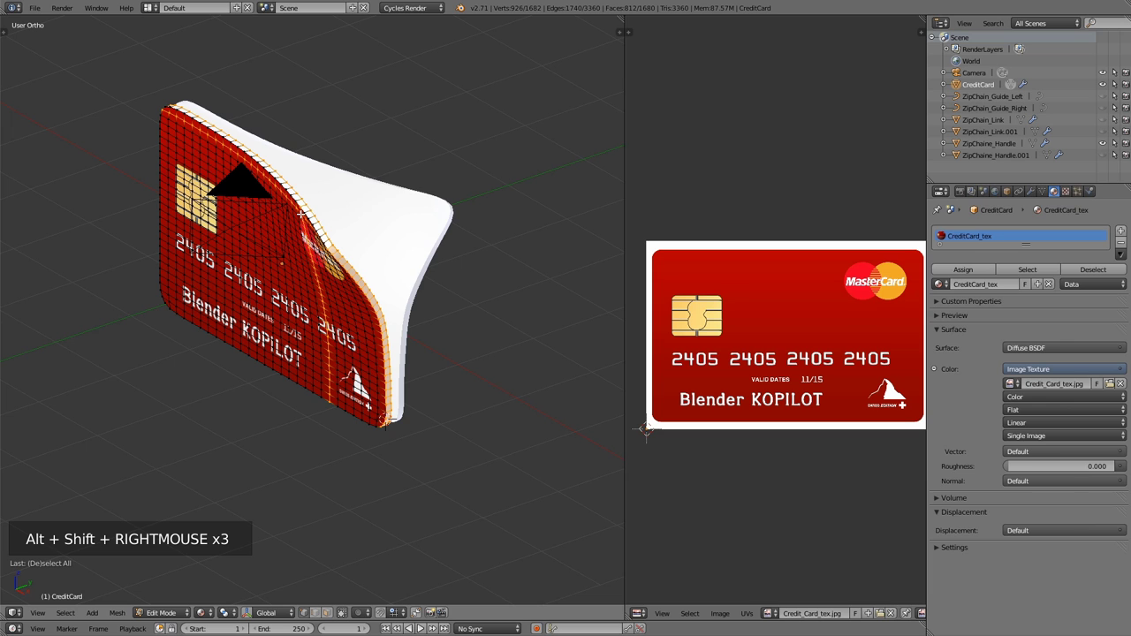
Colour the new CreditCrad_red material red and assign it to the card's back and side faces.
key("ctrl+z")
key("ctrl+z")
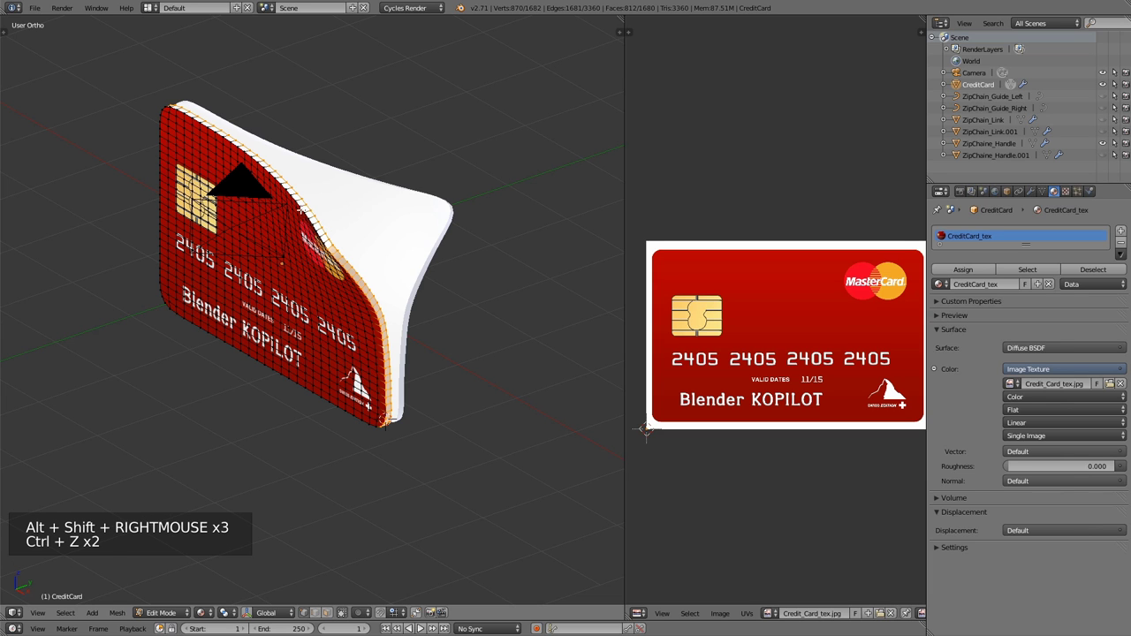
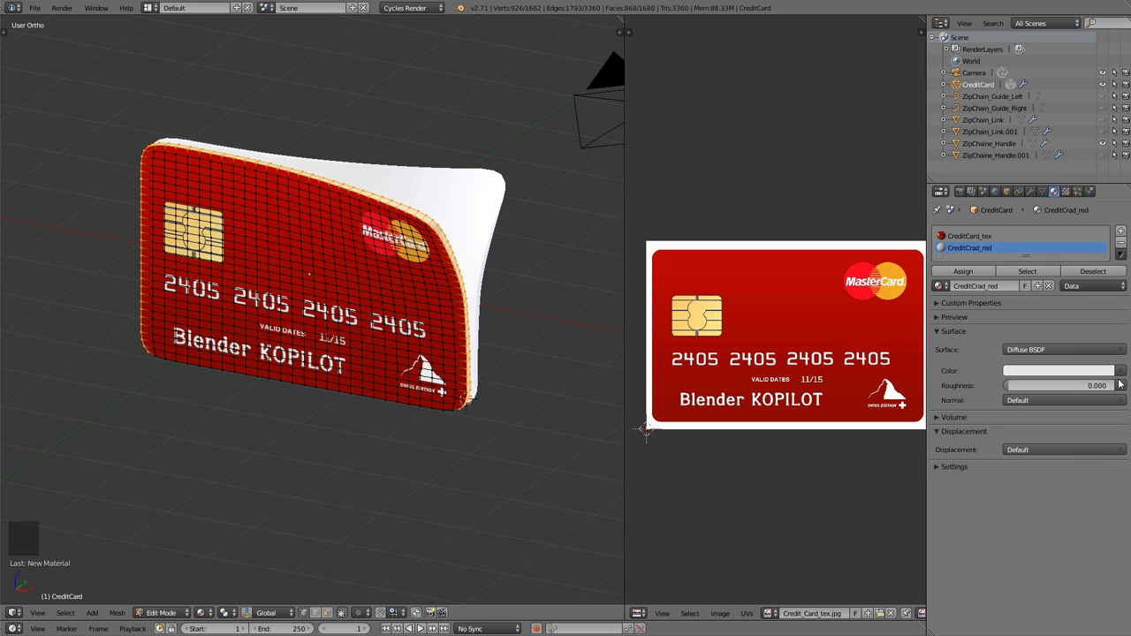
left_click(1127, 373)
left_click(1092, 377)
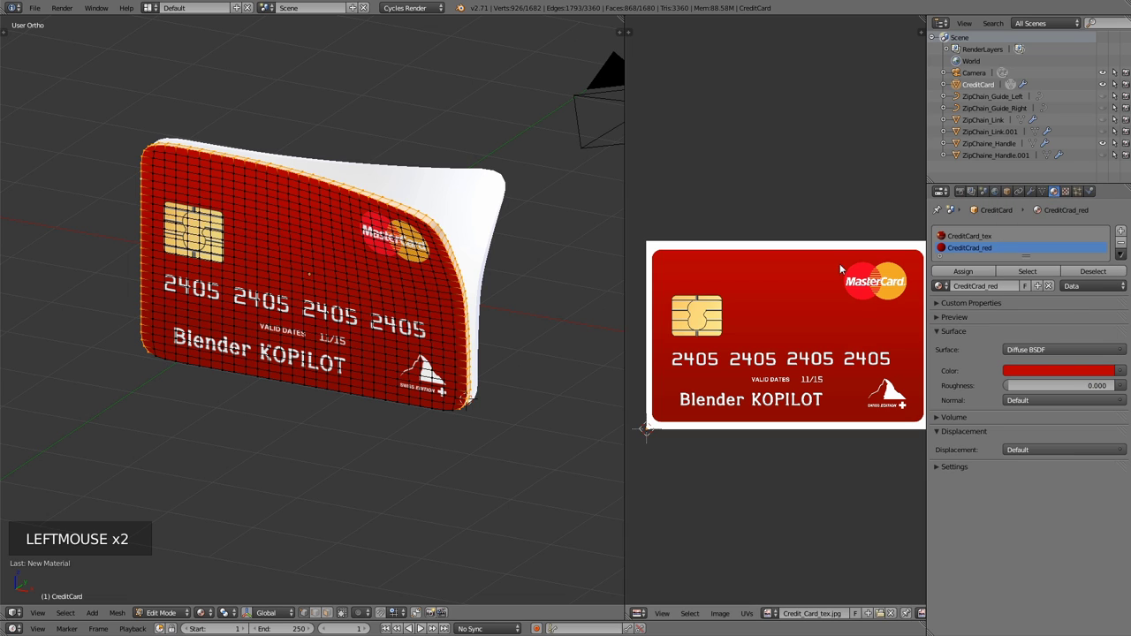
left_click(969, 274)
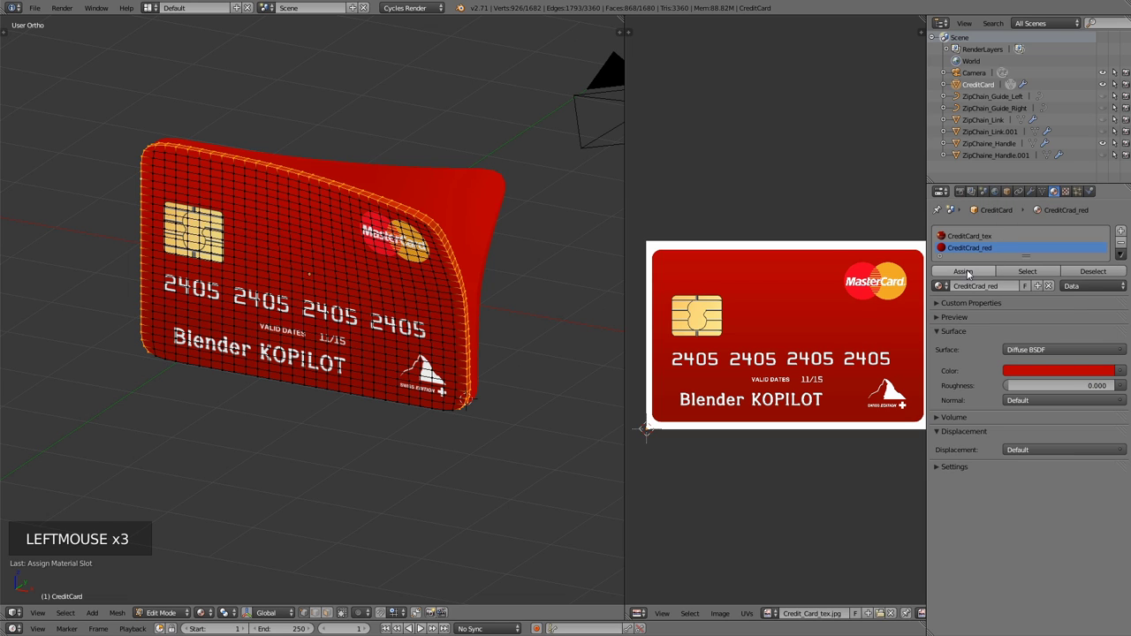
Switch between the CreditCard_tex and red material slots to verify which faces use each.
left_click(1084, 273)
left_click(1034, 277)
left_click(1081, 277)
left_click(987, 237)
left_click(1027, 276)
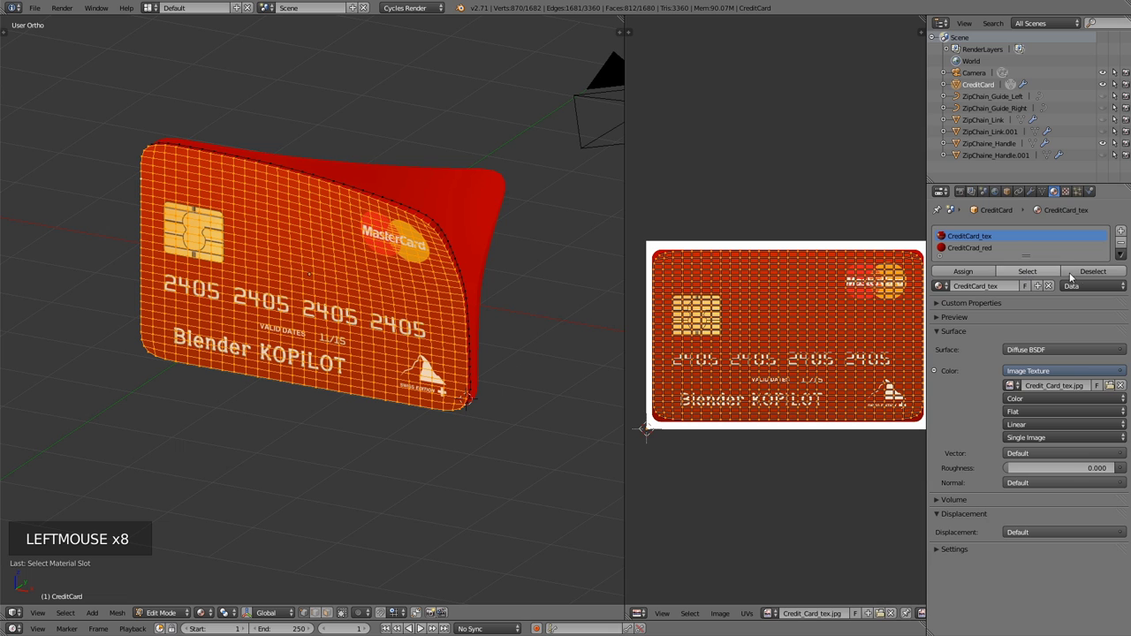
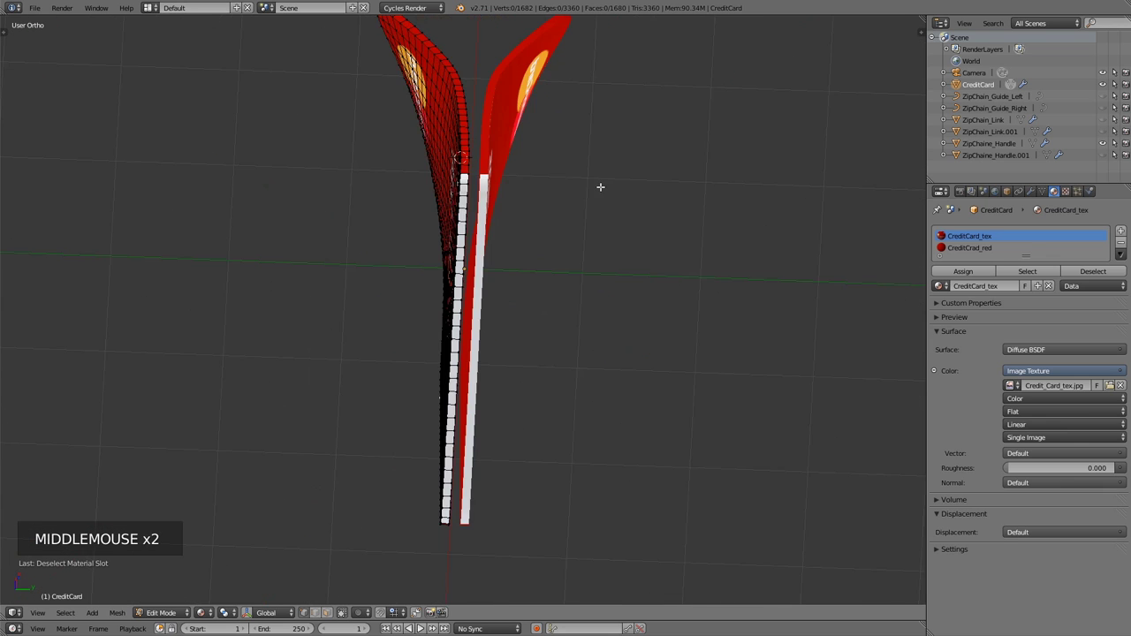
Extrude the card's edge, enable Clipping on the Mirror modifier, and move the new edge along Y.
scroll("up", 3)
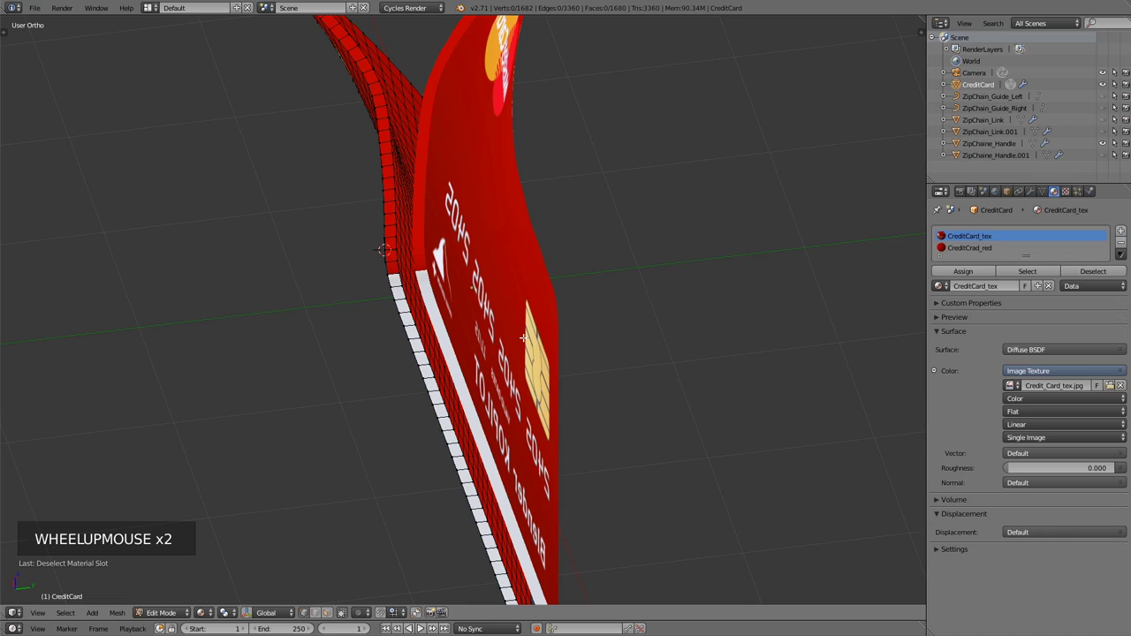
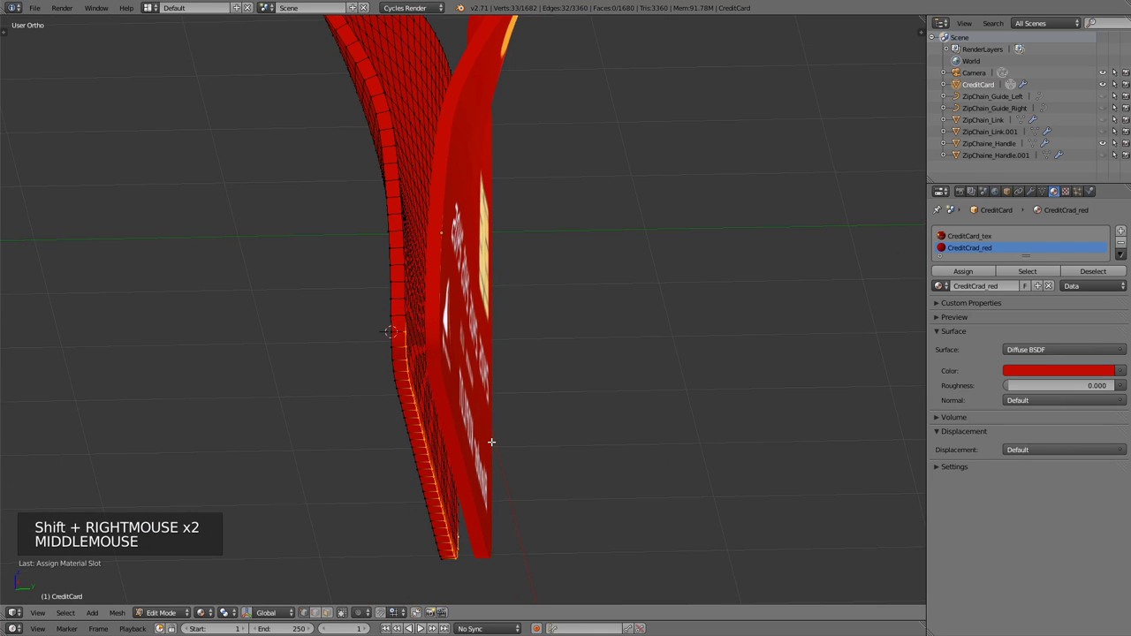
key("e")
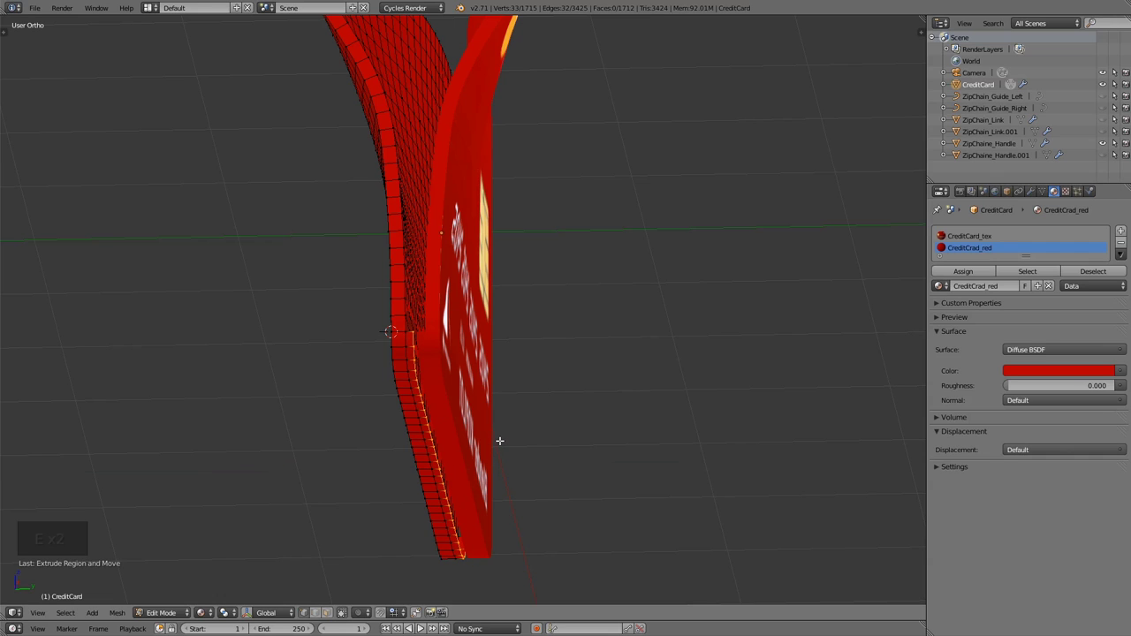
left_click(1032, 197)
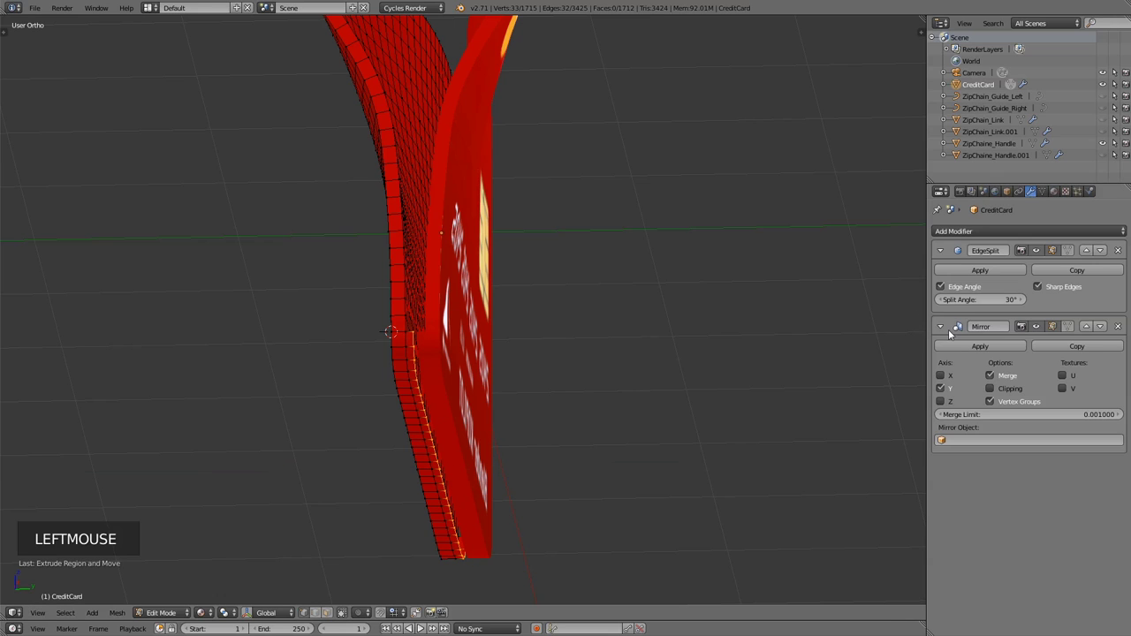
left_click(991, 390)
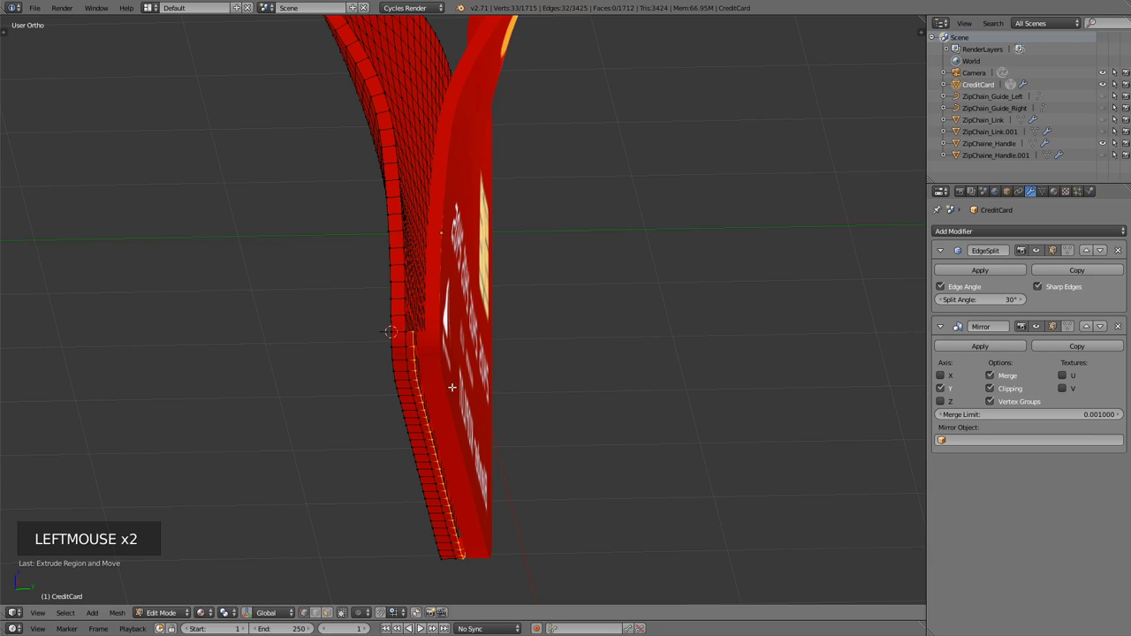
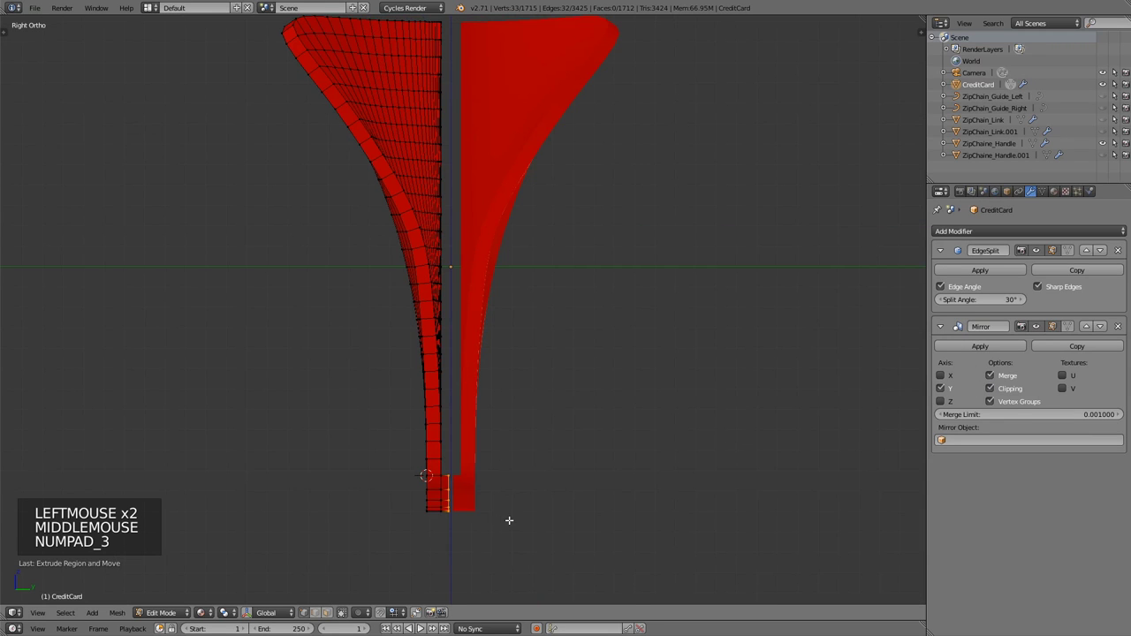
key("g")
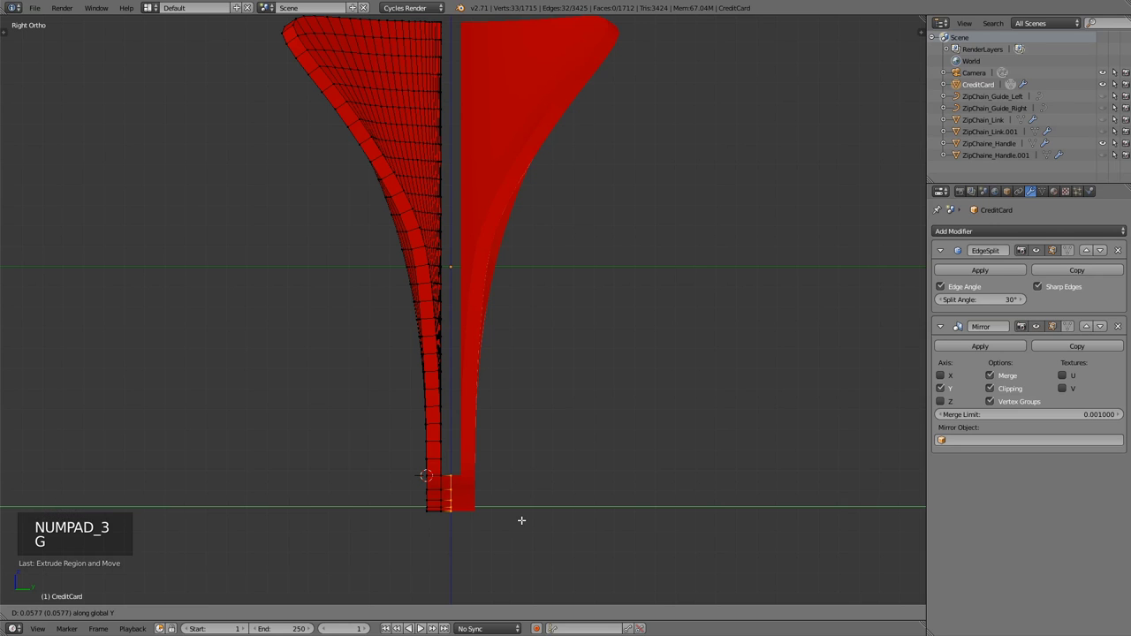
Return to object mode and unhide the zipper teeth and slider around the textured card.
key("Tab")
scroll("down", 3)
middle_click(379, 366)
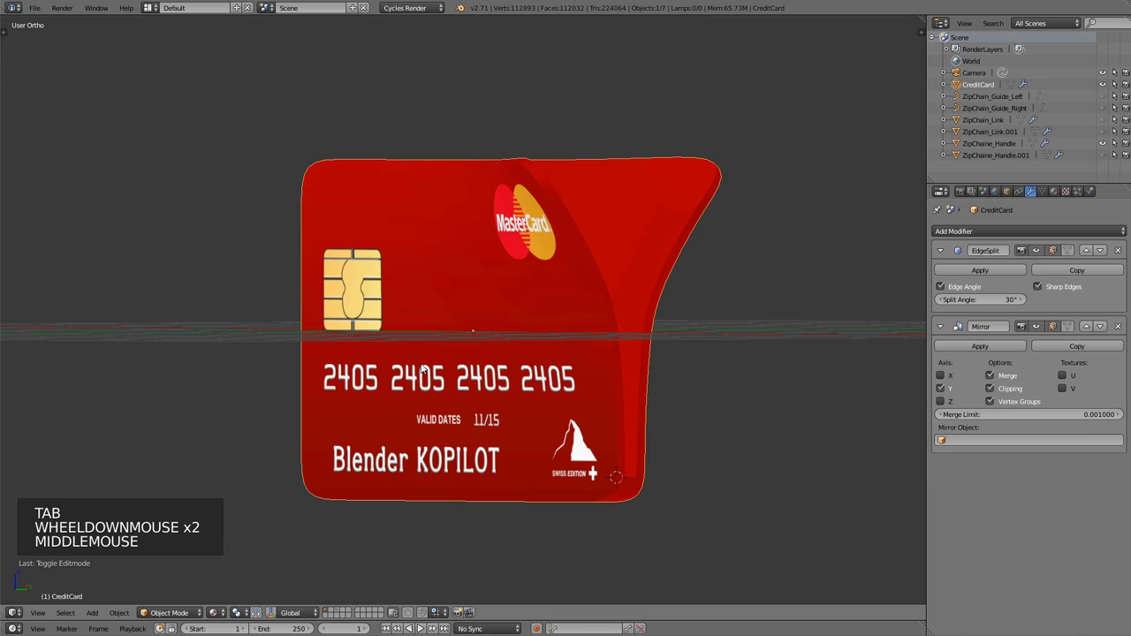
key("alt+h")
middle_click(440, 398)
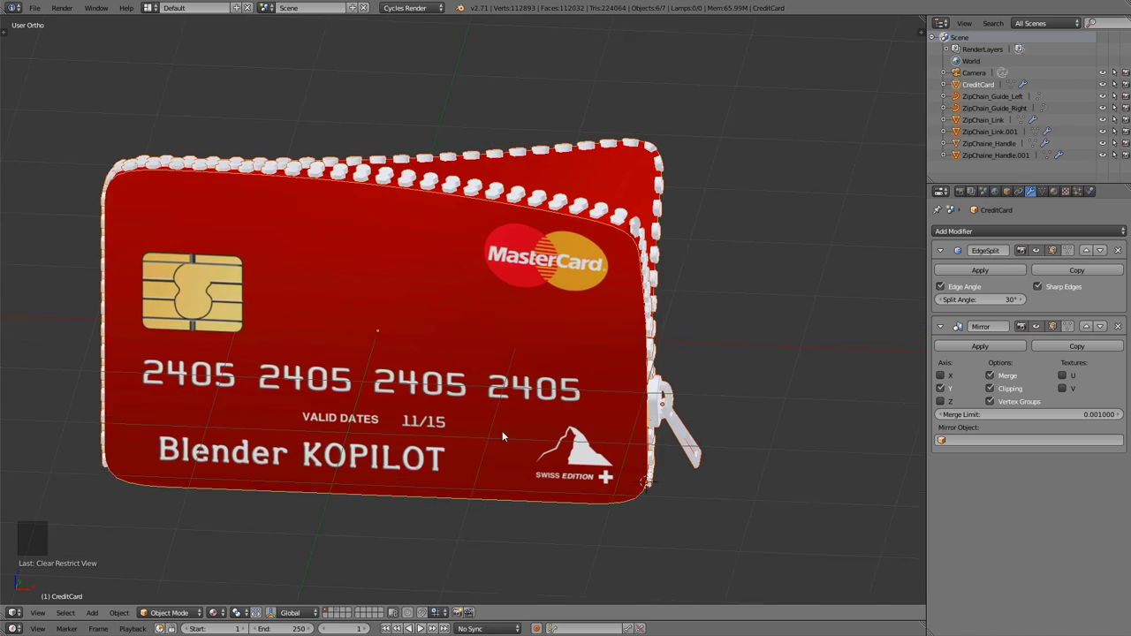
scroll("down", 3)
middle_click(674, 379)
key("KP_1")
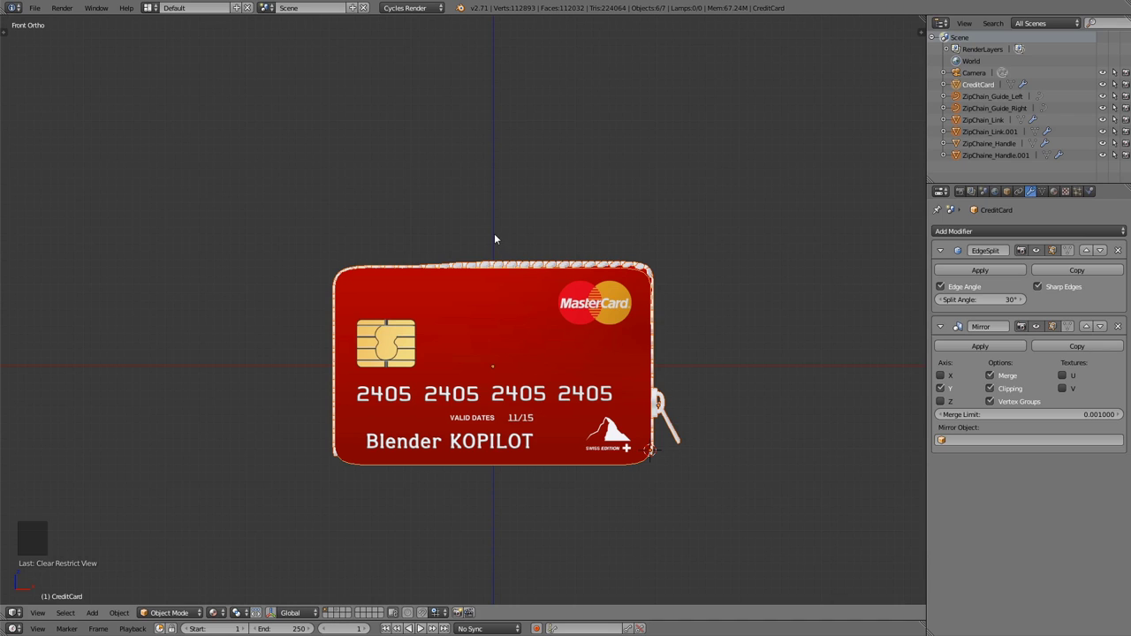
Add a plane, raise it above the card along Z and stretch it wider along X.
key("shift+a")
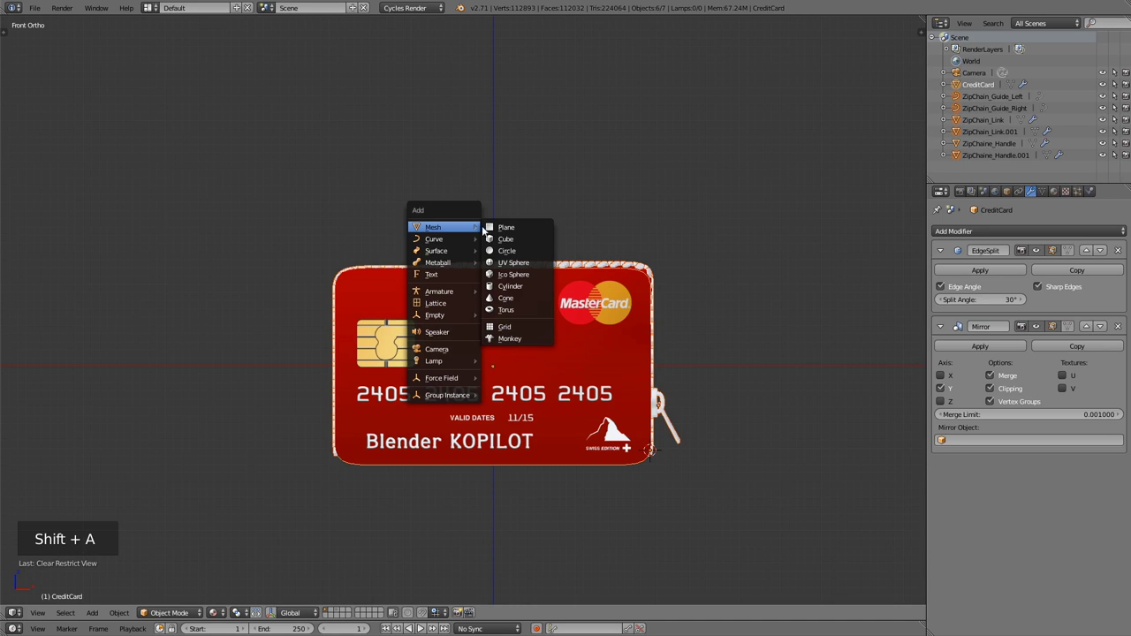
scroll("down", 3)
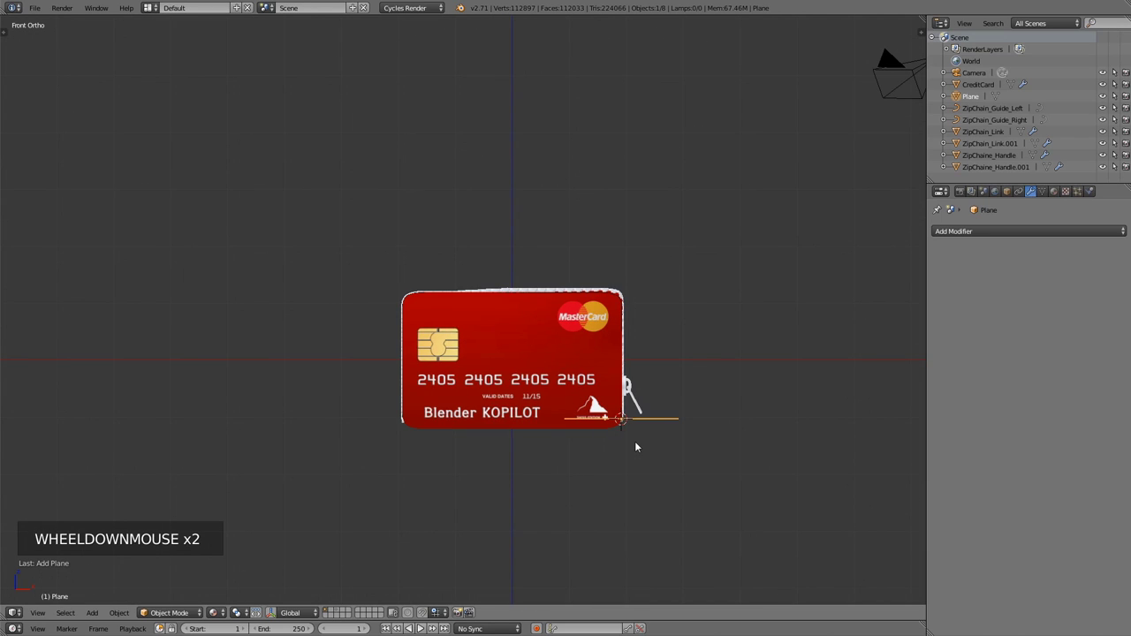
key("shift+c")
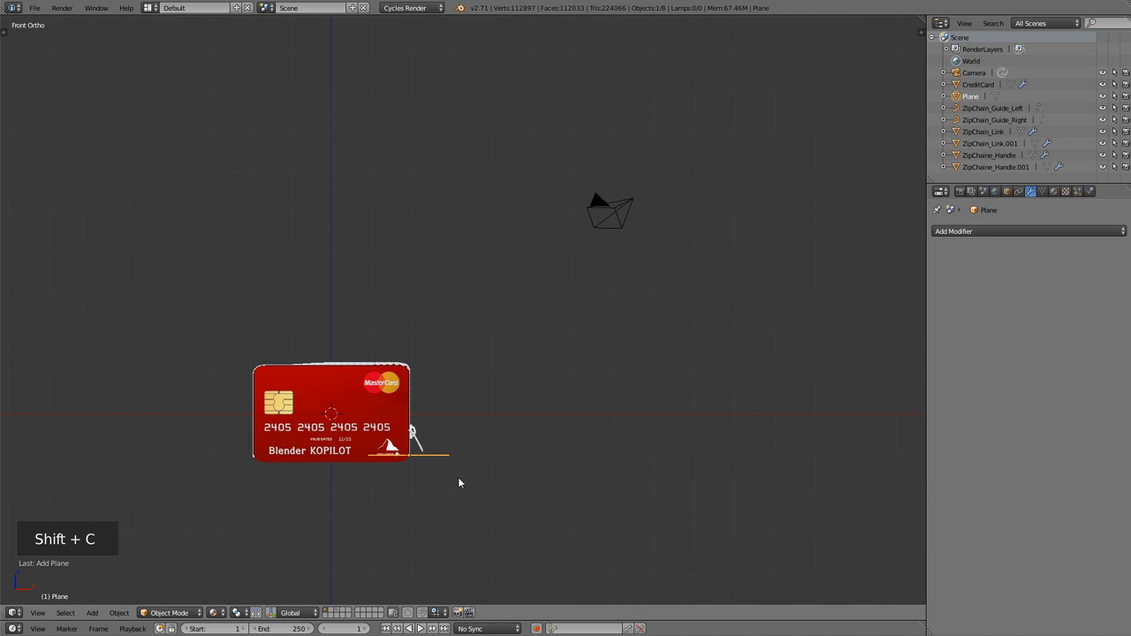
key("g")
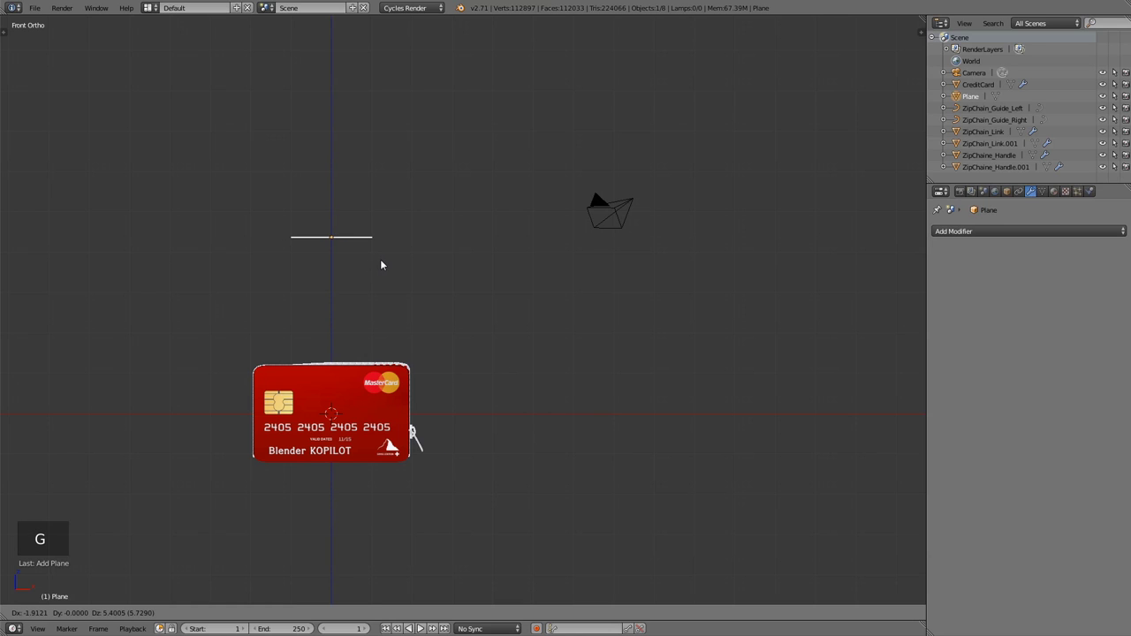
middle_click(312, 142)
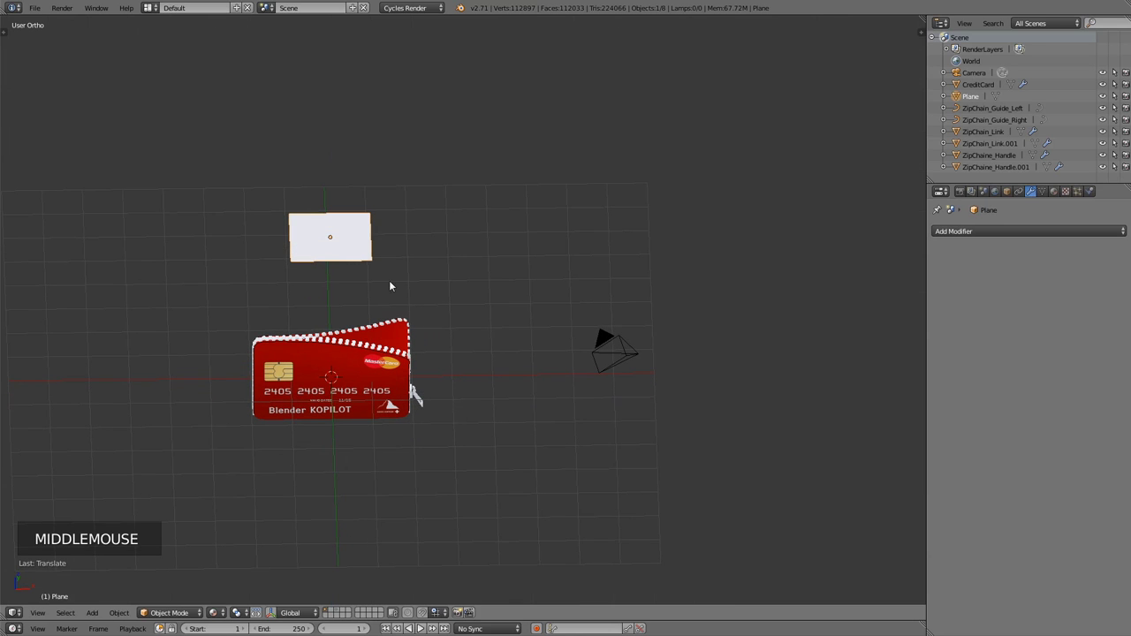
key("s")
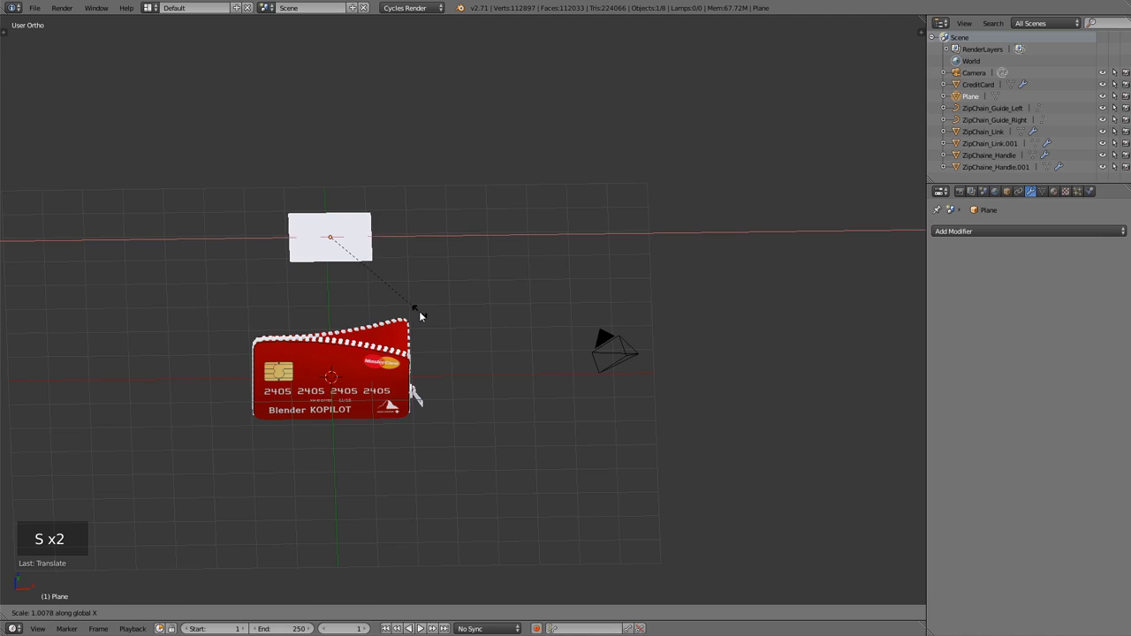
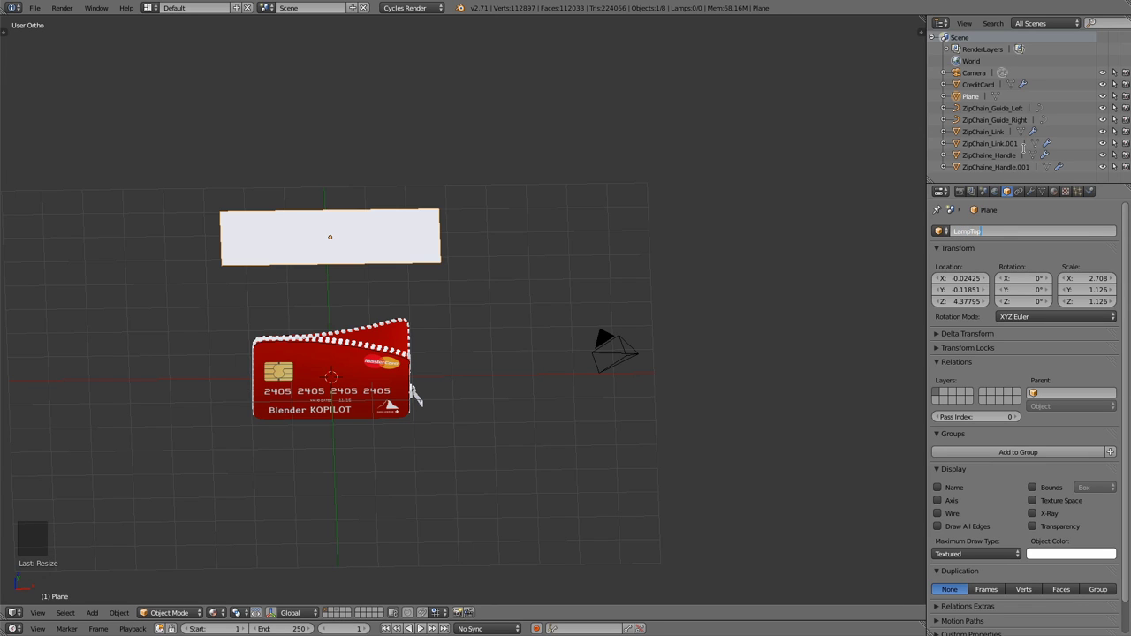
Name the plane LampTop and give it a Lamp_Top material with a white Emission surface.
left_click(1053, 194)
left_click(983, 274)
left_click(988, 275)
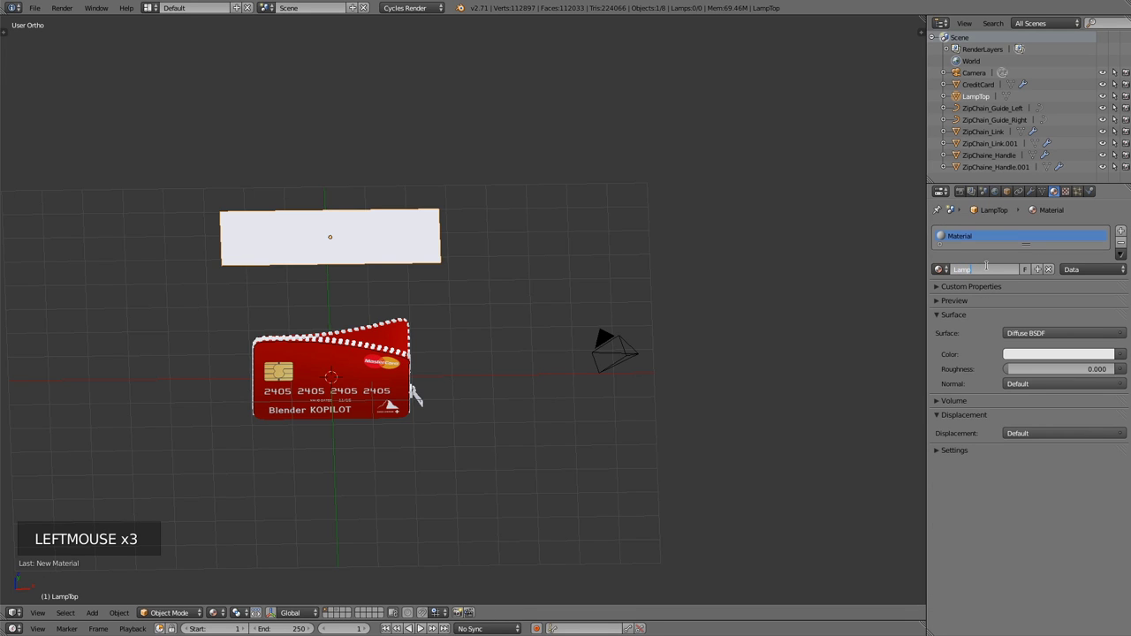
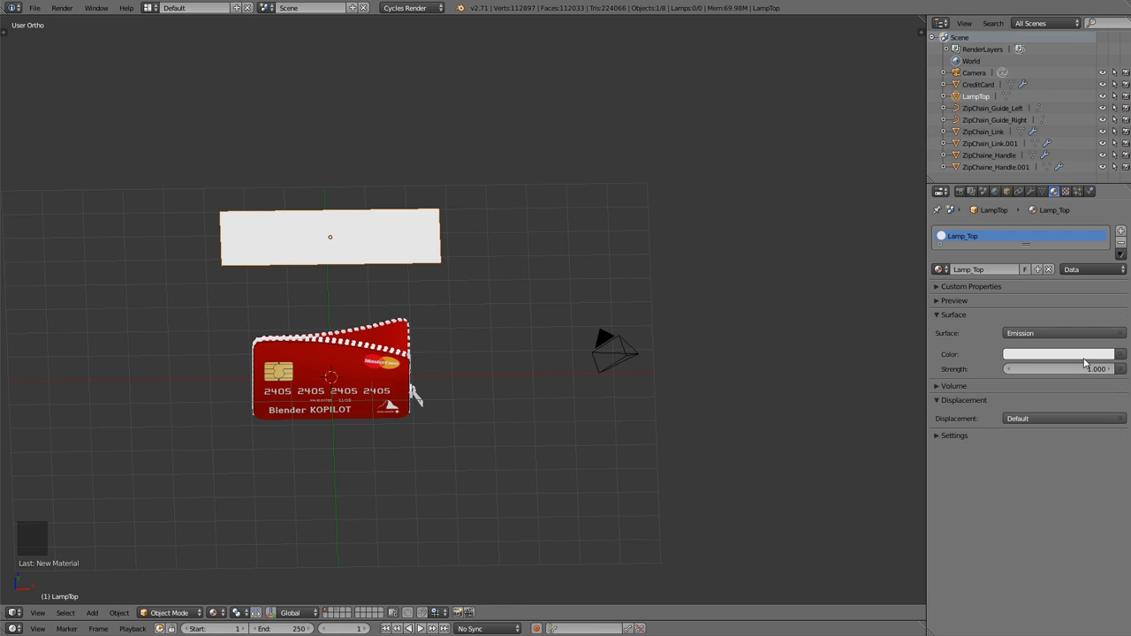
left_click(1107, 355)
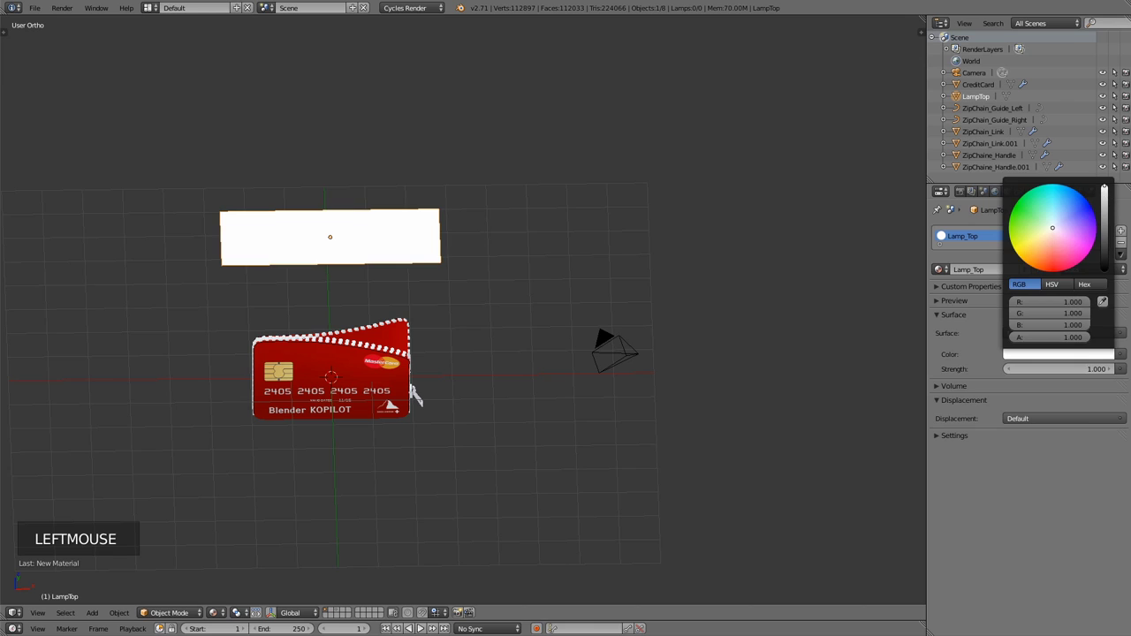
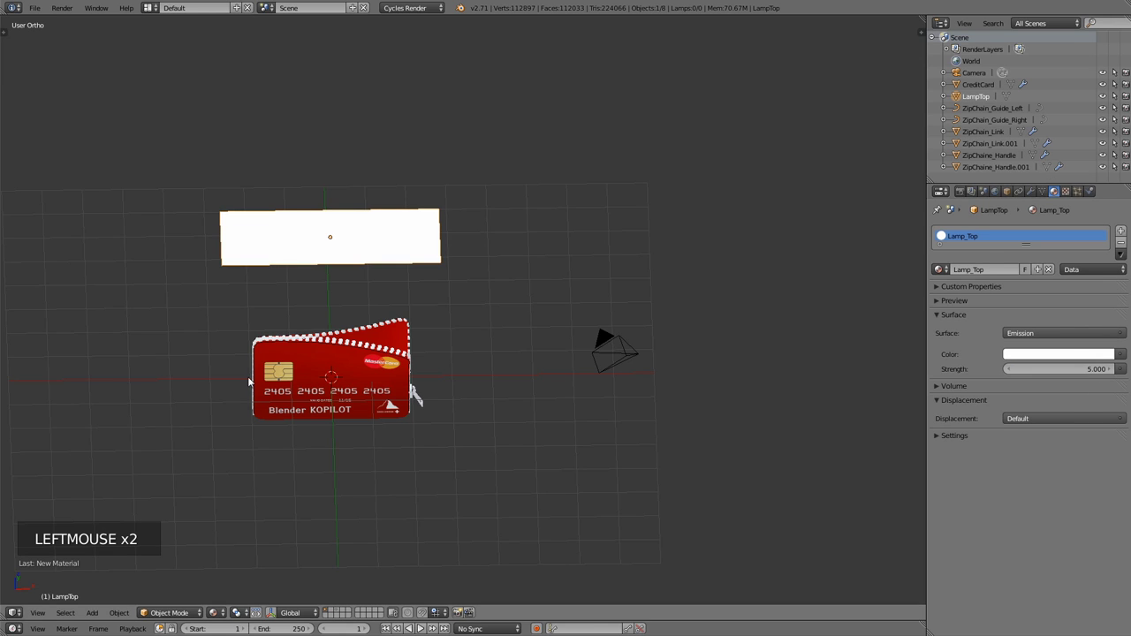
Add a plane, scale it up to 6.396 and rename it Floor.
key("shift+a")
key("s")
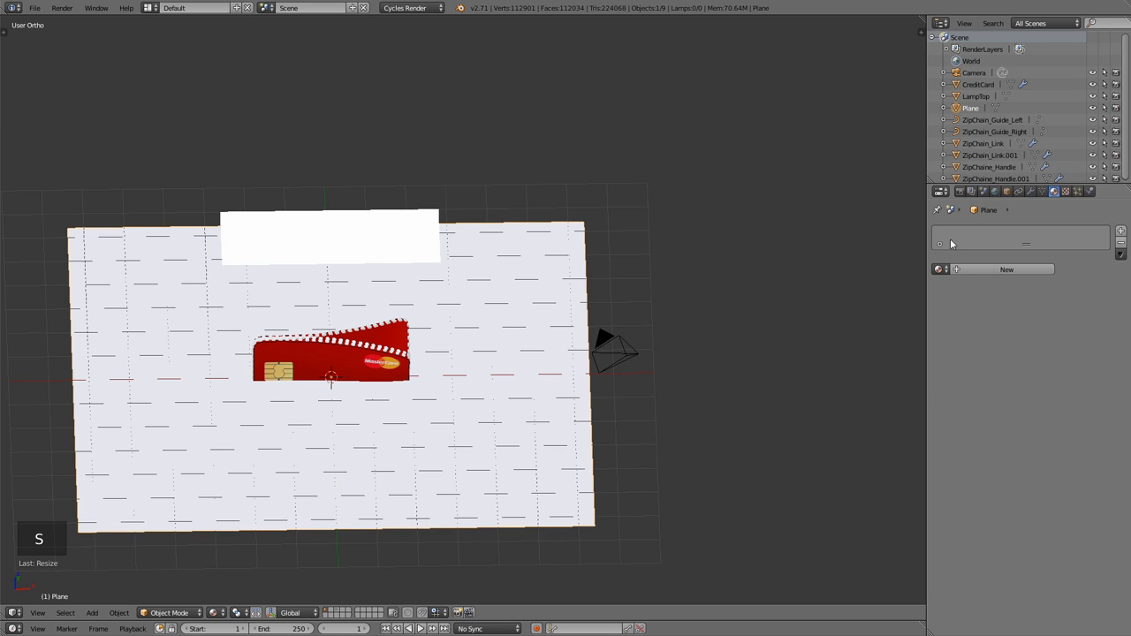
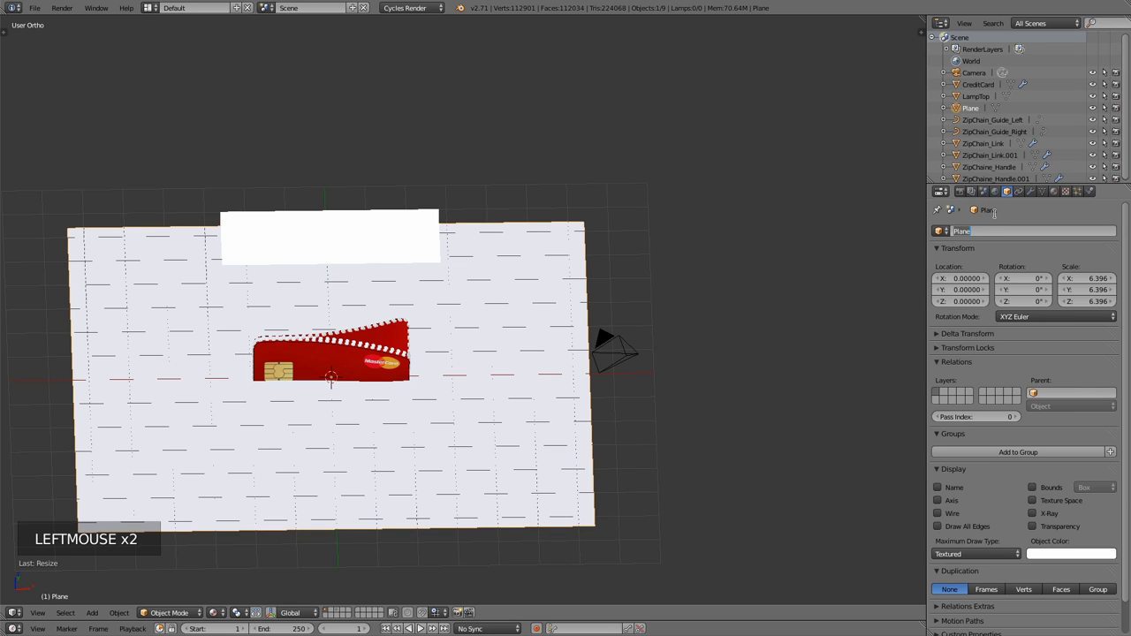
key("o")
key("BackSpace")
key("BackSpace")
key("o")
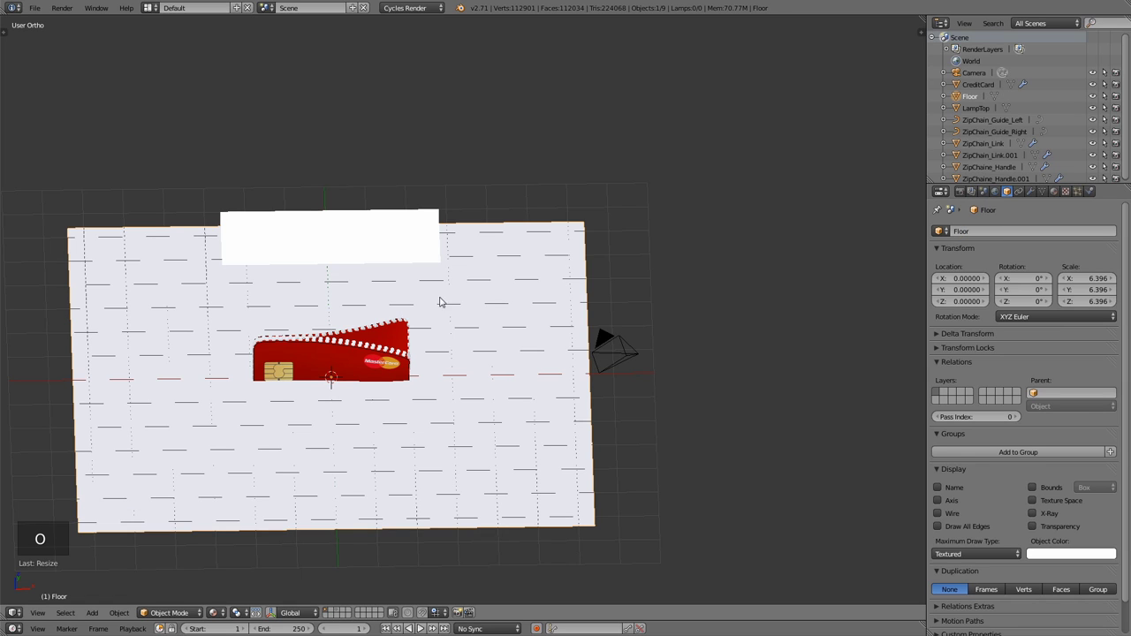
From the front view, lower the Floor plane beneath the credit card.
key("KP_1")
middle_click(487, 317)
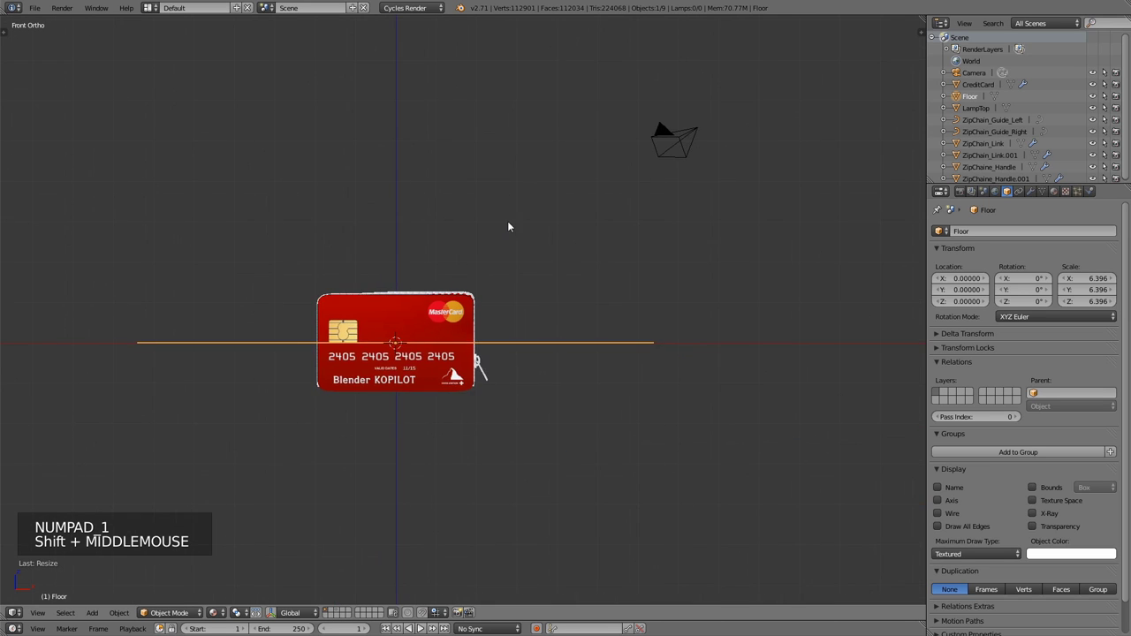
scroll("up", 3)
key("h")
key("a")
key("a")
key("b")
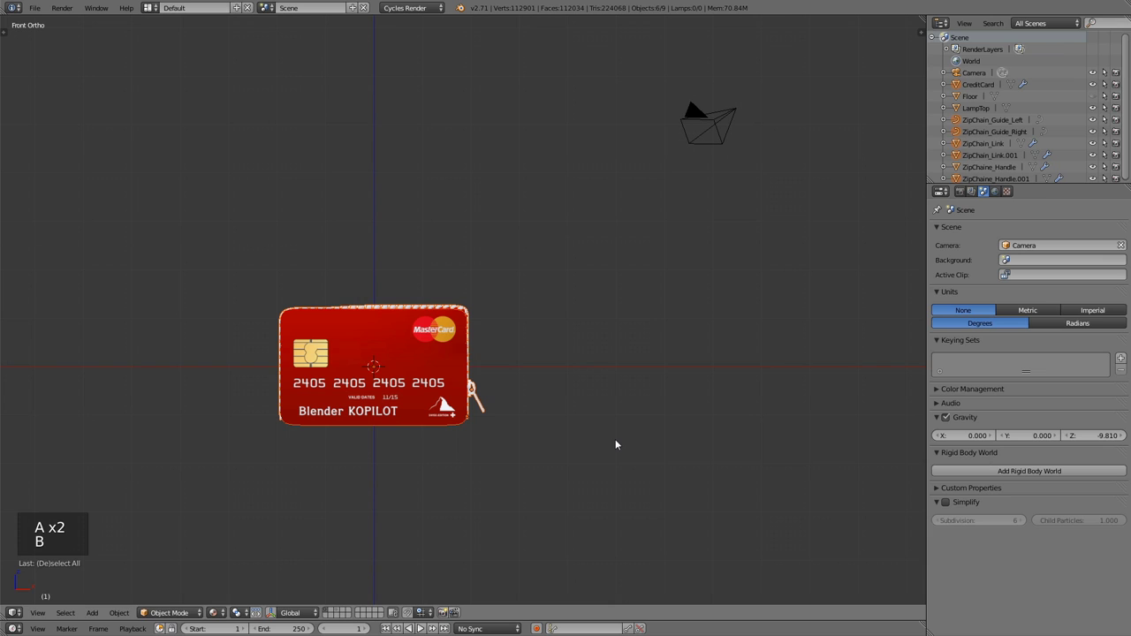
Duplicate the card and zipper objects and park the copies on a separate scene layer.
key("shift+d")
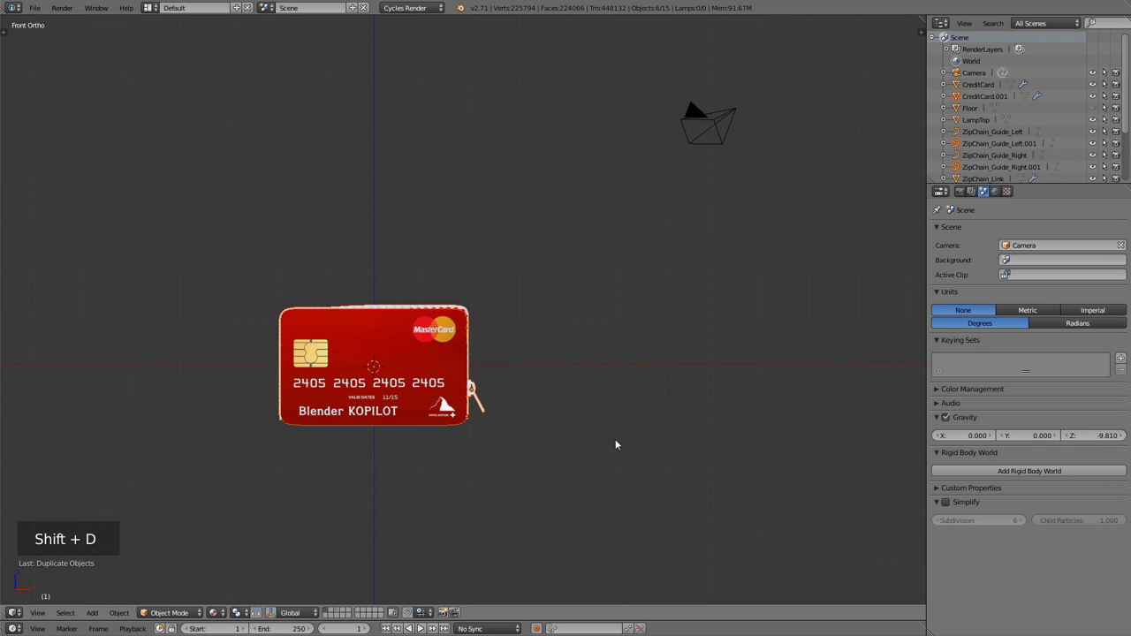
key("m")
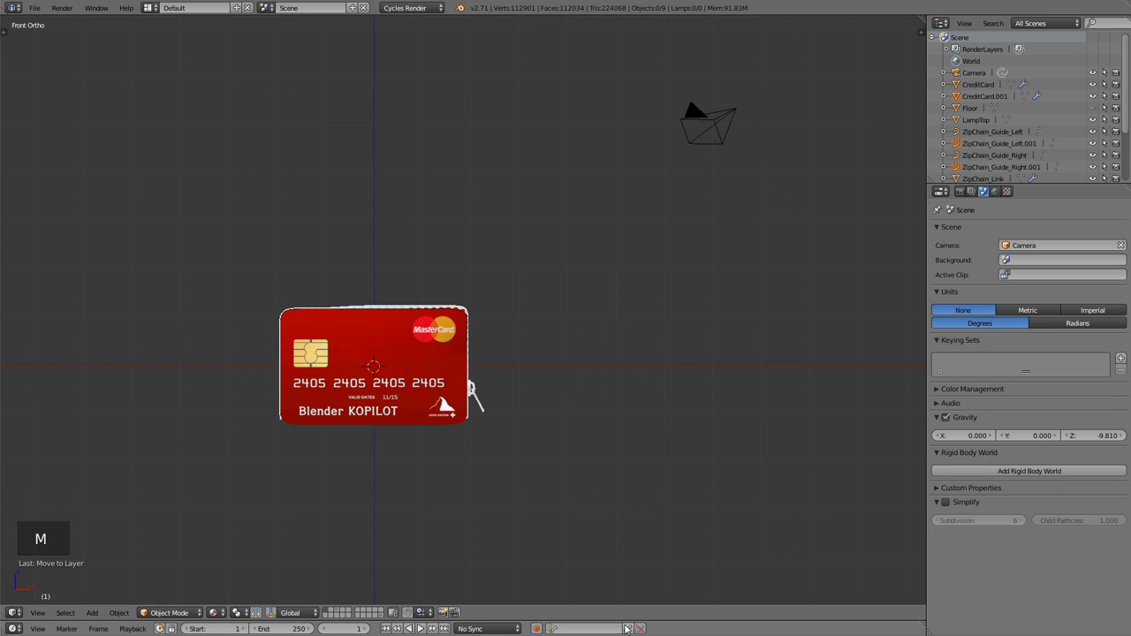
left_click(379, 620)
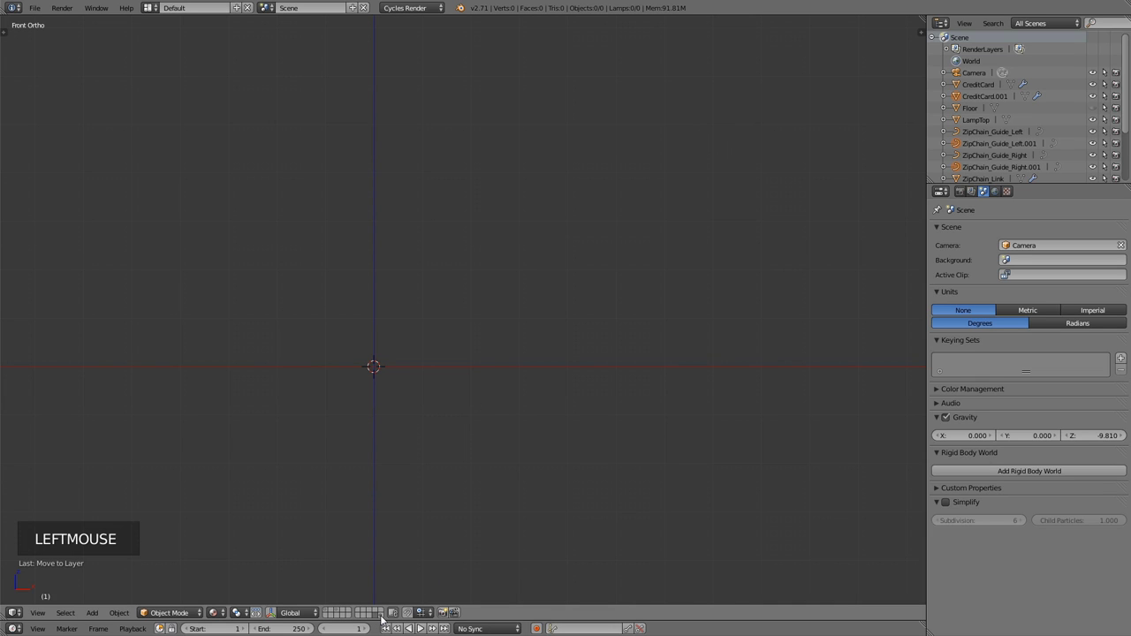
left_click(383, 620)
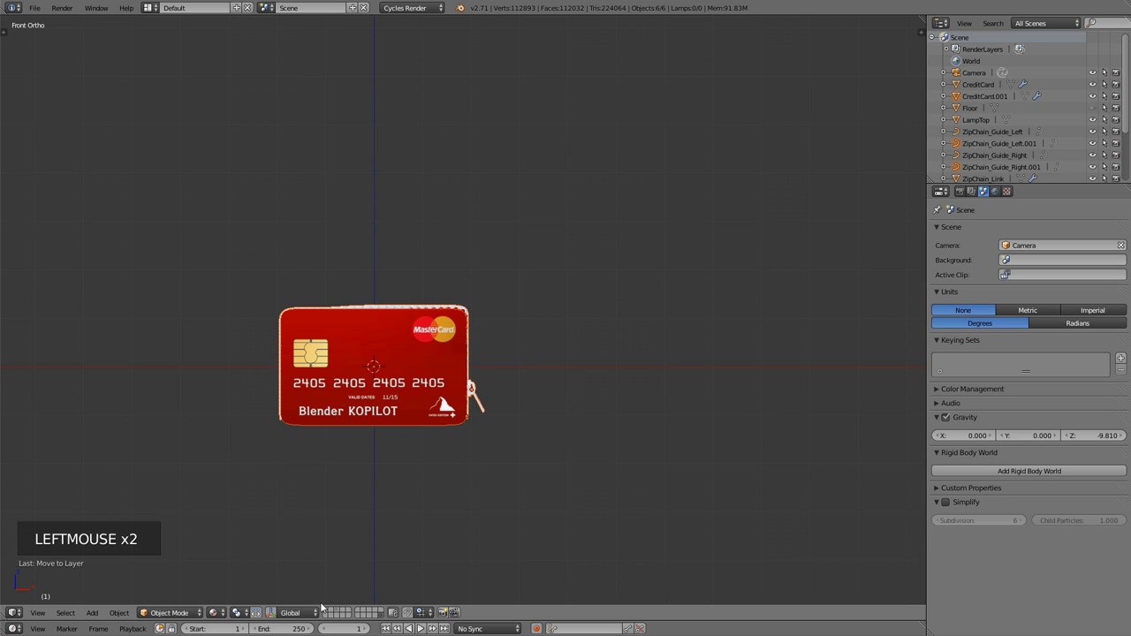
left_click(326, 611)
Tilt the card onto its corner and shift it so that corner rests on the scene origin.
scroll("up", 3)
key("b")
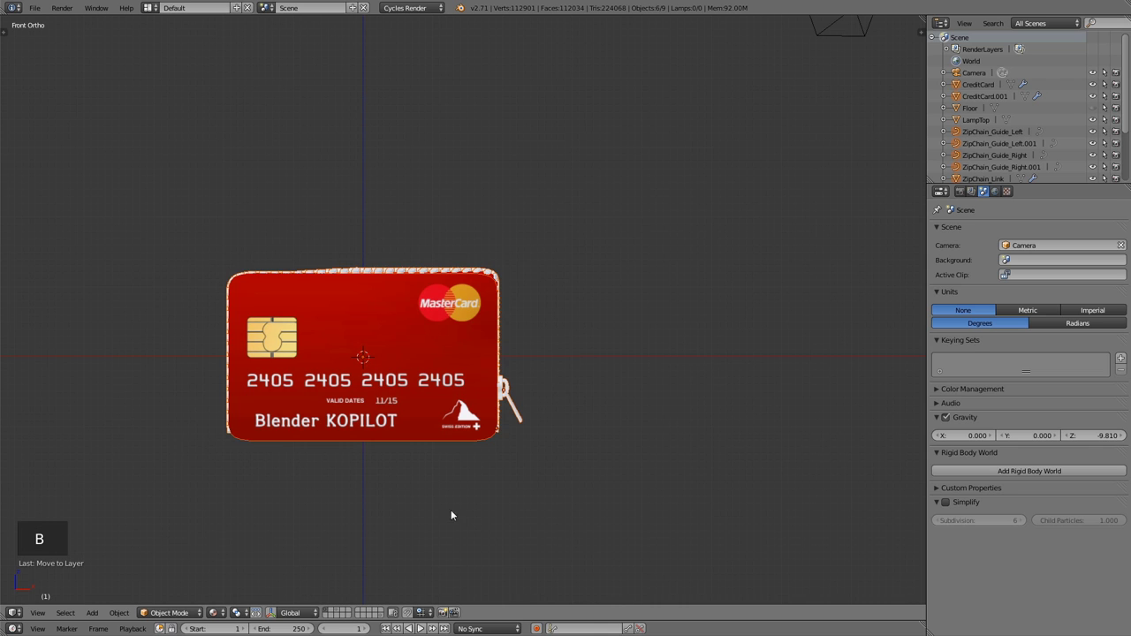
key("r")
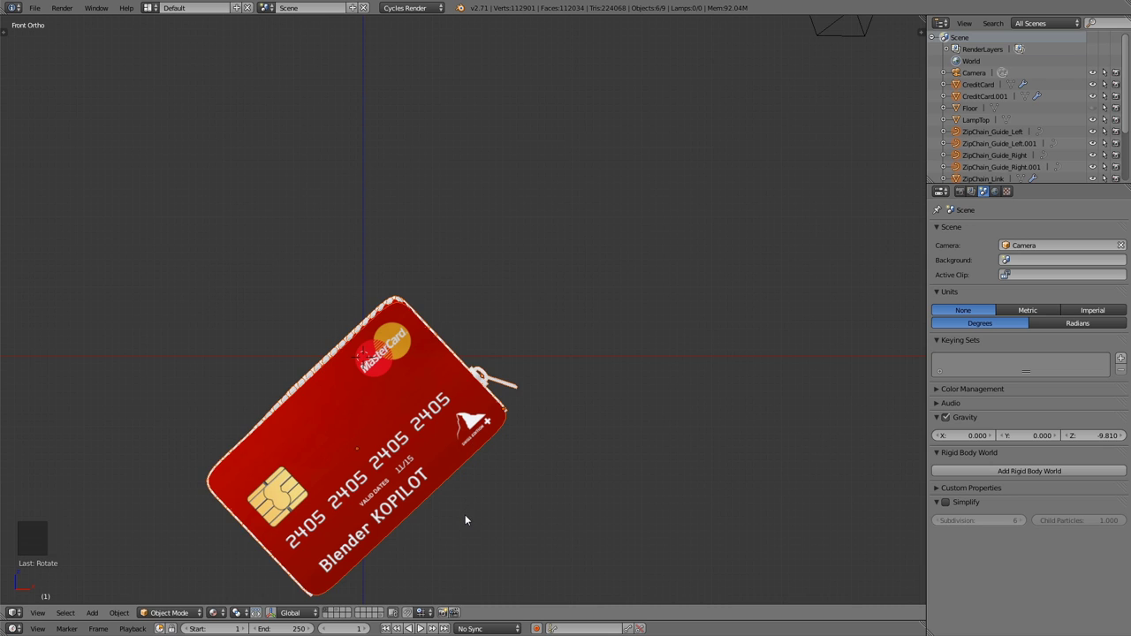
key("g")
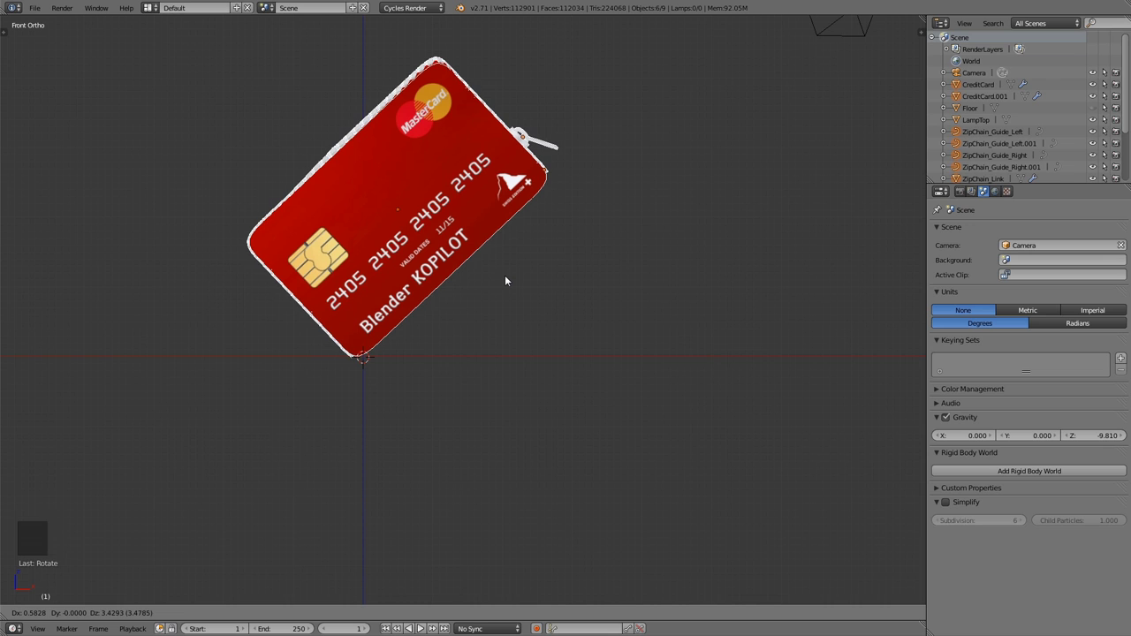
key("r")
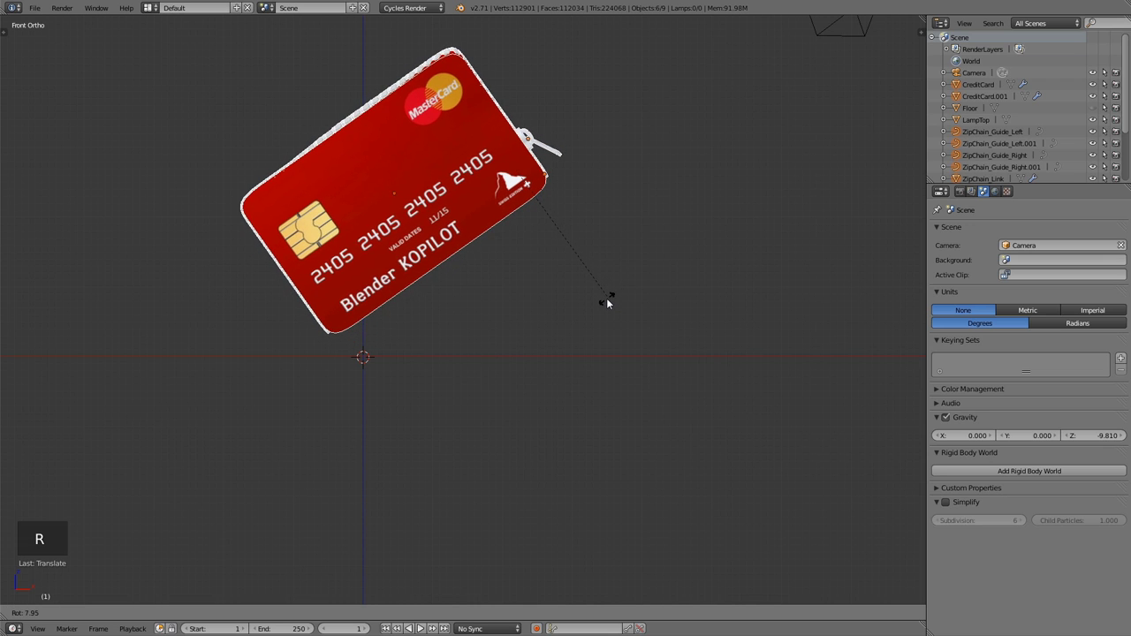
left_click(569, 287)
key("g")
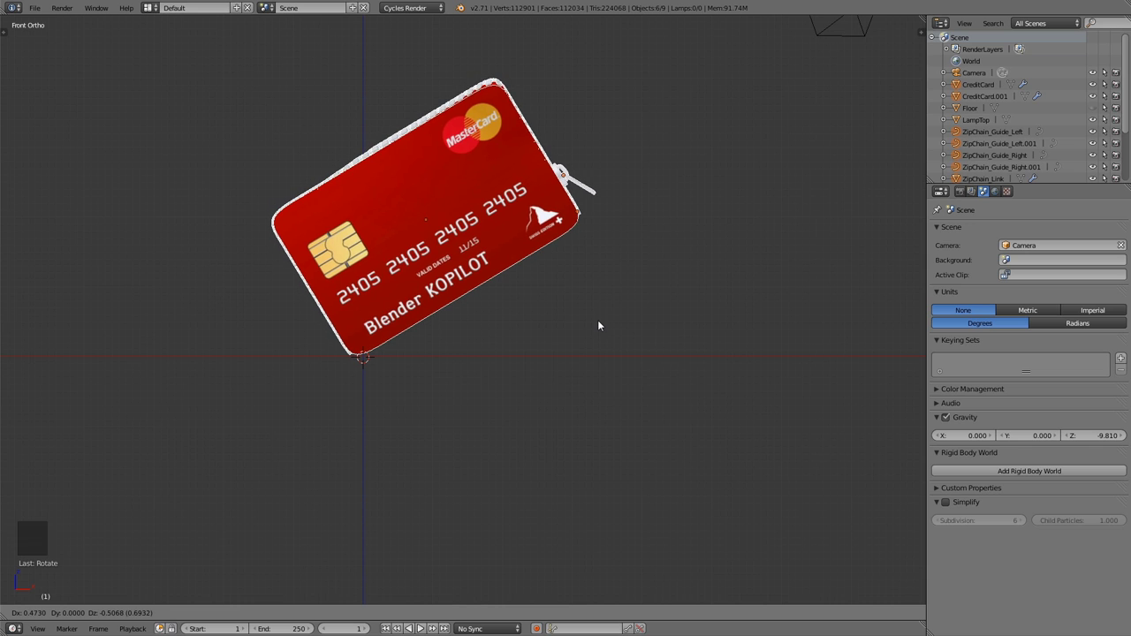
left_click(604, 323)
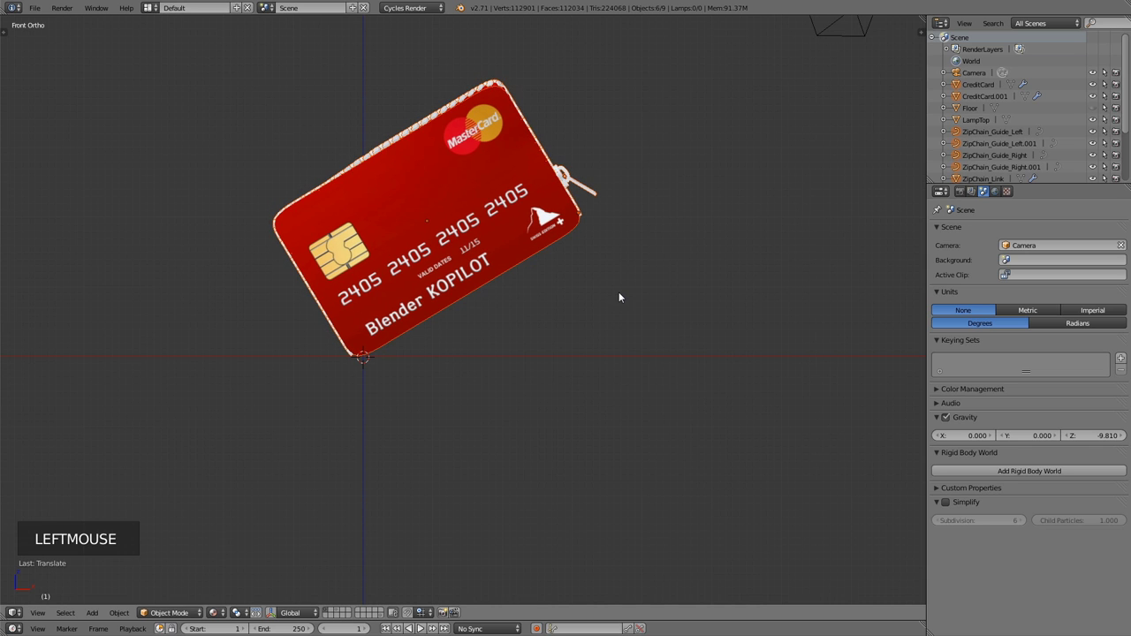
key("KP_0")
Nudge the camera and raise the LampTop light plane higher above the wallet.
scroll("down", 3)
right_click(592, 481)
scroll("down", 3)
key("g")
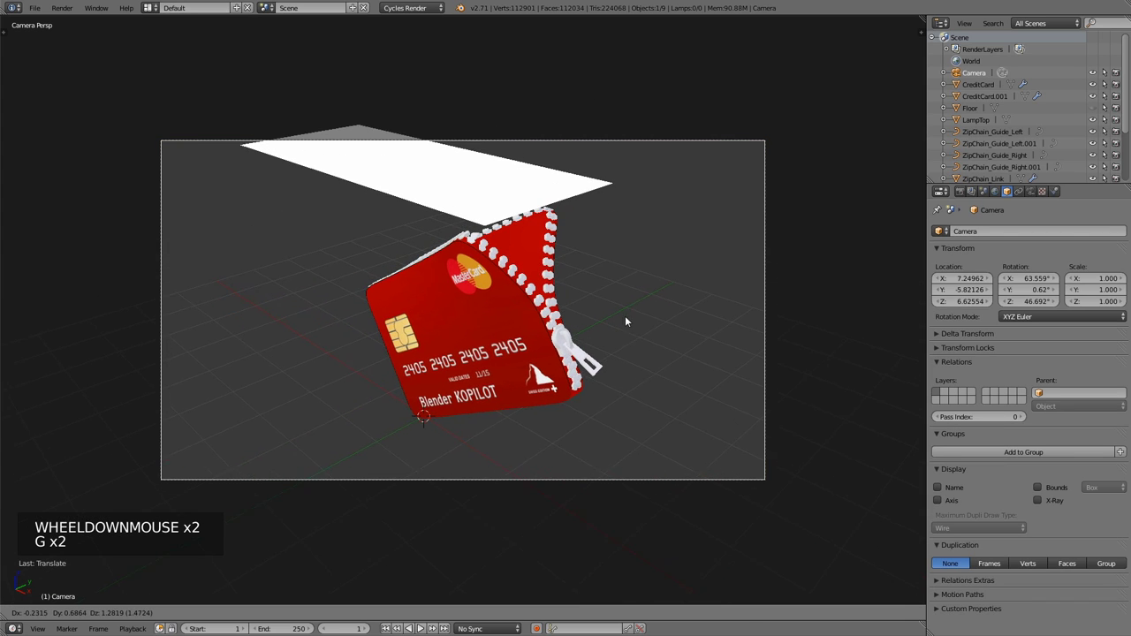
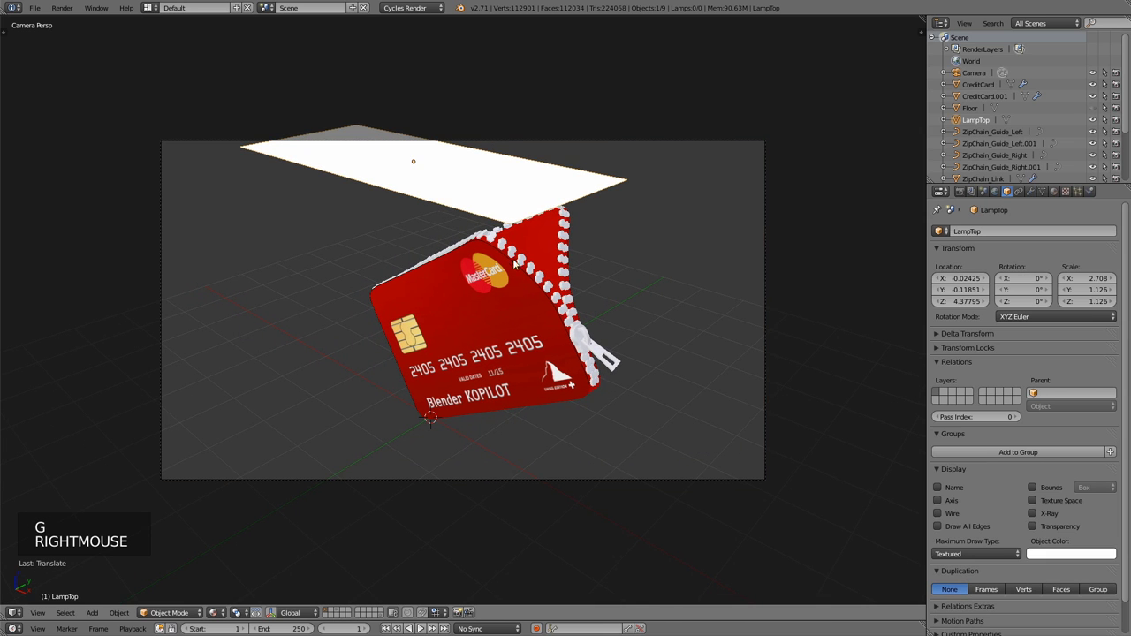
key("g")
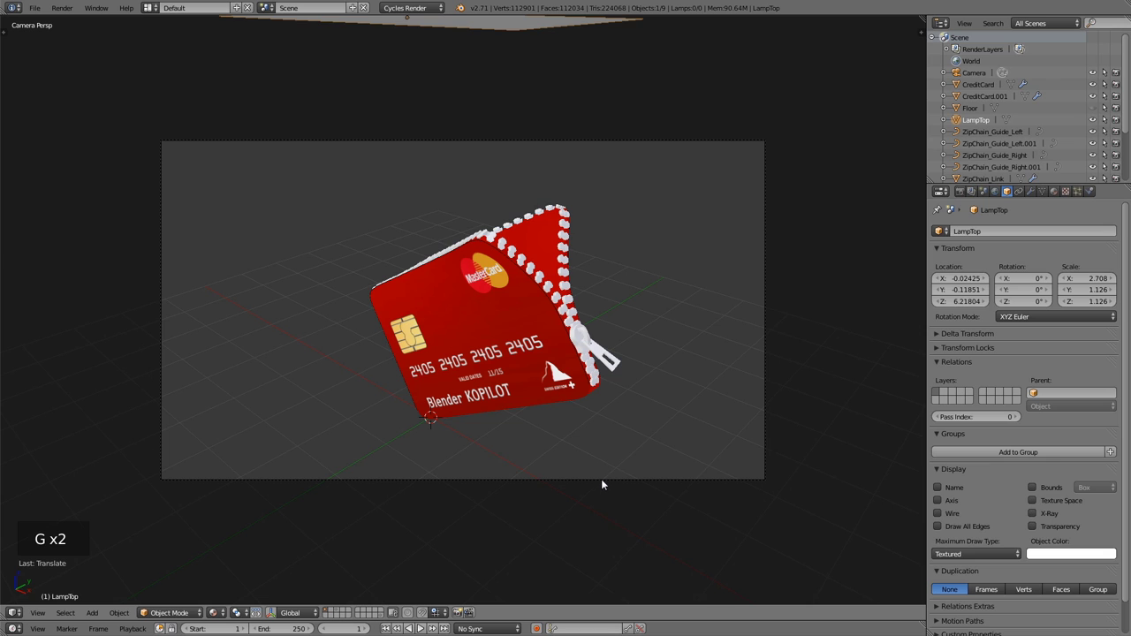
Move, raise and tilt the camera until the tilted wallet sits centred in its frame.
right_click(606, 479)
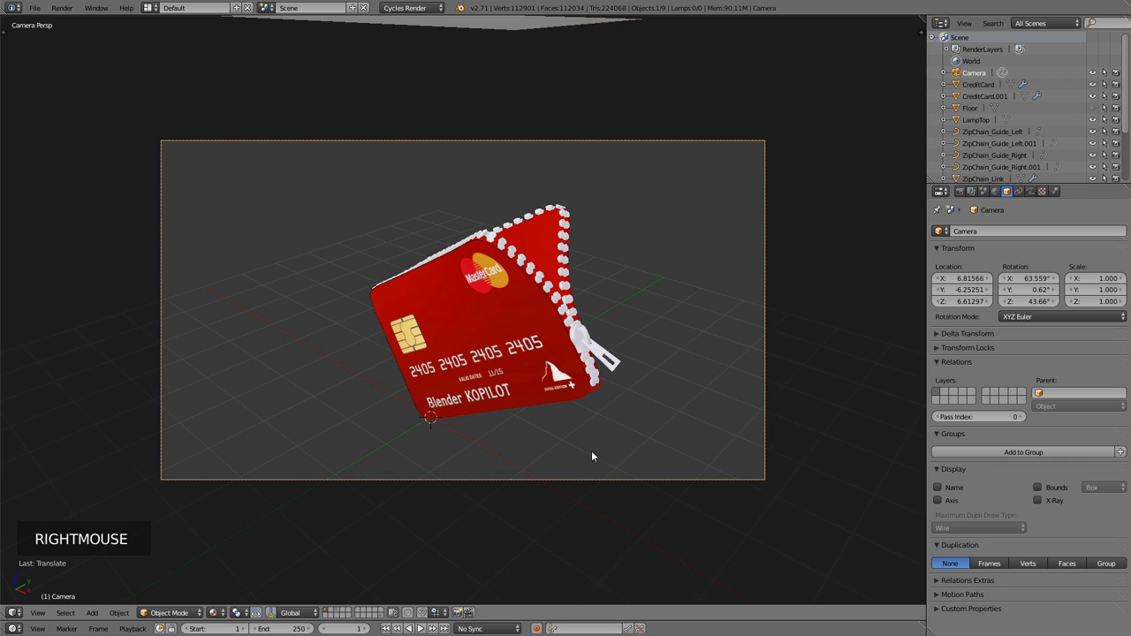
key("r")
key("g")
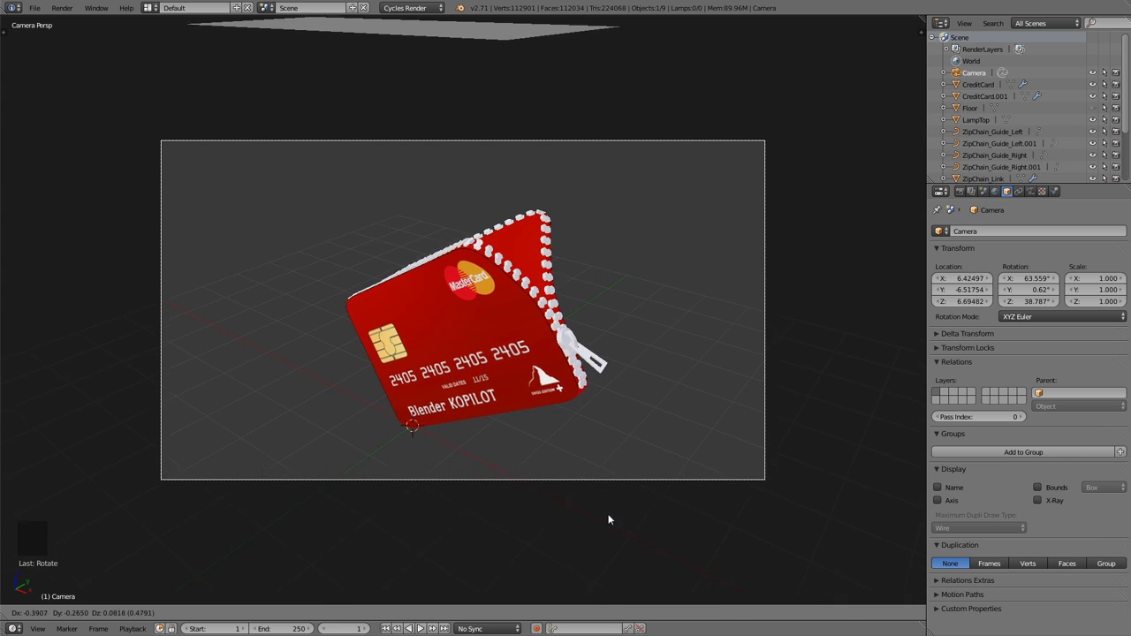
key("r")
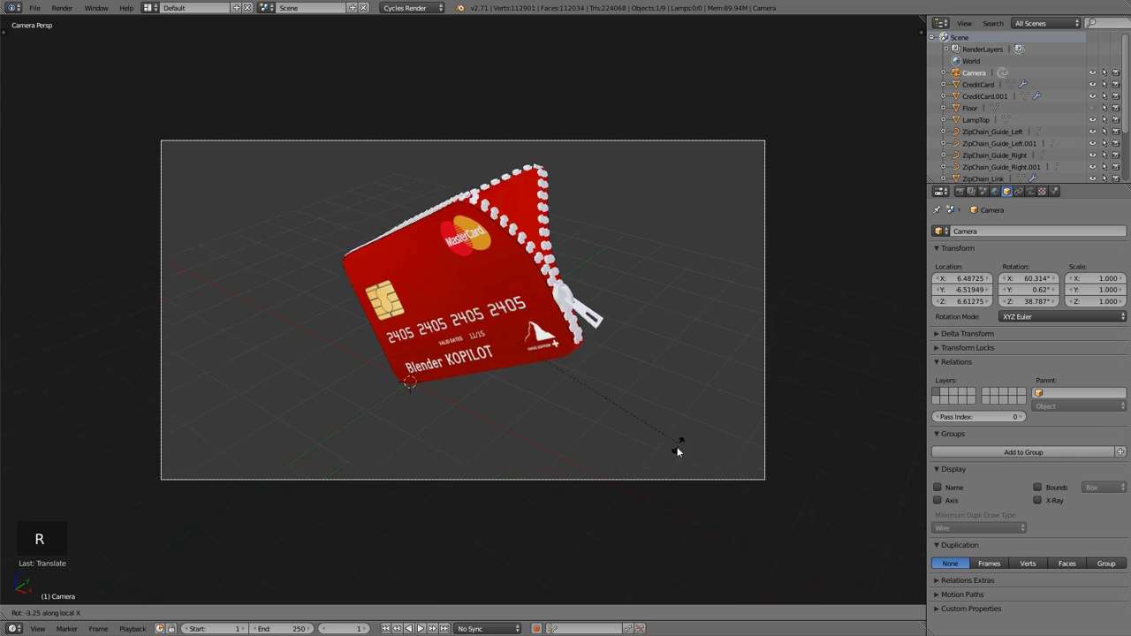
key("g")
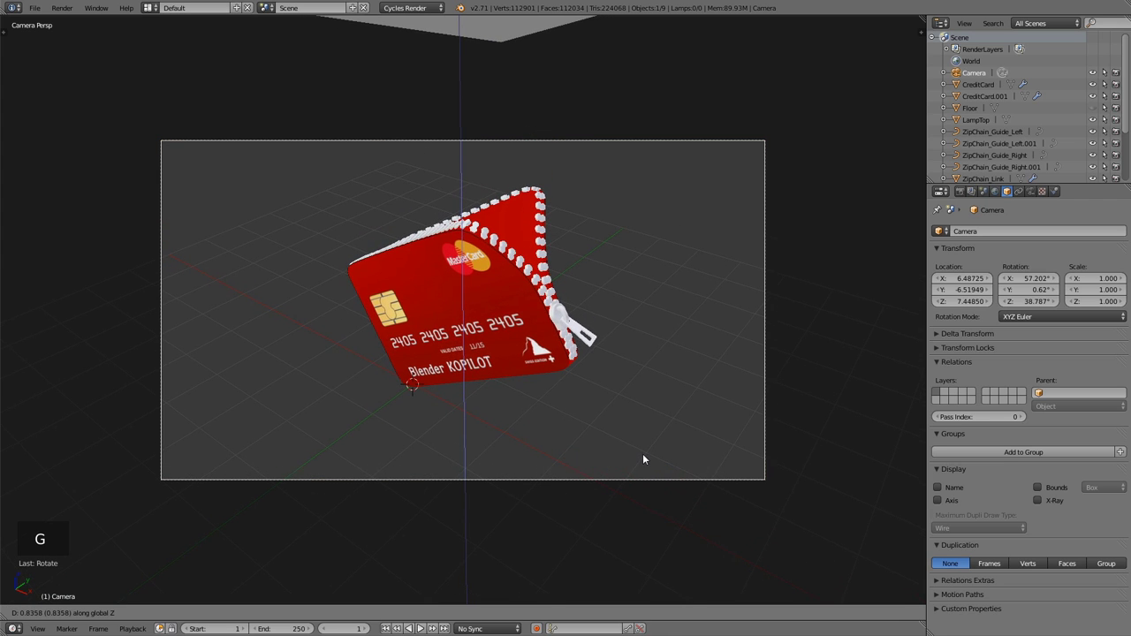
key("r")
key("g")
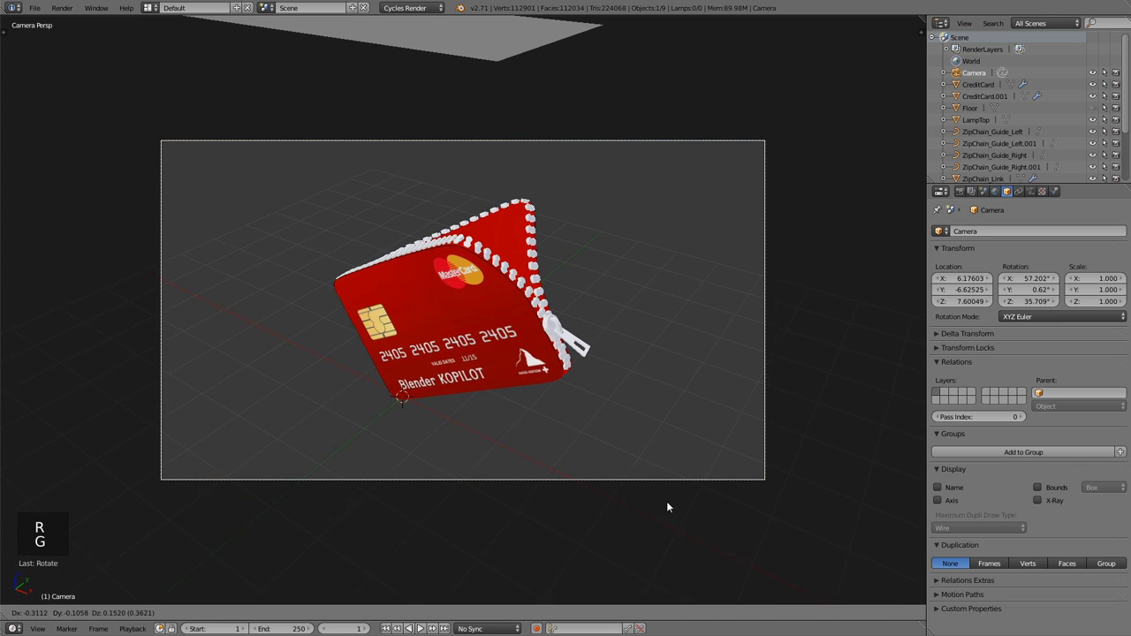
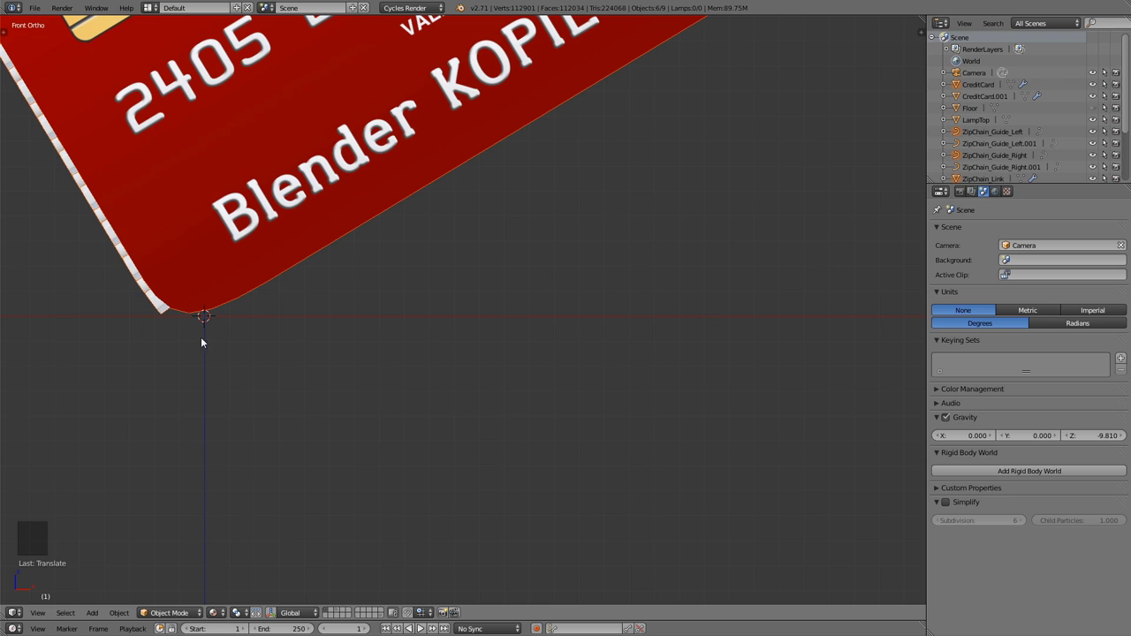
Drop the card slightly along Z onto the floor, unhide everything and select the Floor in camera view.
key("g")
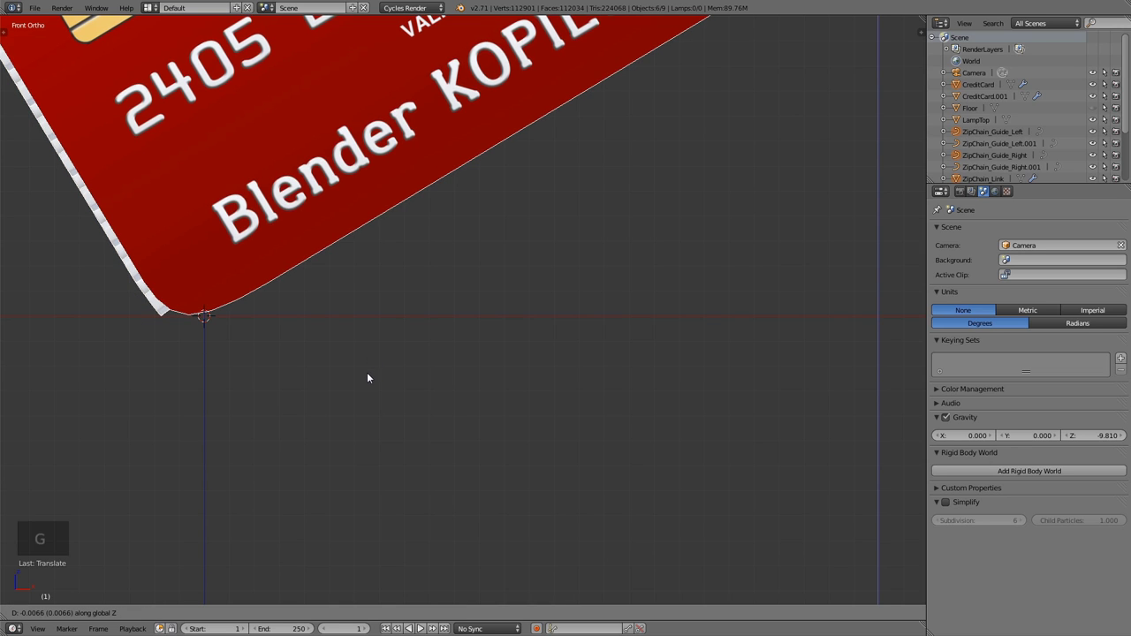
left_click(372, 375)
scroll("down", 3)
middle_click(463, 336)
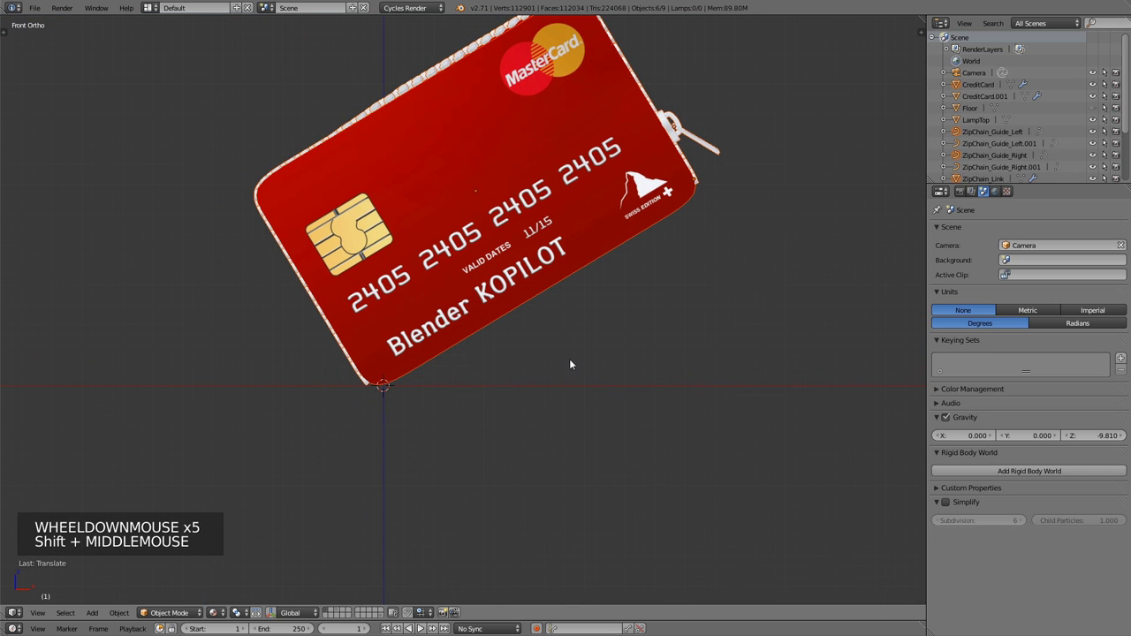
key("alt+h")
key("KP_0")
scroll("down", 3)
right_click(474, 460)
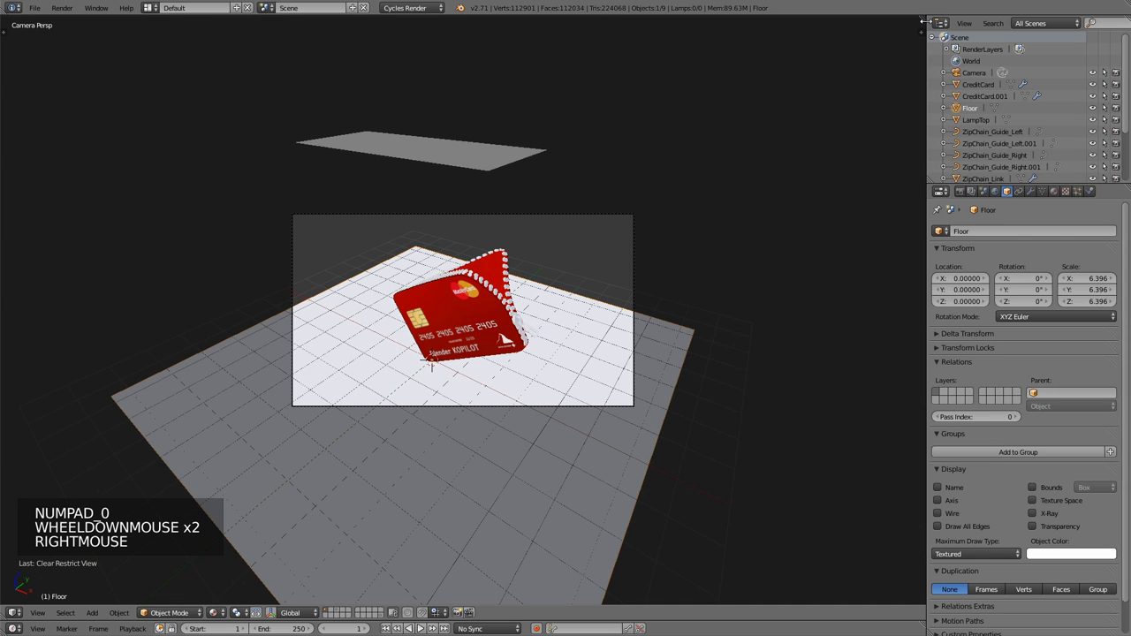
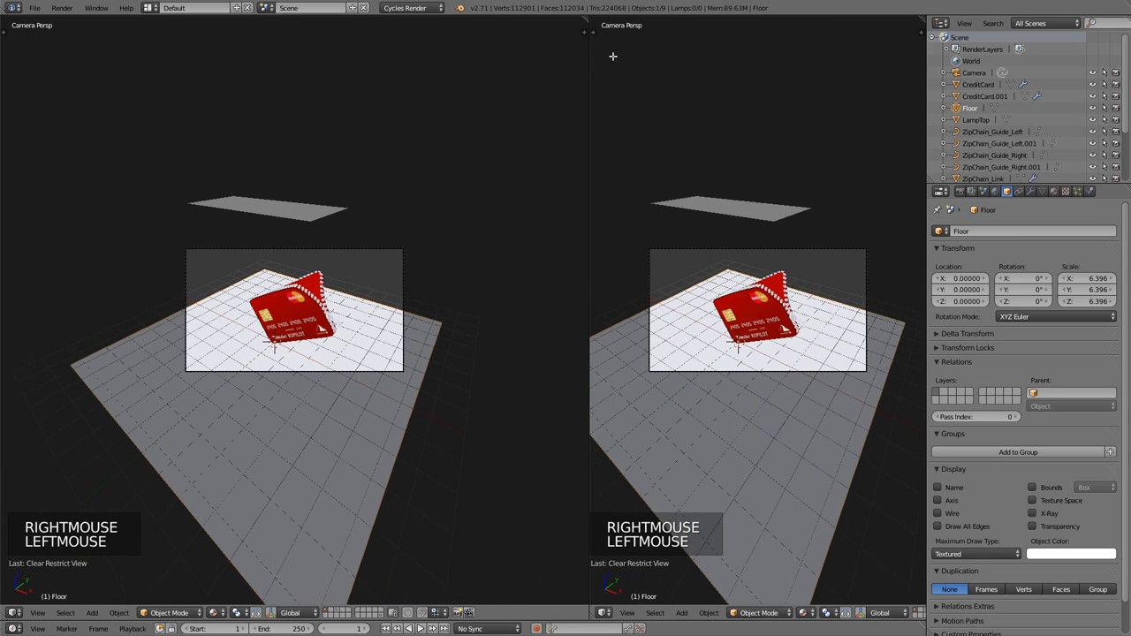
In a Top view, scale the Floor up to about 12.707 and slide it to fill the camera background.
right_click(303, 485)
key("KP_7")
scroll("down", 3)
key("g")
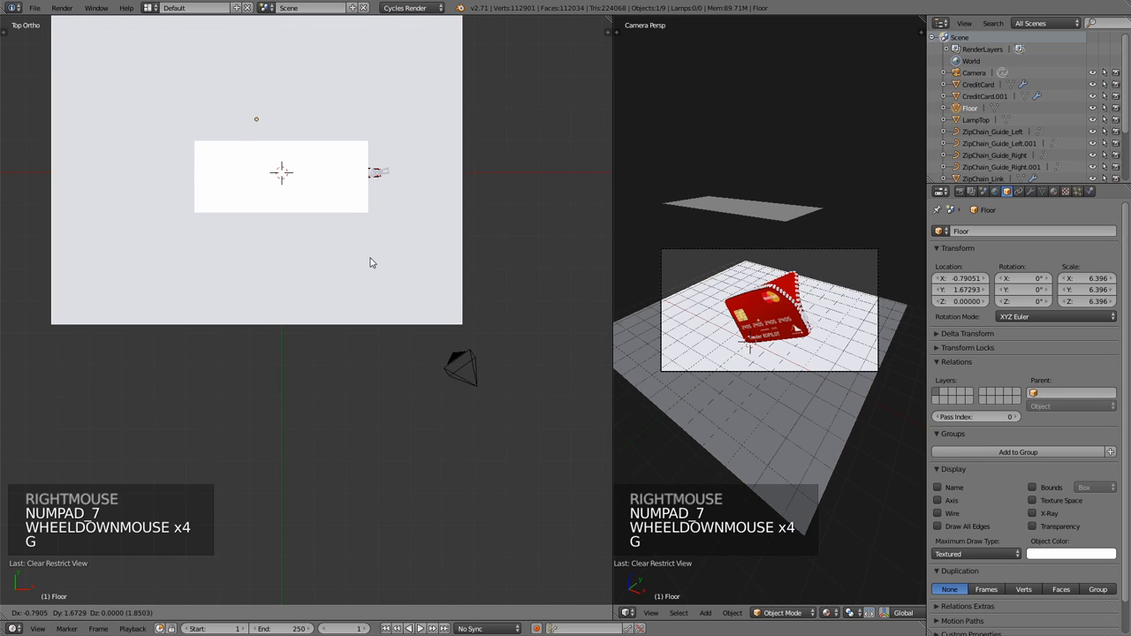
key("s")
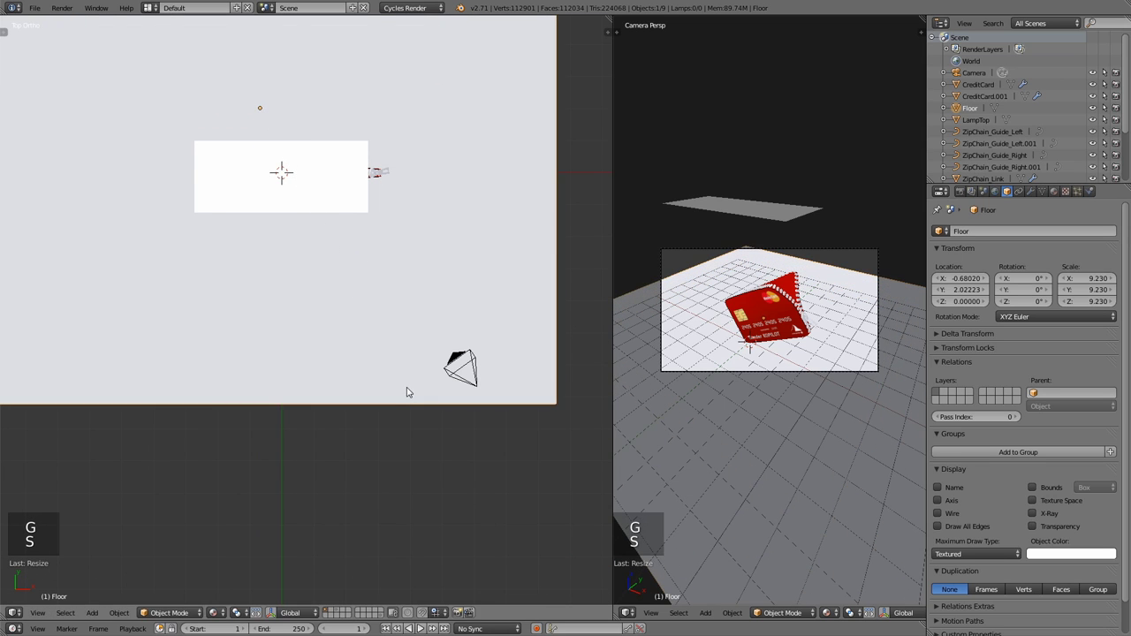
key("g")
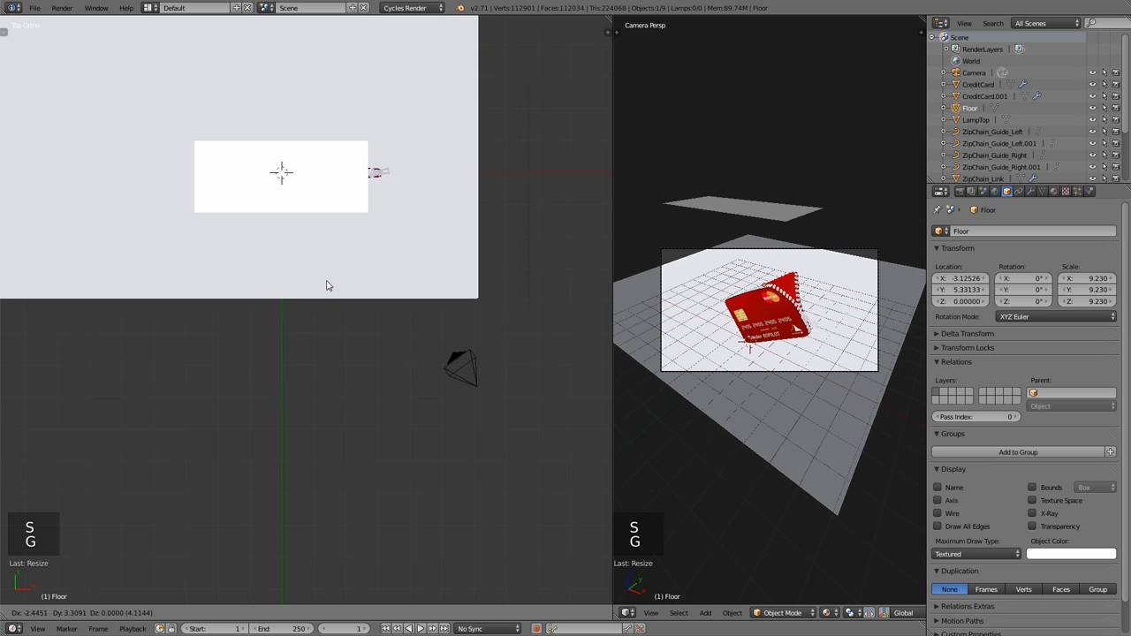
key("s")
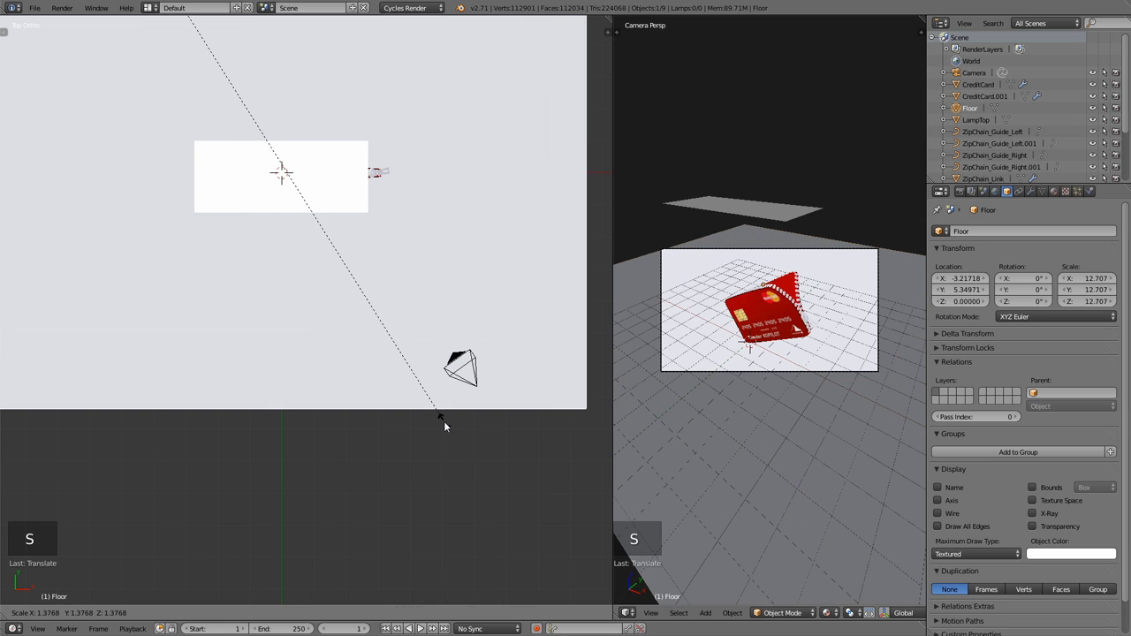
key("g")
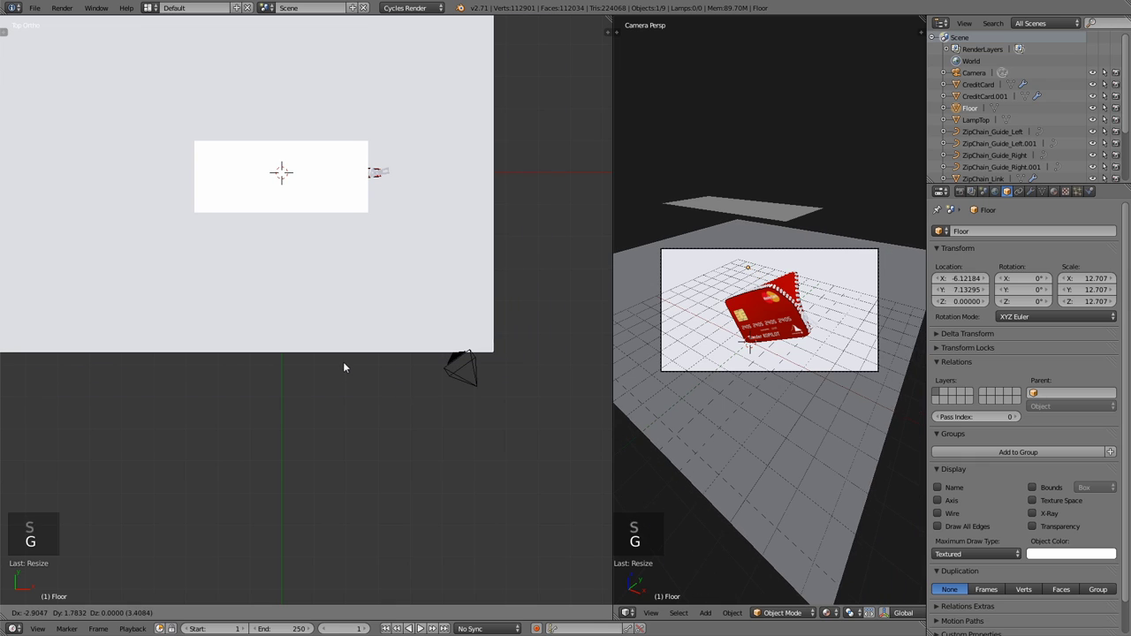
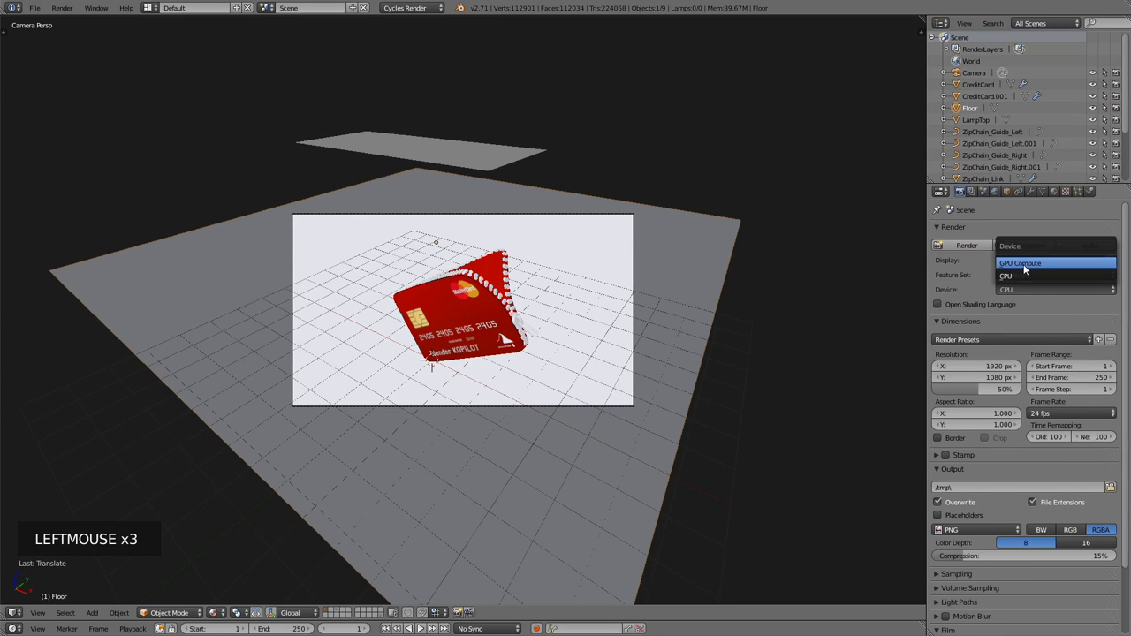
Set Cycles to GPU Compute with Border sampling and switch the camera viewport to Rendered shading.
left_click(939, 564)
scroll("down", 3)
left_click(1078, 485)
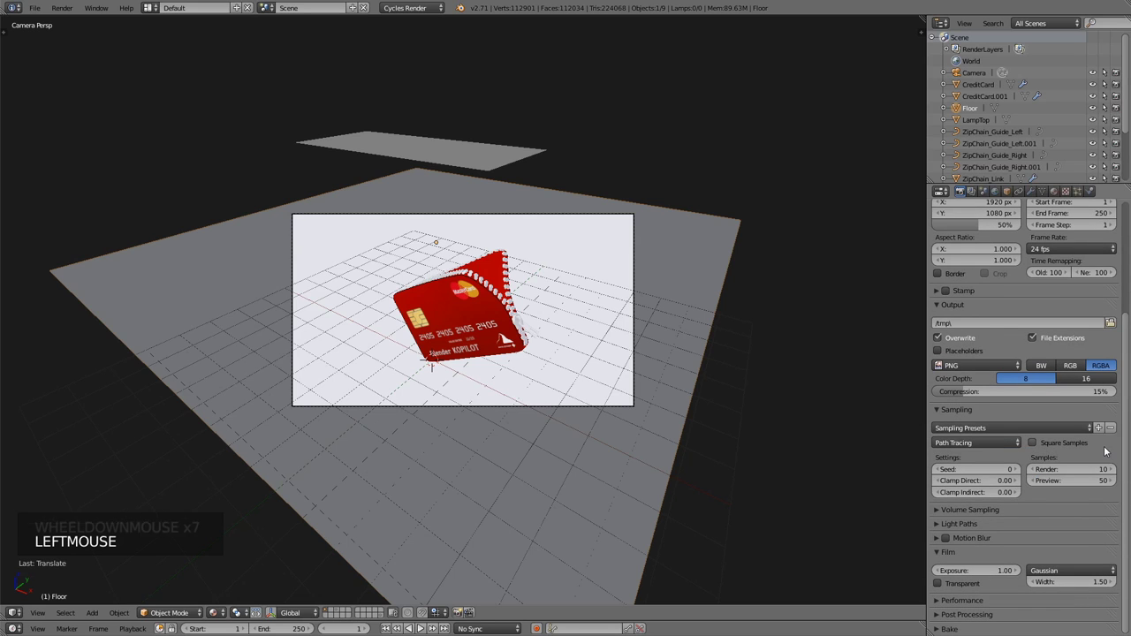
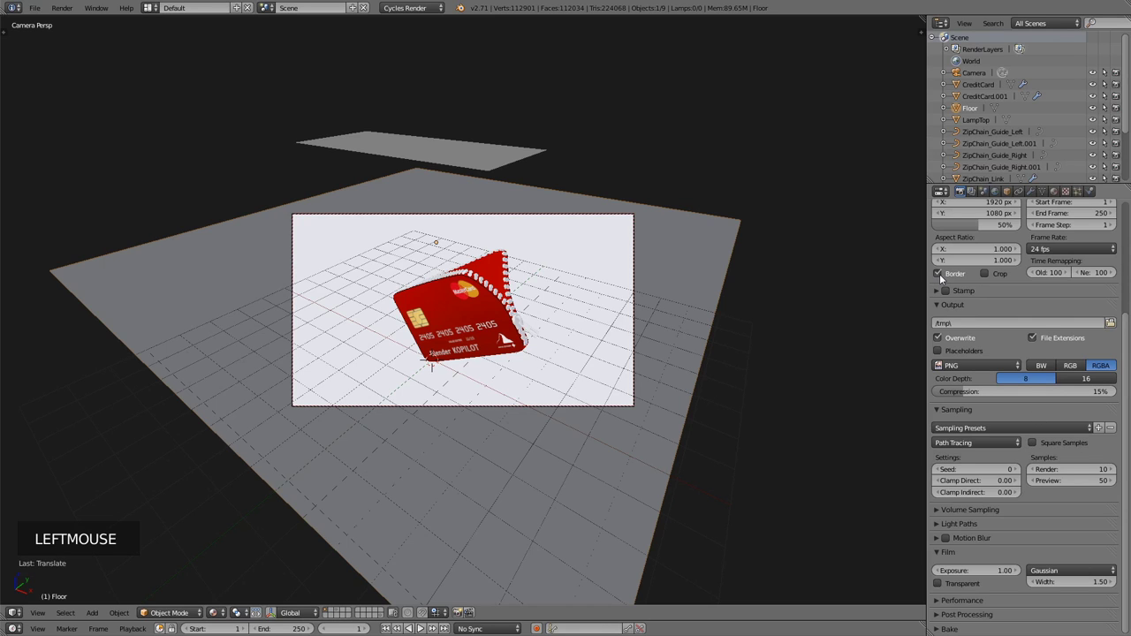
left_click(219, 611)
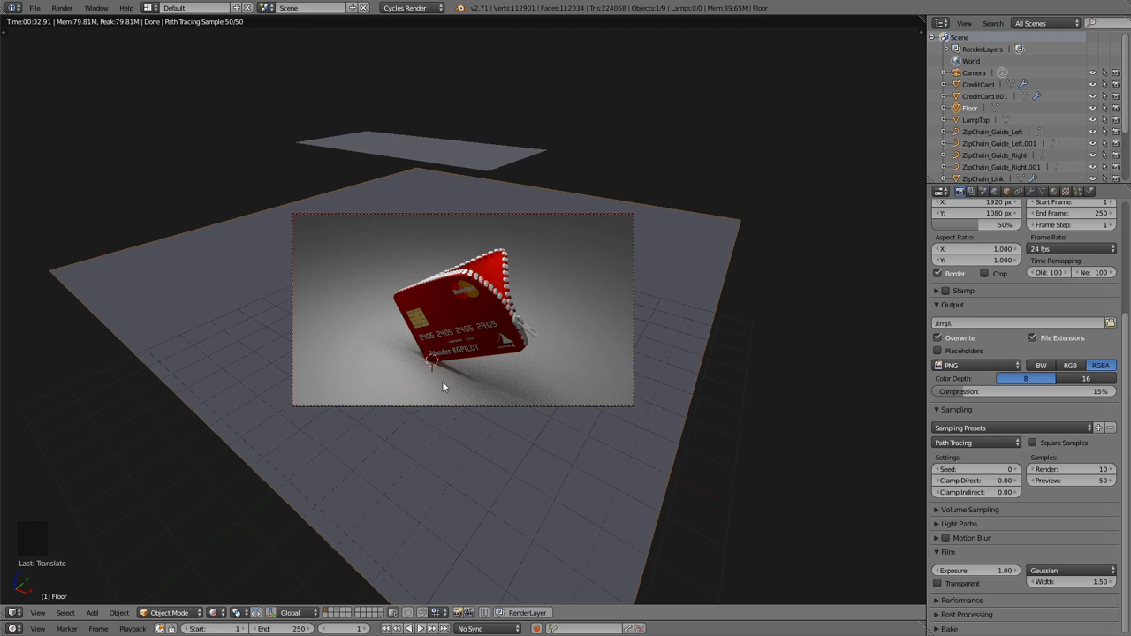
scroll("up", 3)
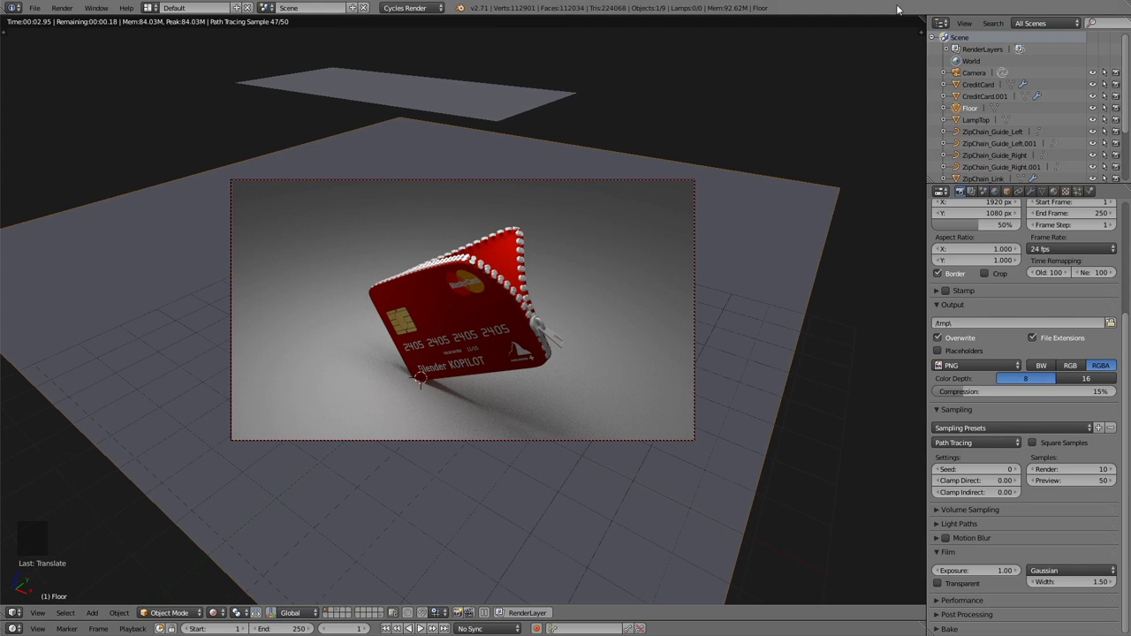
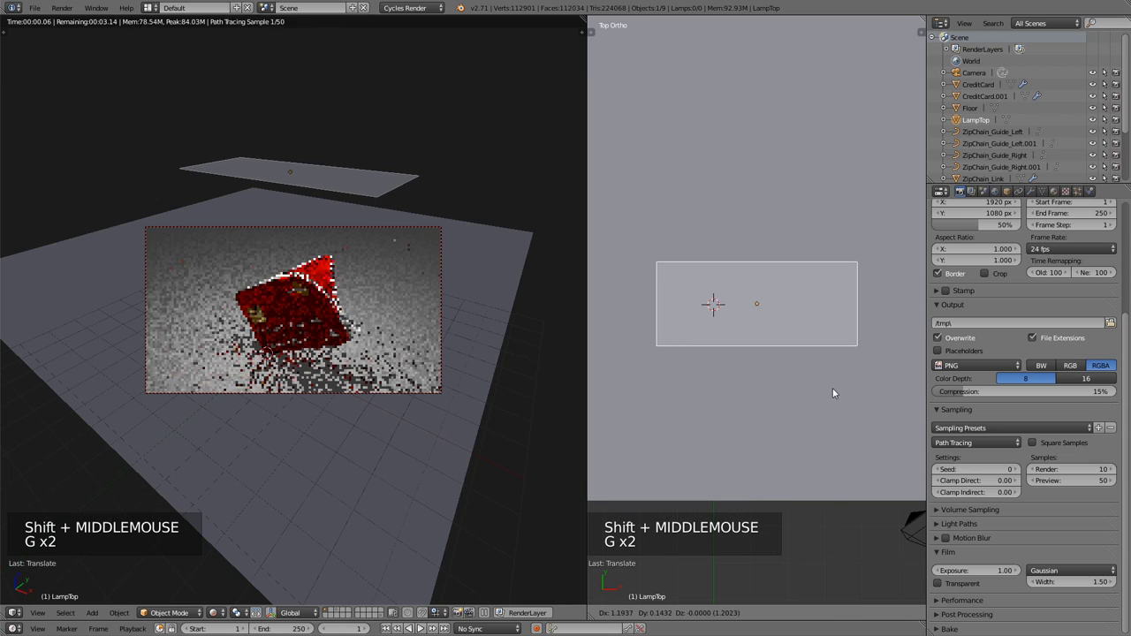
Enlarge the LampTop light plane while viewing the scene in wireframe.
key("z")
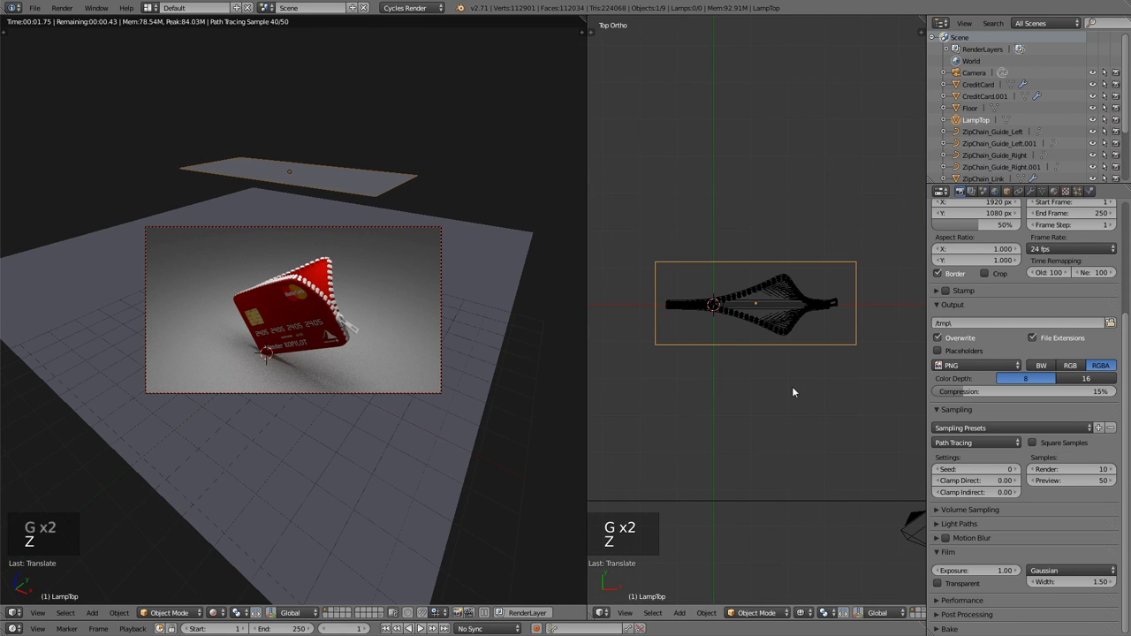
key("s")
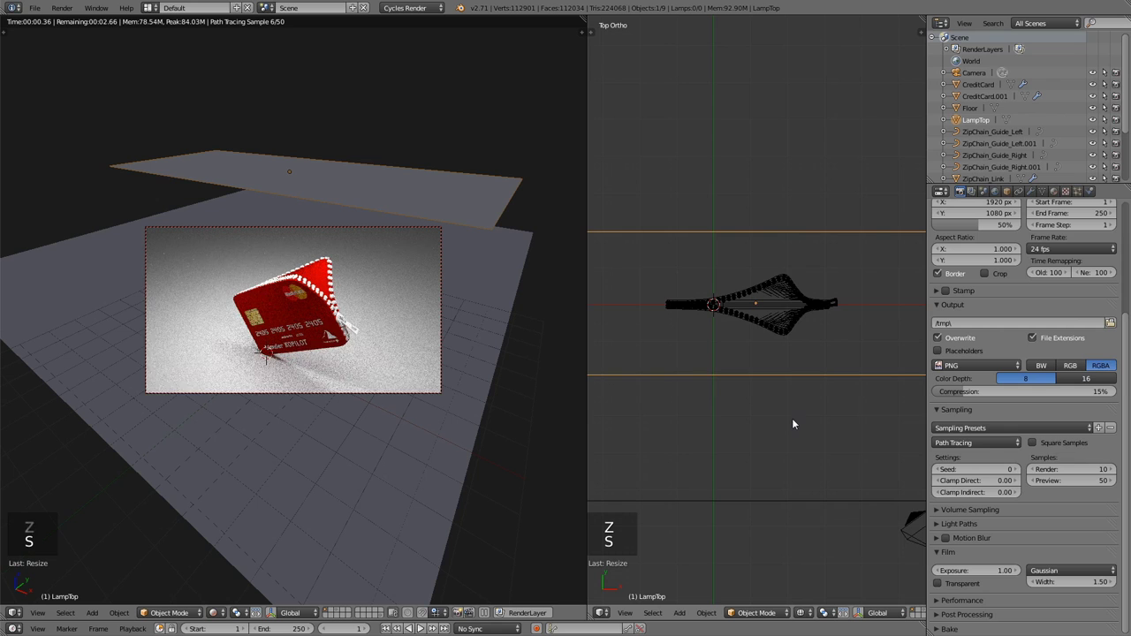
key("KP_1")
scroll("down", 3)
middle_click(715, 220)
Raise LampTop higher above the wallet and return the camera preview to Solid shading.
key("g")
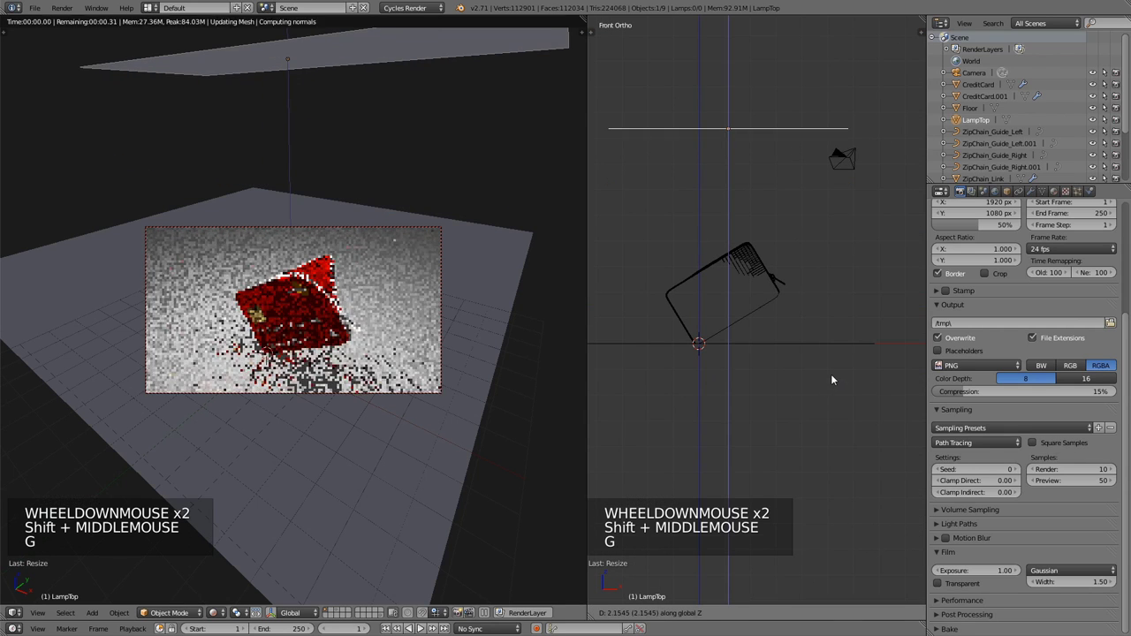
scroll("up", 3)
key("g")
middle_click(306, 309)
scroll("down", 3)
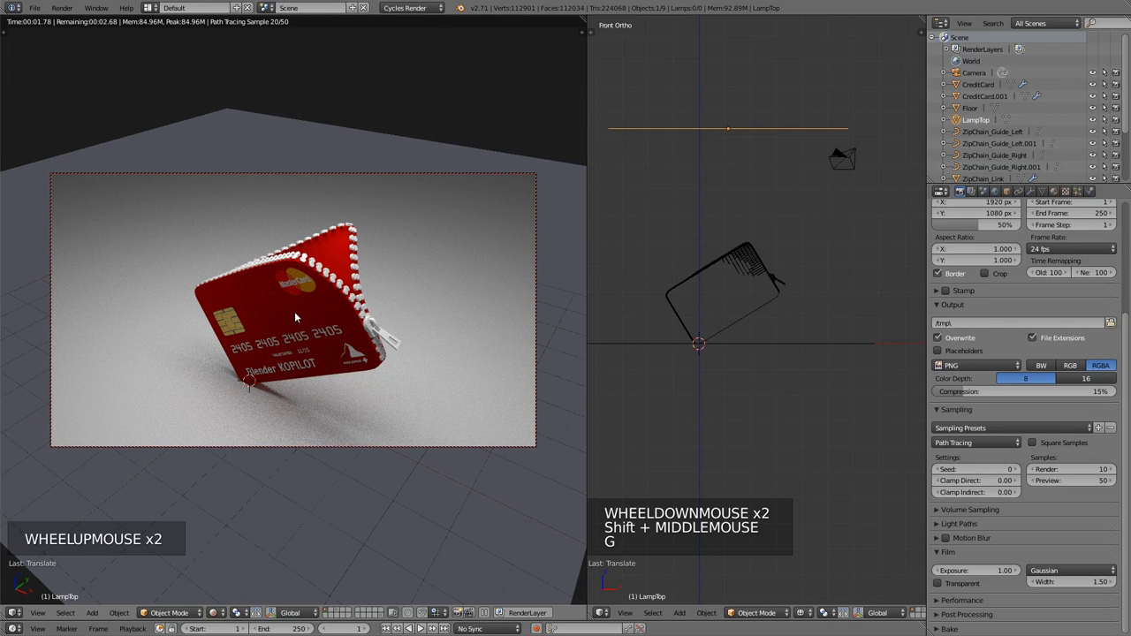
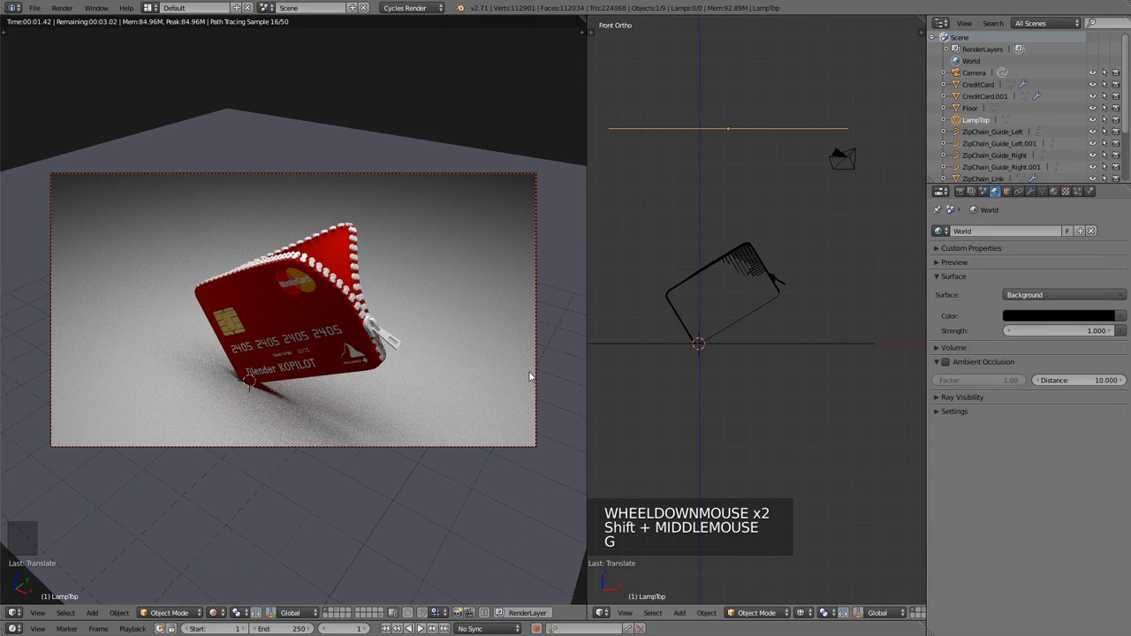
left_click(220, 600)
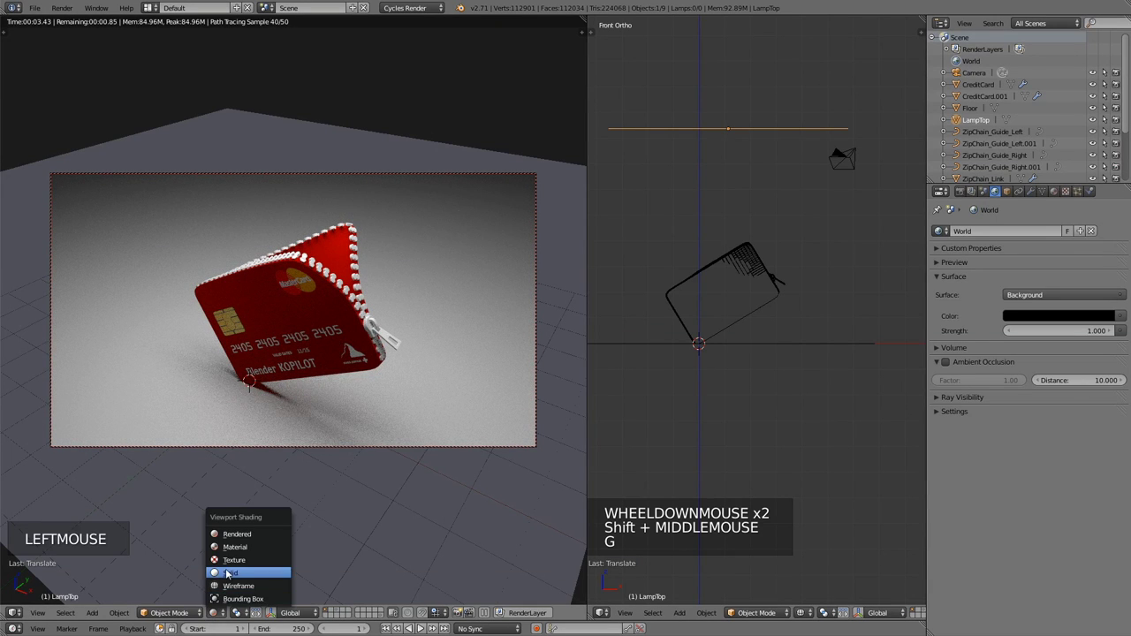
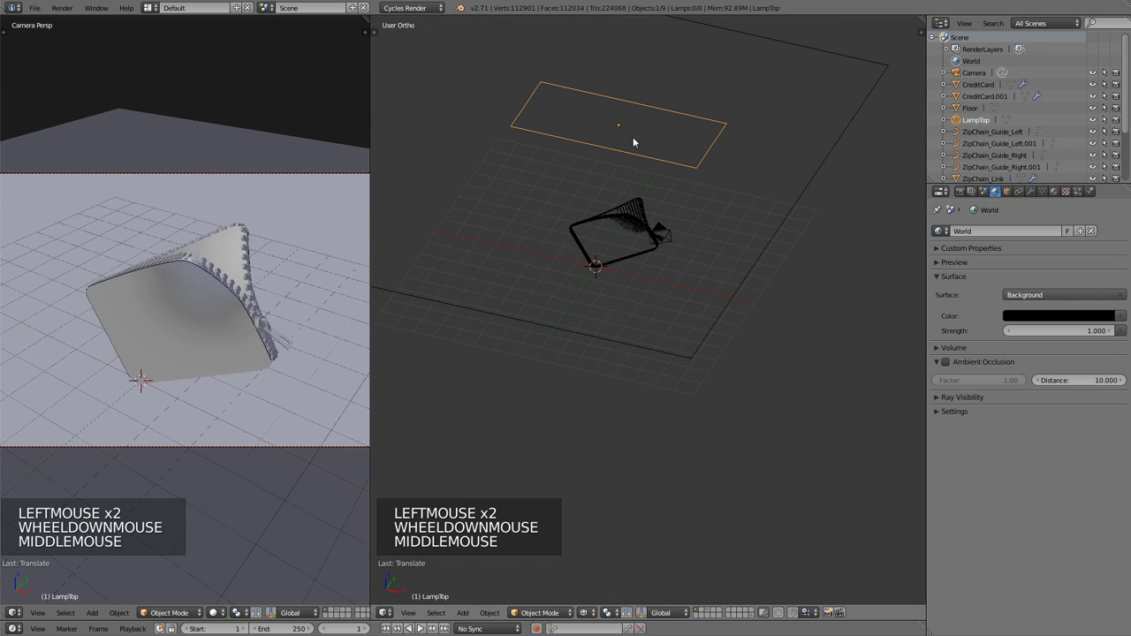
Add a plane named LampSide, then lift, tilt and enlarge it beside the wallet facing inward.
key("shift+a")
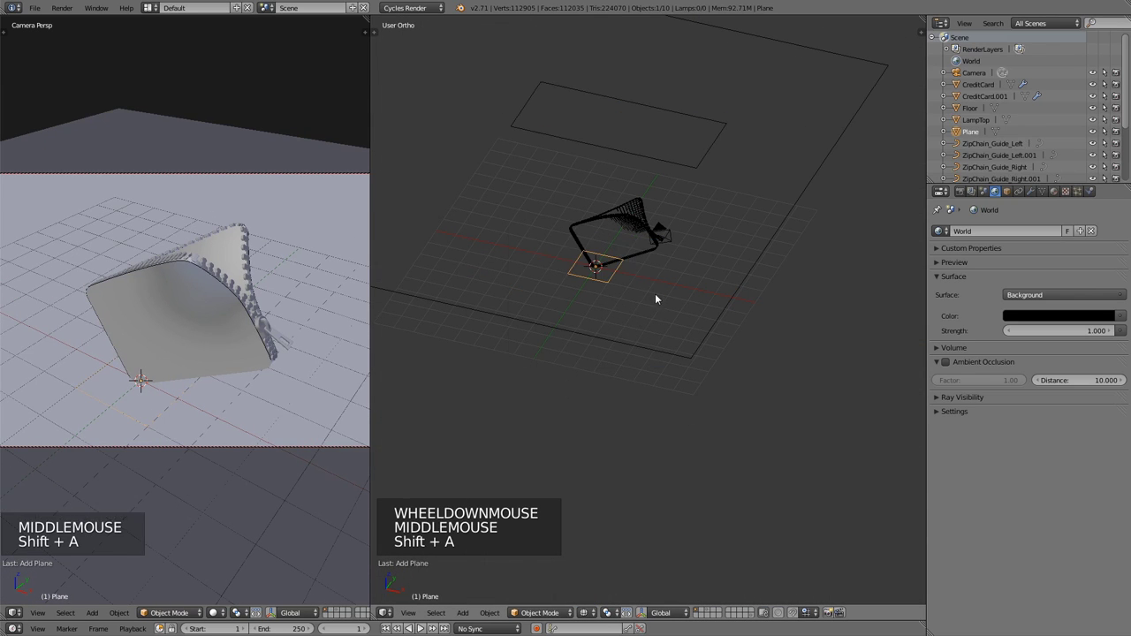
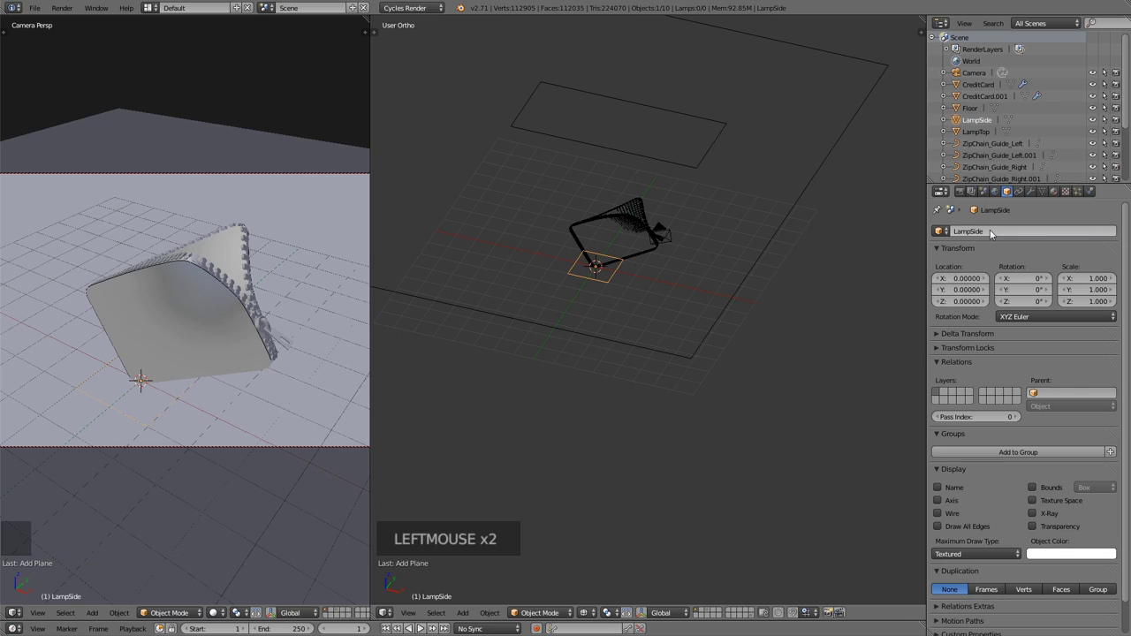
key("KP_3")
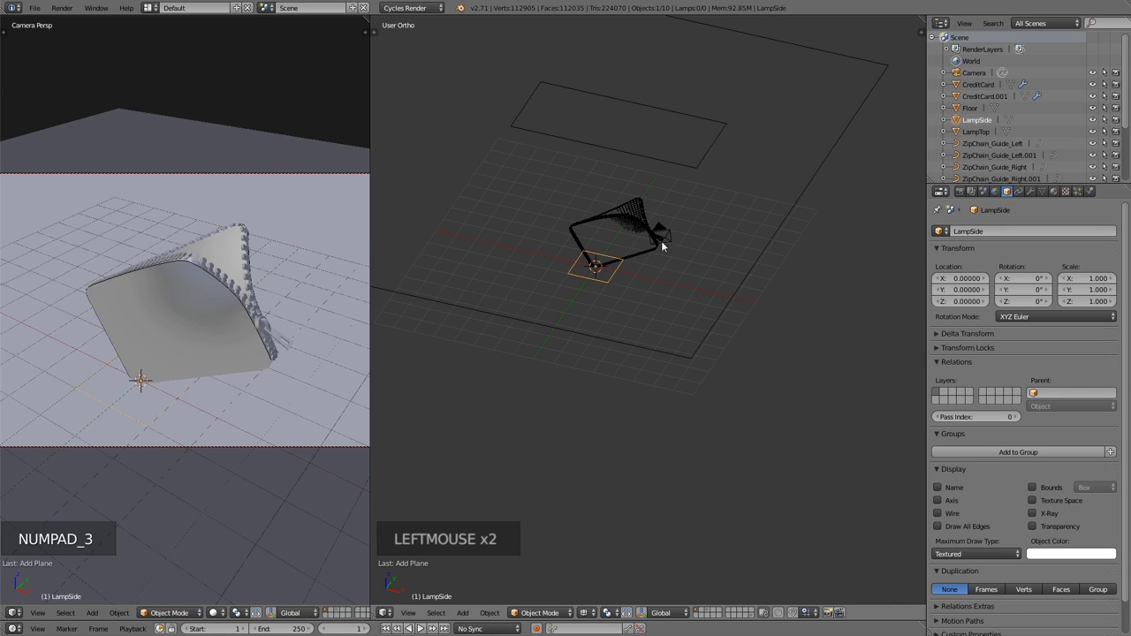
key("KP_3")
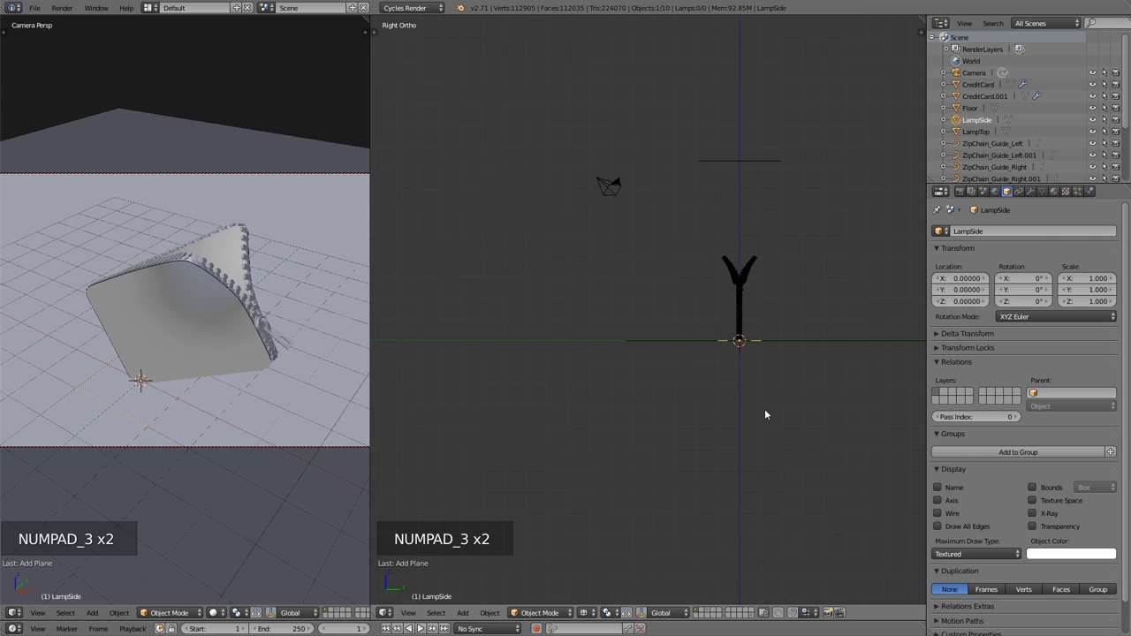
key("g")
key("r")
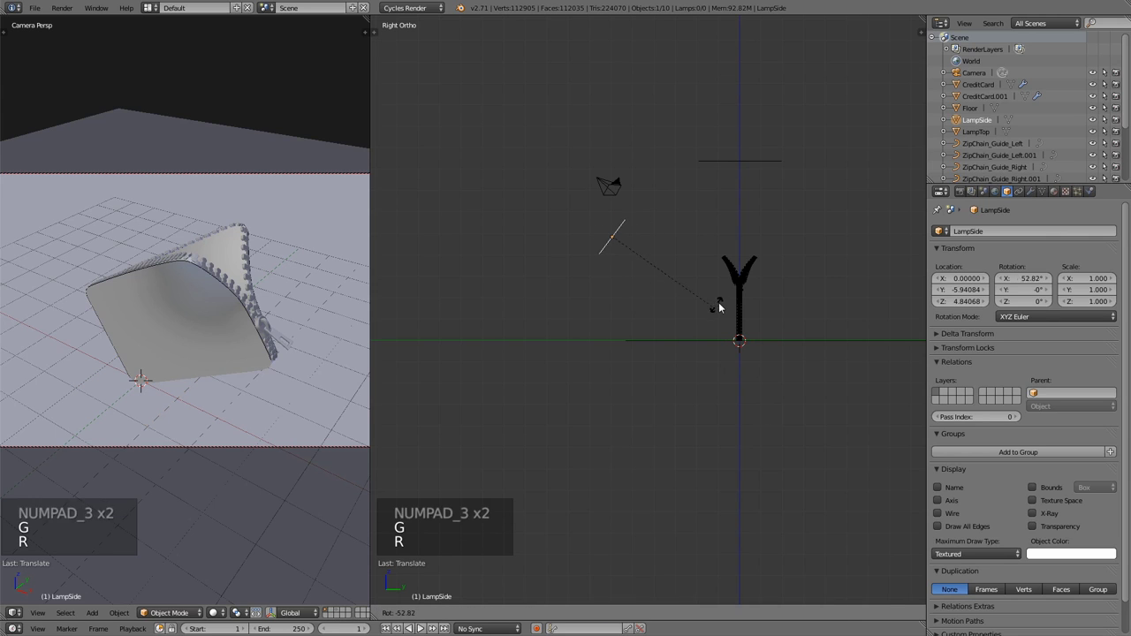
key("s")
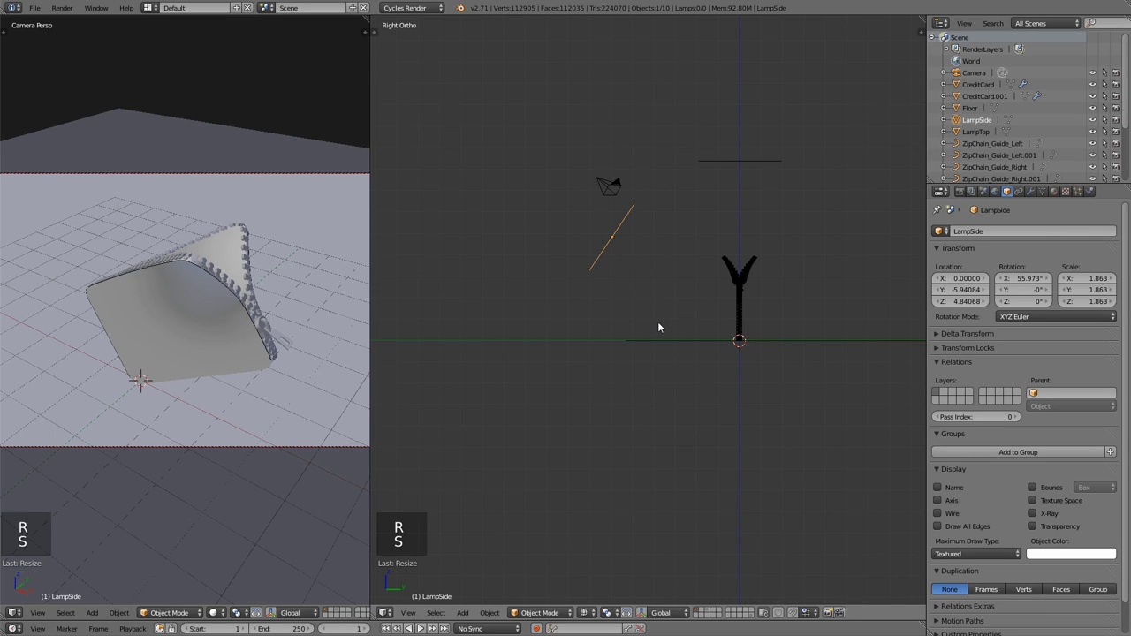
key("KP_7")
key("r")
key("g")
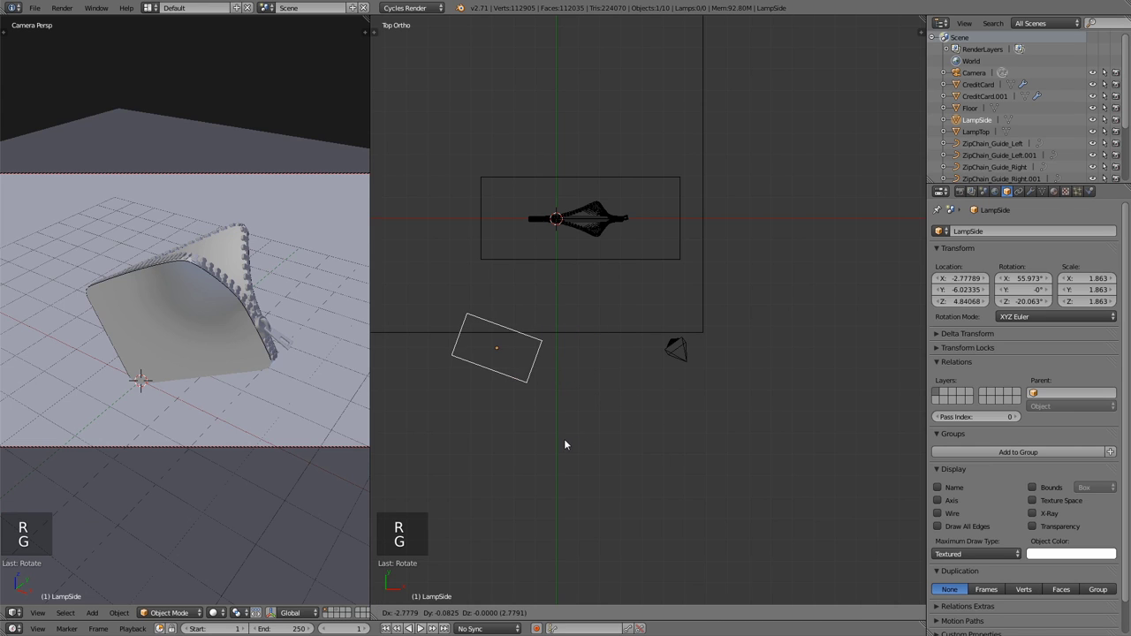
Duplicate LampSide to the opposite side and turn the copy to face the wallet.
key("shift+d")
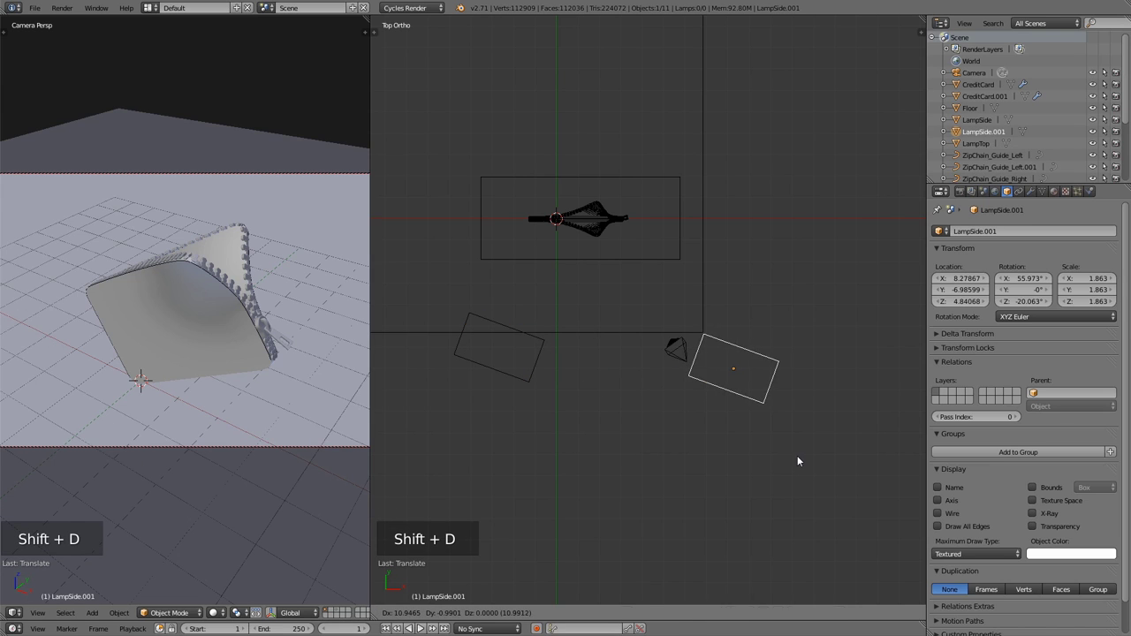
key("r")
key("g")
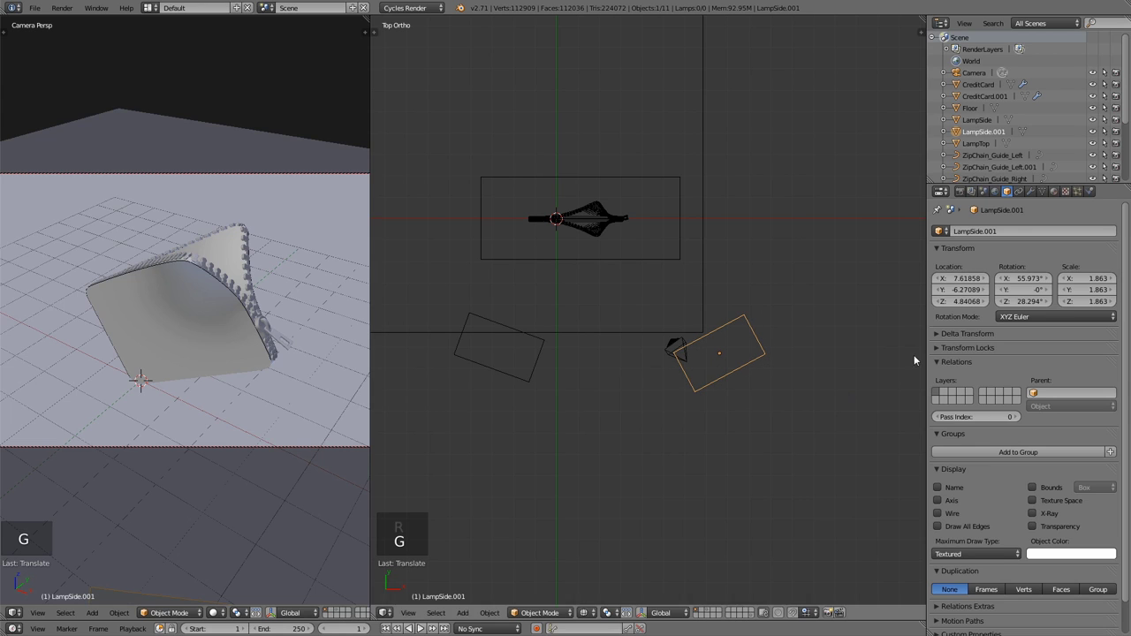
Hide LampSide.001 from camera rays in its Ray Visibility settings.
scroll("down", 3)
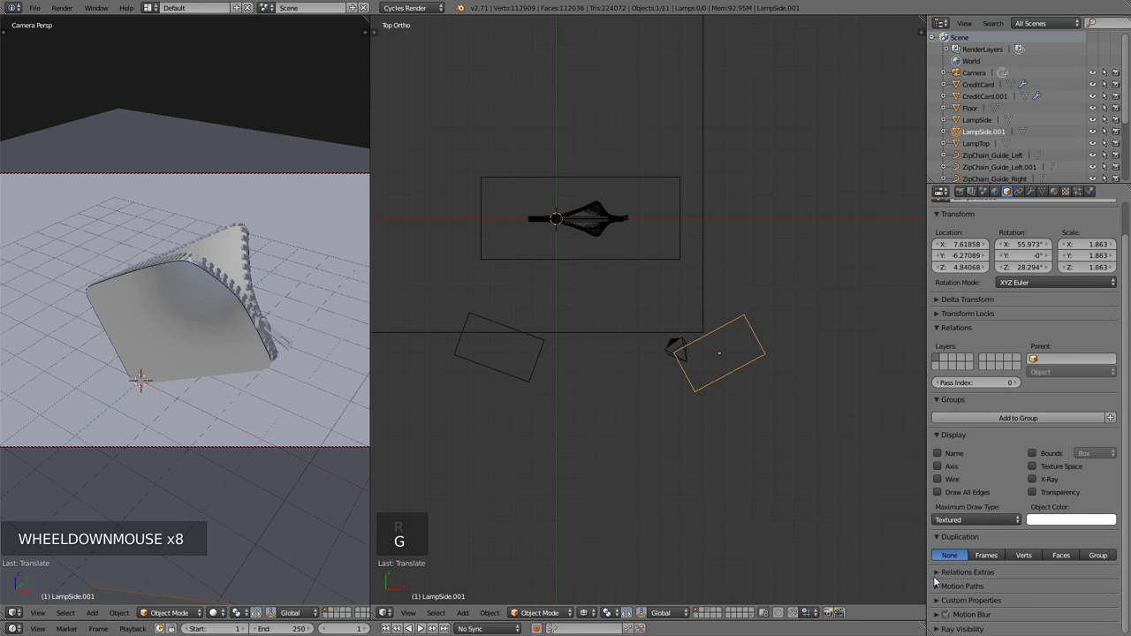
left_click(941, 628)
scroll("down", 3)
left_click(939, 601)
right_click(533, 352)
right_click(544, 342)
left_click(945, 596)
Fine-tune a side plane's position and rotation, then look over both planes.
right_click(713, 332)
key("g")
key("r")
middle_click(636, 397)
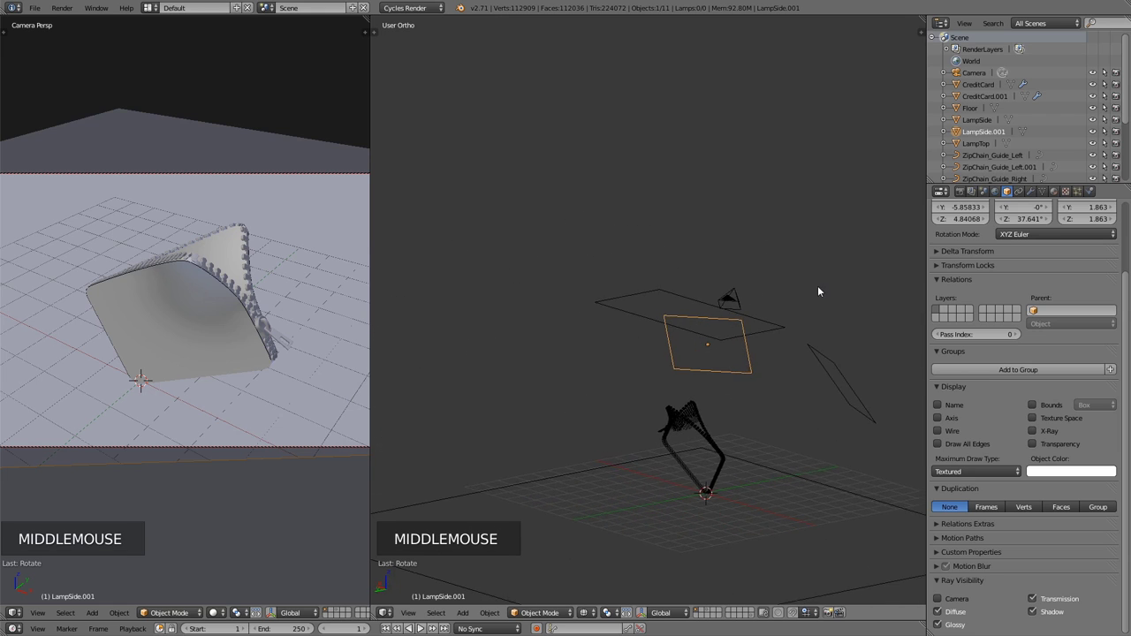
Give the side plane a copy of the Lamp_Top material renamed Lamp_Side.
left_click(1055, 198)
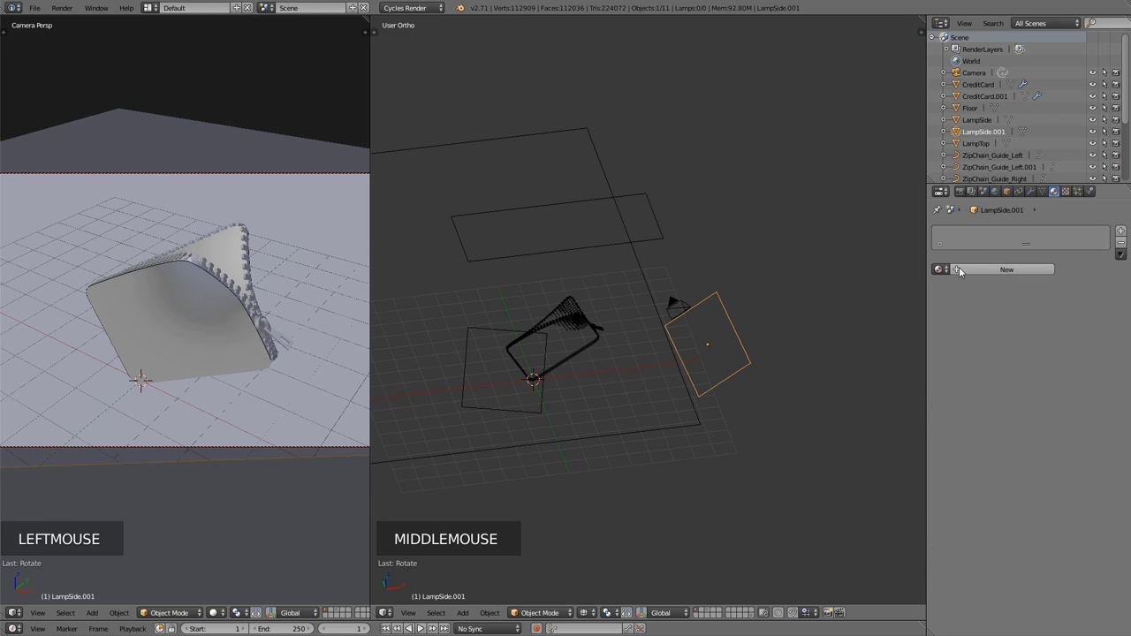
left_click(947, 273)
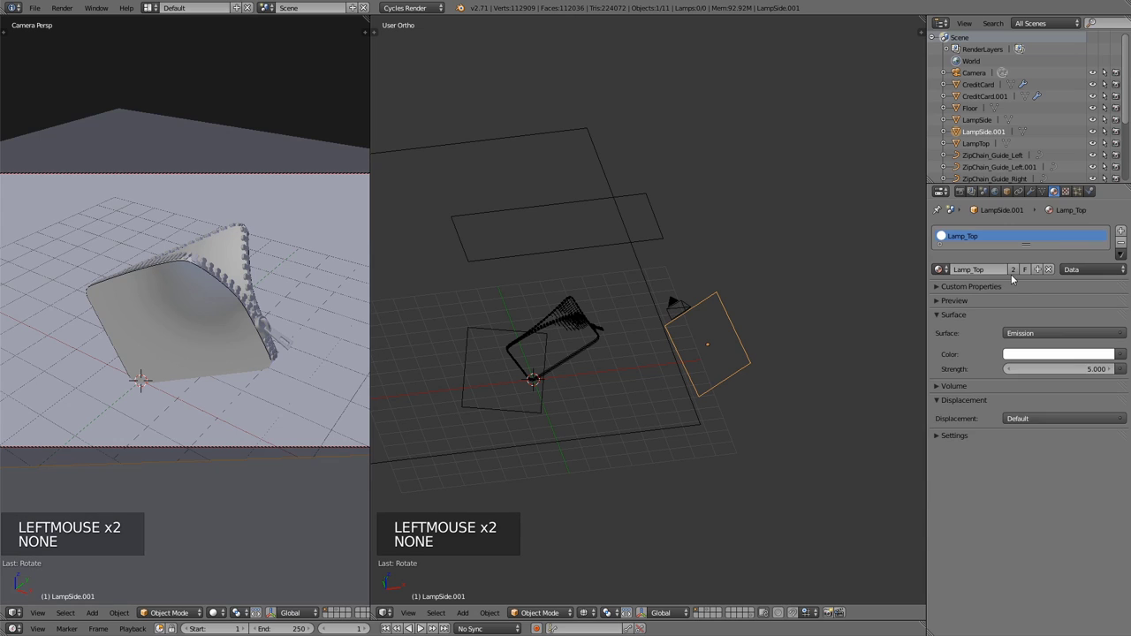
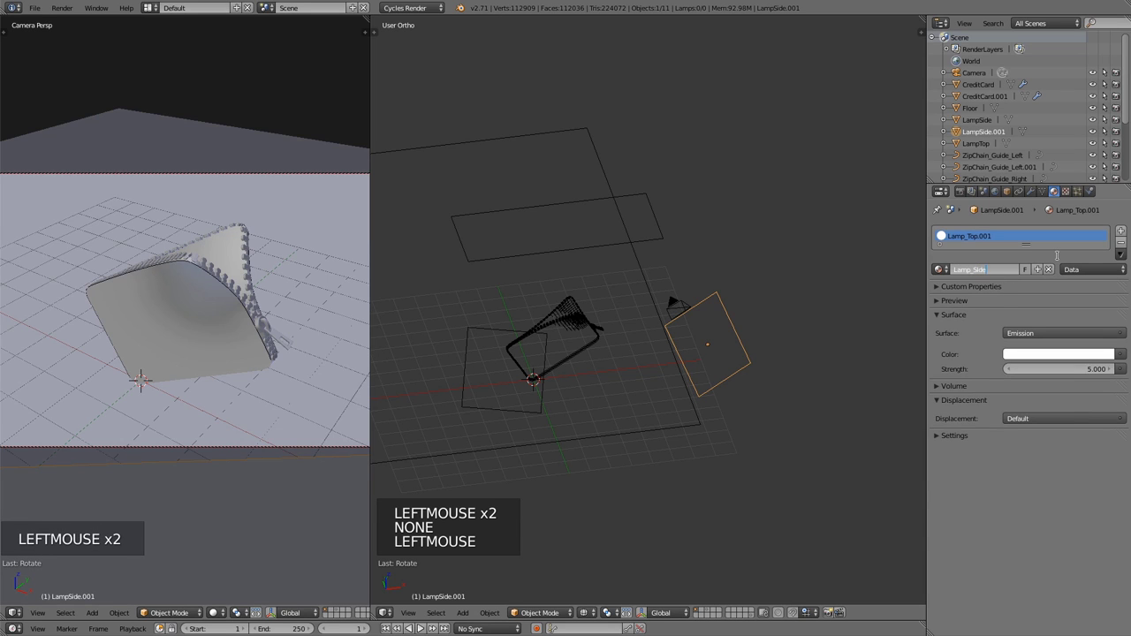
key("BackSpace")
key("BackSpace")
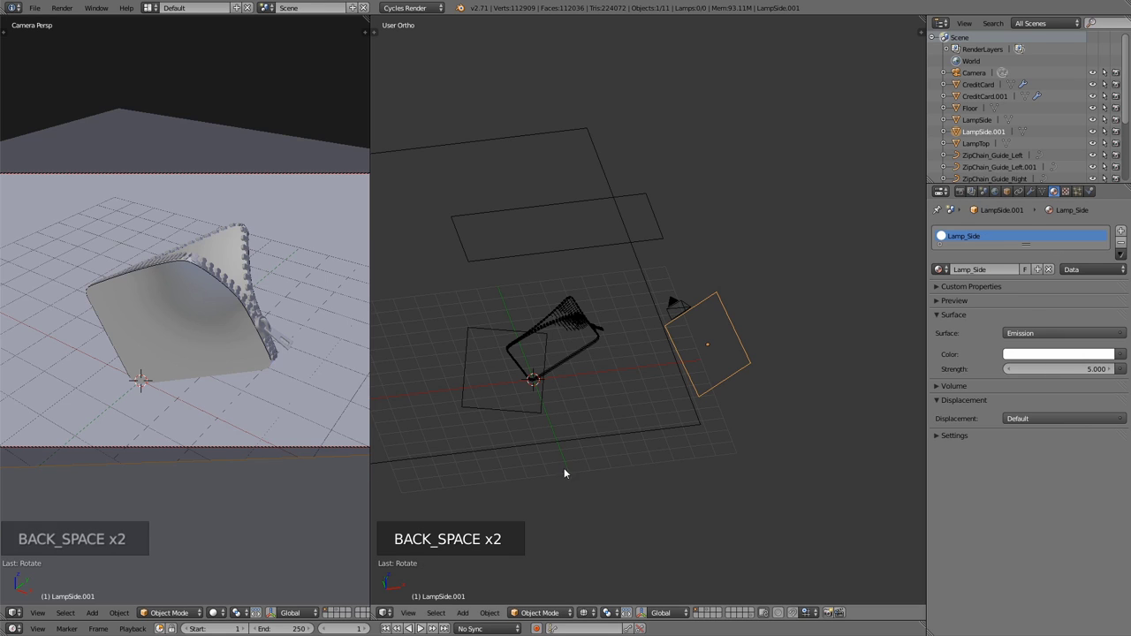
Set Lamp_Side emission strength to 10 with the camera preview in Rendered shading.
left_click(1112, 356)
double_click(1112, 356)
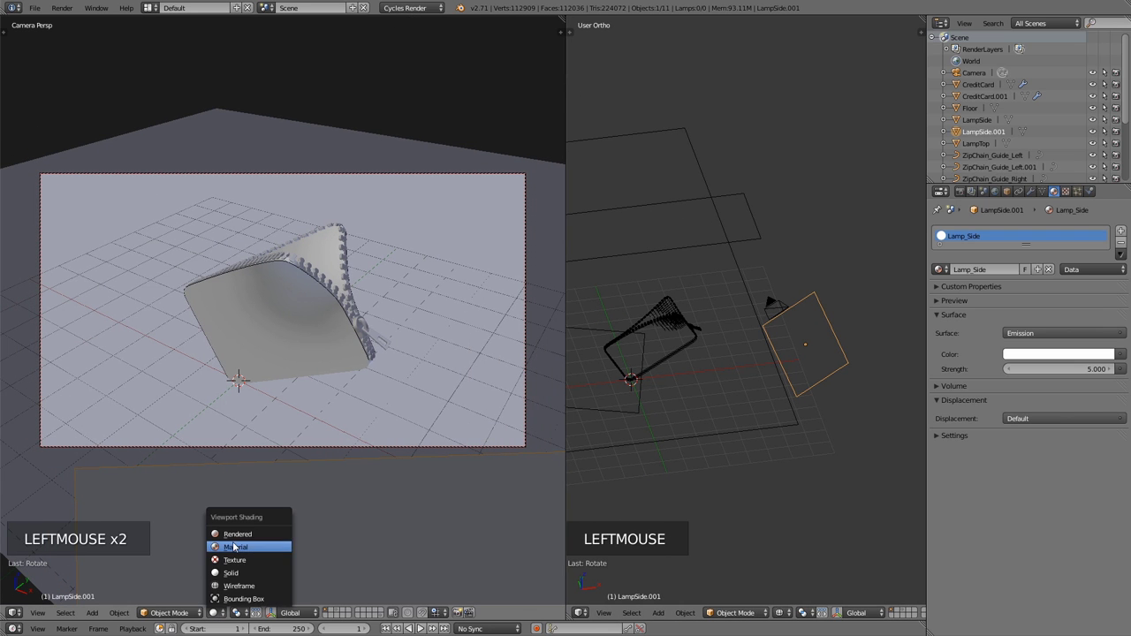
double_click(1112, 356)
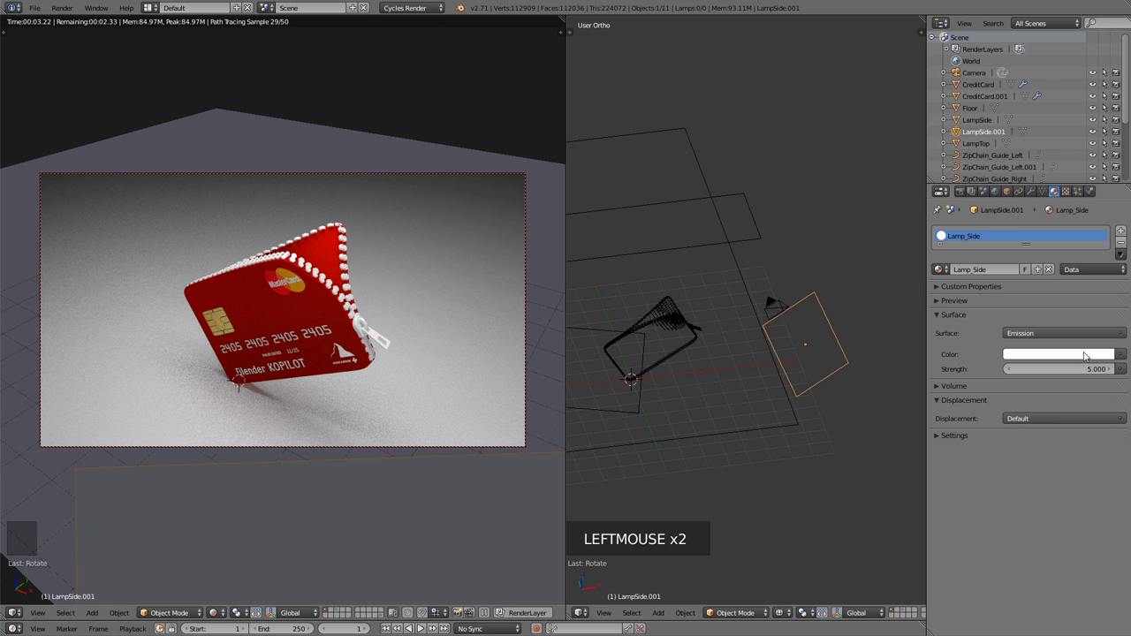
left_click(1111, 356)
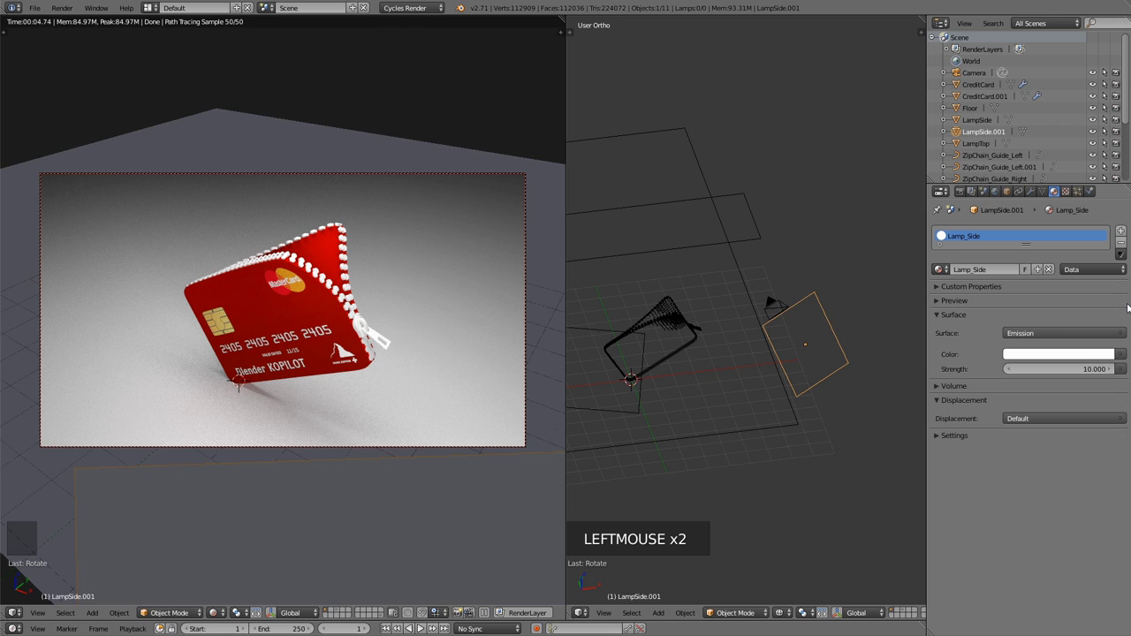
From the right view, bring LampSide lower and closer to the wallet at a steeper tilt.
right_click(630, 333)
key("KP_3")
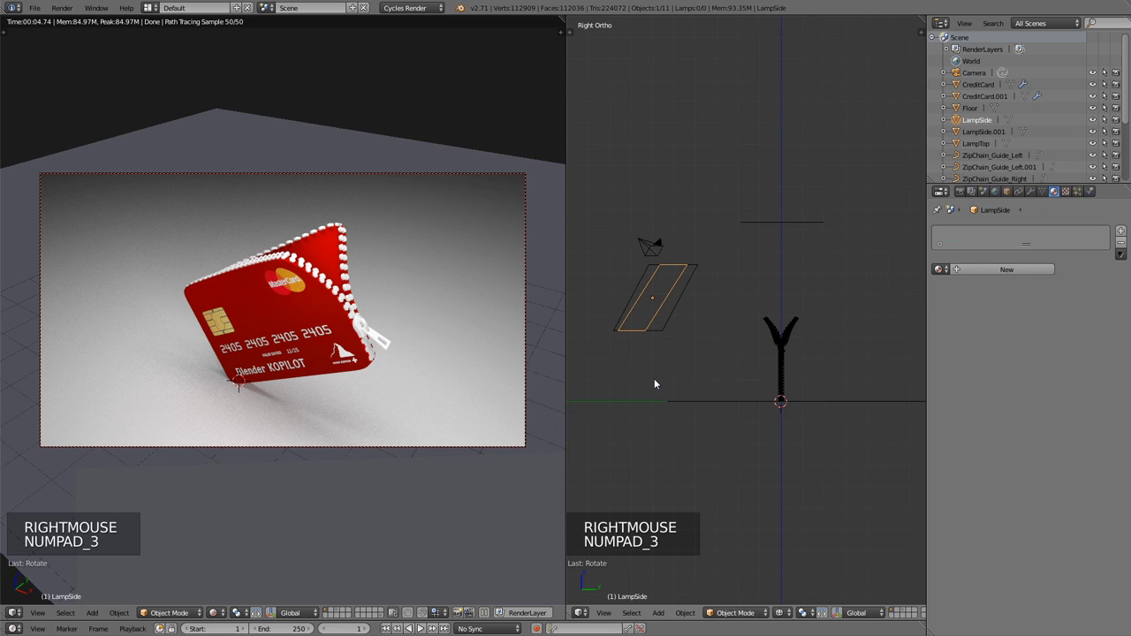
key("g")
key("g")
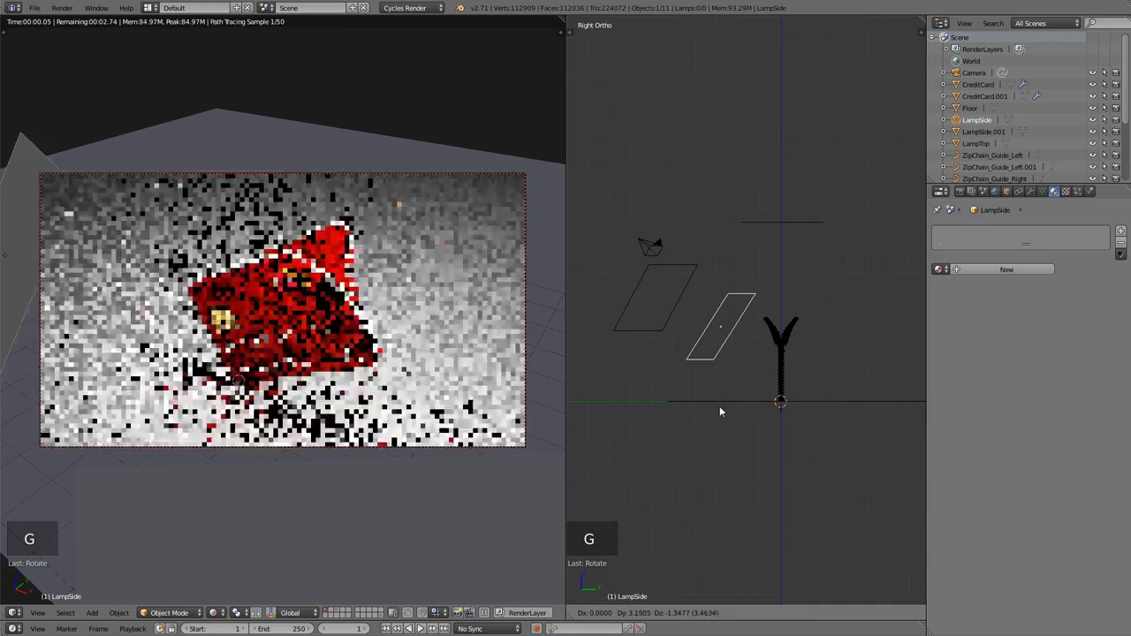
key("r")
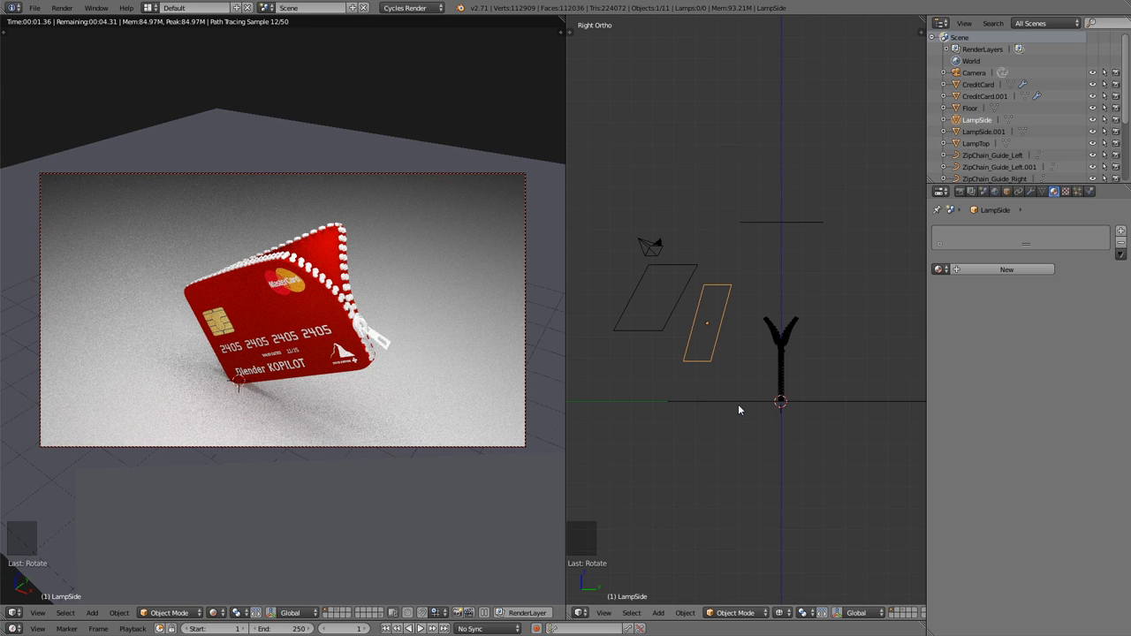
Create a new material named Metal on the ZipChain_Link object.
right_click(344, 248)
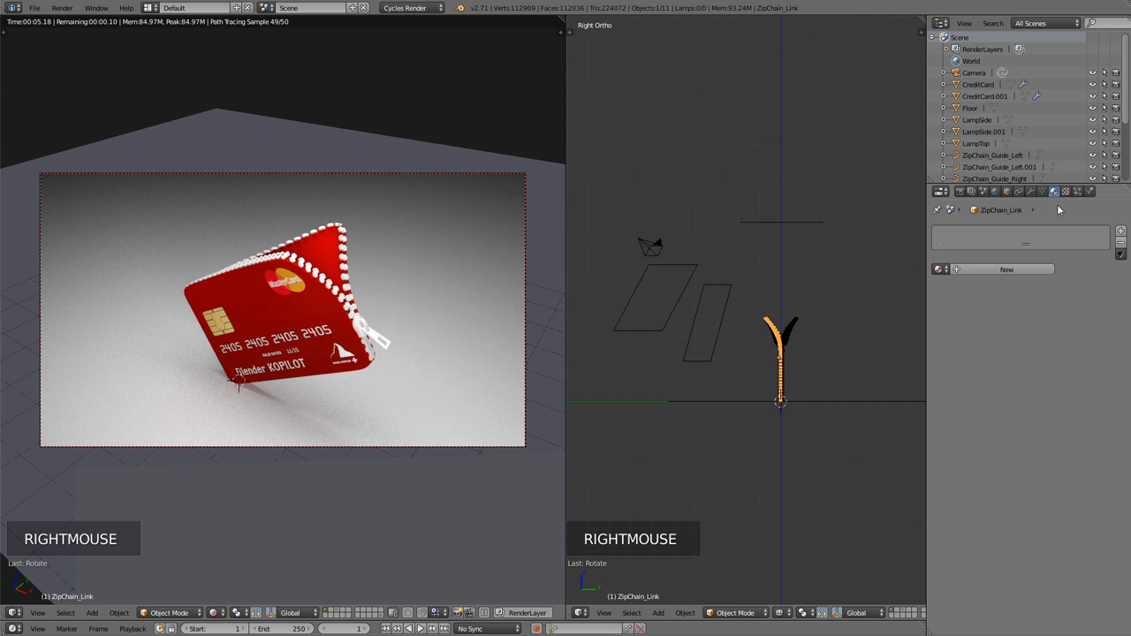
left_click(1013, 271)
left_click(990, 278)
left_click(293, 259)
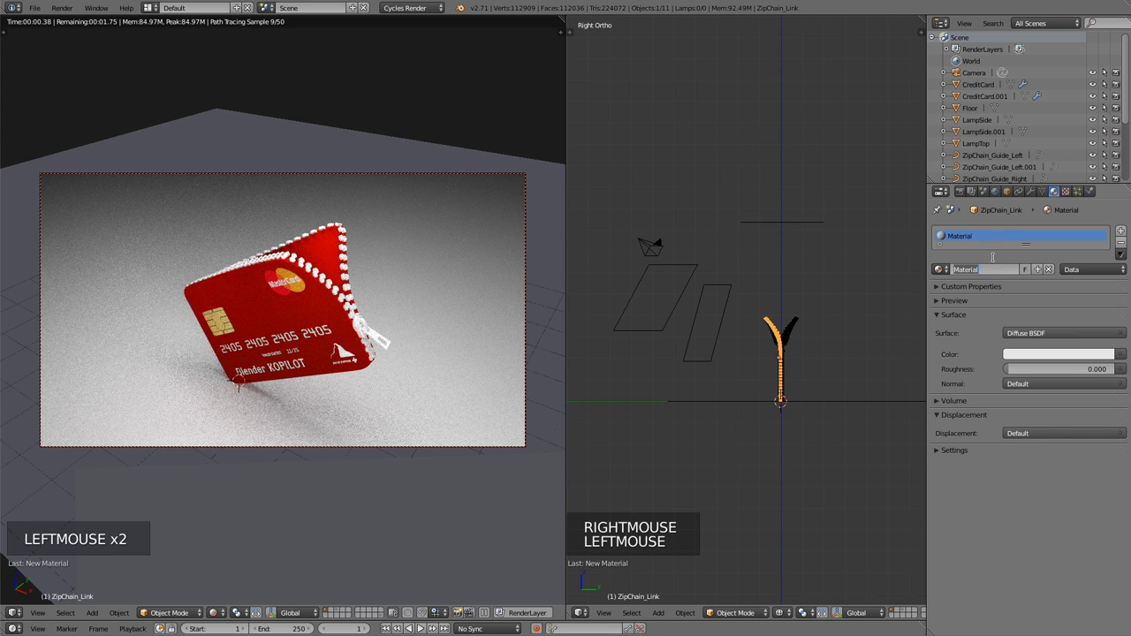
Make Metal a Mix Shader of Glossy BSDF at roughness 0.2 and Diffuse BSDF.
left_click(344, 247)
left_click(1032, 337)
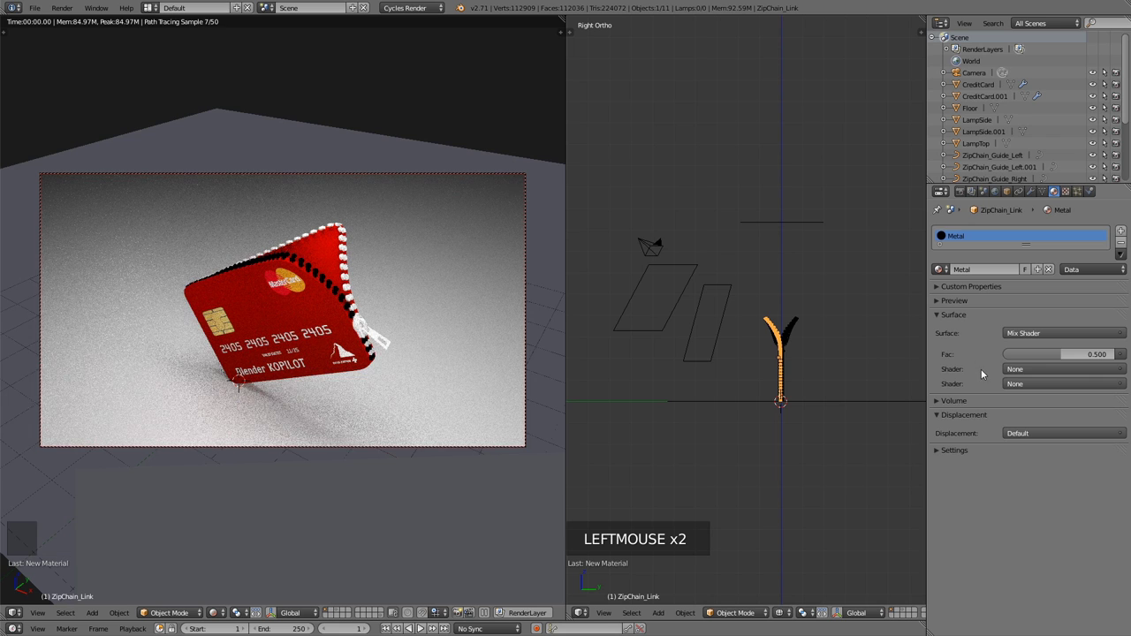
left_click(1023, 370)
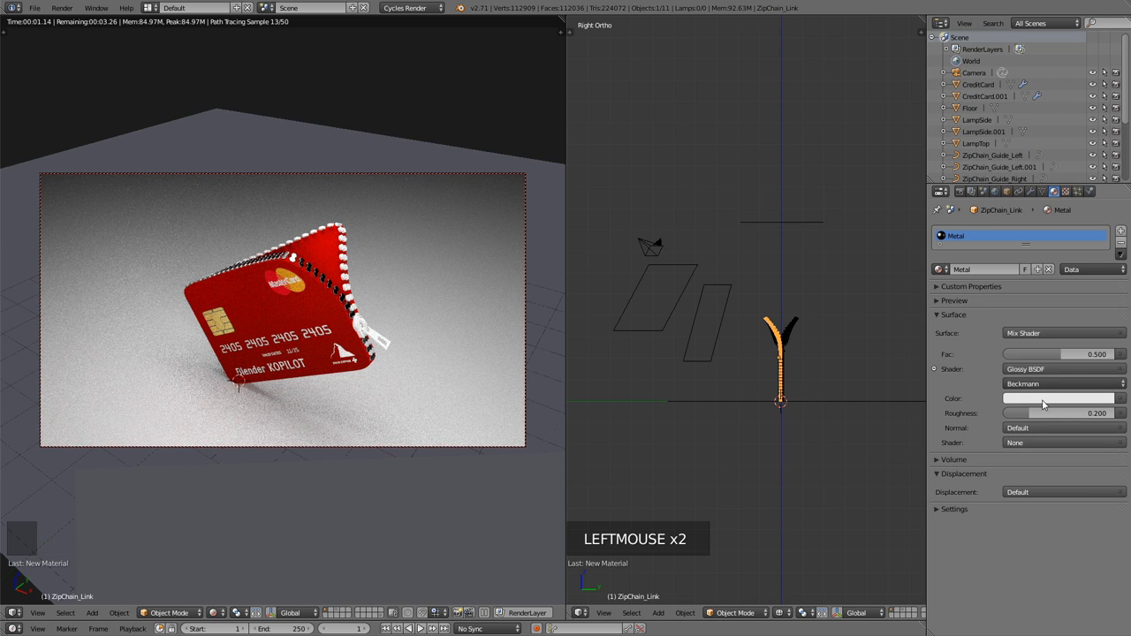
left_click(1045, 403)
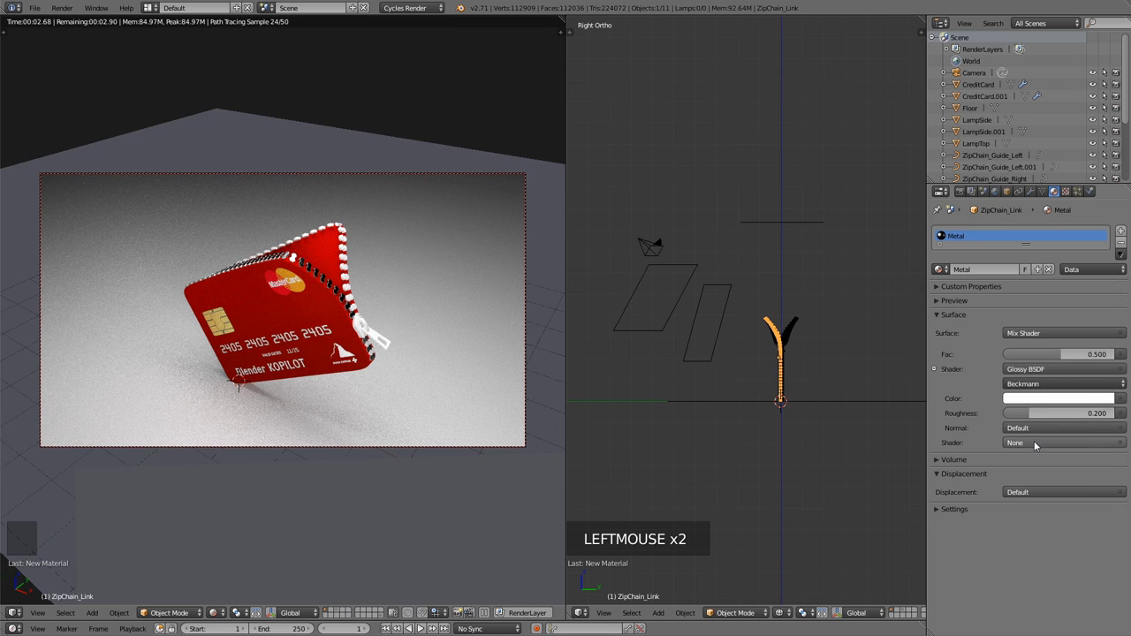
left_click(1039, 443)
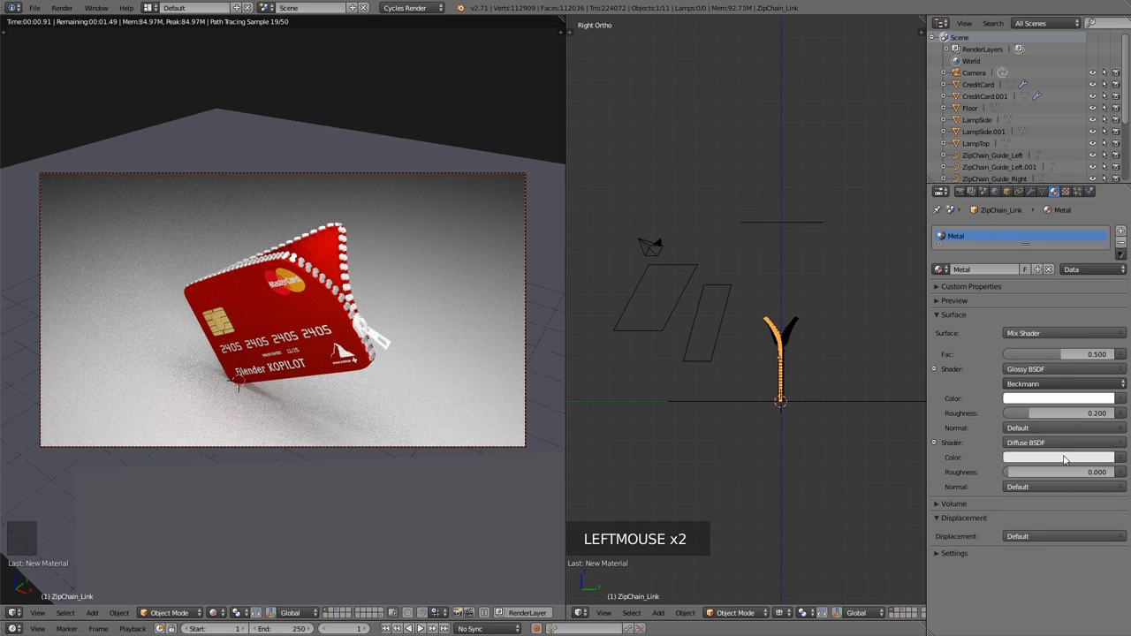
left_click(1064, 460)
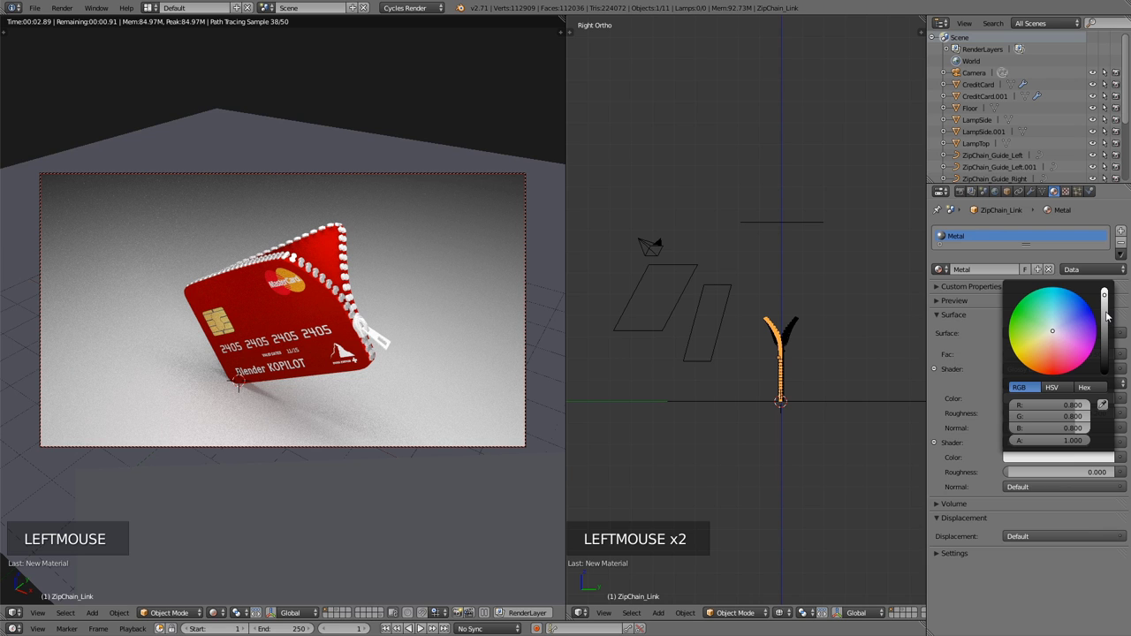
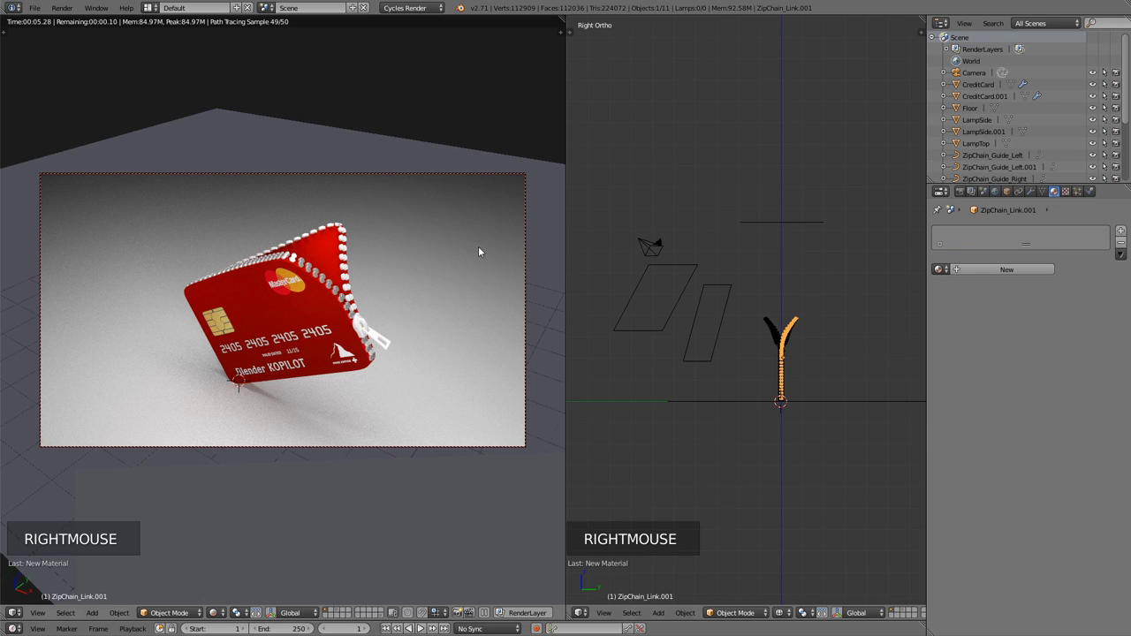
Assign the existing Metal material to ZipChaine_Handle.001 from the material browser.
left_click(345, 248)
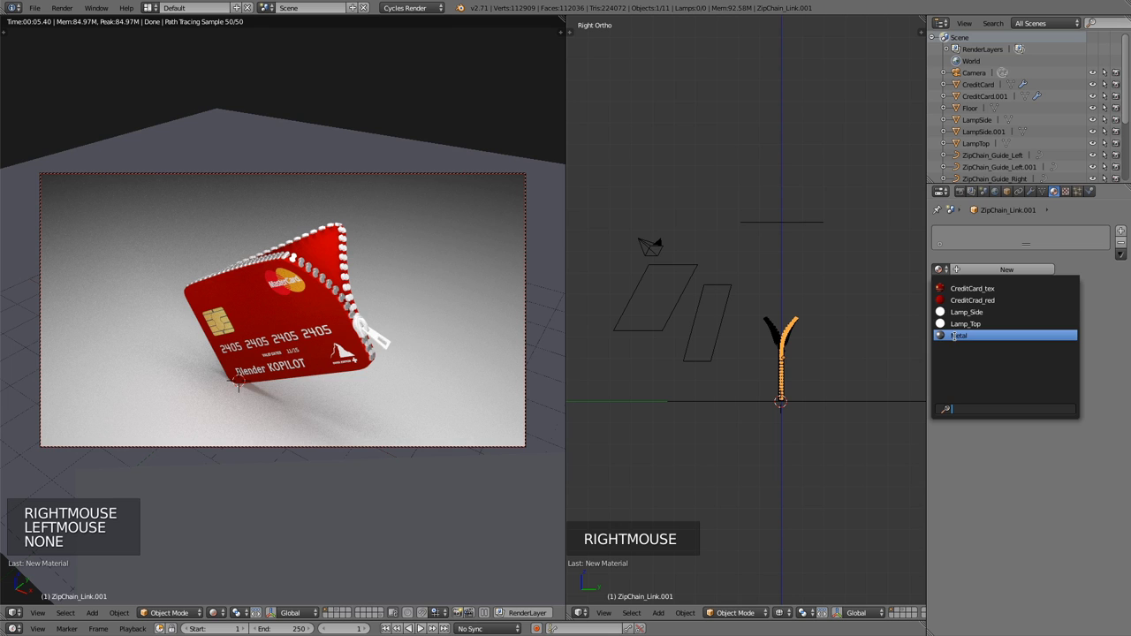
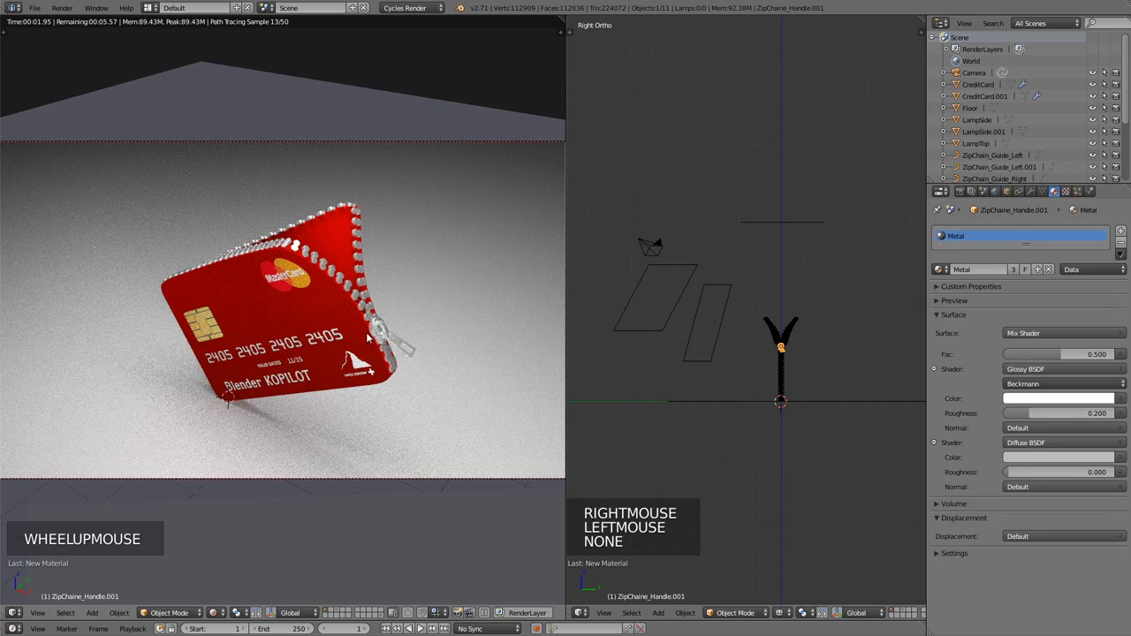
scroll("up", 3)
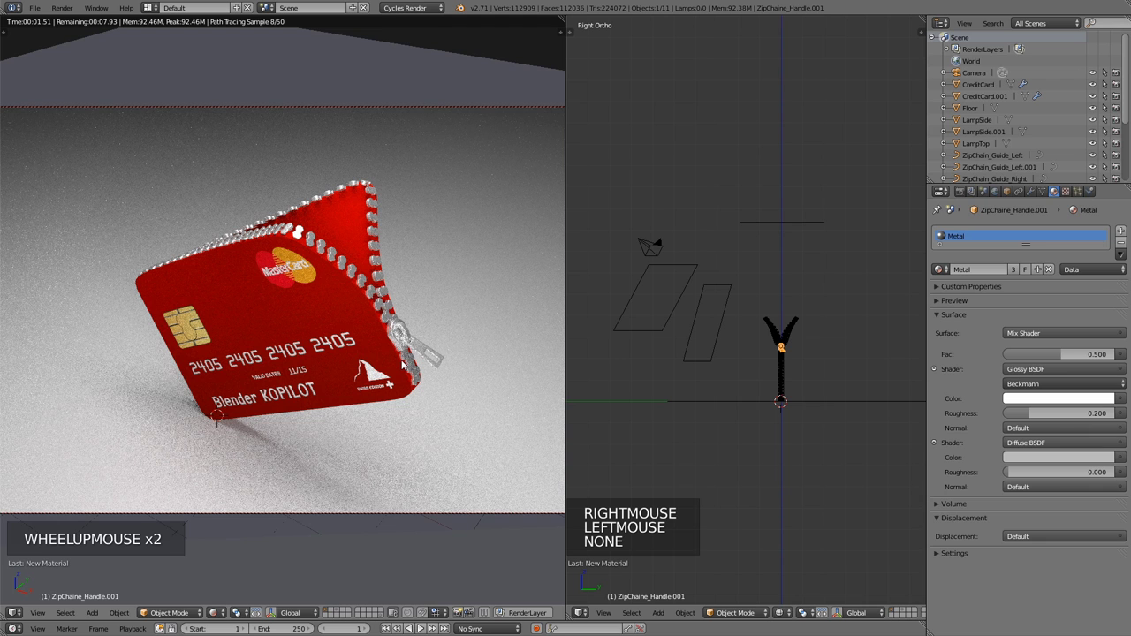
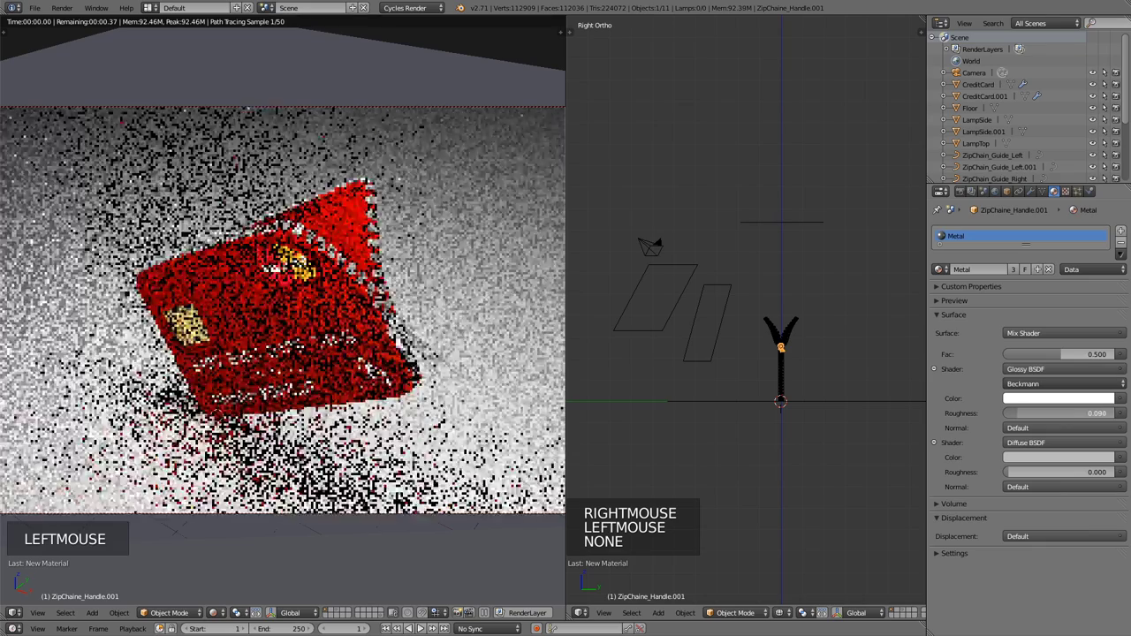
right_click(1112, 400)
right_click(1020, 417)
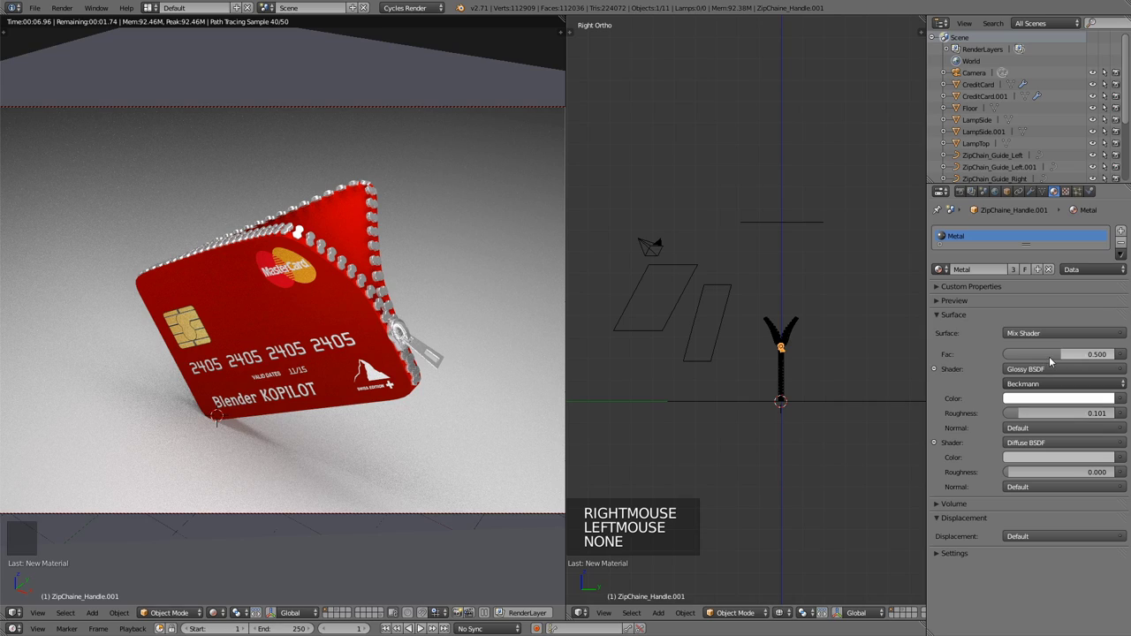
Set the Metal glossy roughness to 0.101 and the Mix Shader factor to 0.765.
left_click(1111, 401)
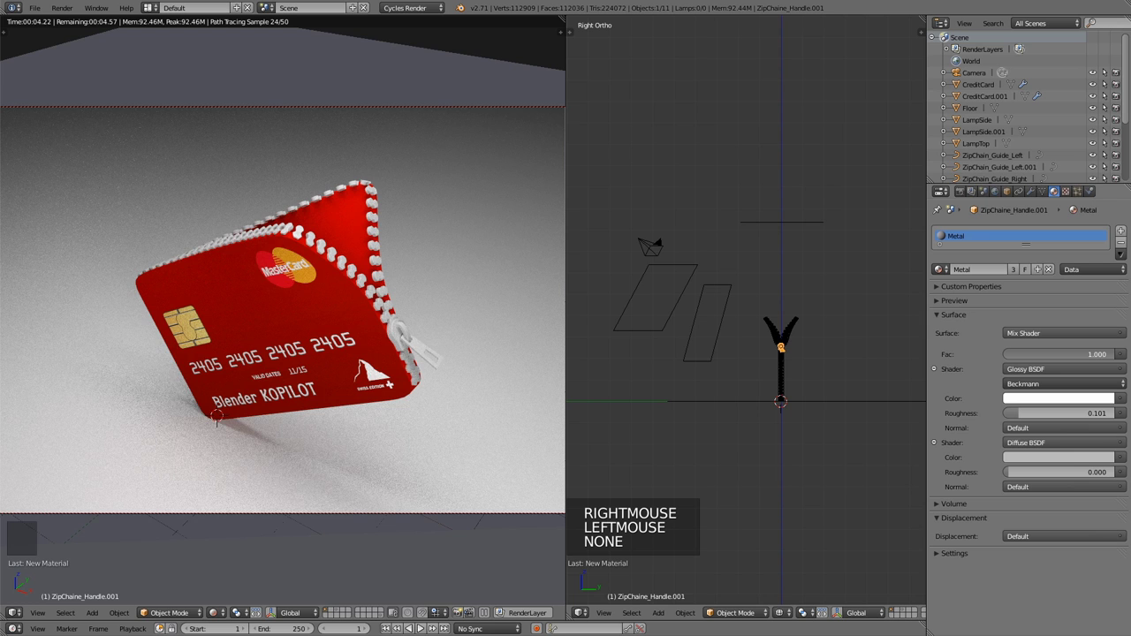
left_click(1077, 460)
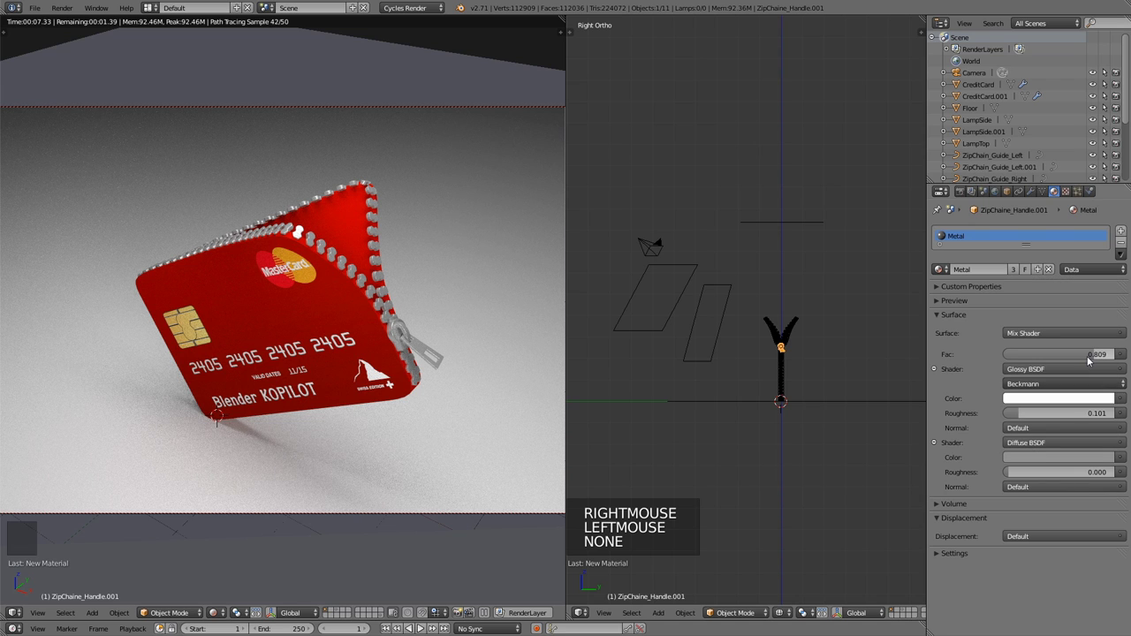
left_click(1112, 400)
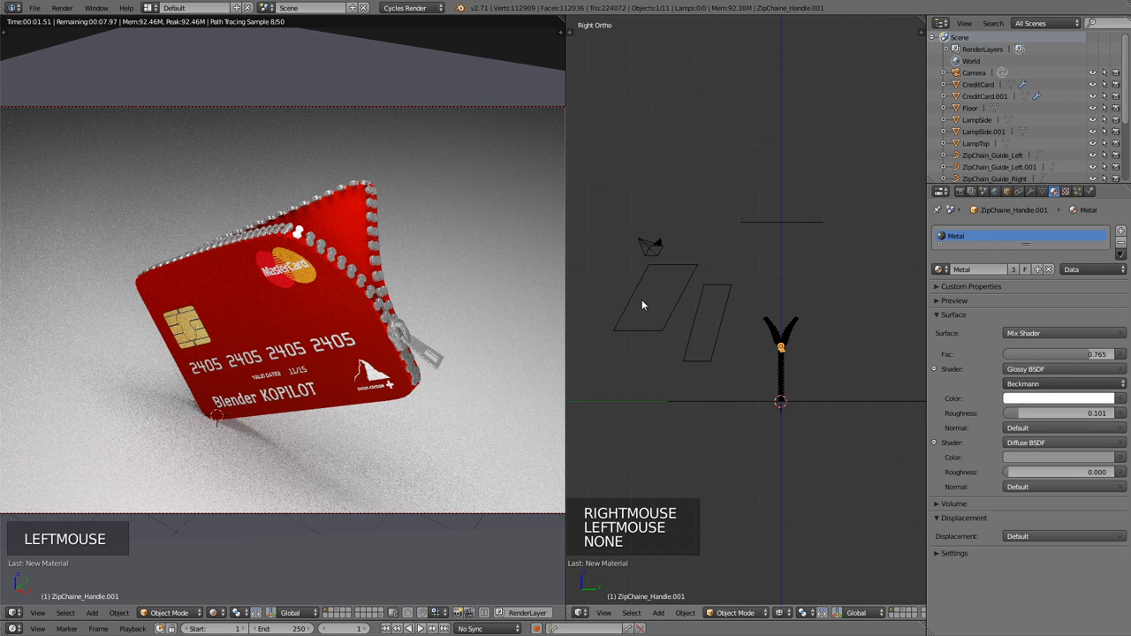
Select LampTop, give it an initial tilt, and uncheck Ray Visibility > Camera.
right_click(1111, 356)
key("r")
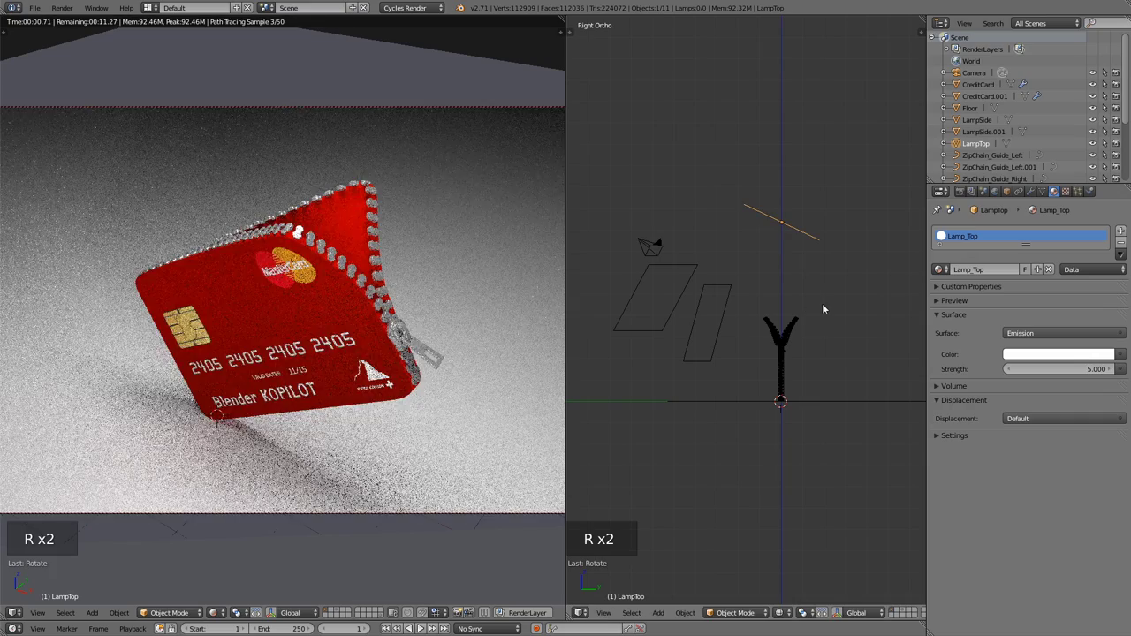
key("r")
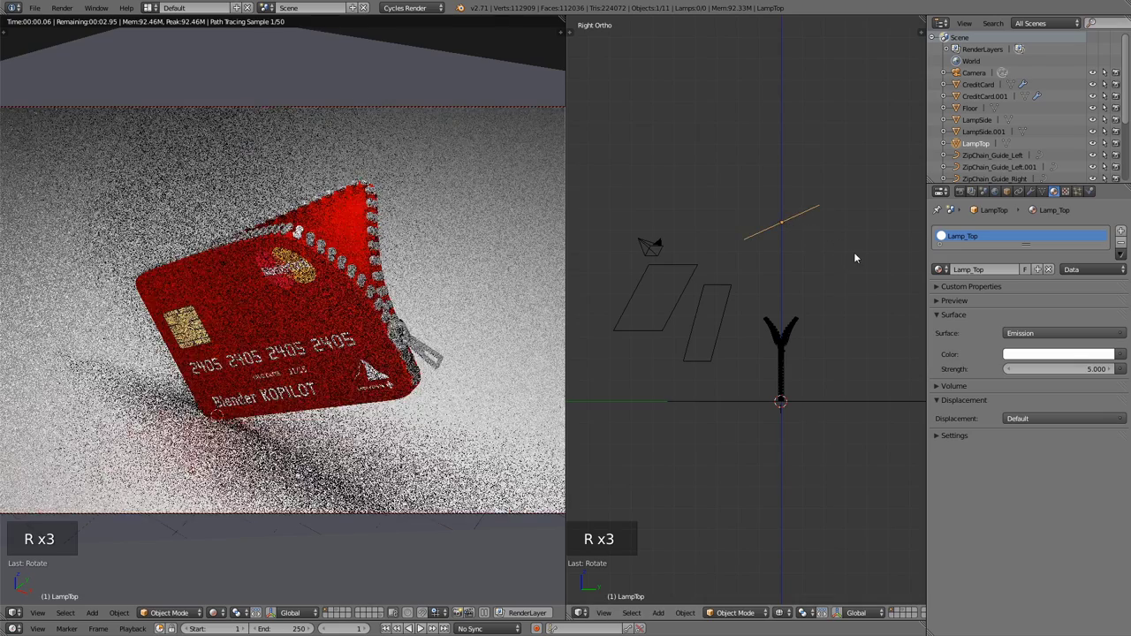
key("g")
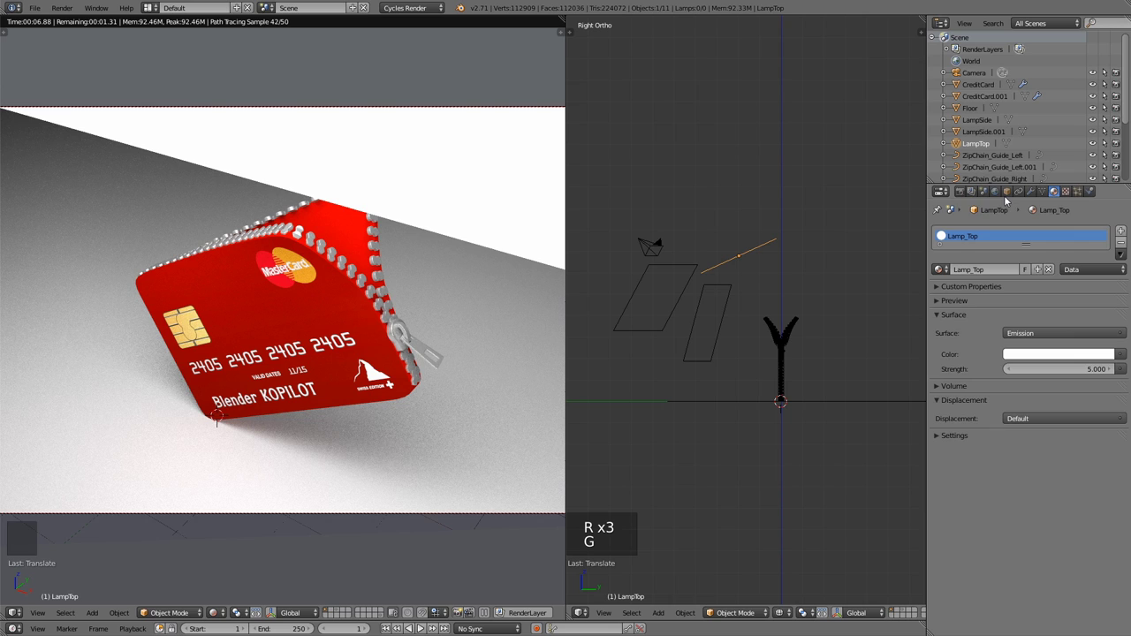
left_click(1010, 195)
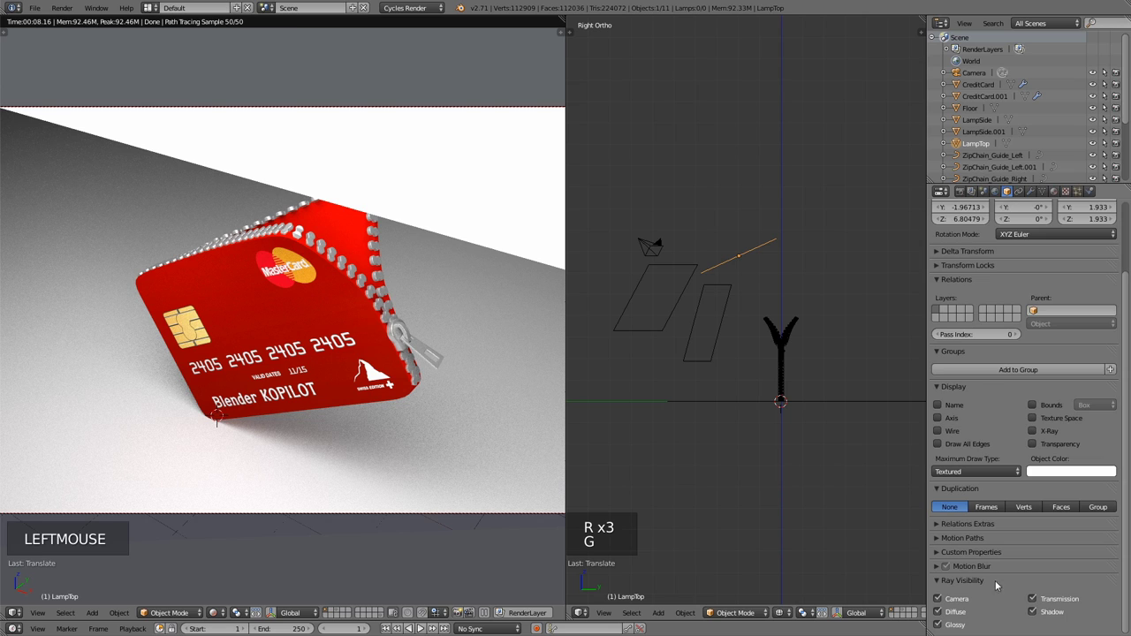
double_click(942, 601)
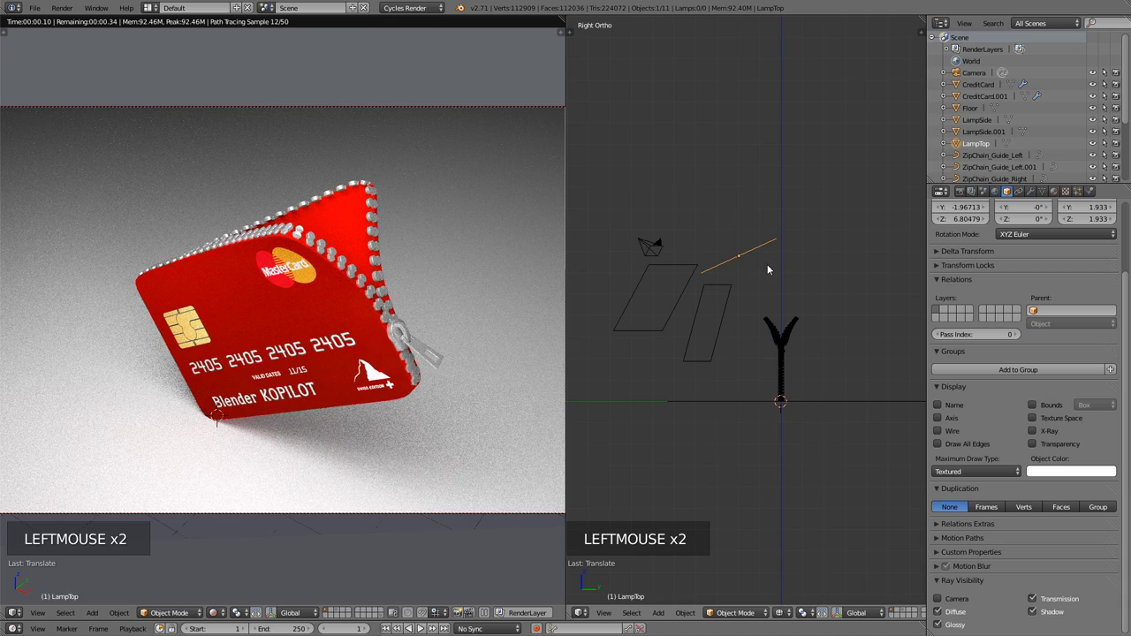
Move LampTop sideways and higher and rotate it more steeply in Right Ortho view.
key("g")
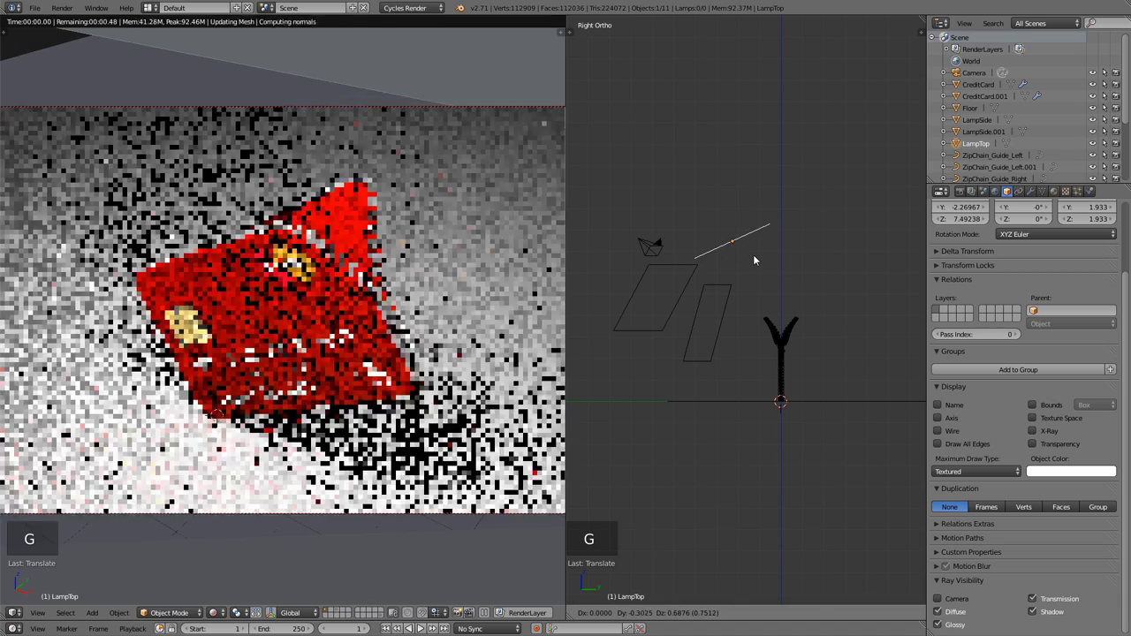
key("r")
key("g")
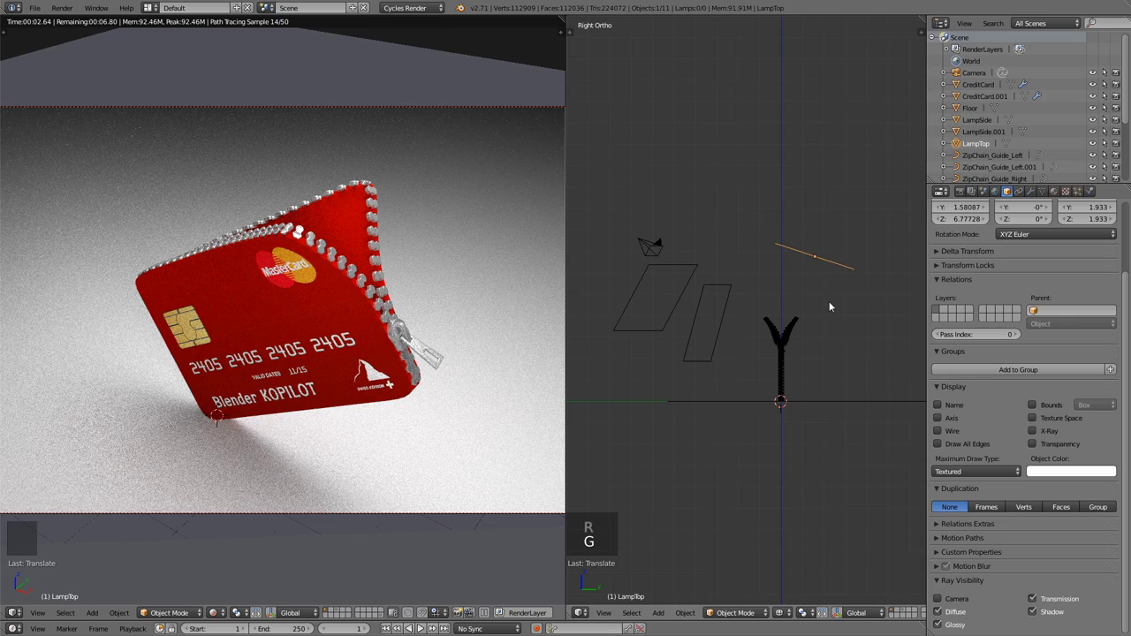
key("r")
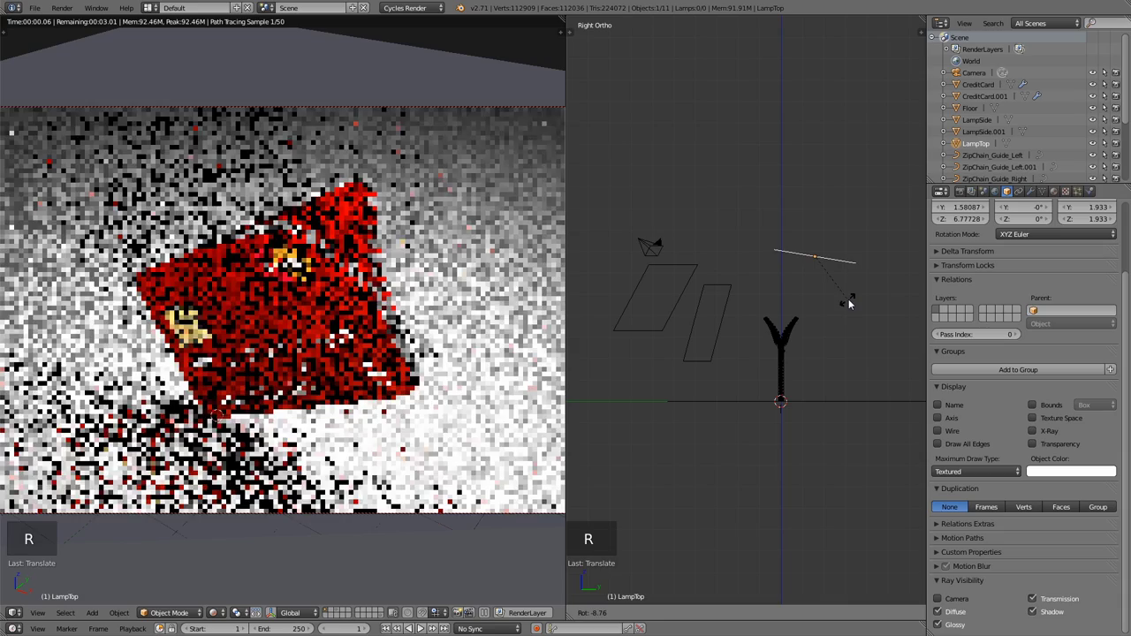
key("r")
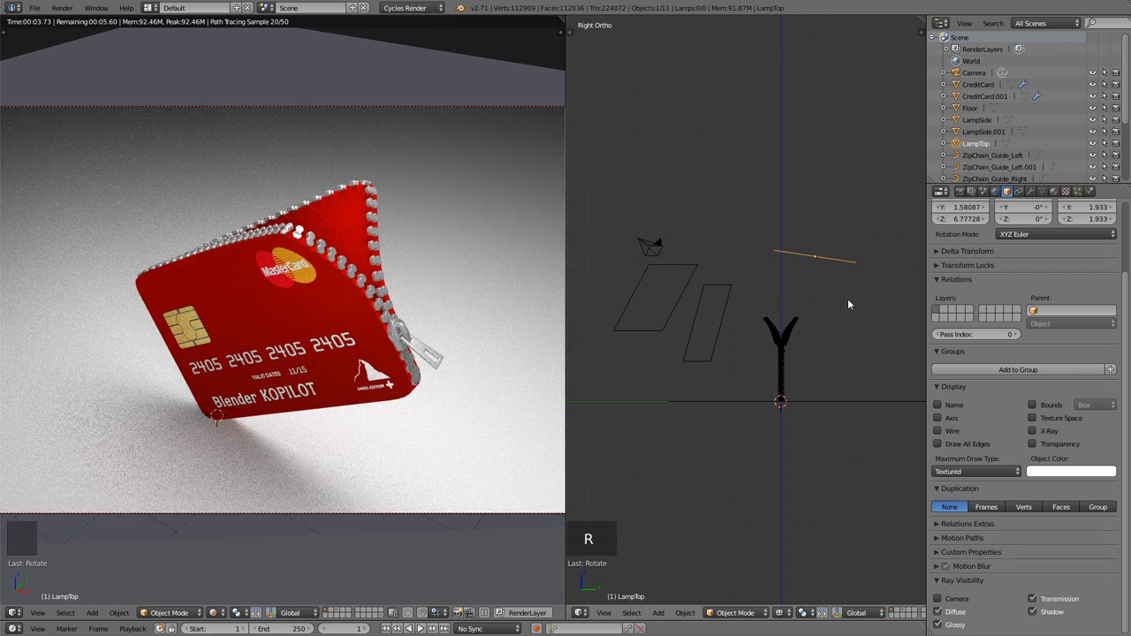
key("r")
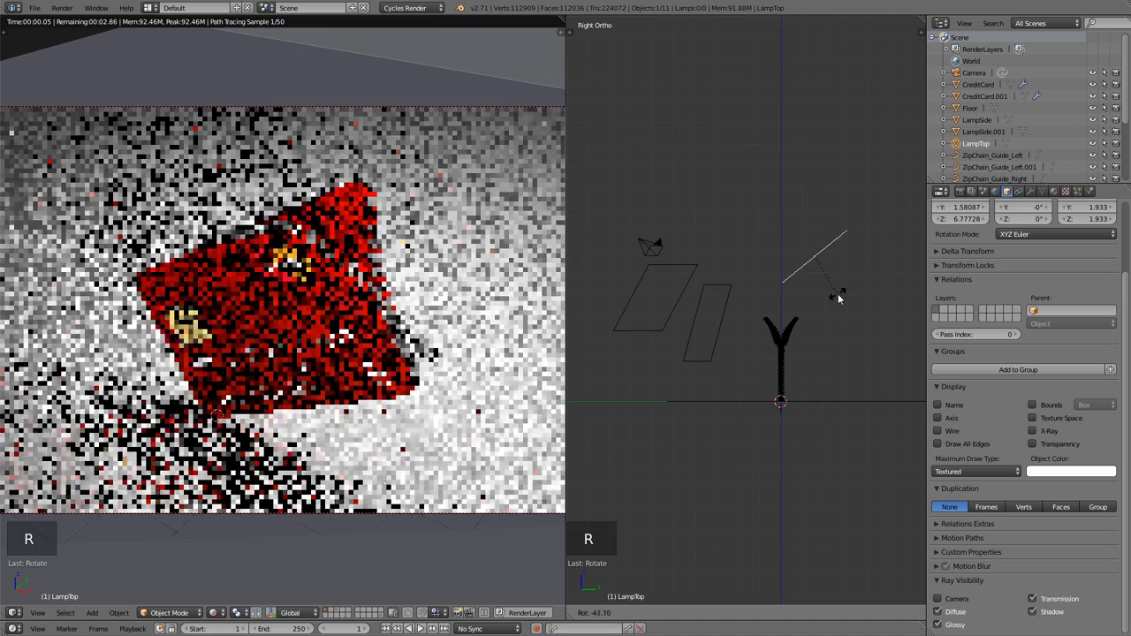
key("g")
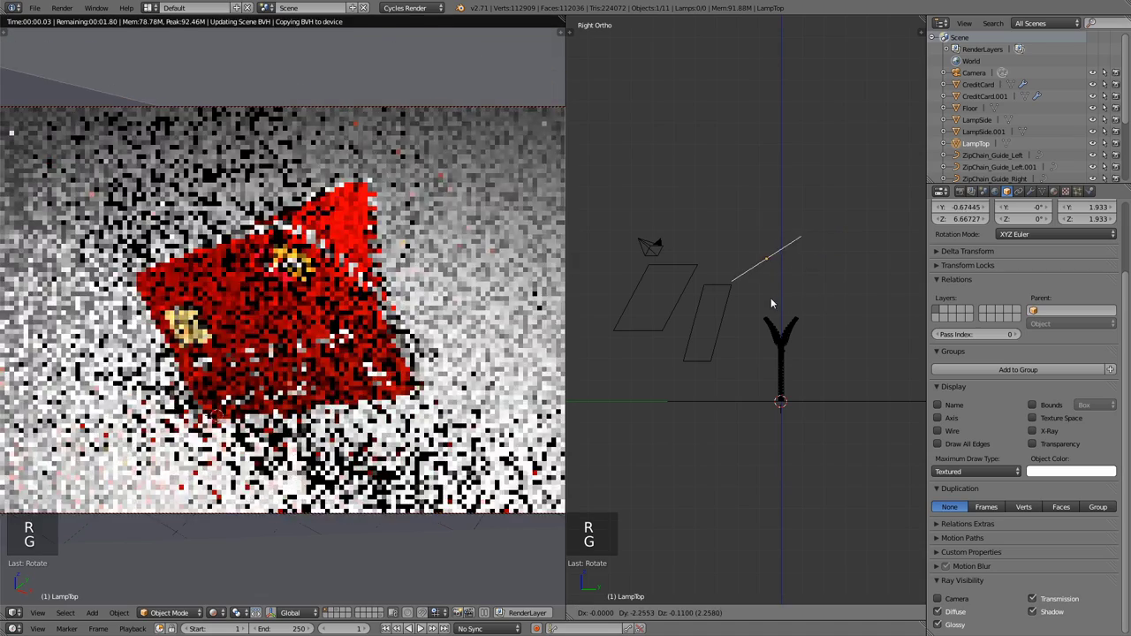
key("r")
key("r")
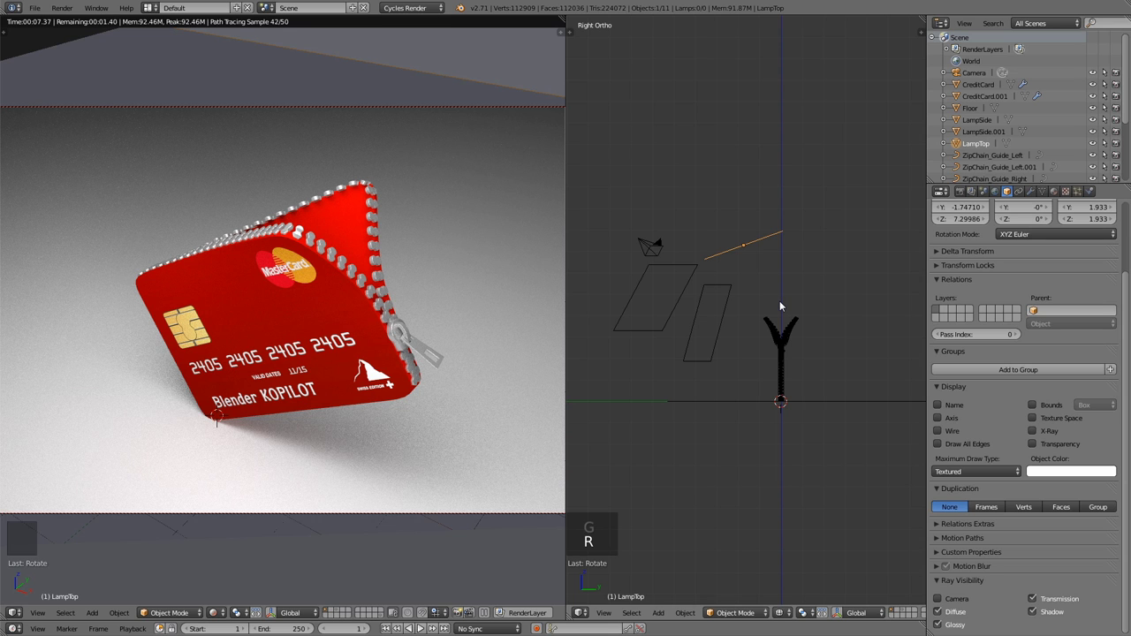
key("r")
key("g")
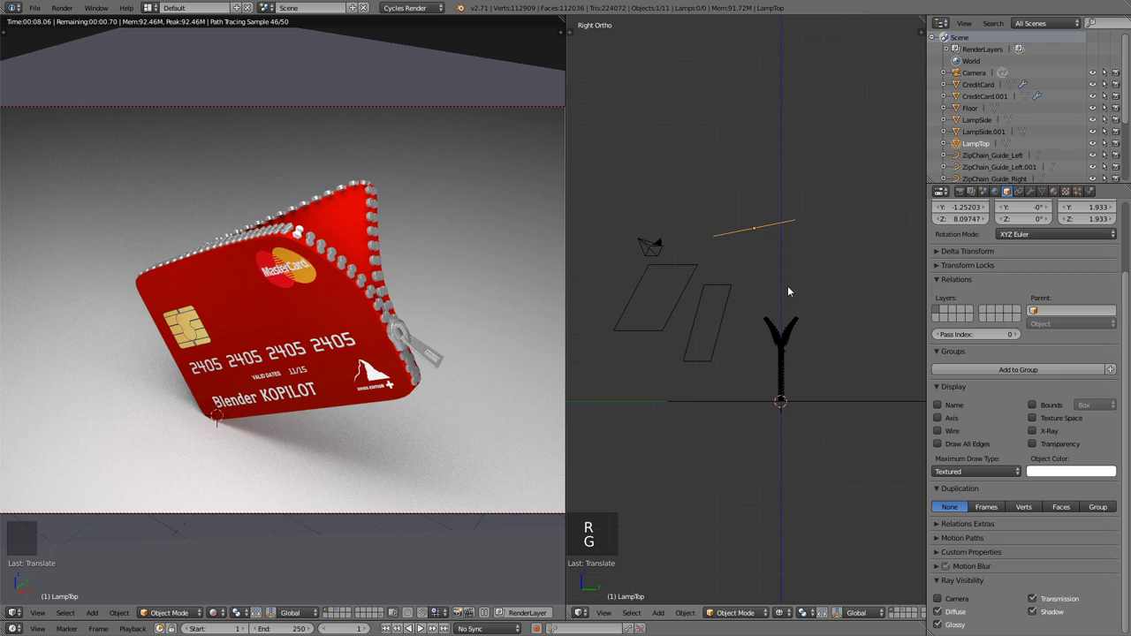
Reverse the tilt, shift the plane right, level it, and settle its final placement above the wallet.
key("r")
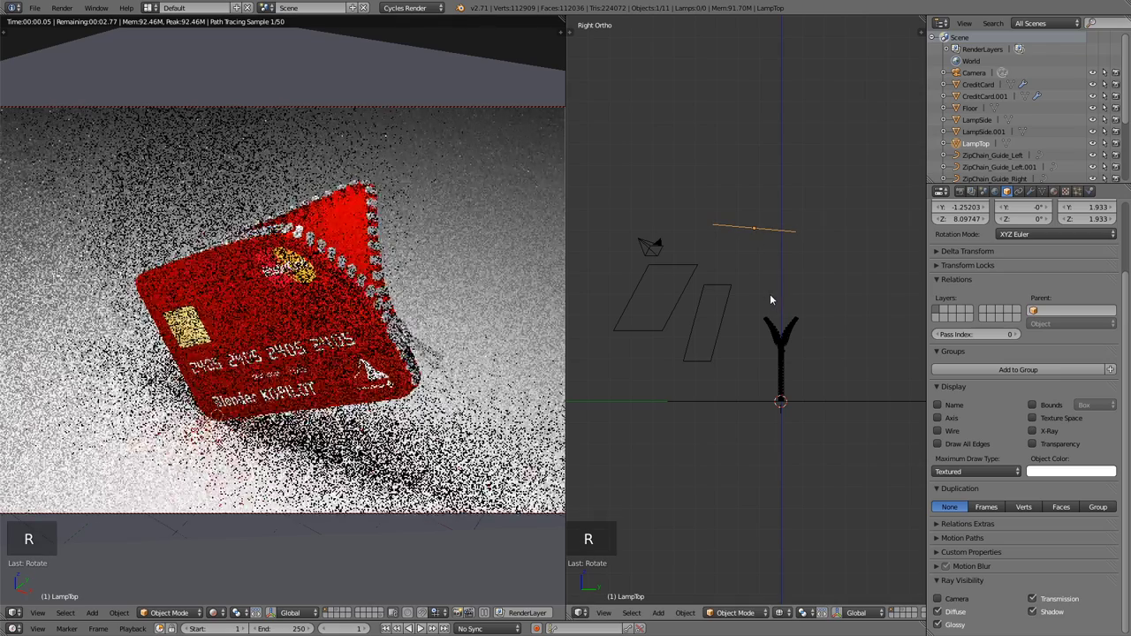
key("r")
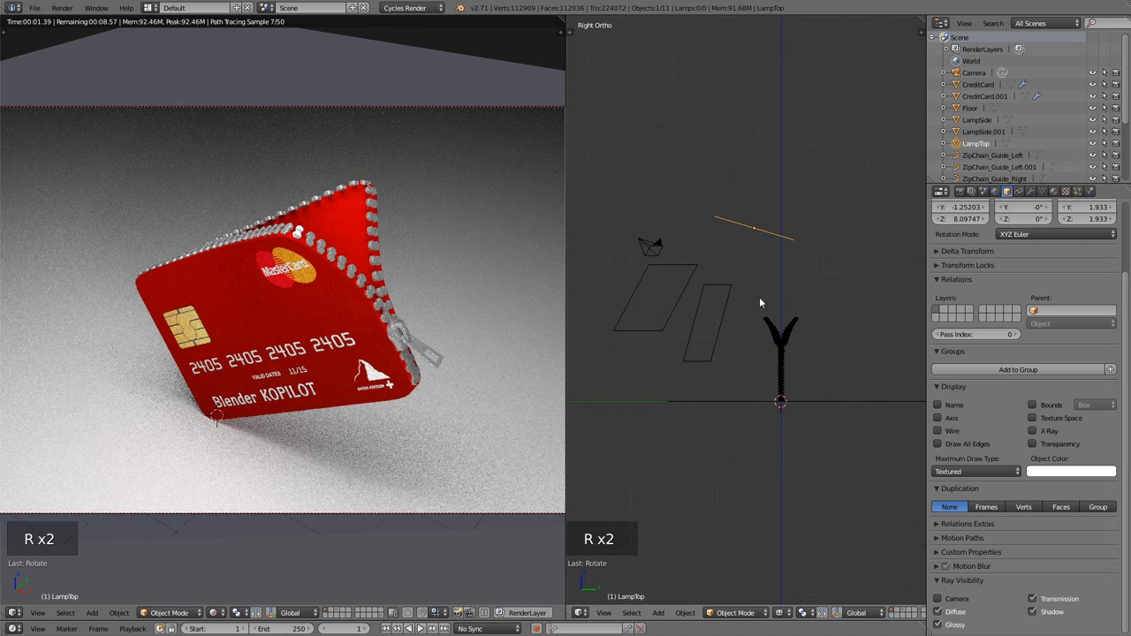
key("g")
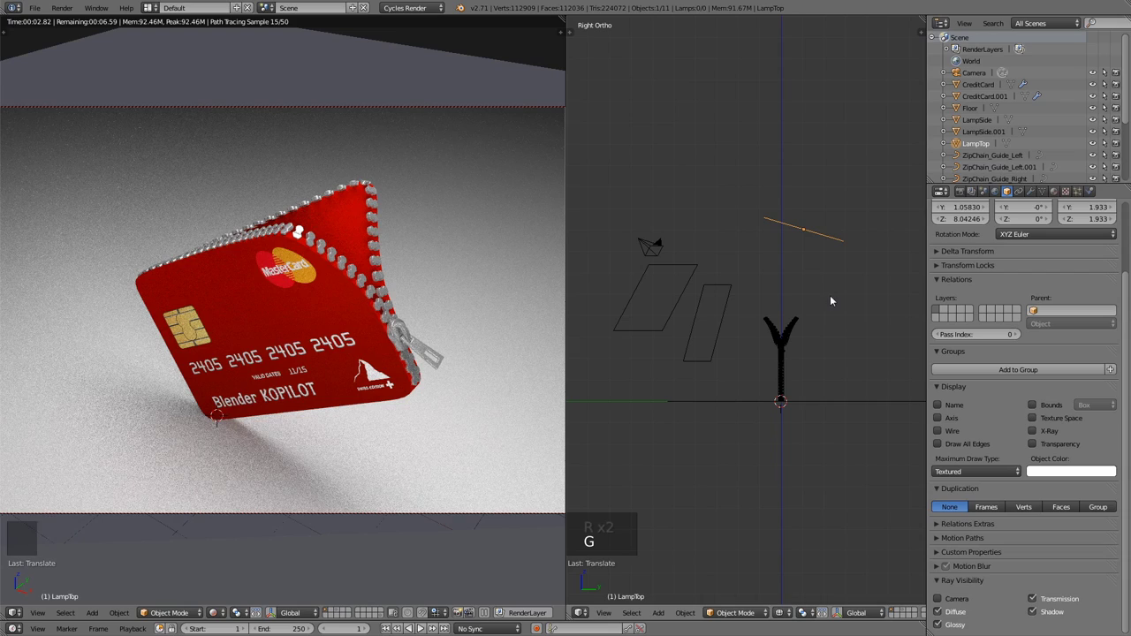
key("g")
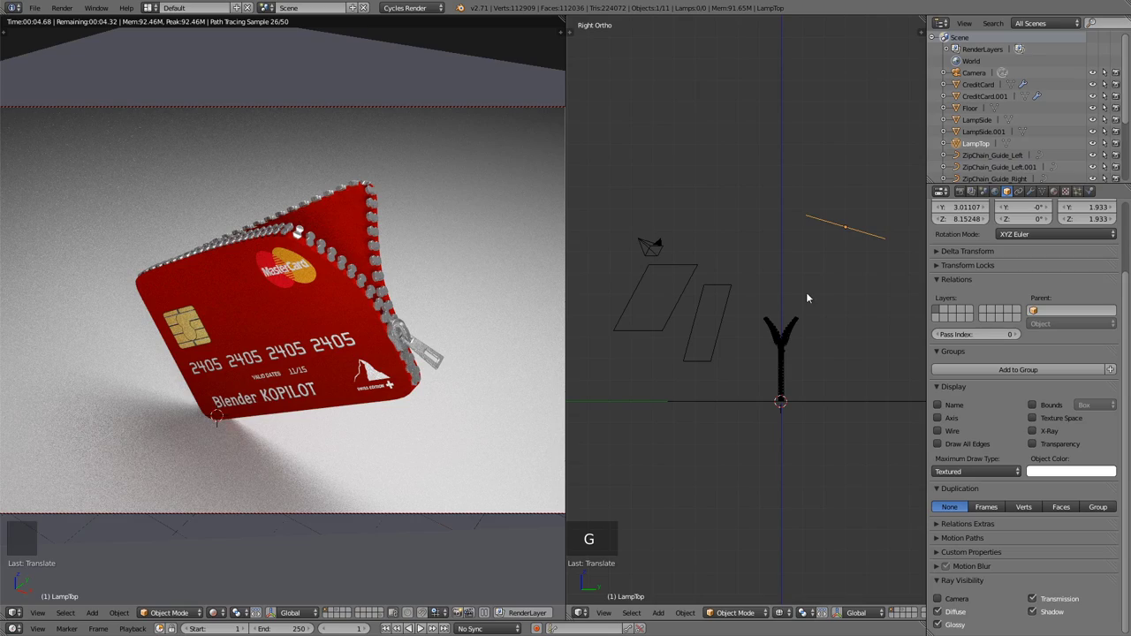
key("r")
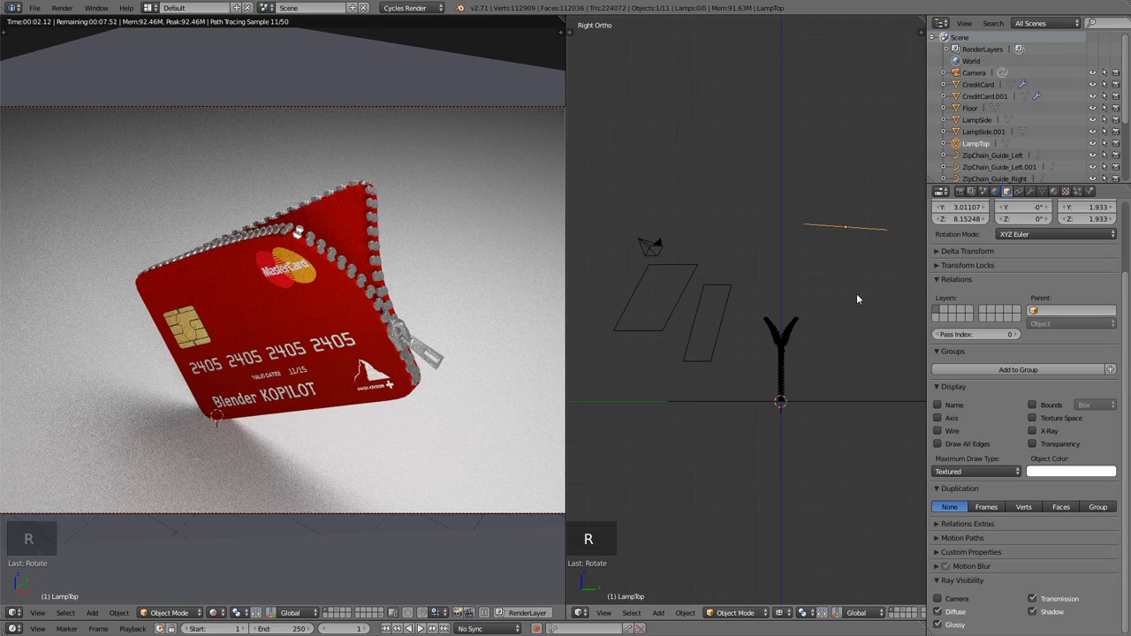
key("g")
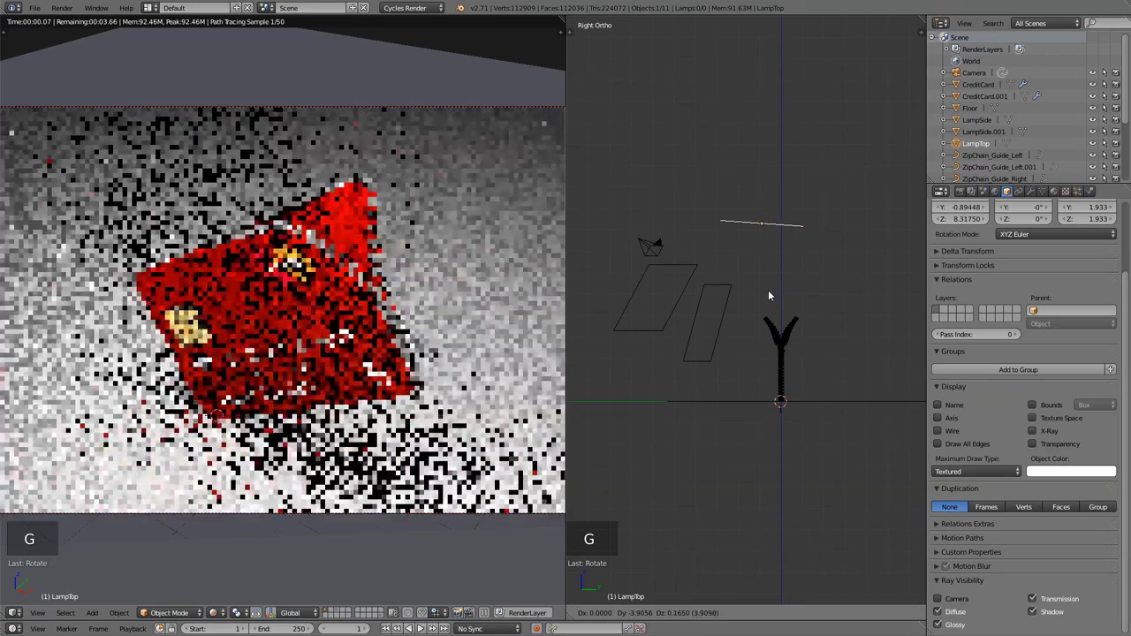
key("r")
key("g")
key("r")
key("g")
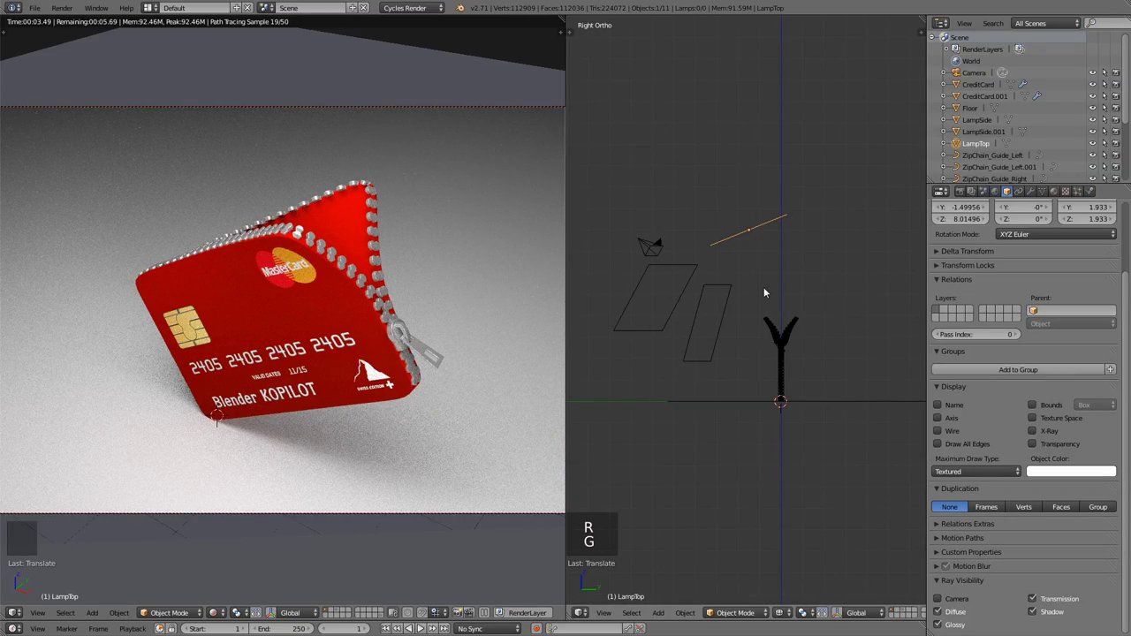
Duplicate LampTop, place the copy to the right, and set Lamp_Top emission strength to 2.0.
key("shift+d")
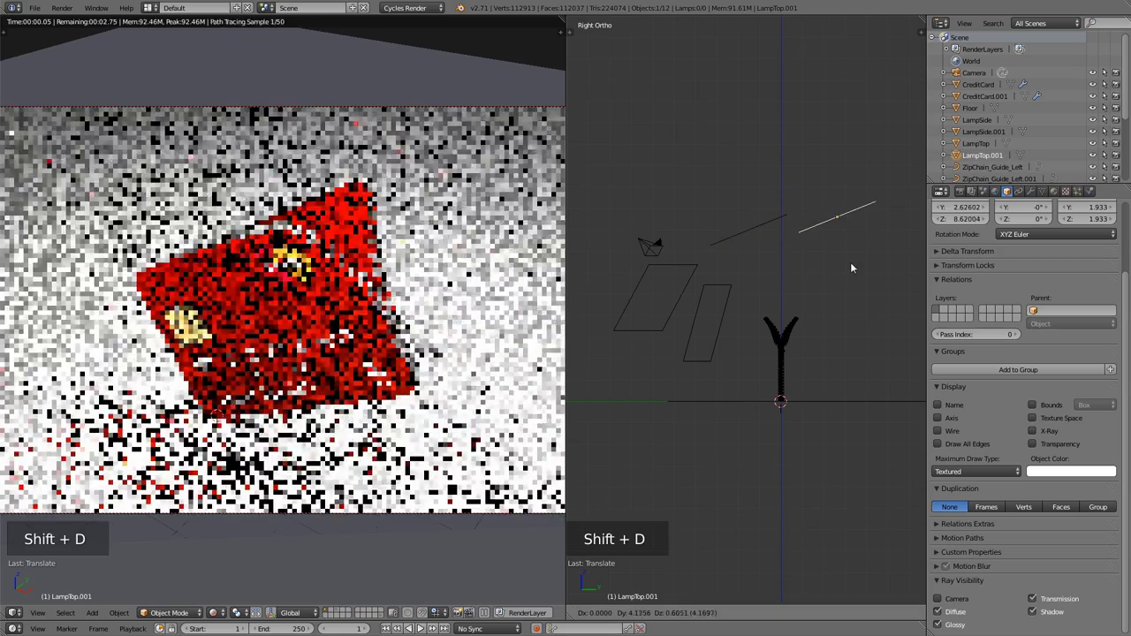
key("r")
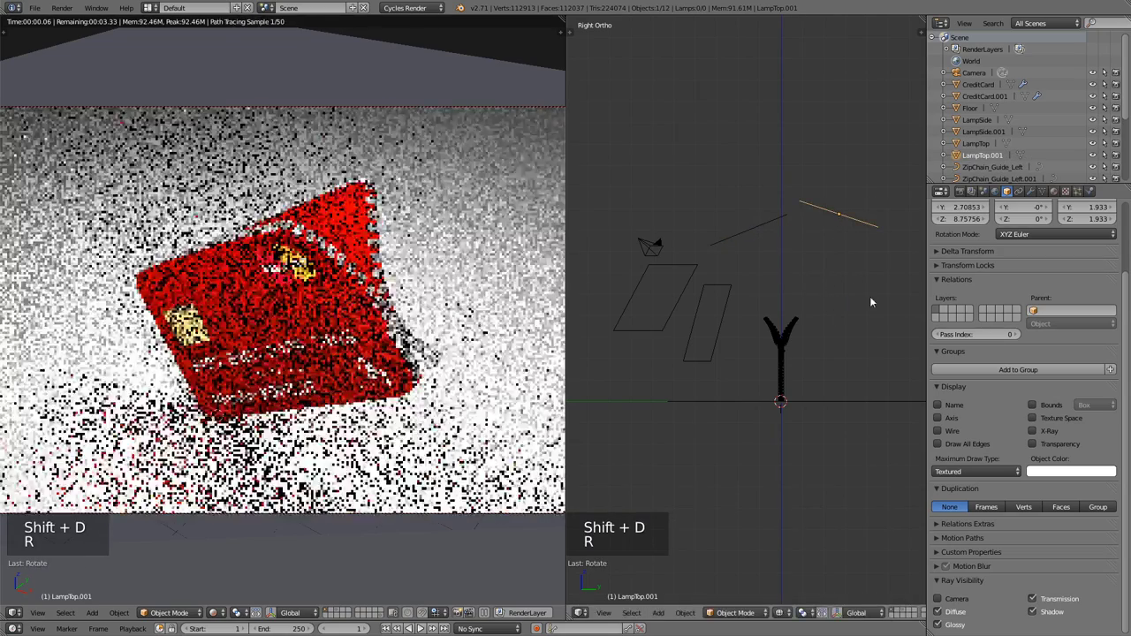
key("g")
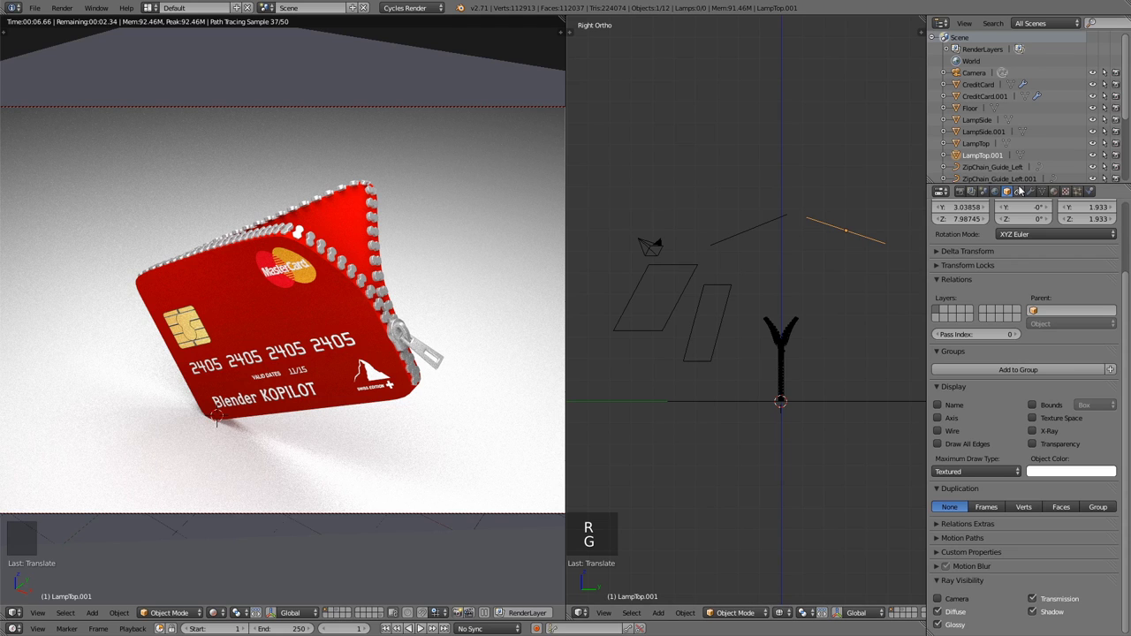
key("r")
key("g")
left_click(1058, 213)
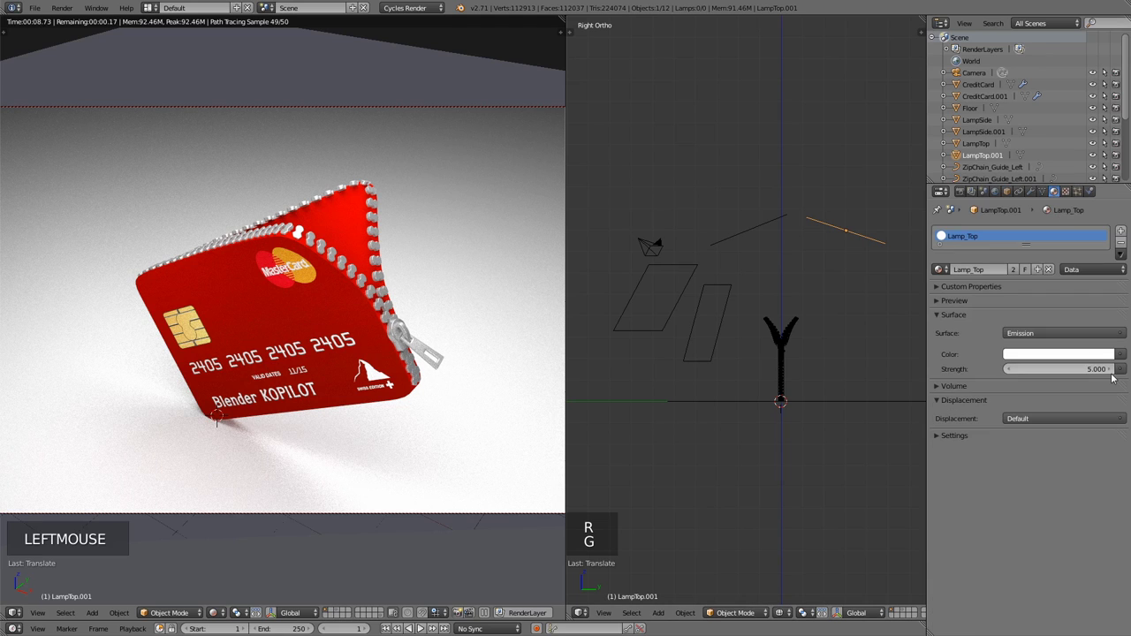
left_click(1112, 356)
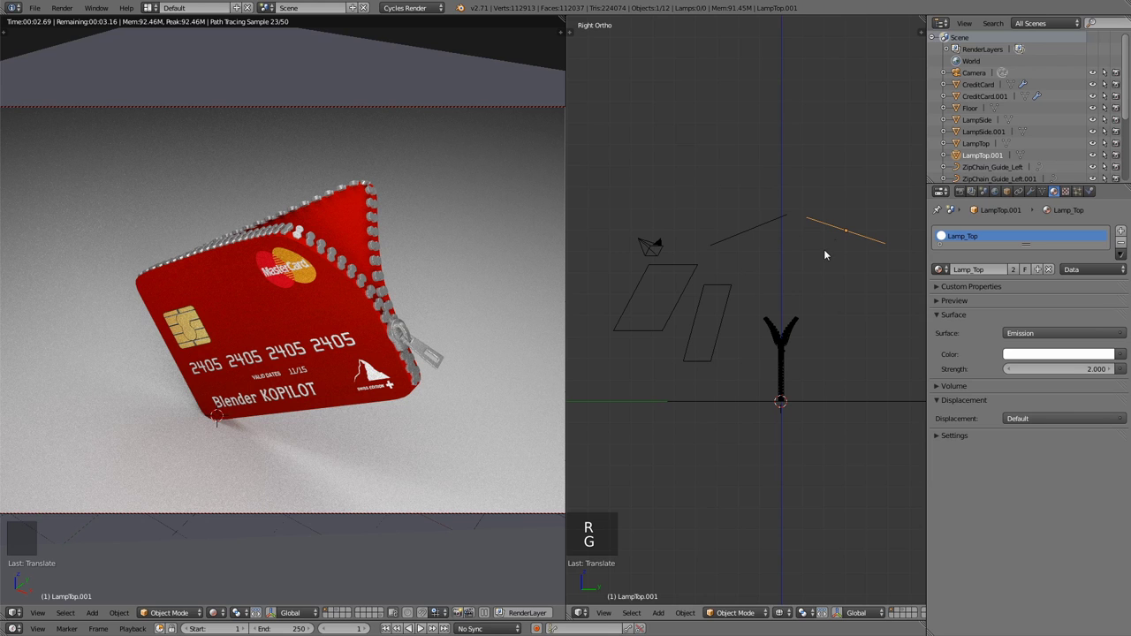
Check LampTop and LampSide.001 emission strengths, then set the World background RGB to 0.07.
key("h")
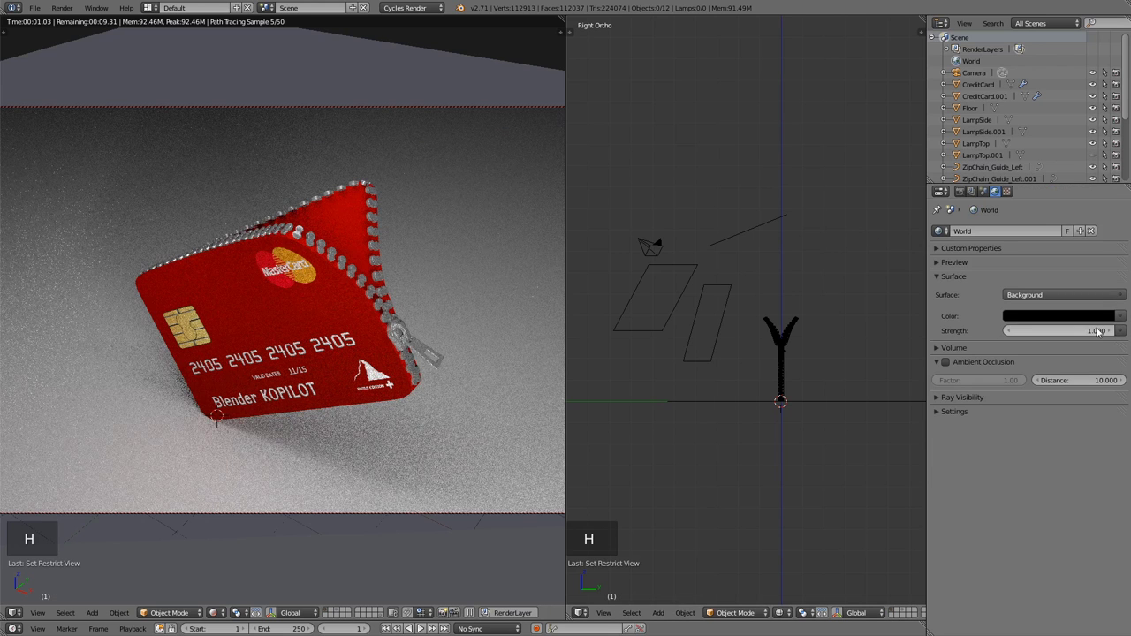
left_click(1098, 332)
left_click(1111, 356)
right_click(1111, 356)
left_click(1112, 356)
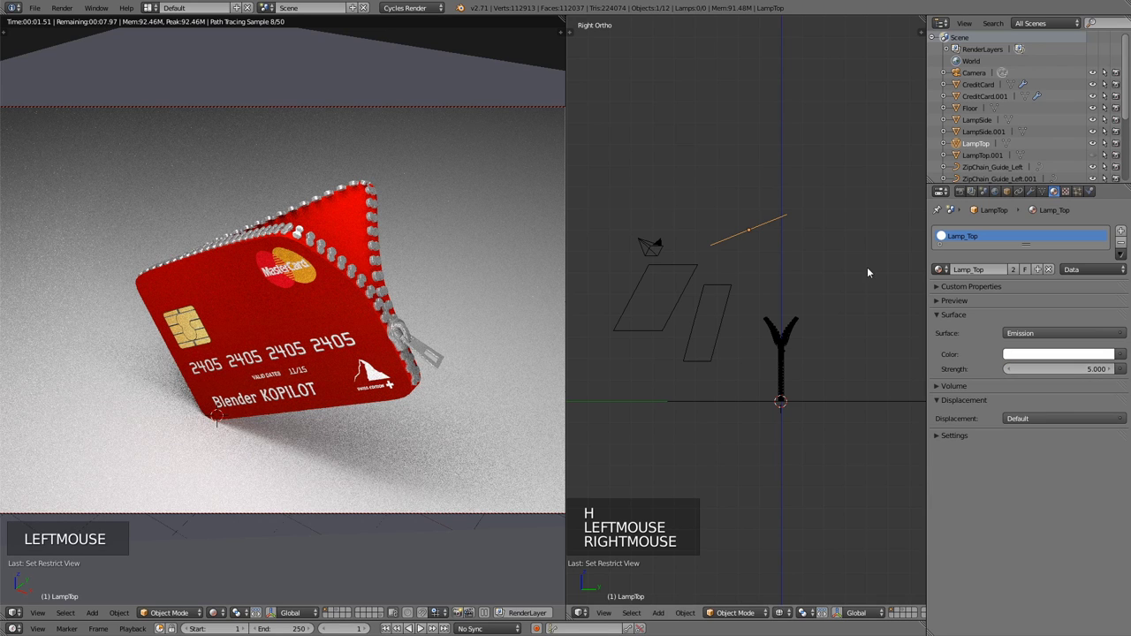
right_click(690, 284)
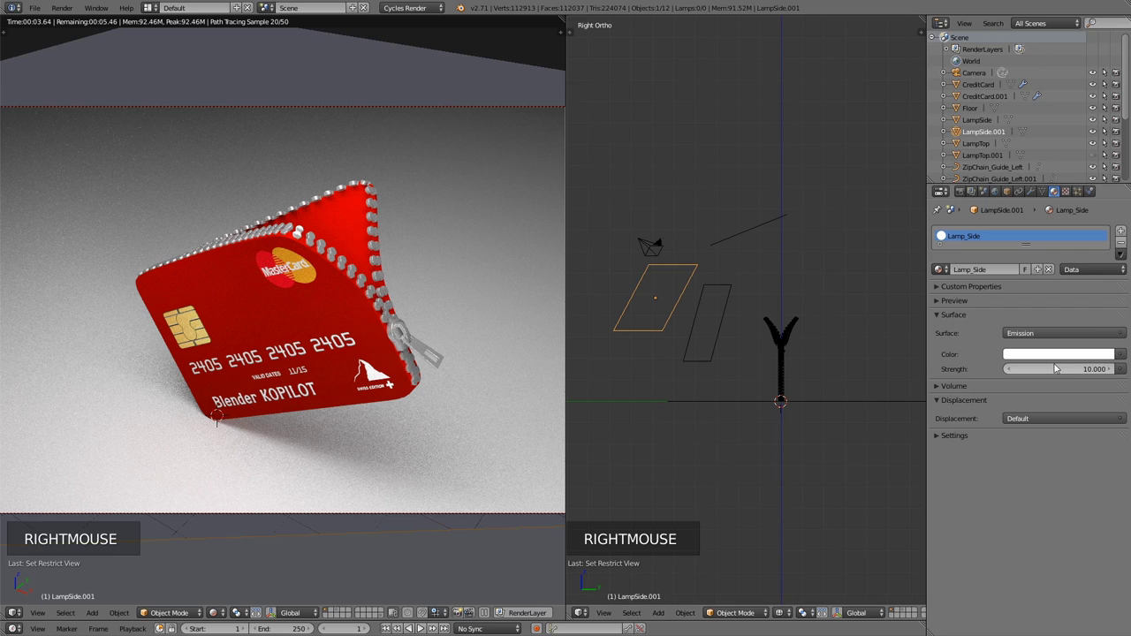
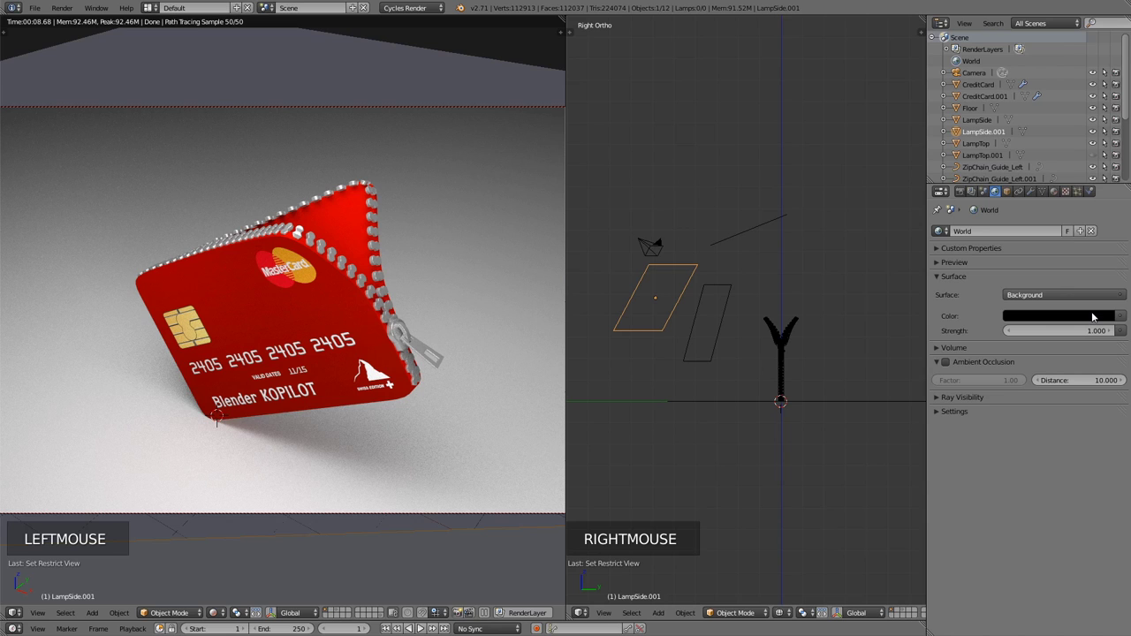
left_click(1096, 314)
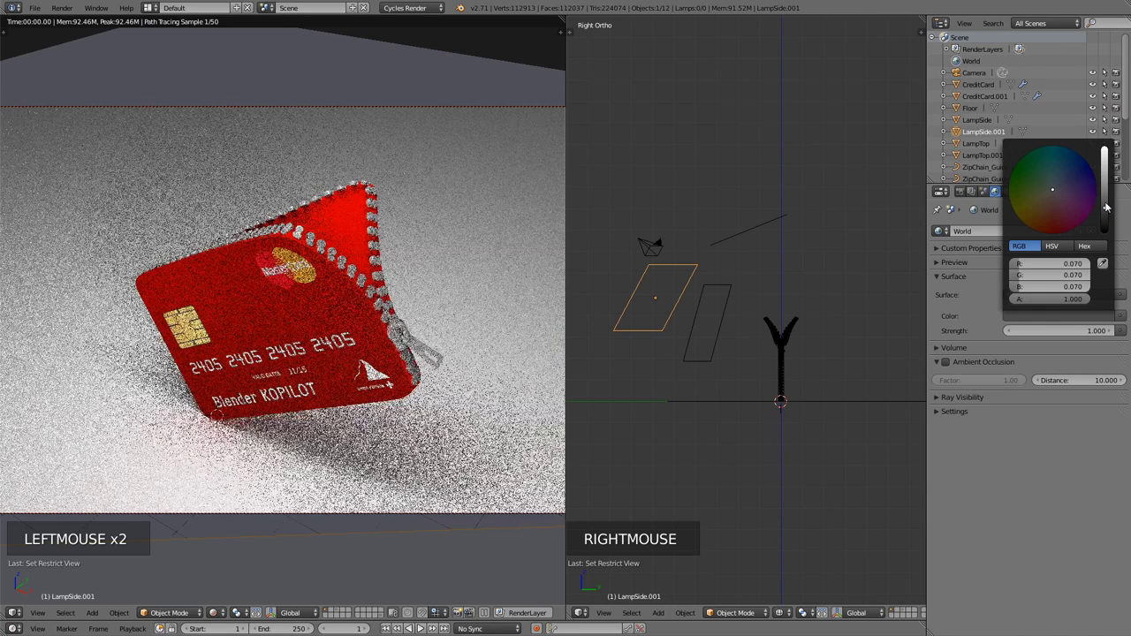
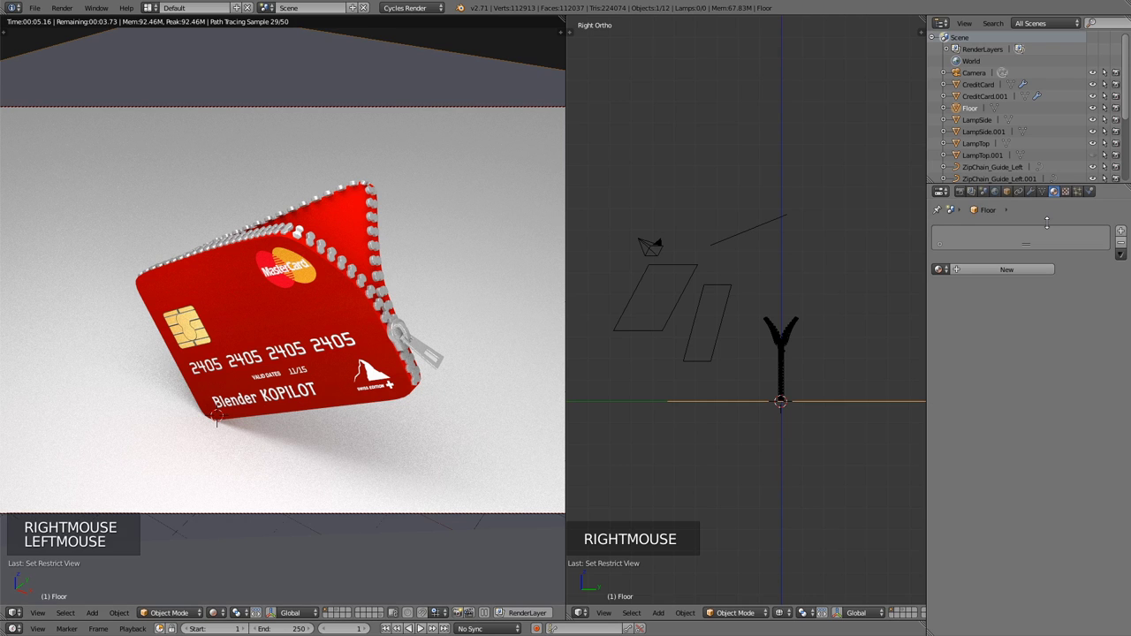
Create a material named Floor with pale blue Diffuse colour and roughness 0.238.
double_click(1017, 275)
double_click(1005, 273)
key("o")
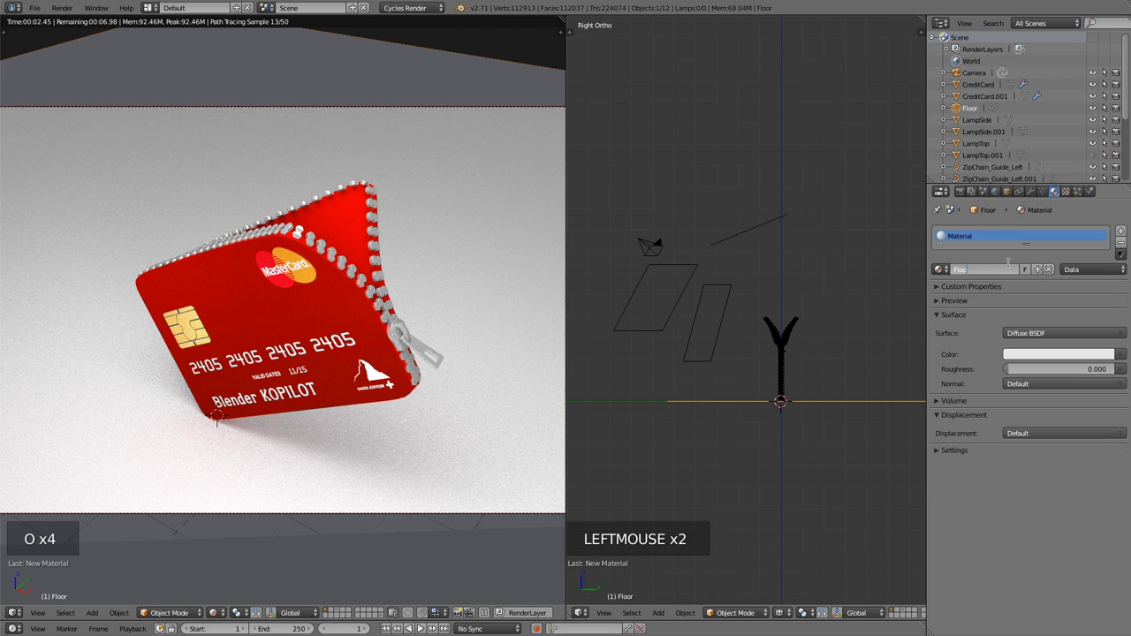
key("o")
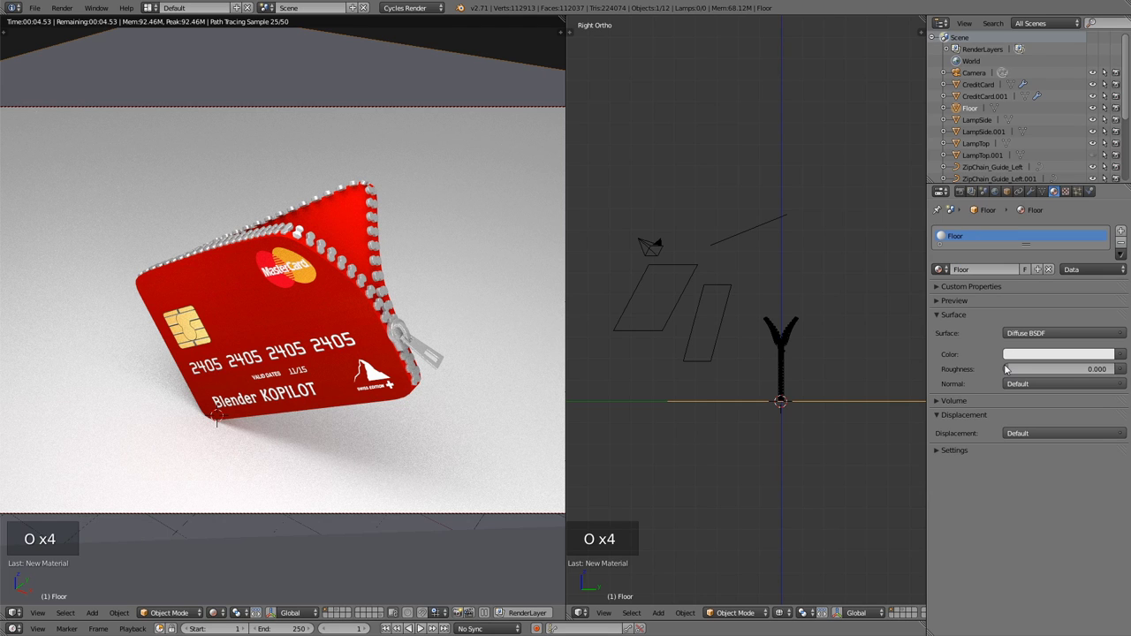
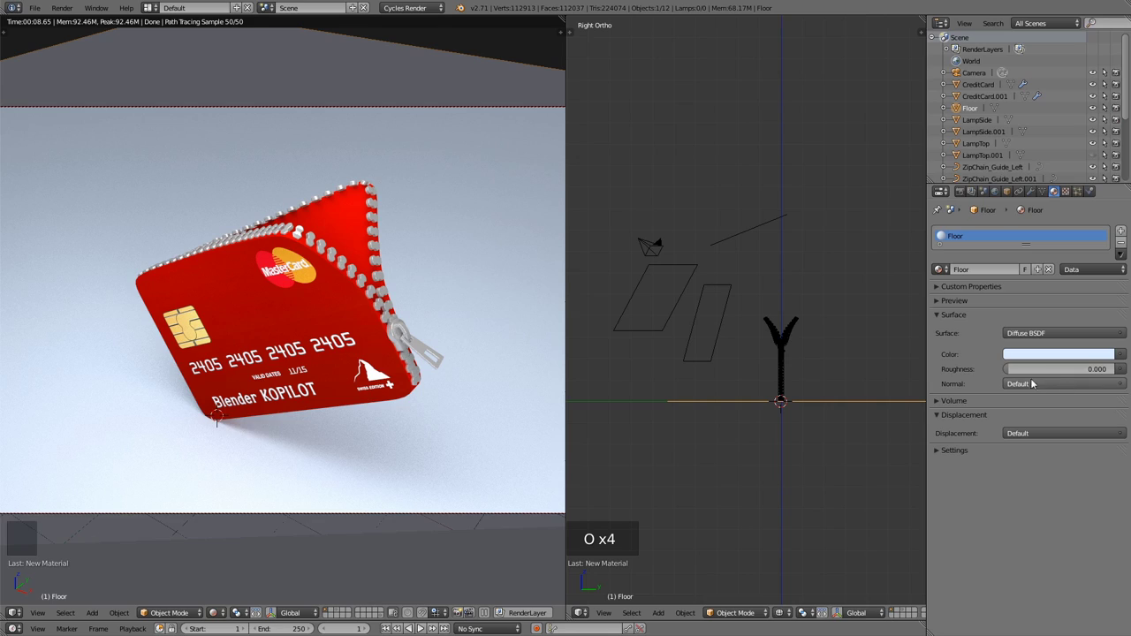
left_click(1112, 356)
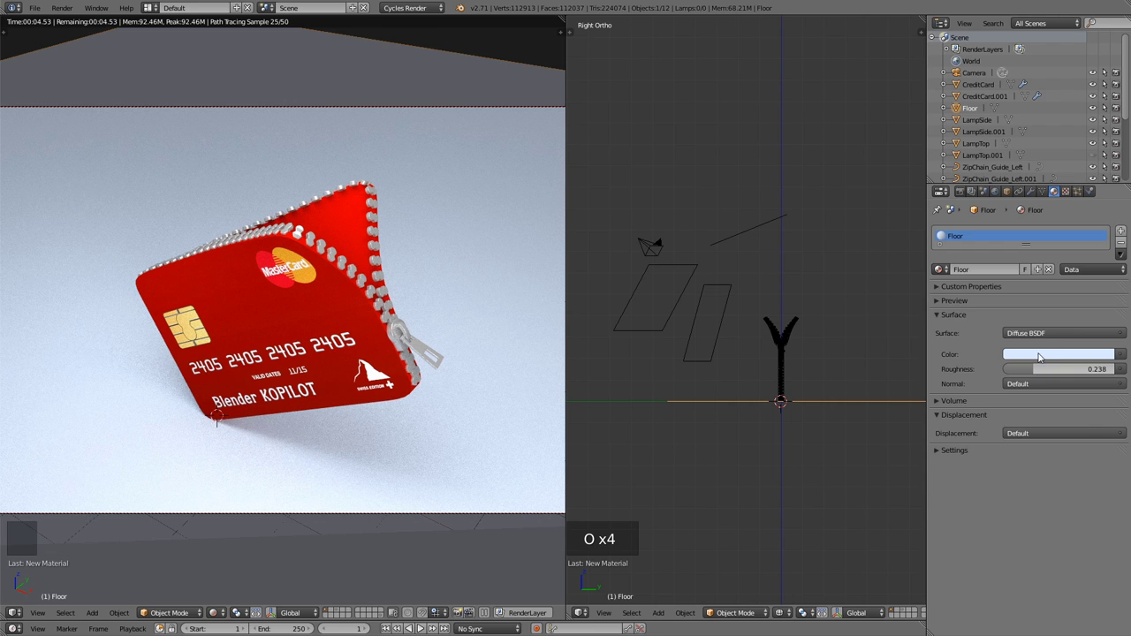
left_click(1101, 285)
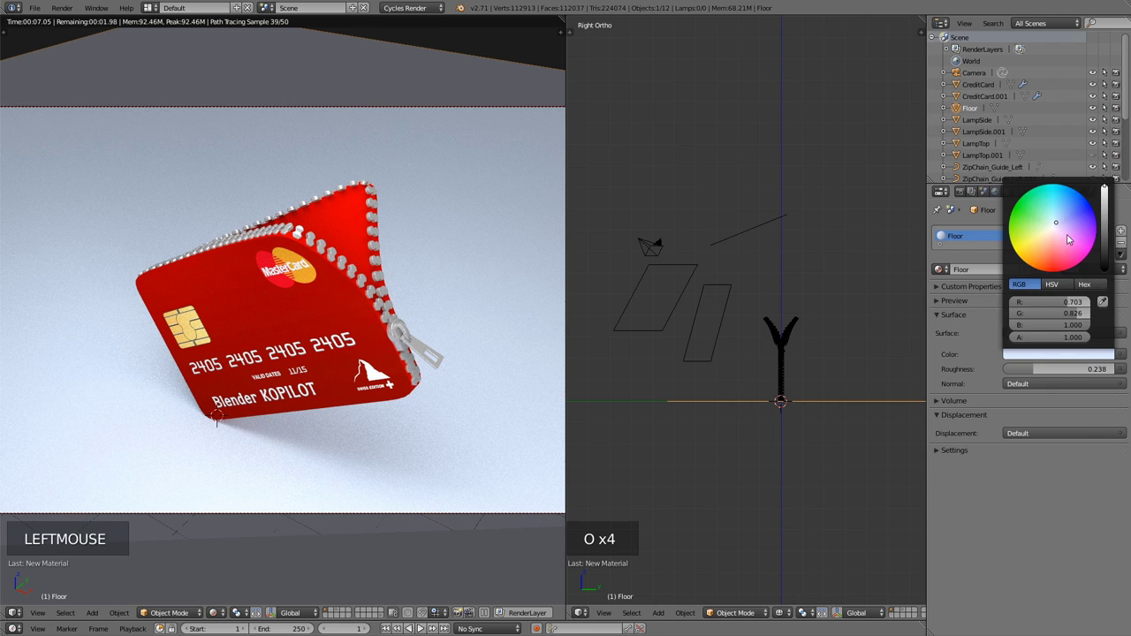
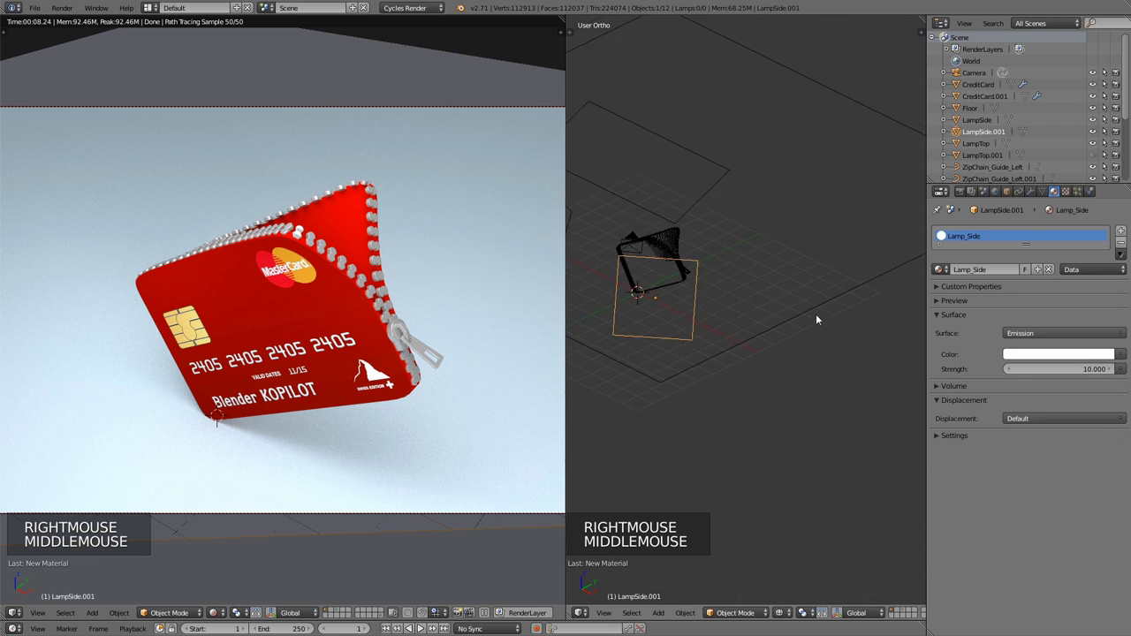
Move and rotate LampSide.001 further out around the wallet in Top Ortho view.
key("g")
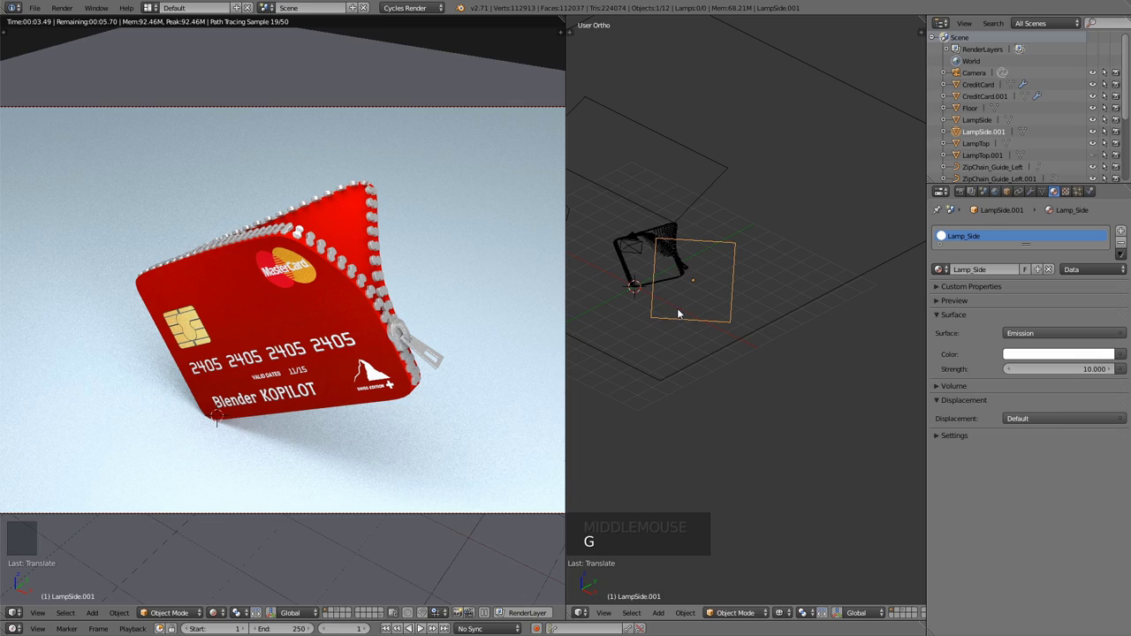
key("KP_7")
key("g")
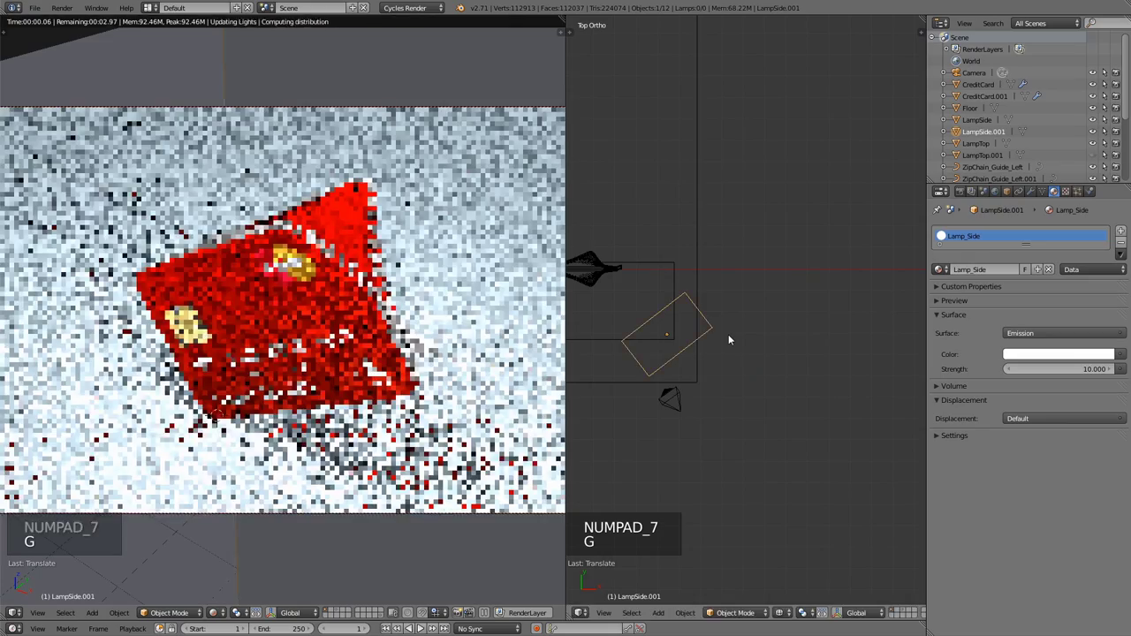
key("g")
key("KP_7")
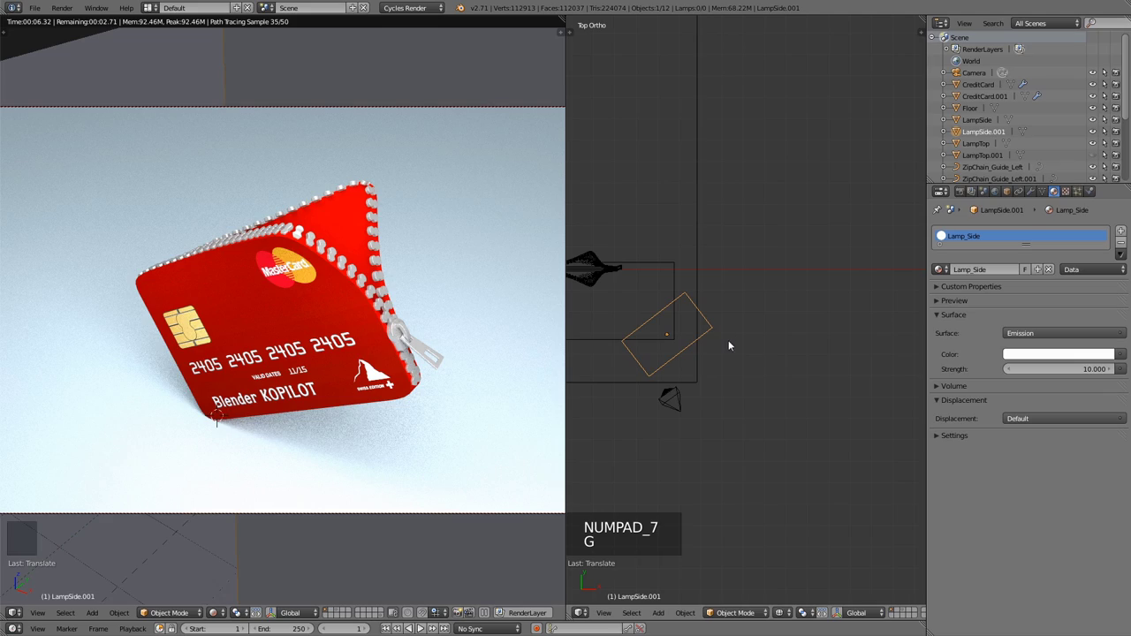
key("g")
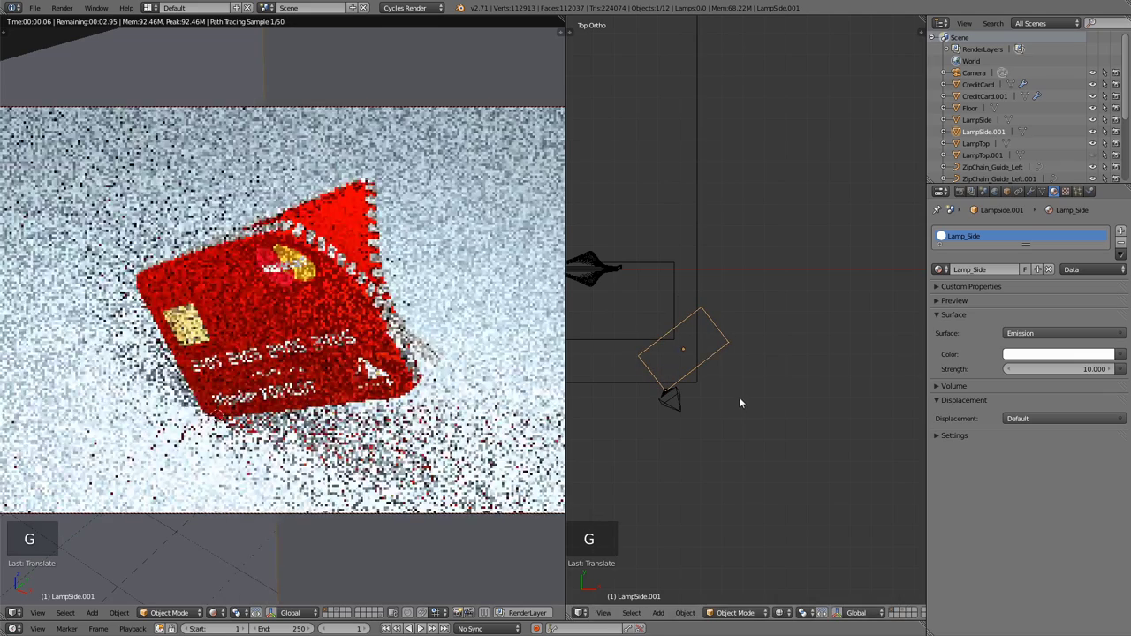